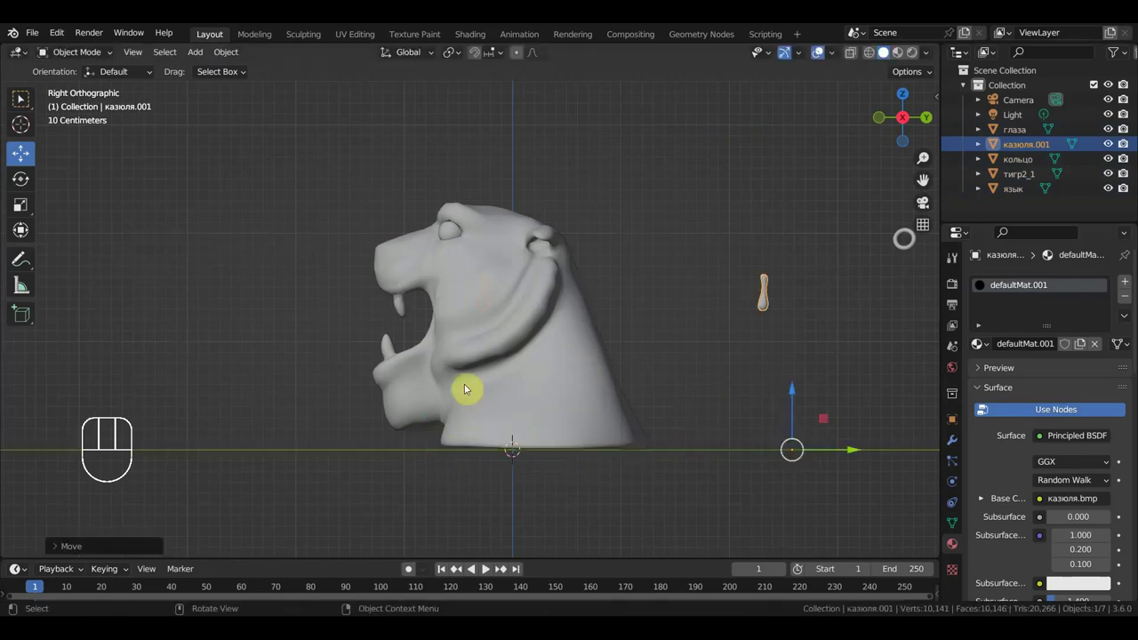
# Inspect the tiger head objects and frame the whole head in Right Orthographic view
pyautogui.middleClick(454, 434)
pyautogui.click(427, 375)
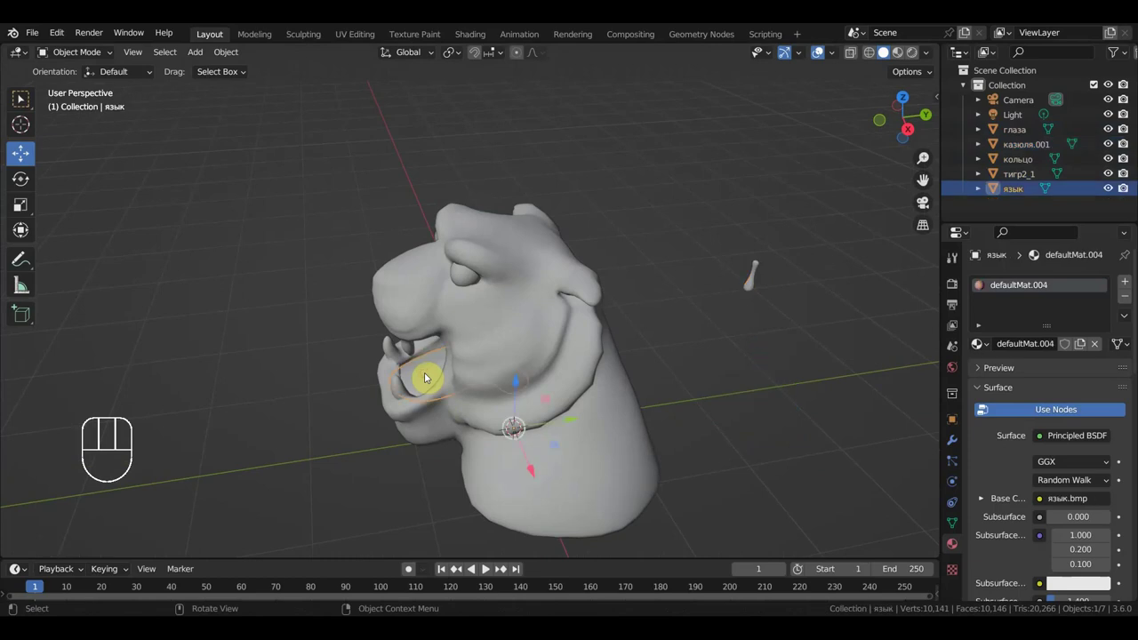
pyautogui.press('KP_3')
pyautogui.moveTo(562, 394); pyautogui.dragTo(433, 399)
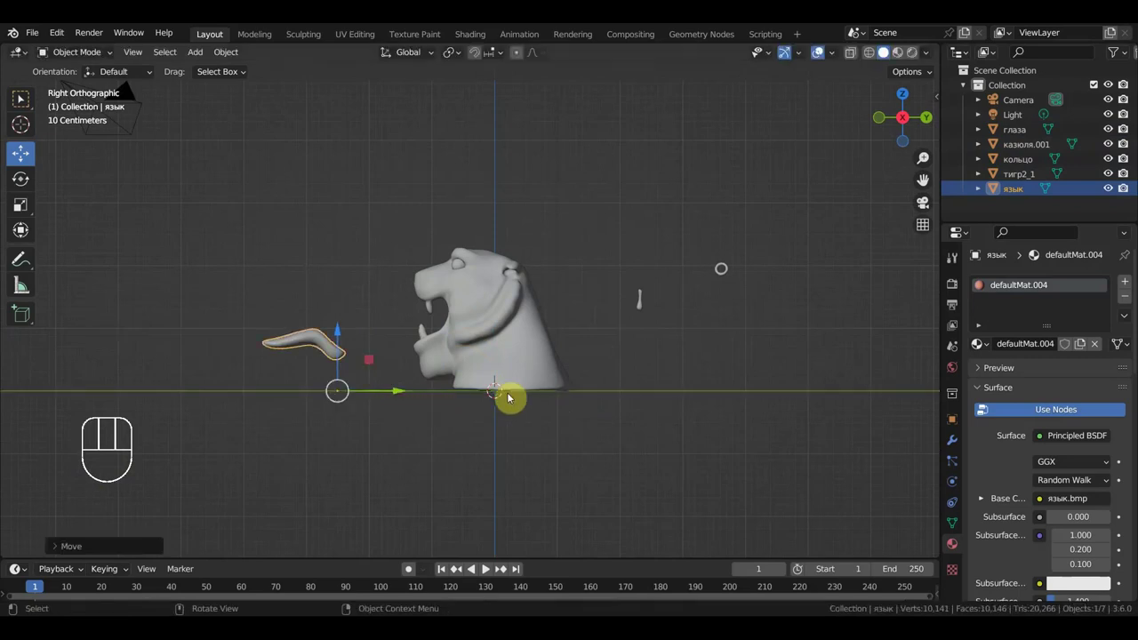
pyautogui.press('n')
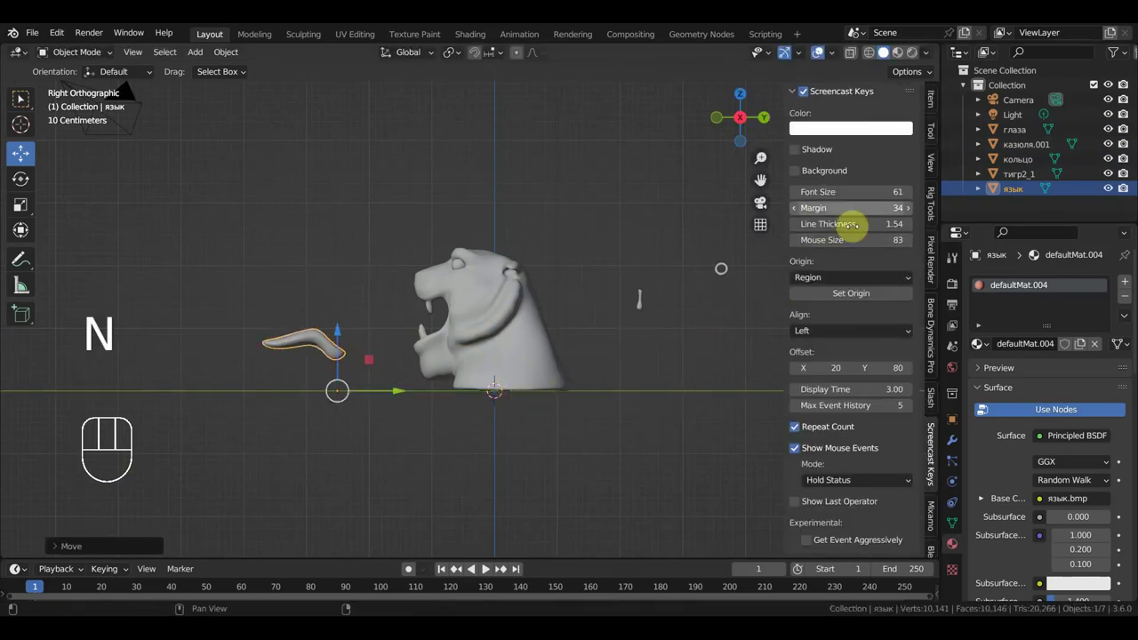
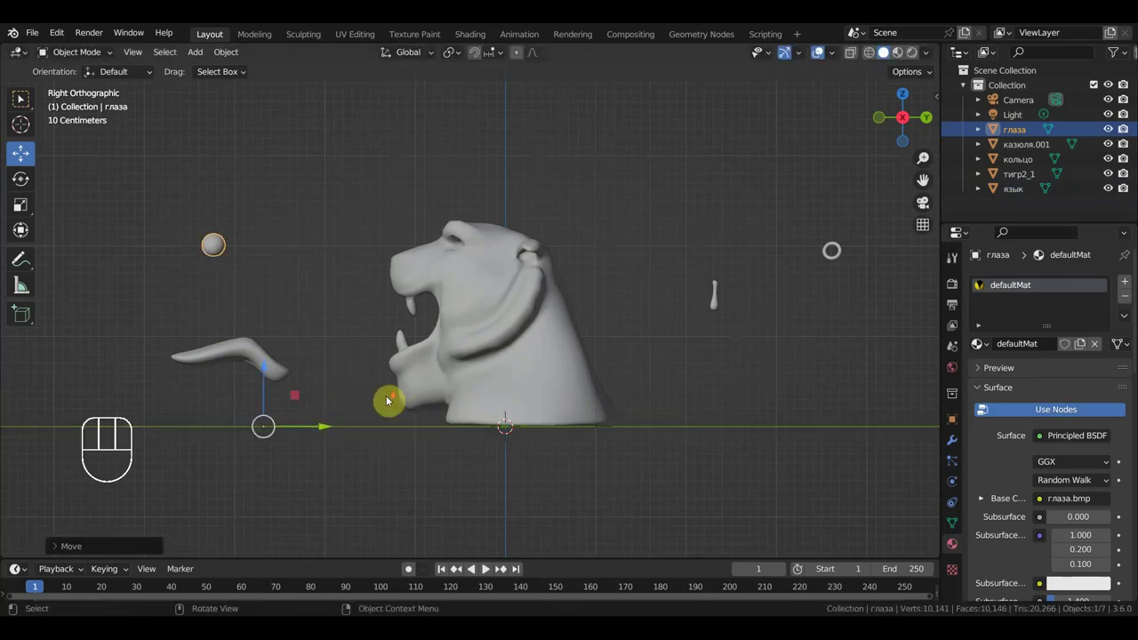
# Orbit around the head, return to side view and bring up the Shift+A add list
pyautogui.middleClick(492, 354)
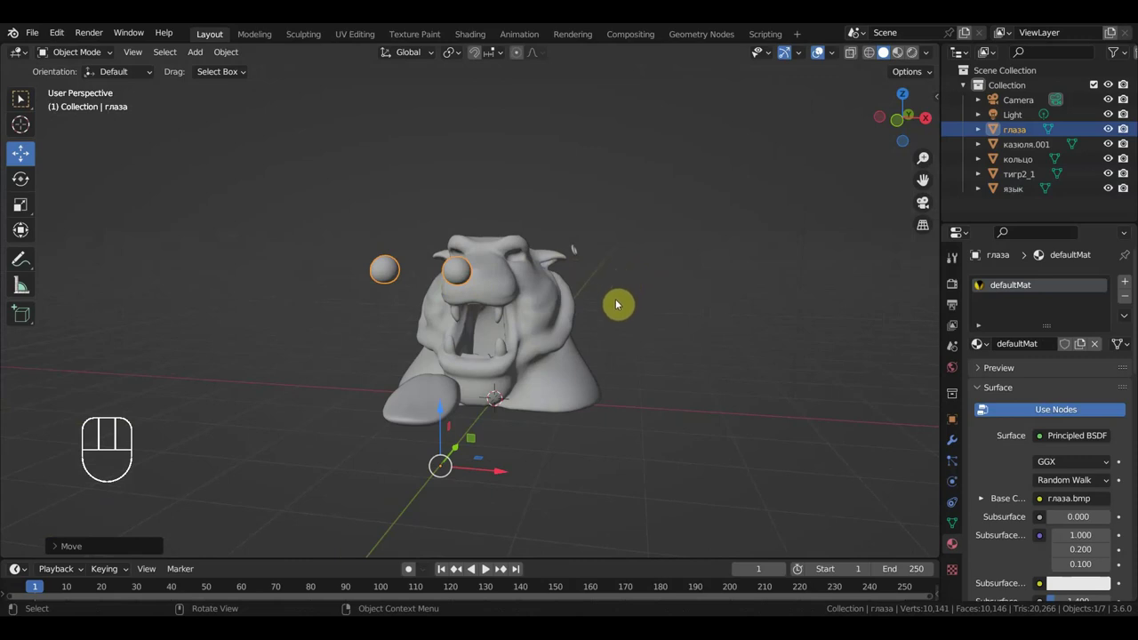
pyautogui.moveTo(558, 333); pyautogui.dragTo(456, 329)
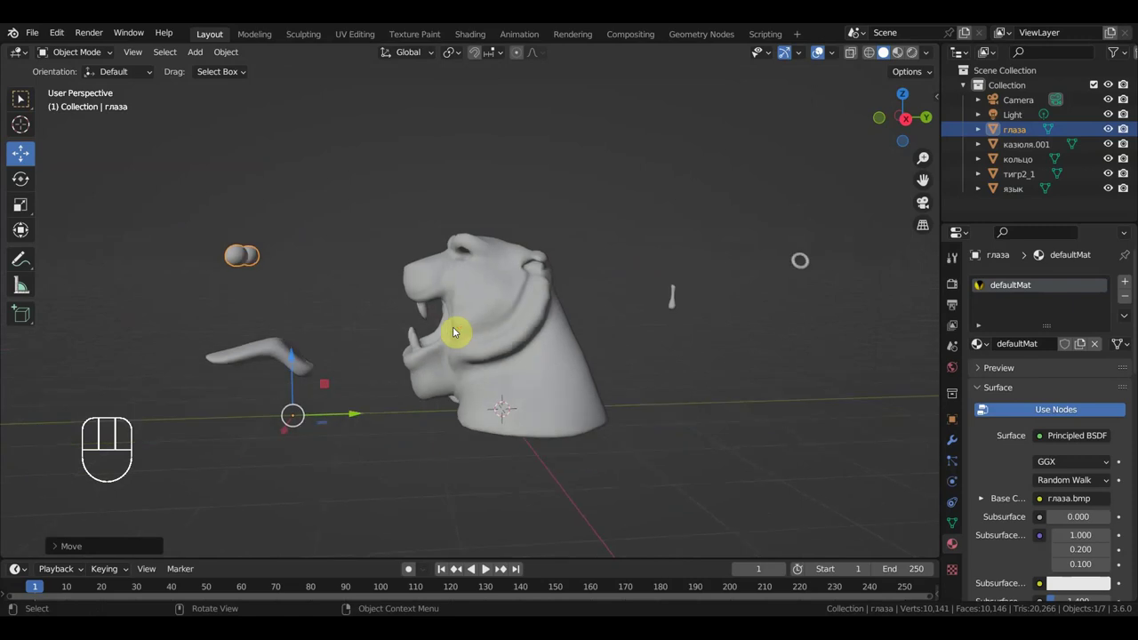
pyautogui.press('KP_3')
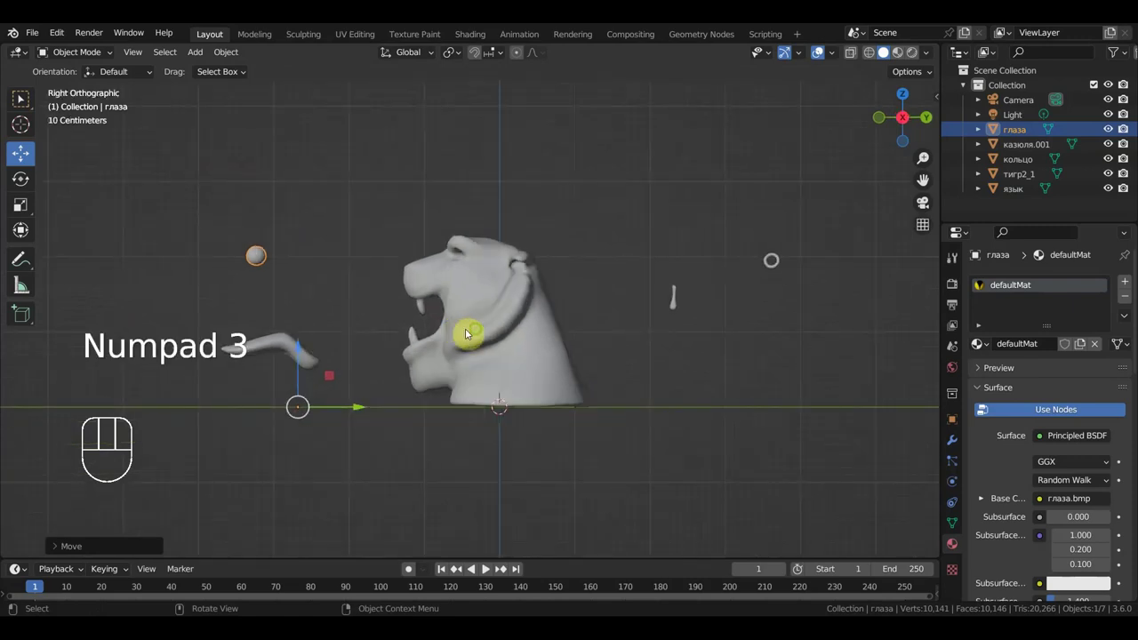
pyautogui.middleClick(484, 332)
pyautogui.press('shift+a')
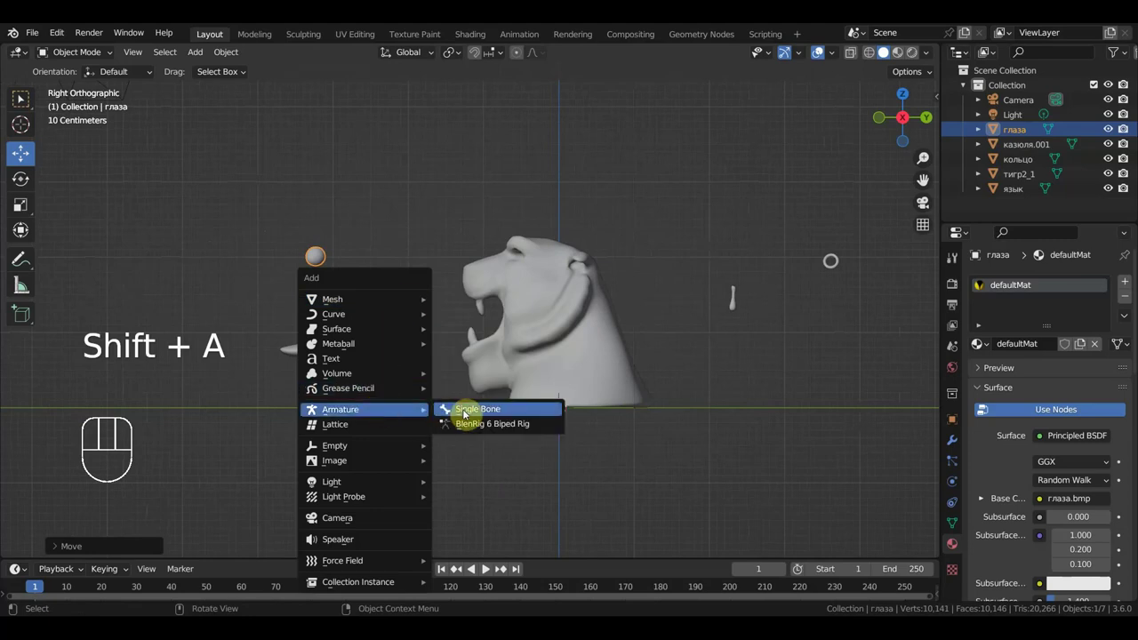
# Add a single-bone armature and set it to display In Front of the mesh
pyautogui.click(957, 488)
pyautogui.click(1022, 475)
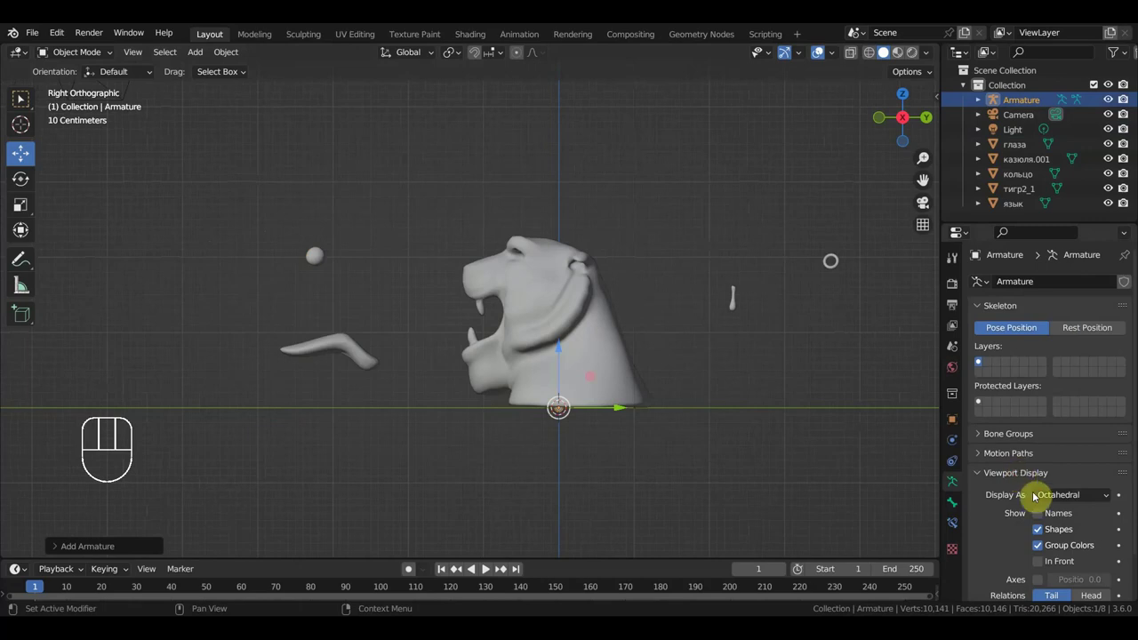
pyautogui.click(1048, 565)
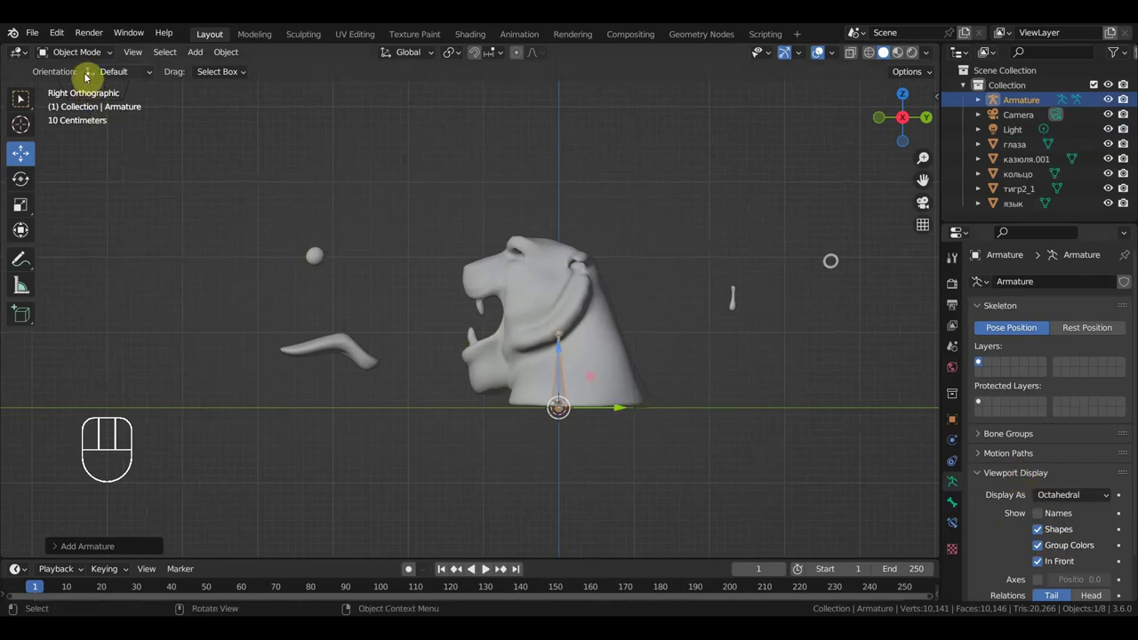
# In Edit Mode, lay the root bone horizontally along the base of the head
pyautogui.moveTo(85, 57); pyautogui.dragTo(21, 100)
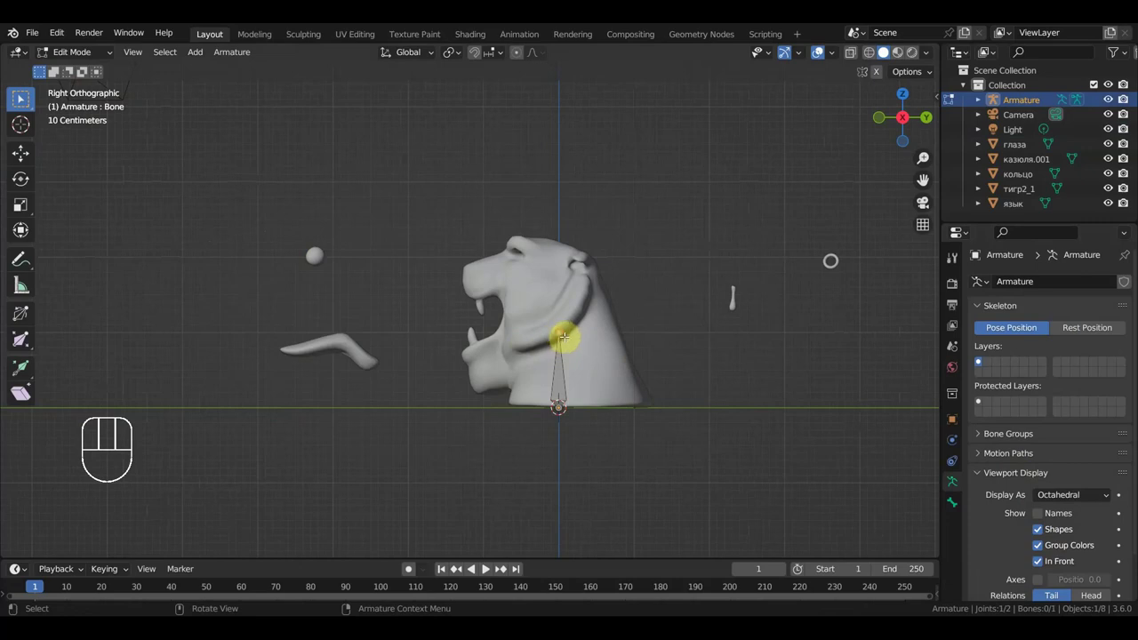
pyautogui.press('g')
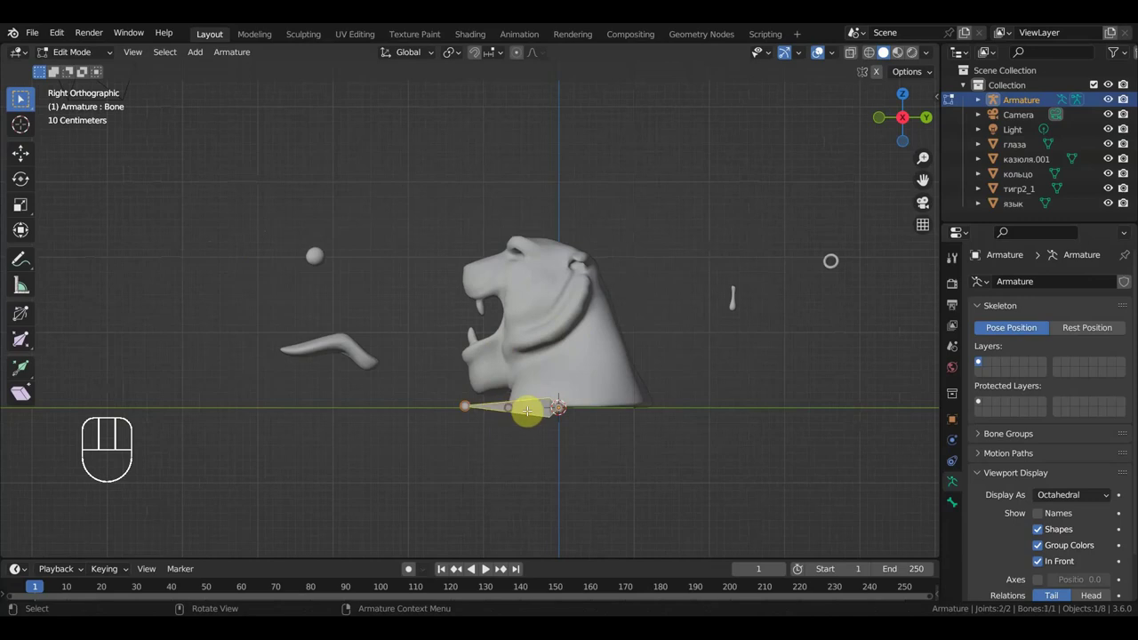
pyautogui.click(45, 166)
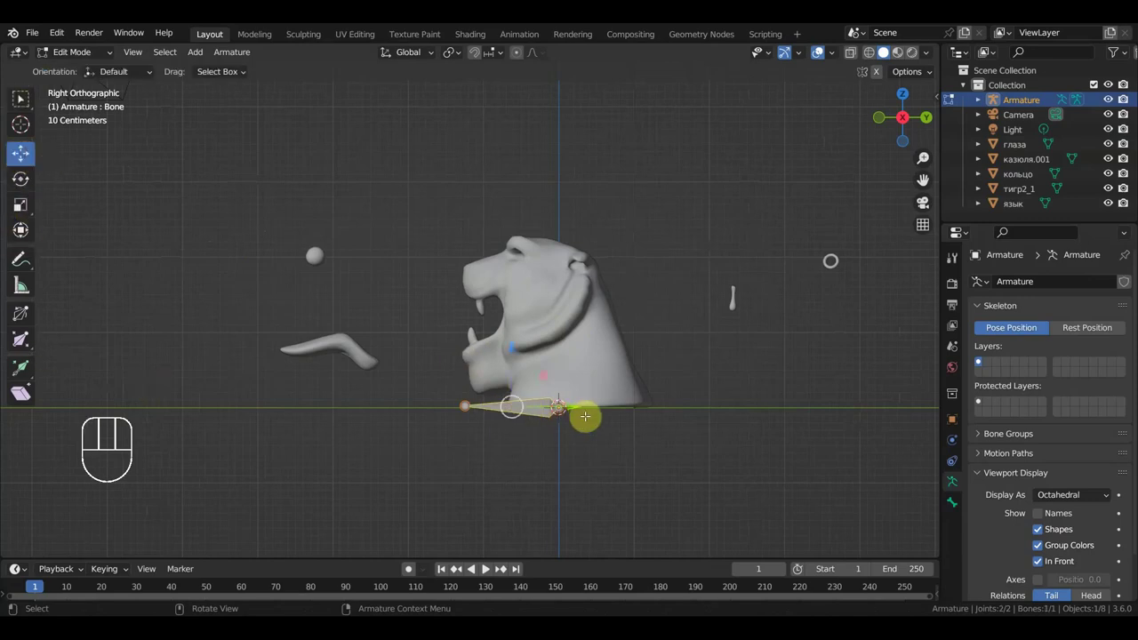
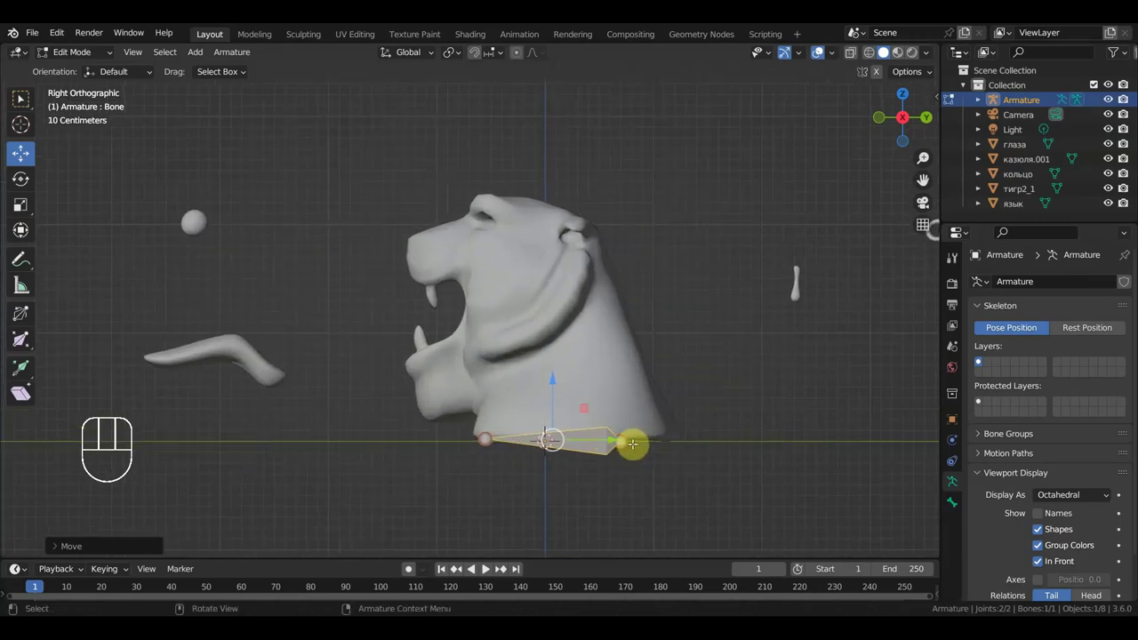
# Shrink the root bone and extrude a neck bone rising to the top of the head
pyautogui.press('s')
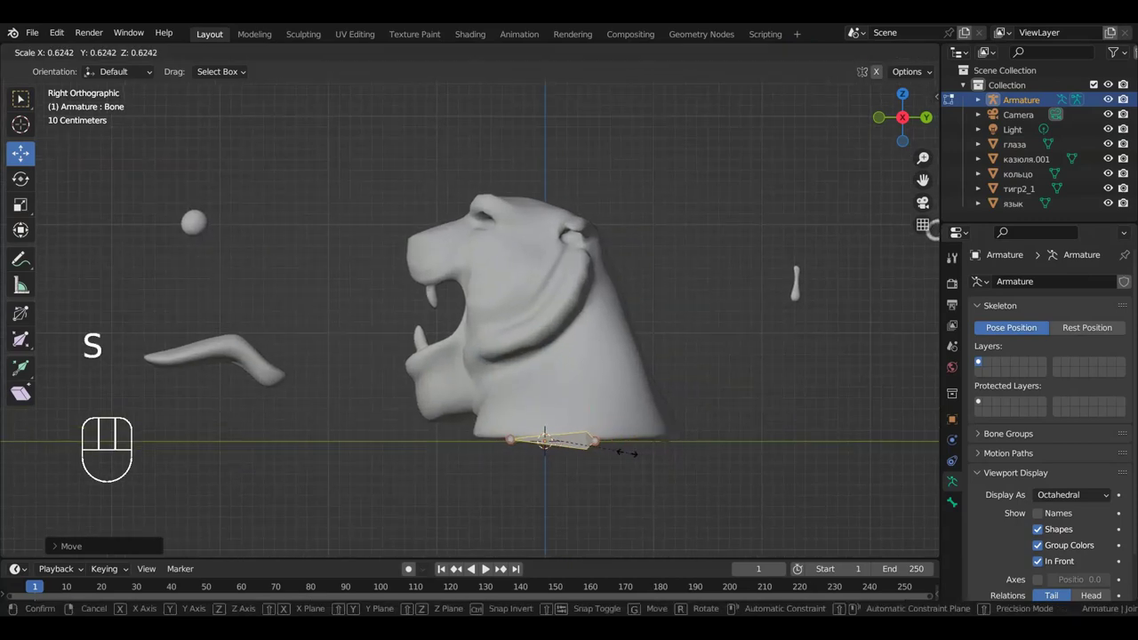
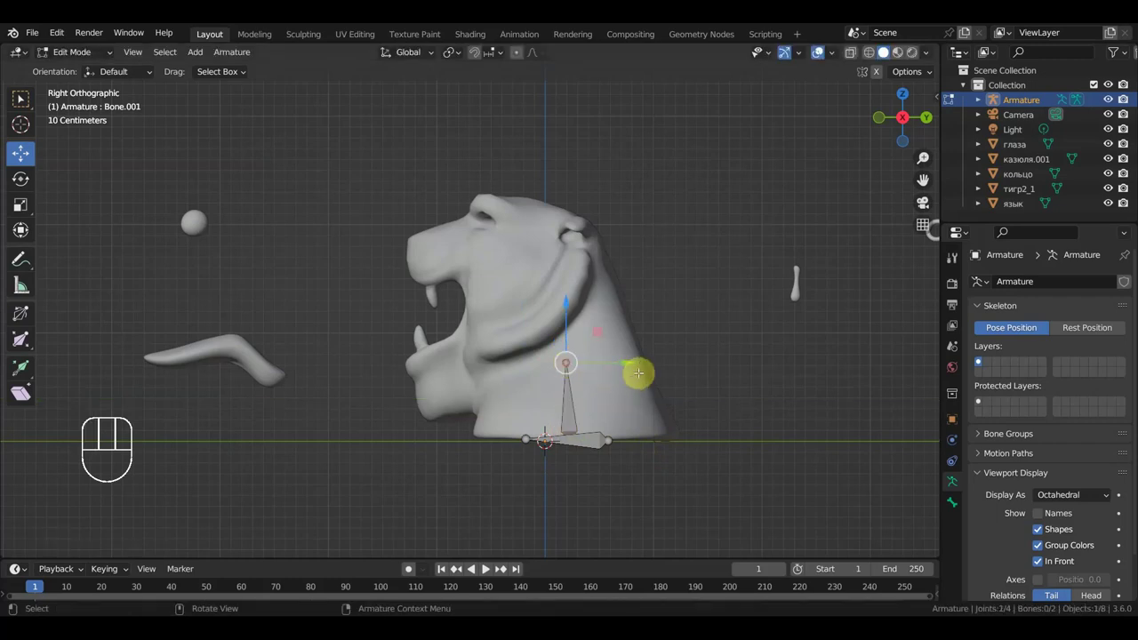
pyautogui.press('g')
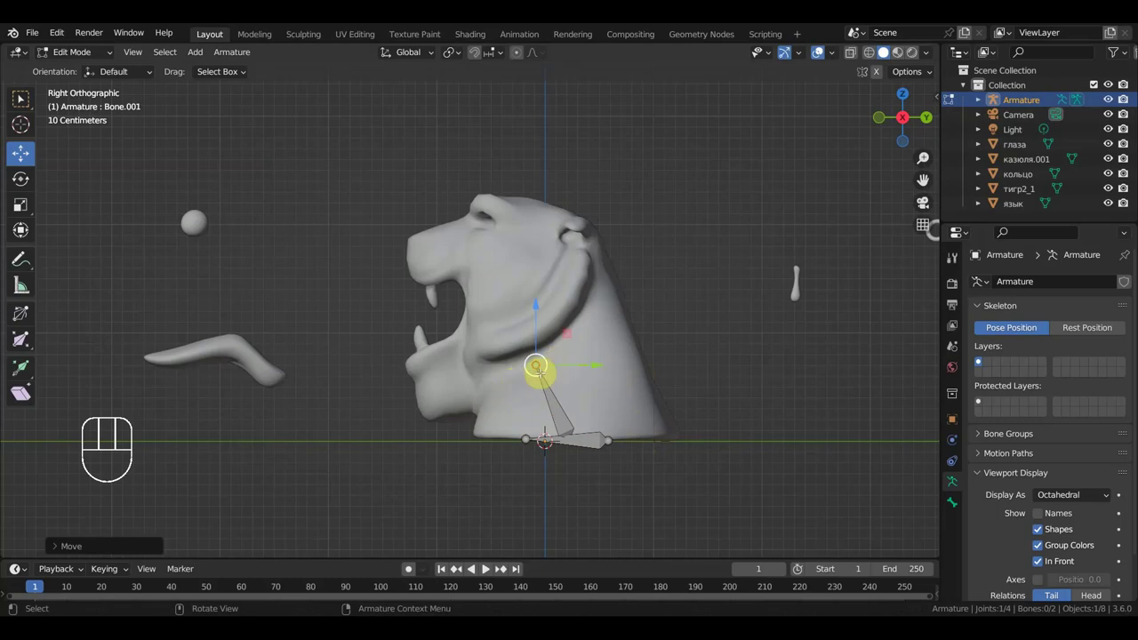
pyautogui.press('e')
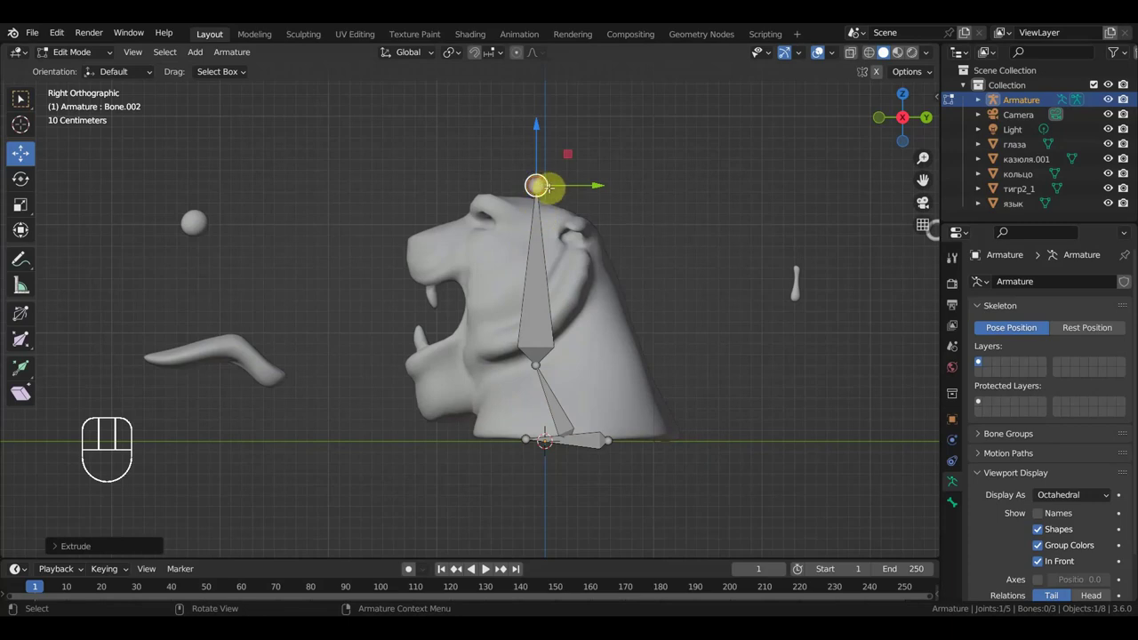
# Extrude a head bone and bones reaching toward the lower and upper jaws
pyautogui.press('e')
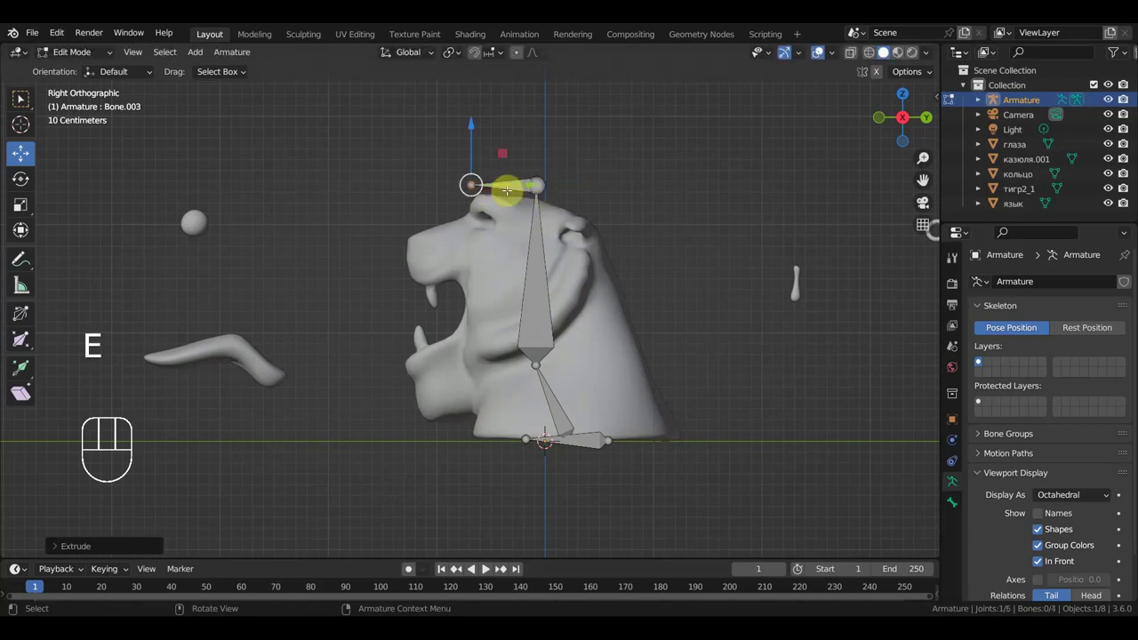
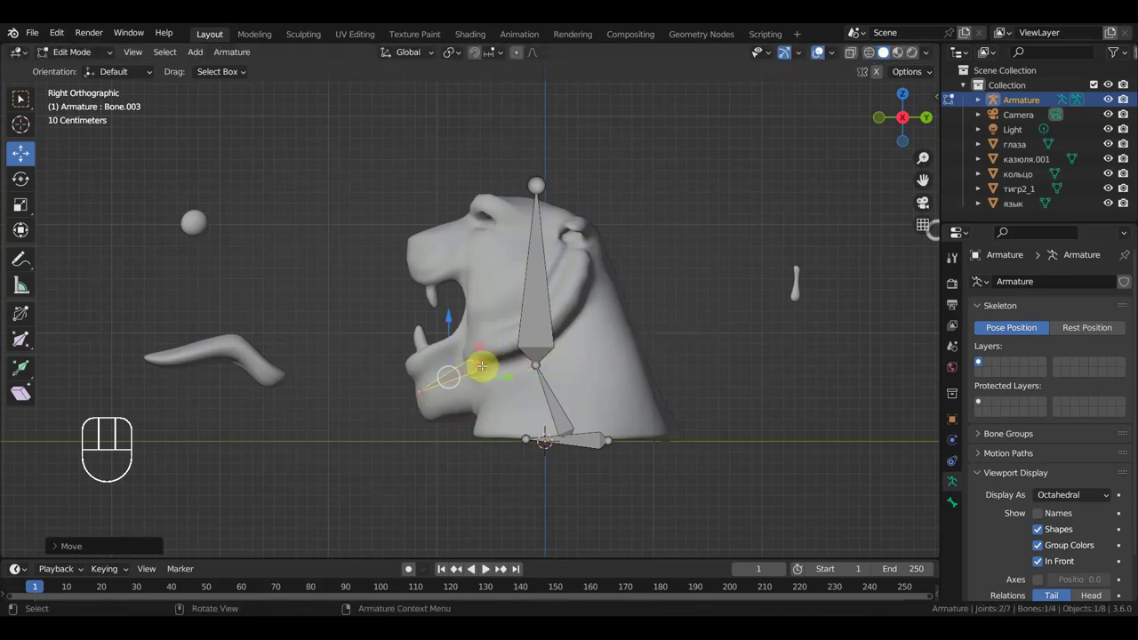
pyautogui.press('g')
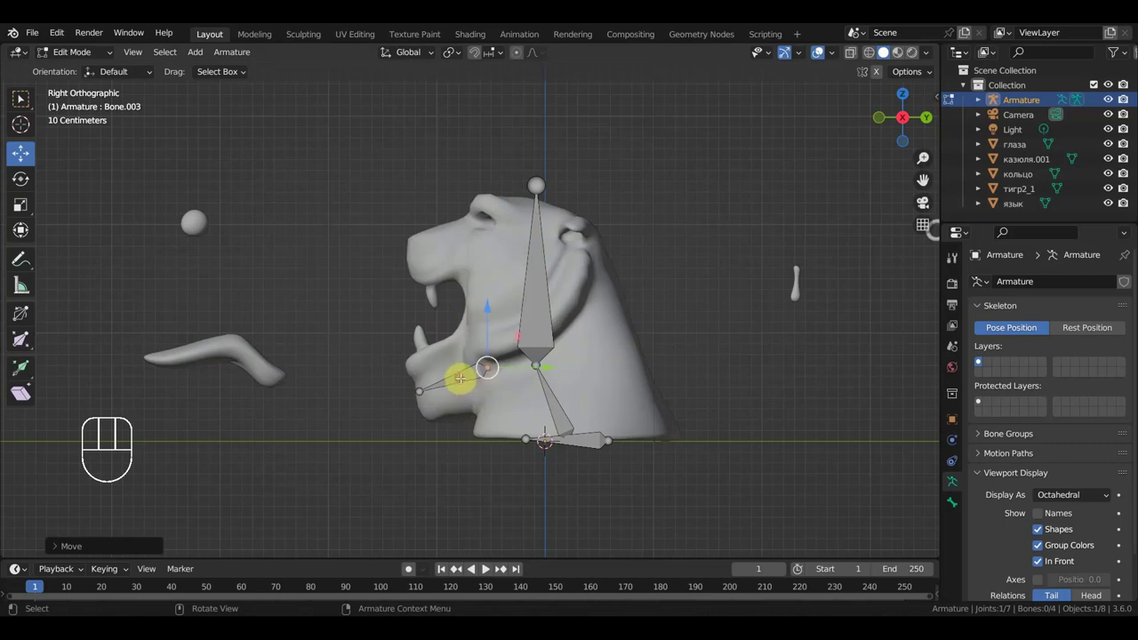
pyautogui.press('shift+d')
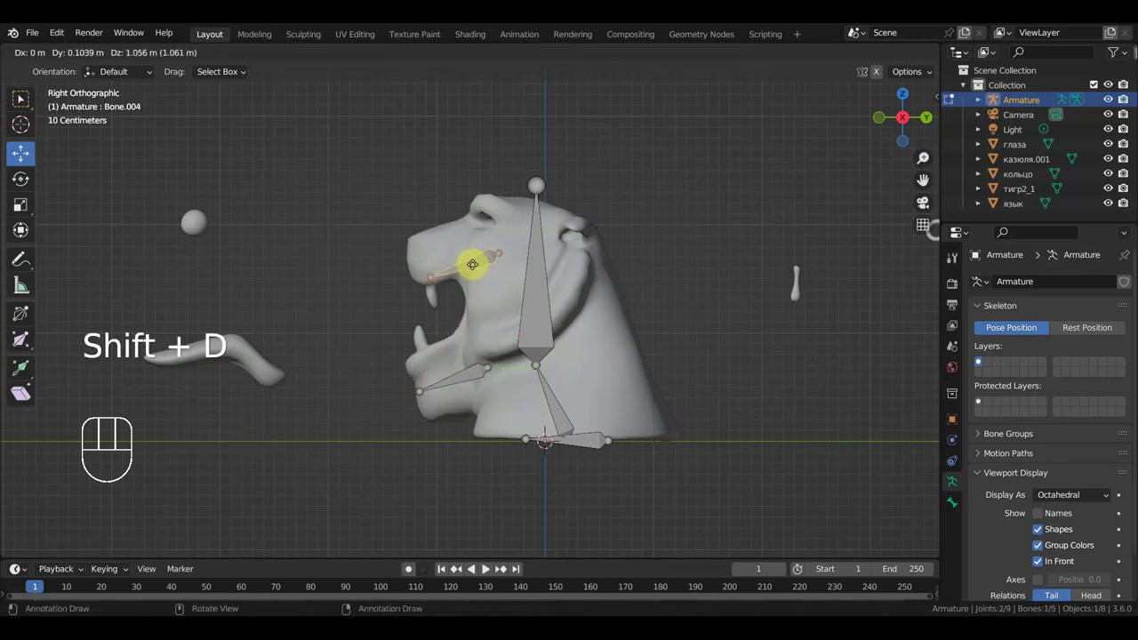
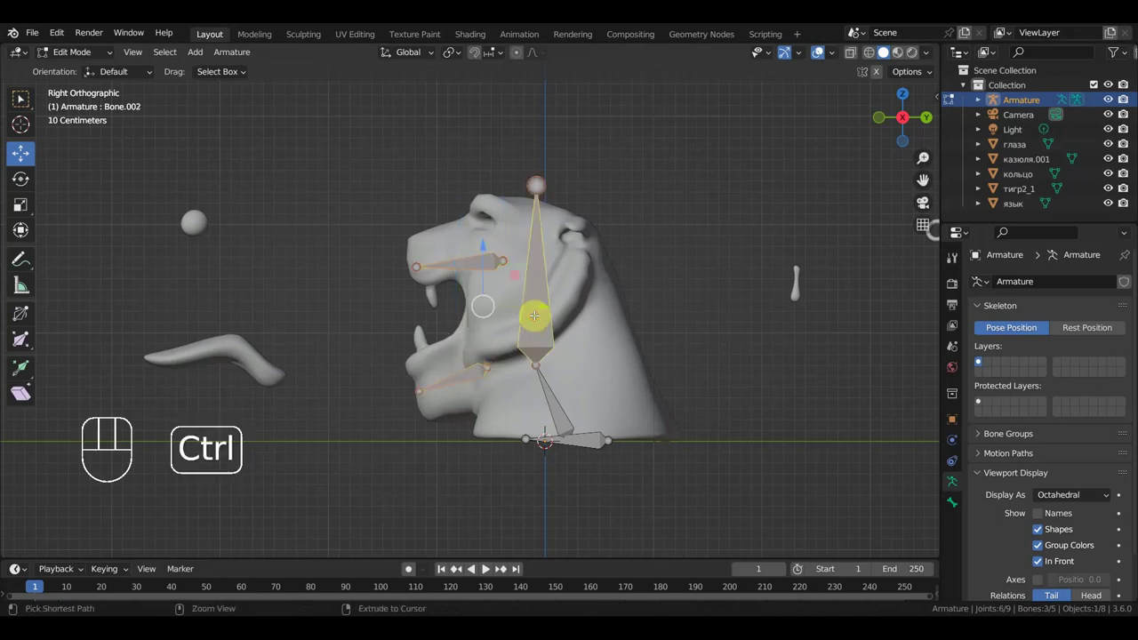
# Parent the jaw bones to the head bone with Keep Offset and extrude bones out past the snout
pyautogui.press('ctrl+p')
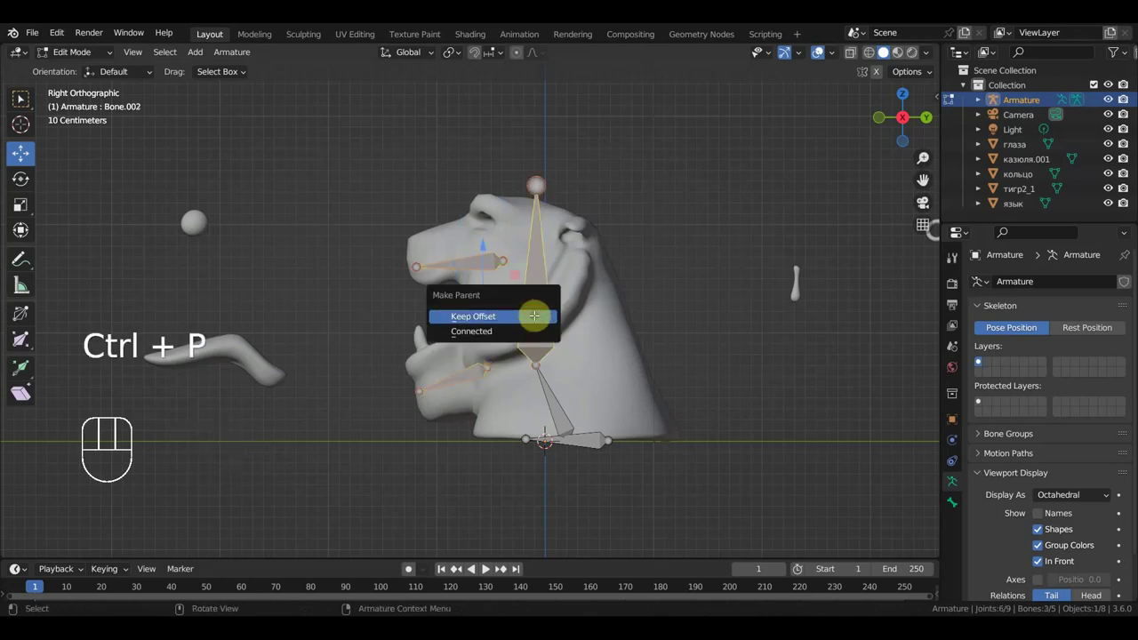
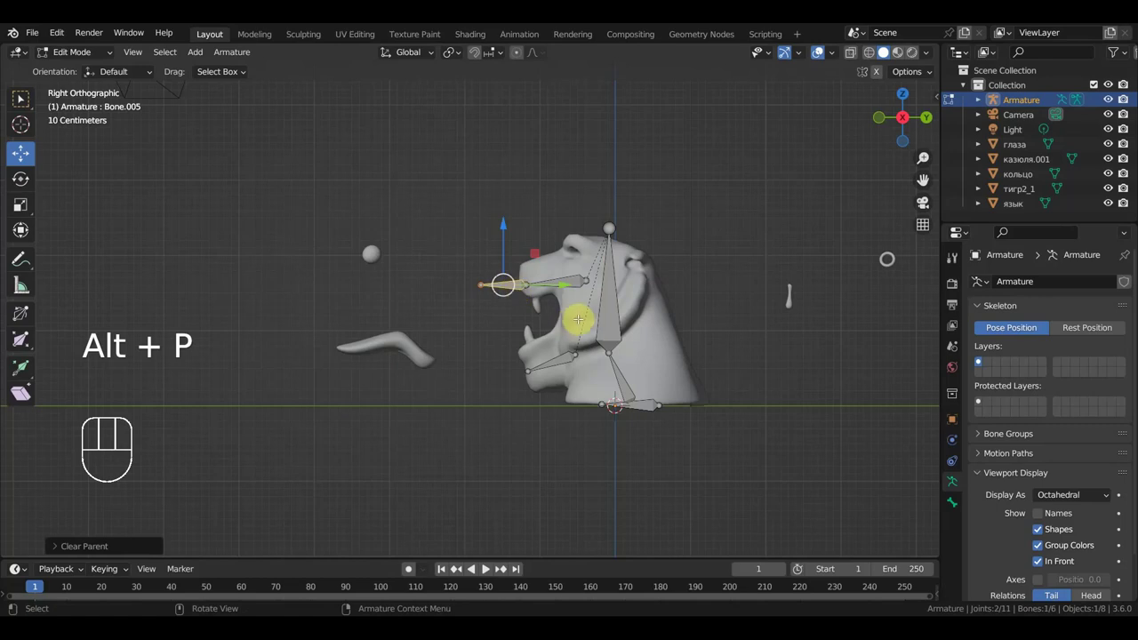
pyautogui.press('g')
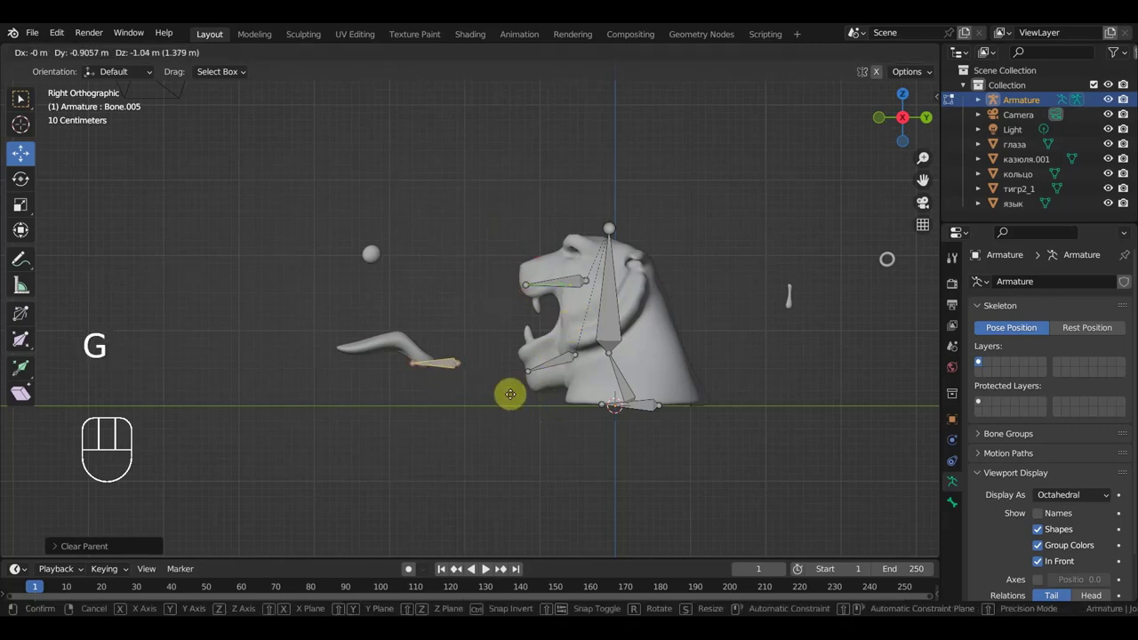
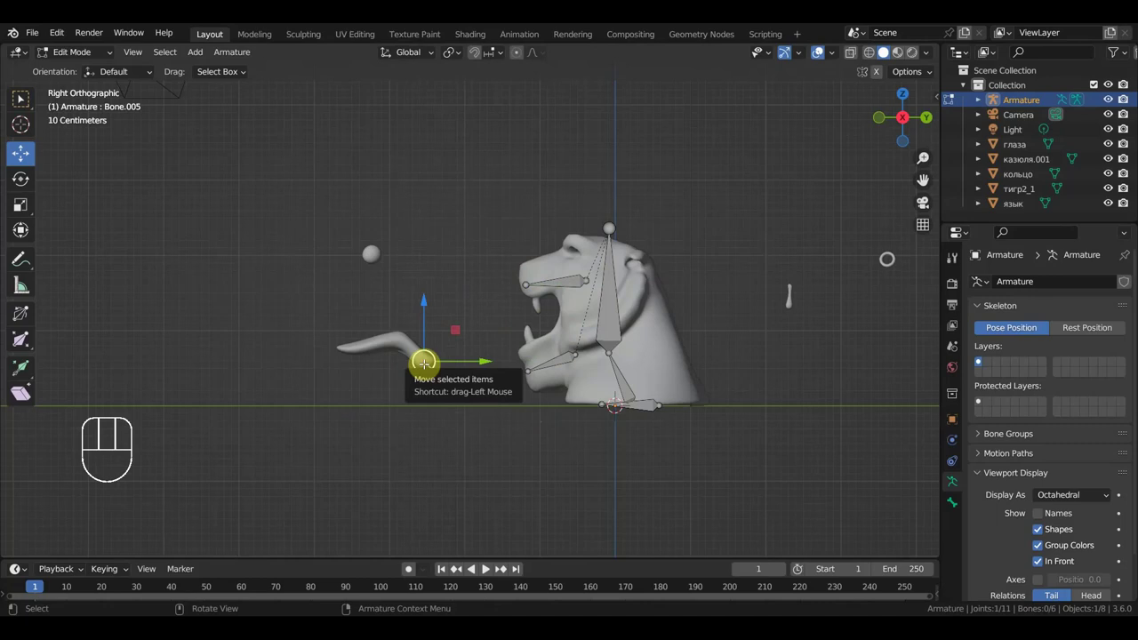
pyautogui.press('e')
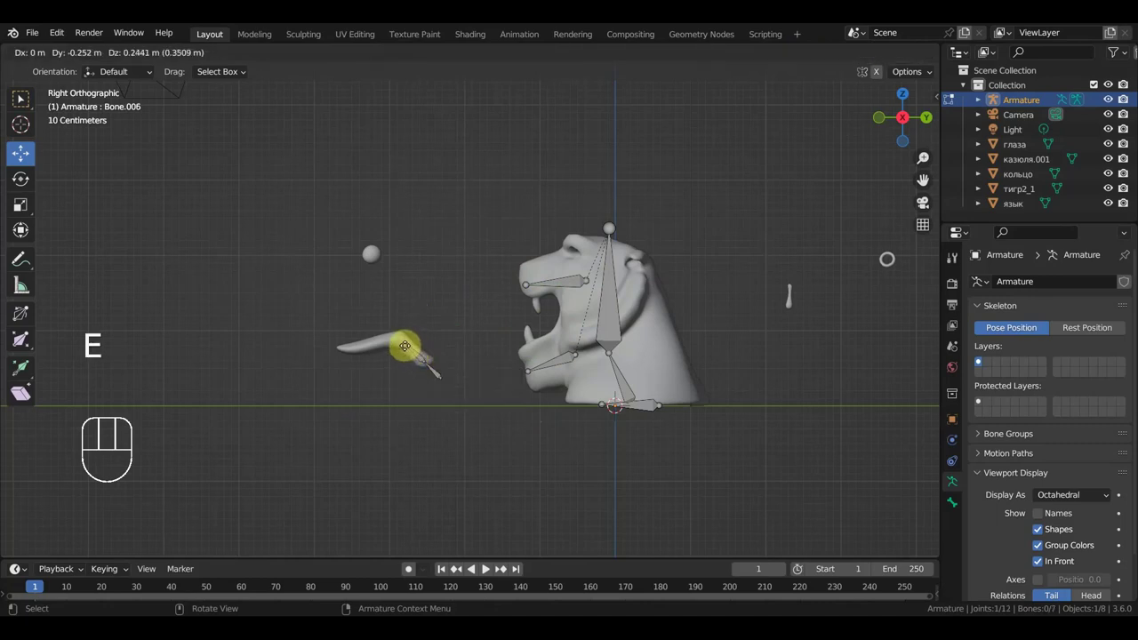
pyautogui.press('e')
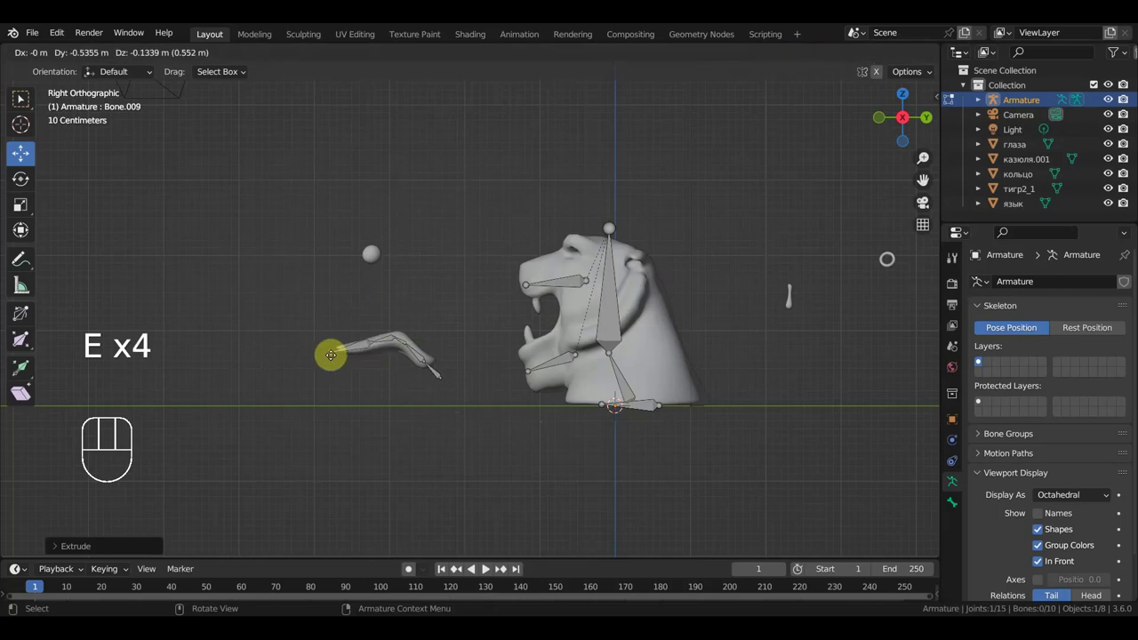
# In top view, shrink and place the ear bone, duplicate it and parent the new bones to the head
pyautogui.press('KP_7')
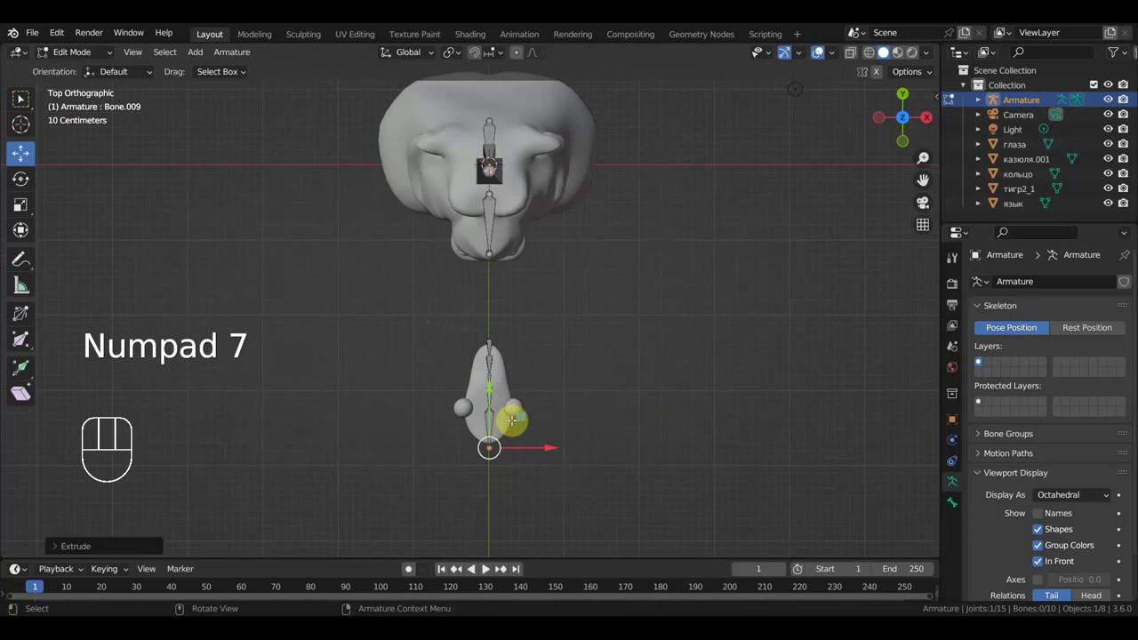
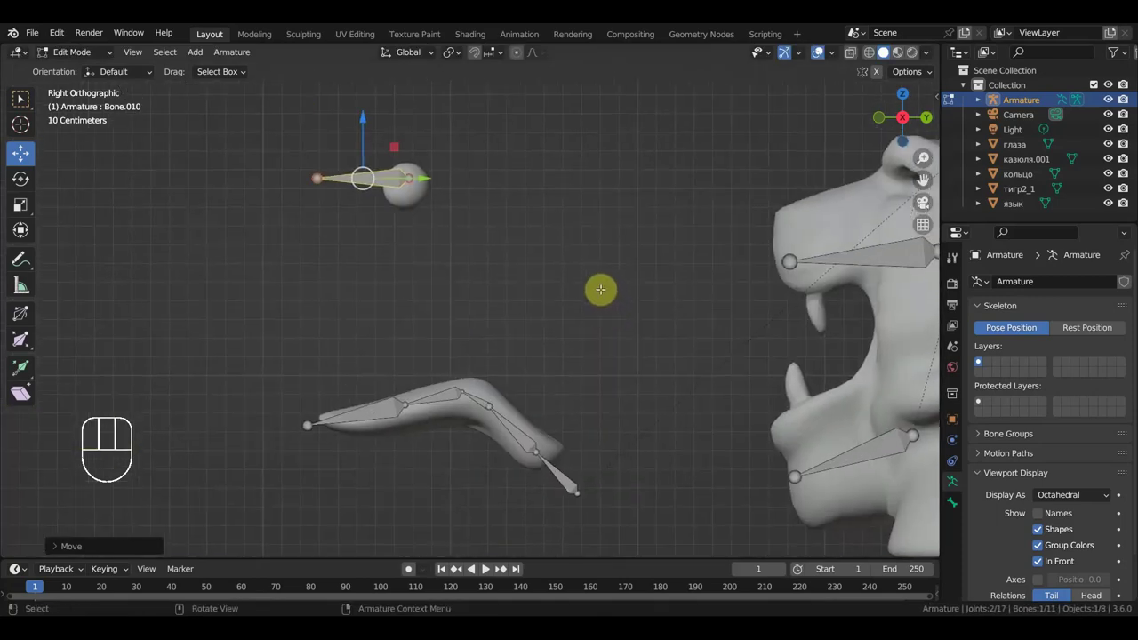
pyautogui.press('s')
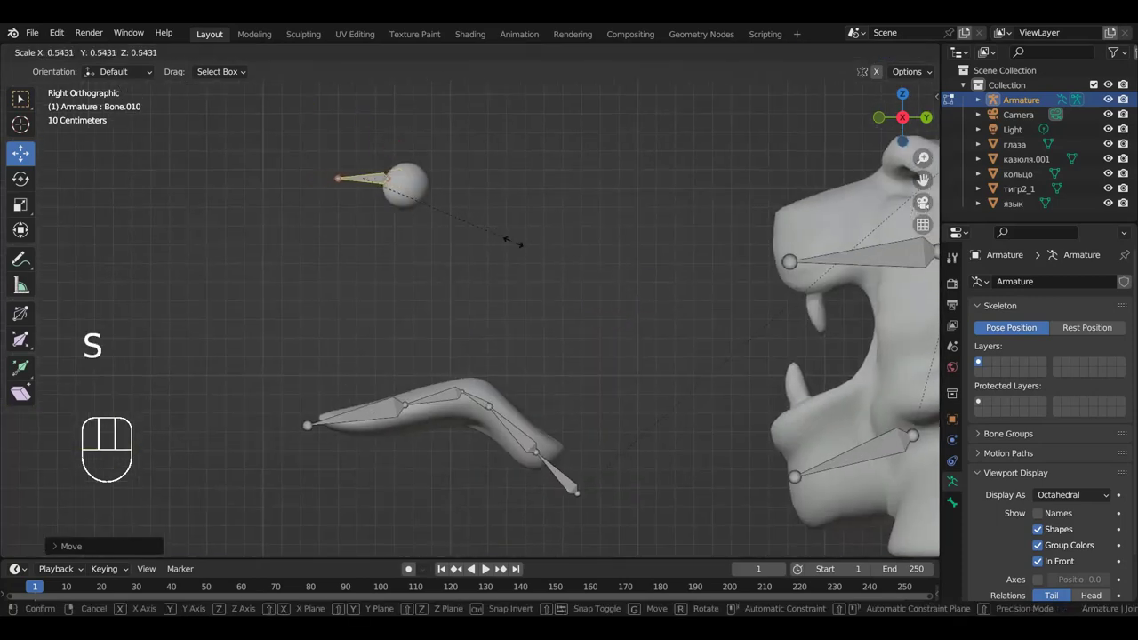
pyautogui.press('g')
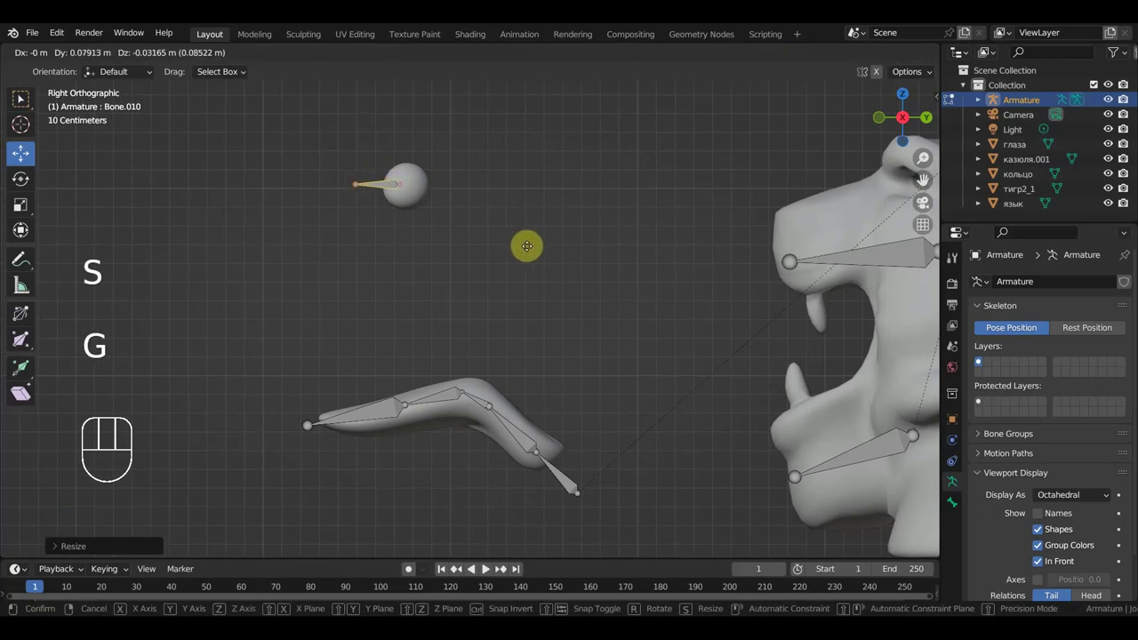
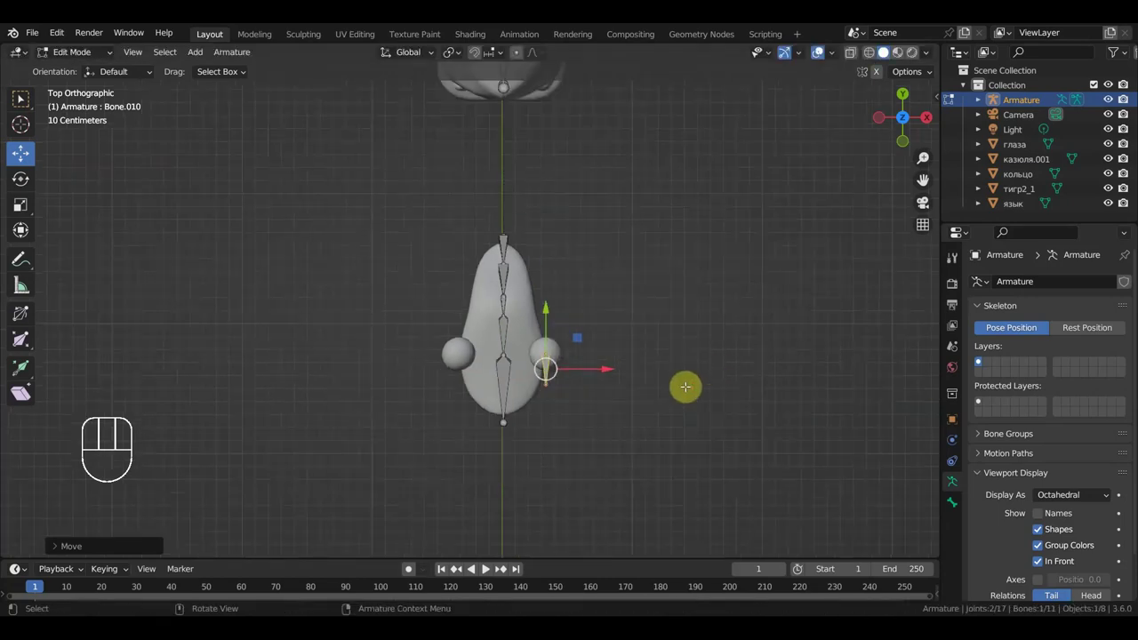
pyautogui.press('shift+d')
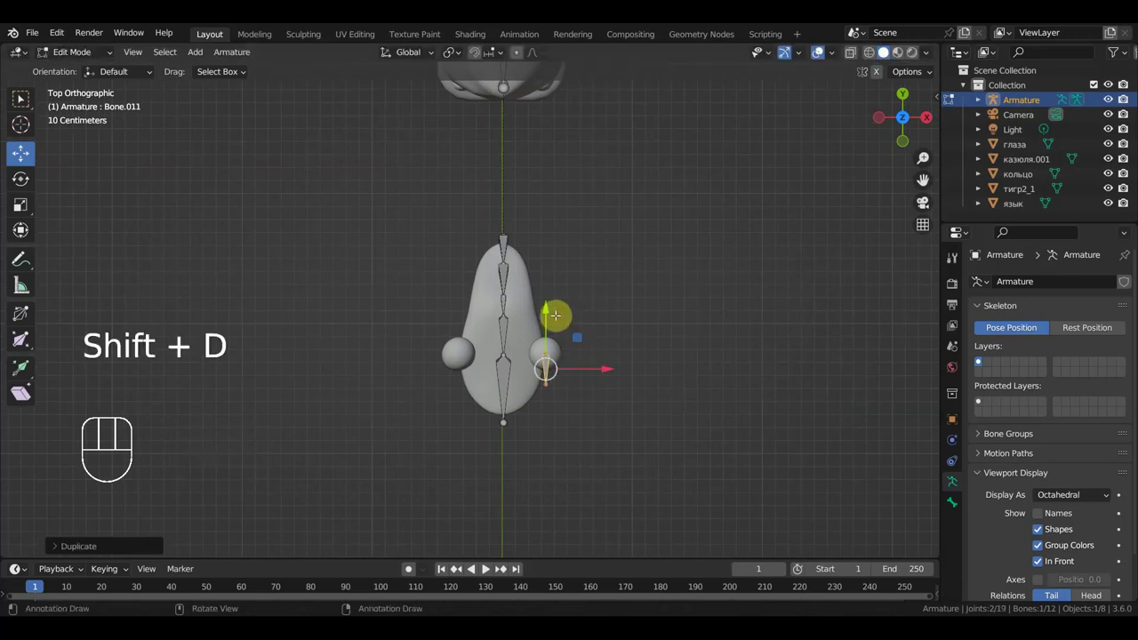
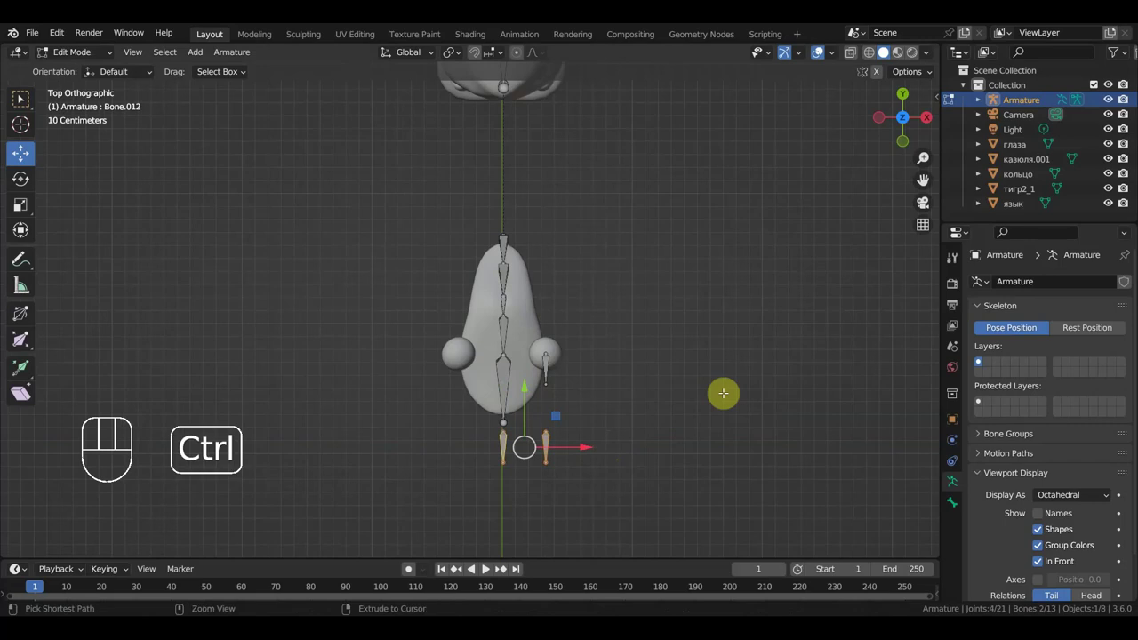
pyautogui.press('ctrl+p')
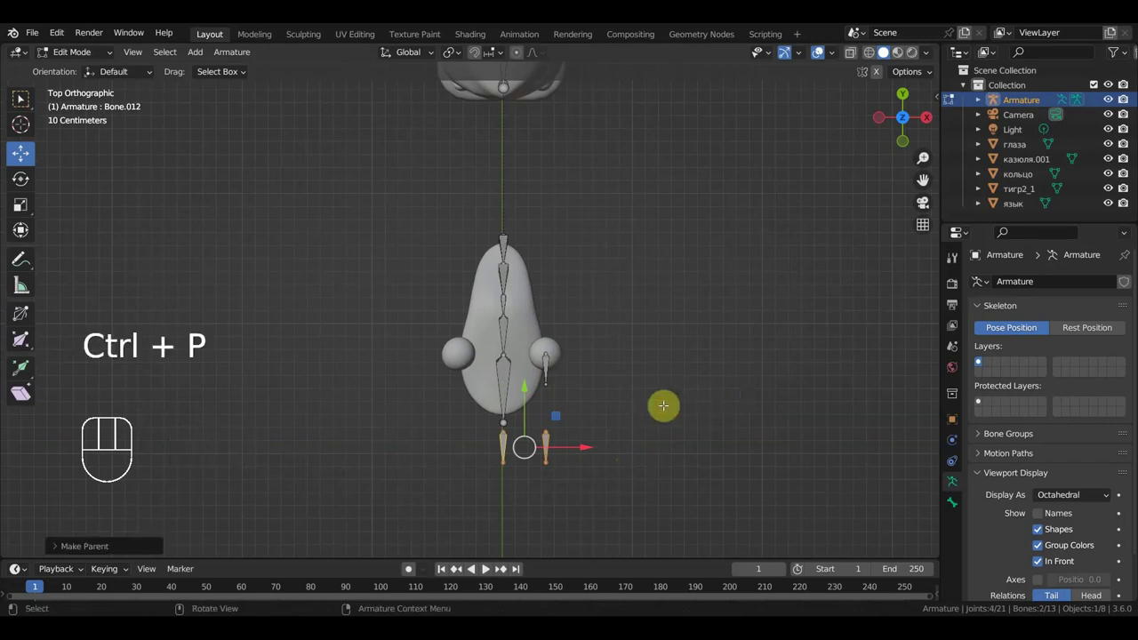
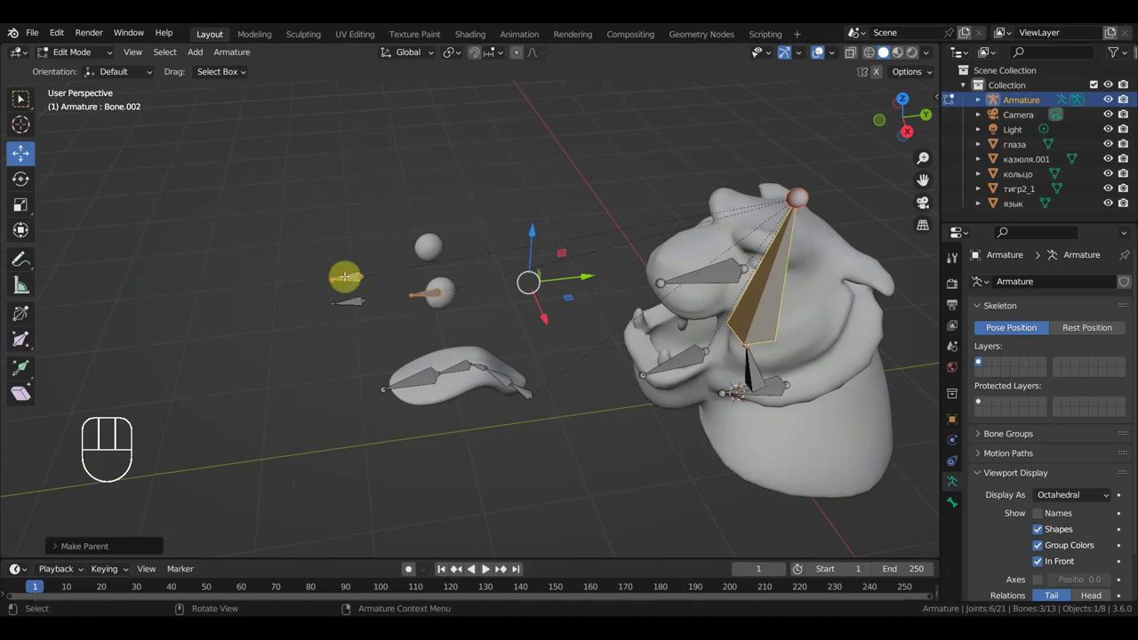
# Duplicate the ear bones into another control pair in top view, reaching fifteen bones
pyautogui.press('KP_7')
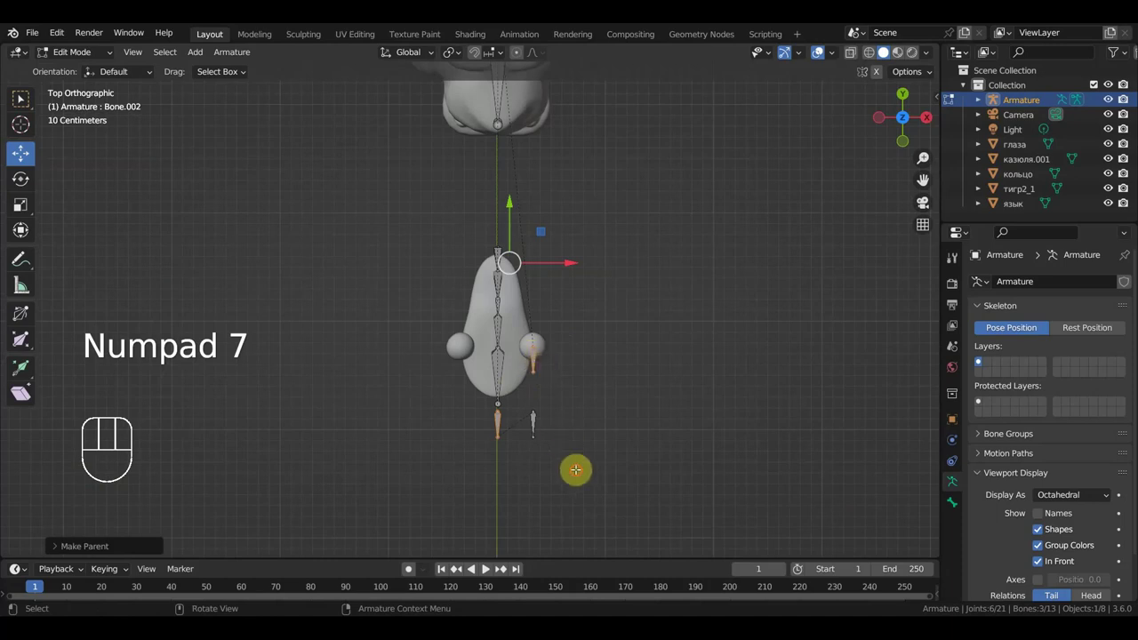
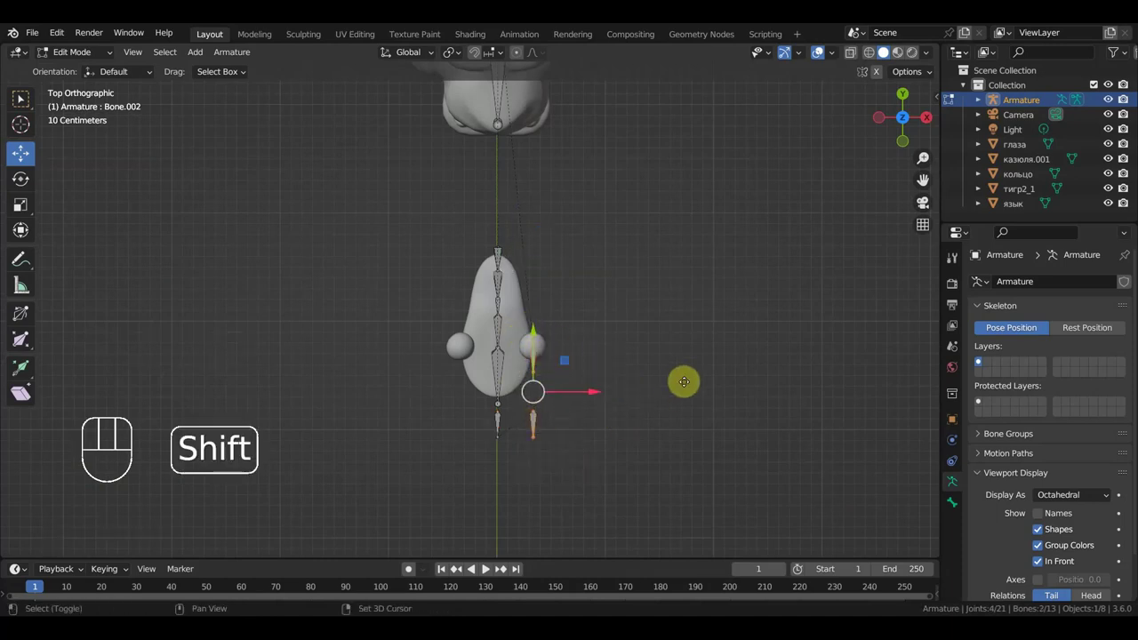
pyautogui.press('shift+d')
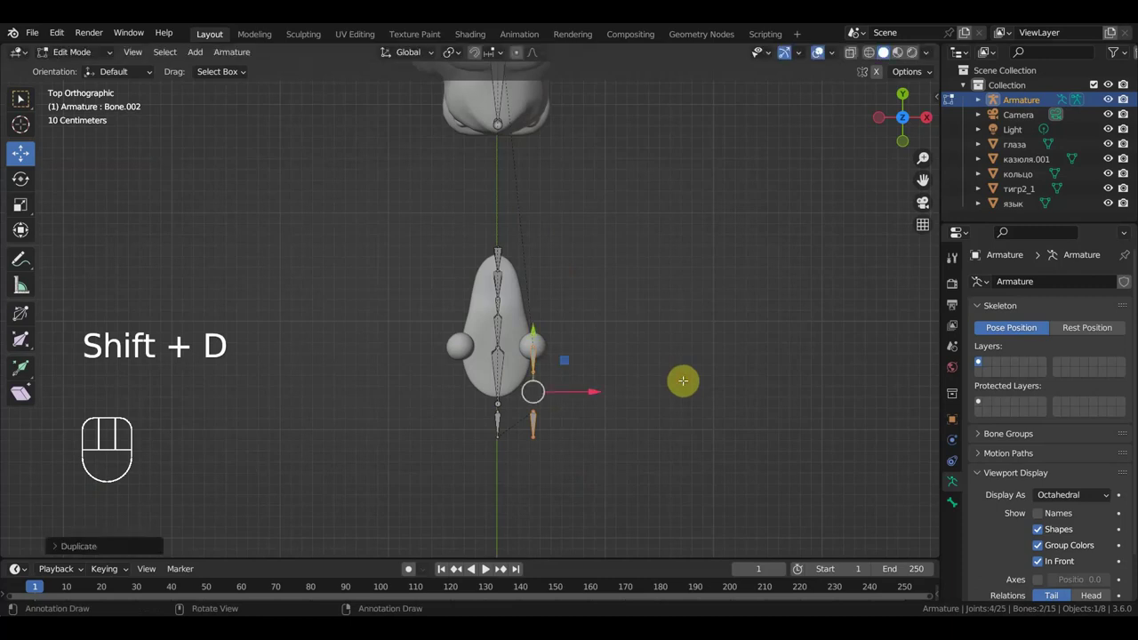
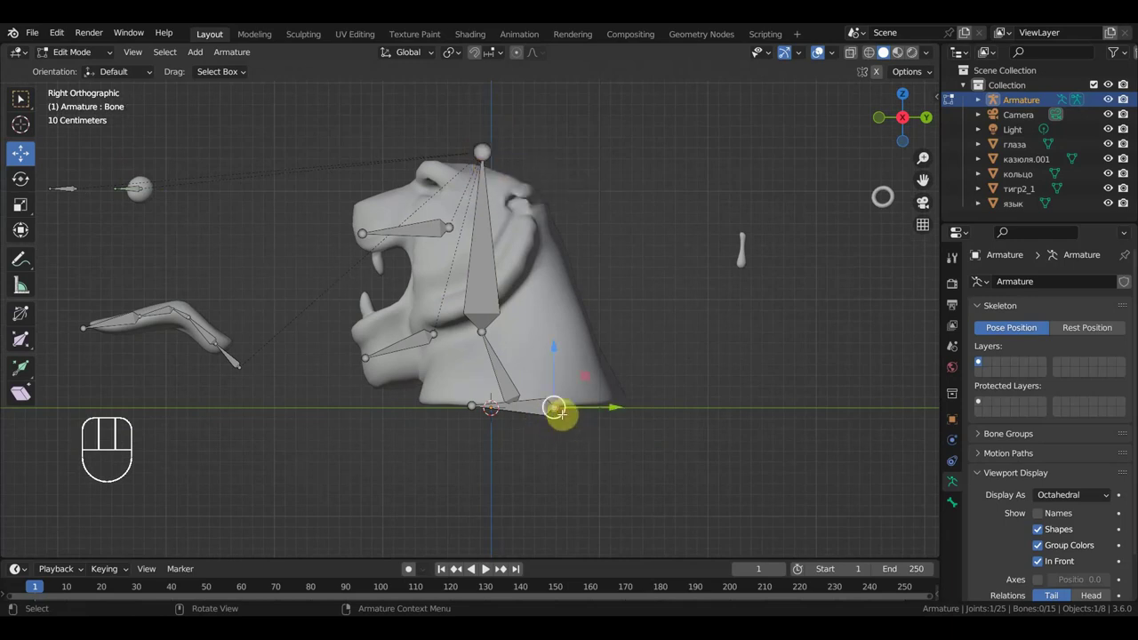
# Extrude a bone from the root, detach it and place it shrunken beside the head as a widget shape
pyautogui.press('e')
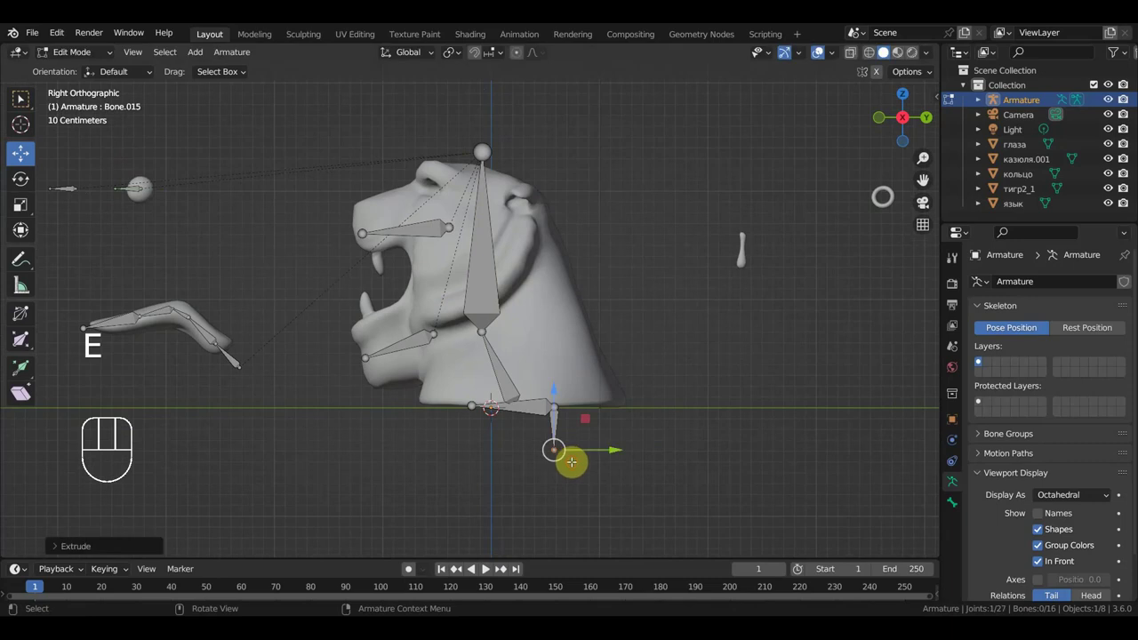
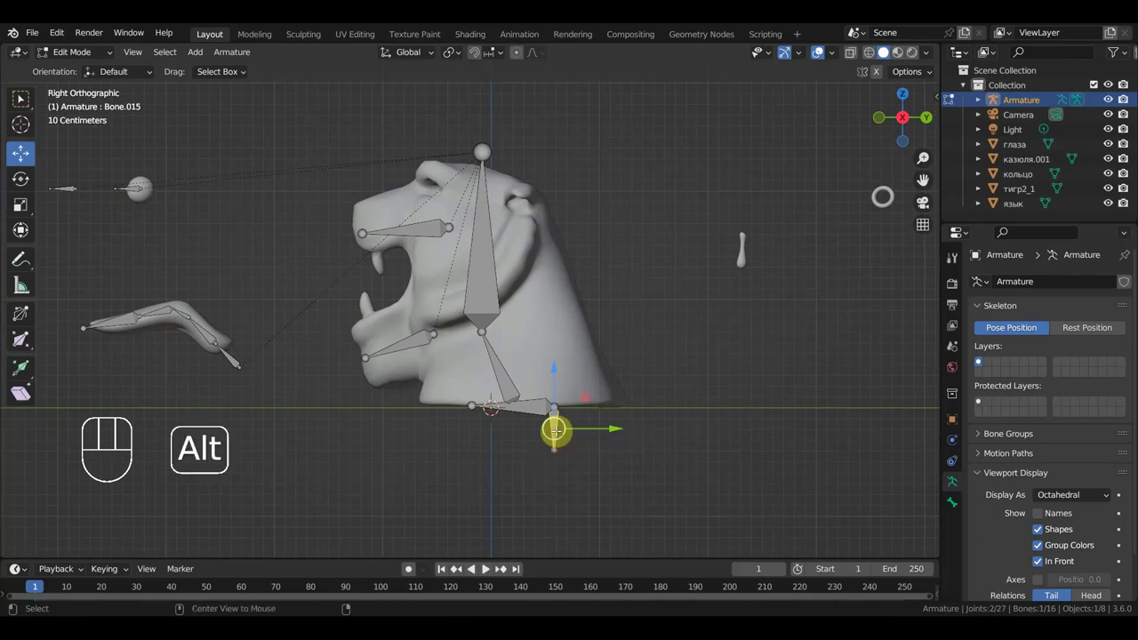
pyautogui.press('alt+p')
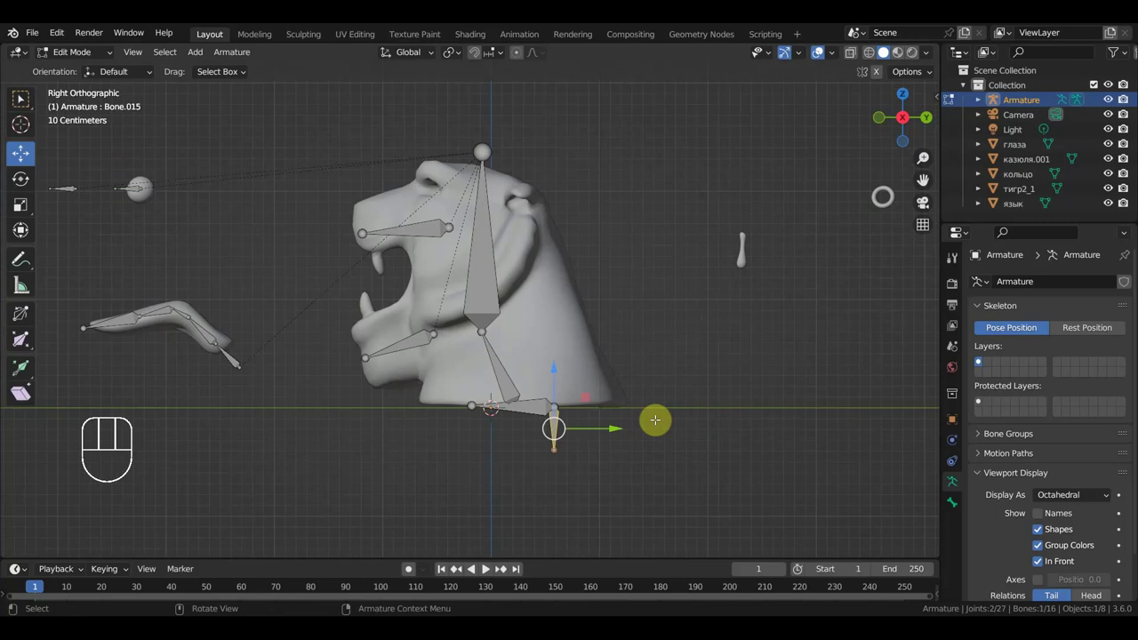
pyautogui.press('ctrl+p')
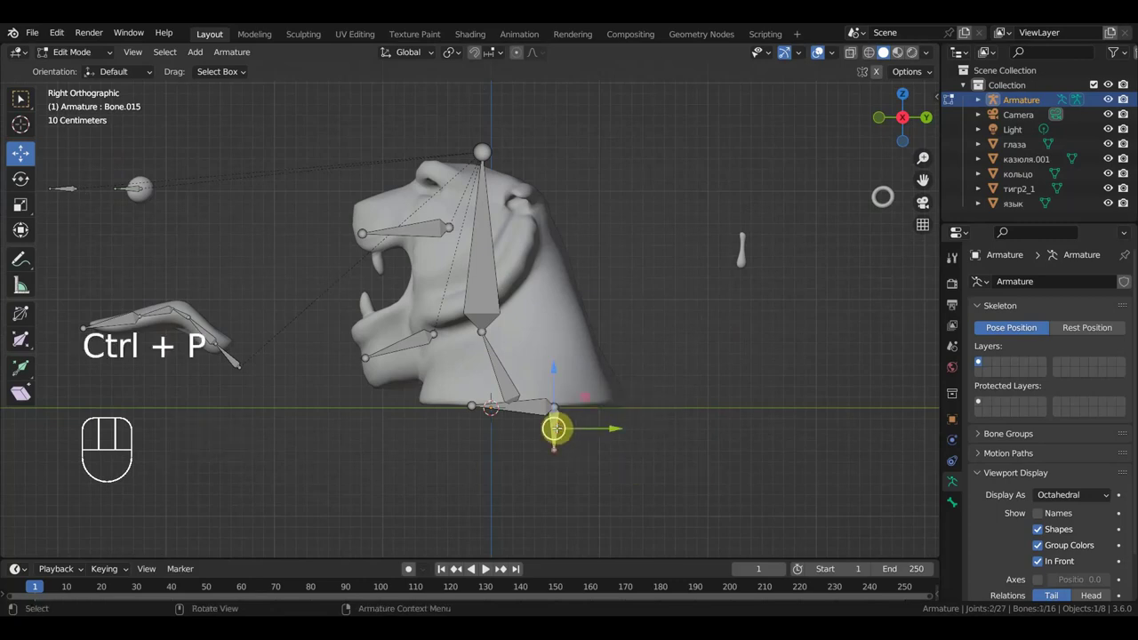
pyautogui.press('Delete')
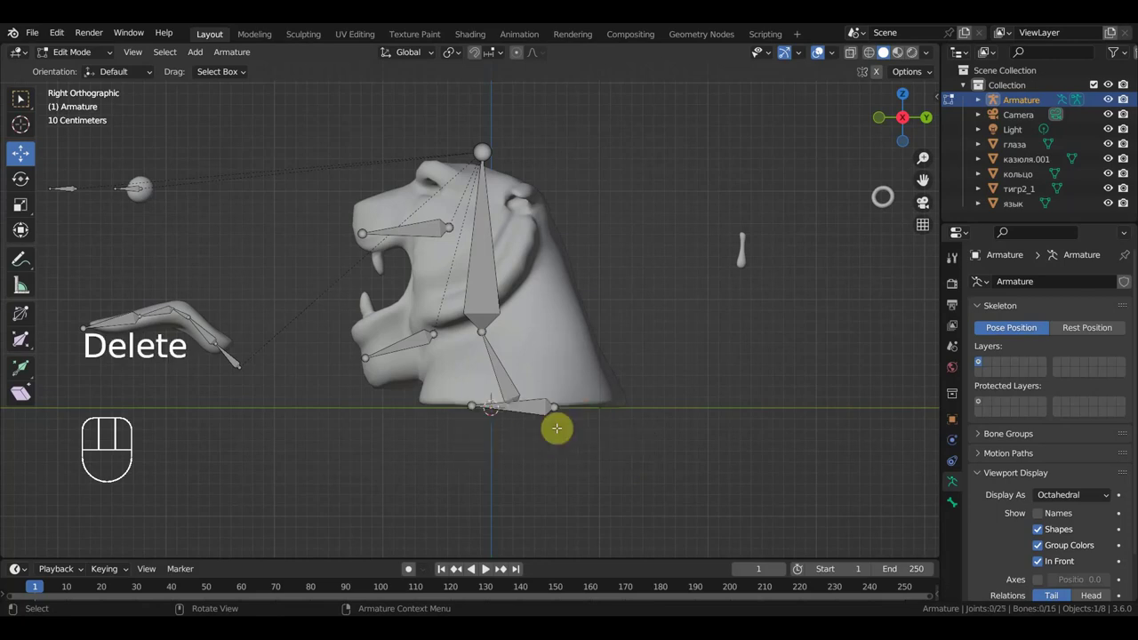
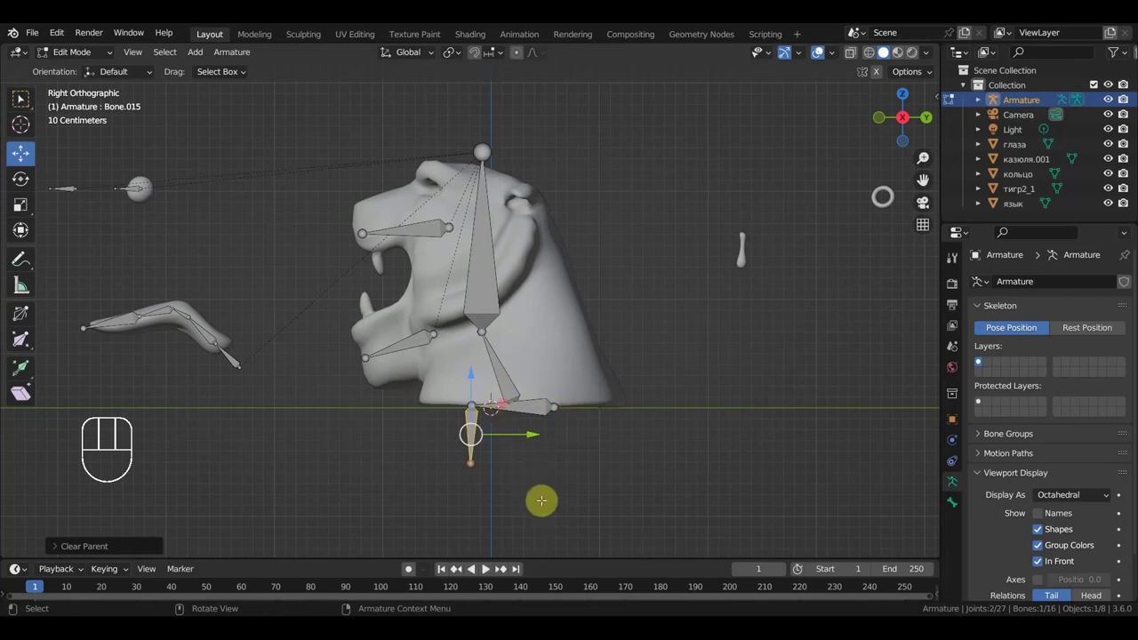
pyautogui.press('g')
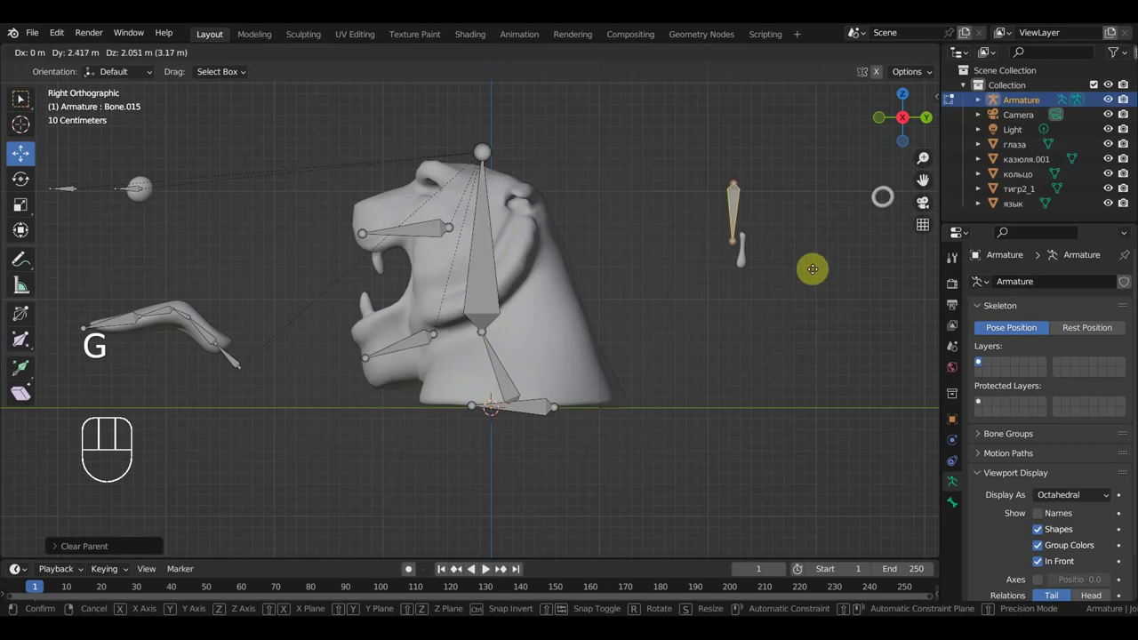
pyautogui.press('s')
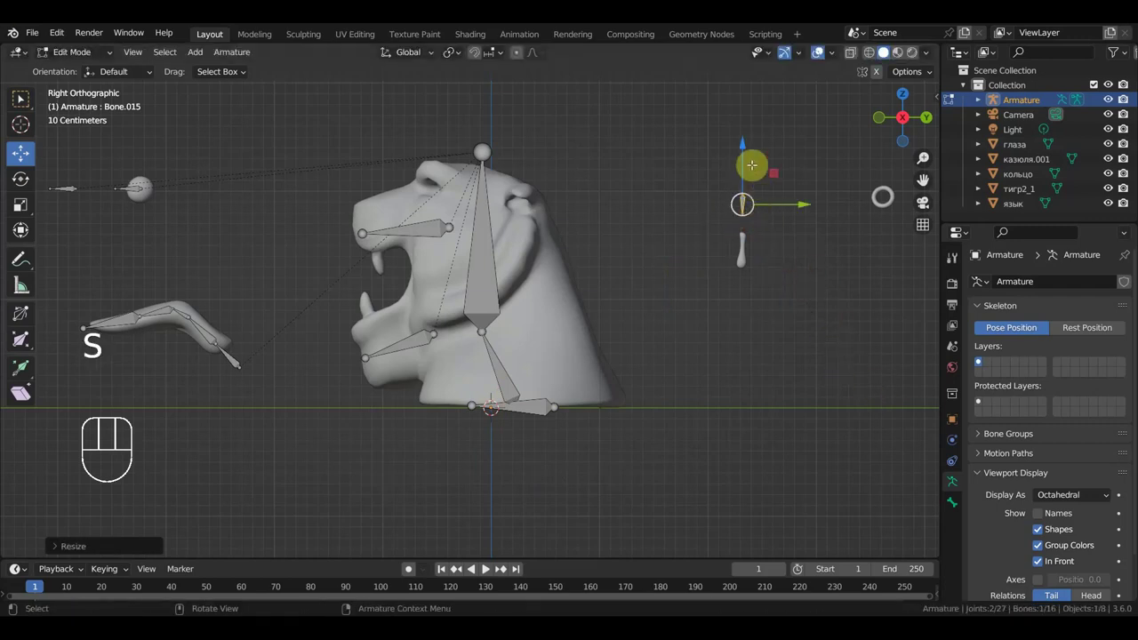
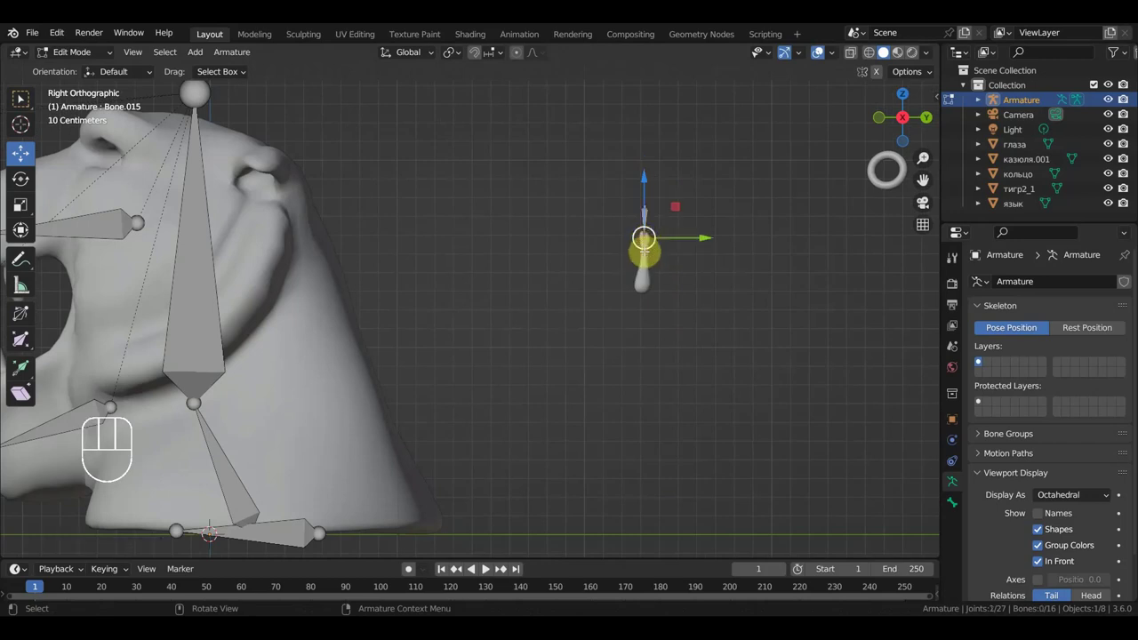
# Extend another small bone from it, then duplicate a small bone out near the ring and resize it
pyautogui.press('e')
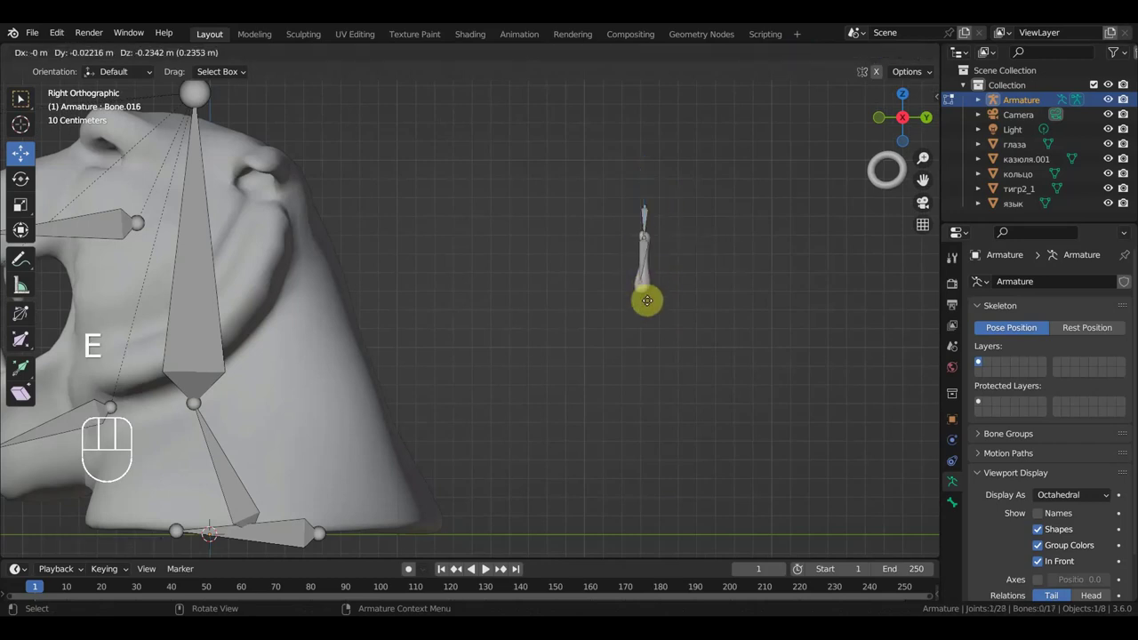
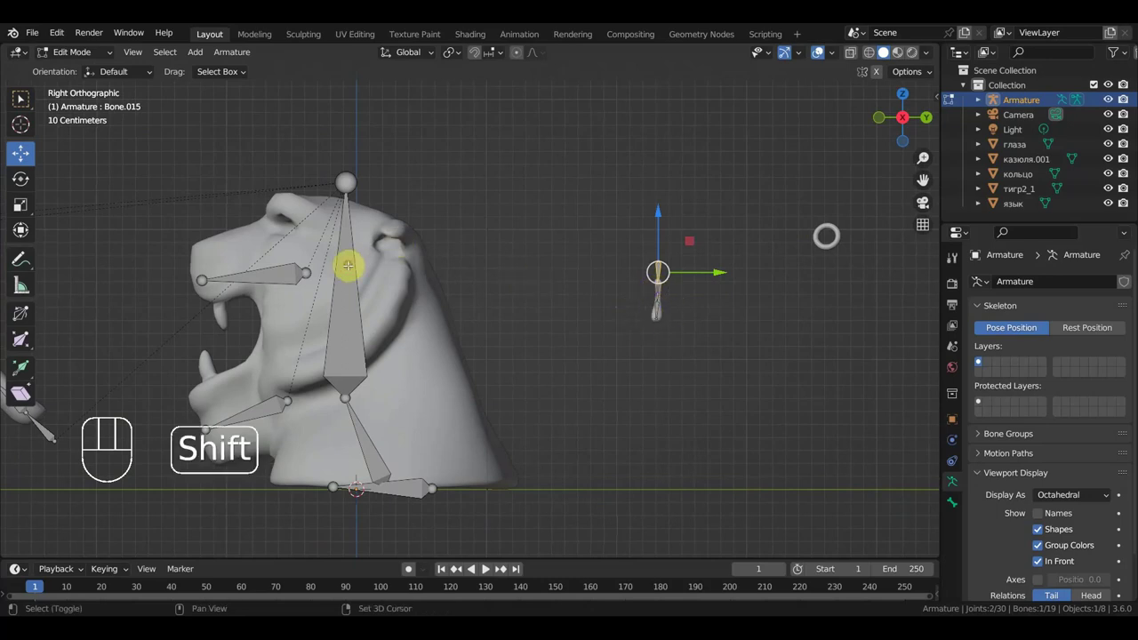
pyautogui.press('ctrl+p')
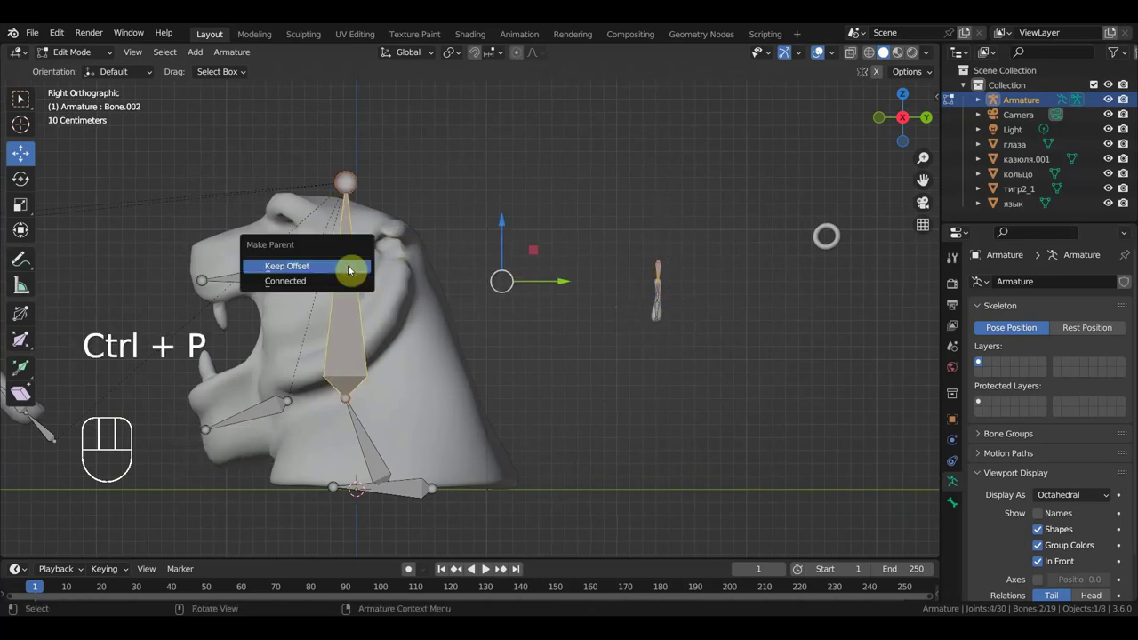
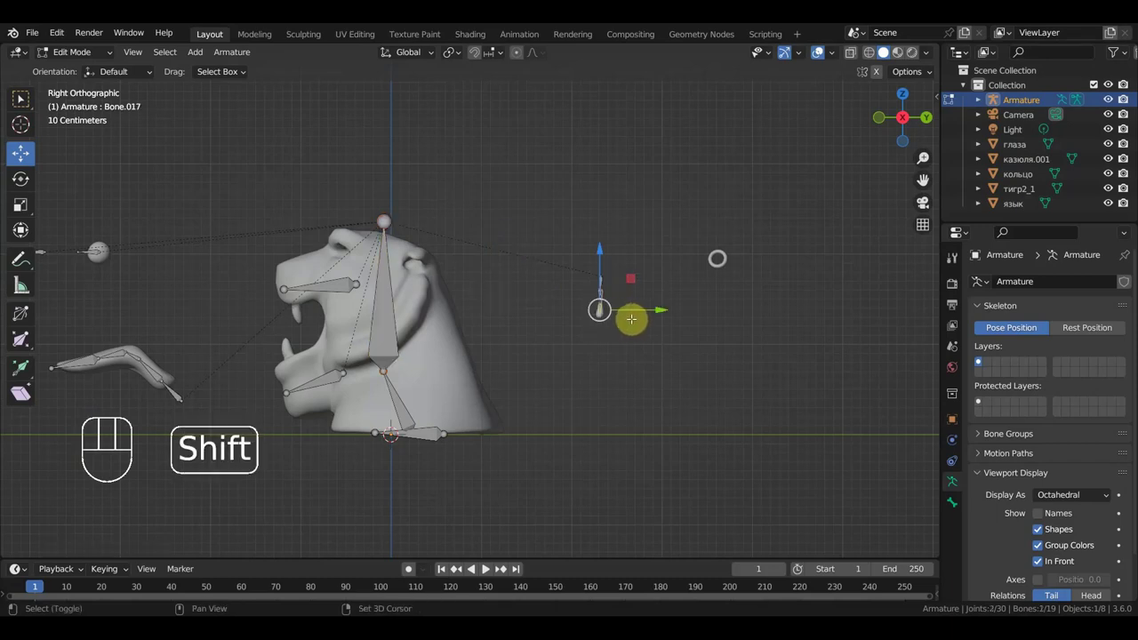
pyautogui.press('shift+d')
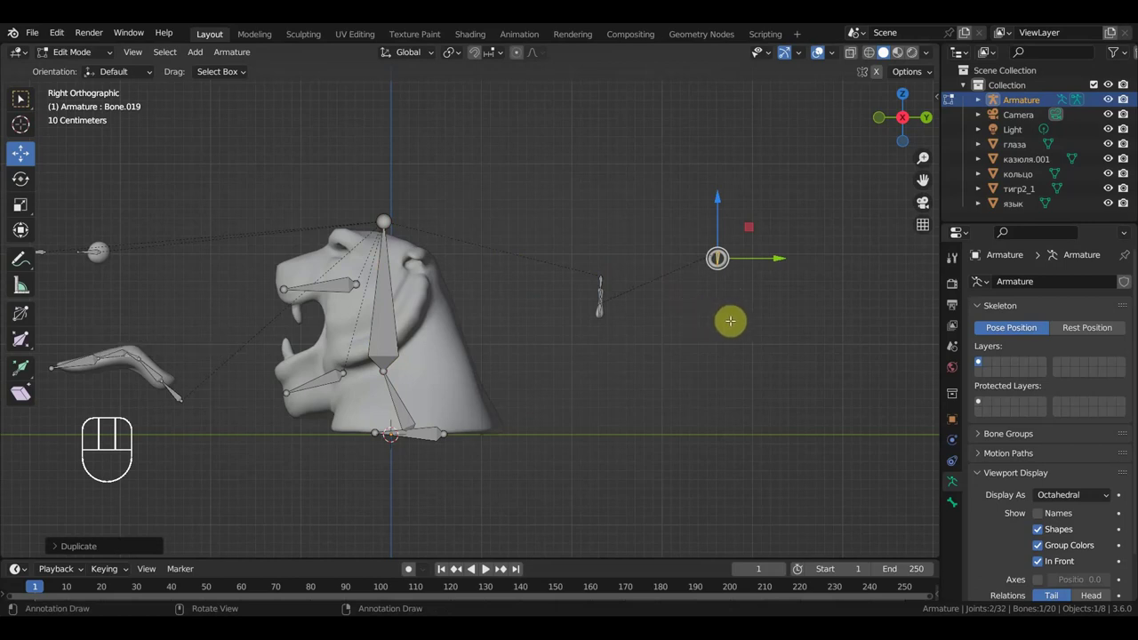
pyautogui.press('s')
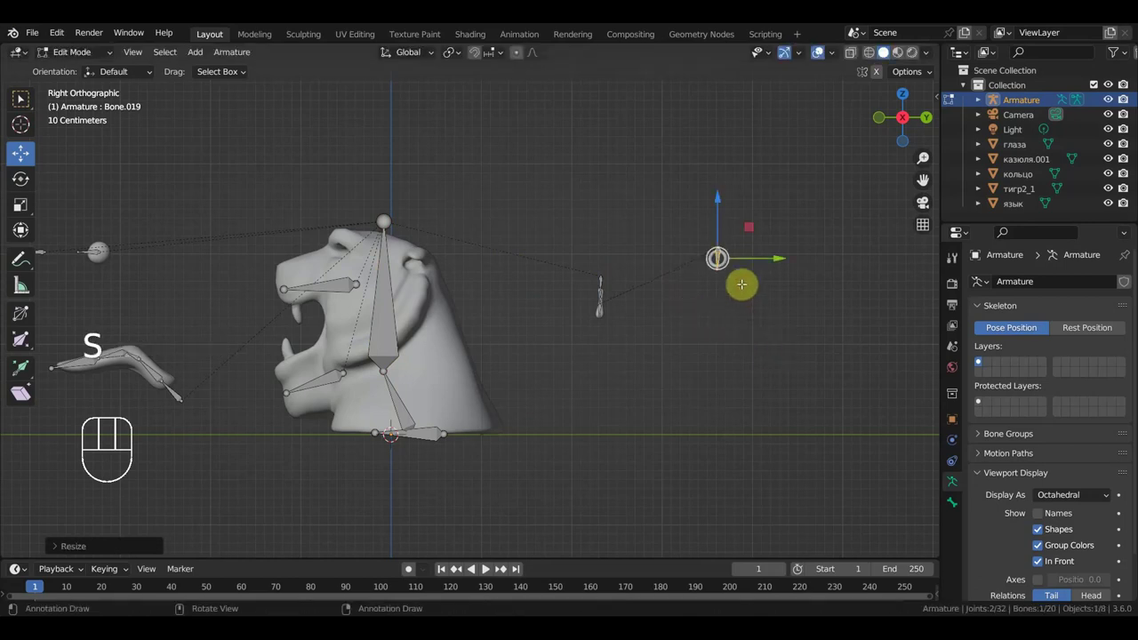
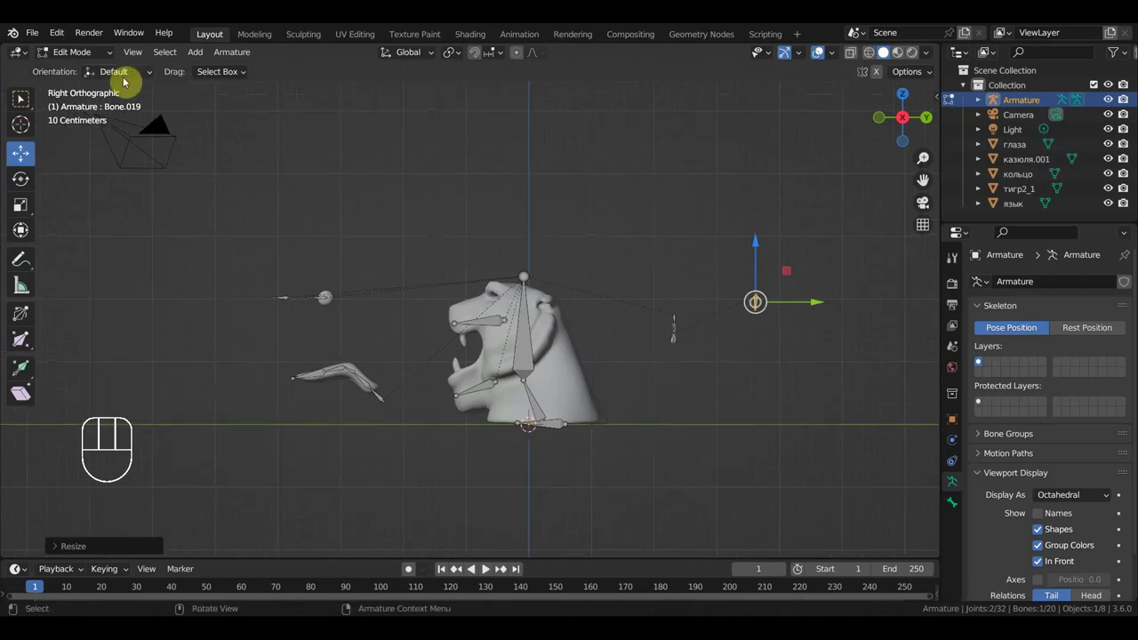
# Save the project as 'голова тигра1.blend' and select the eyes object in perspective view
pyautogui.click(83, 53)
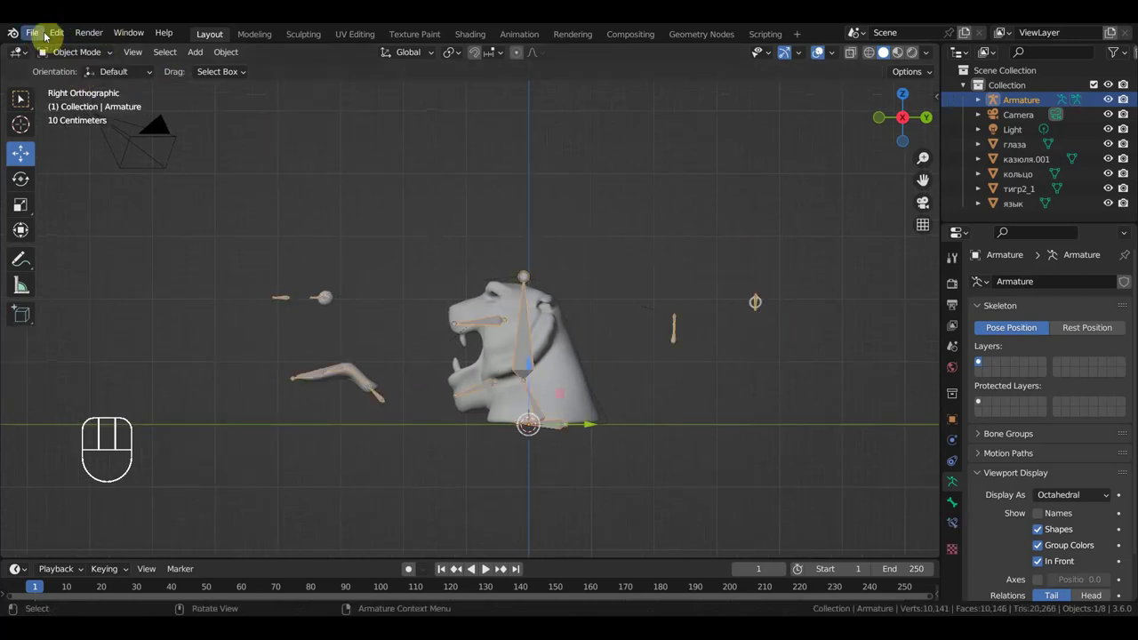
pyautogui.moveTo(32, 35); pyautogui.dragTo(78, 147)
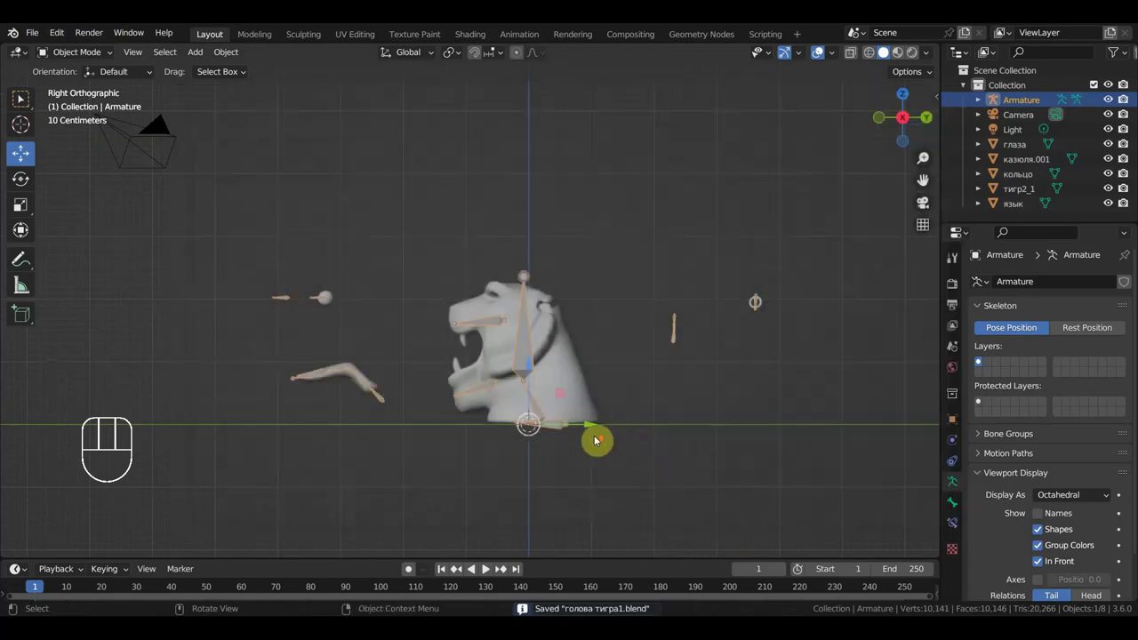
pyautogui.middleClick(662, 460)
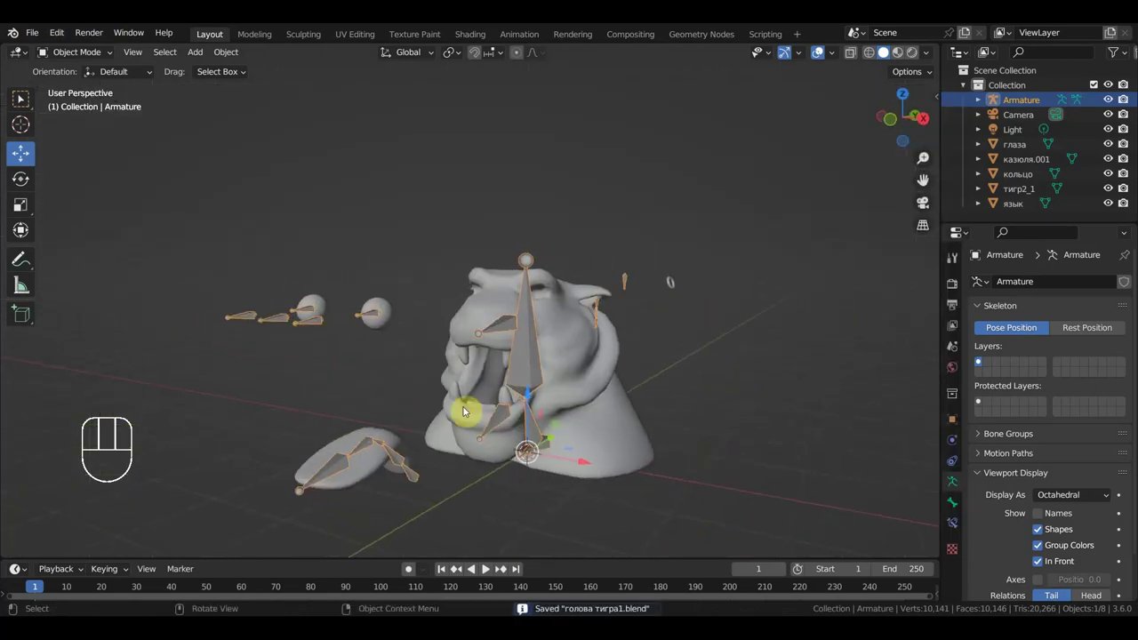
pyautogui.click(380, 306)
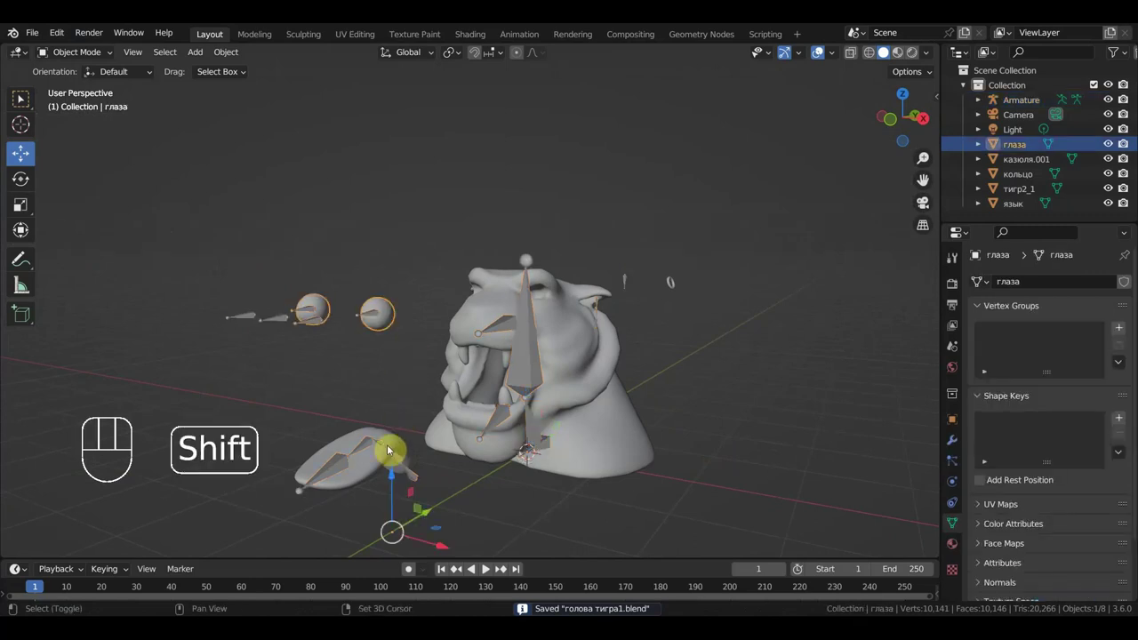
pyautogui.middleClick(542, 427)
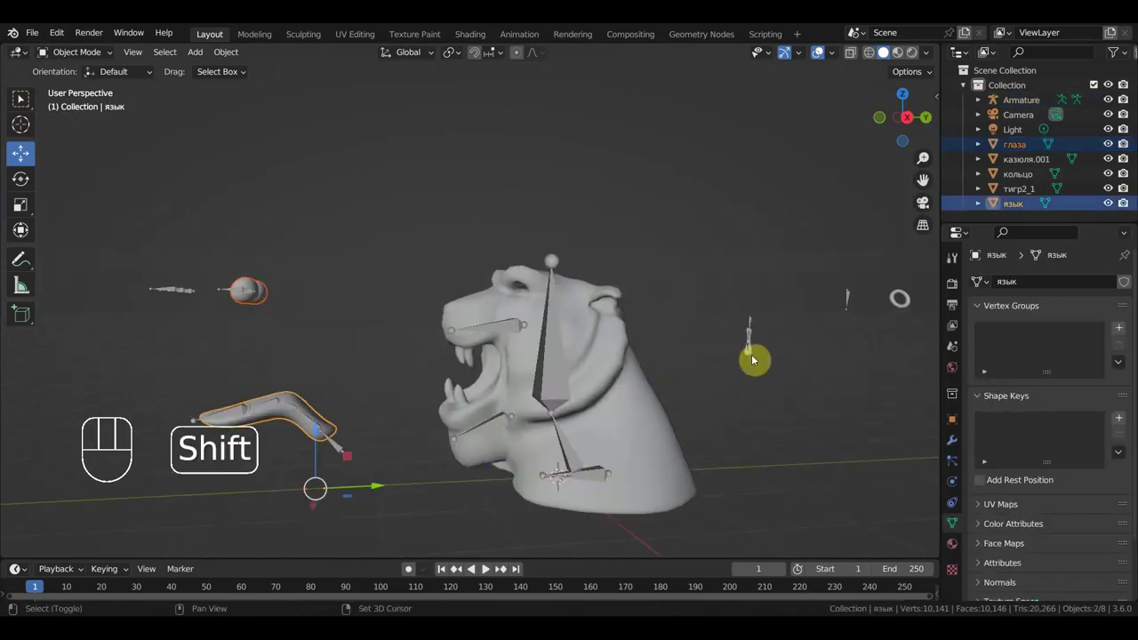
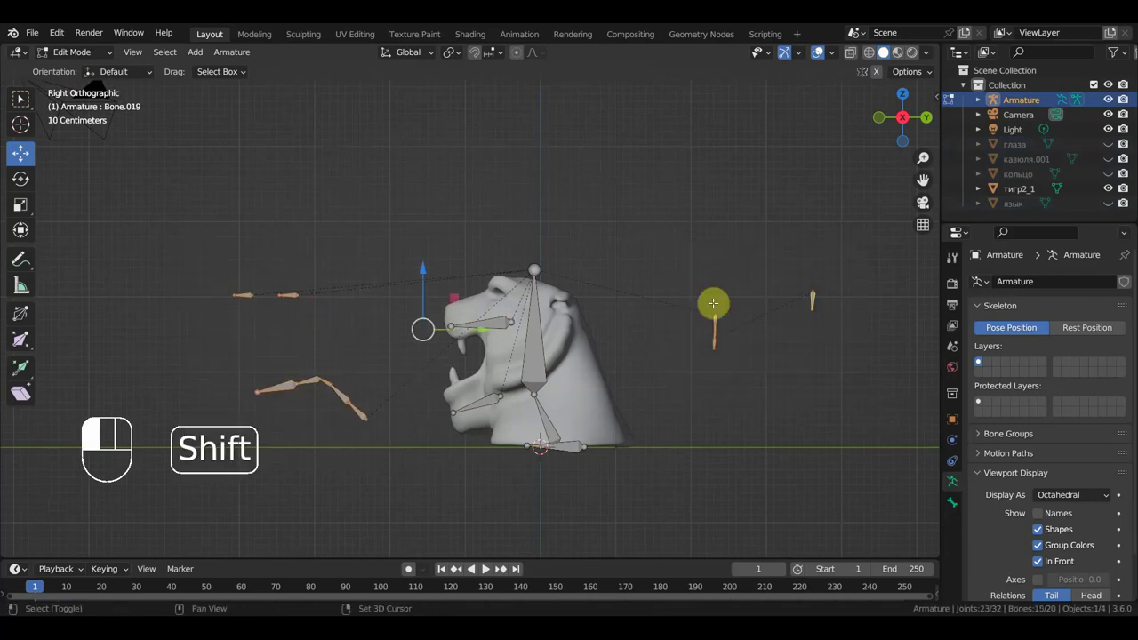
# Hide the floating bones and move a detached bone into the ear using front and top views
pyautogui.press('h')
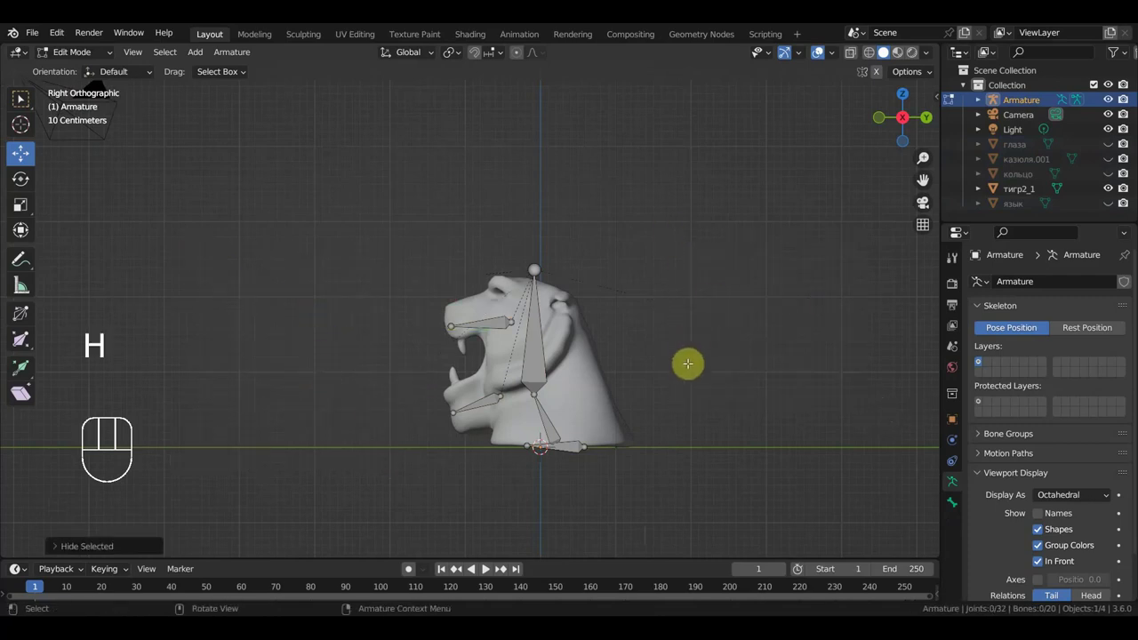
pyautogui.press('KP_1')
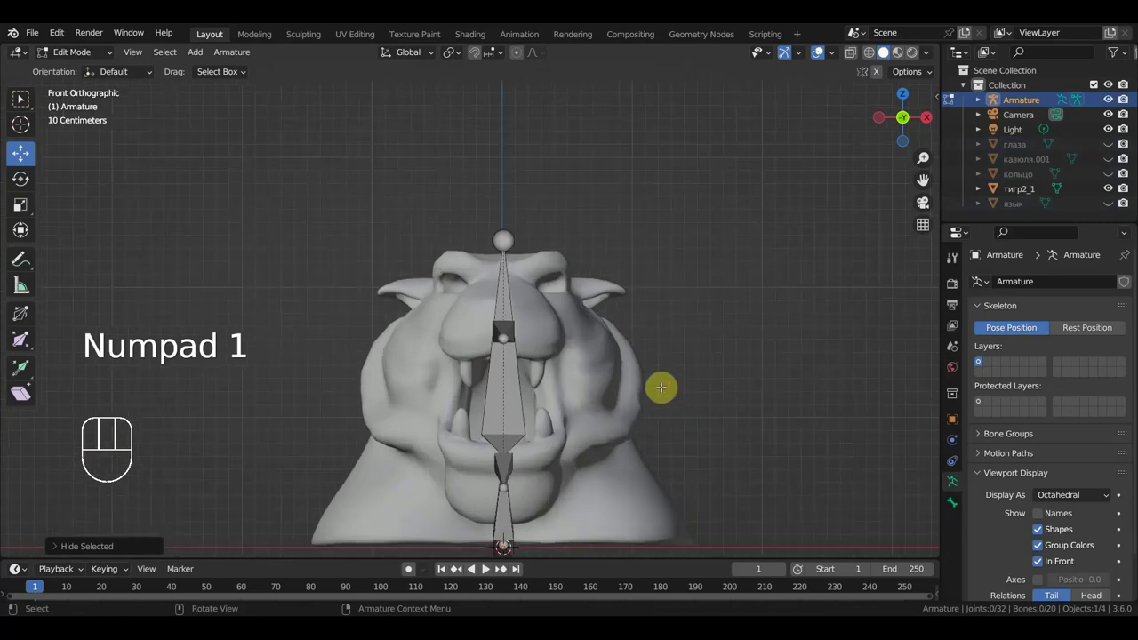
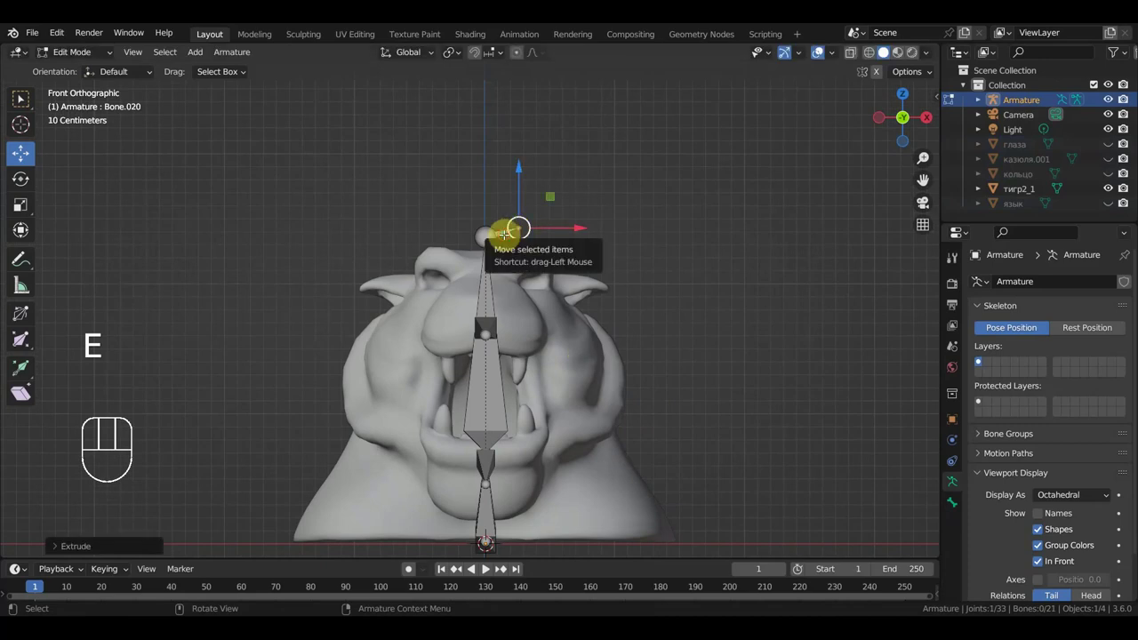
pyautogui.press('alt+p')
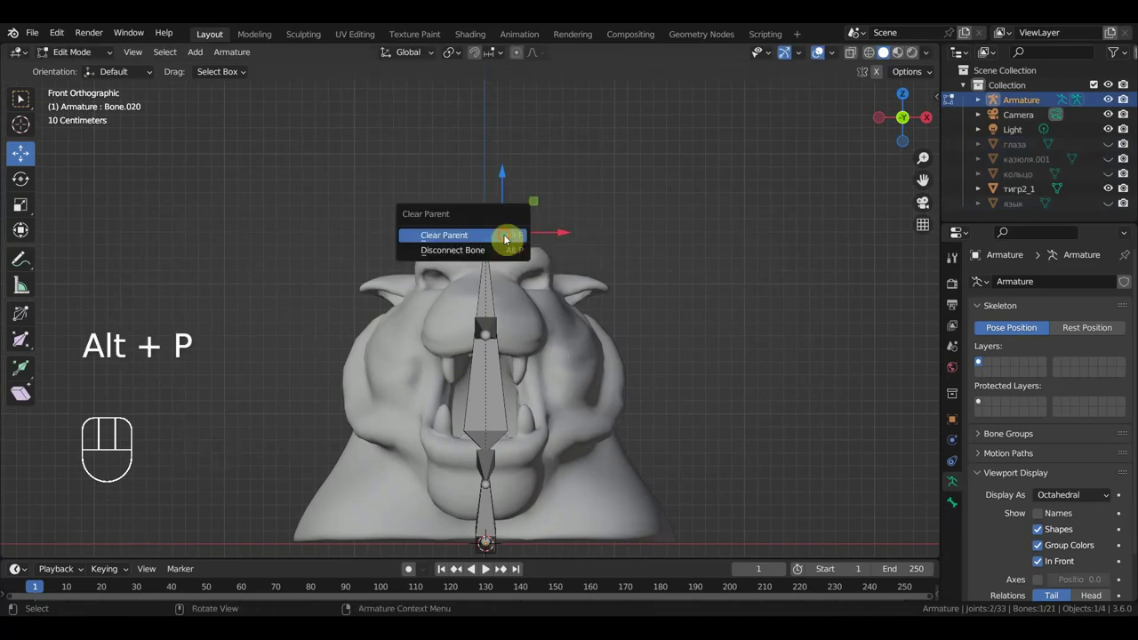
pyautogui.press('g')
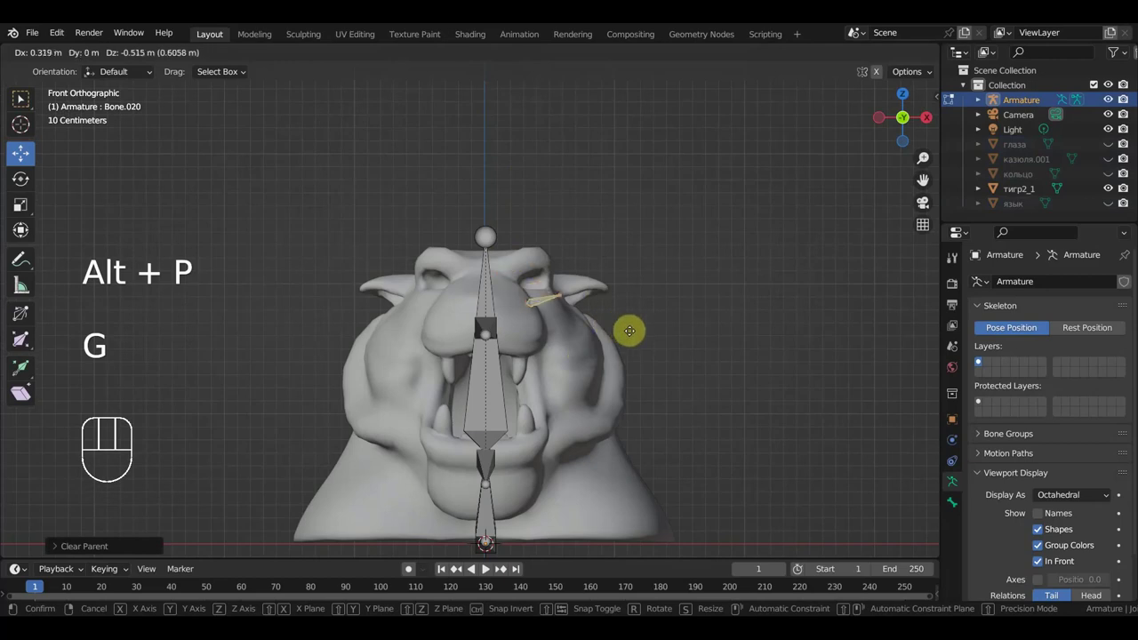
pyautogui.press('KP_7')
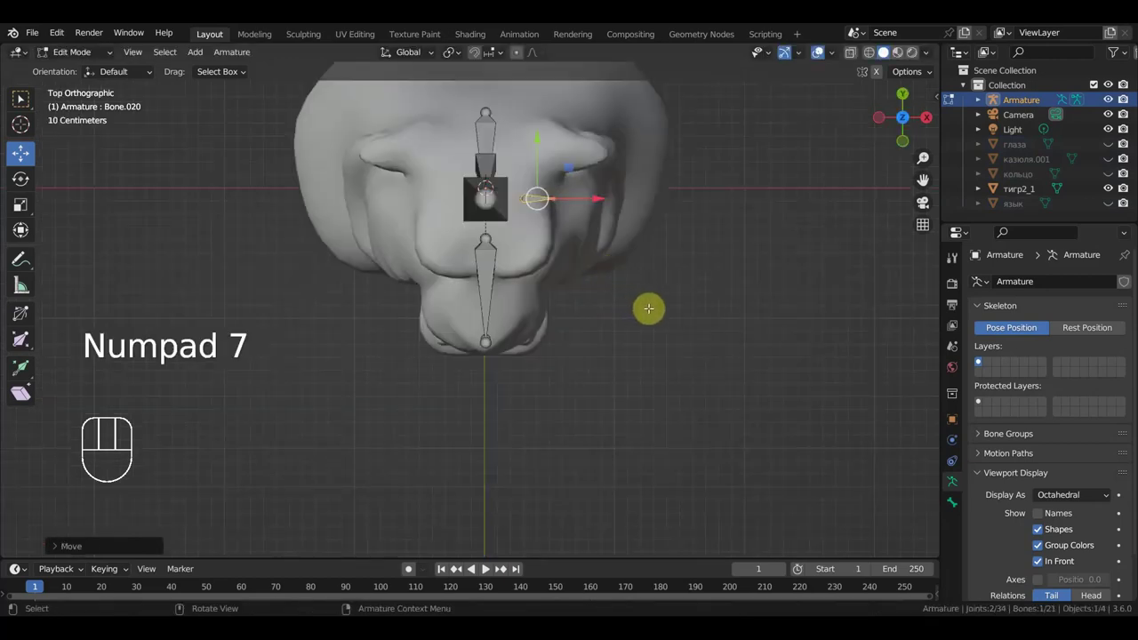
pyautogui.press('g')
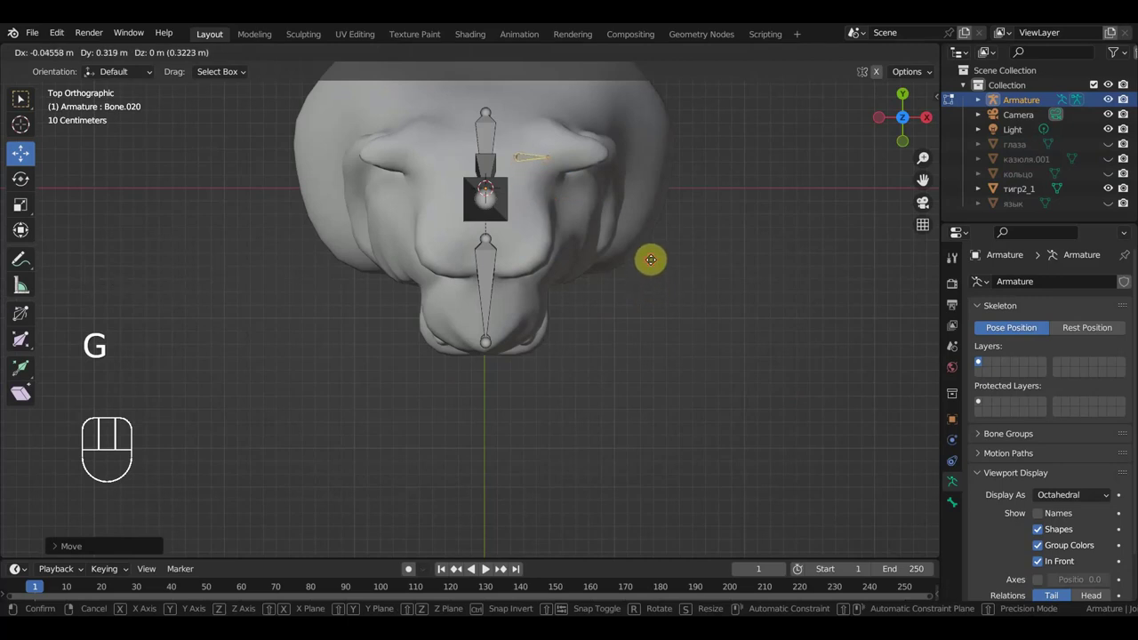
pyautogui.press('KP_1')
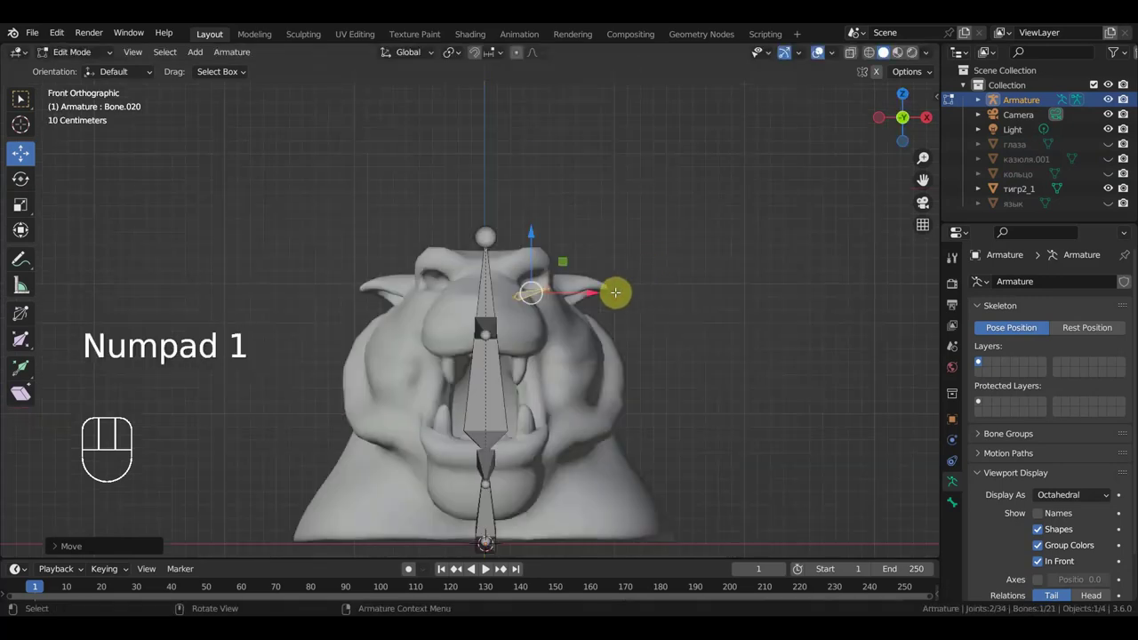
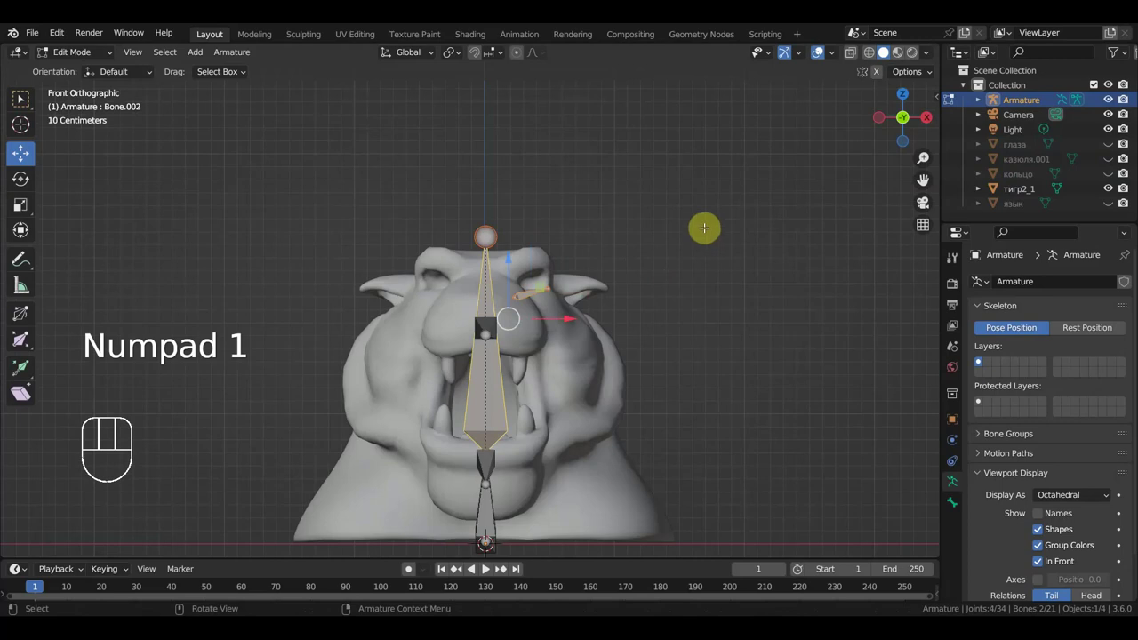
pyautogui.press('ctrl+p')
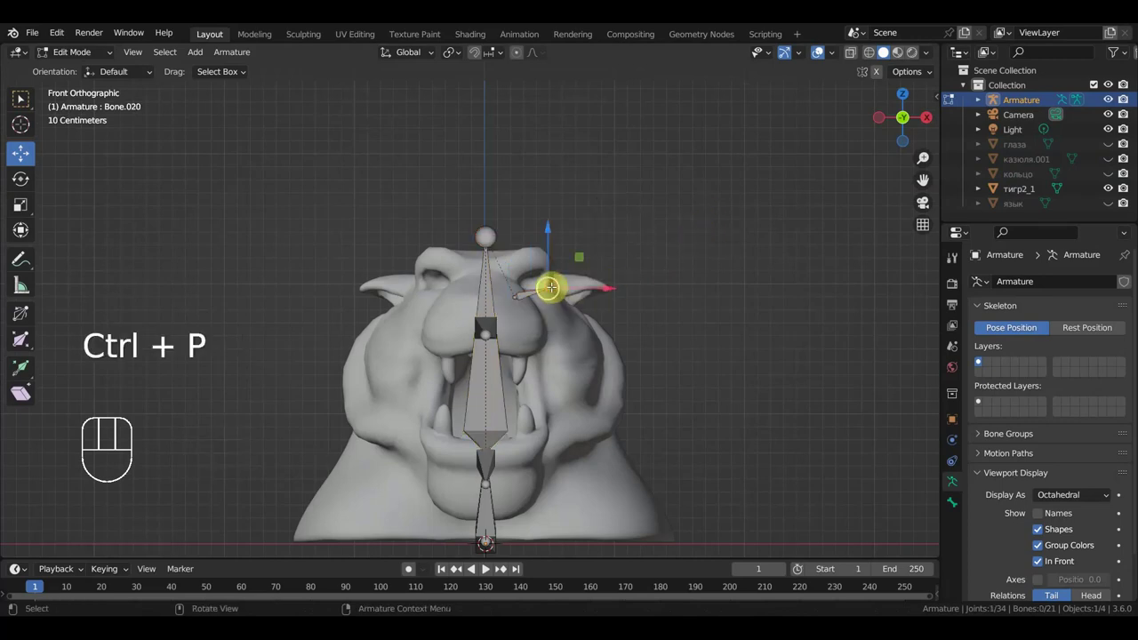
# Extrude a second bone along the ear and adjust both ear bones from above
pyautogui.press('e')
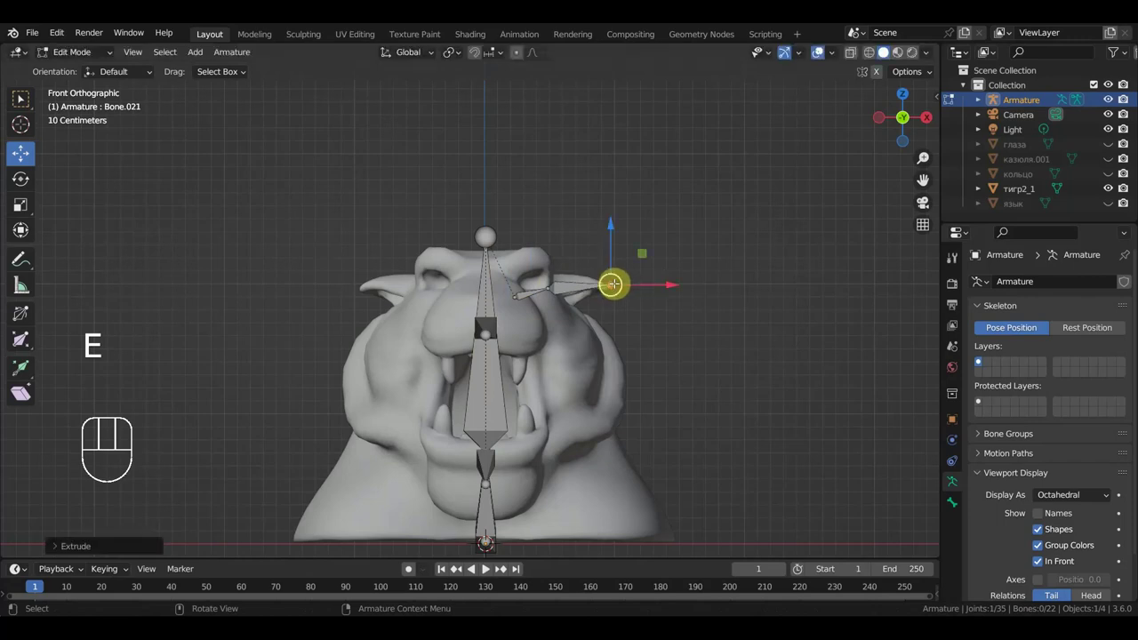
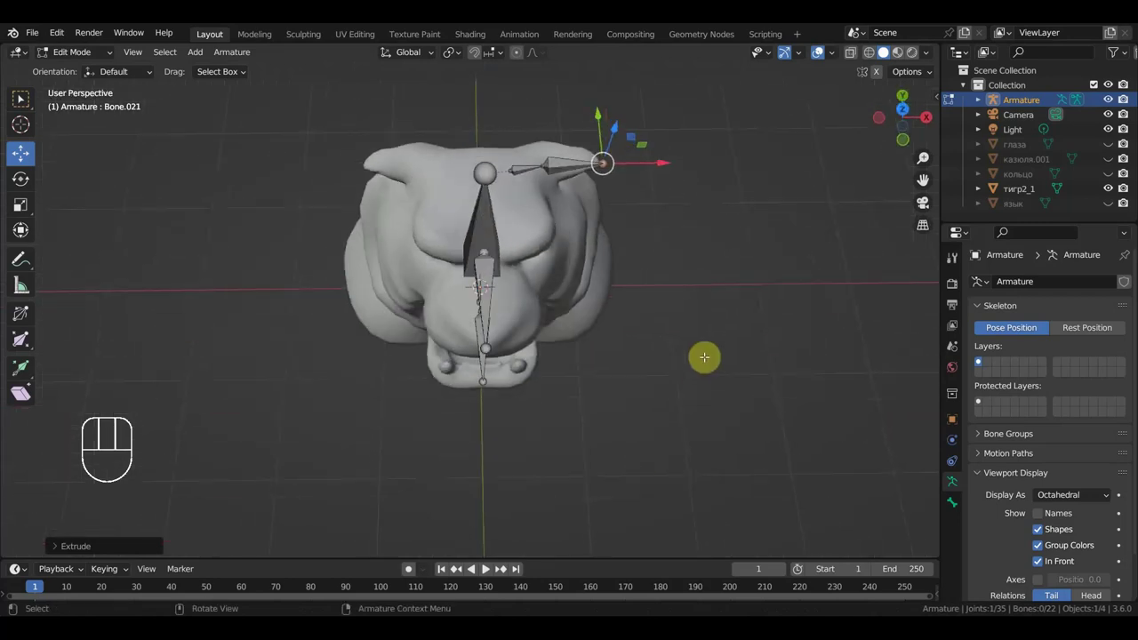
pyautogui.press('KP_7')
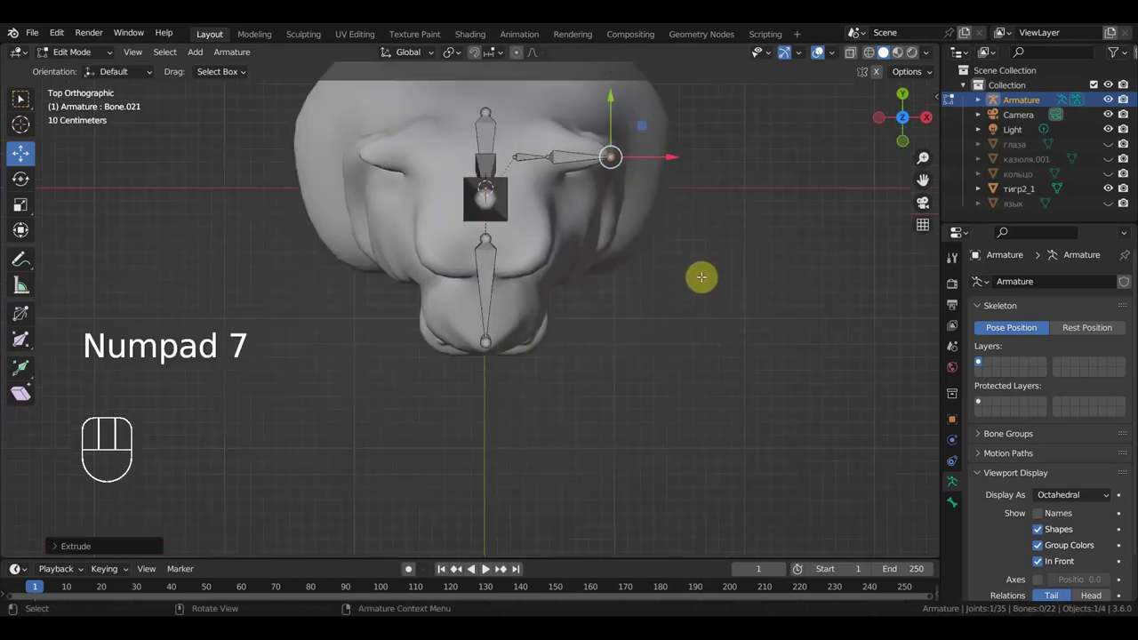
pyautogui.press('g')
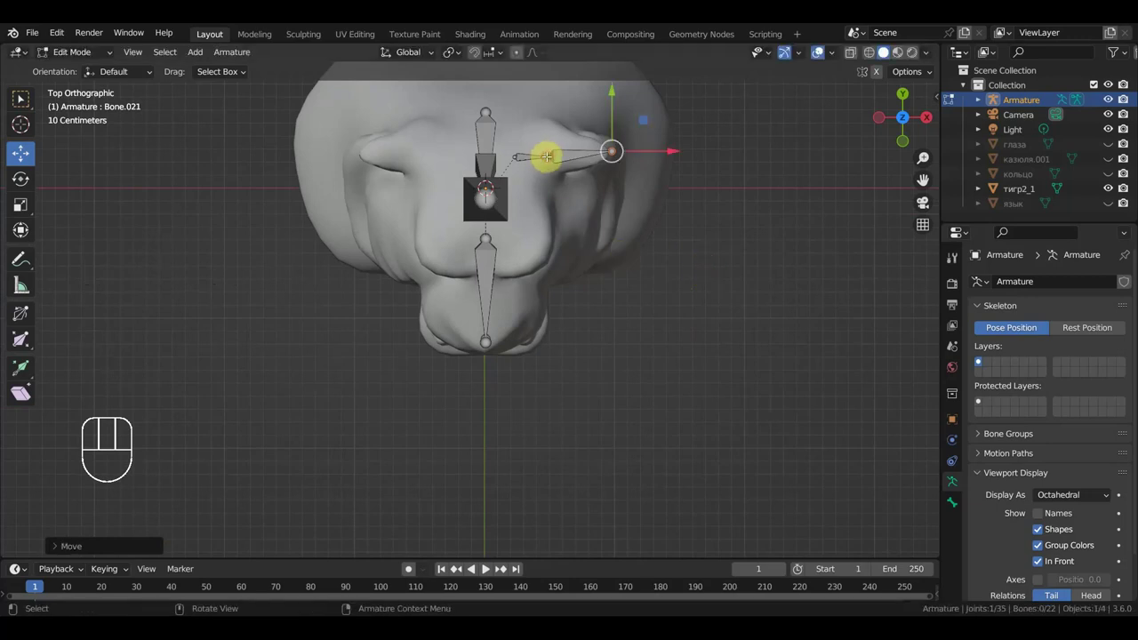
pyautogui.press('g')
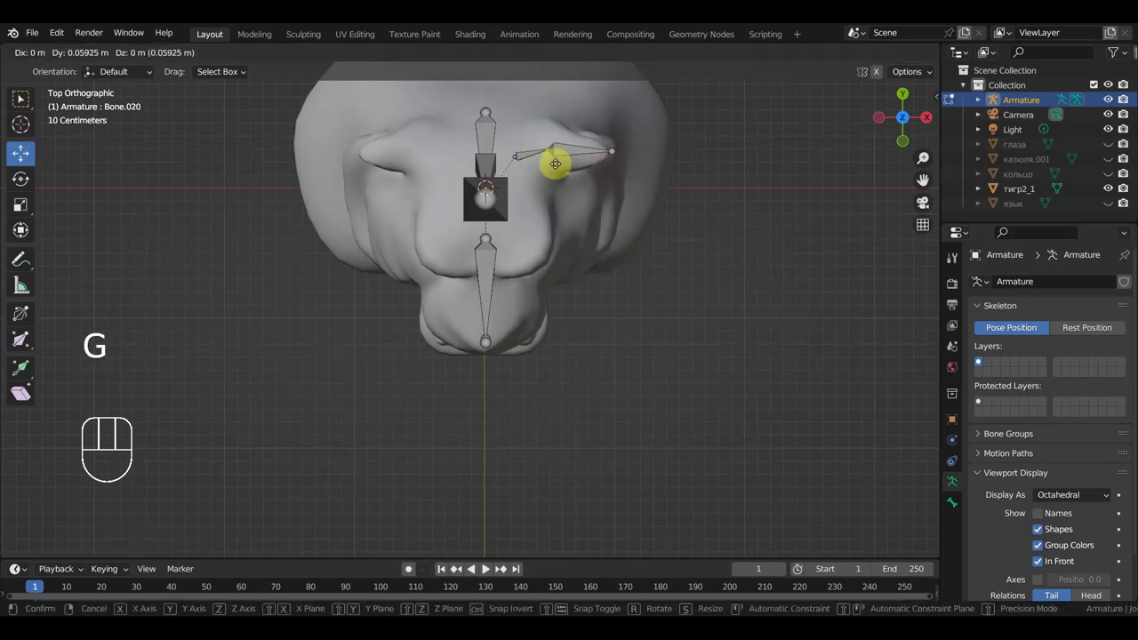
pyautogui.press('KP_1')
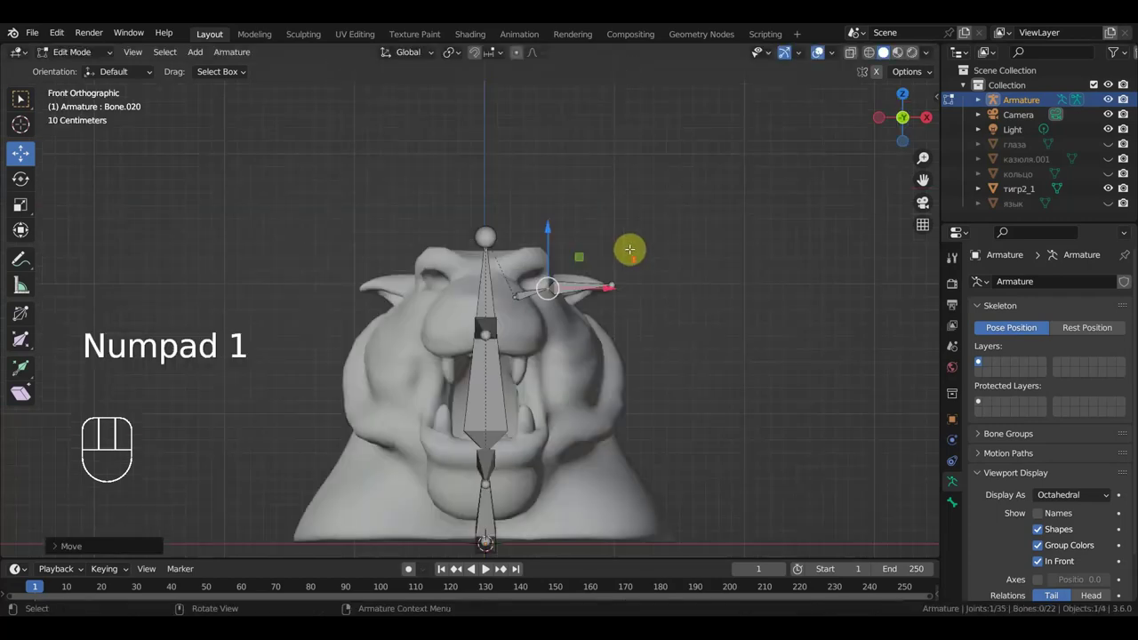
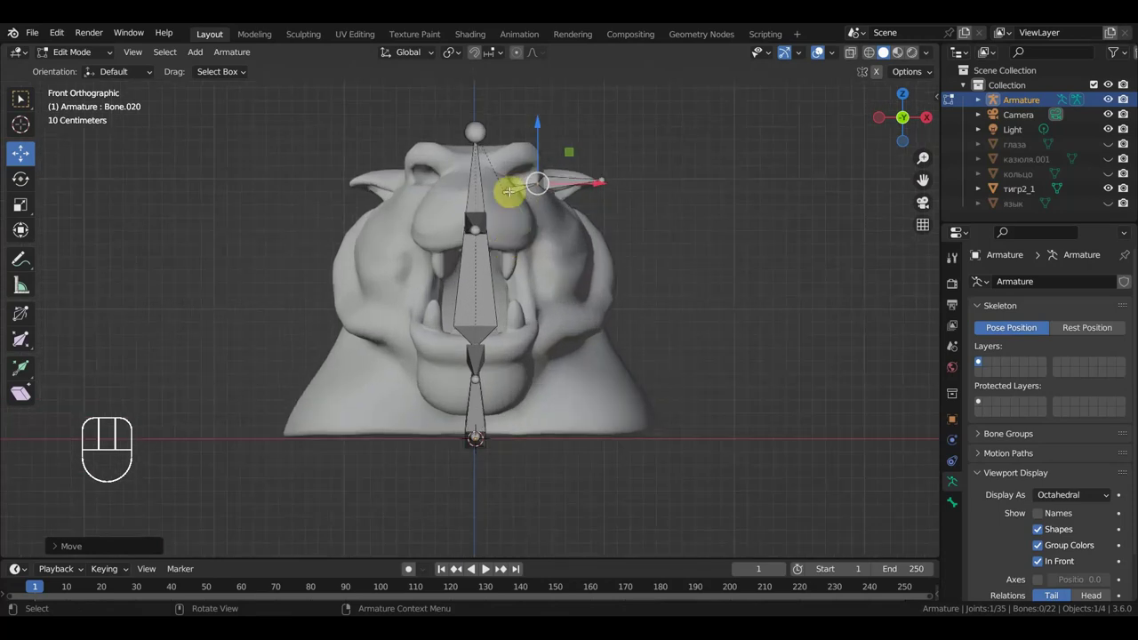
# Extrude Bone.022 from the head bone, clear its parent and move it to the ear base
pyautogui.press('KP_3')
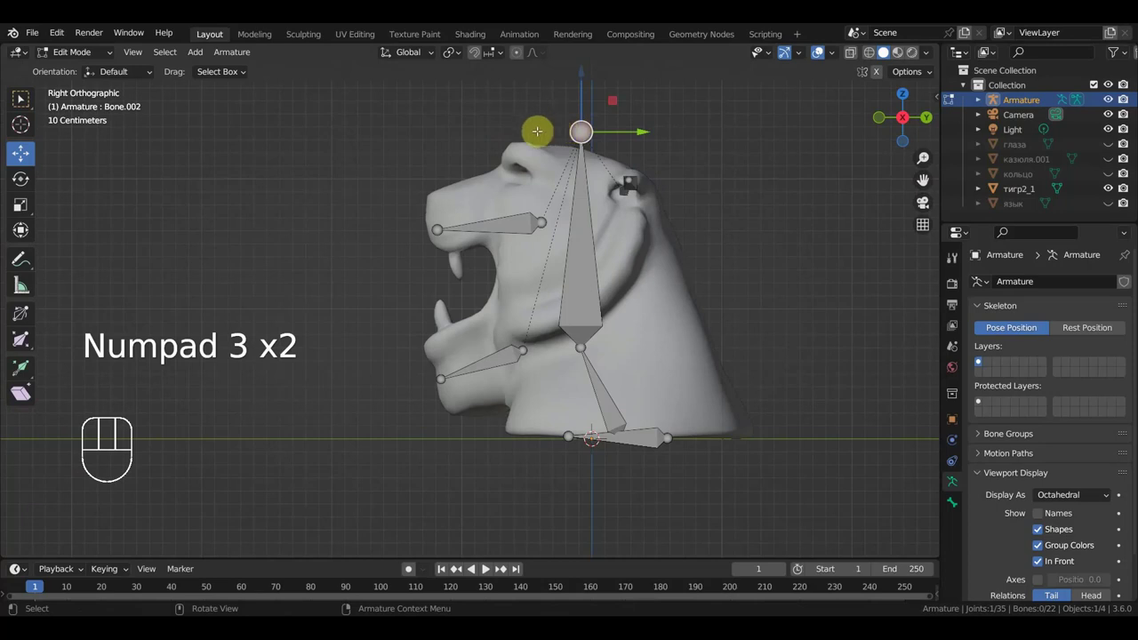
pyautogui.press('e')
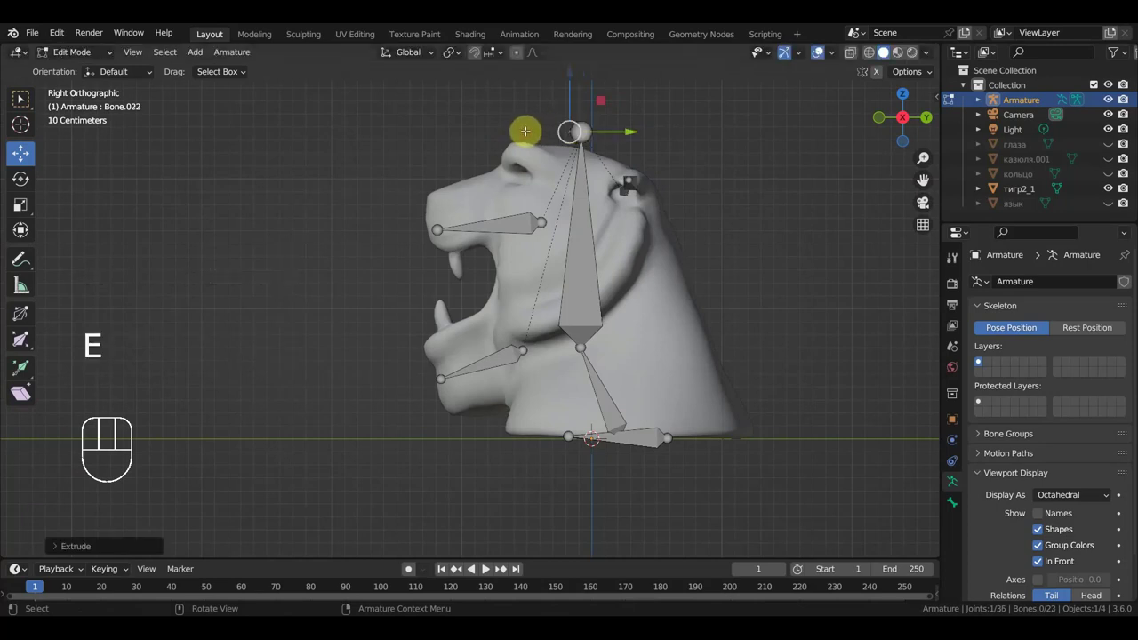
pyautogui.press('g')
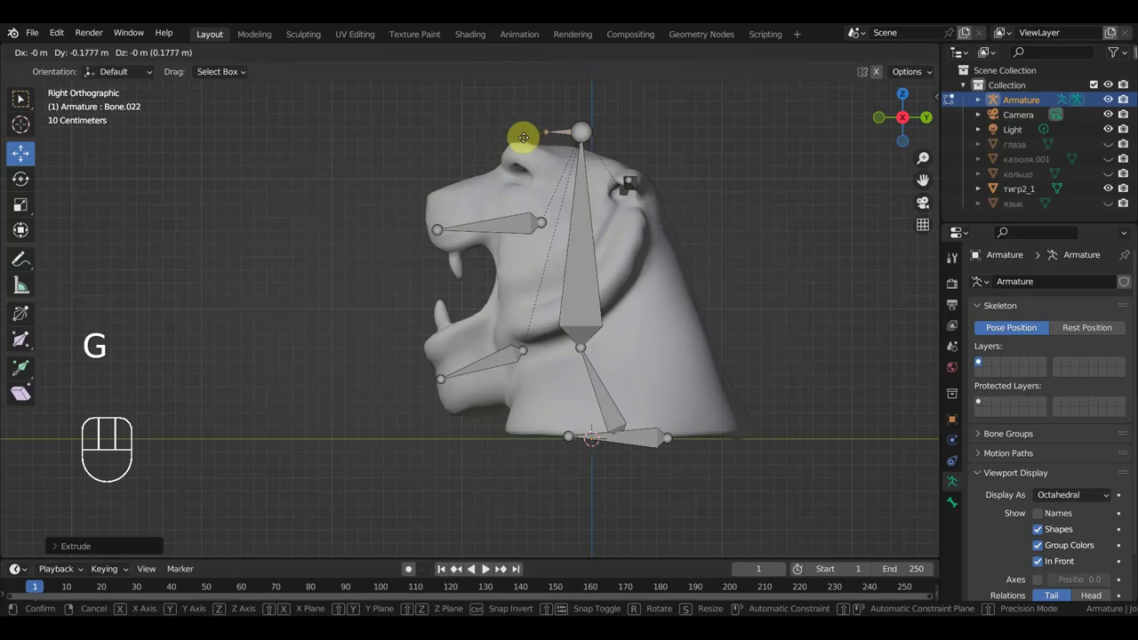
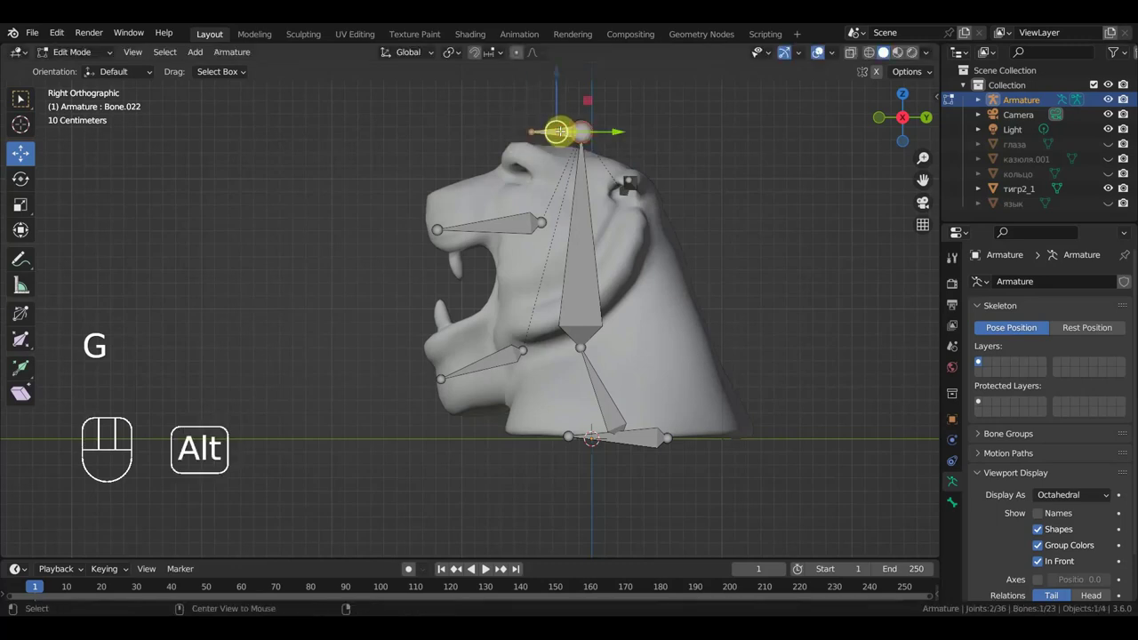
pyautogui.press('alt+p')
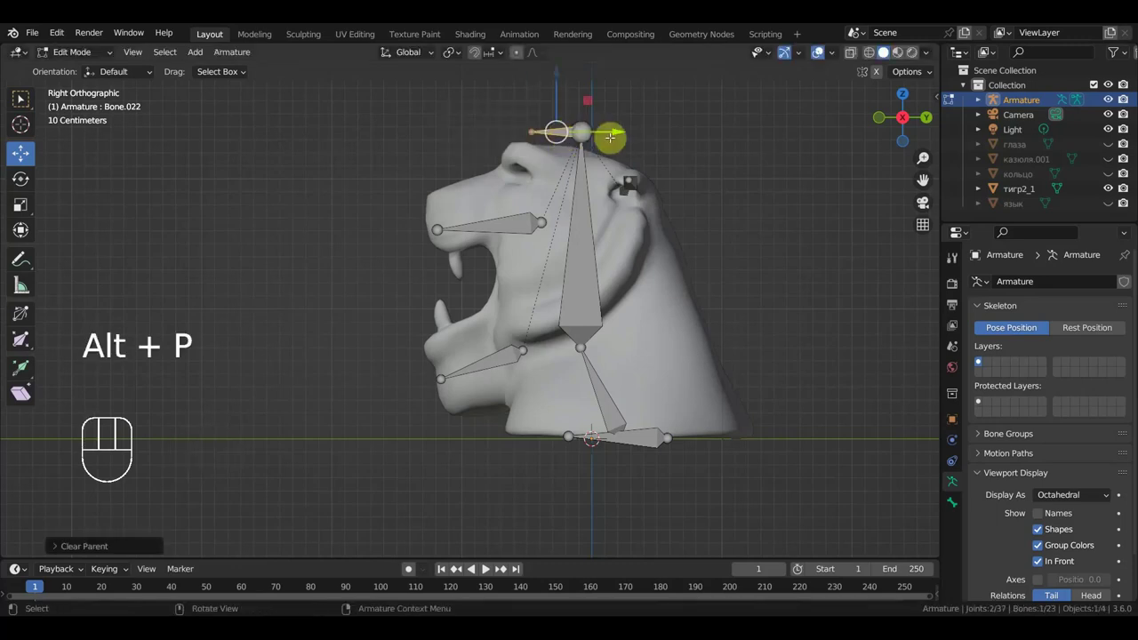
pyautogui.press('g')
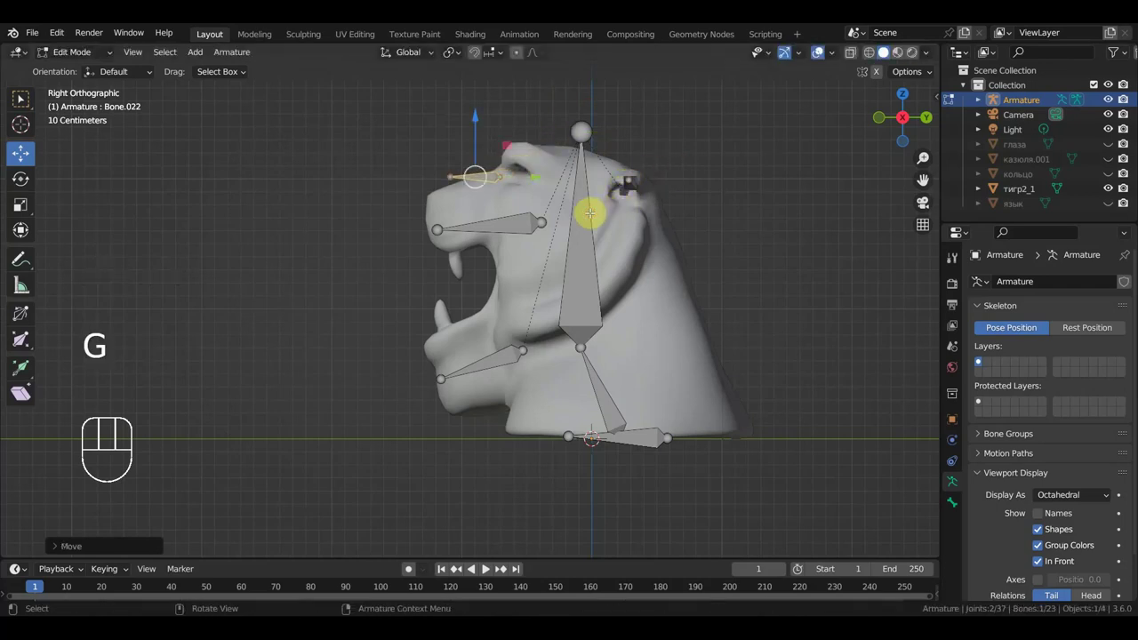
pyautogui.press('KP_1')
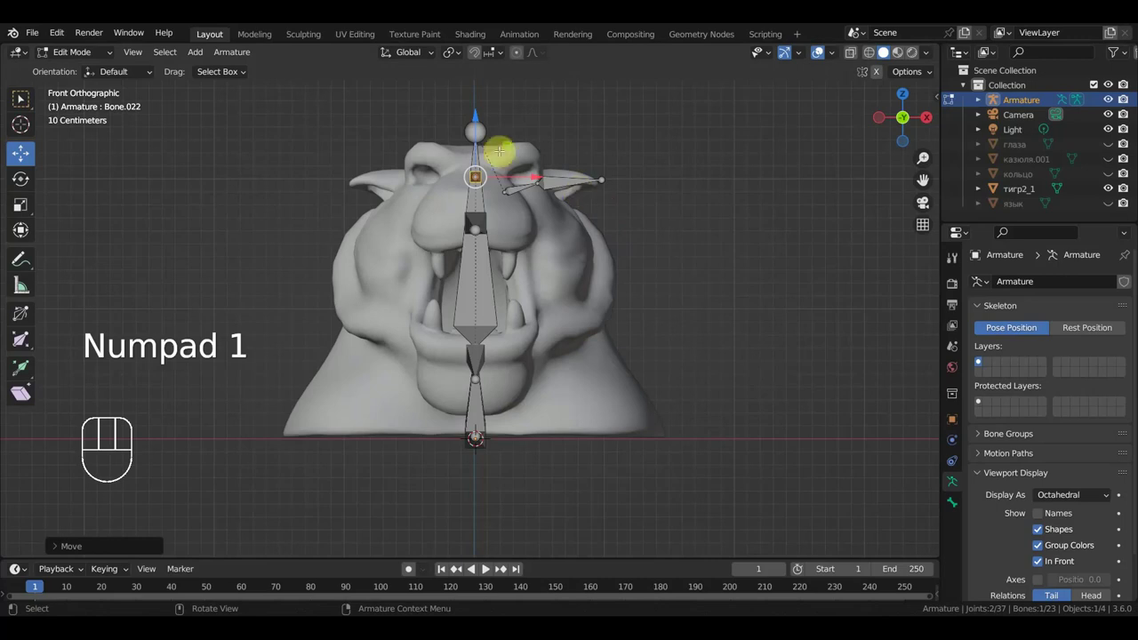
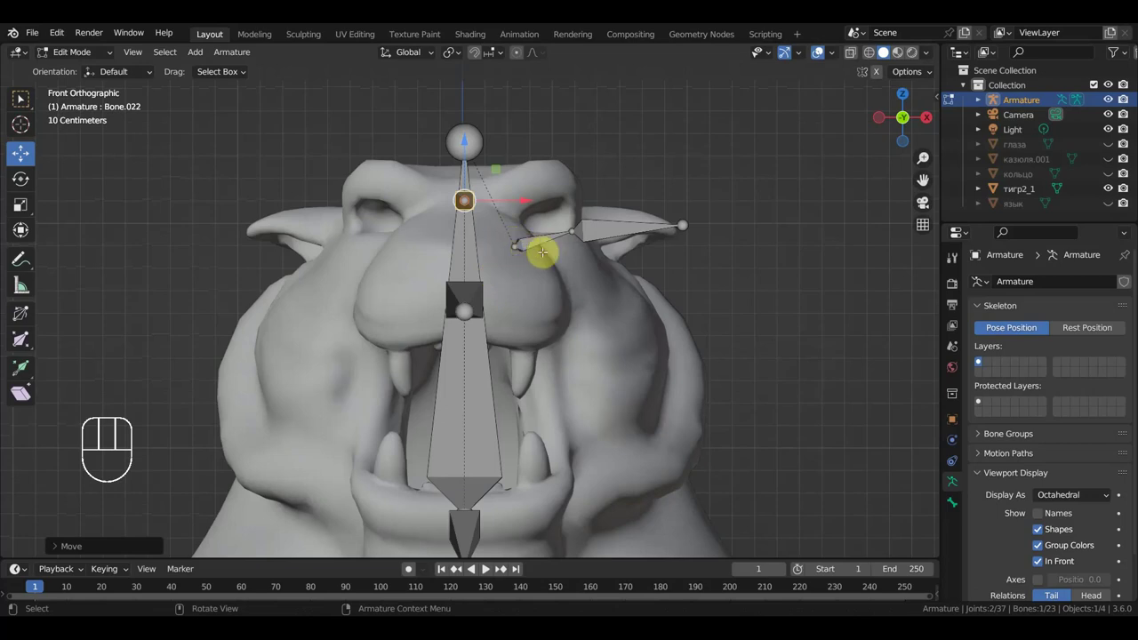
# Duplicate the ear-base bone, shrink it, and copy it twice more along the head
pyautogui.press('shift+d')
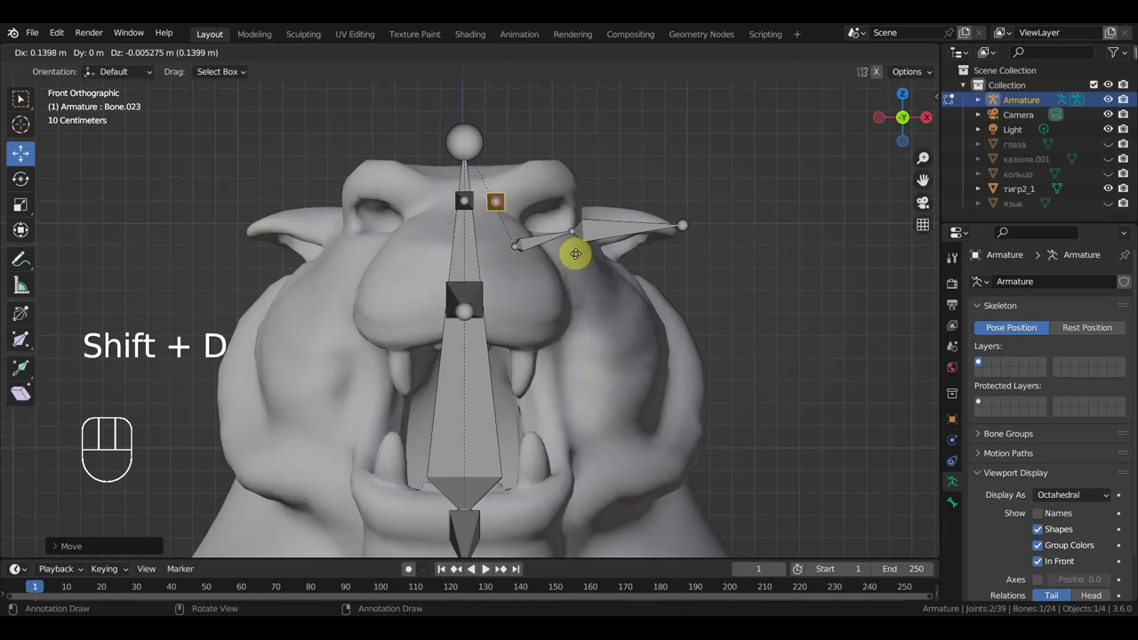
pyautogui.press('KP_7')
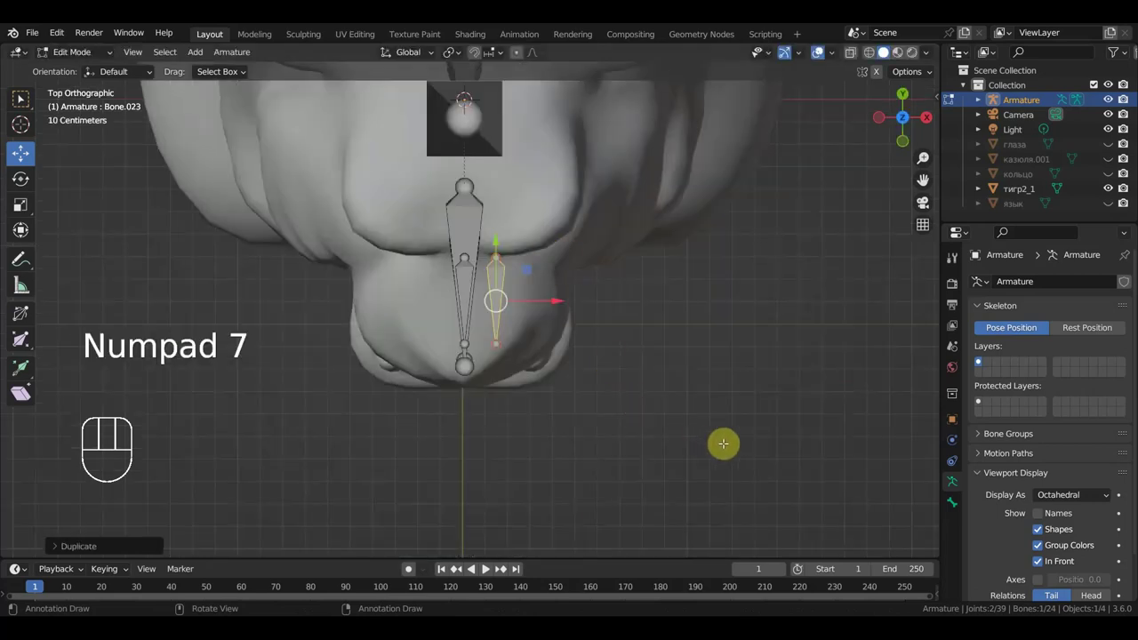
pyautogui.press('s')
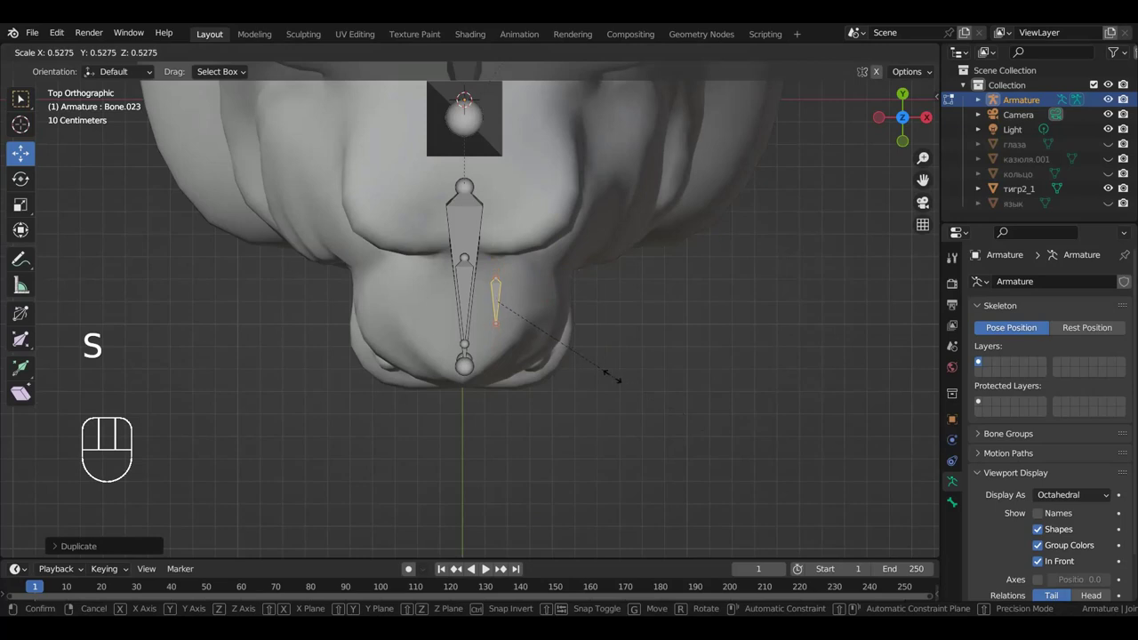
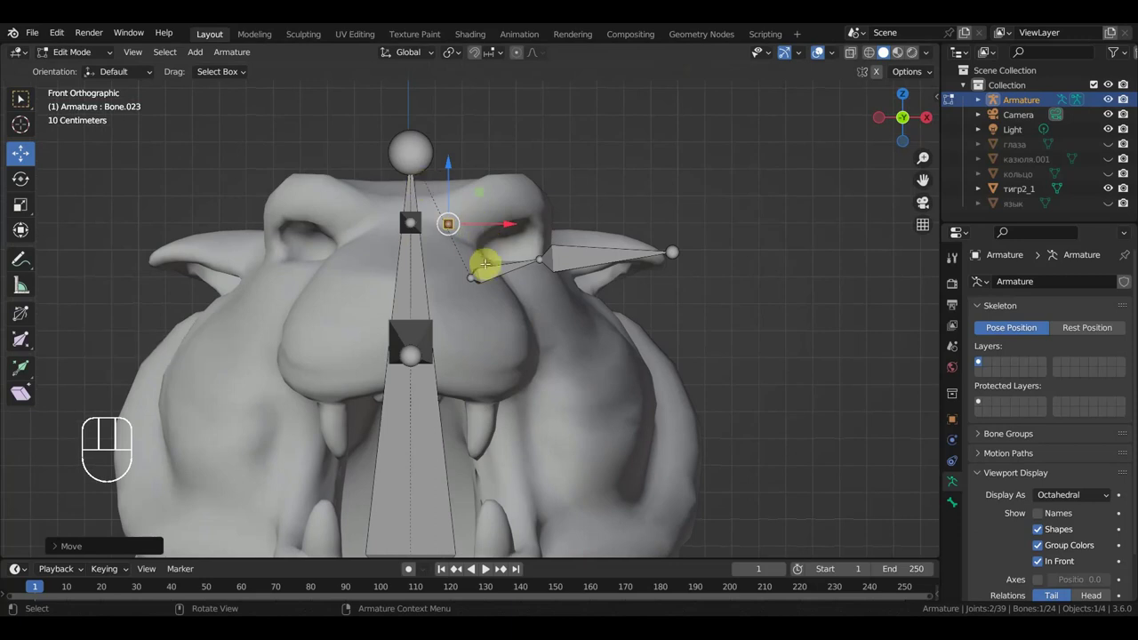
pyautogui.press('shift+d')
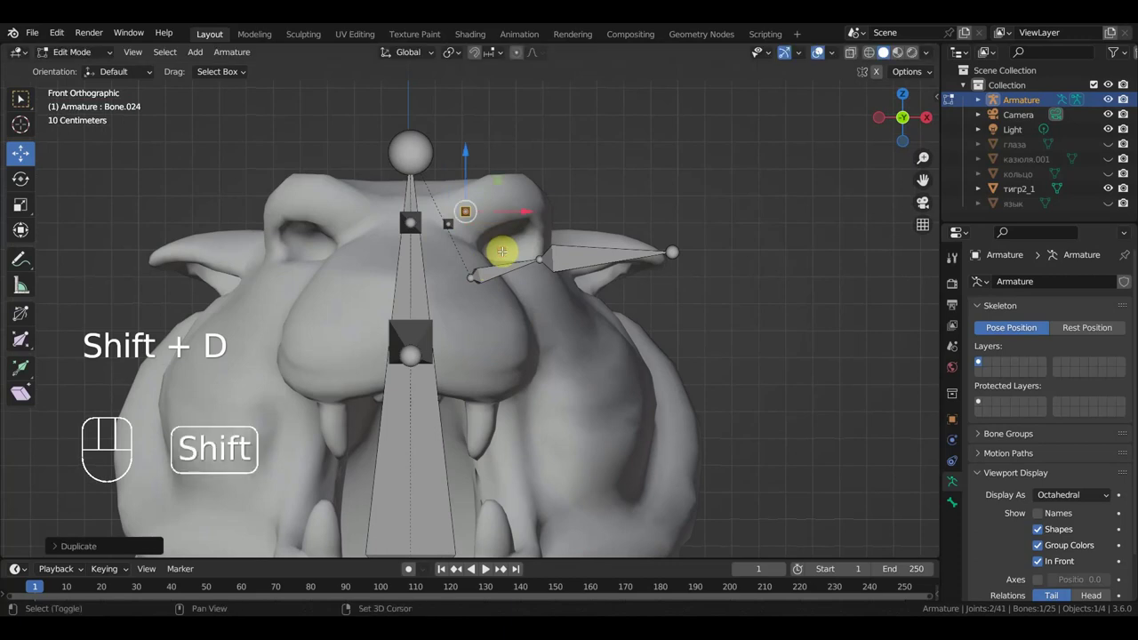
pyautogui.press('shift+d')
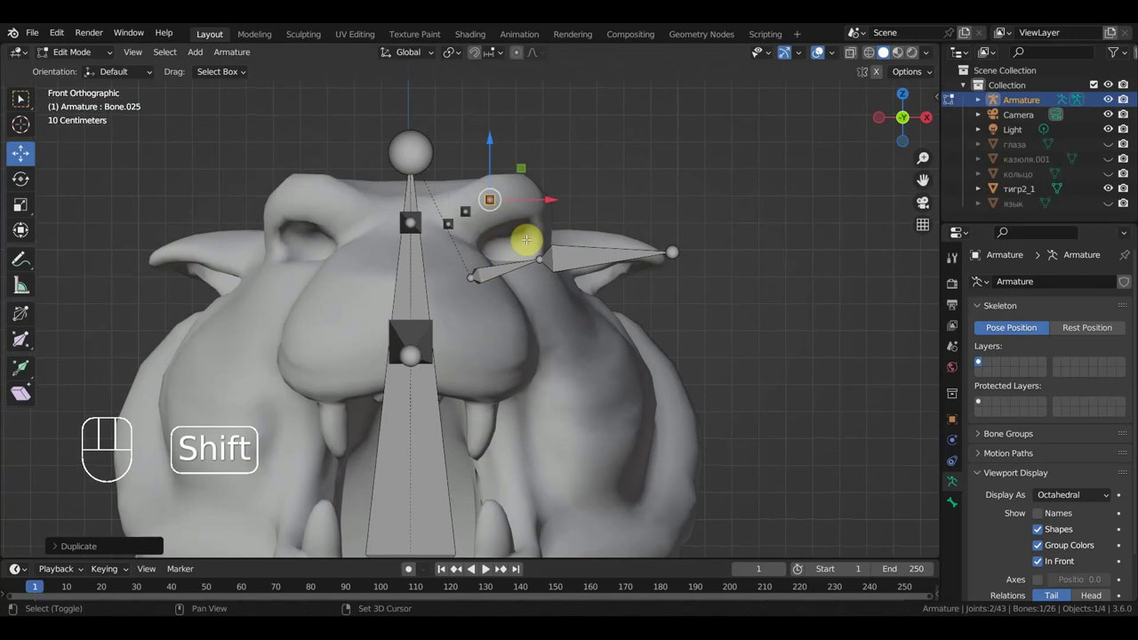
pyautogui.press('shift+d')
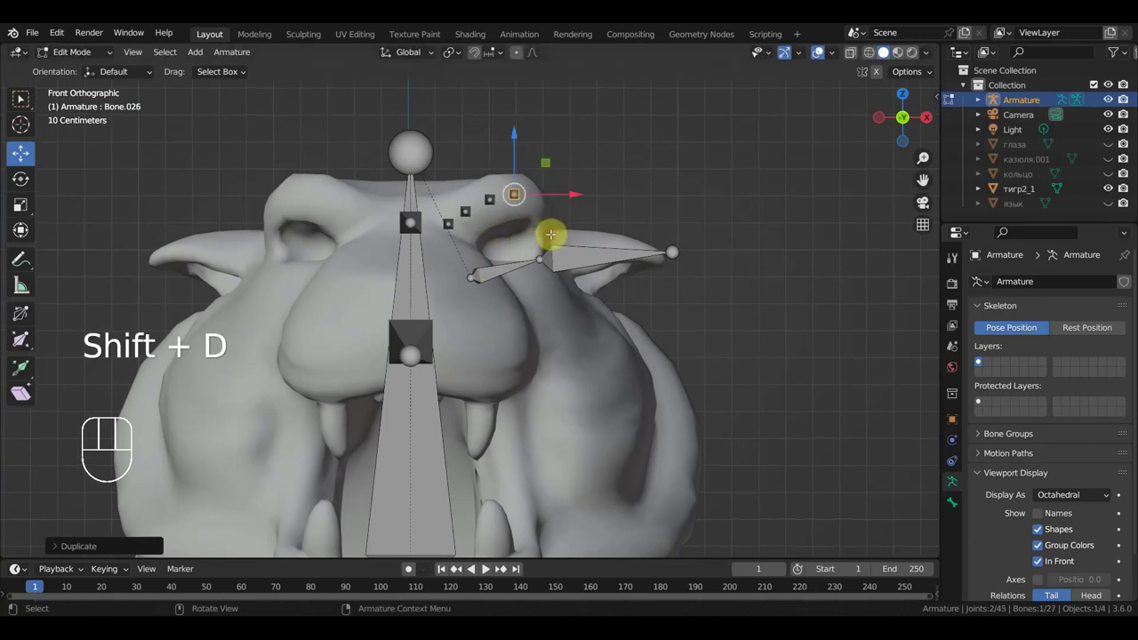
# Duplicate the small bone along the brow and move the copies into place above the eye
pyautogui.press('KP_7')
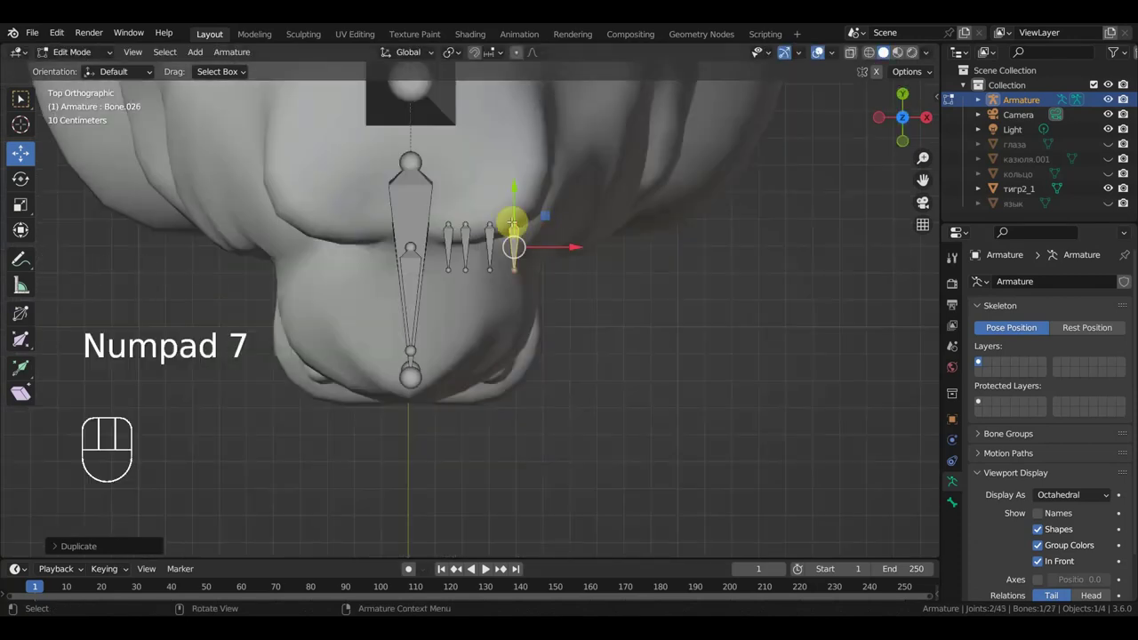
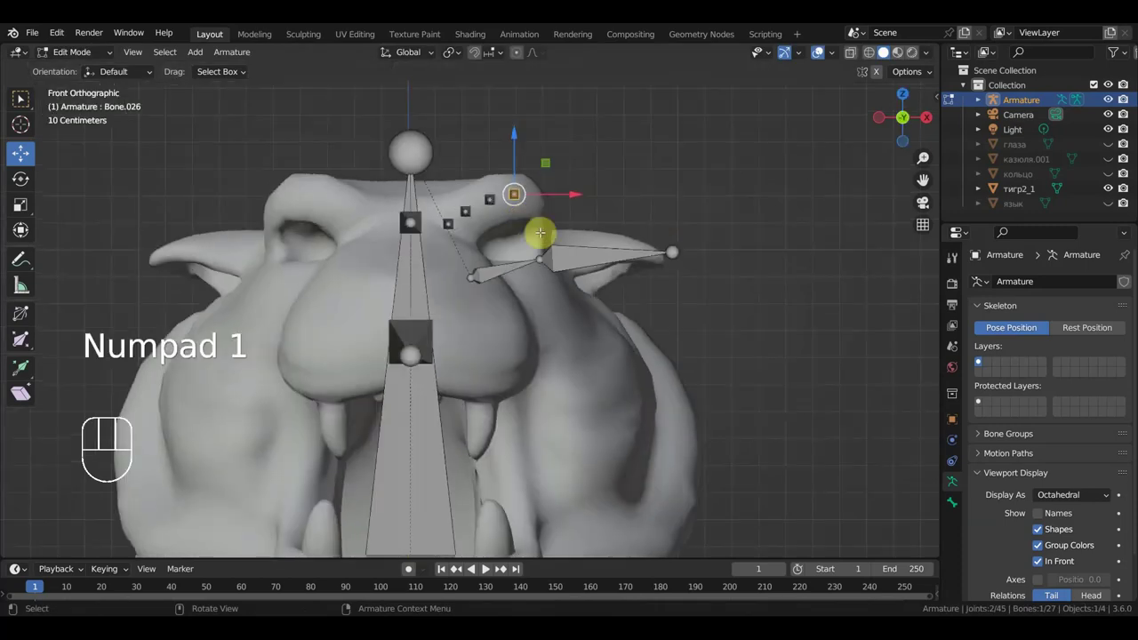
pyautogui.press('shift+d')
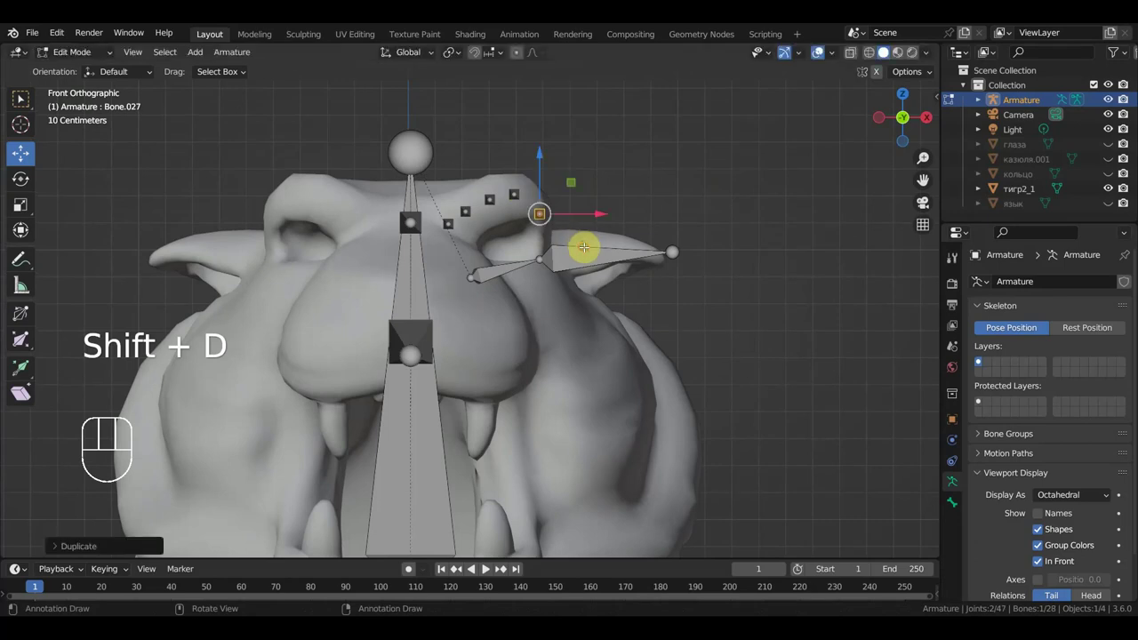
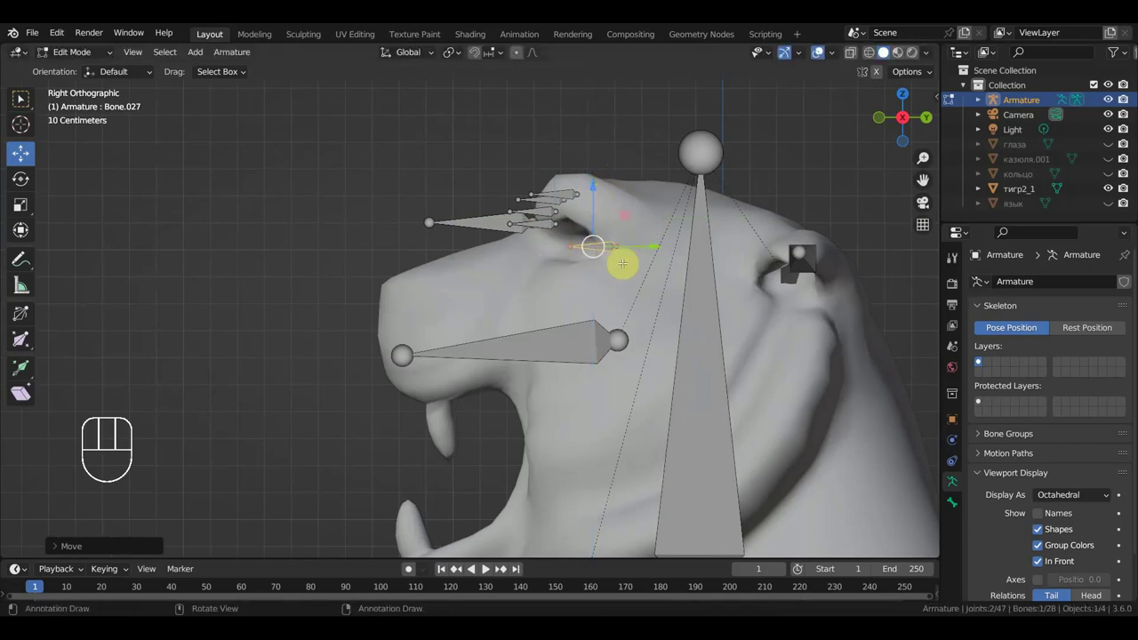
pyautogui.press('shift+d')
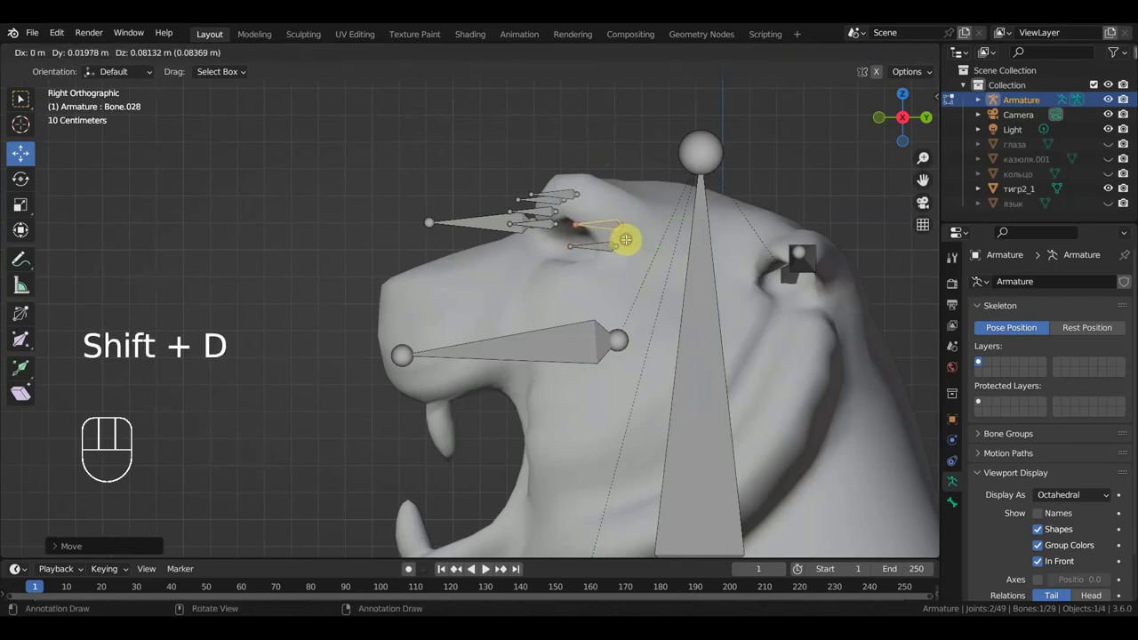
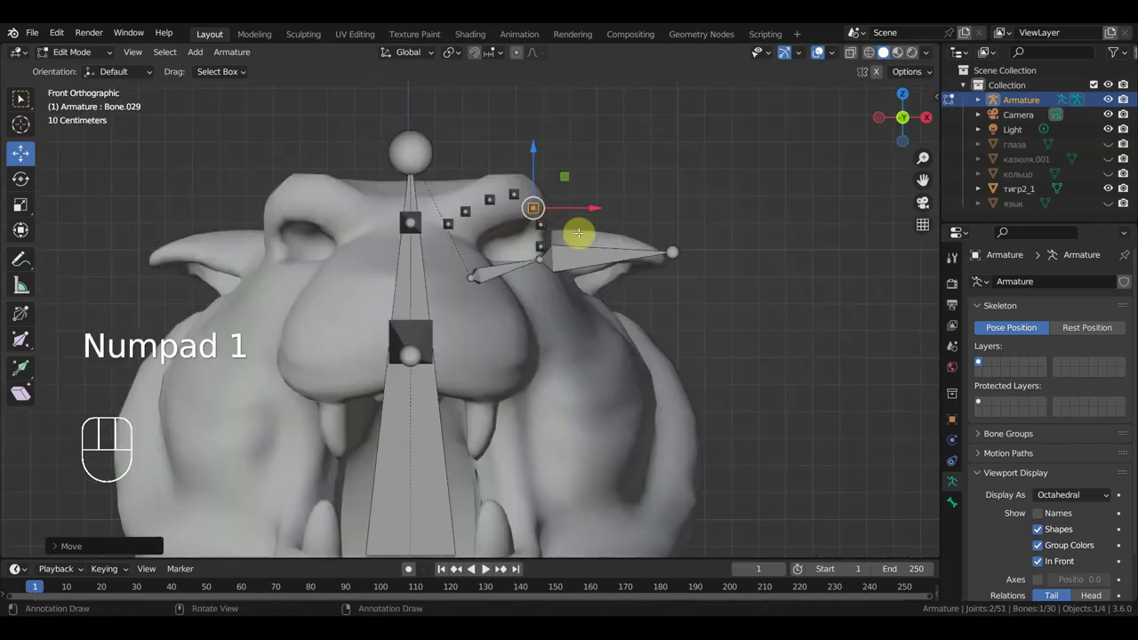
pyautogui.press('g')
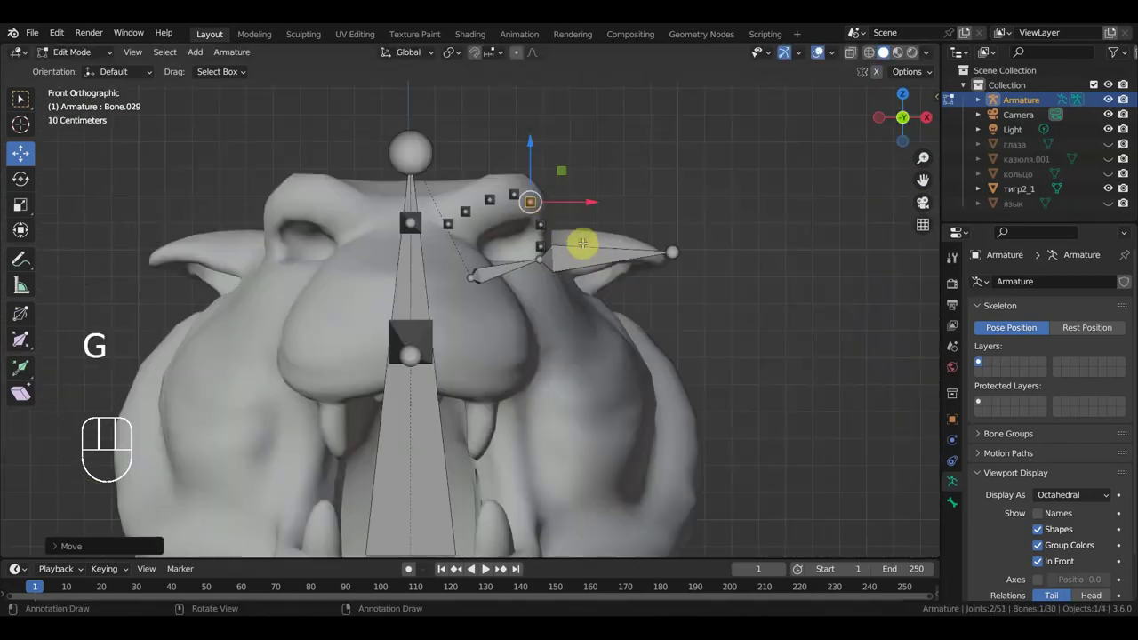
pyautogui.press('g')
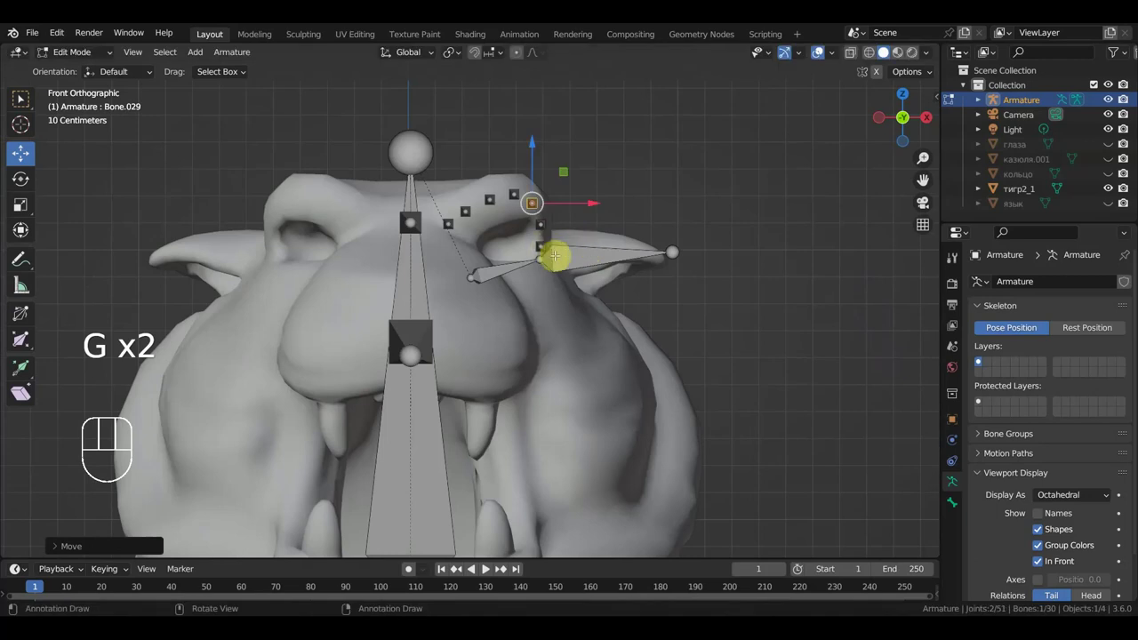
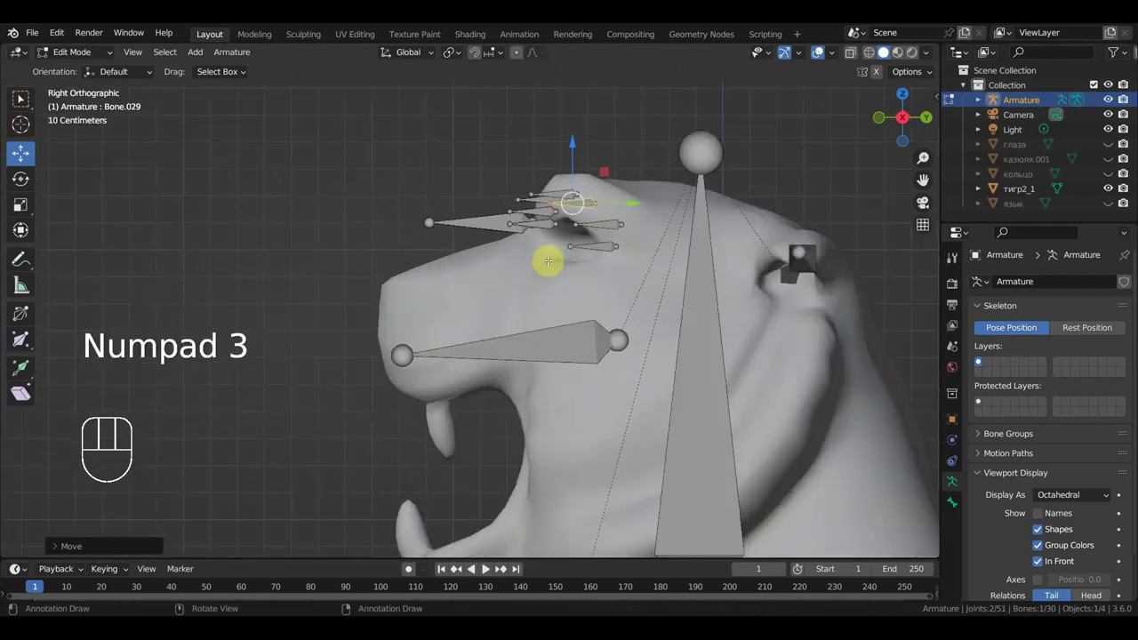
# Copy a brow bone onto the forehead, enlarge it, and tilt it into position
pyautogui.press('shift+d')
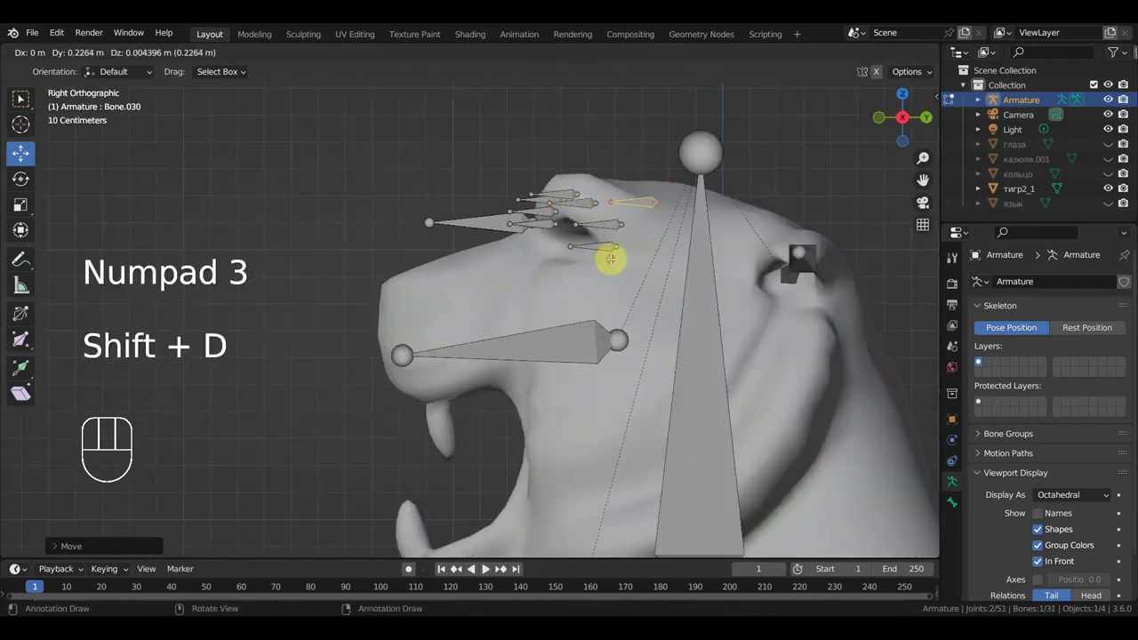
pyautogui.press('s')
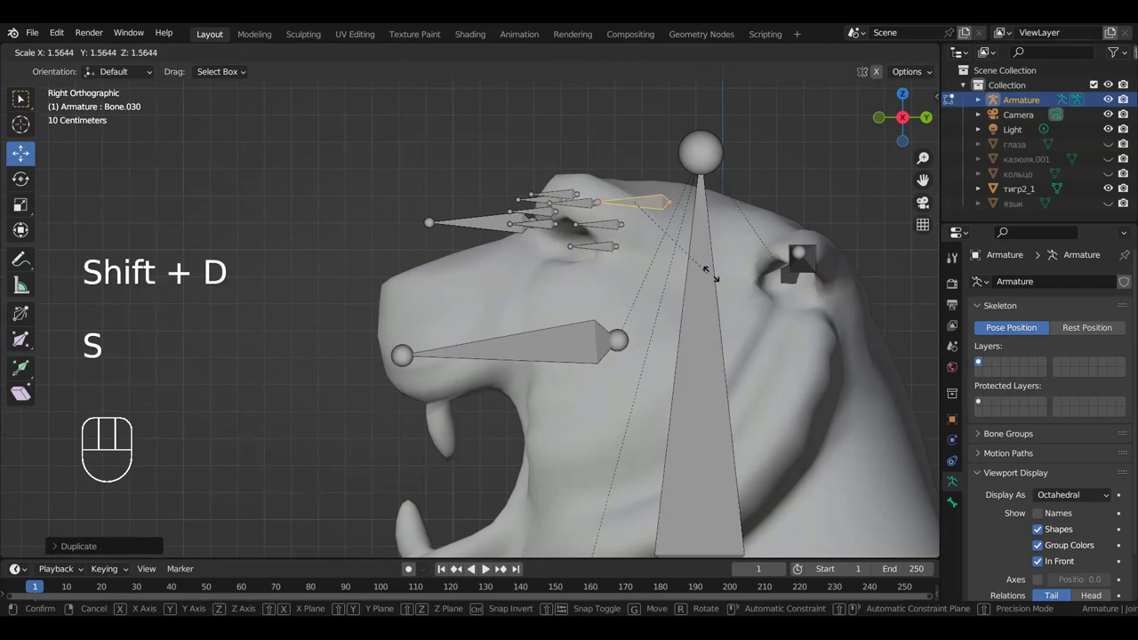
pyautogui.press('r')
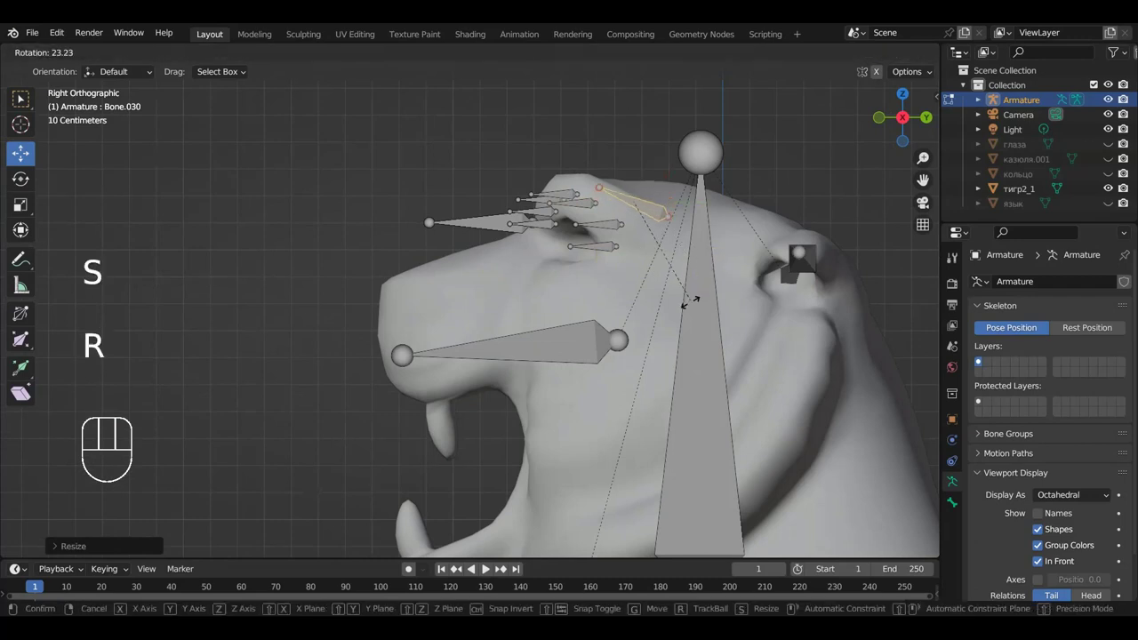
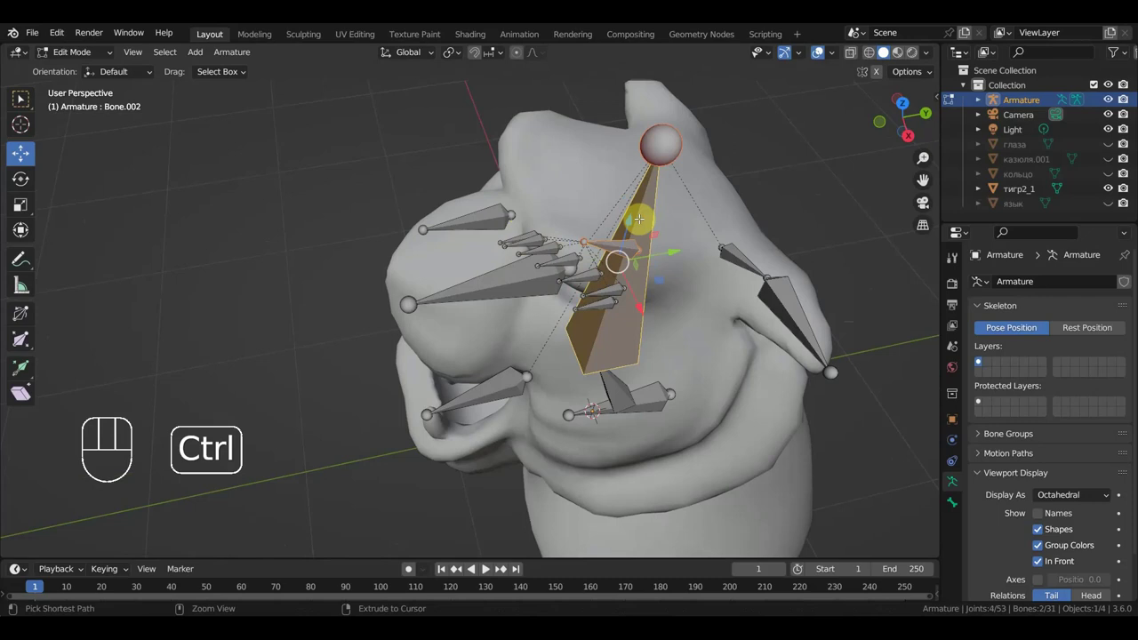
# Parent the forehead bone to the main head bone with Keep Offset
pyautogui.press('ctrl+p')
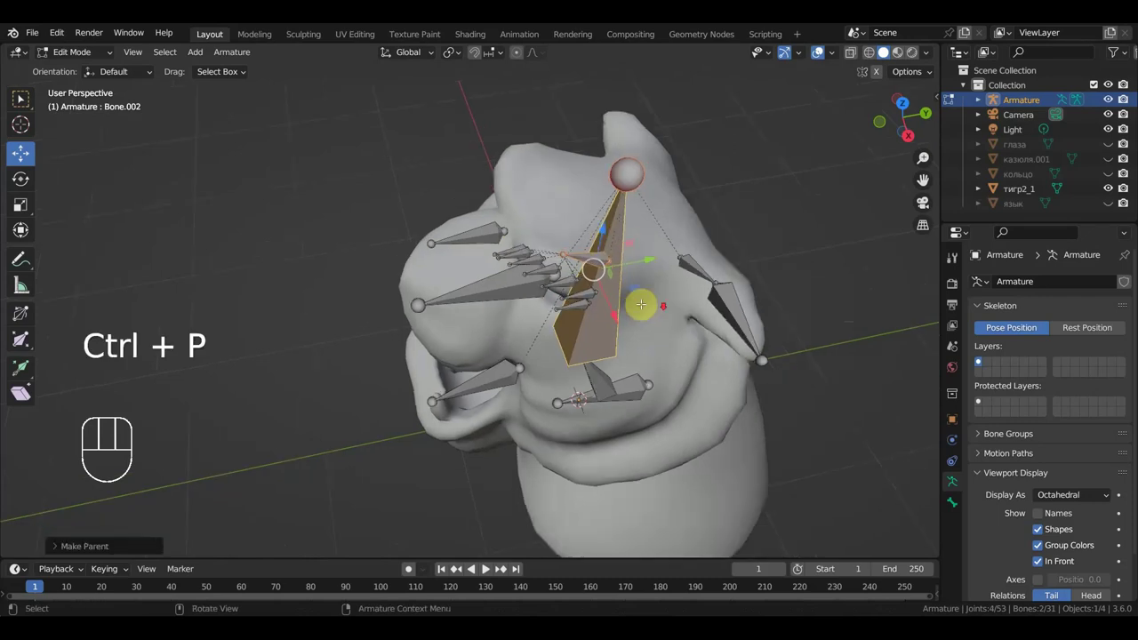
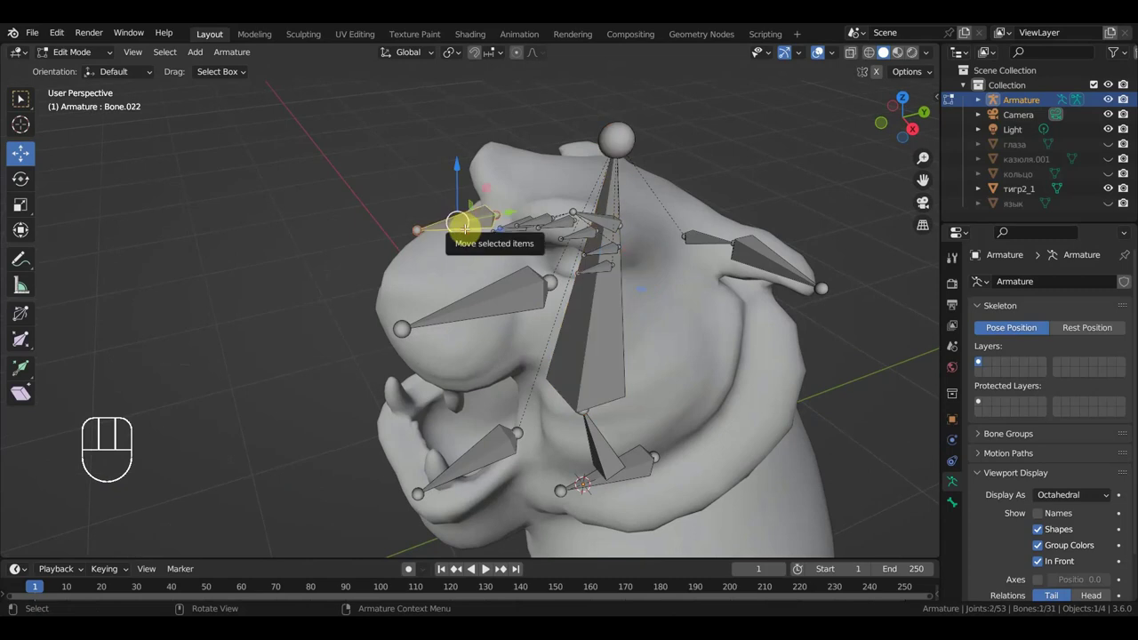
# Move a bone down the face, extrude a new one, clear and re-parent it with Keep Offset
pyautogui.press('KP_7')
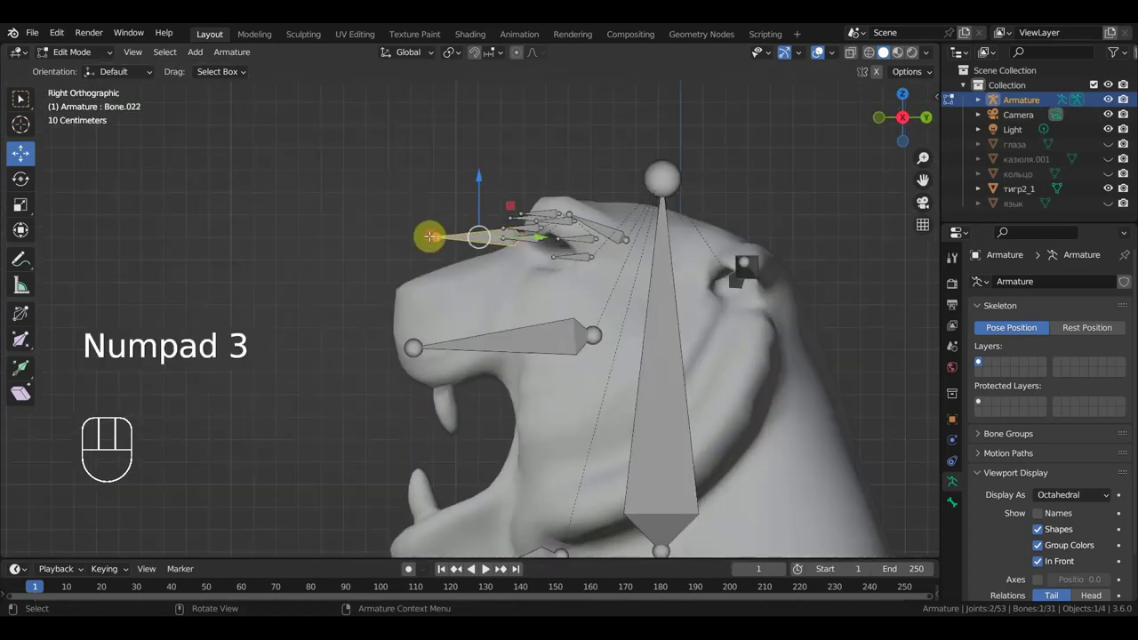
pyautogui.press('g')
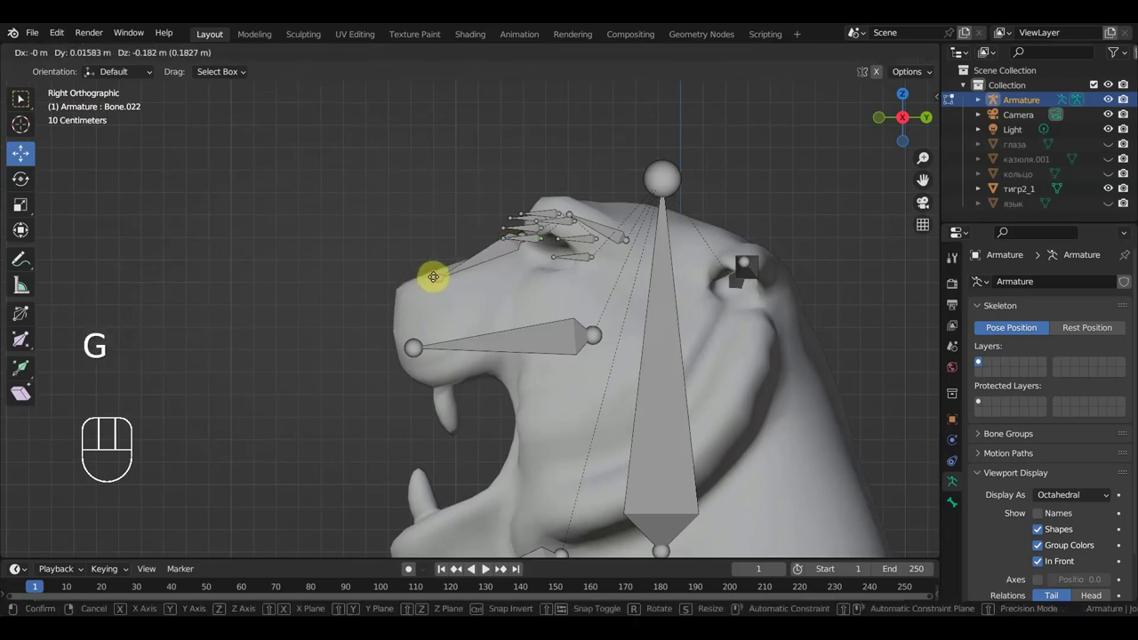
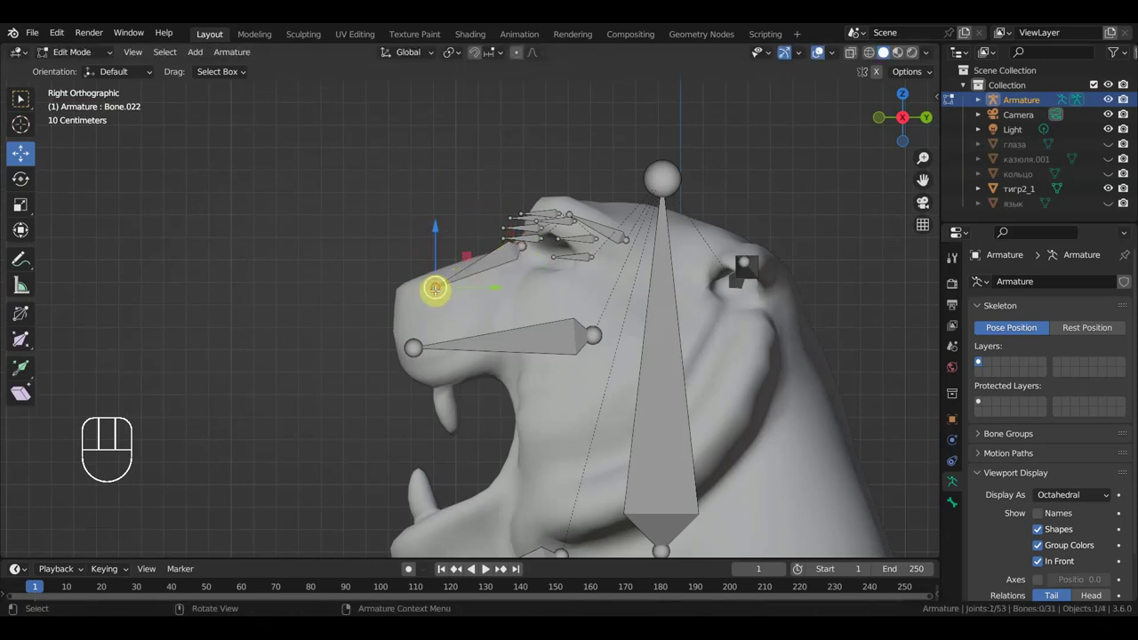
pyautogui.press('e')
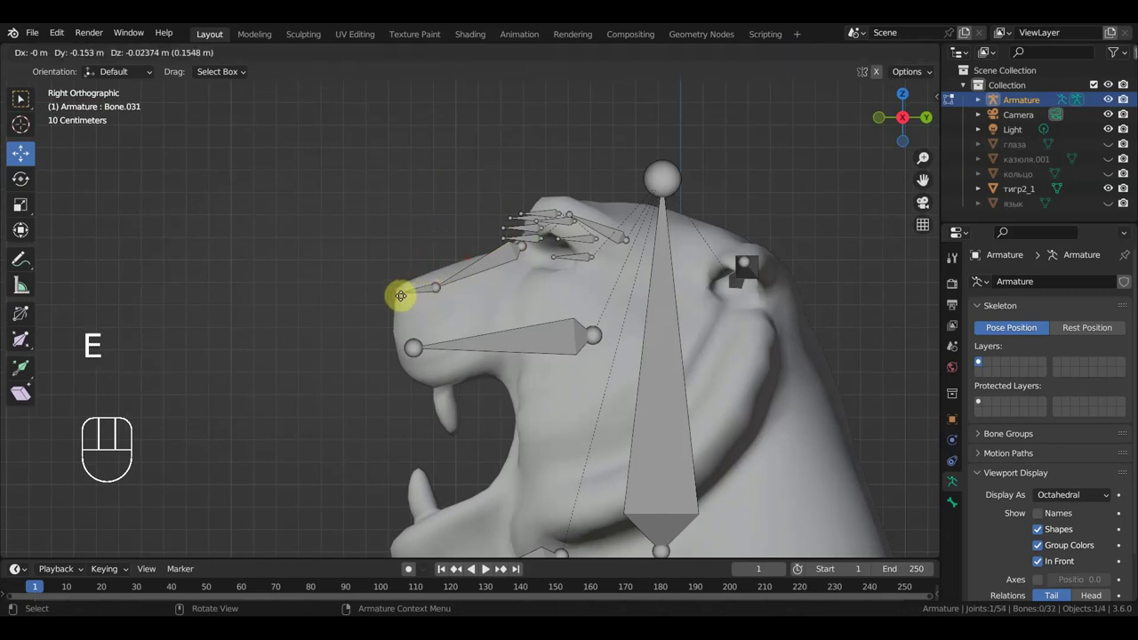
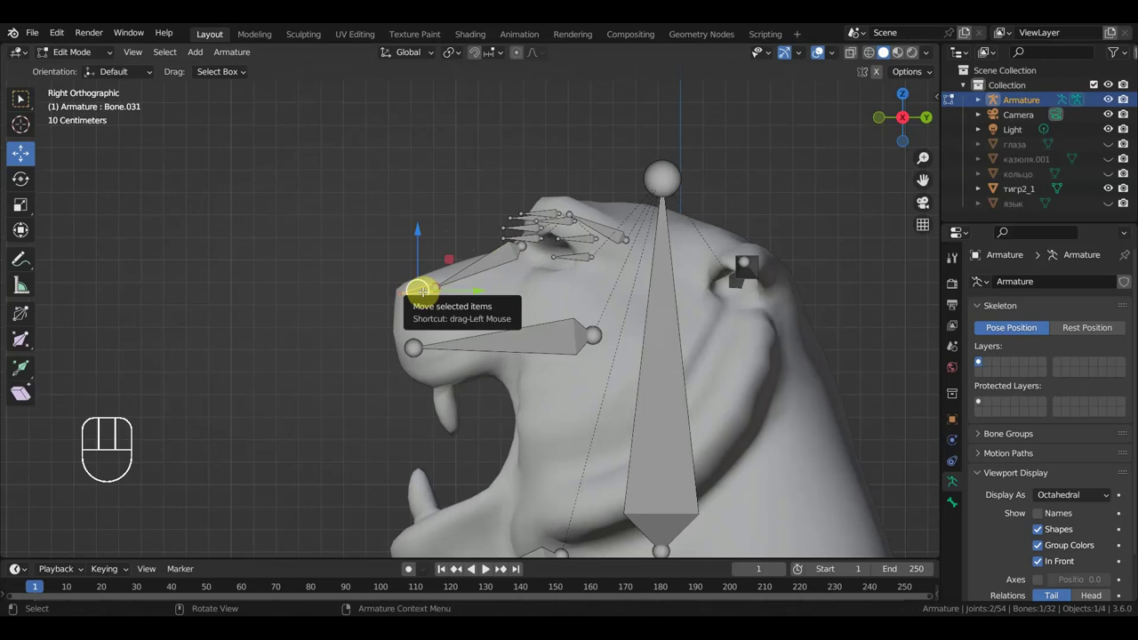
pyautogui.press('alt+p')
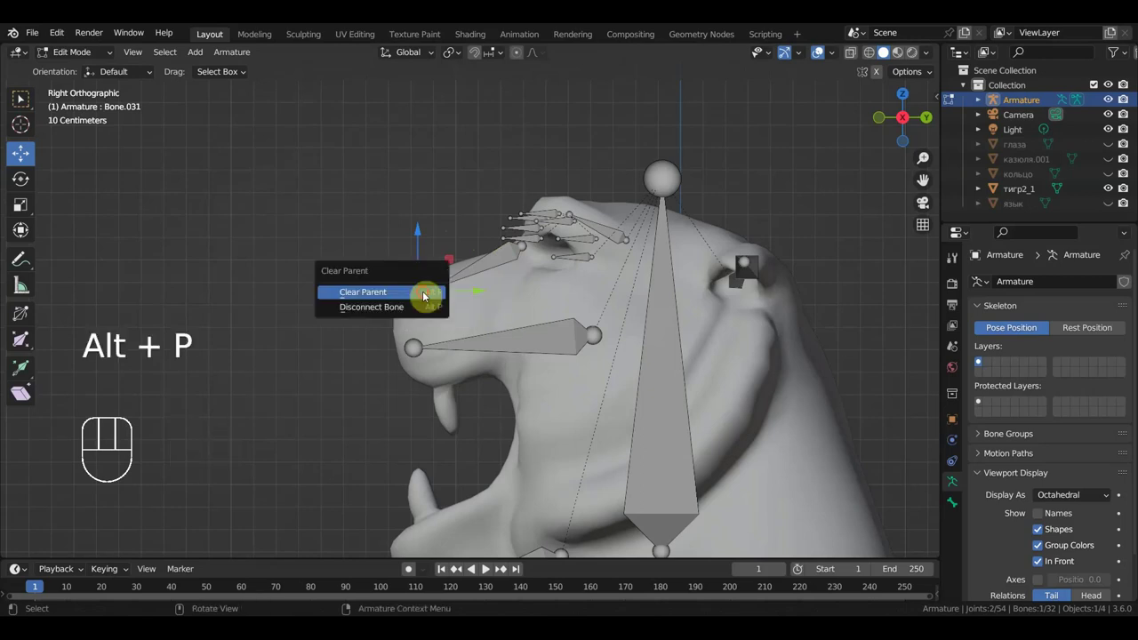
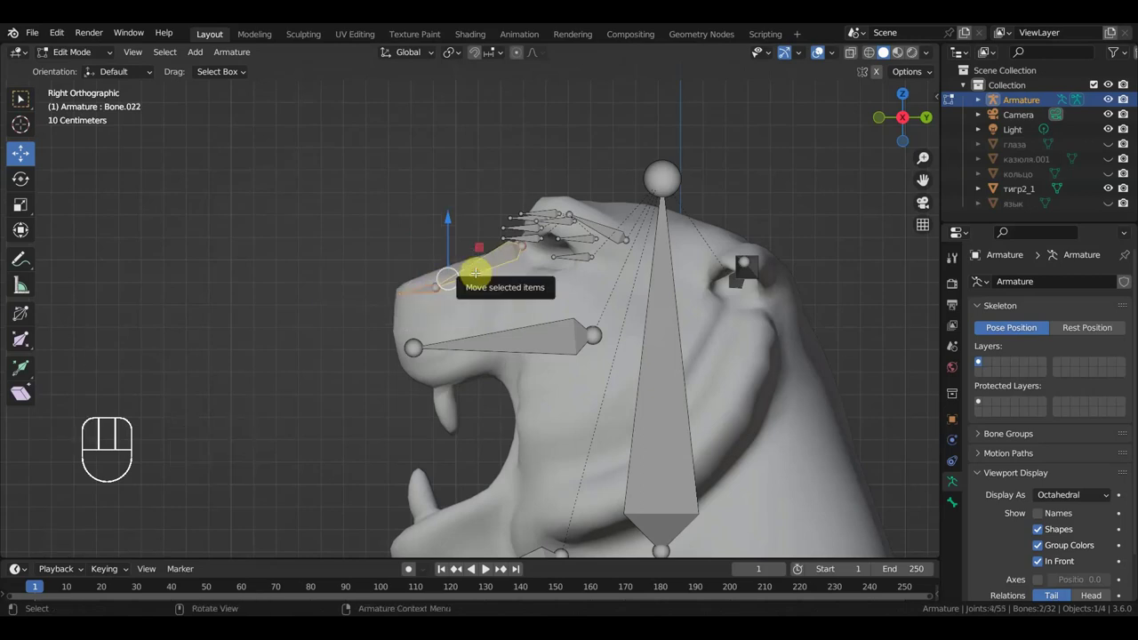
pyautogui.press('ctrl+p')
# Duplicate the bone toward the cheek and place the copies beside the face
pyautogui.press('KP_1')
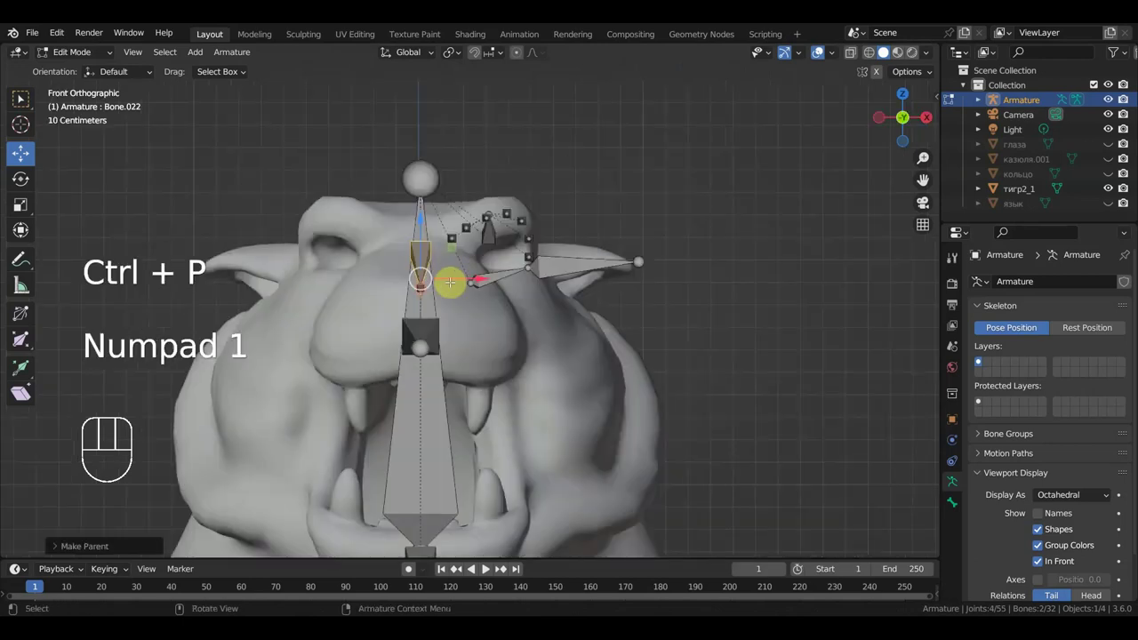
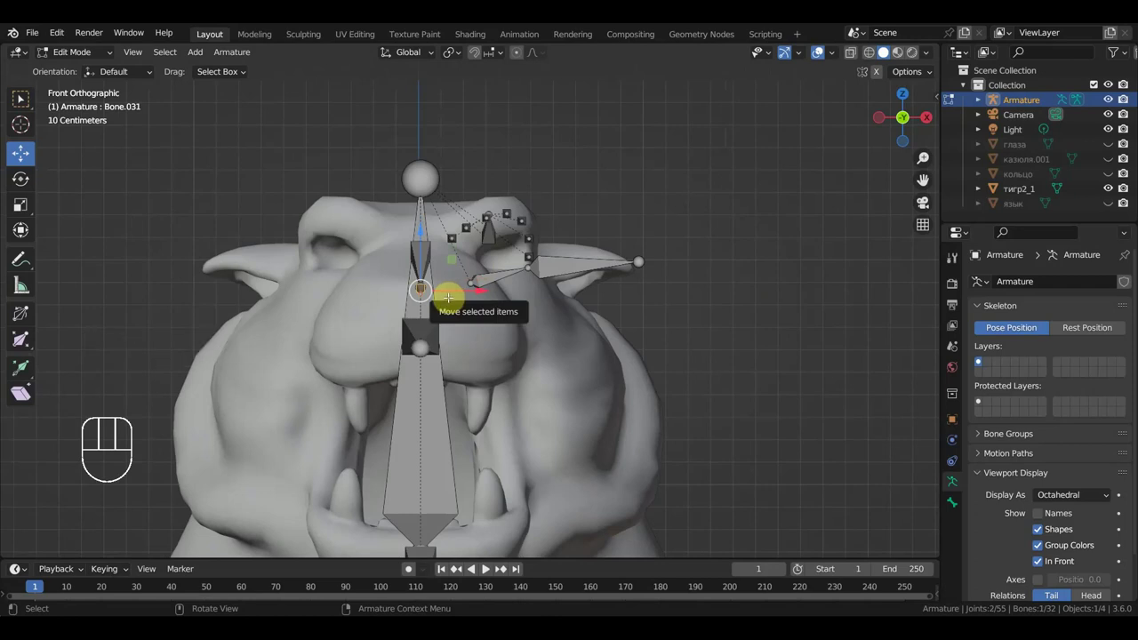
pyautogui.press('shift+d')
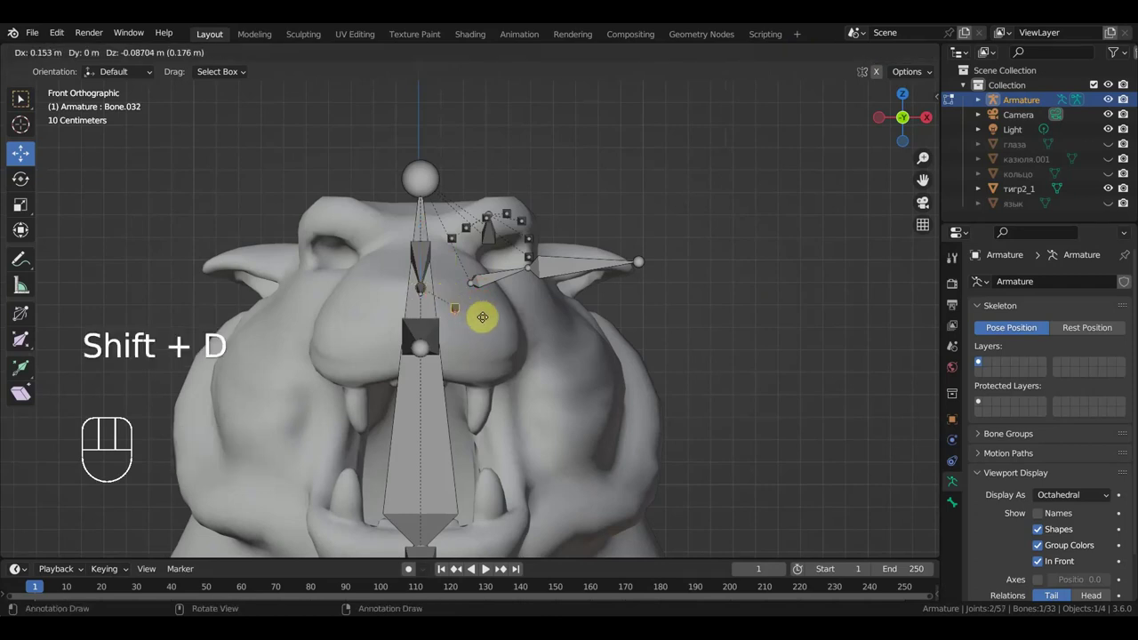
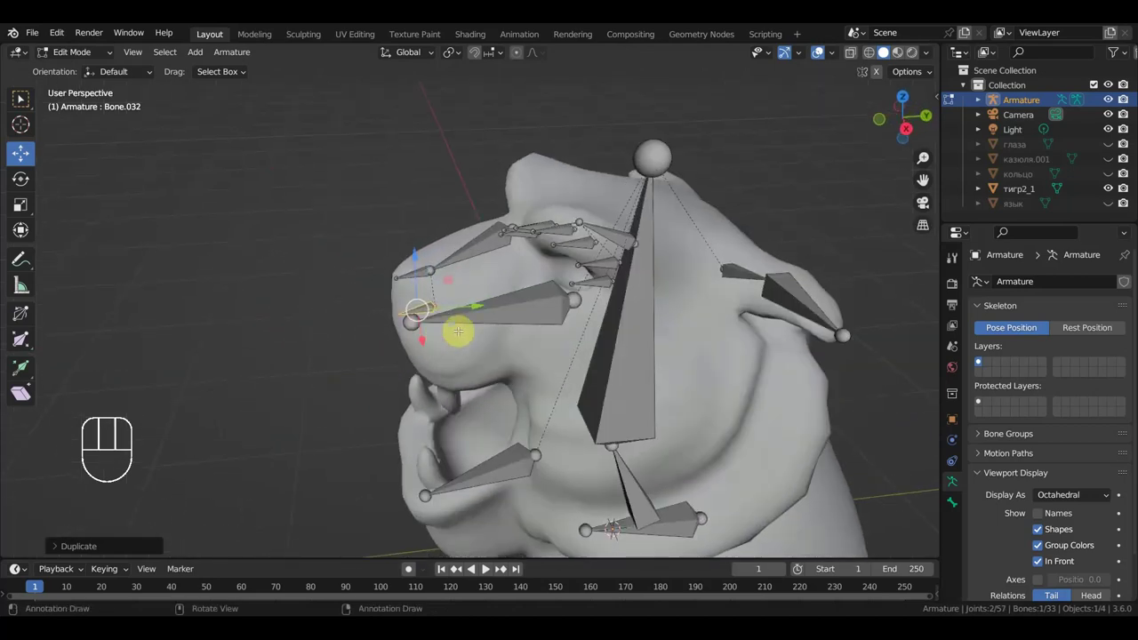
pyautogui.press('g')
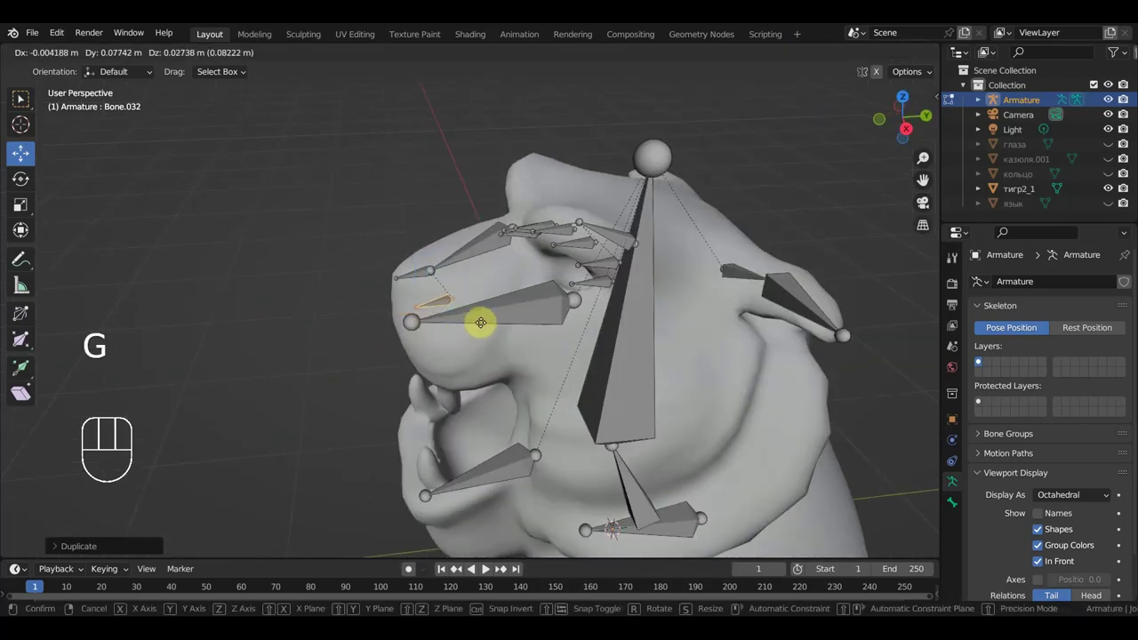
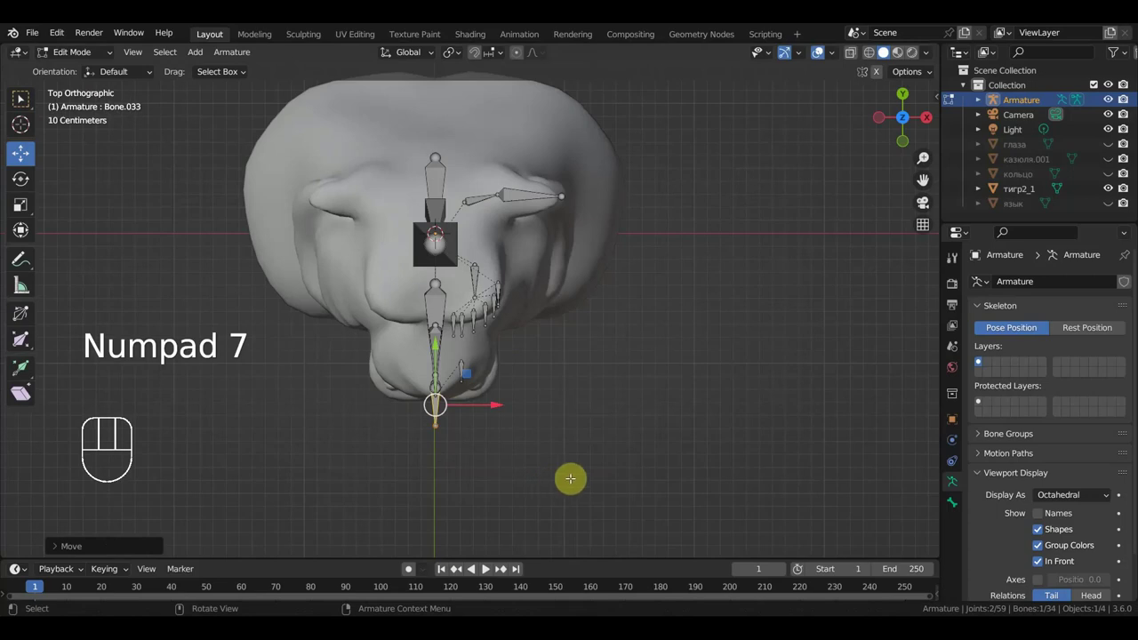
# Shrink the new bone, duplicate it, and angle and place the copy along the muzzle
pyautogui.press('s')
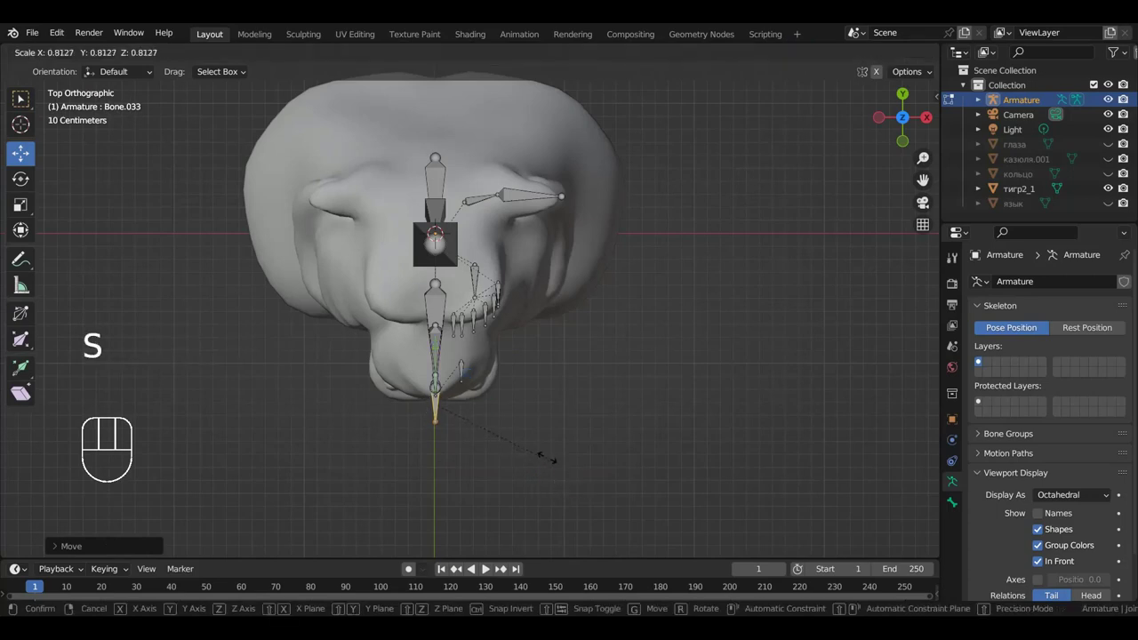
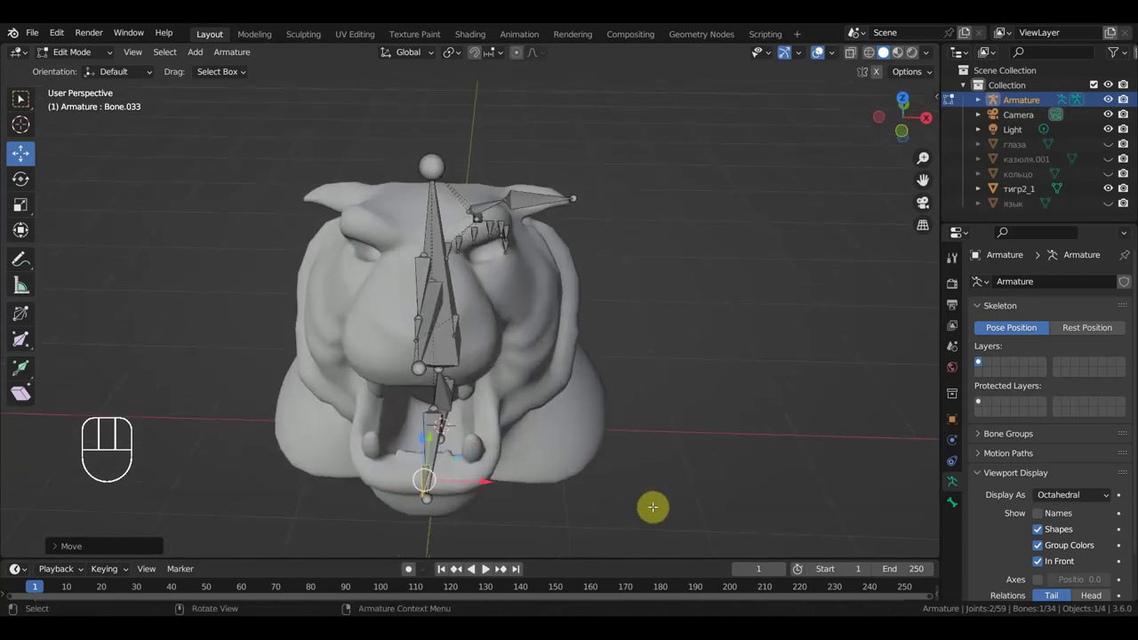
pyautogui.press('shift+d')
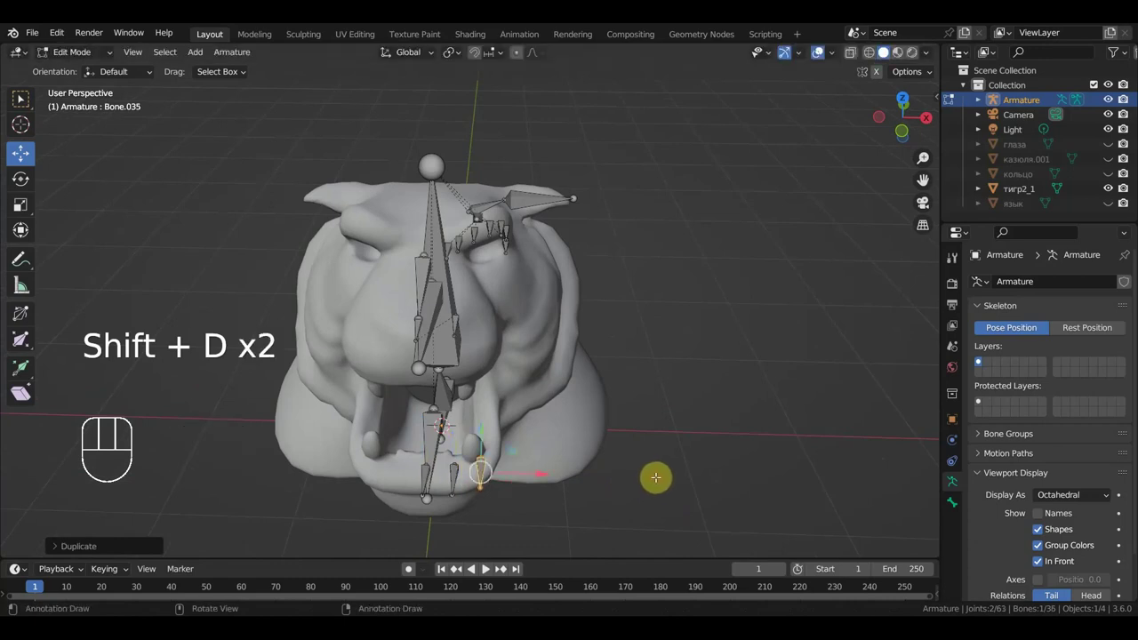
pyautogui.press('KP_7')
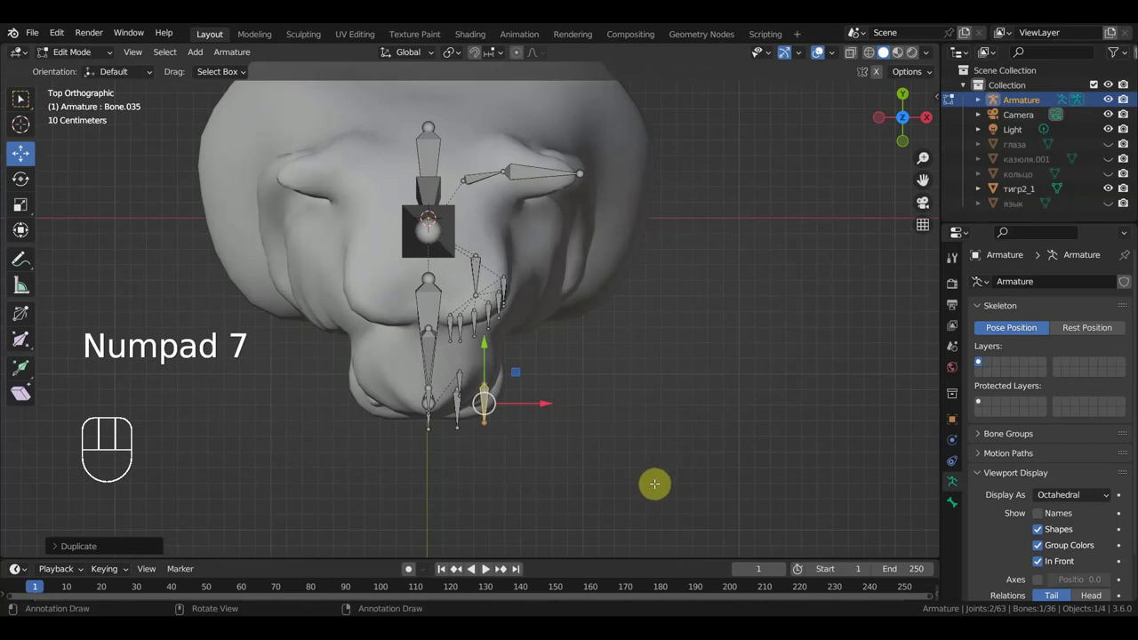
pyautogui.press('r')
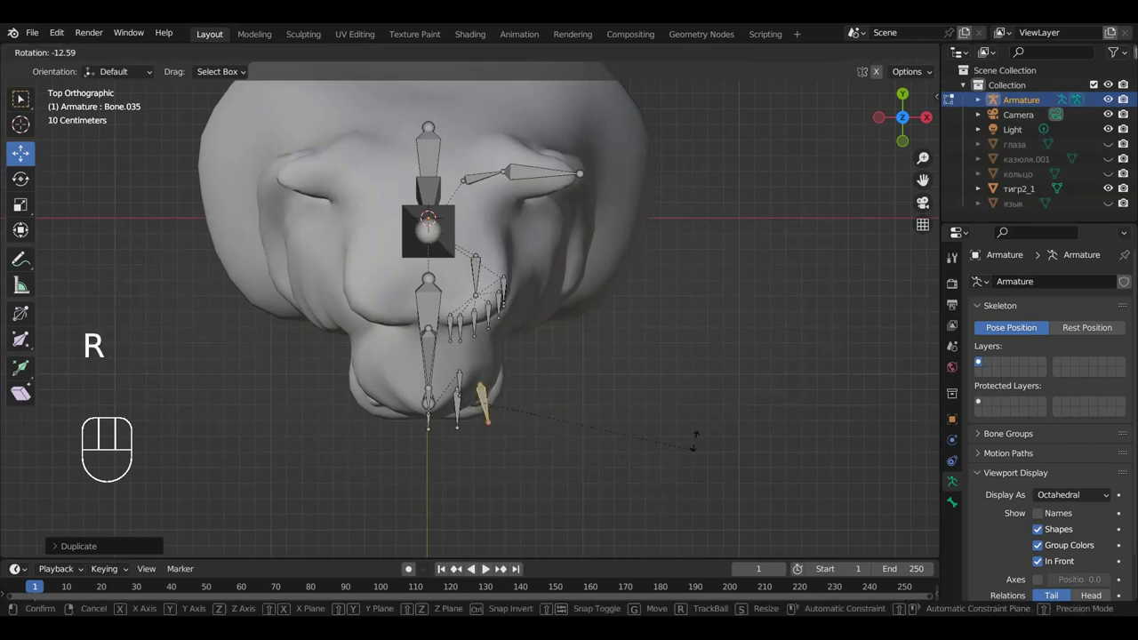
pyautogui.press('g')
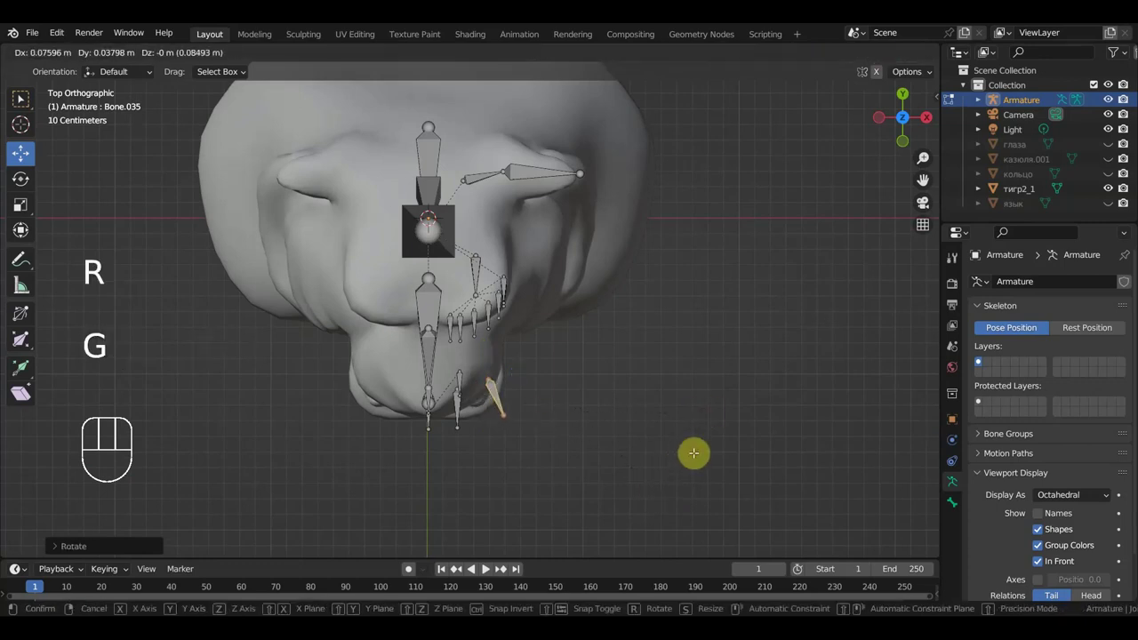
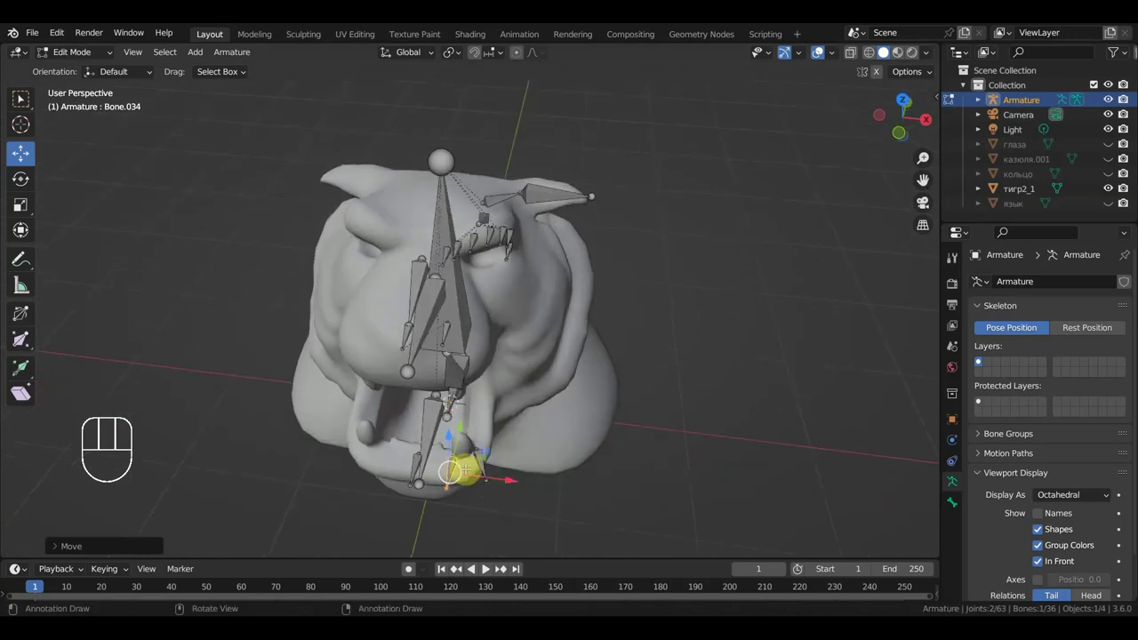
# Duplicate another small muzzle bone and rotate it into place near the lower jaw
pyautogui.press('r')
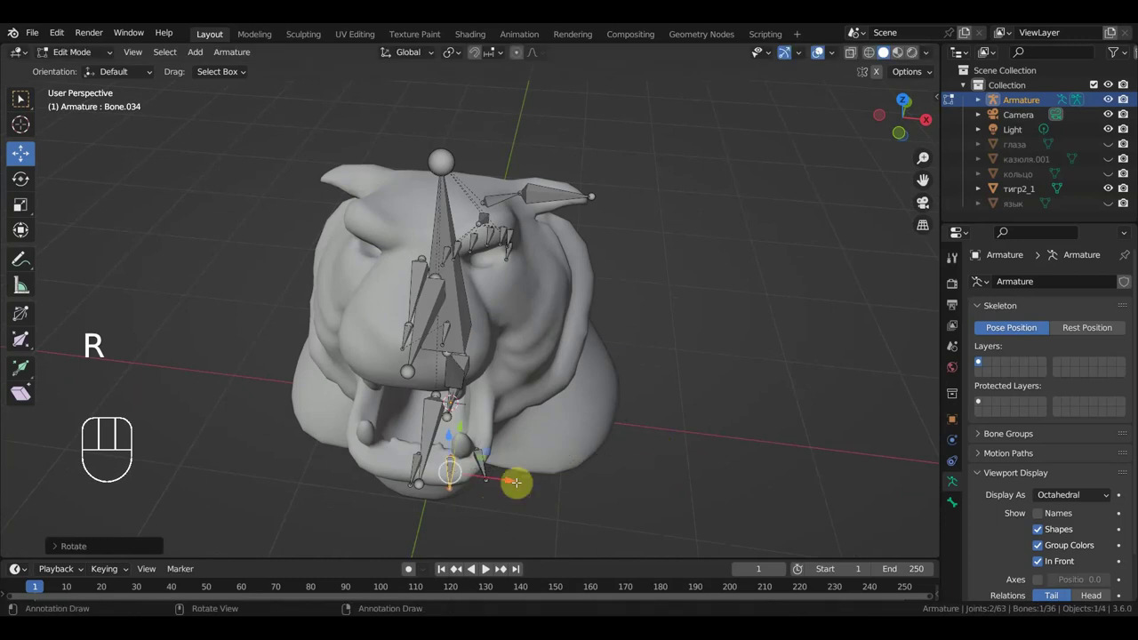
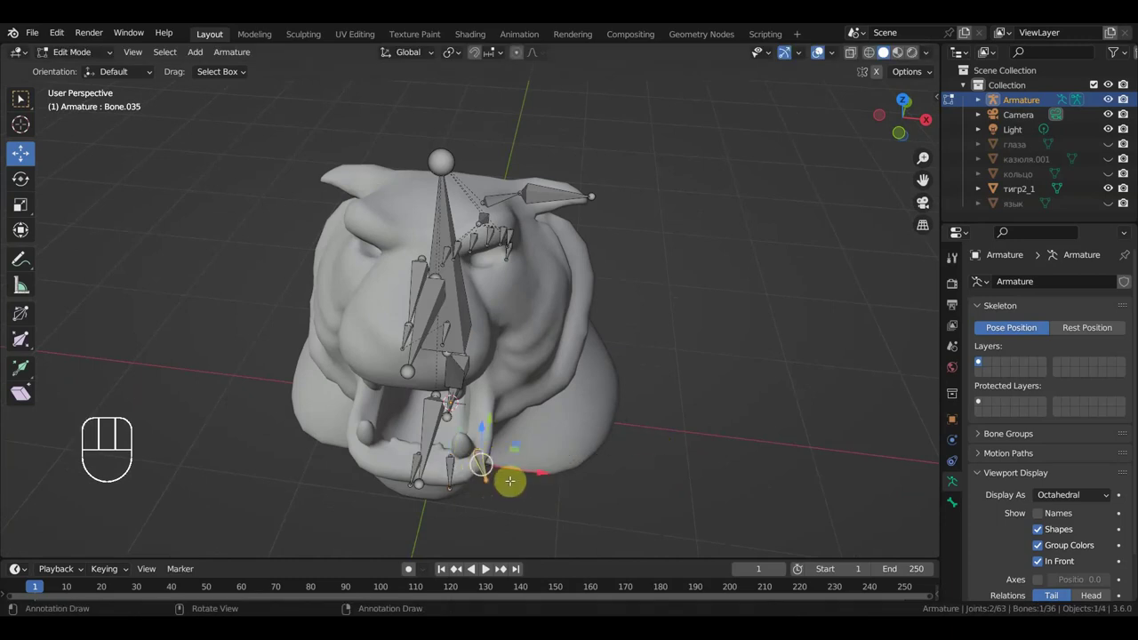
pyautogui.press('shift+d')
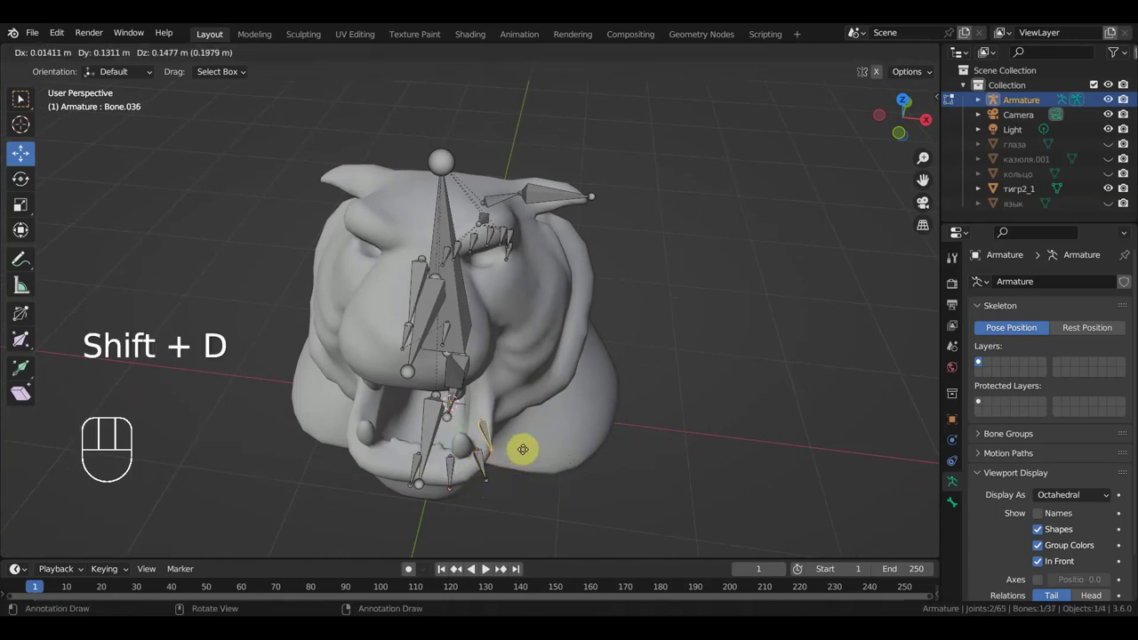
pyautogui.press('KP_7')
pyautogui.press('r')
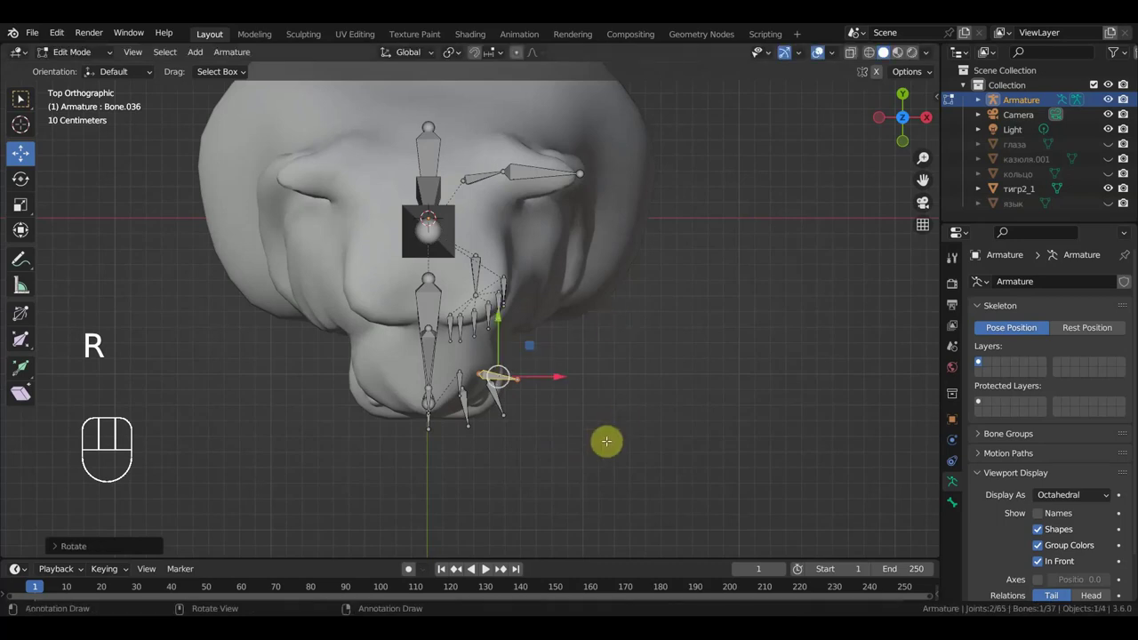
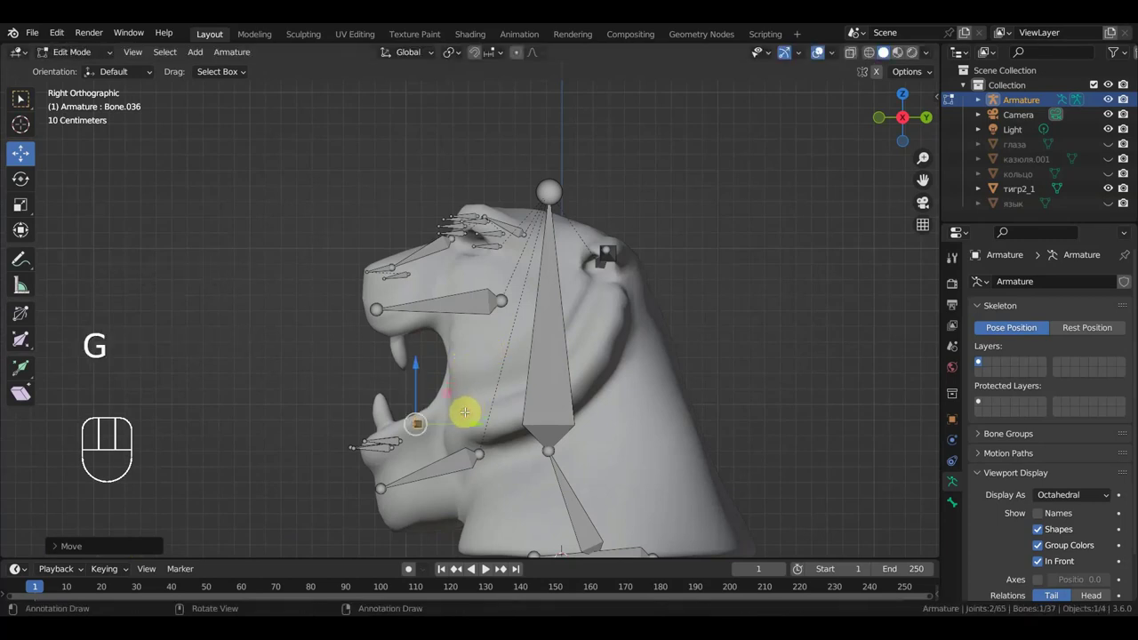
# Copy the muzzle bone twice, angling and placing the newest copy from the top view
pyautogui.press('shift+d')
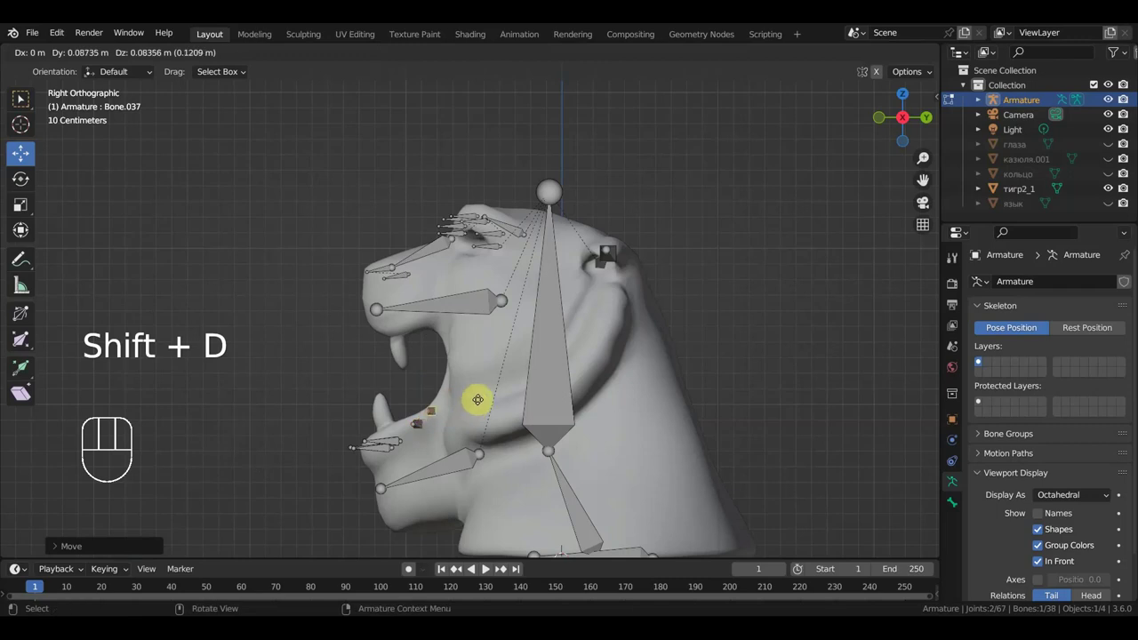
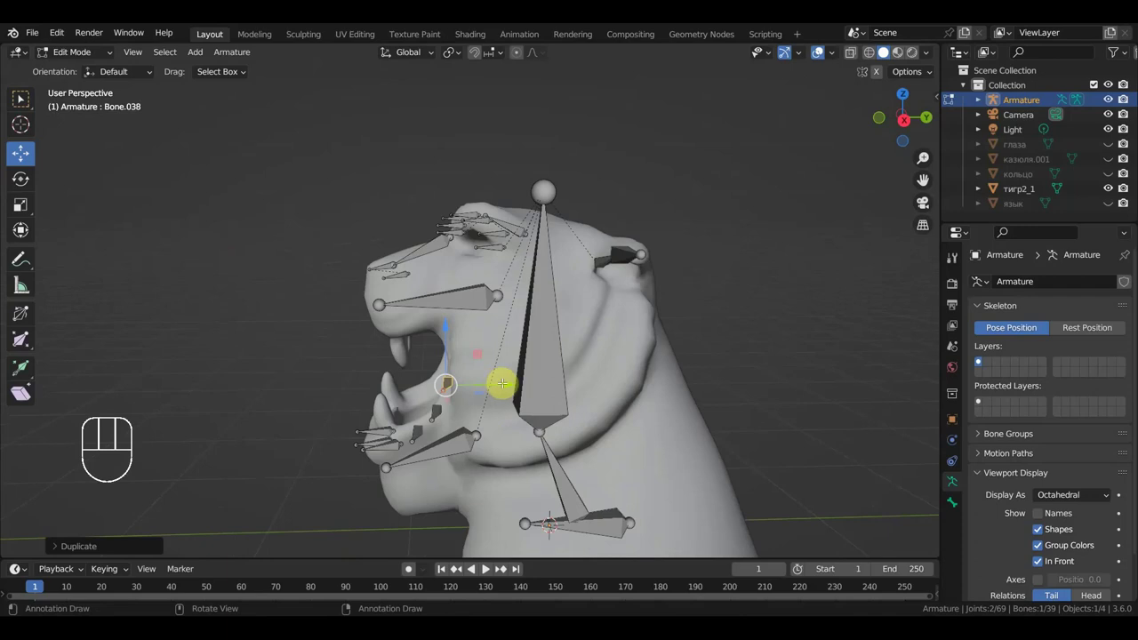
pyautogui.press('KP_3')
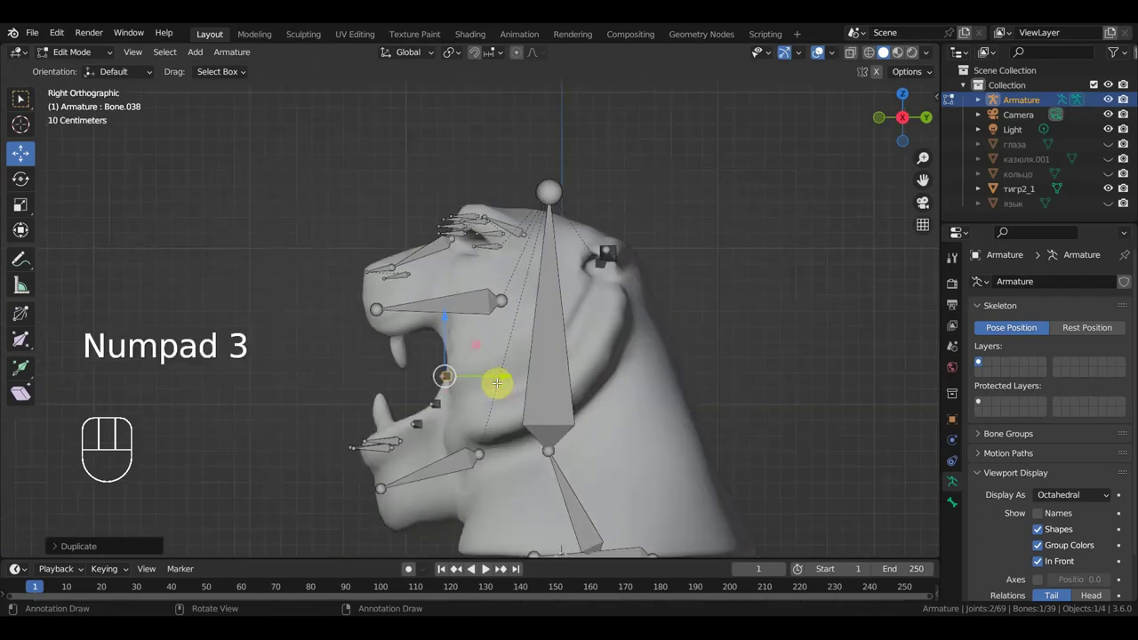
pyautogui.press('shift+d')
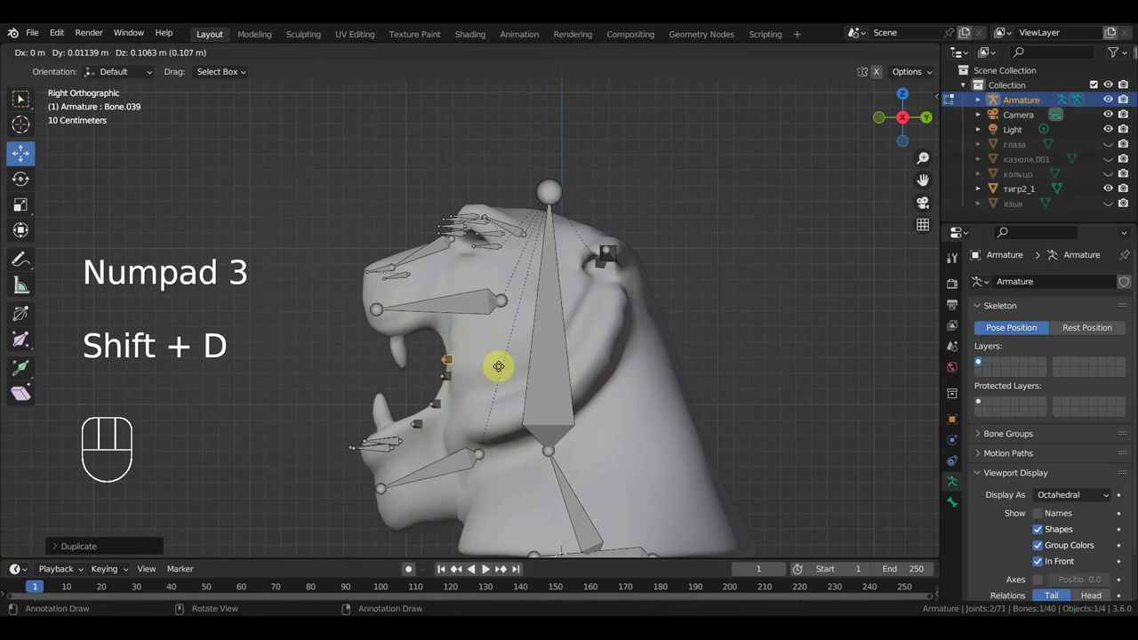
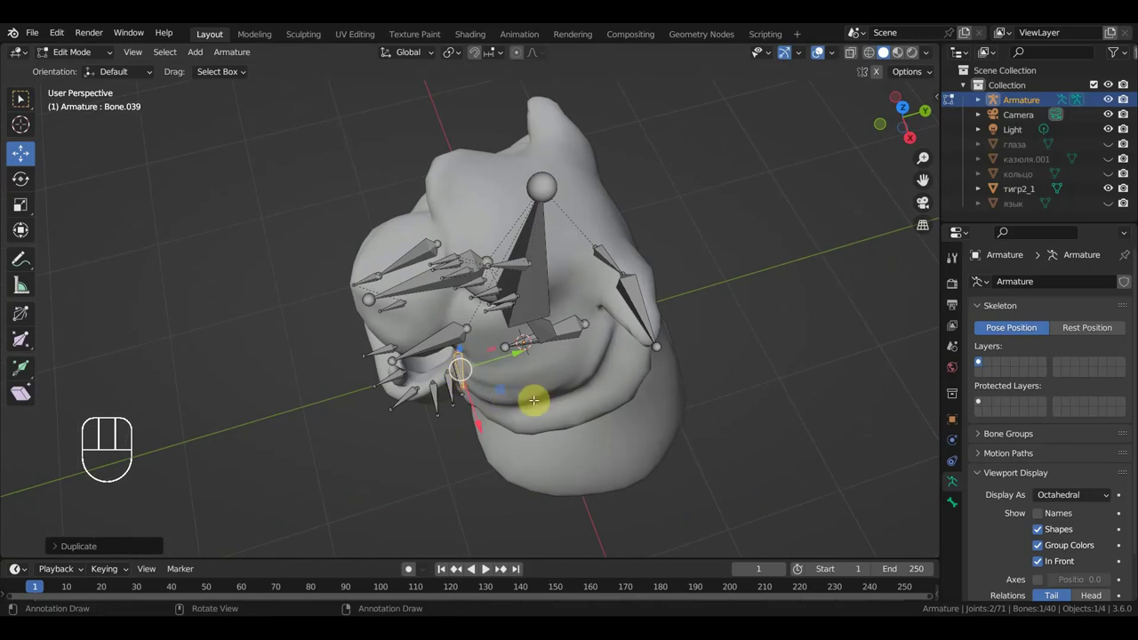
pyautogui.press('KP_7')
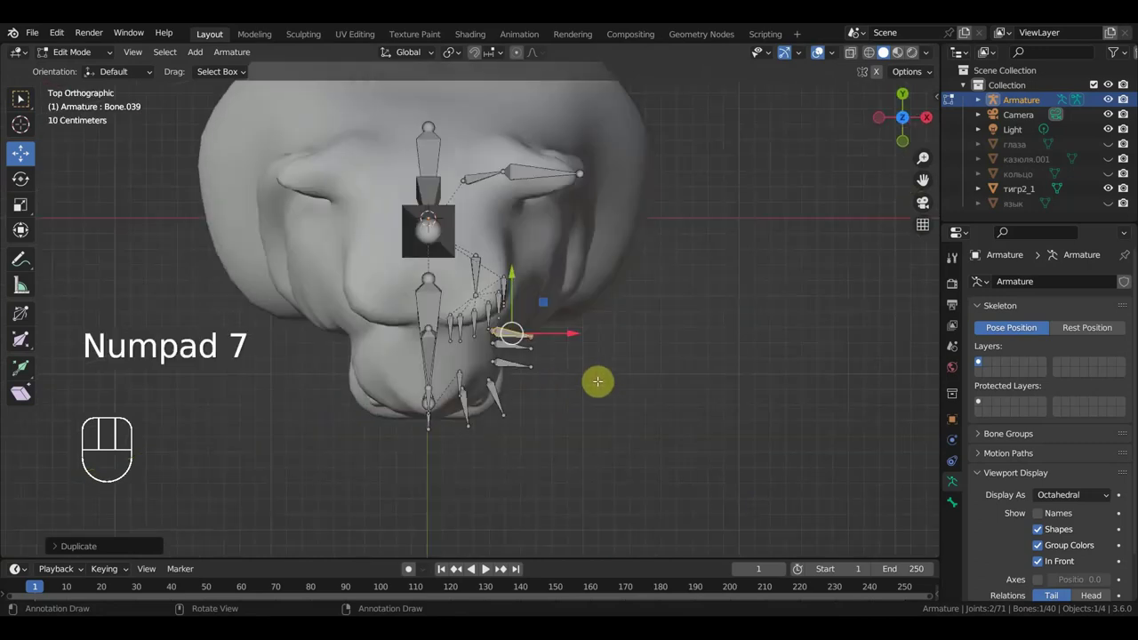
pyautogui.press('r')
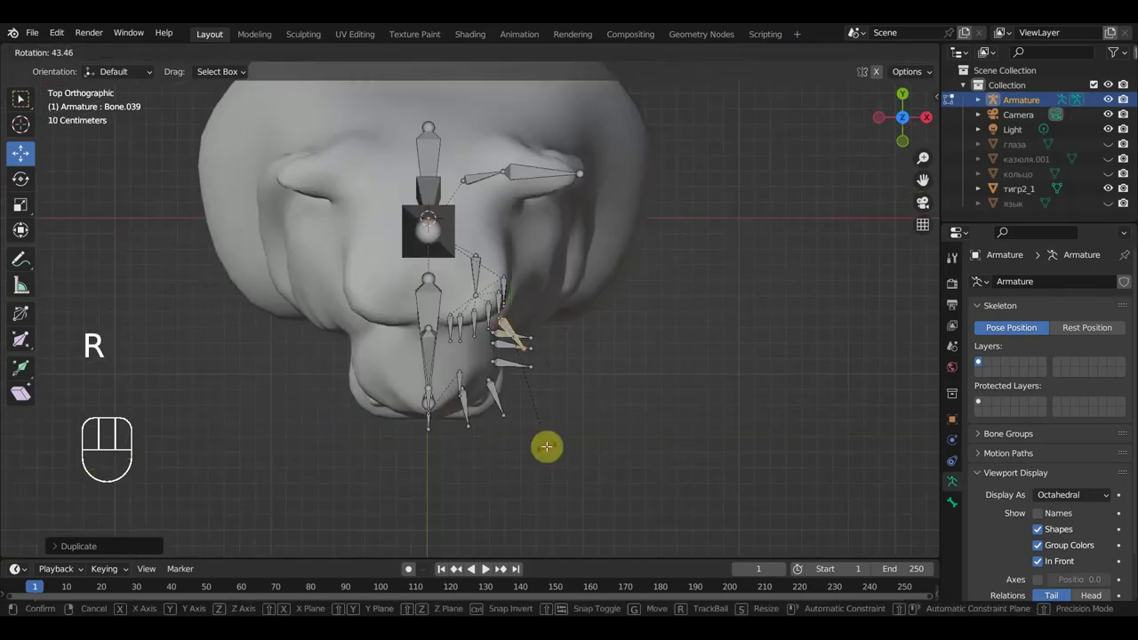
pyautogui.press('g')
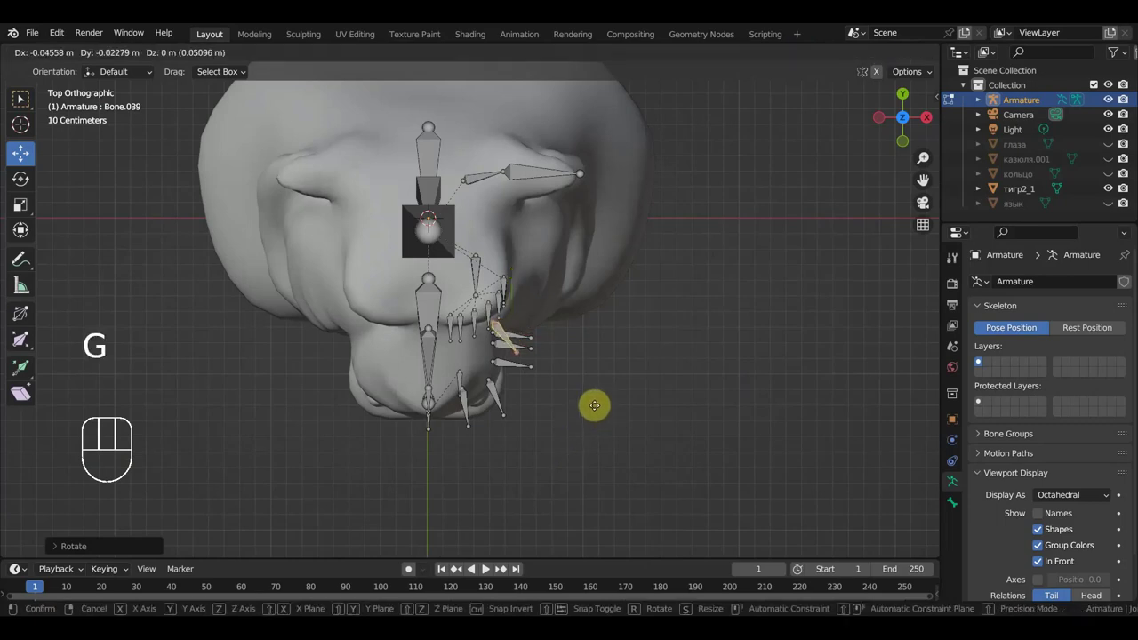
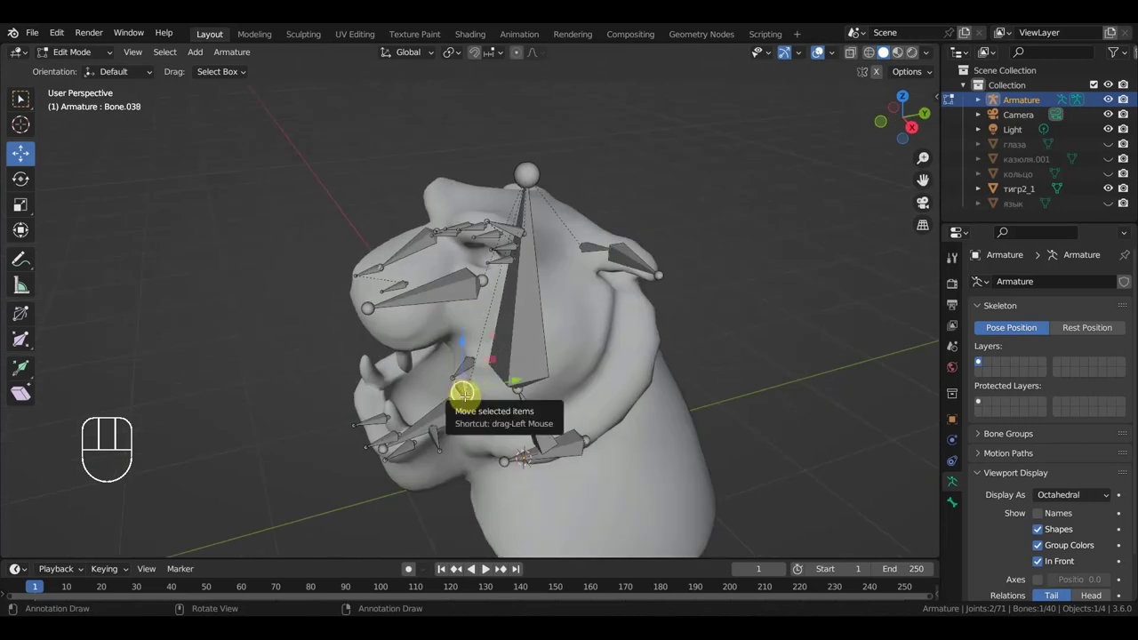
# Fan out and position the next copied bone along the side of the muzzle
pyautogui.press('KP_7')
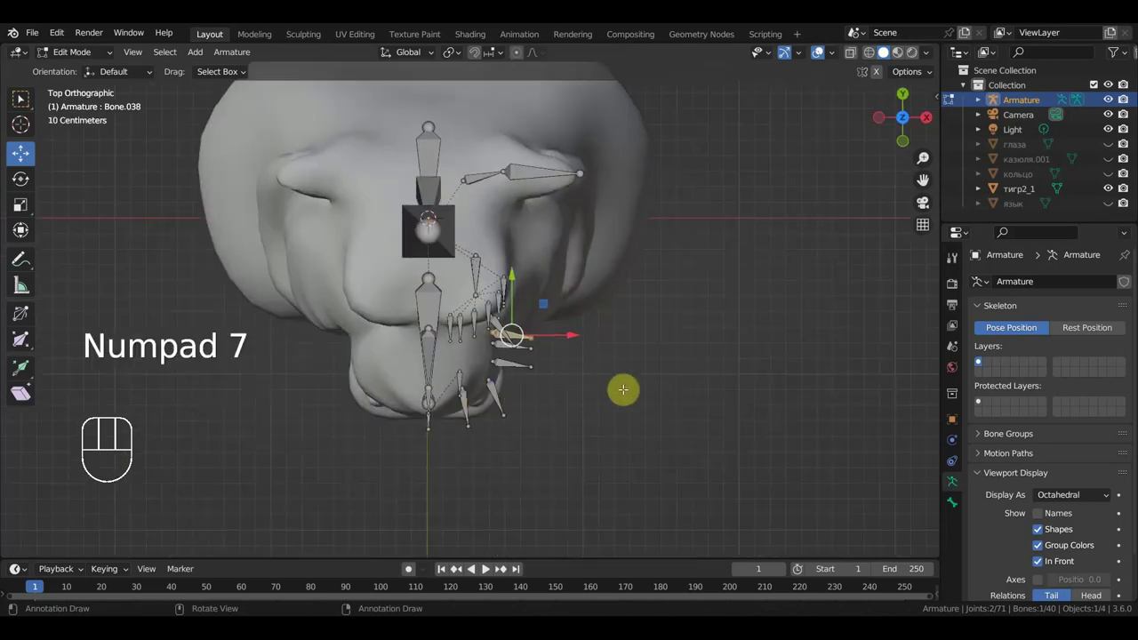
pyautogui.press('r')
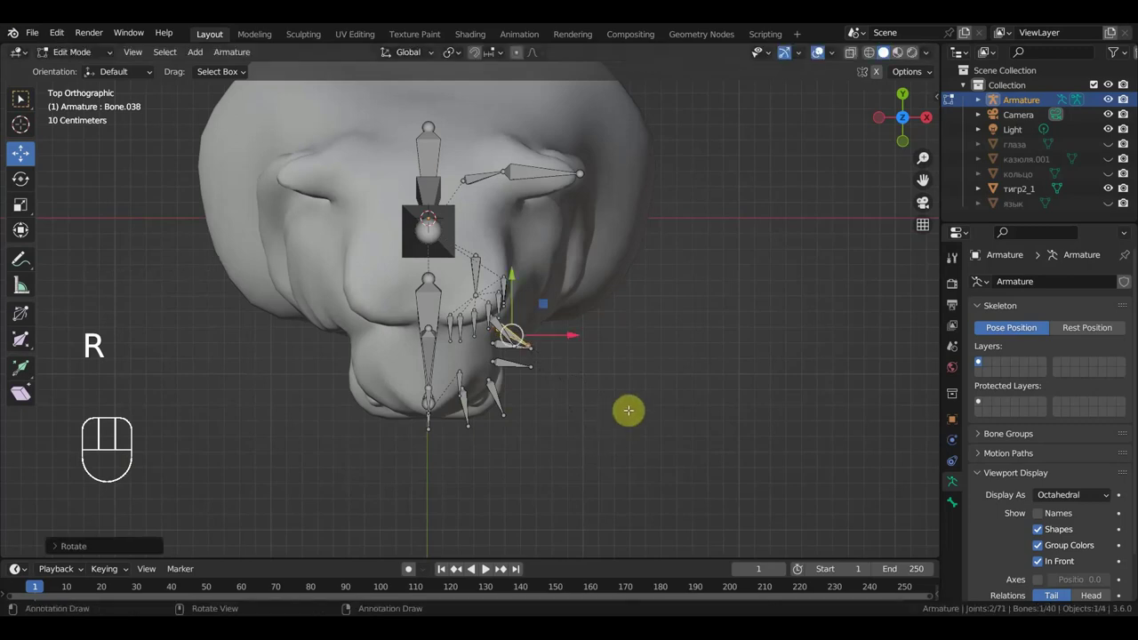
pyautogui.press('g')
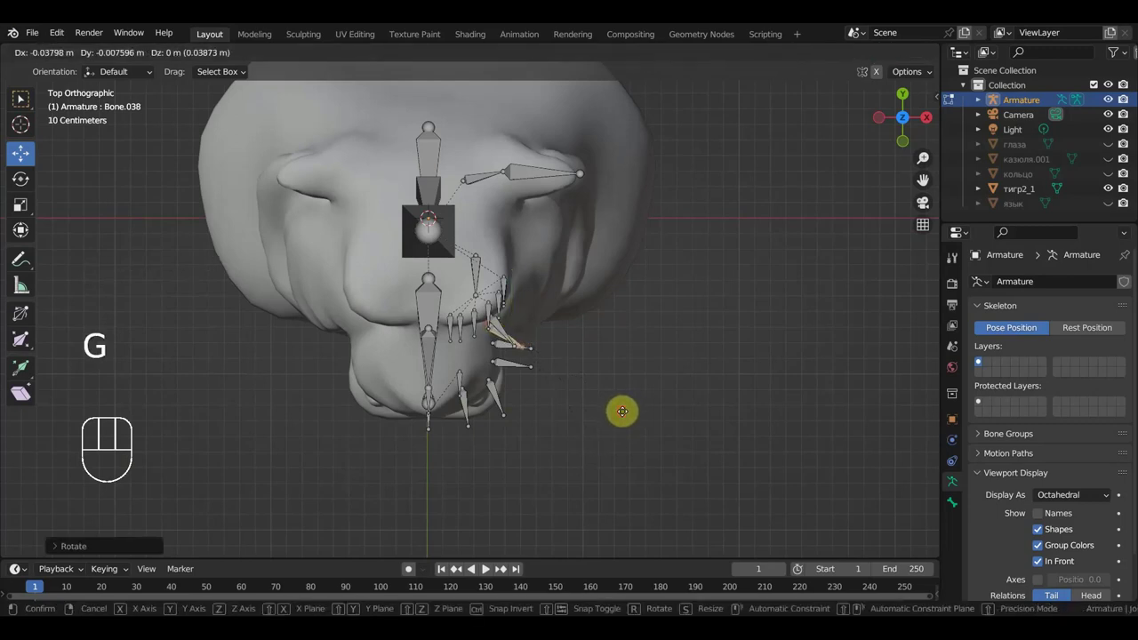
pyautogui.press('KP_1')
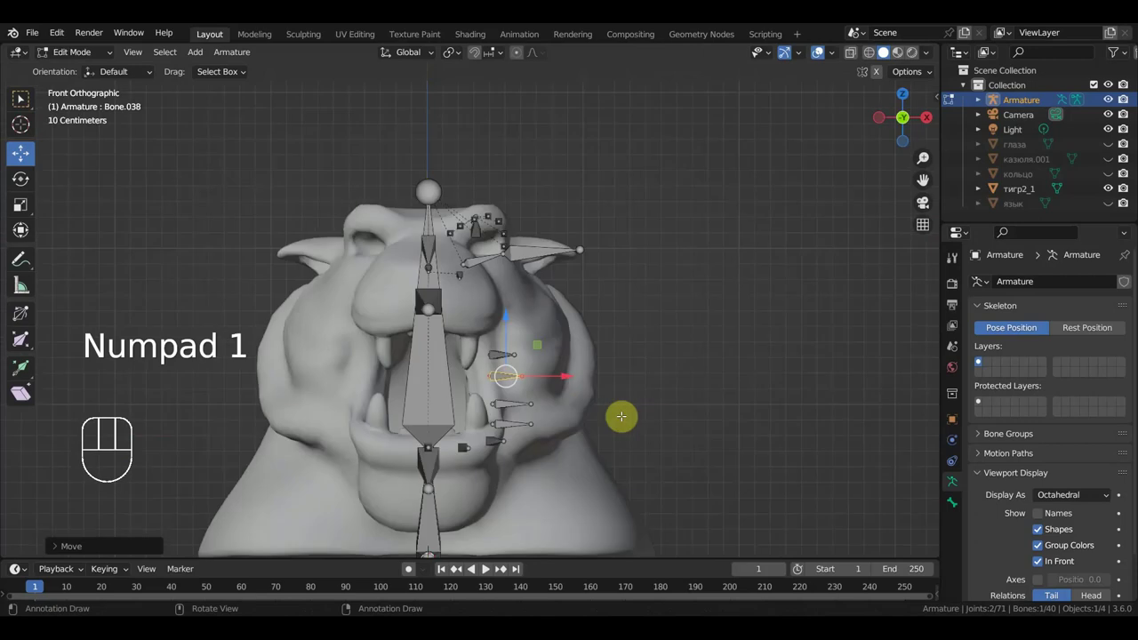
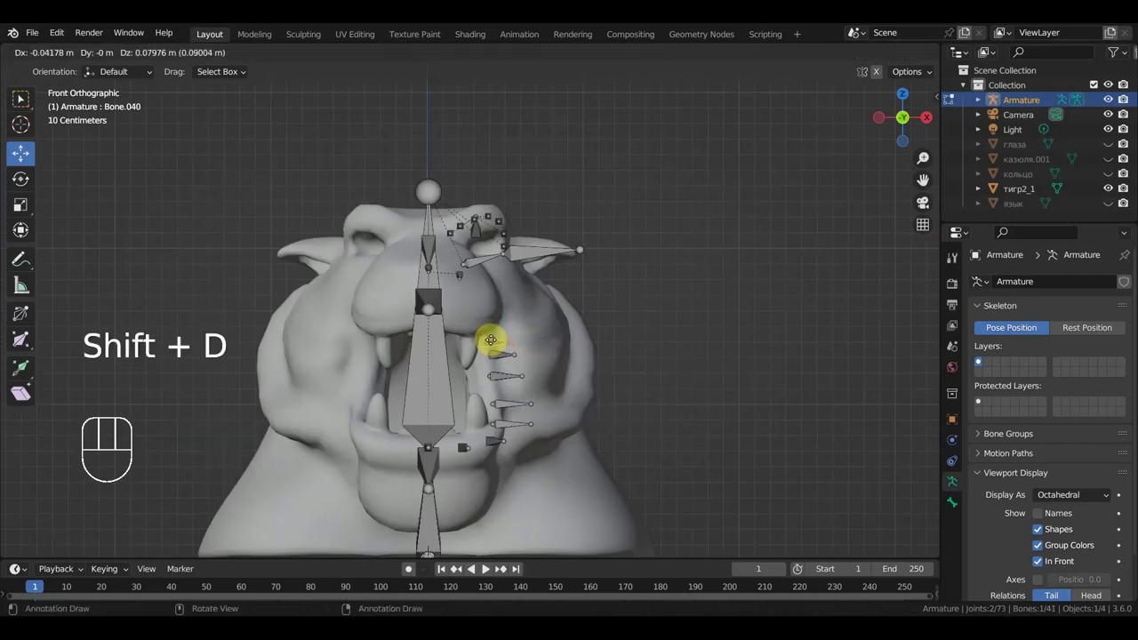
pyautogui.press('KP_3')
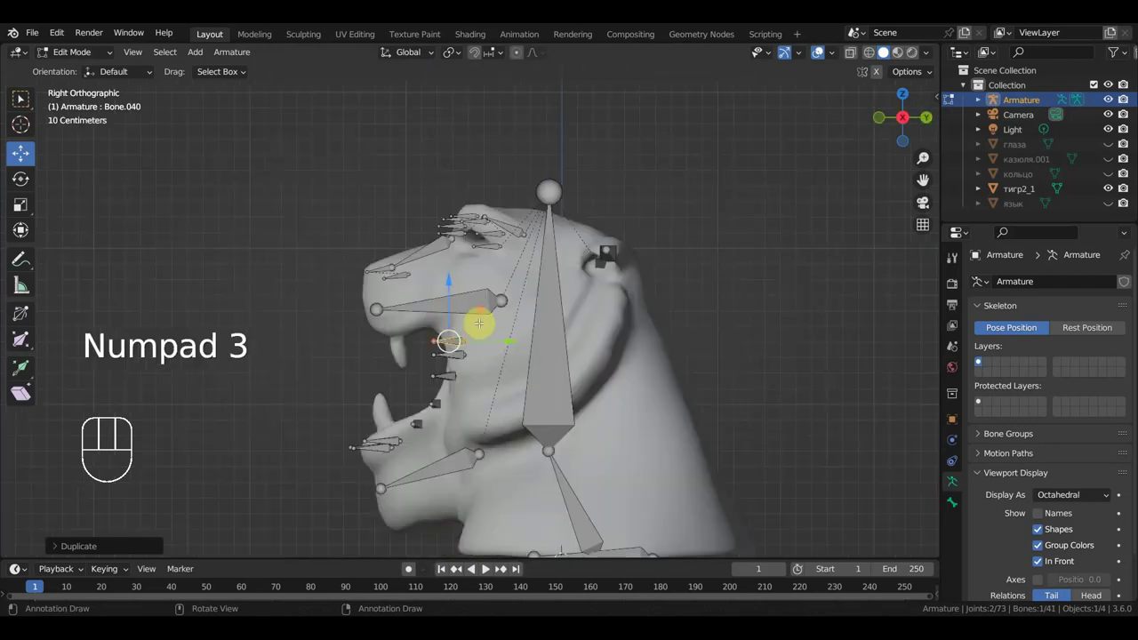
pyautogui.press('g')
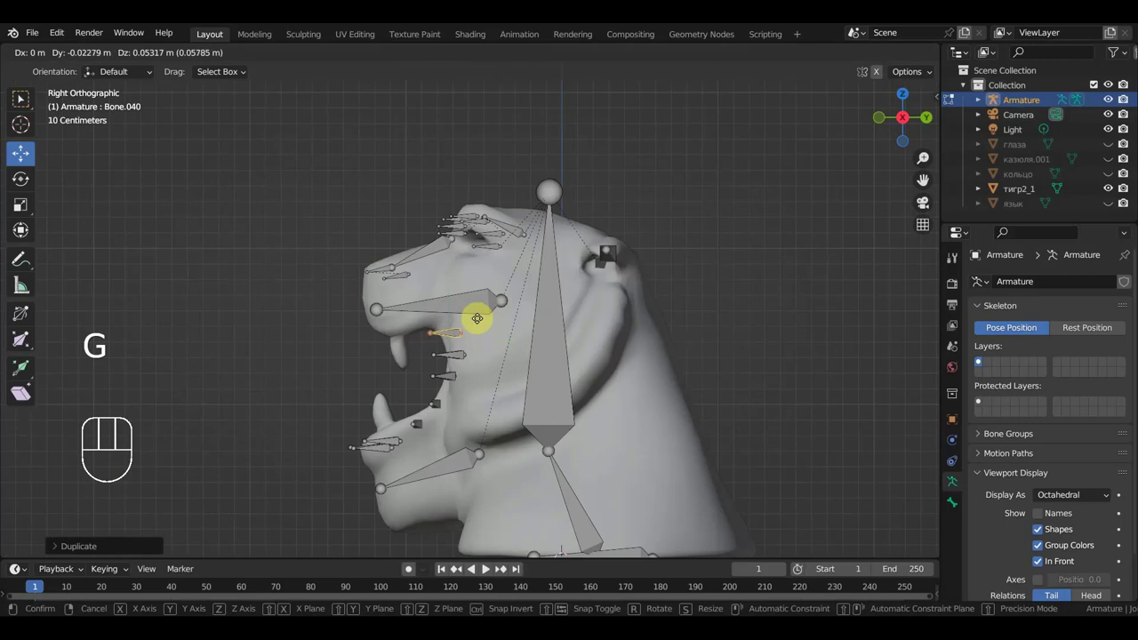
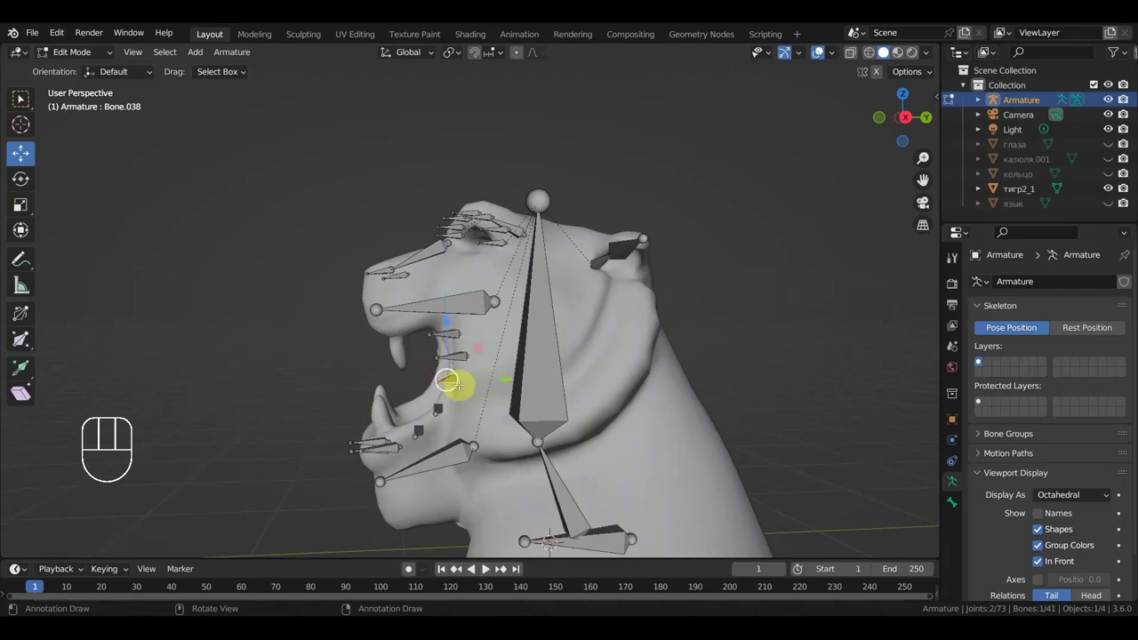
# Duplicate a muzzle bone, angle it to fan out, and place it along the lower lip
pyautogui.press('Delete')
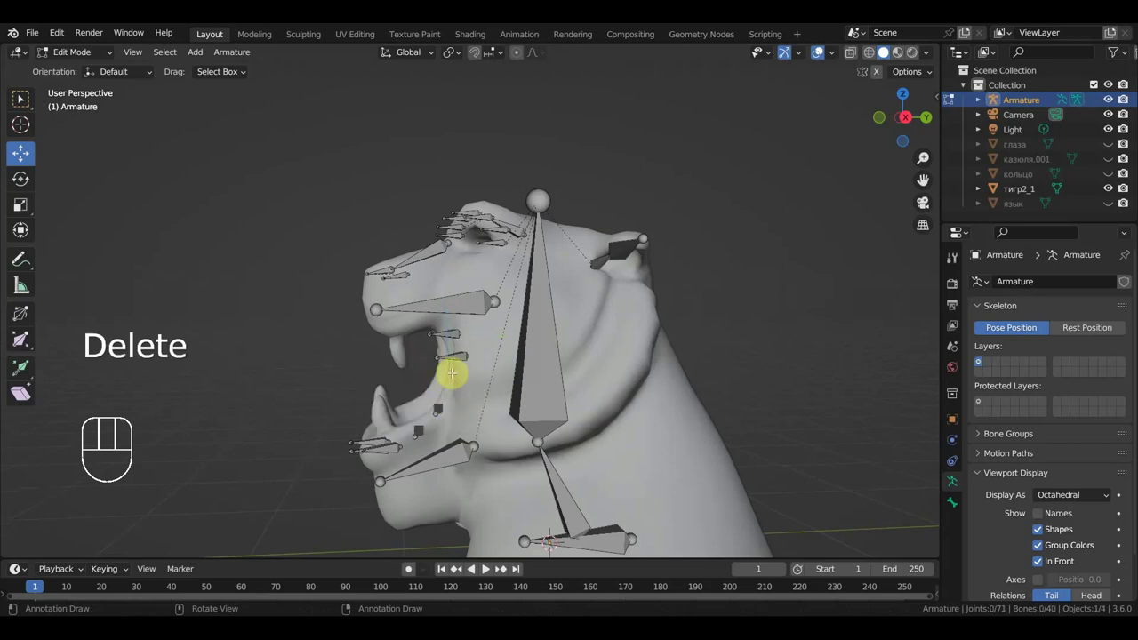
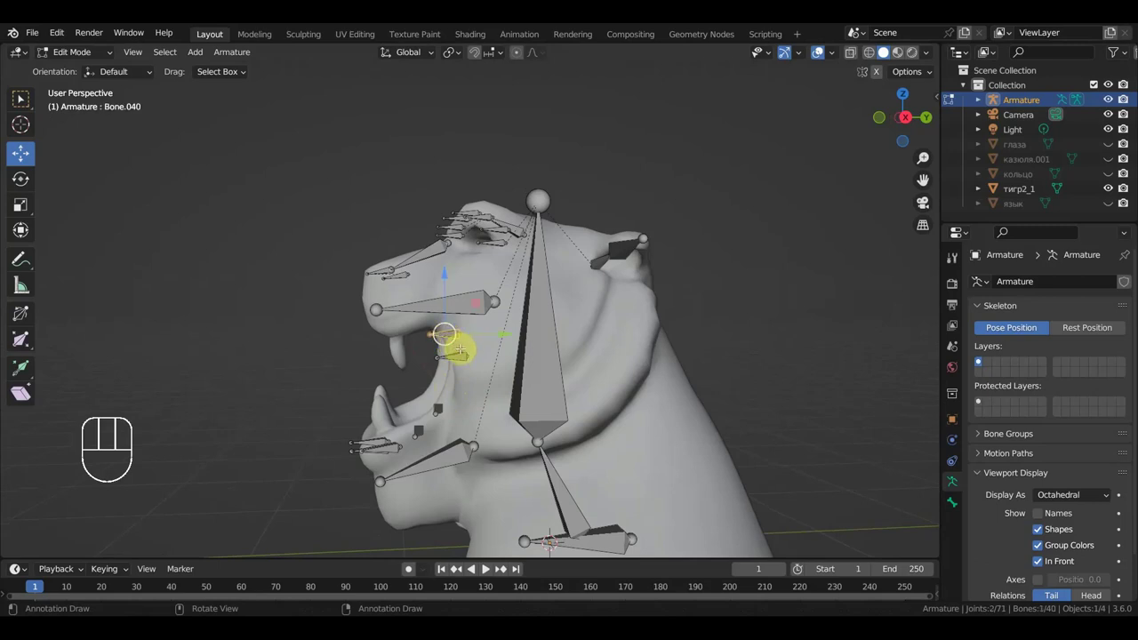
pyautogui.press('shift+d')
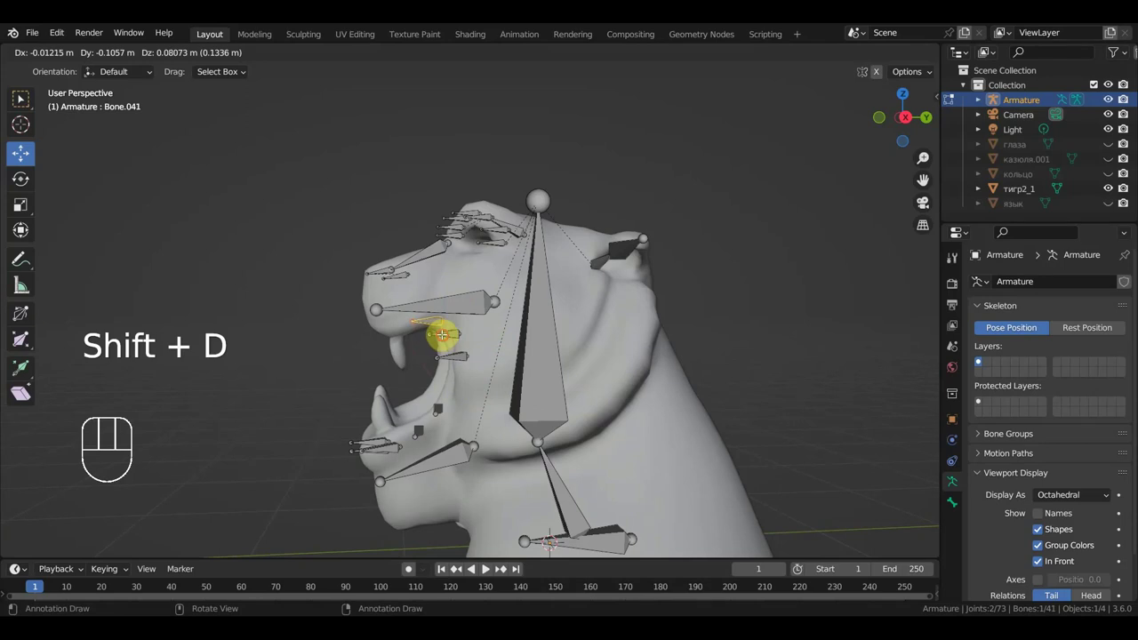
pyautogui.press('KP_7')
pyautogui.press('r')
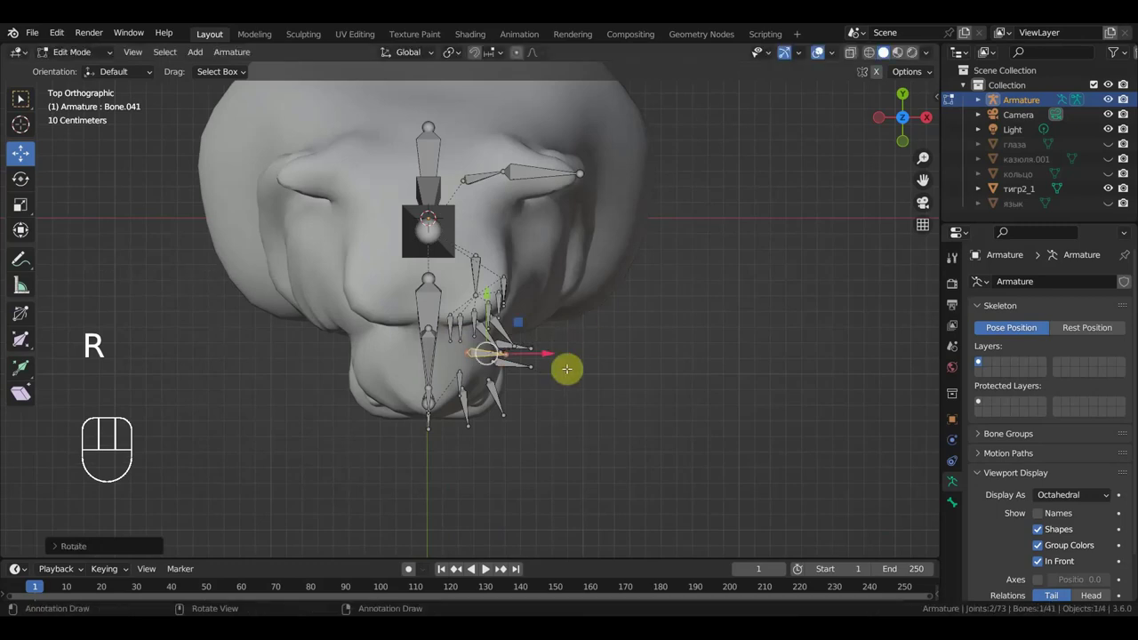
pyautogui.press('g')
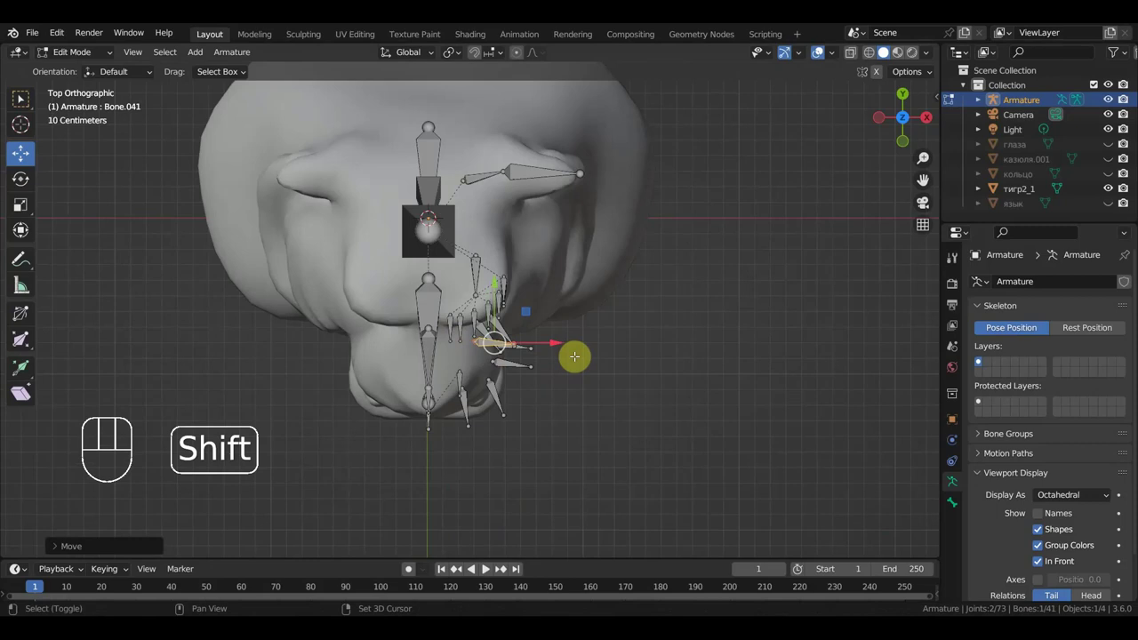
pyautogui.press('shift+d')
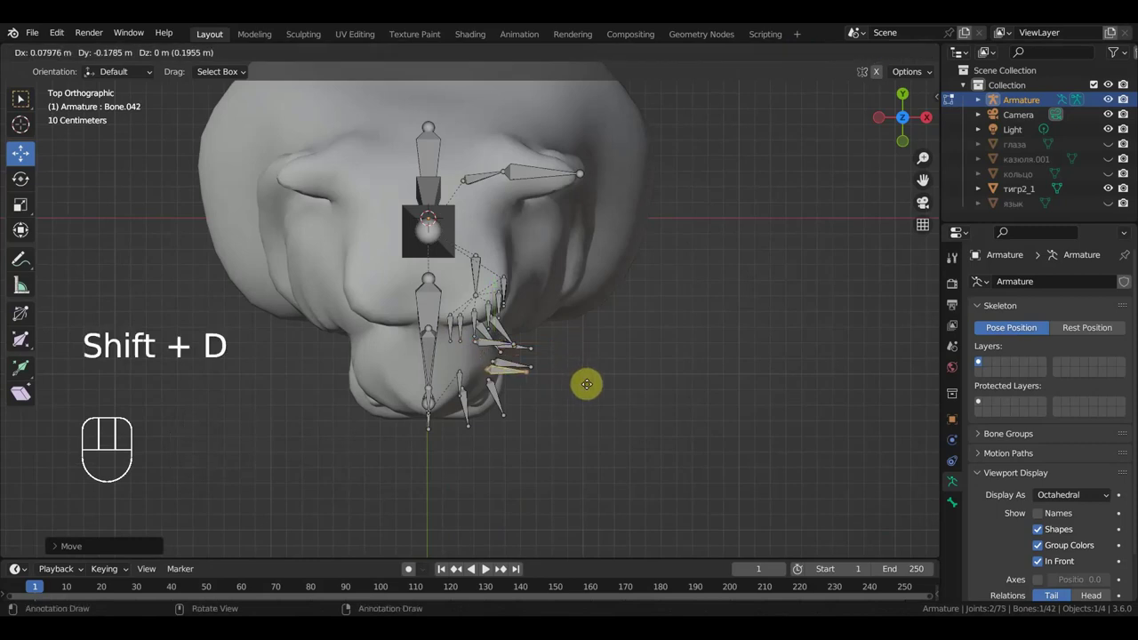
# Add further lip-control bones, rotating and spacing each along the mouth, and delete a stray copy
pyautogui.press('shift+d')
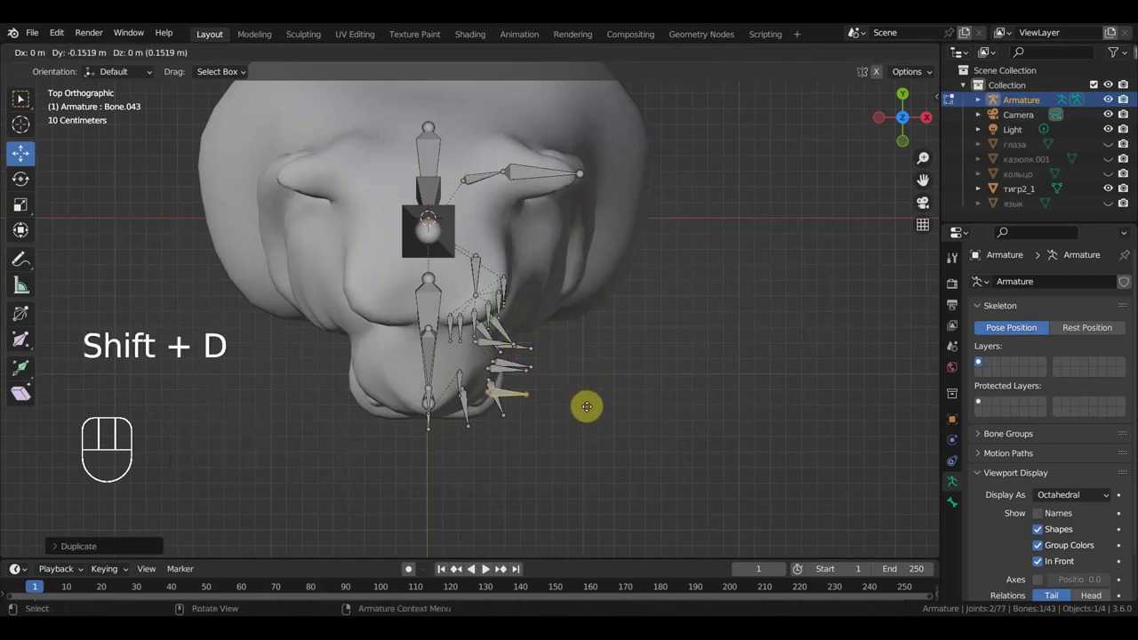
pyautogui.press('r')
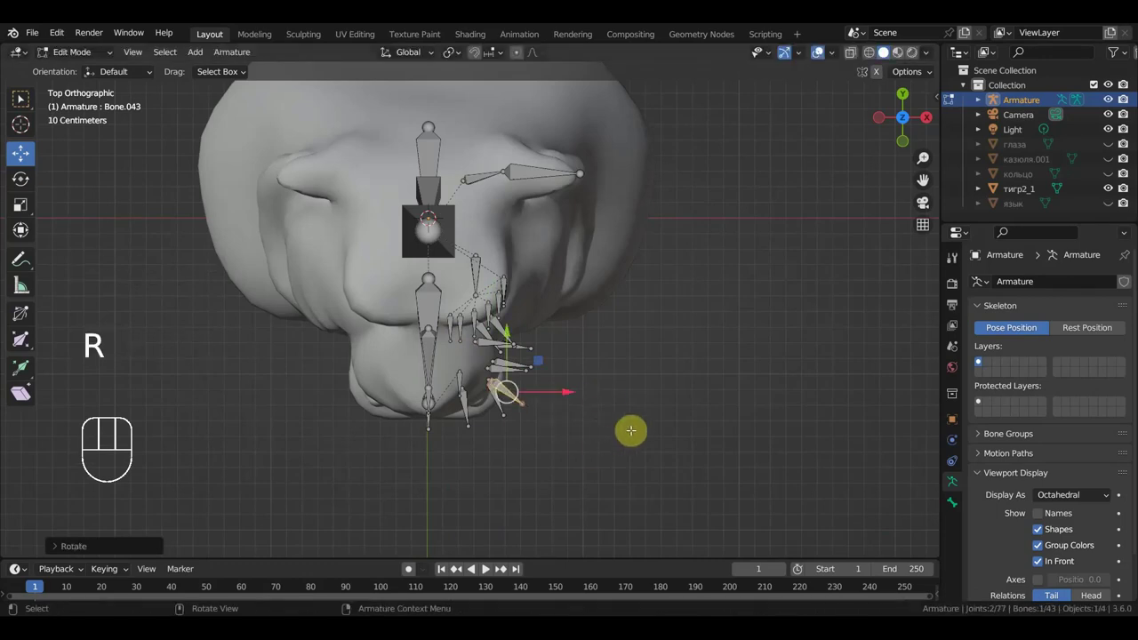
pyautogui.press('g')
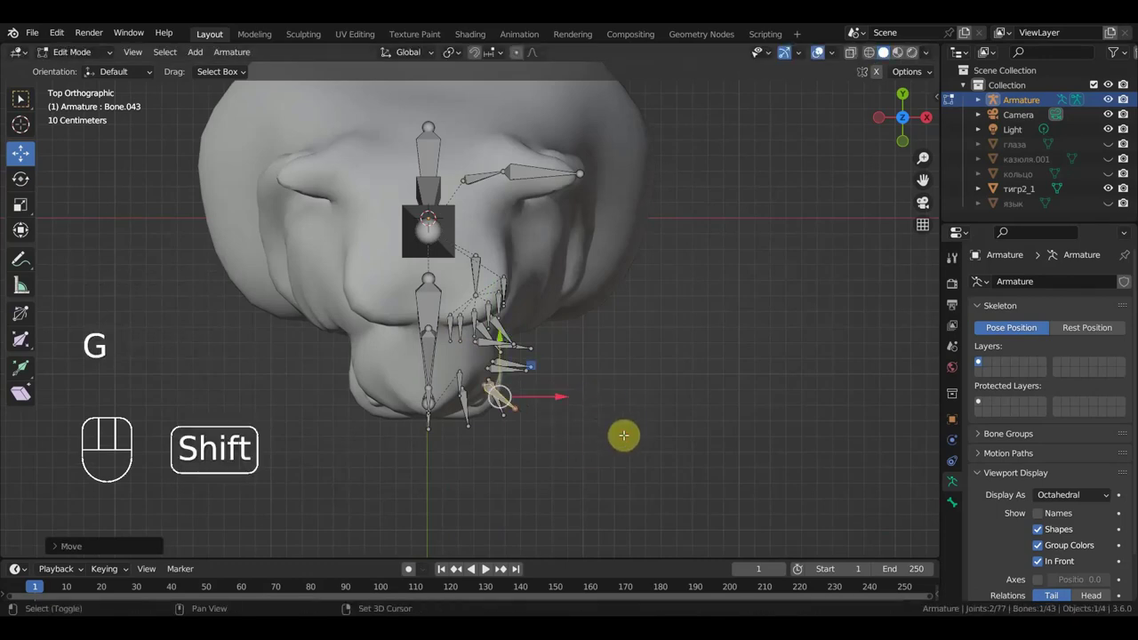
pyautogui.press('shift+d')
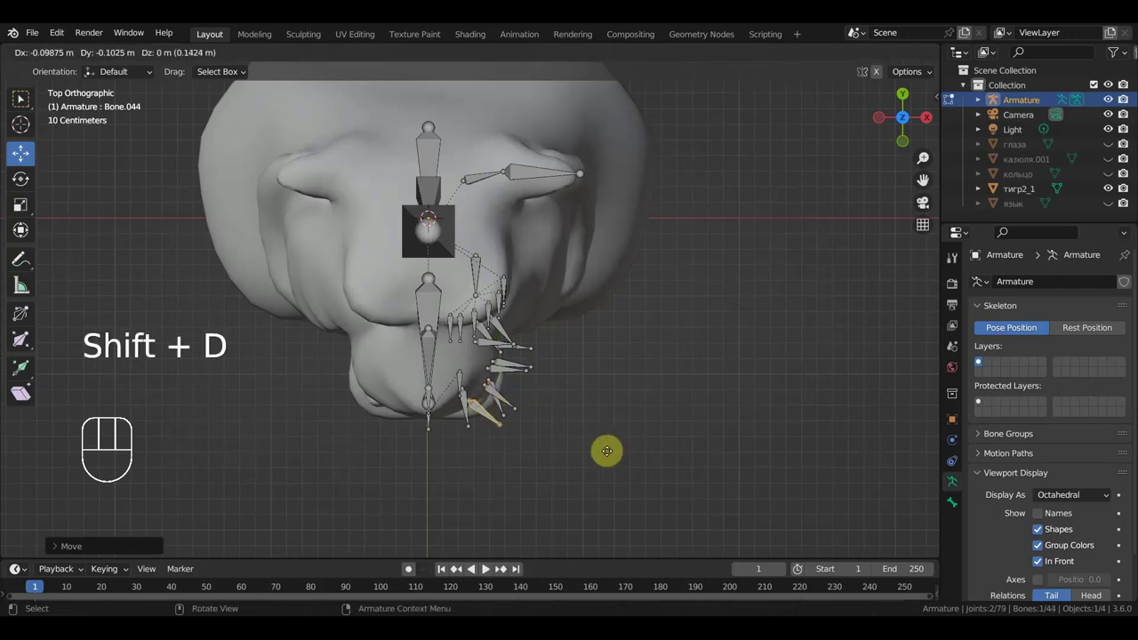
pyautogui.press('r')
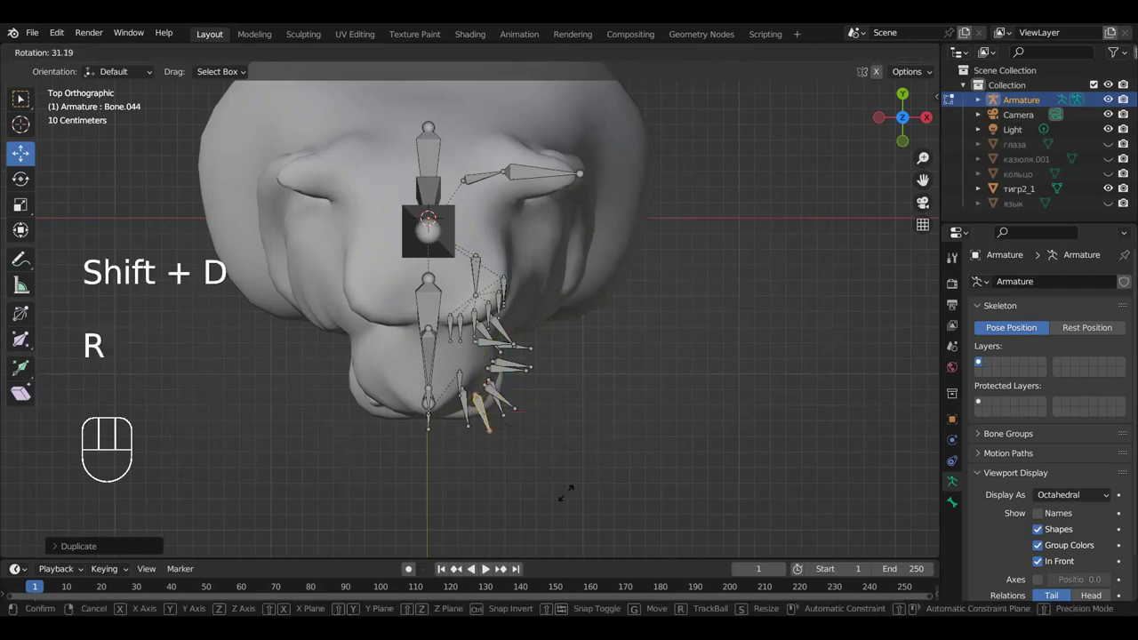
pyautogui.press('g')
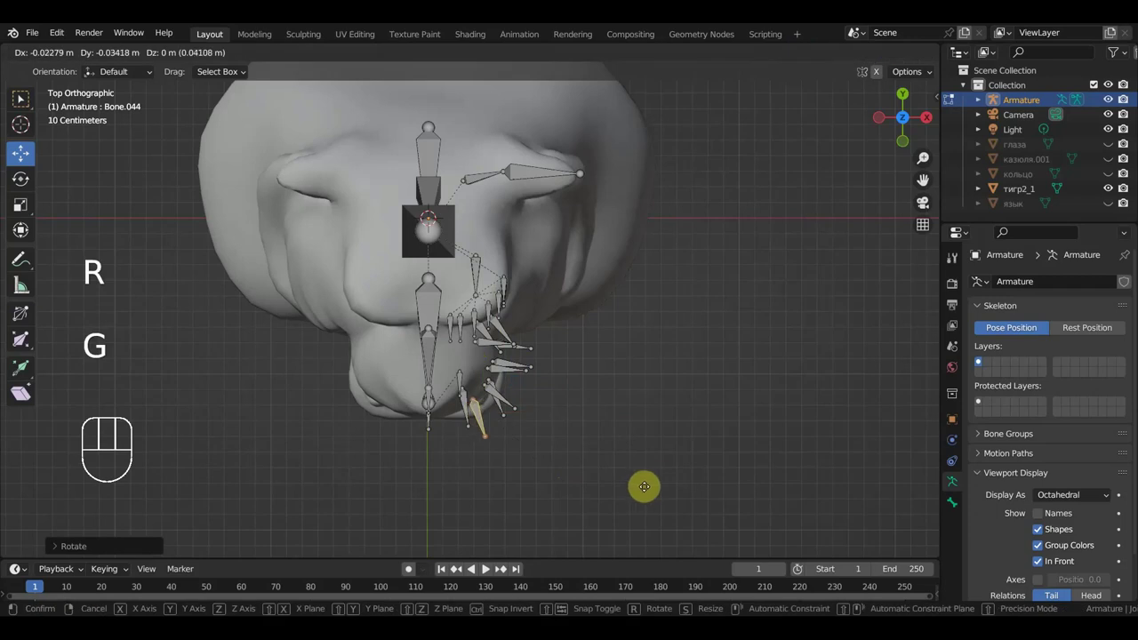
pyautogui.press('shift+d')
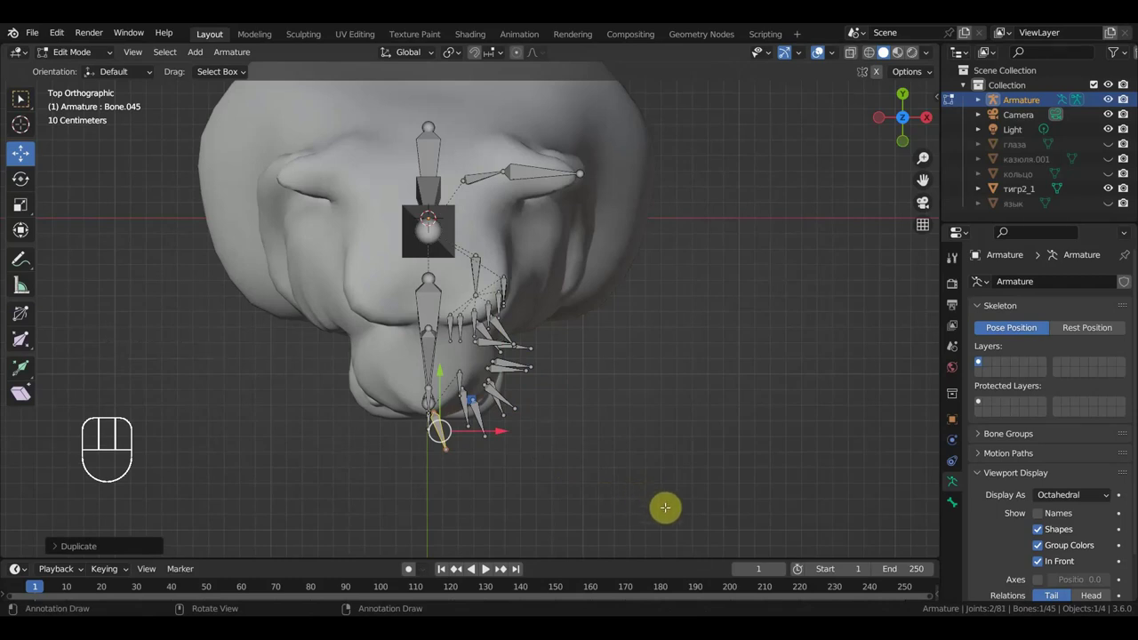
pyautogui.press('Delete')
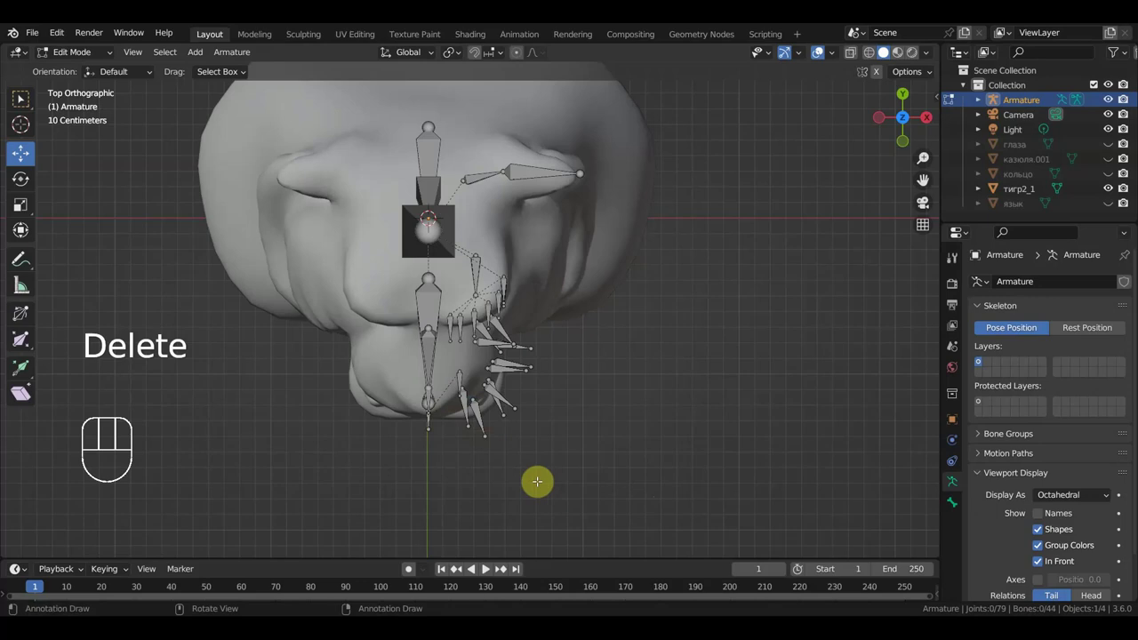
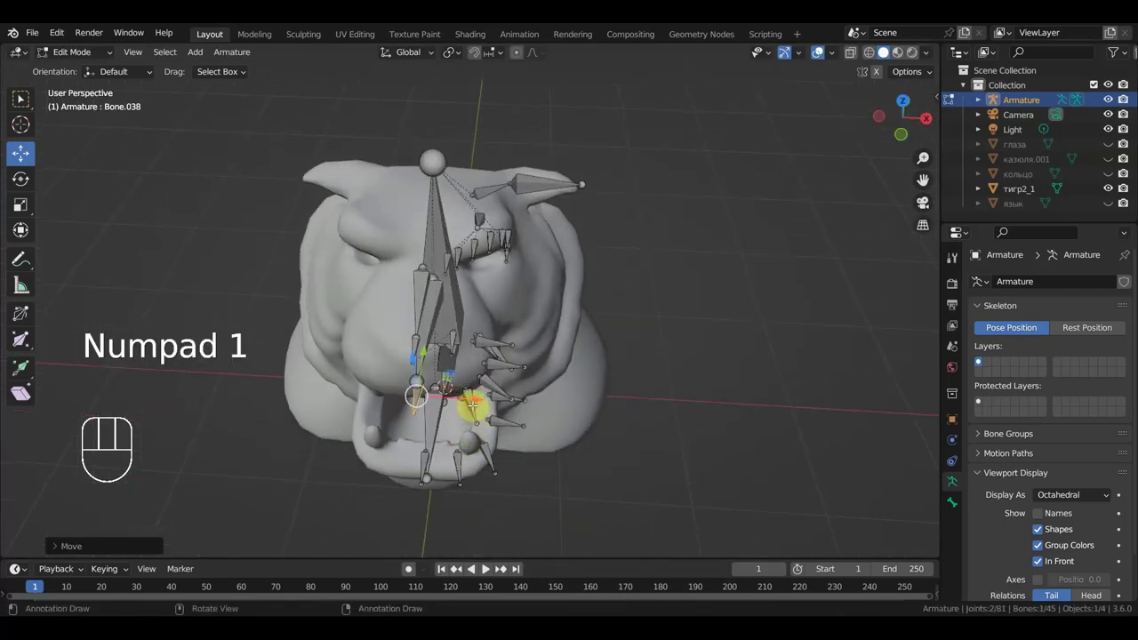
# Nudge the new mouth bones in perspective view so they sit on the lip surface
pyautogui.press('g')
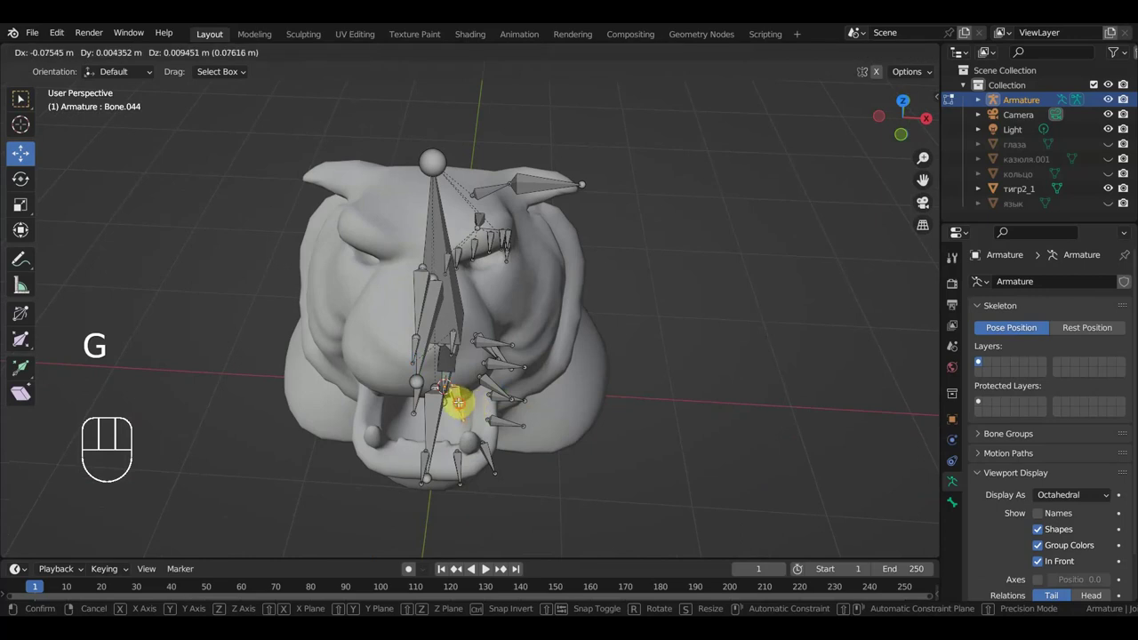
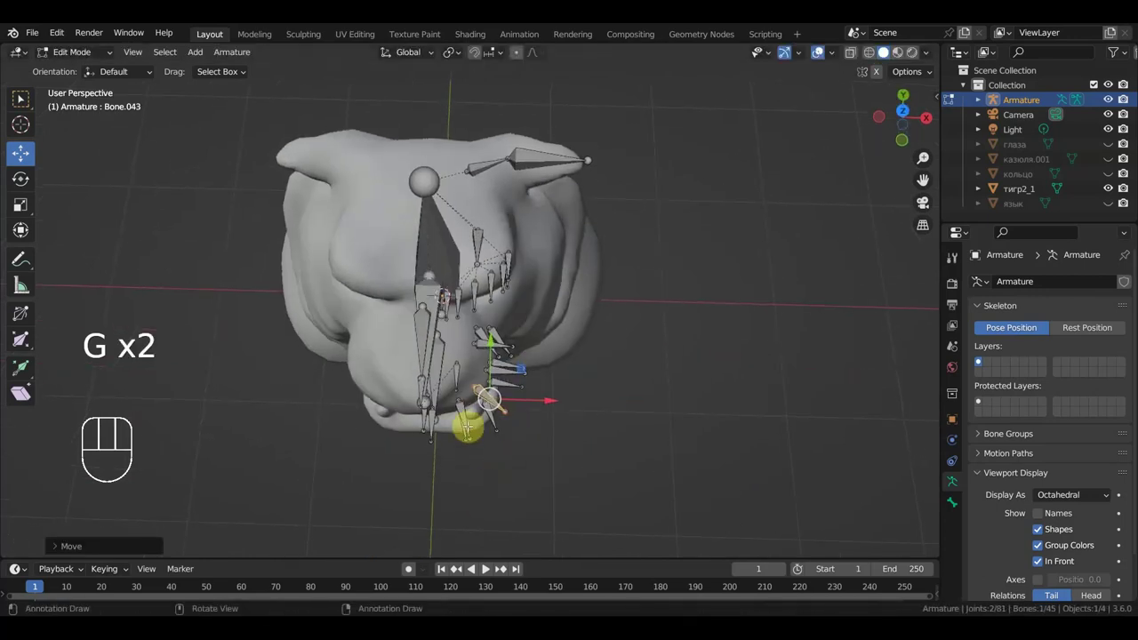
pyautogui.press('g')
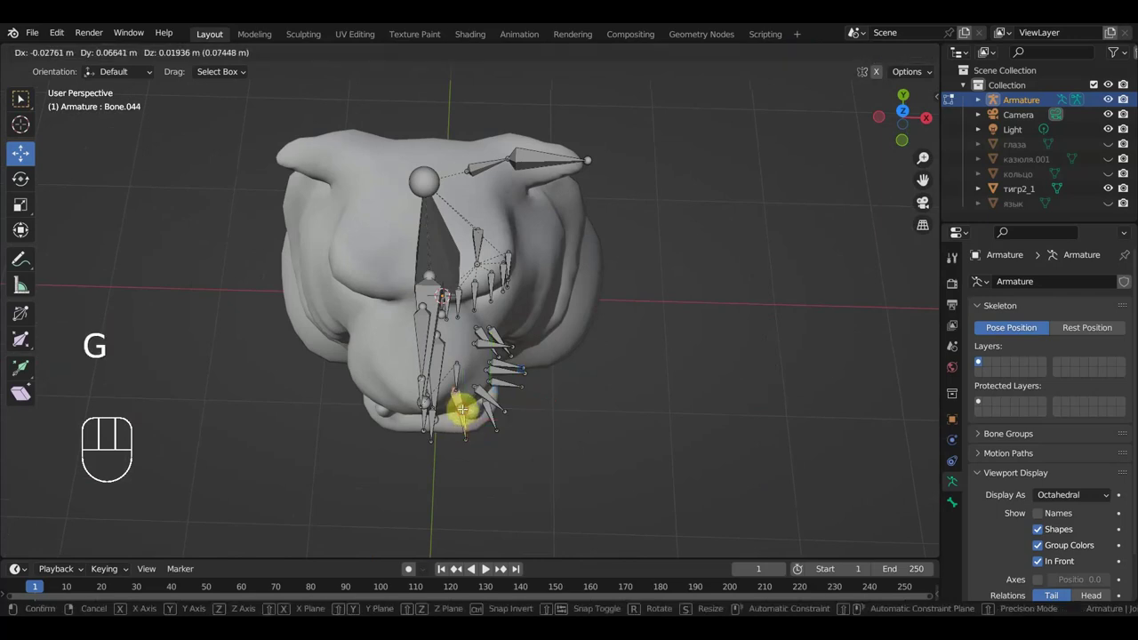
pyautogui.press('g')
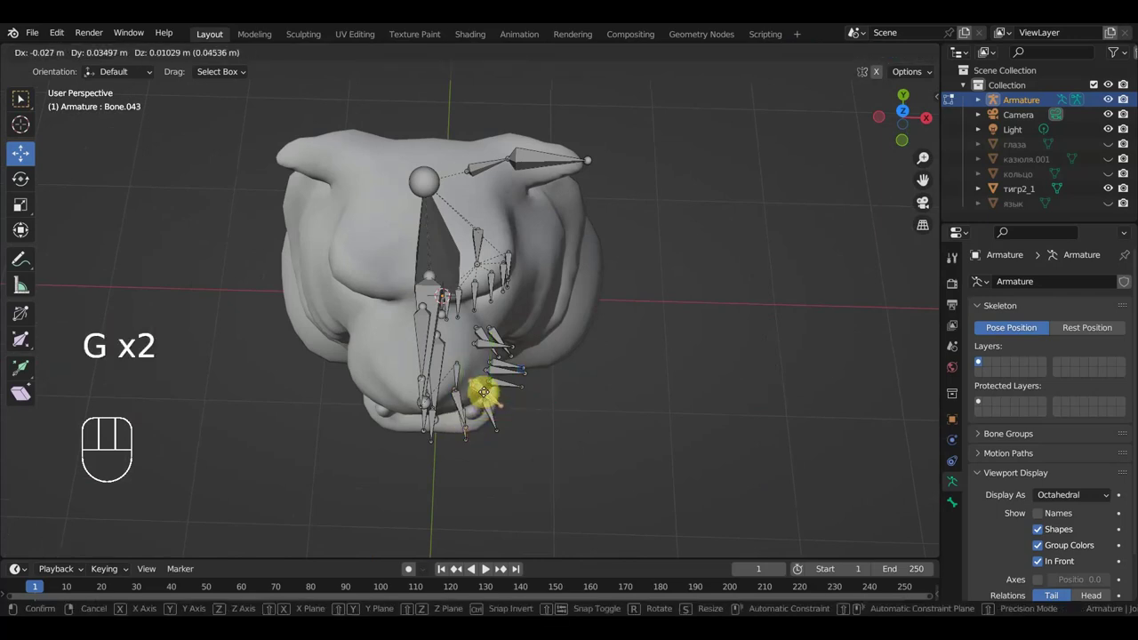
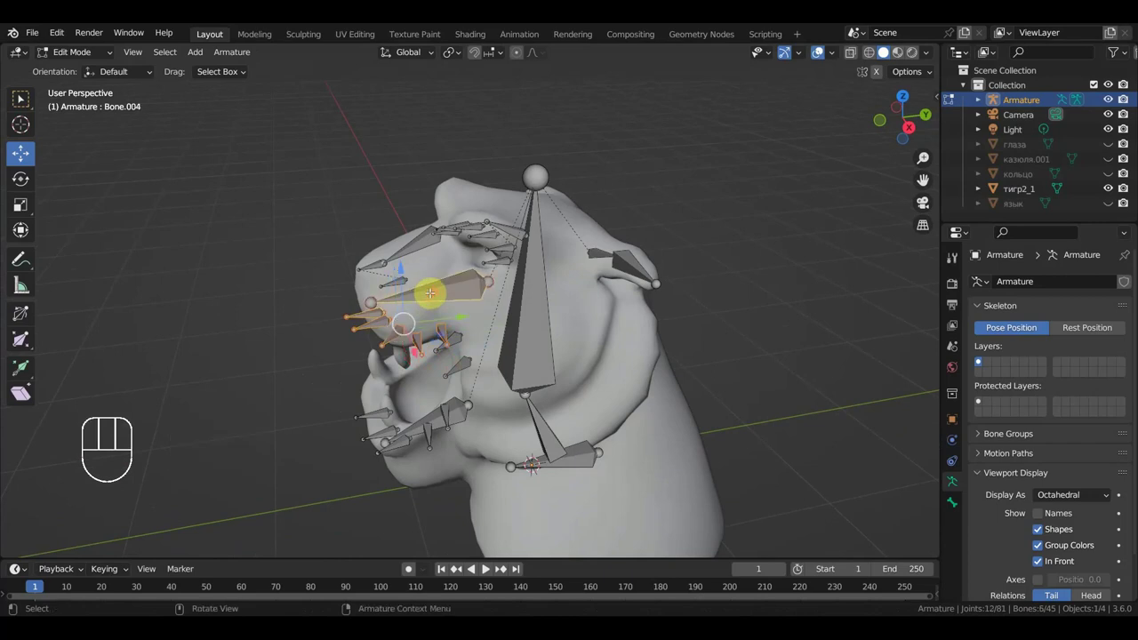
# Parent the seven lip bones to the lower-jaw bone with Keep Offset and check from the side
pyautogui.press('ctrl+p')
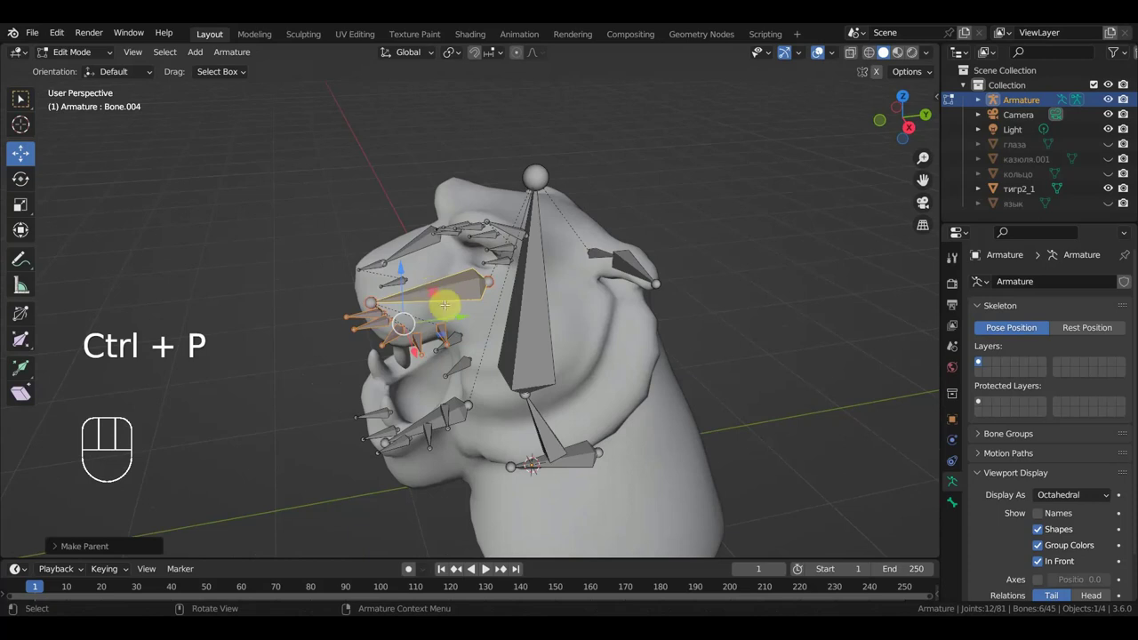
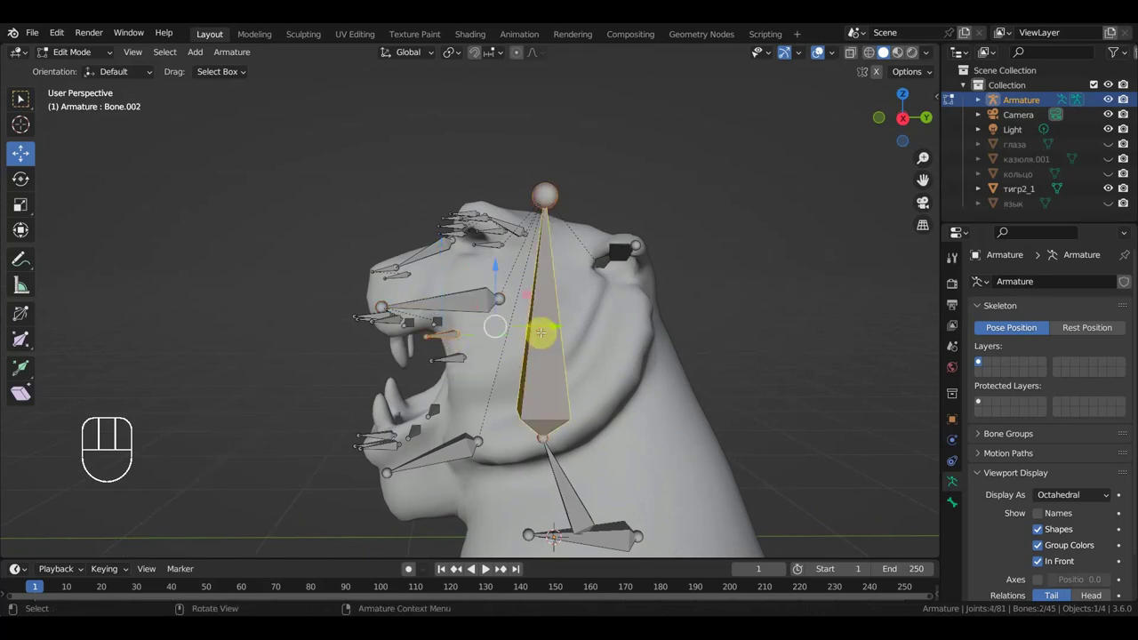
pyautogui.press('ctrl+p')
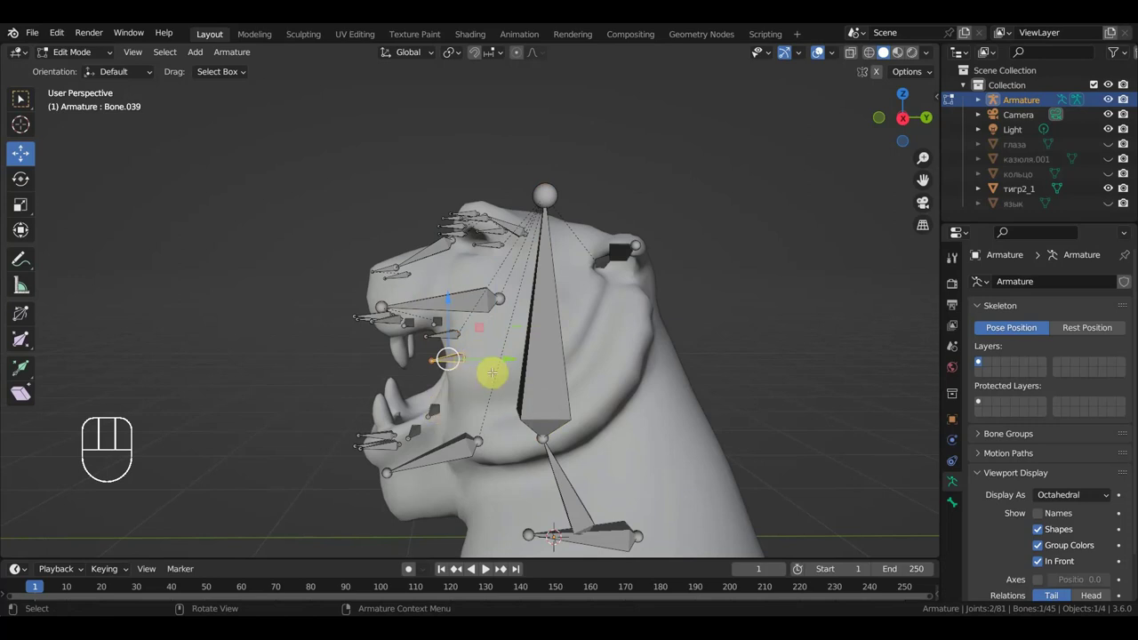
pyautogui.press('g')
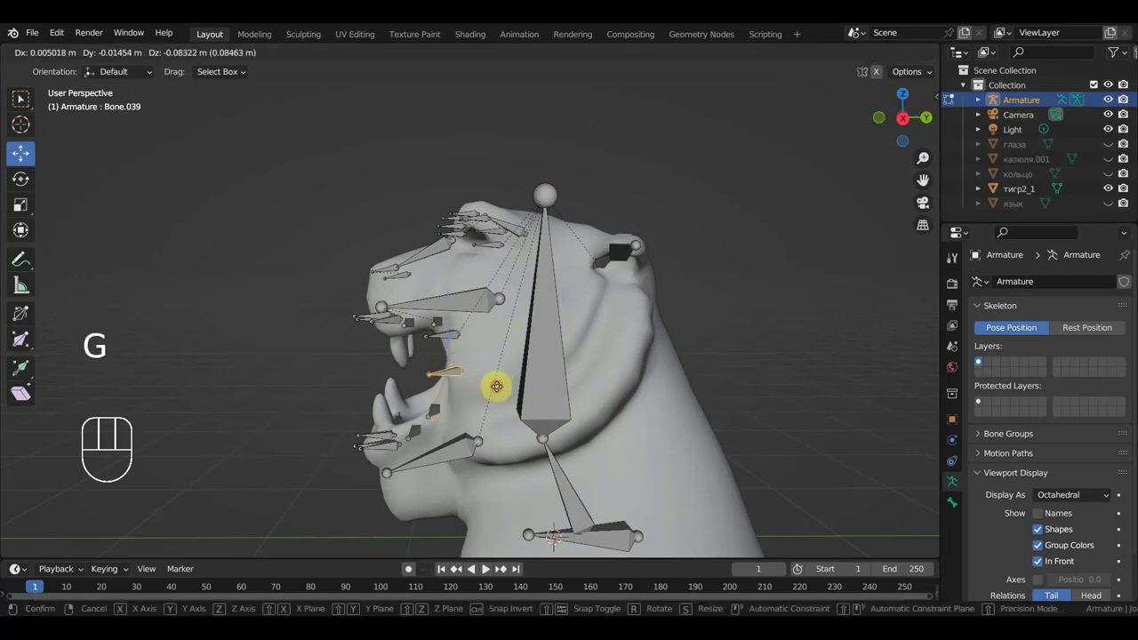
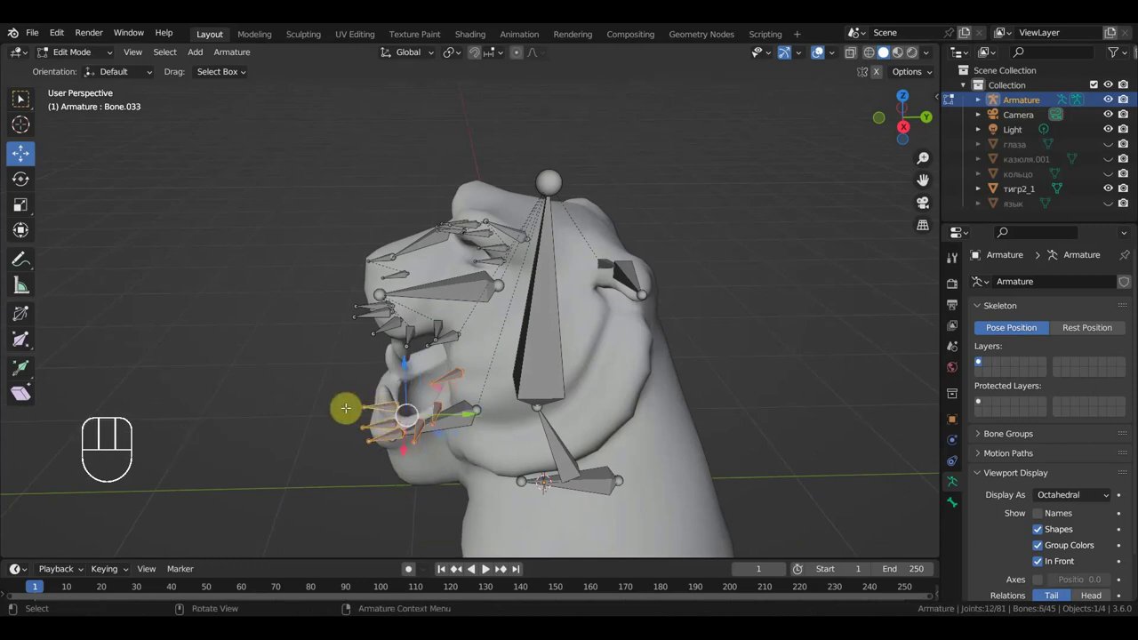
pyautogui.press('c')
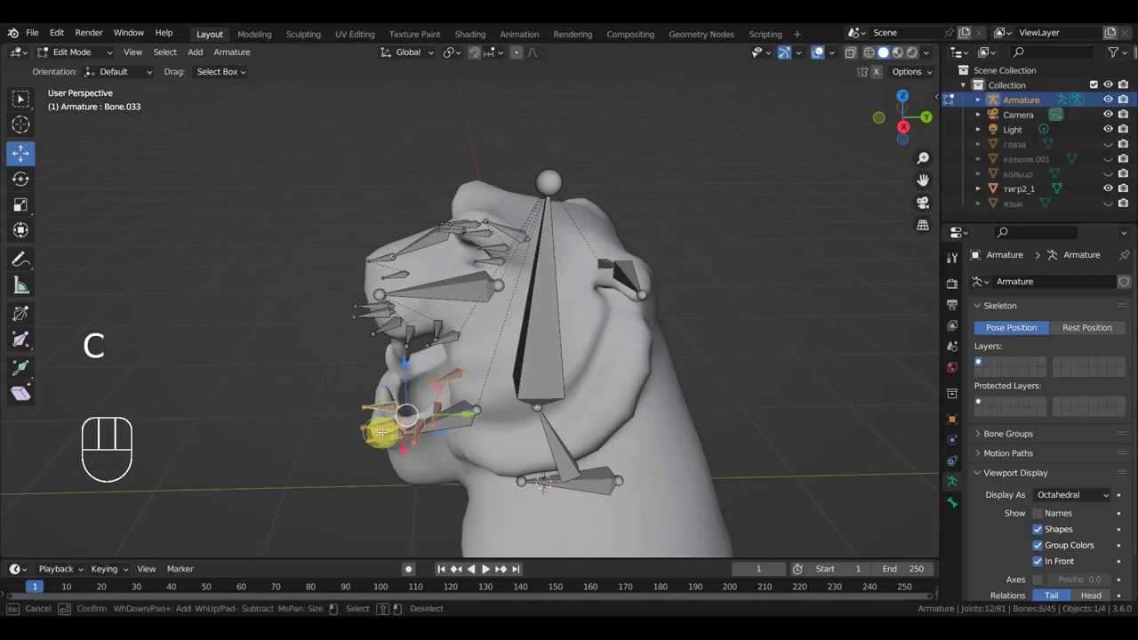
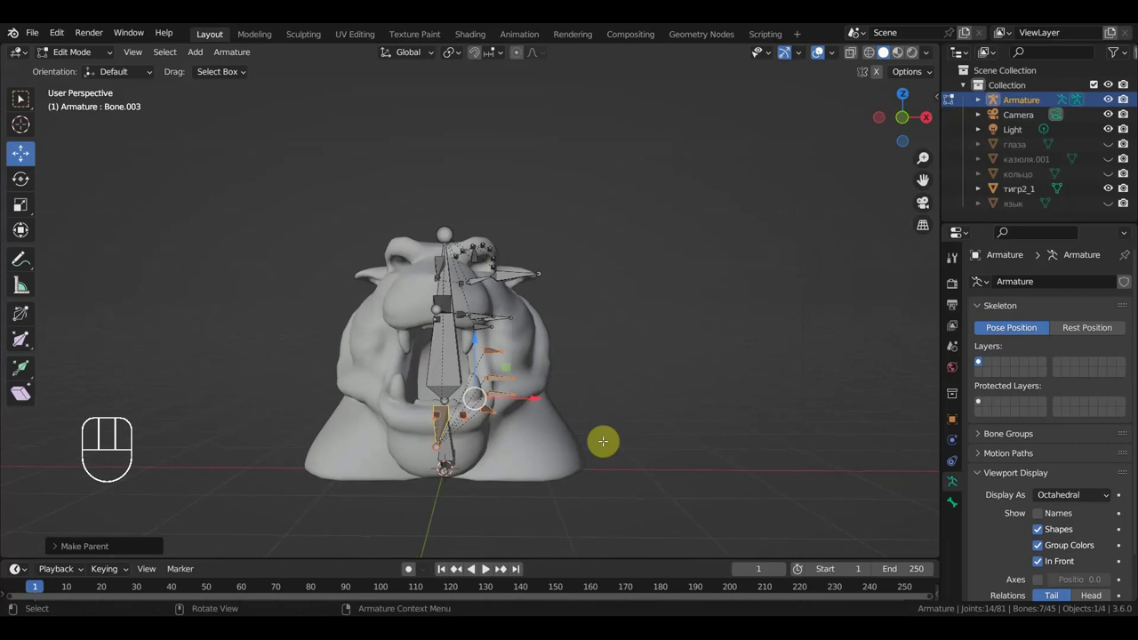
pyautogui.press('KP_3')
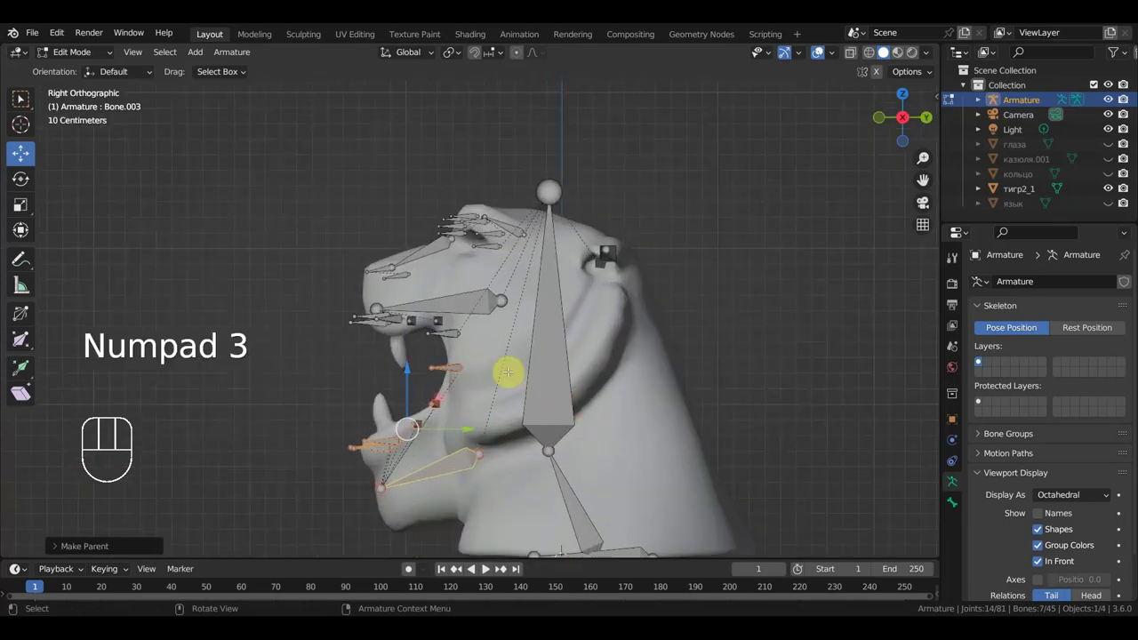
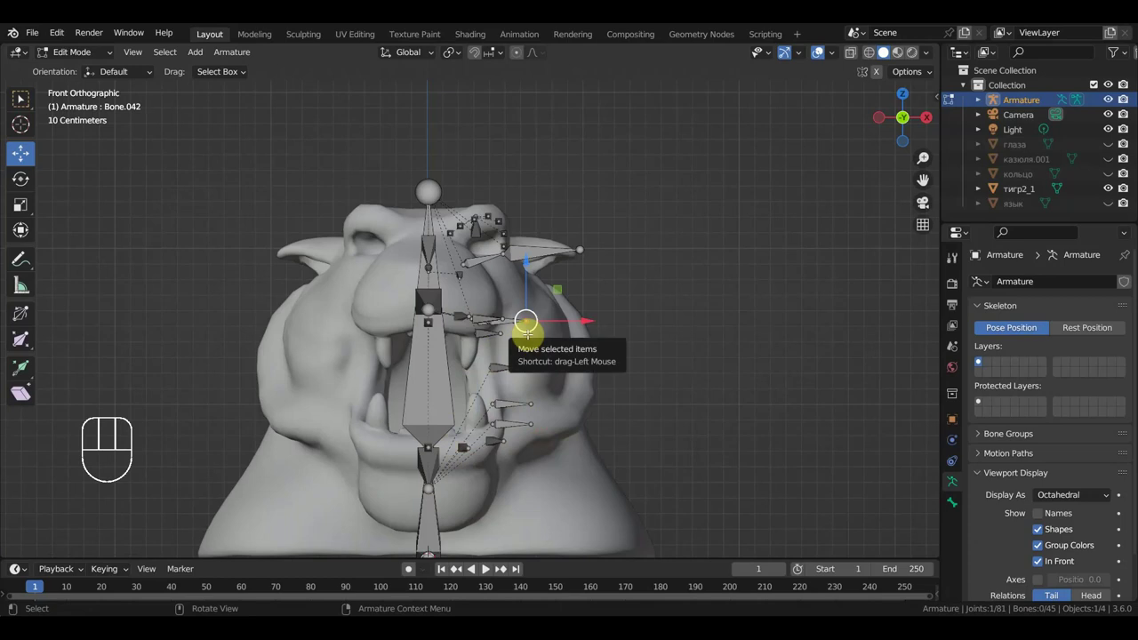
# Extrude a new bone from the joint, move it up and into the head, and parent it
pyautogui.press('e')
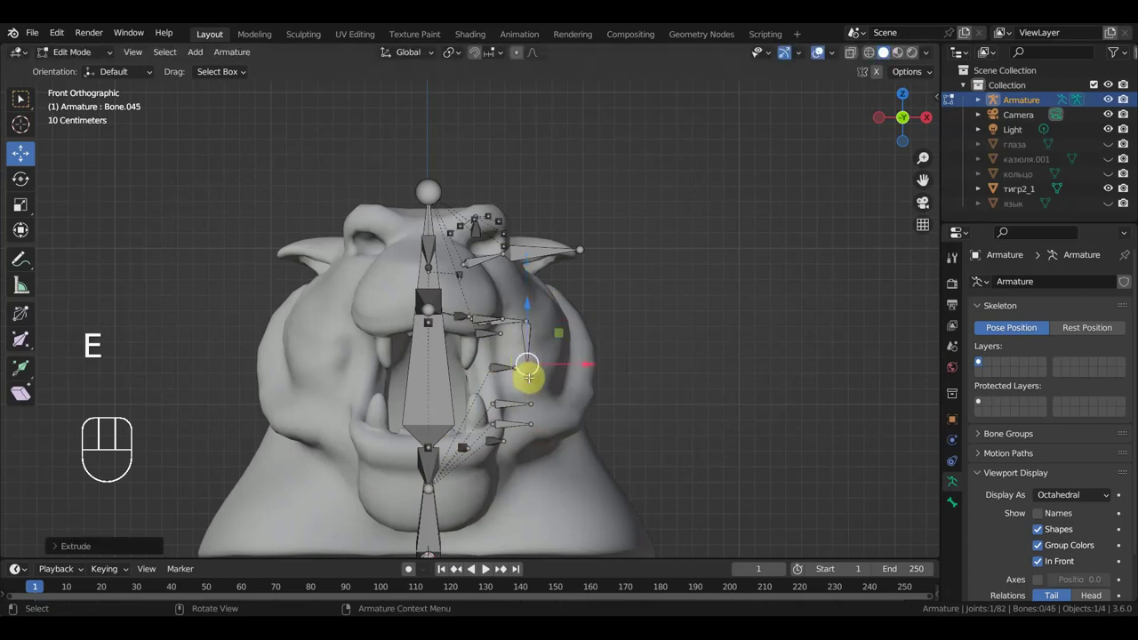
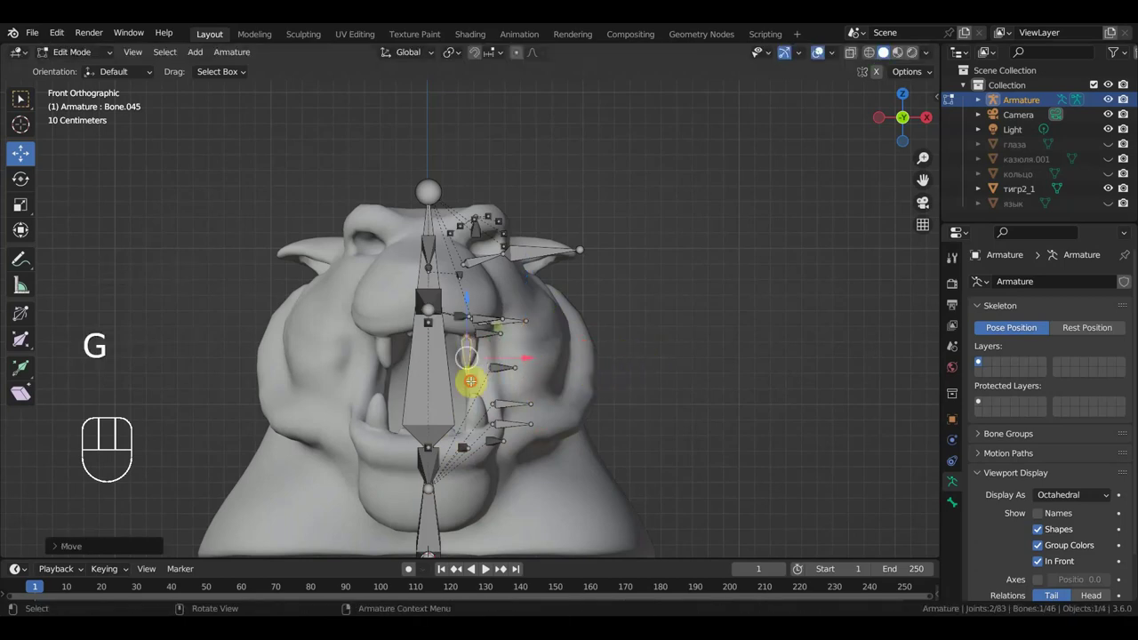
pyautogui.press('g')
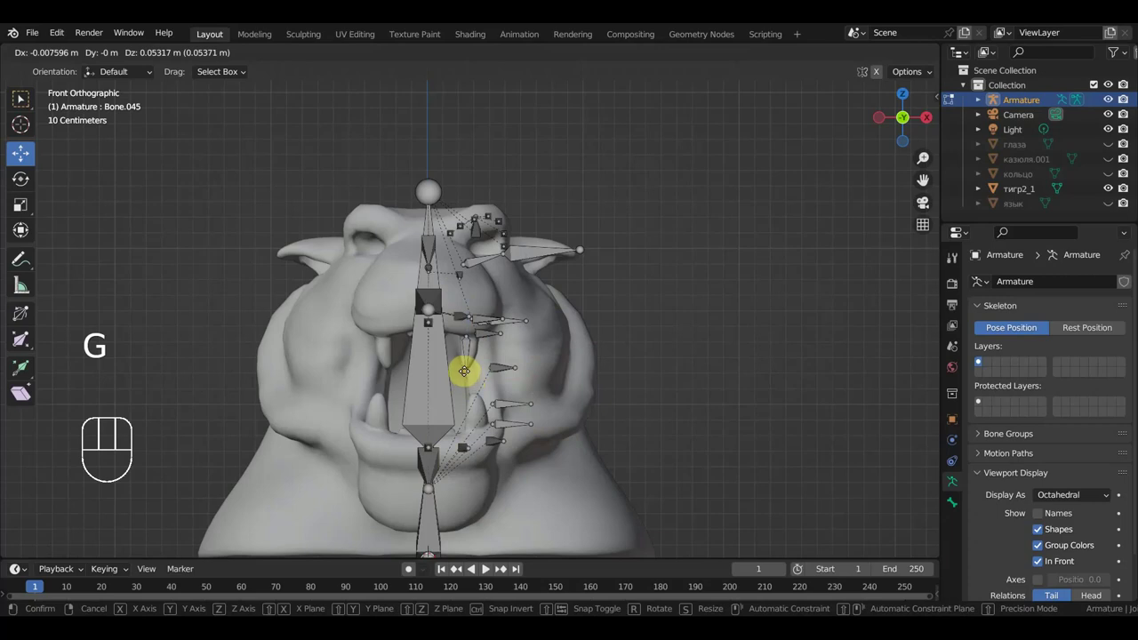
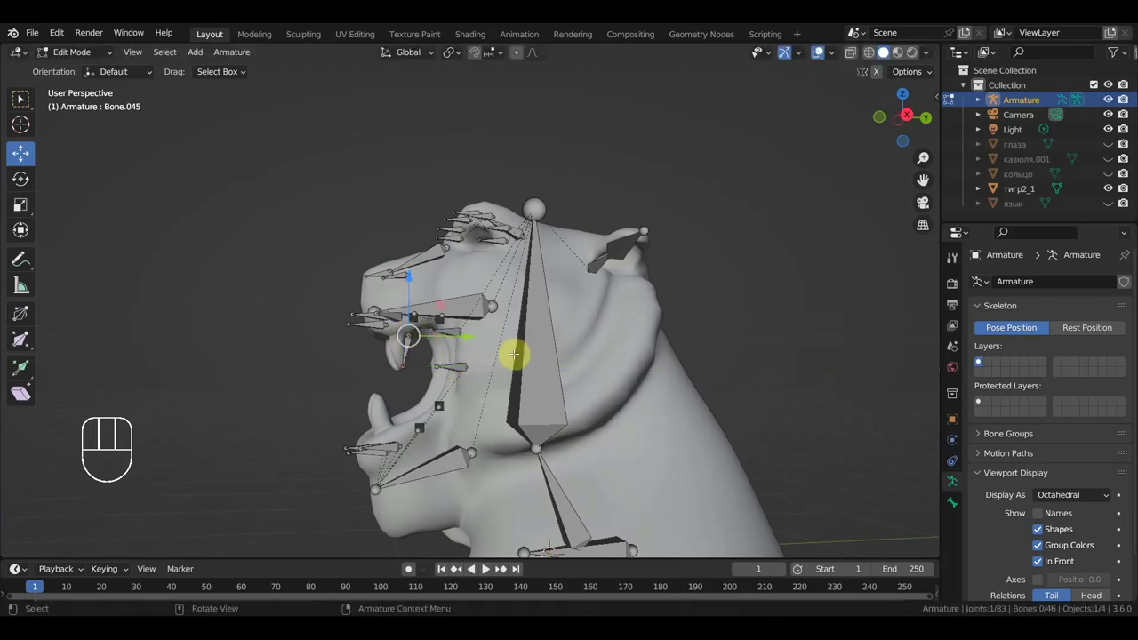
pyautogui.press('g')
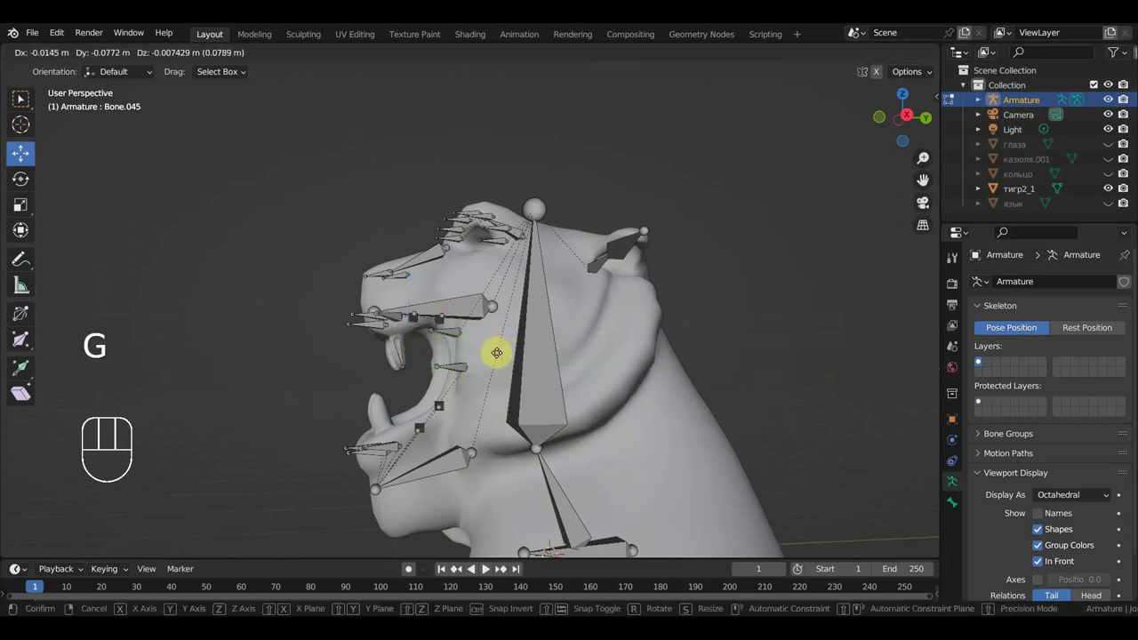
pyautogui.press('KP_3')
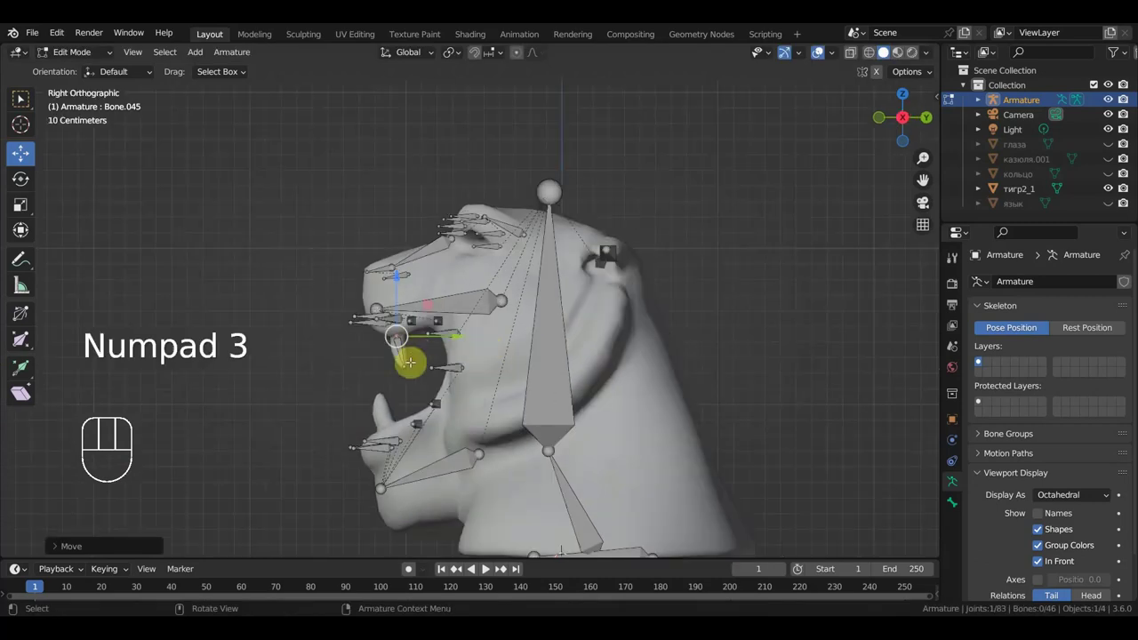
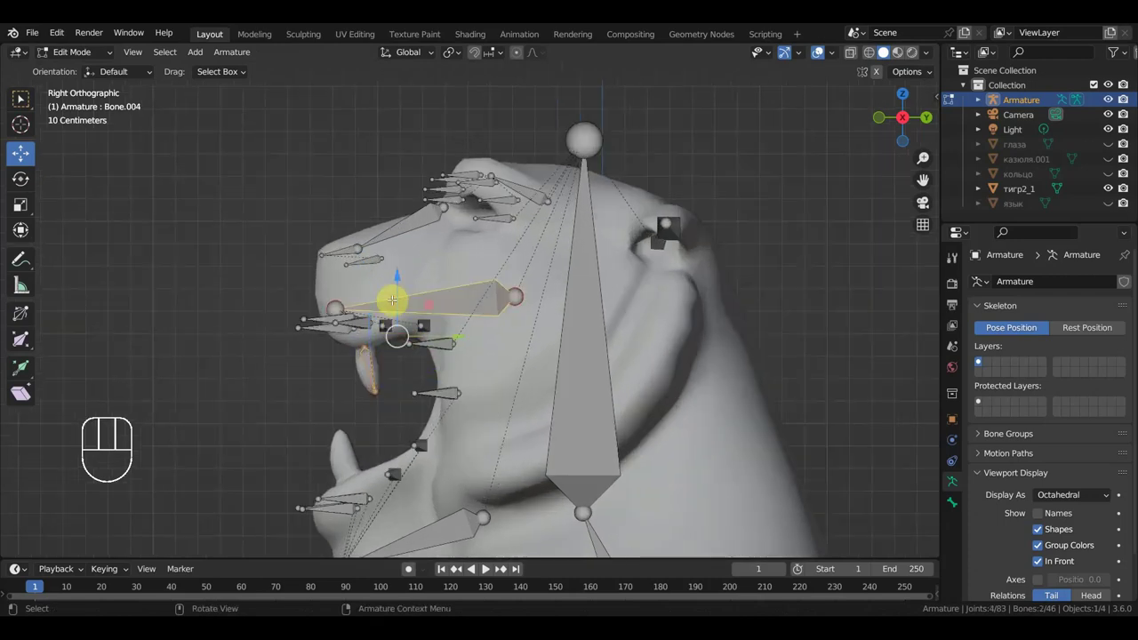
pyautogui.press('ctrl+p')
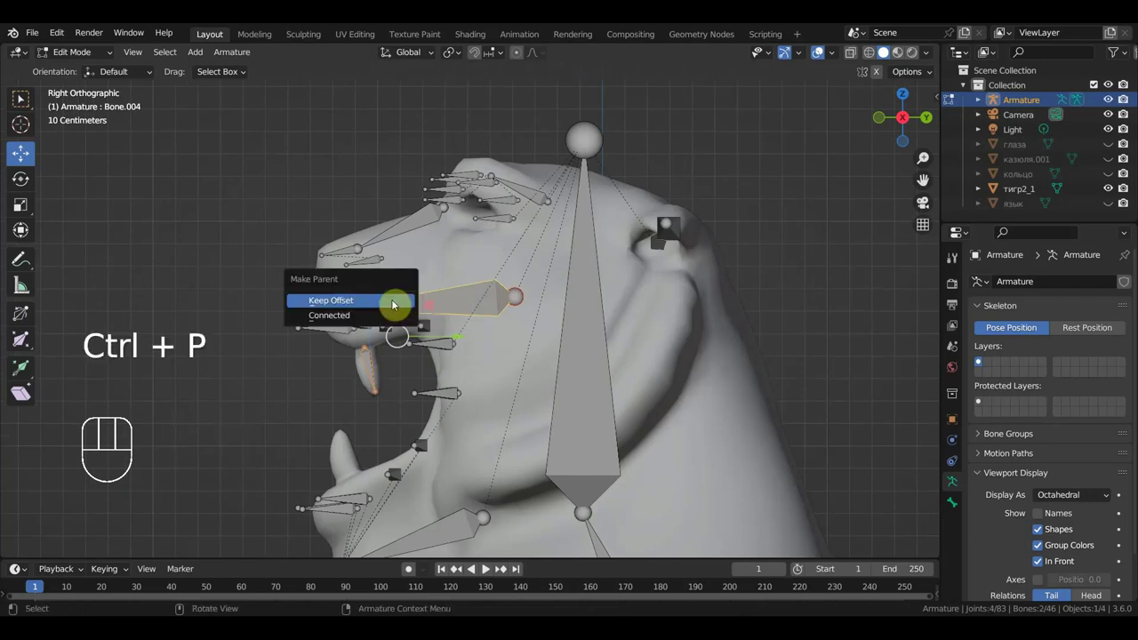
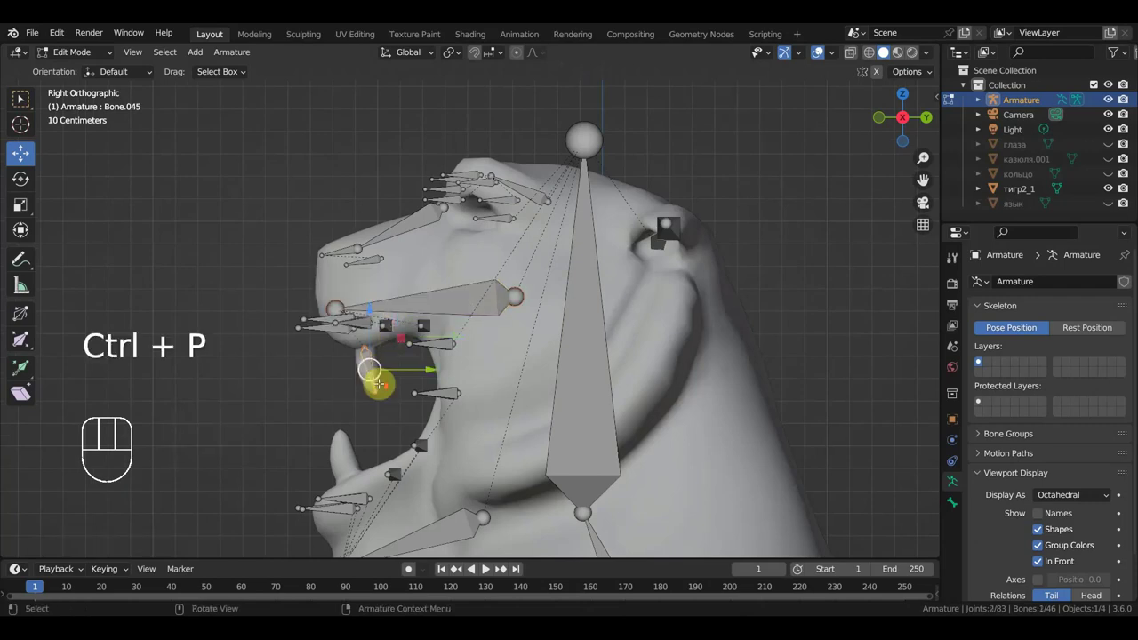
# Duplicate the bone, rotate it about 190 degrees, and reposition it in side view
pyautogui.press('KP_3')
pyautogui.press('shift+d')
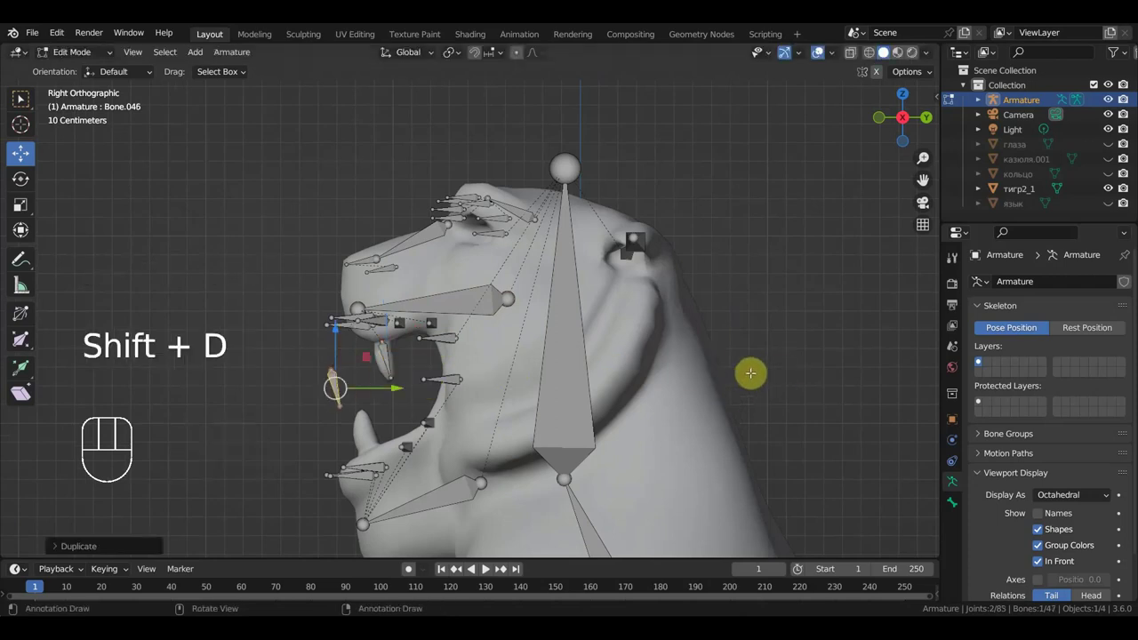
pyautogui.press('r')
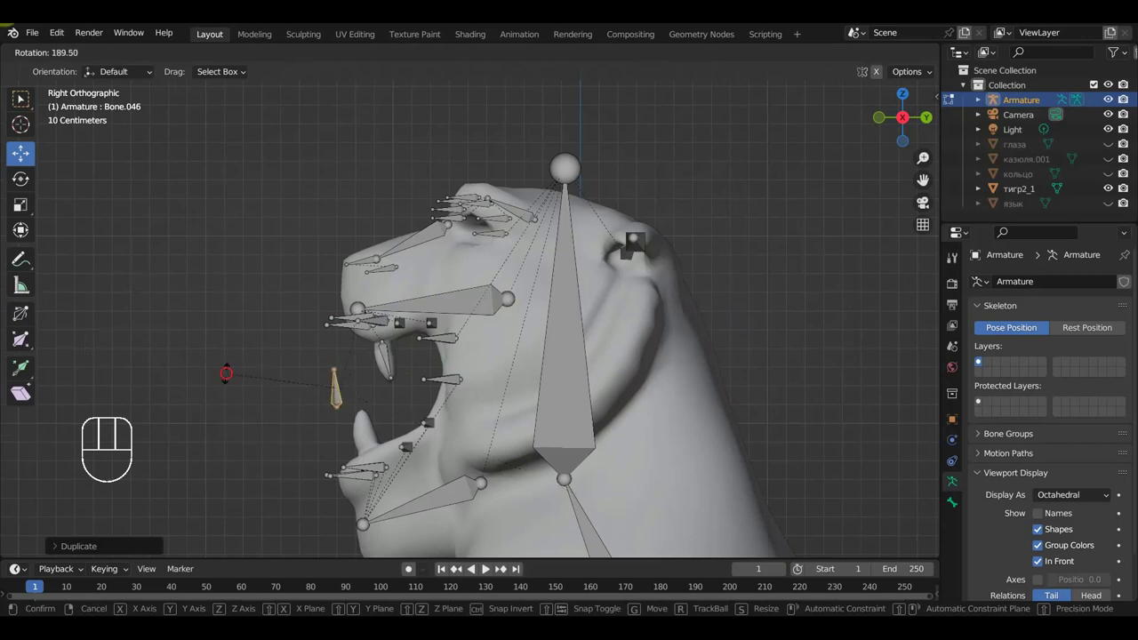
pyautogui.press('g')
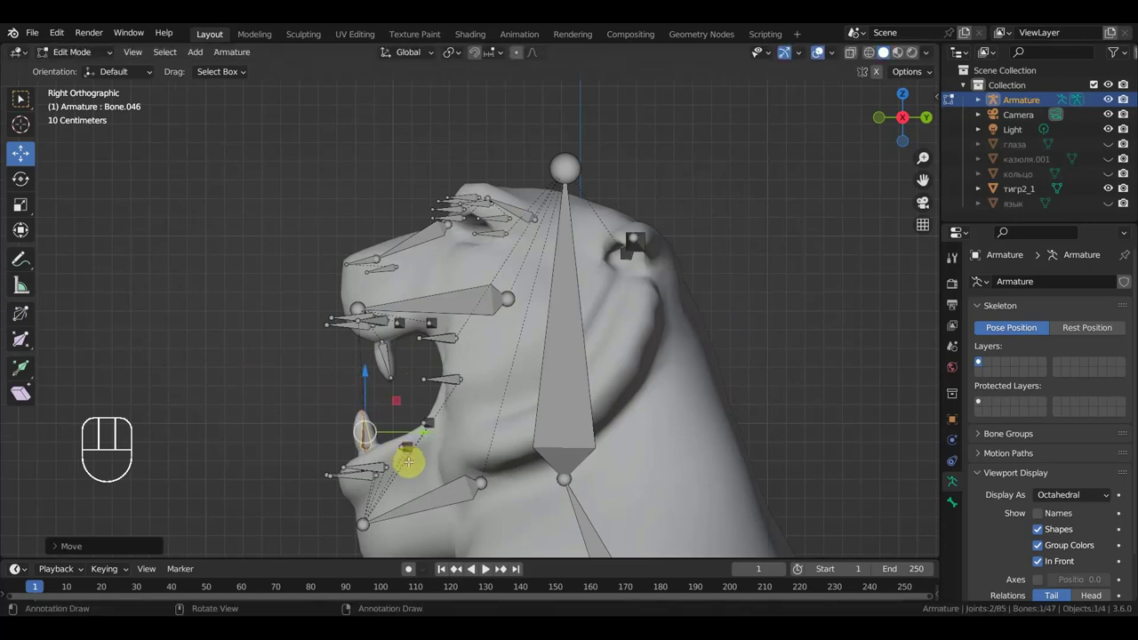
pyautogui.press('KP_1')
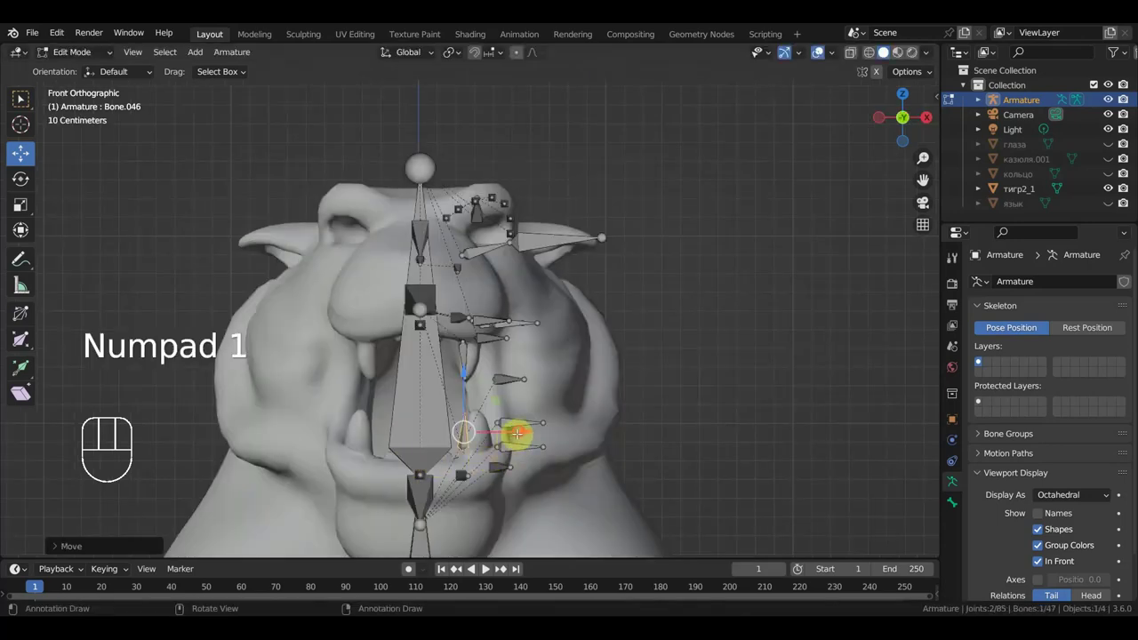
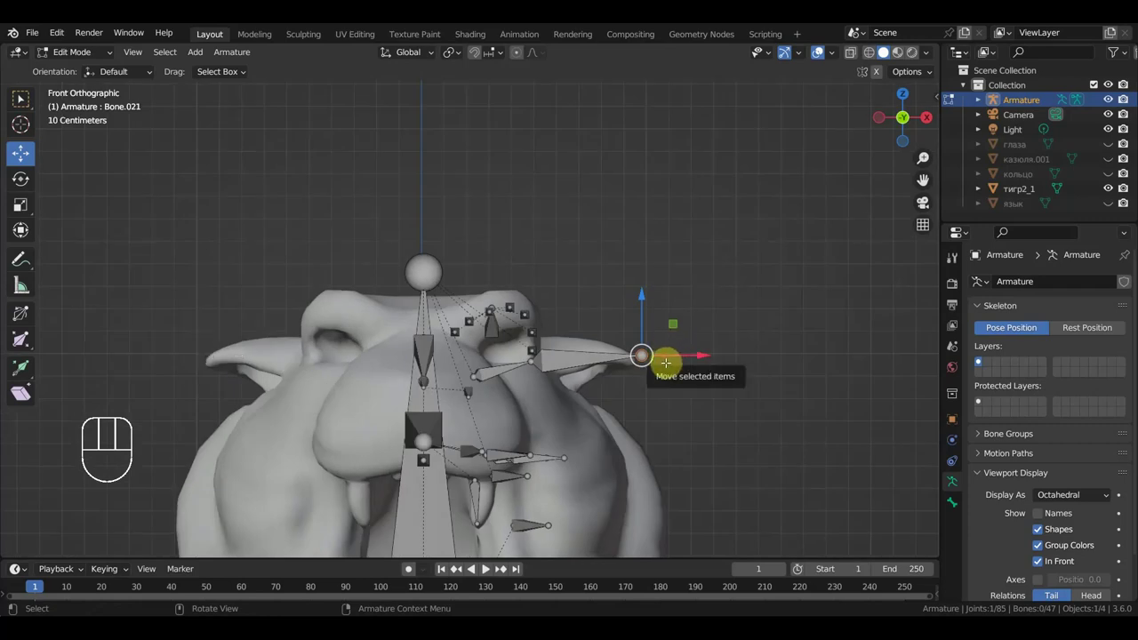
# Extrude a new bone from the ear tip, clear its parent and move it onto the side of the head
pyautogui.press('e')
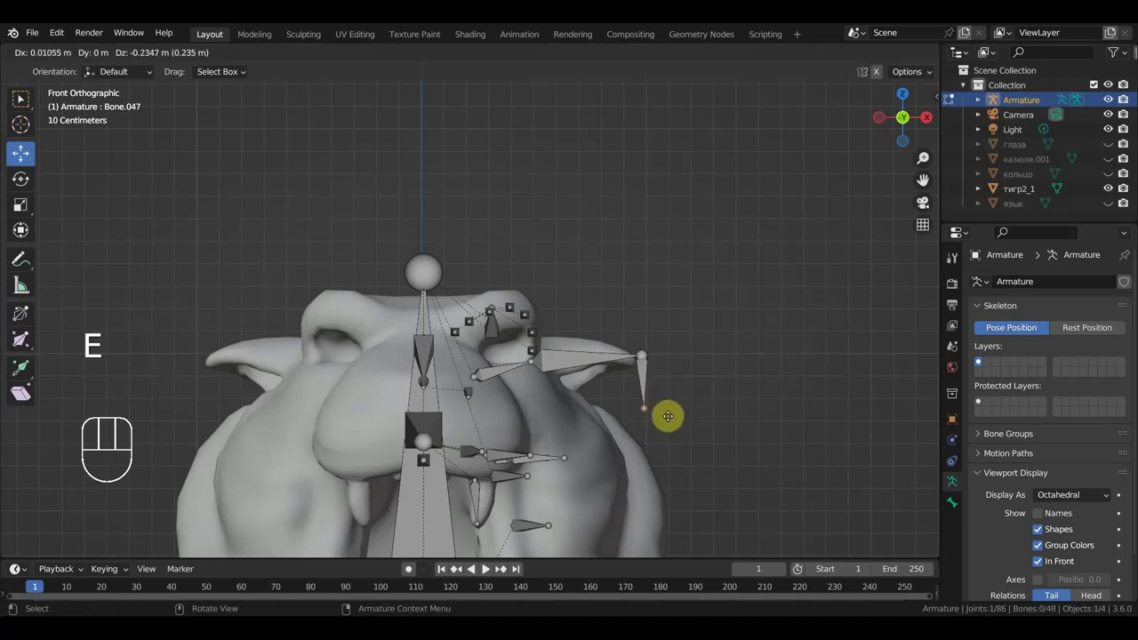
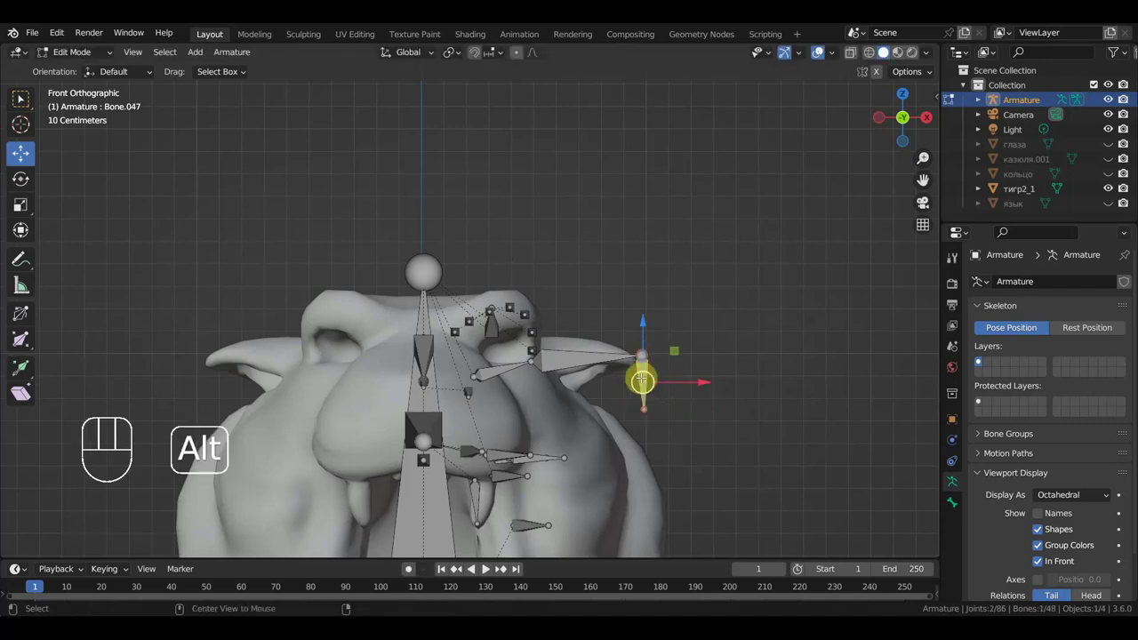
pyautogui.press('alt+p')
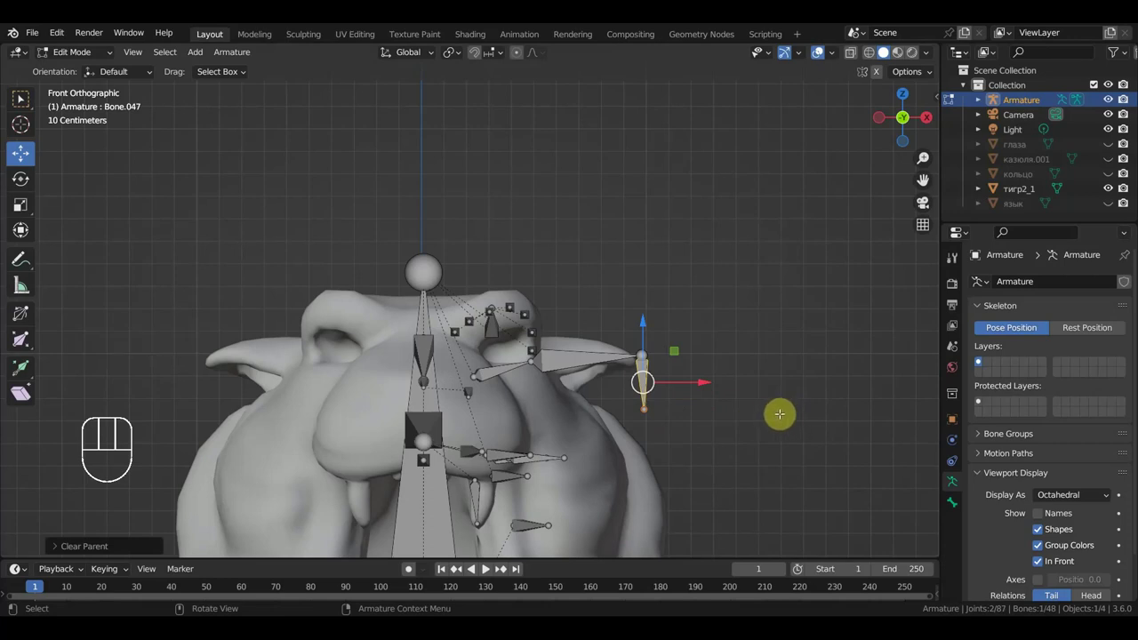
pyautogui.press('g')
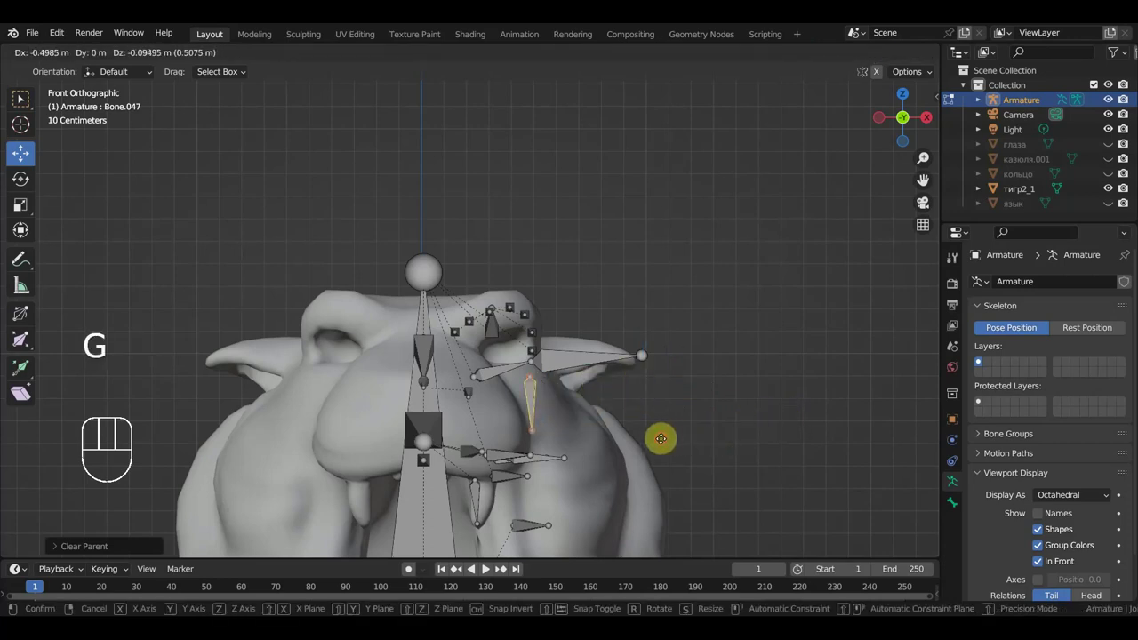
pyautogui.press('KP_7')
pyautogui.press('g')
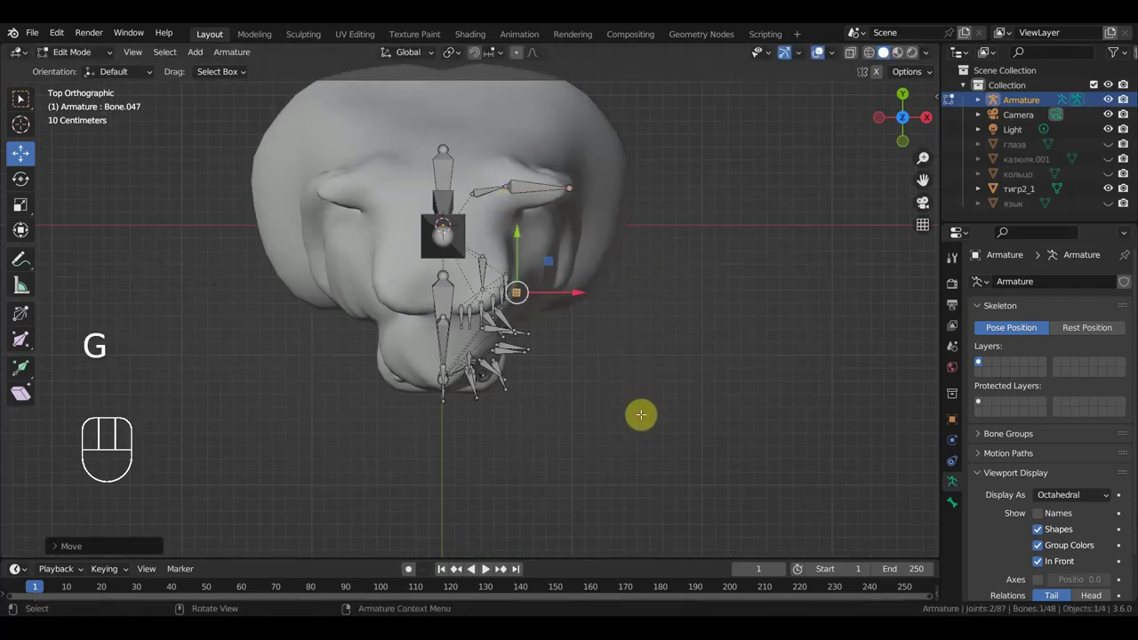
# Move and rotate the bone closer to the ear from side view, then duplicate it
pyautogui.press('KP_3')
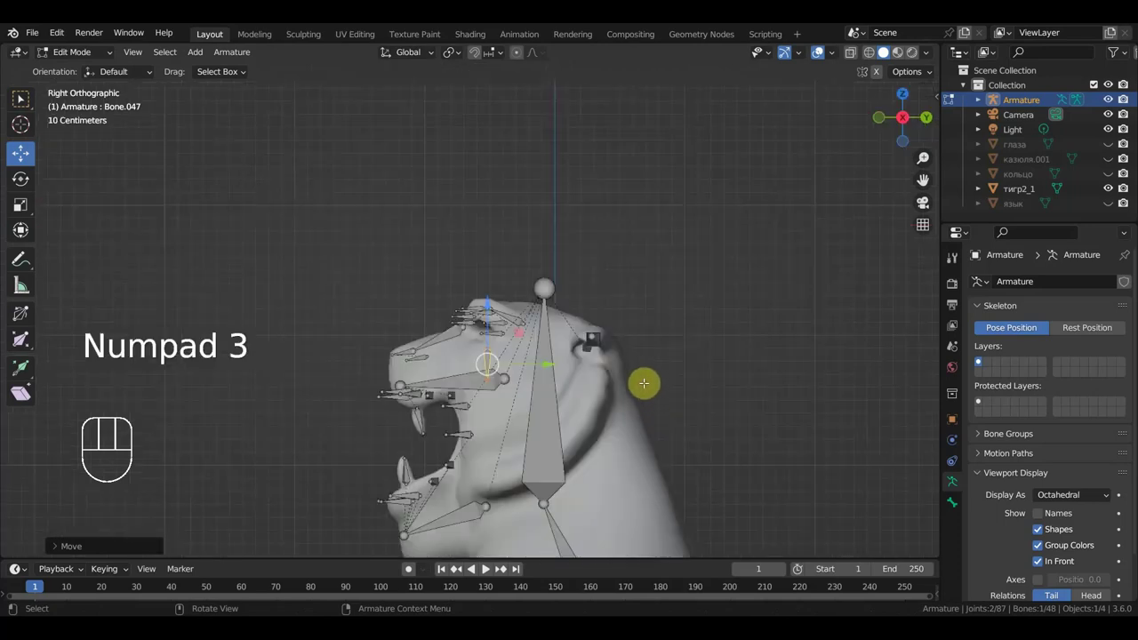
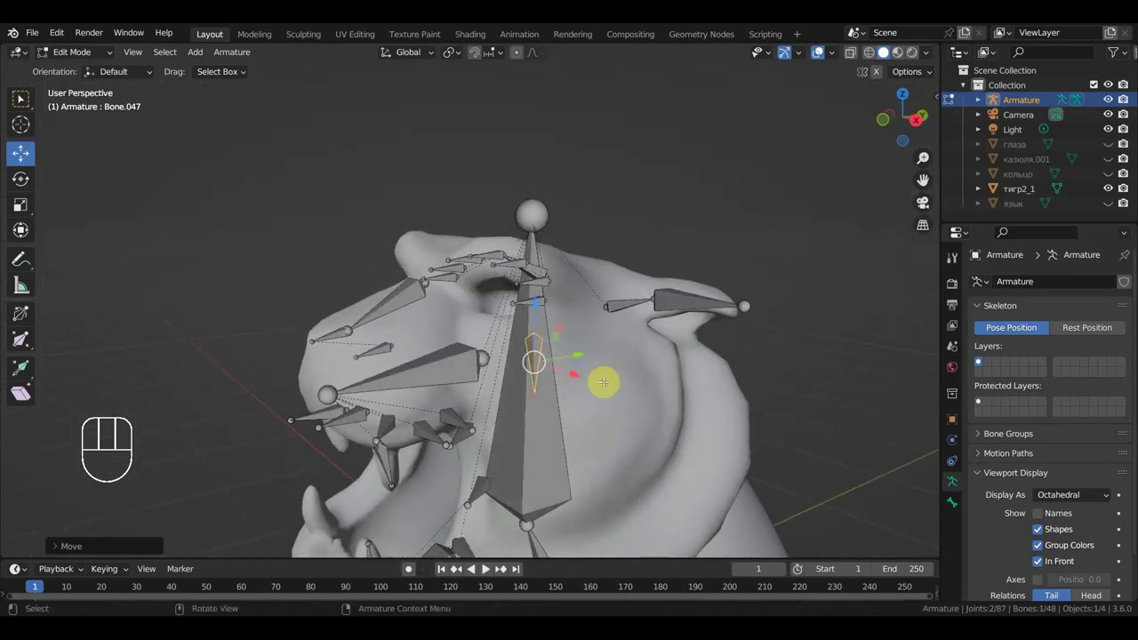
pyautogui.press('g')
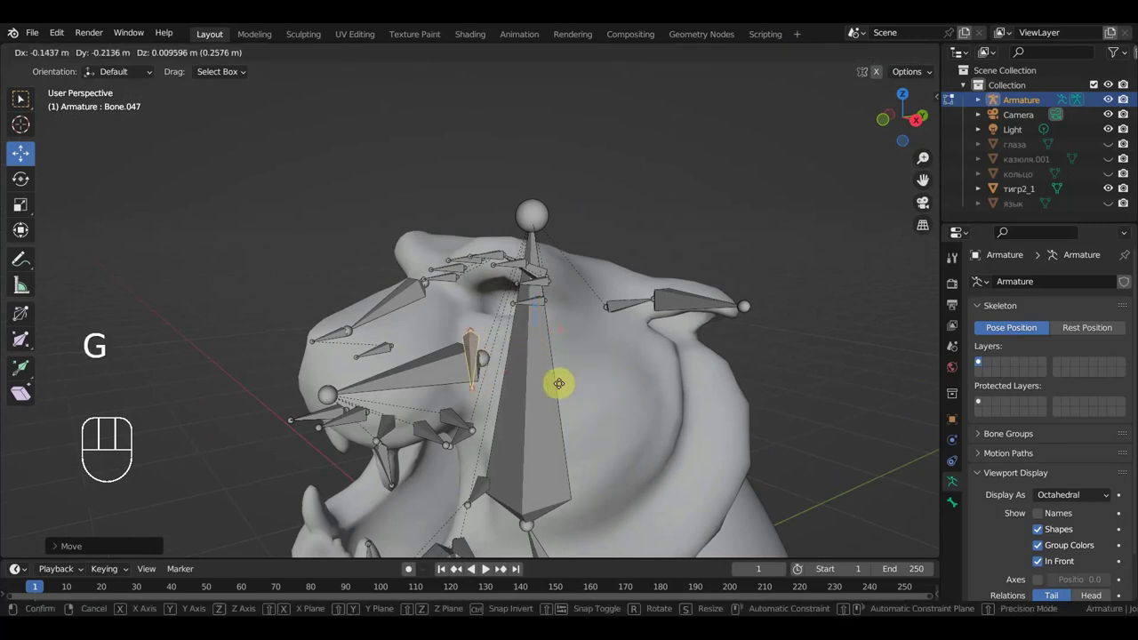
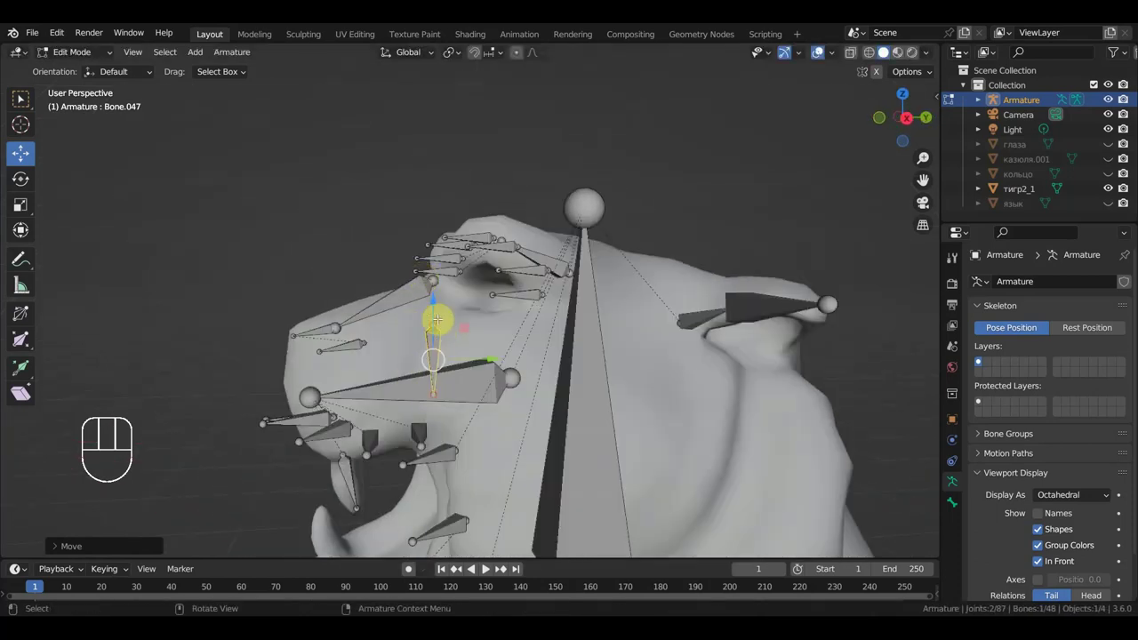
pyautogui.press('r')
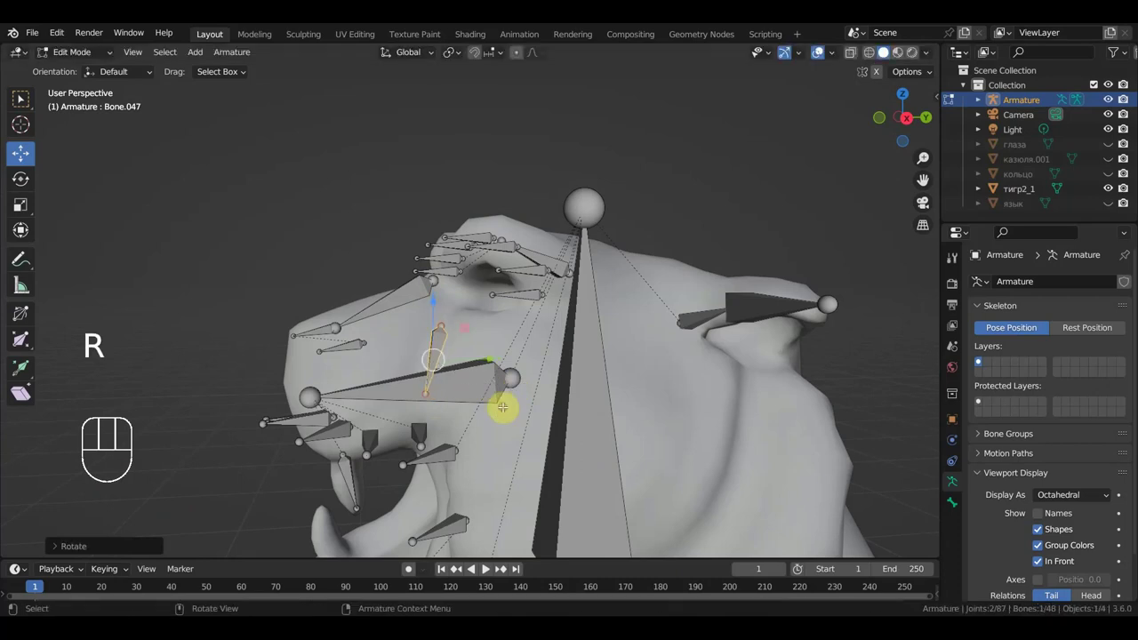
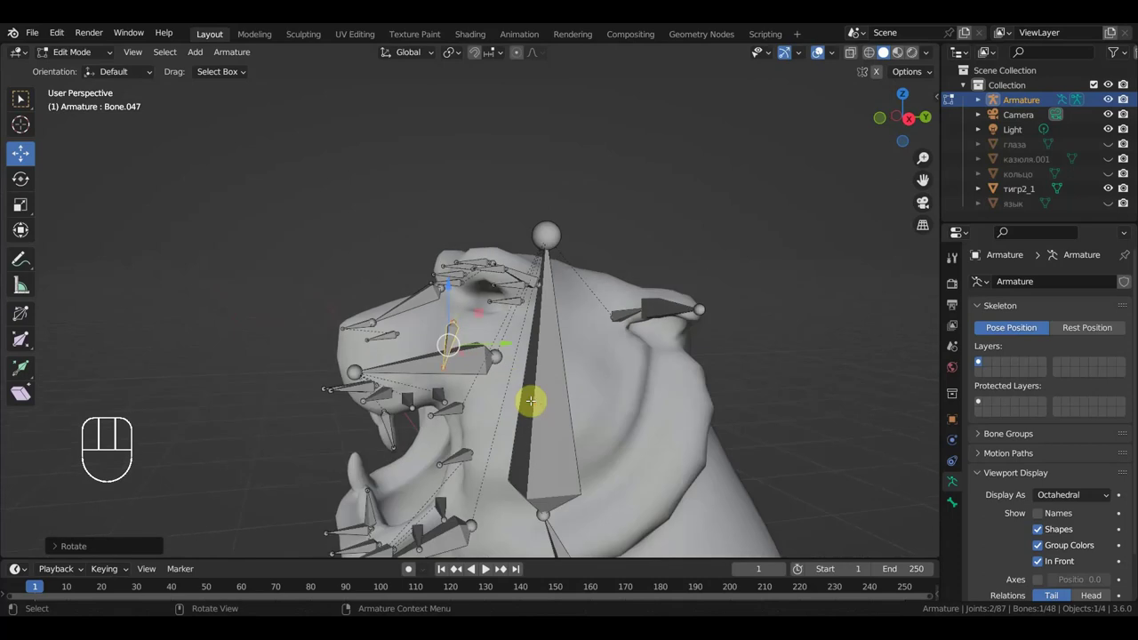
pyautogui.press('shift+d')
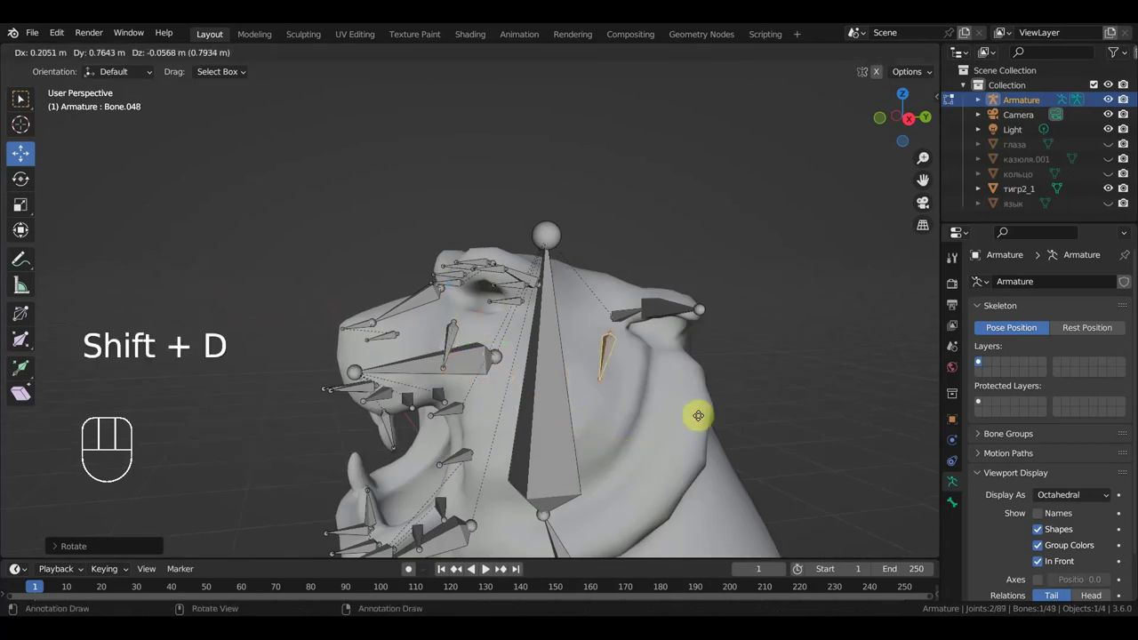
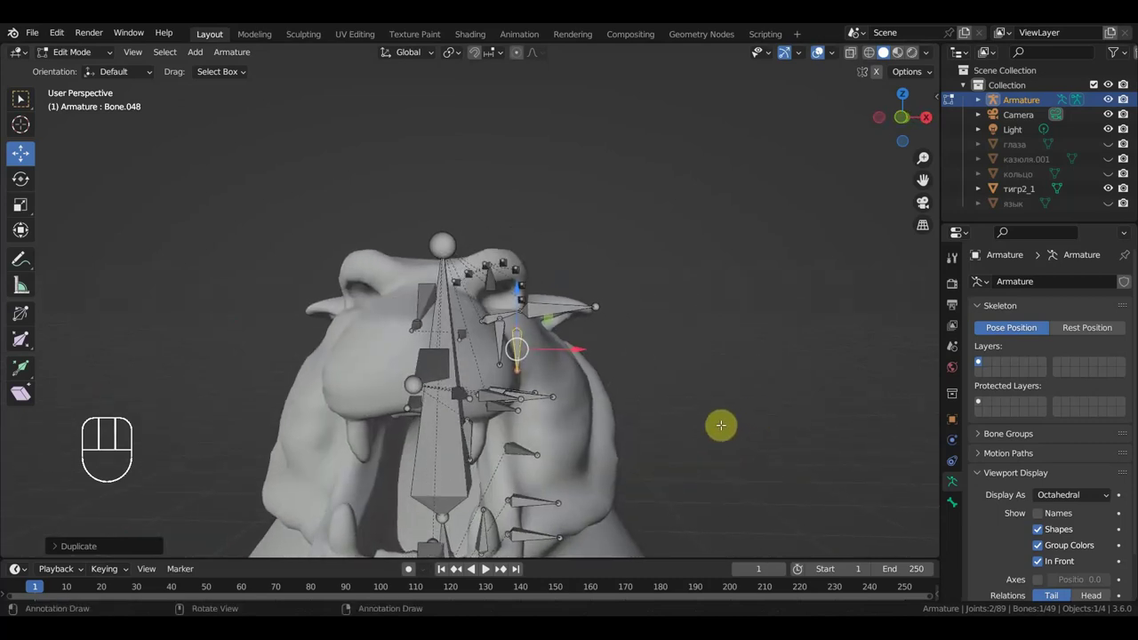
# Move the duplicate lower on the head, scale it about 1.56 and reposition its lower end
pyautogui.press('KP_1')
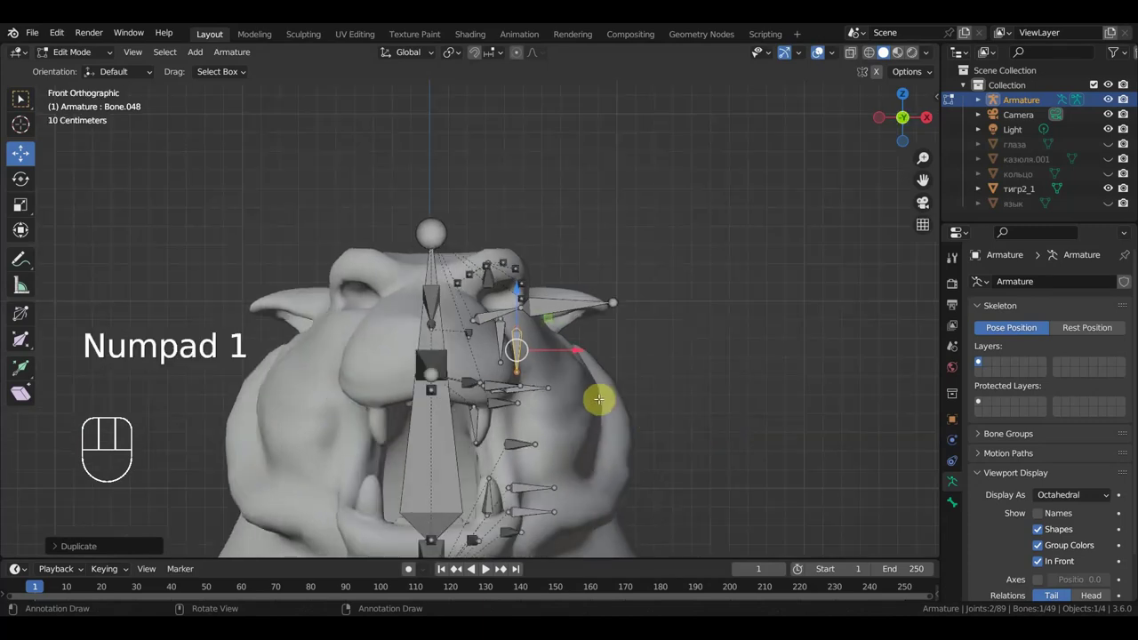
pyautogui.press('g')
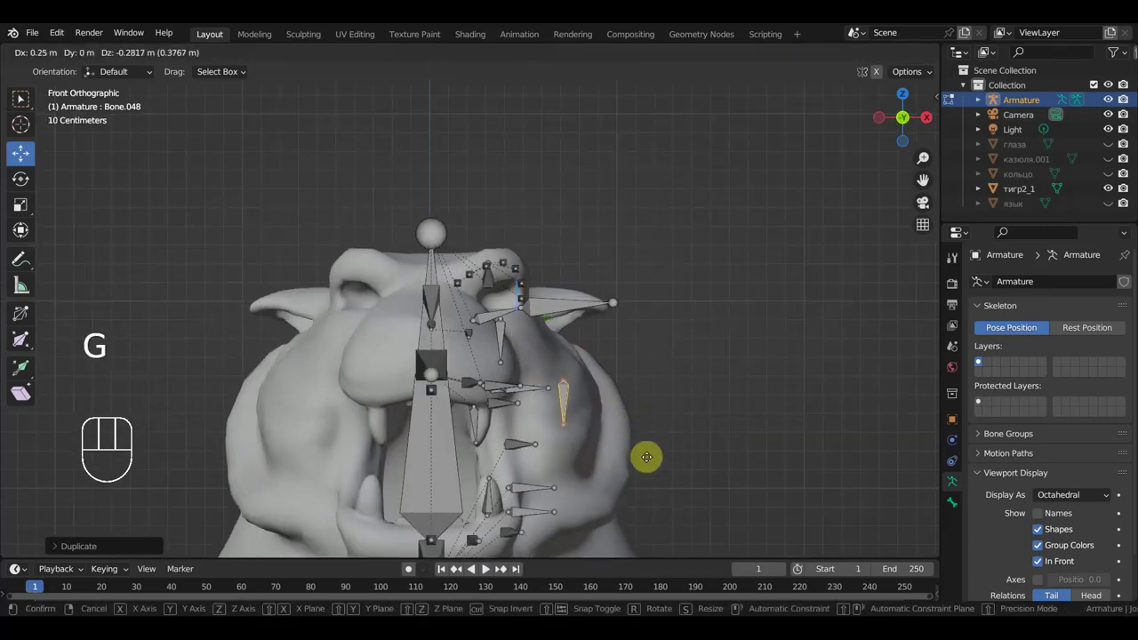
pyautogui.press('s')
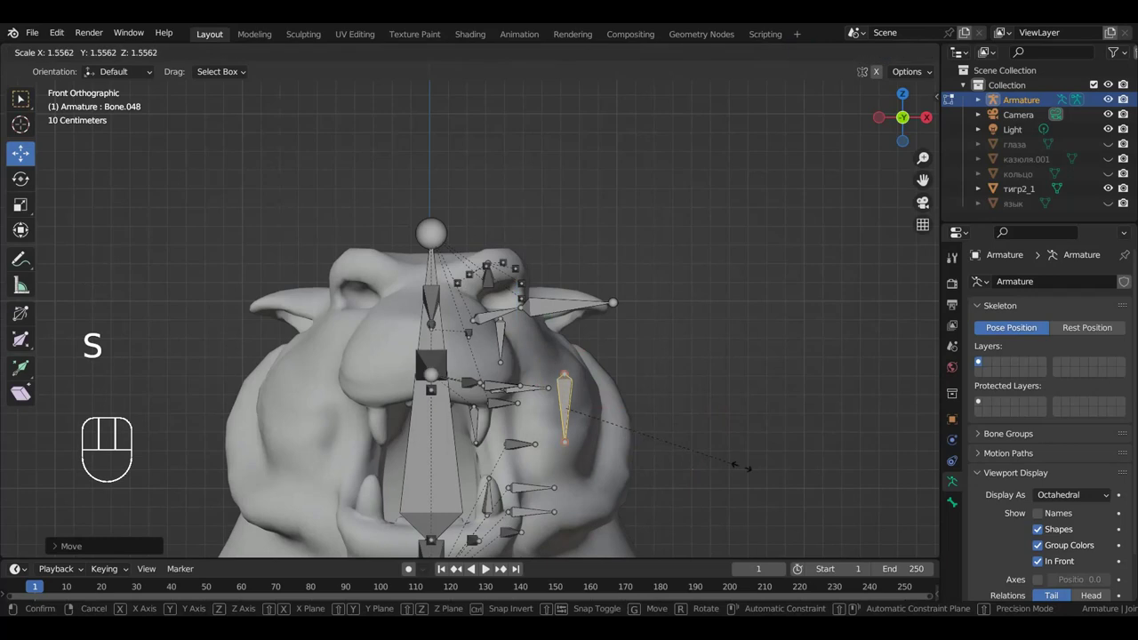
pyautogui.press('g')
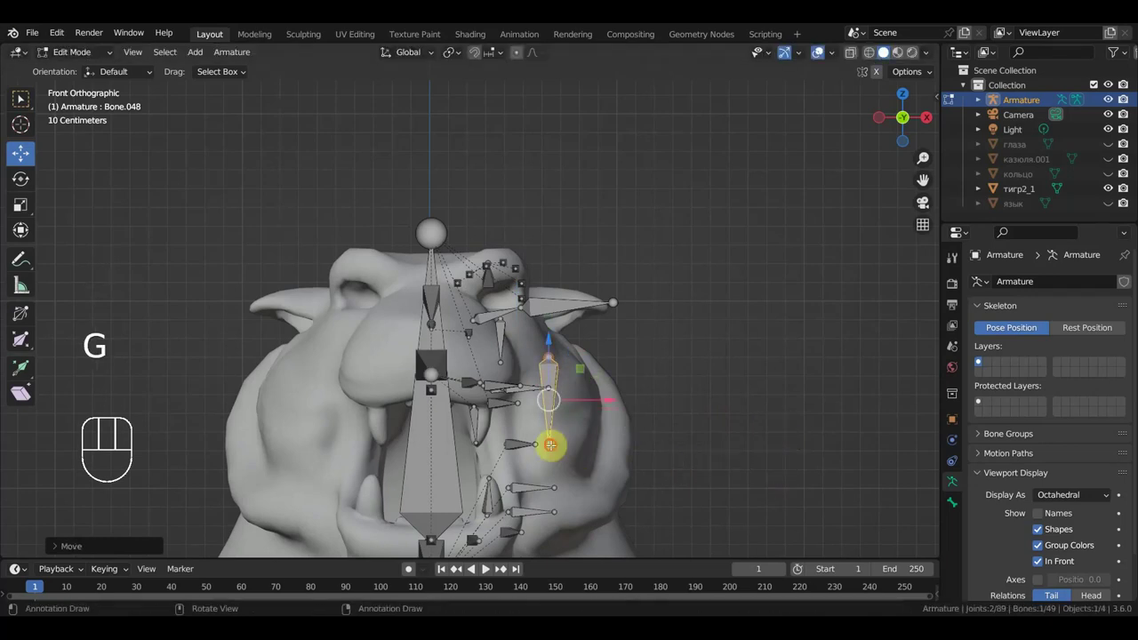
pyautogui.press('g')
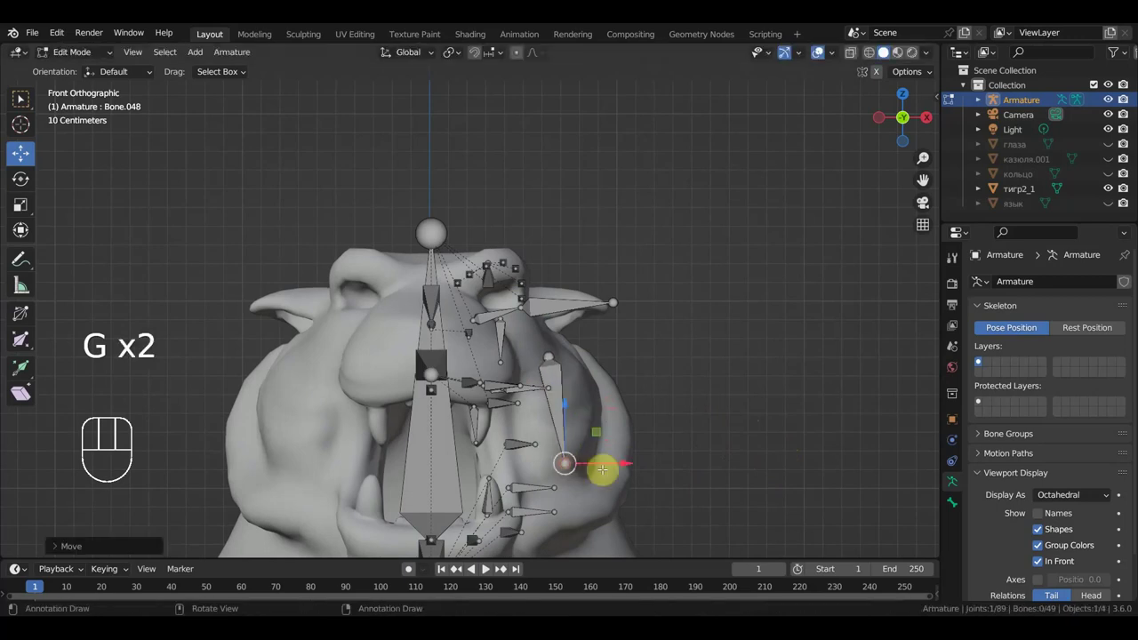
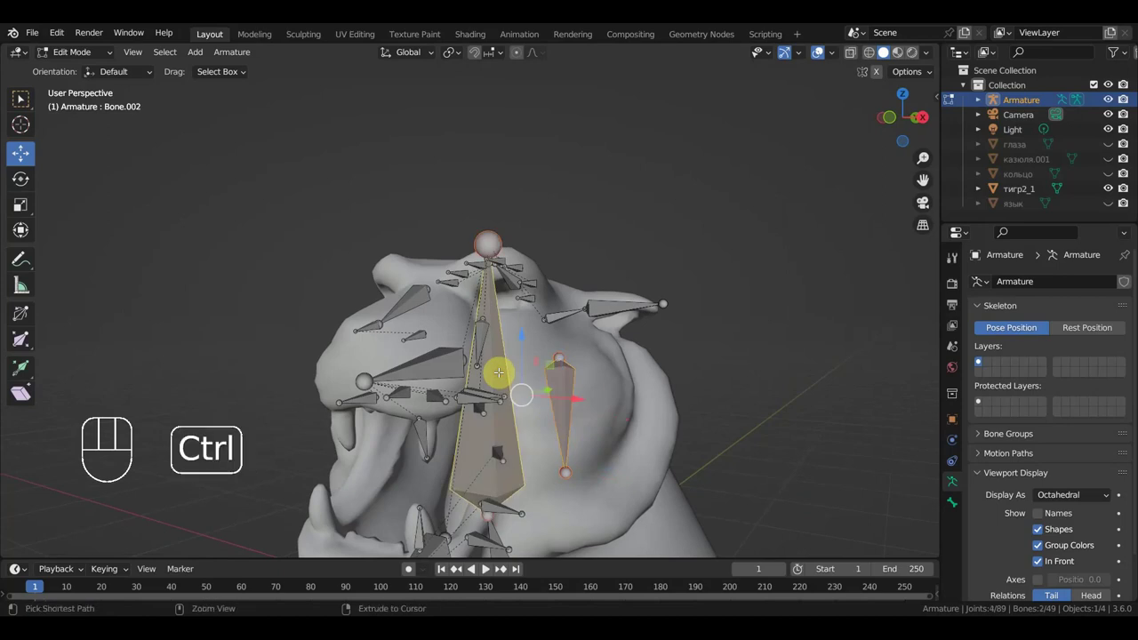
# Parent the duplicate to Bone.002 with Keep Offset, then extrude an unparented bone reaching toward the ear
pyautogui.press('ctrl+p')
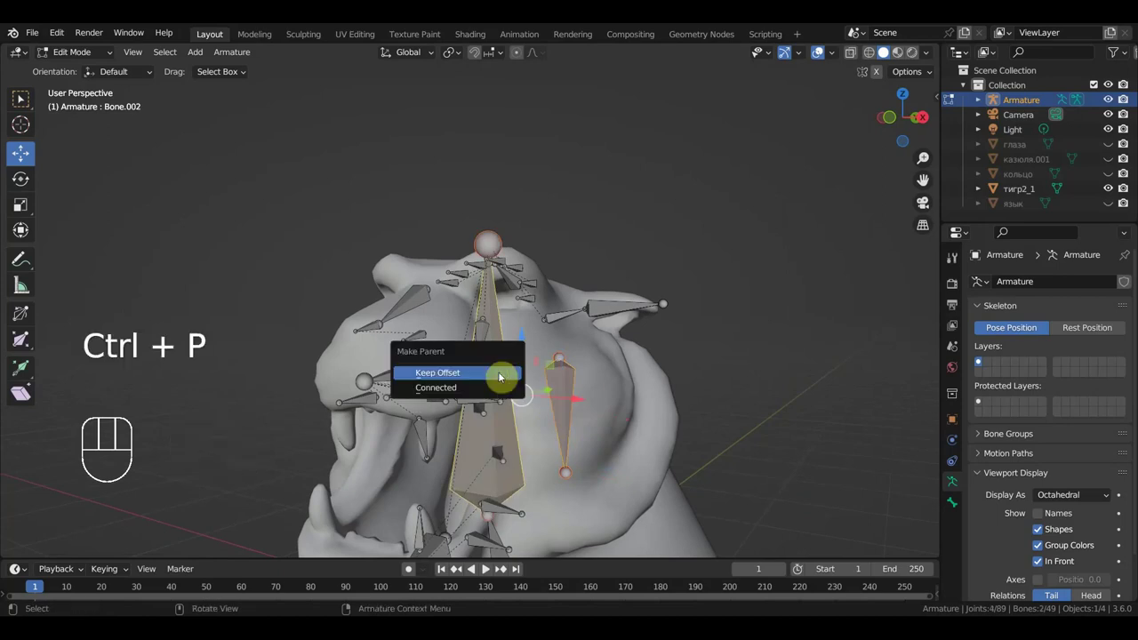
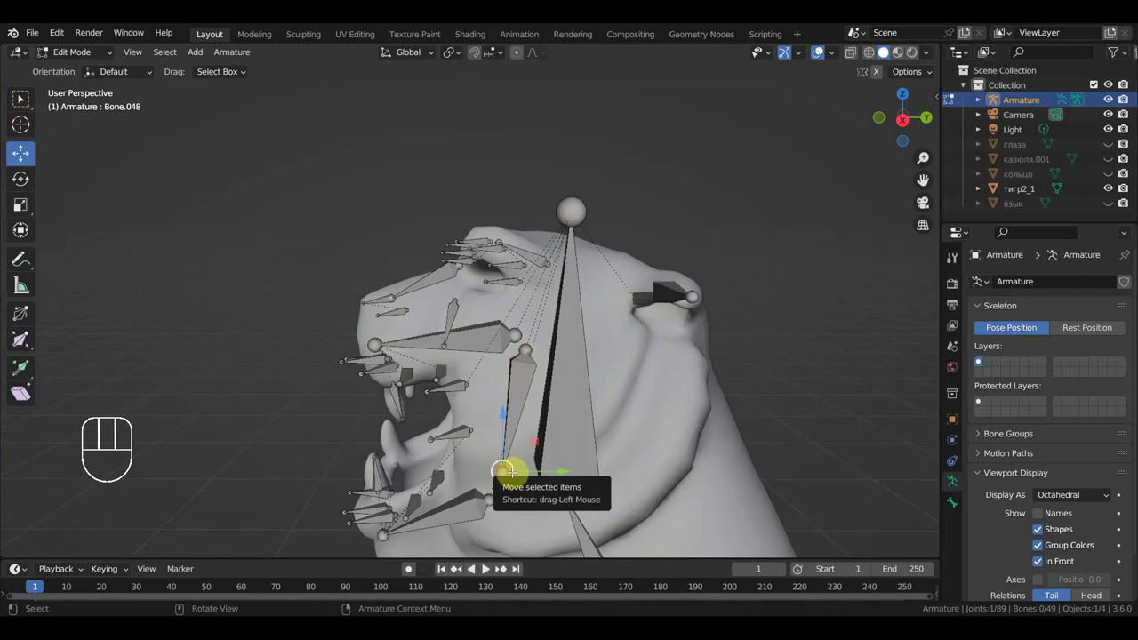
pyautogui.press('e')
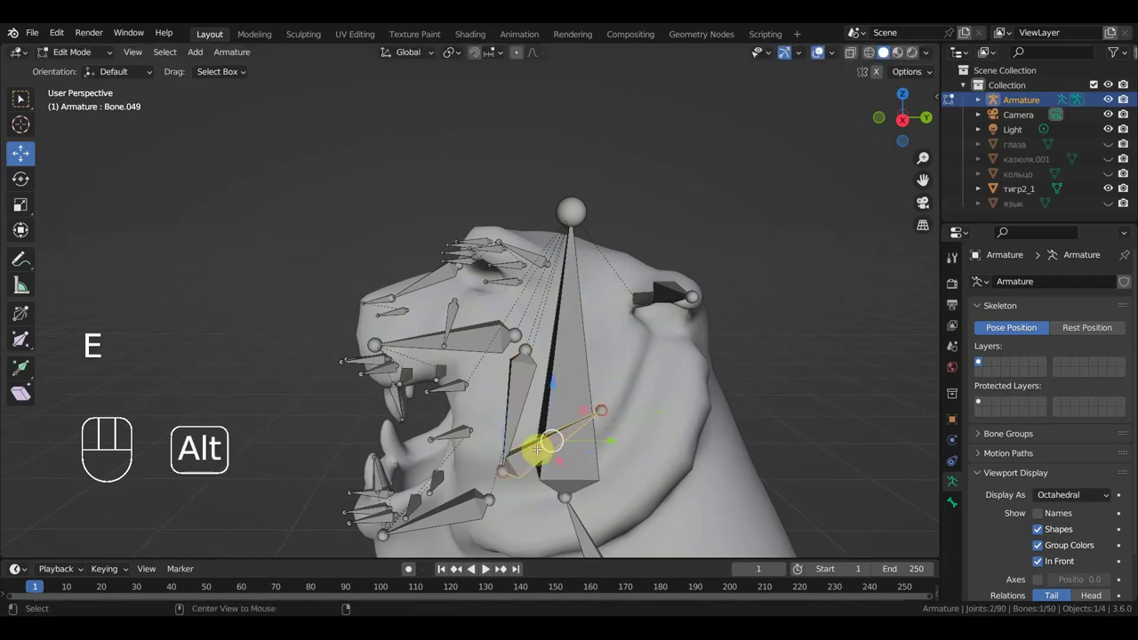
pyautogui.press('alt+p')
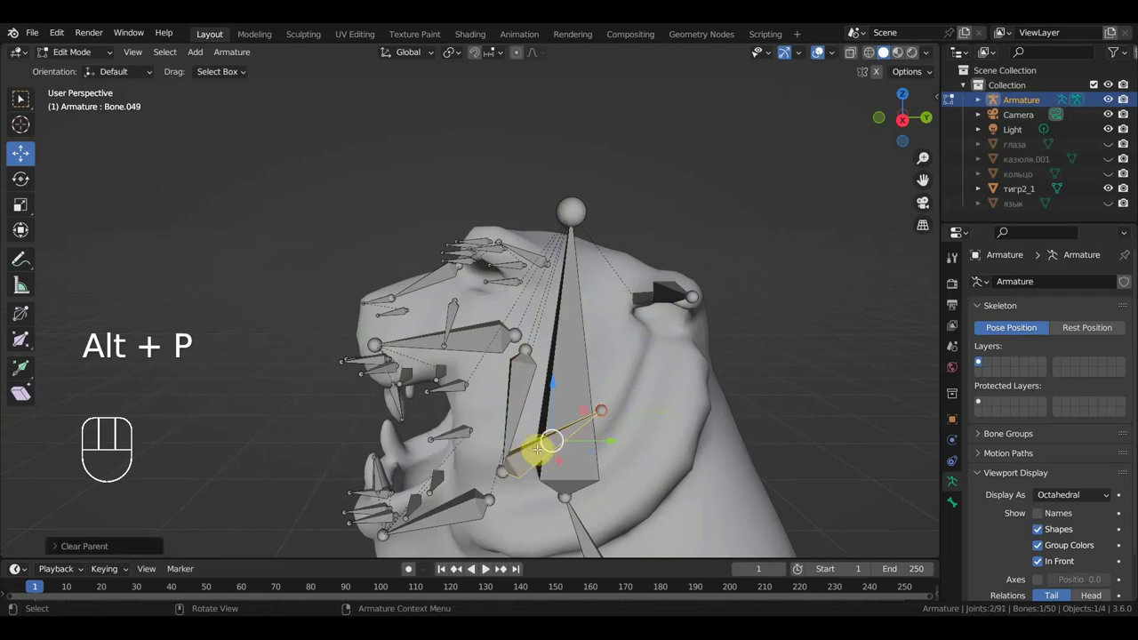
pyautogui.press('g')
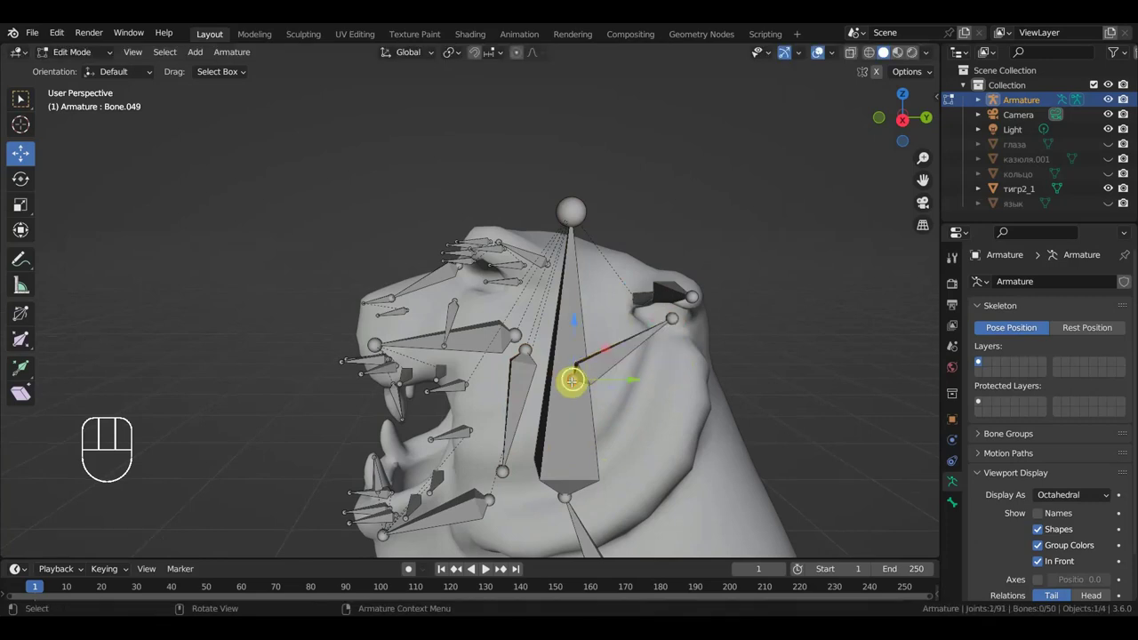
pyautogui.press('g')
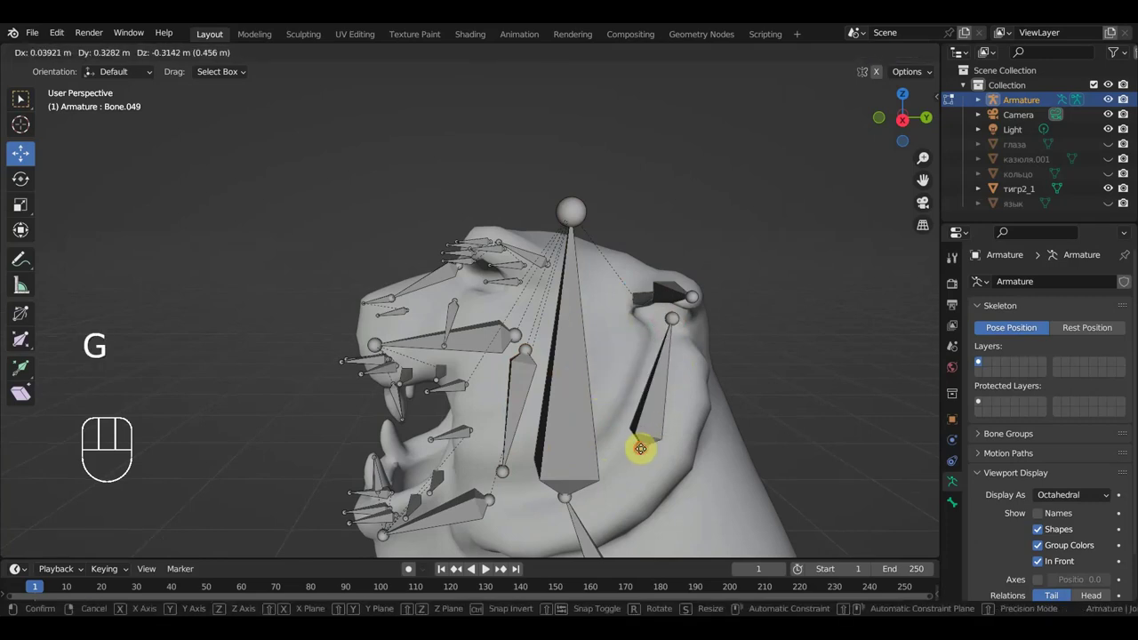
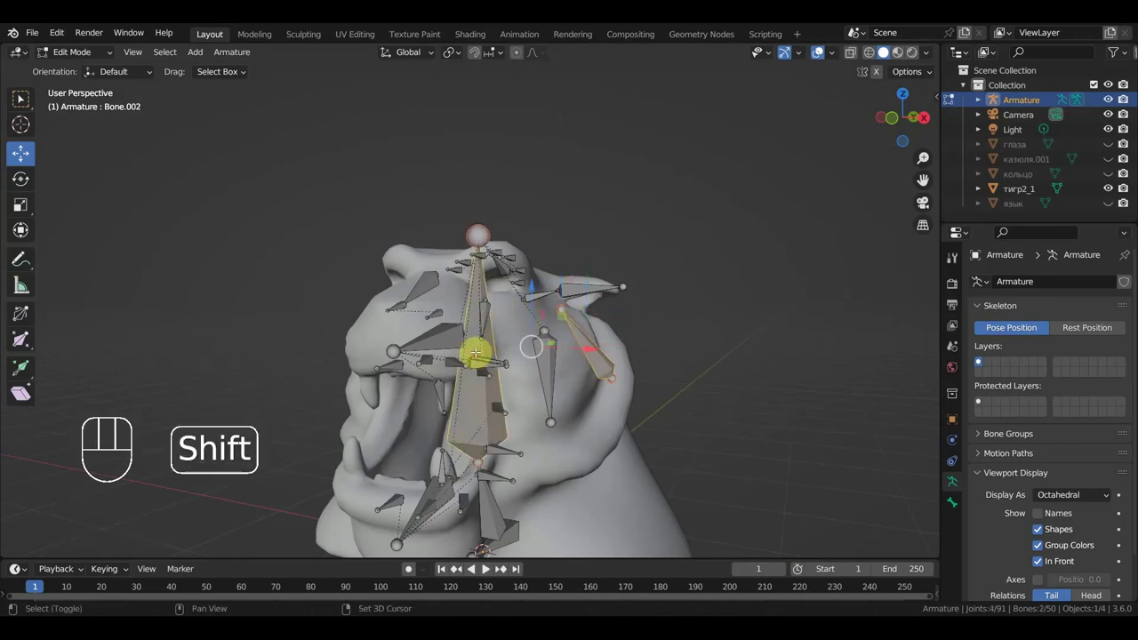
# Parent the cheek-to-ear bone to the central head bone and check it from the front
pyautogui.press('ctrl+p')
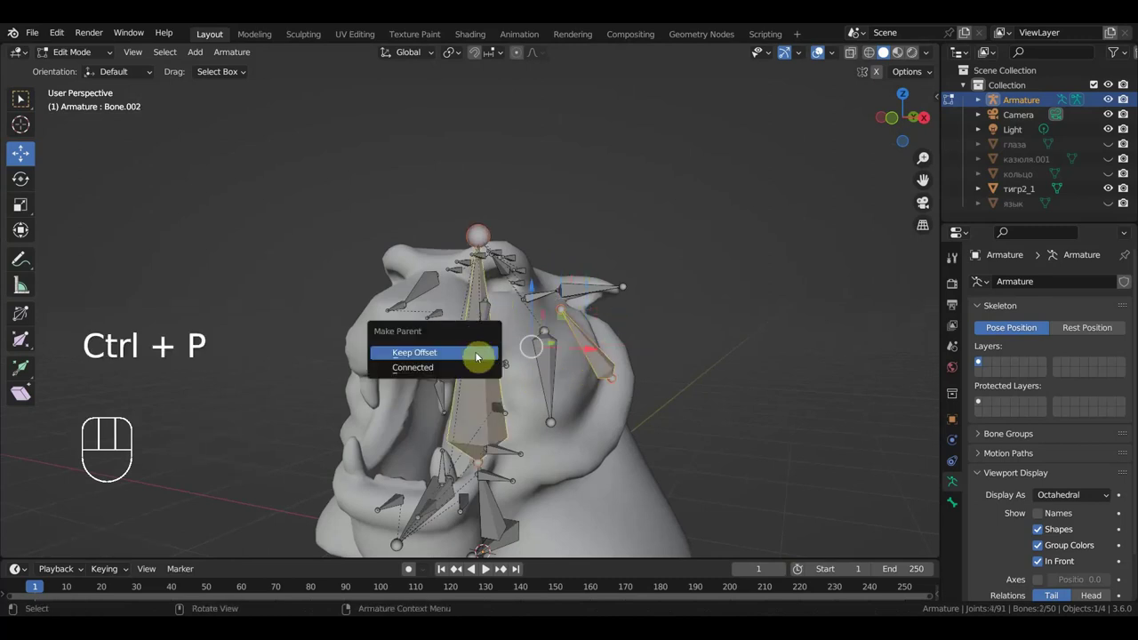
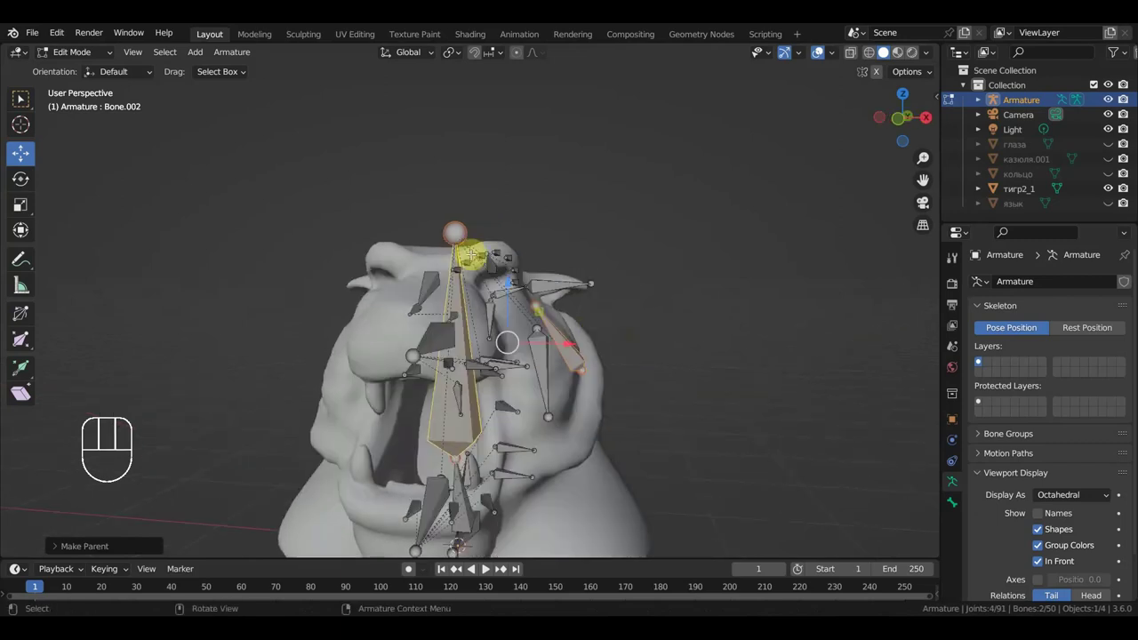
pyautogui.press('KP_1')
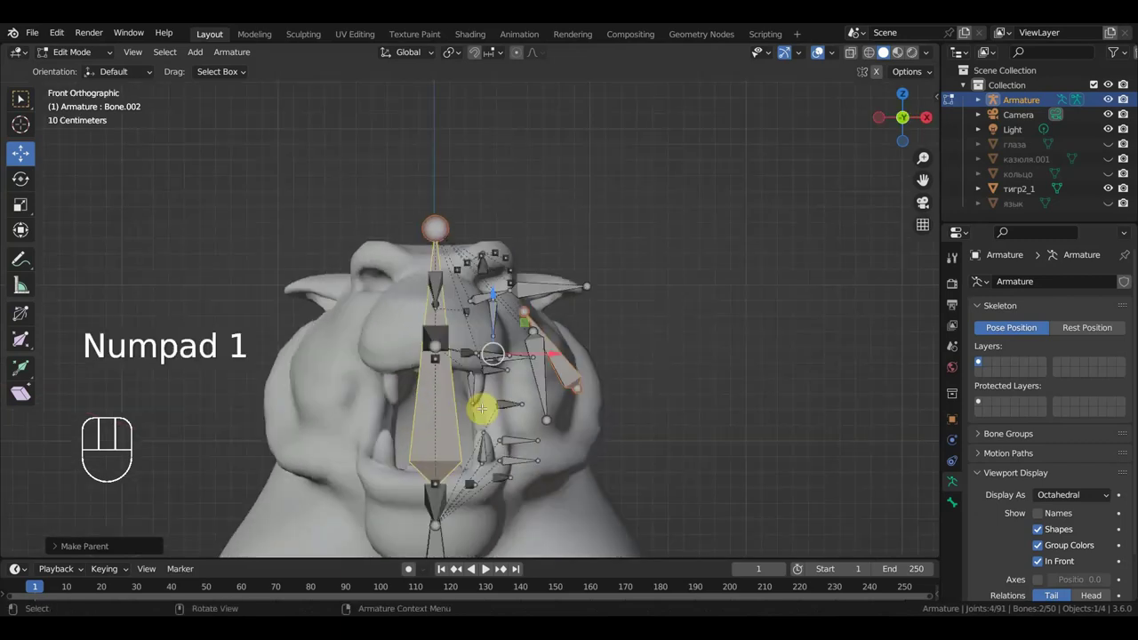
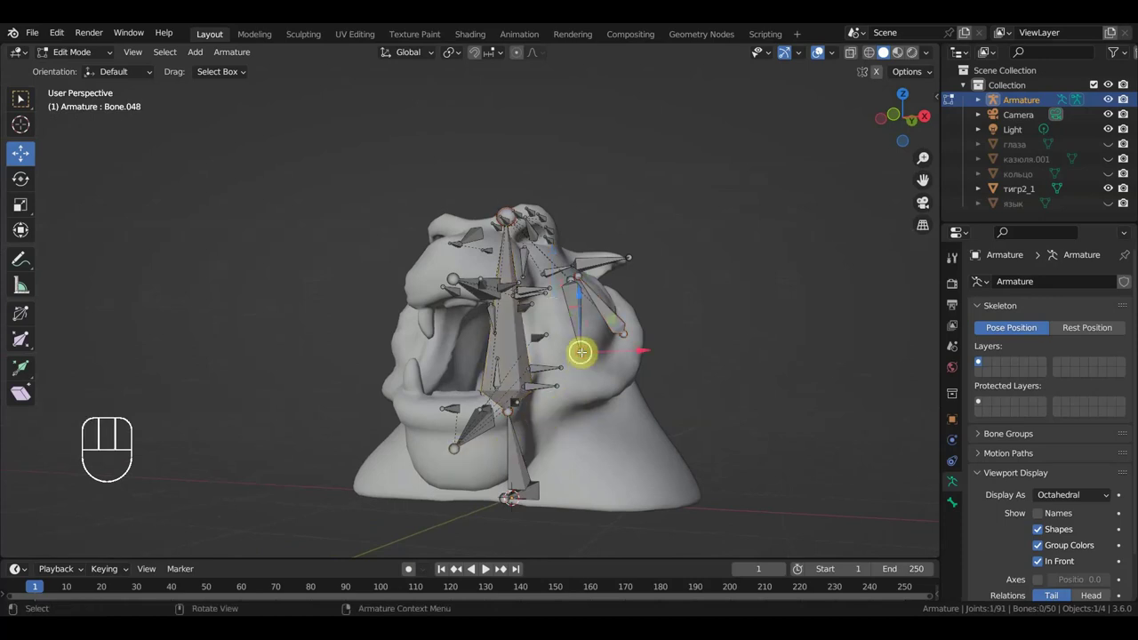
# Extrude an unparented bone and move it down beside the lower jaw, checking front and side views
pyautogui.press('KP_3')
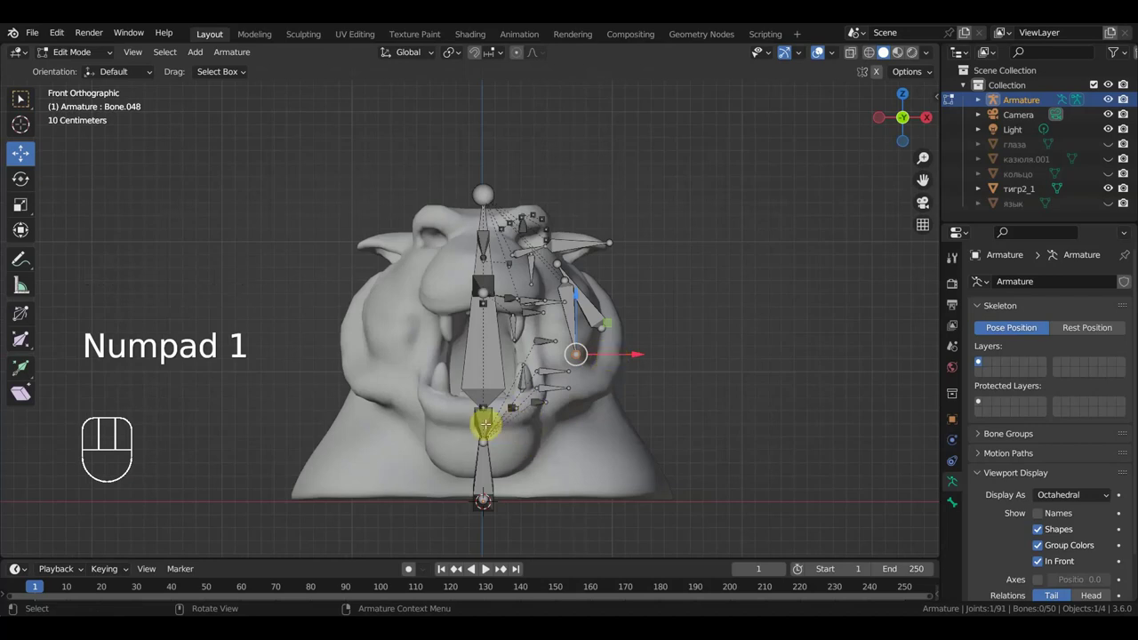
pyautogui.press('e')
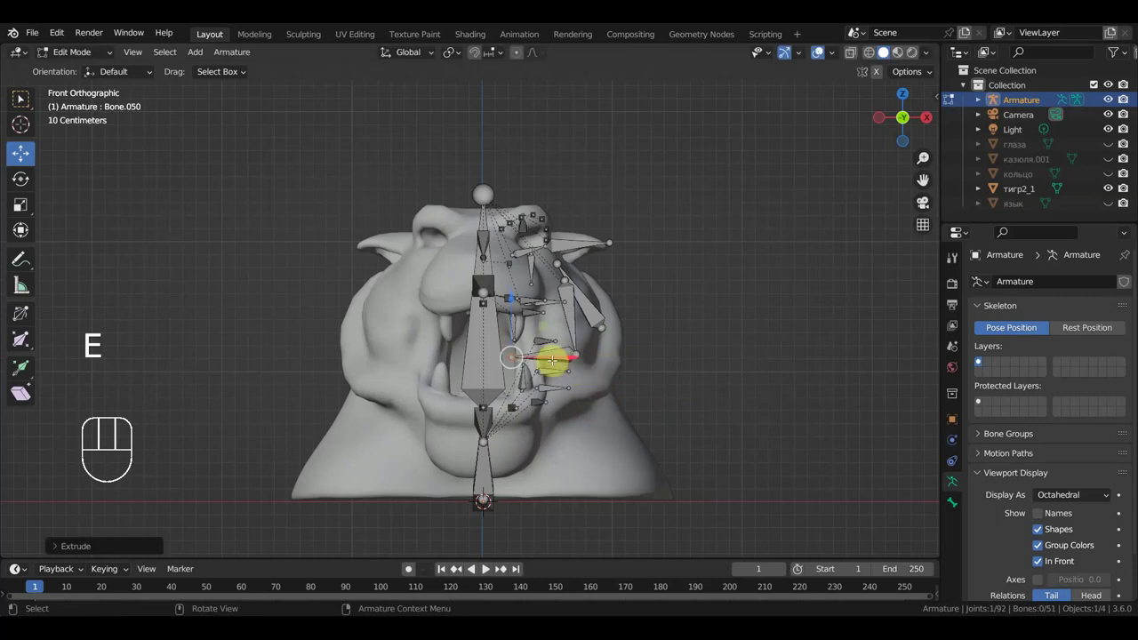
pyautogui.press('alt+p')
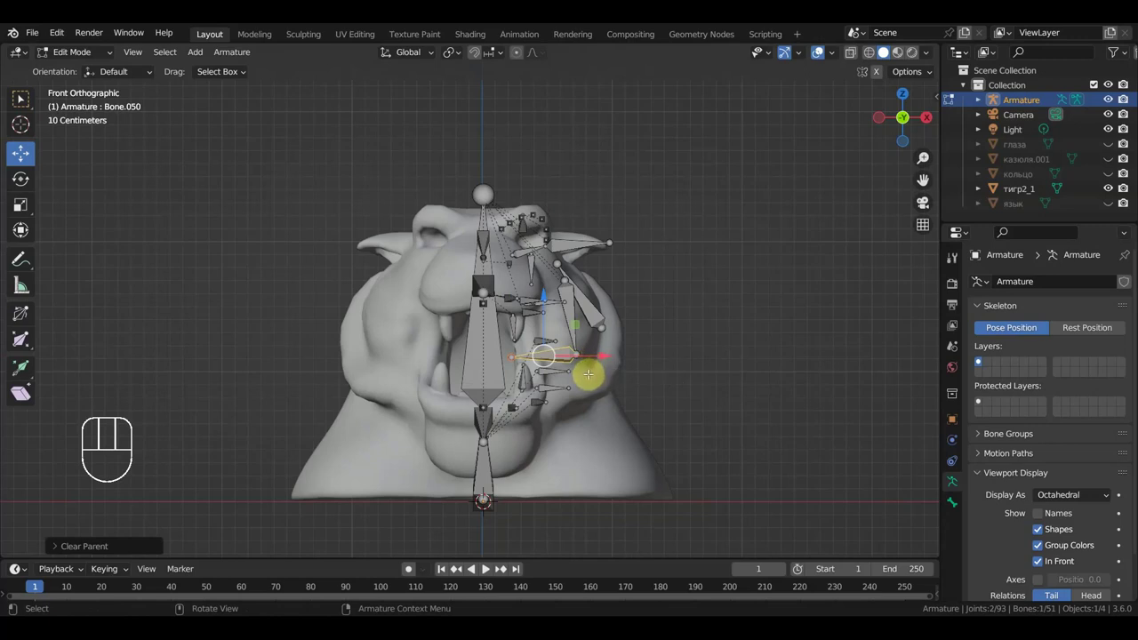
pyautogui.press('g')
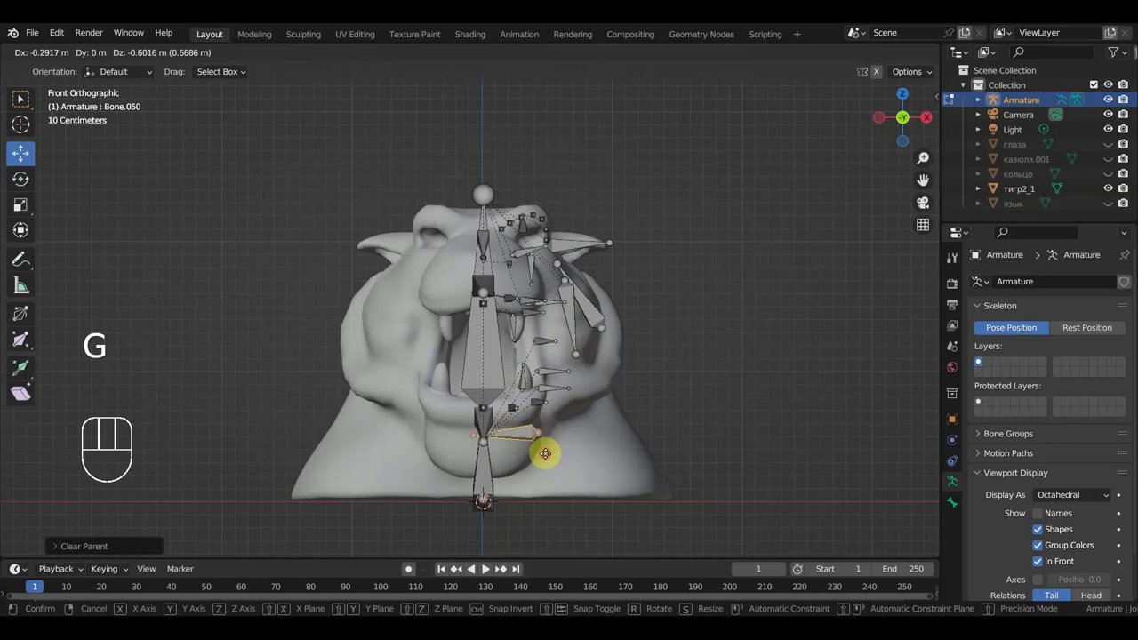
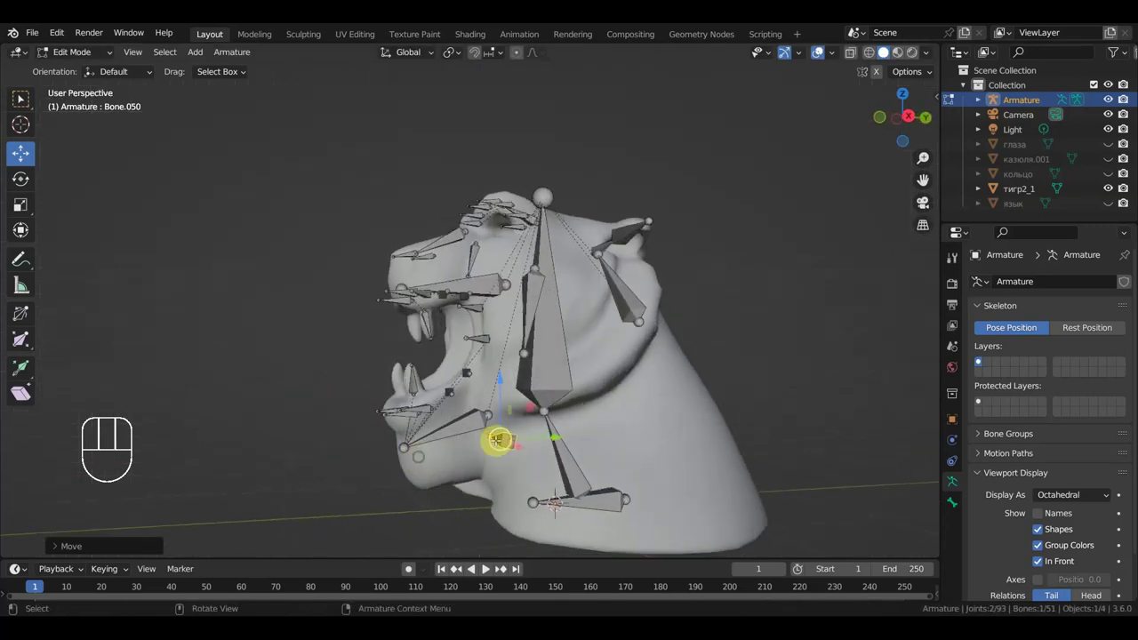
pyautogui.press('KP_3')
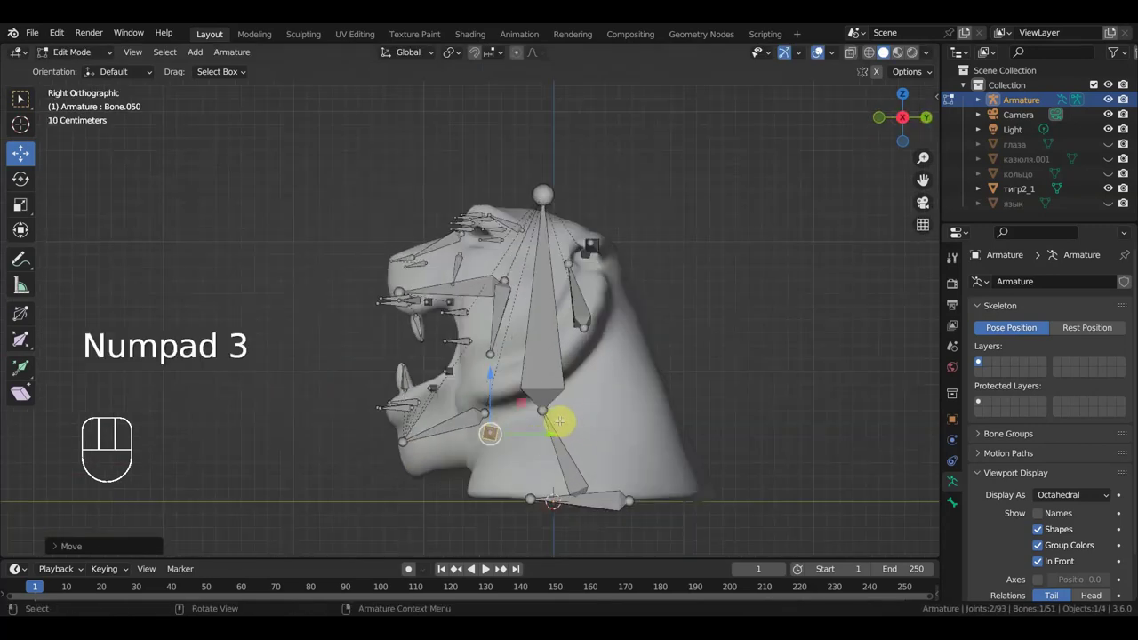
pyautogui.press('g')
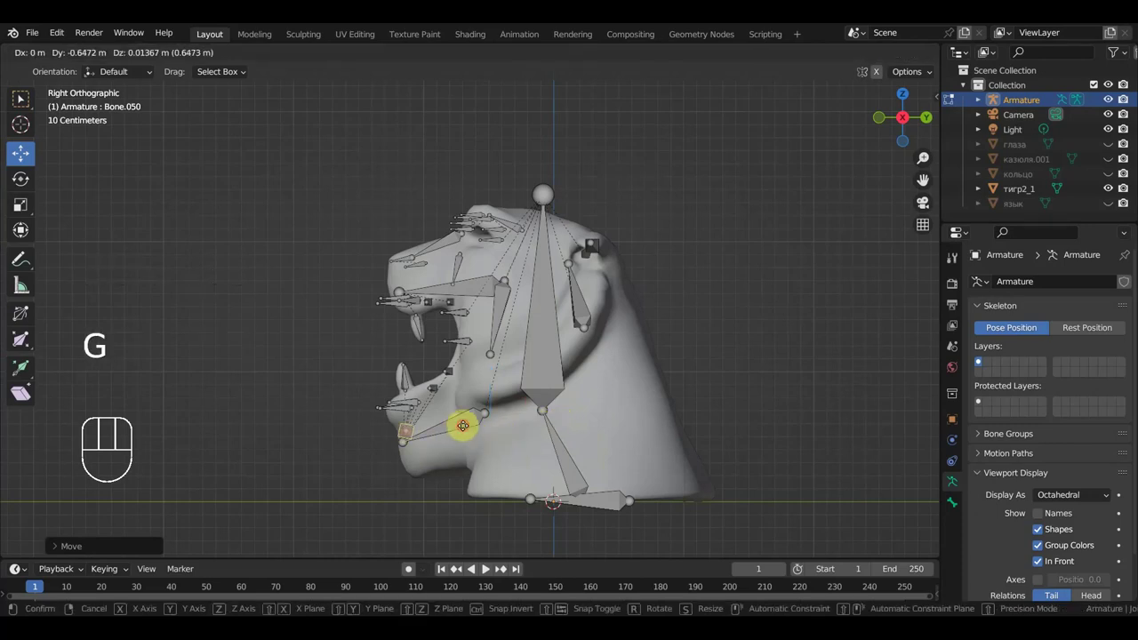
pyautogui.press('KP_1')
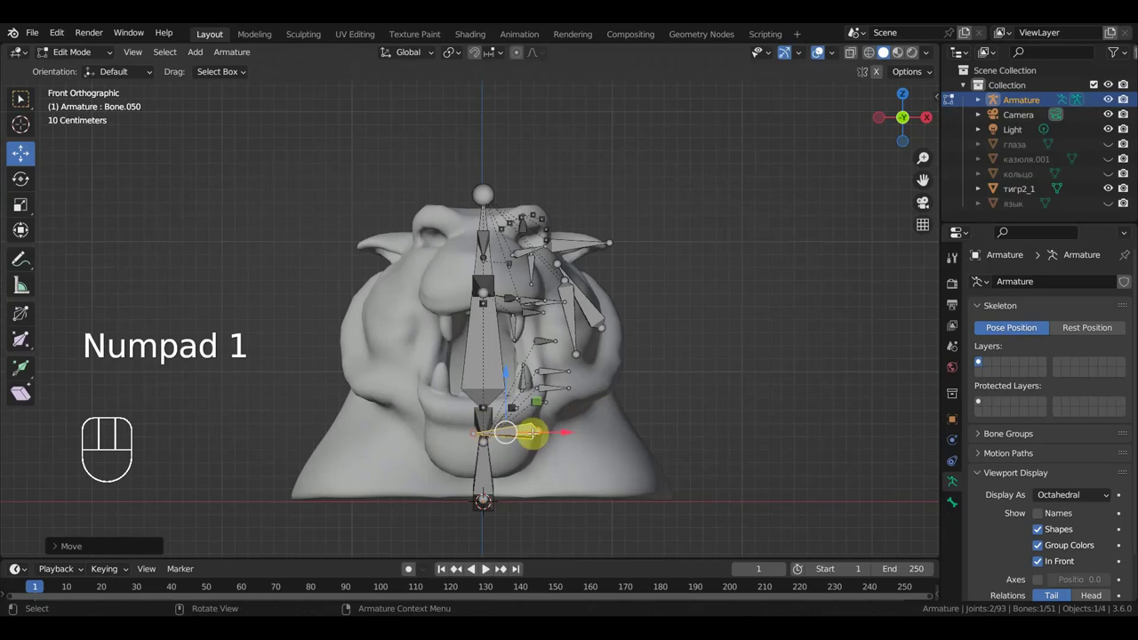
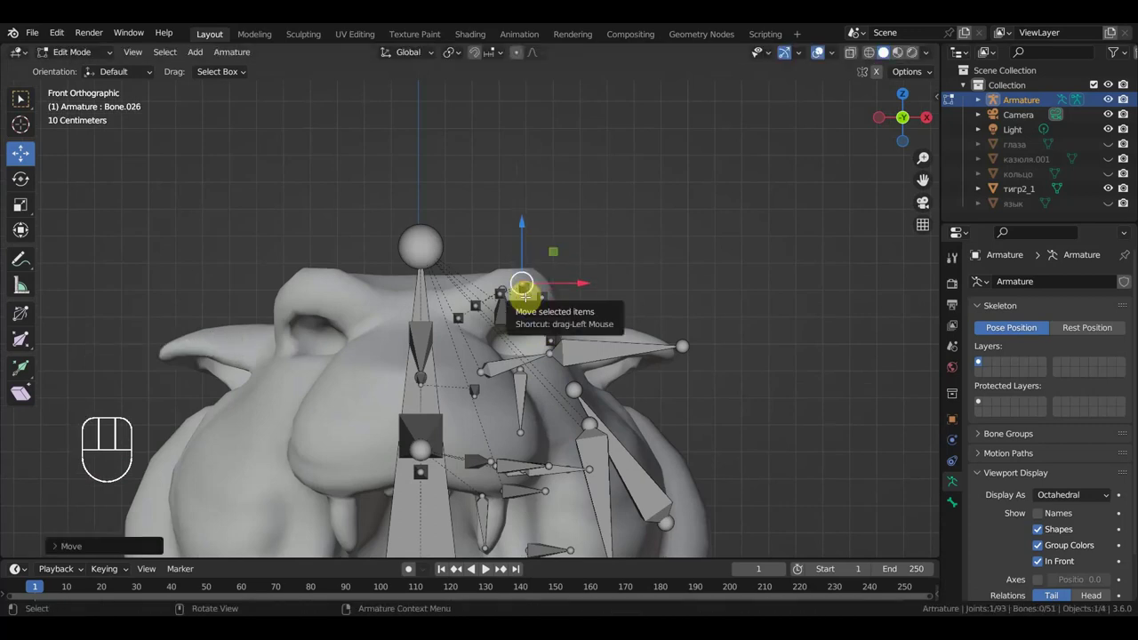
# Circle-select a joint, move its bone into place and duplicate it three times
pyautogui.press('ctrl+z')
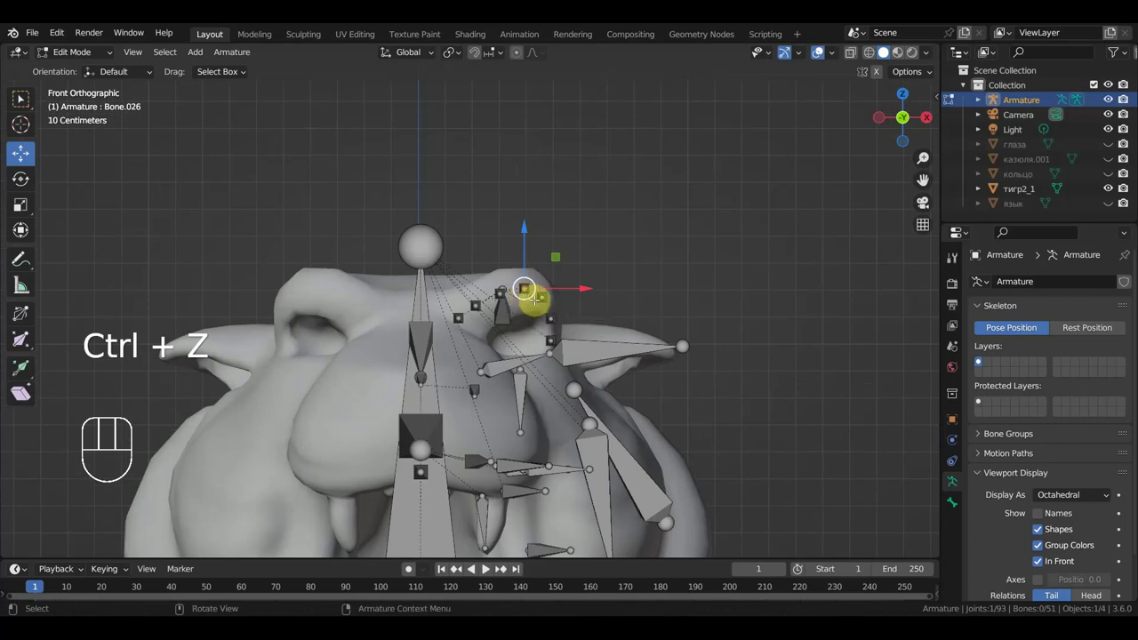
pyautogui.press('c')
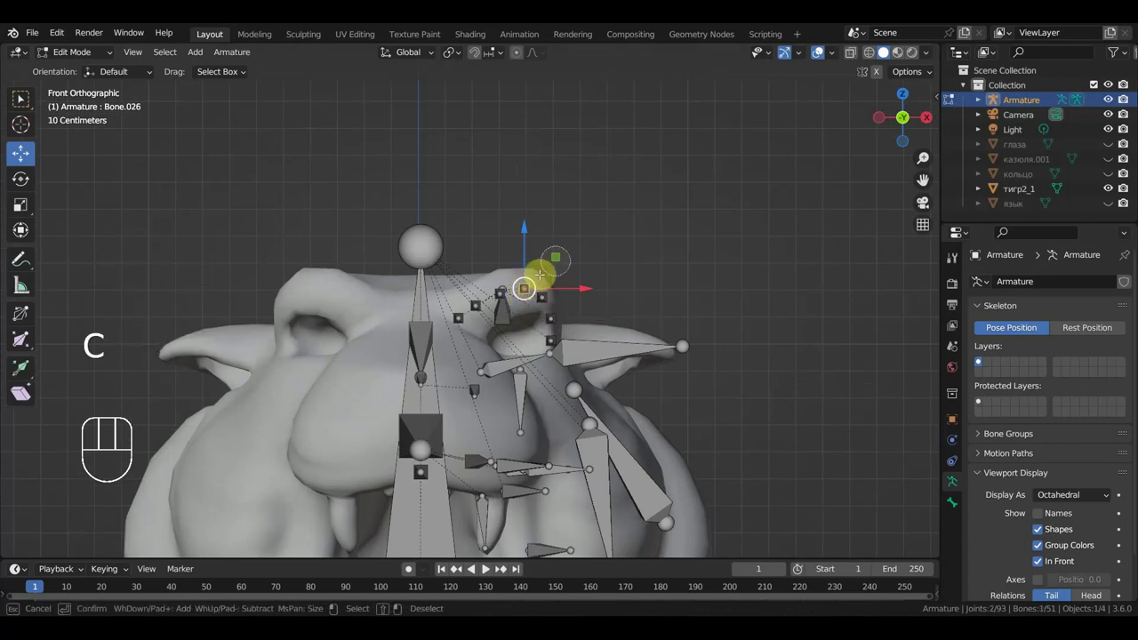
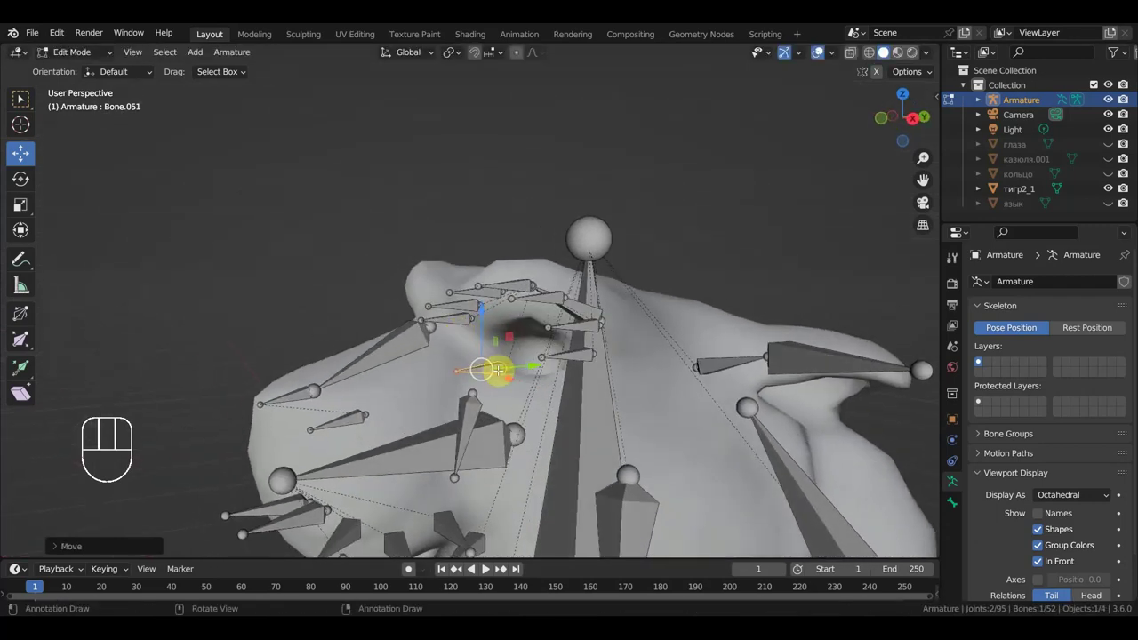
pyautogui.press('g')
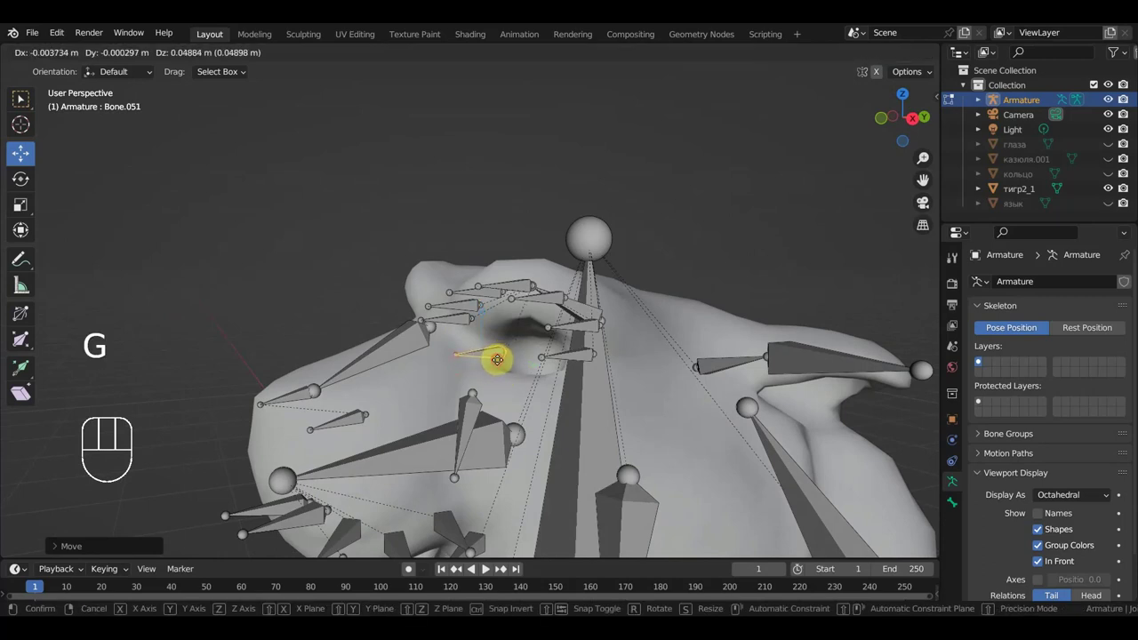
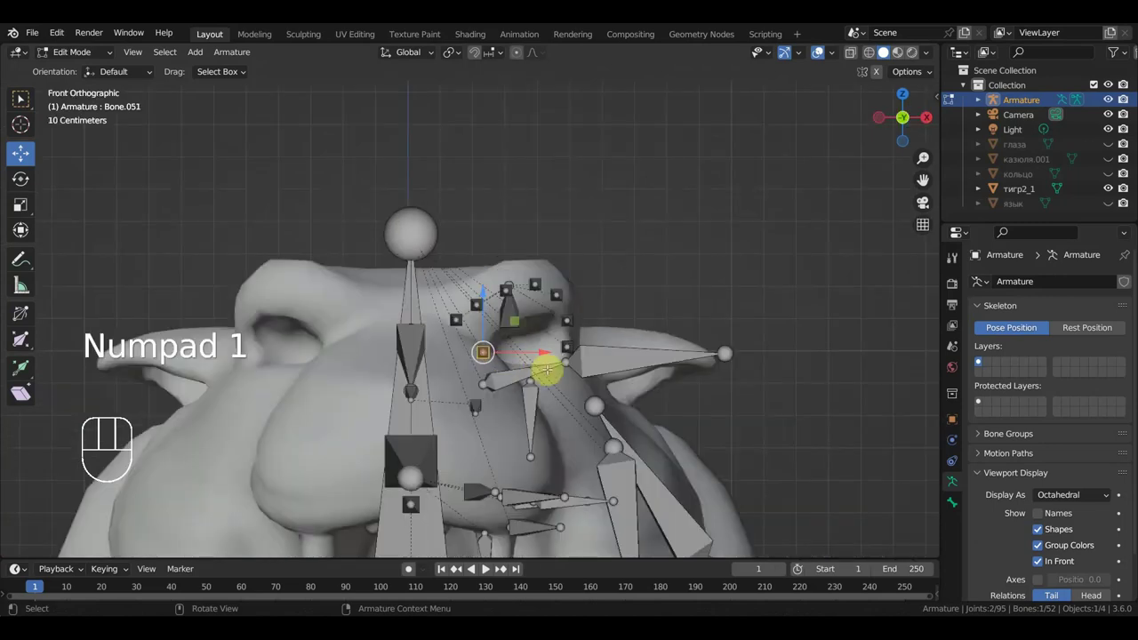
pyautogui.press('shift+d')
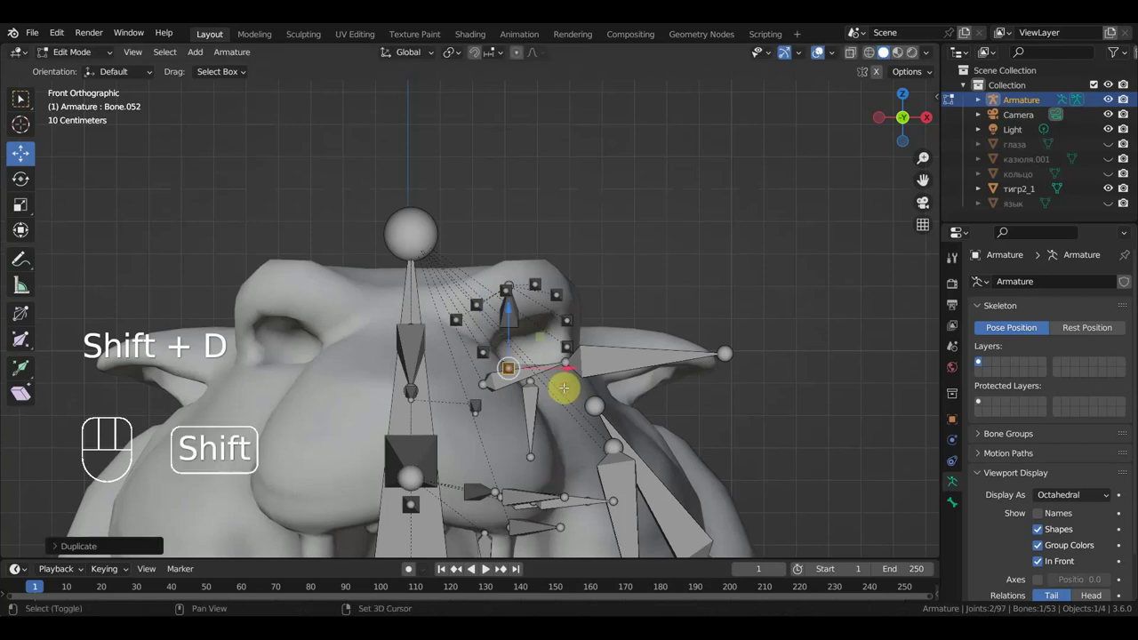
pyautogui.press('shift+d')
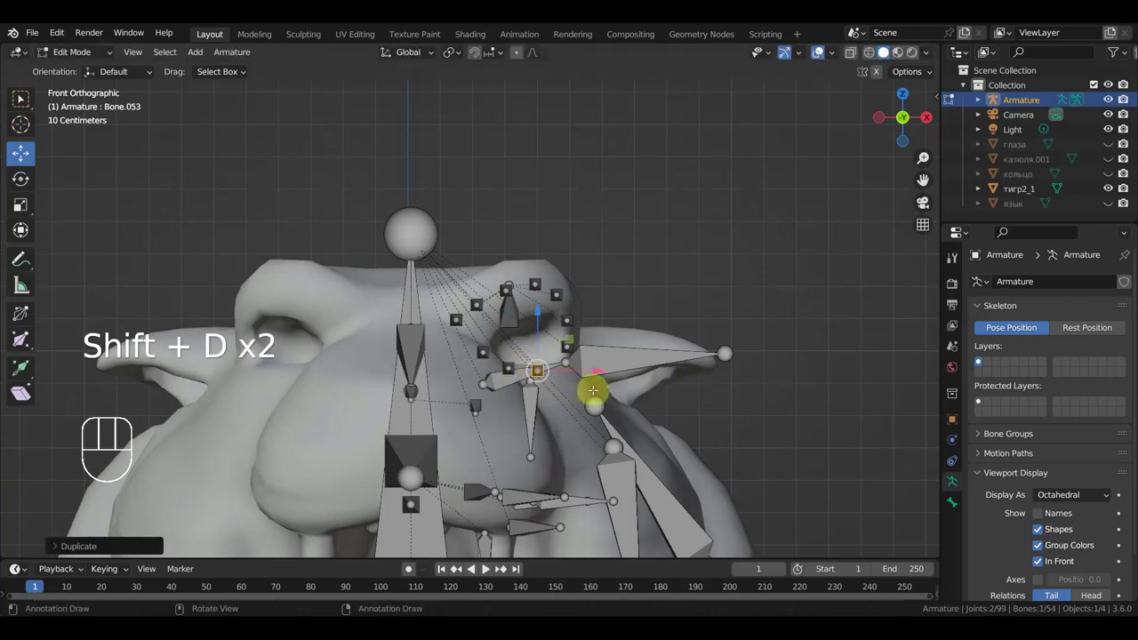
pyautogui.press('shift+d')
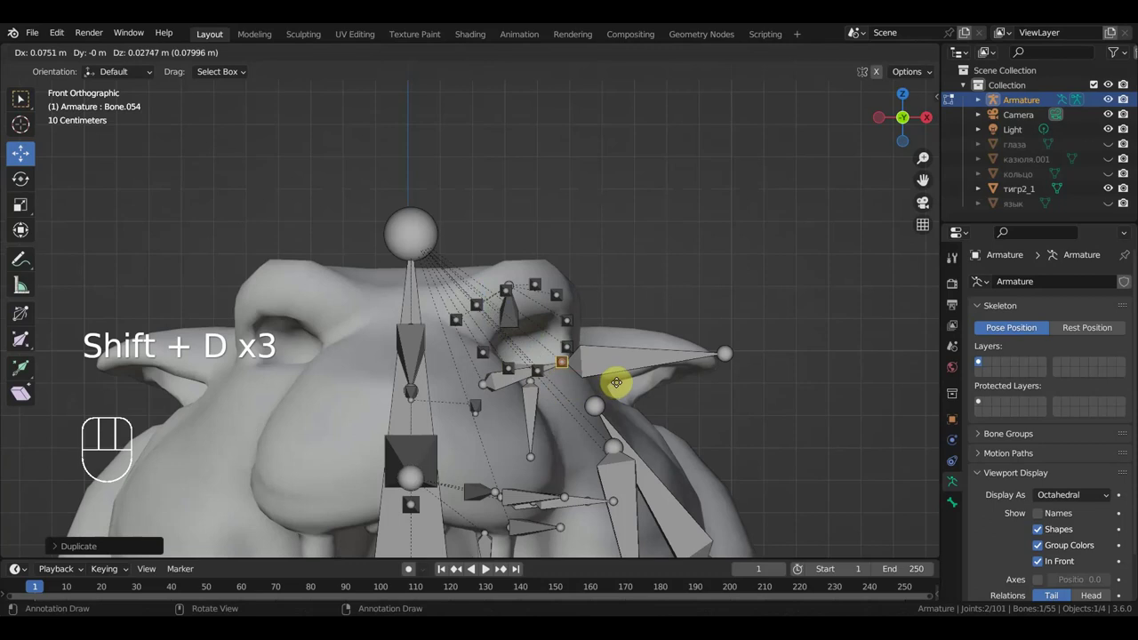
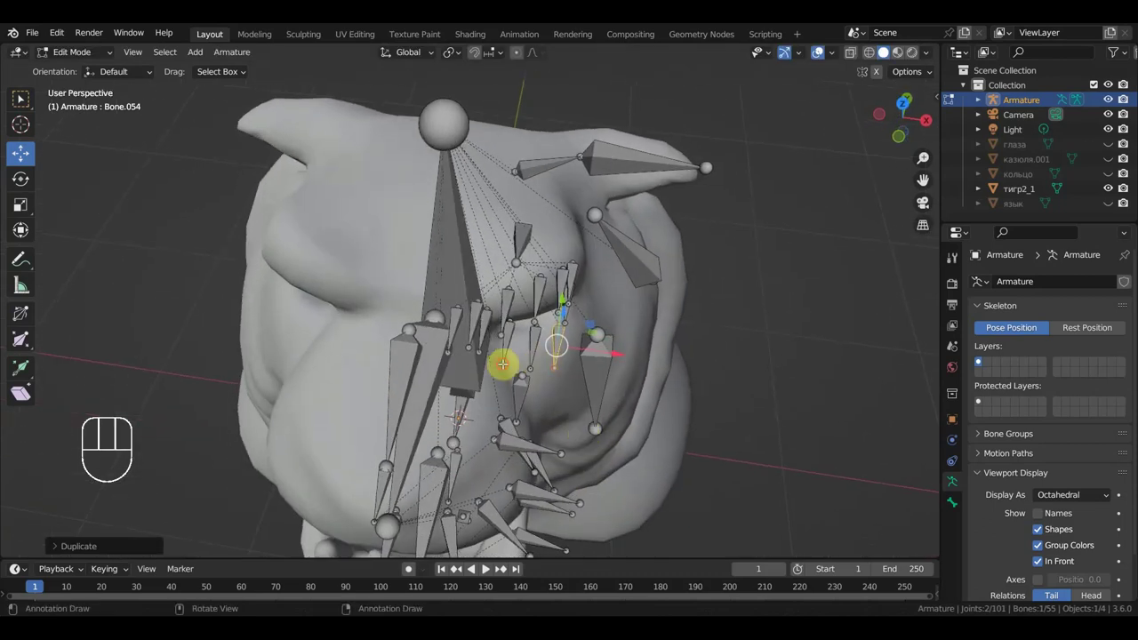
# Move each copied bone into position around the base of the ear
pyautogui.press('g')
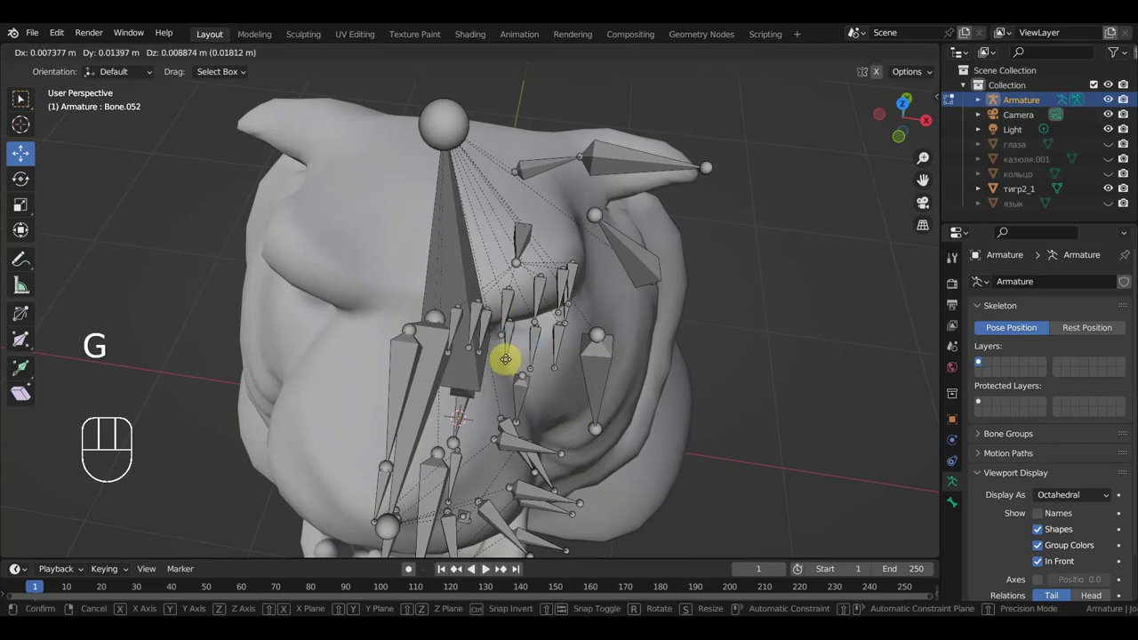
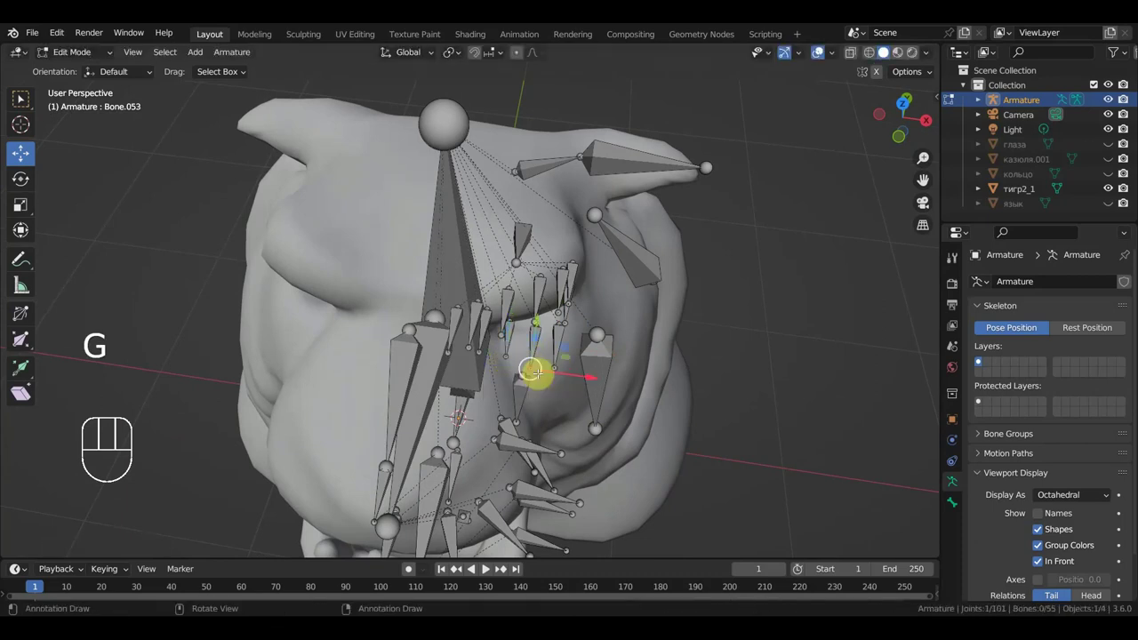
pyautogui.press('g')
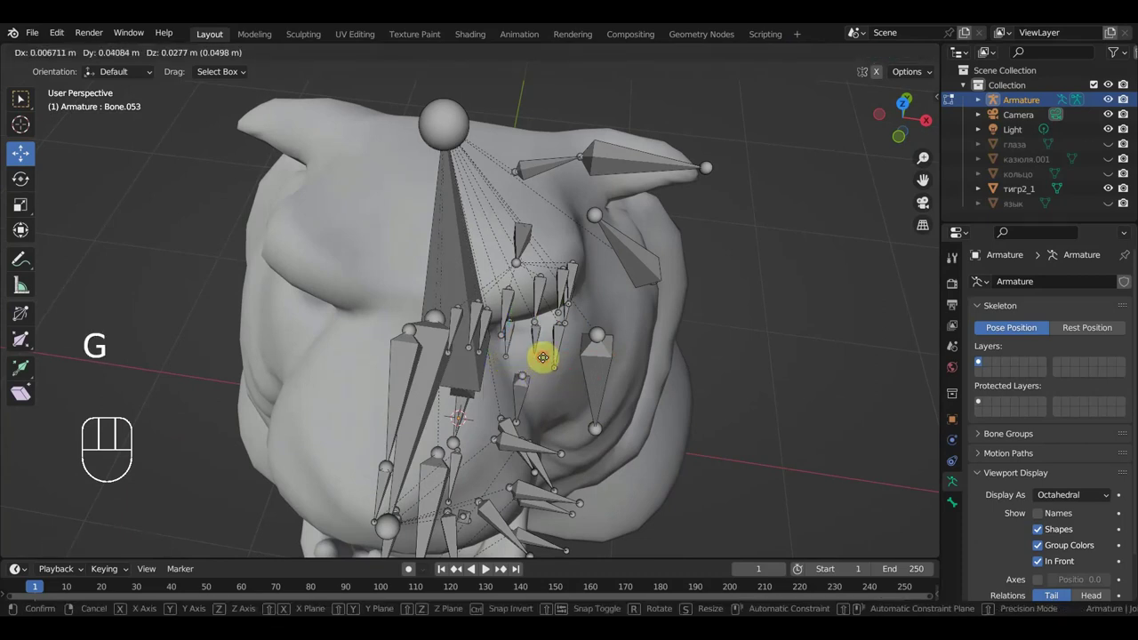
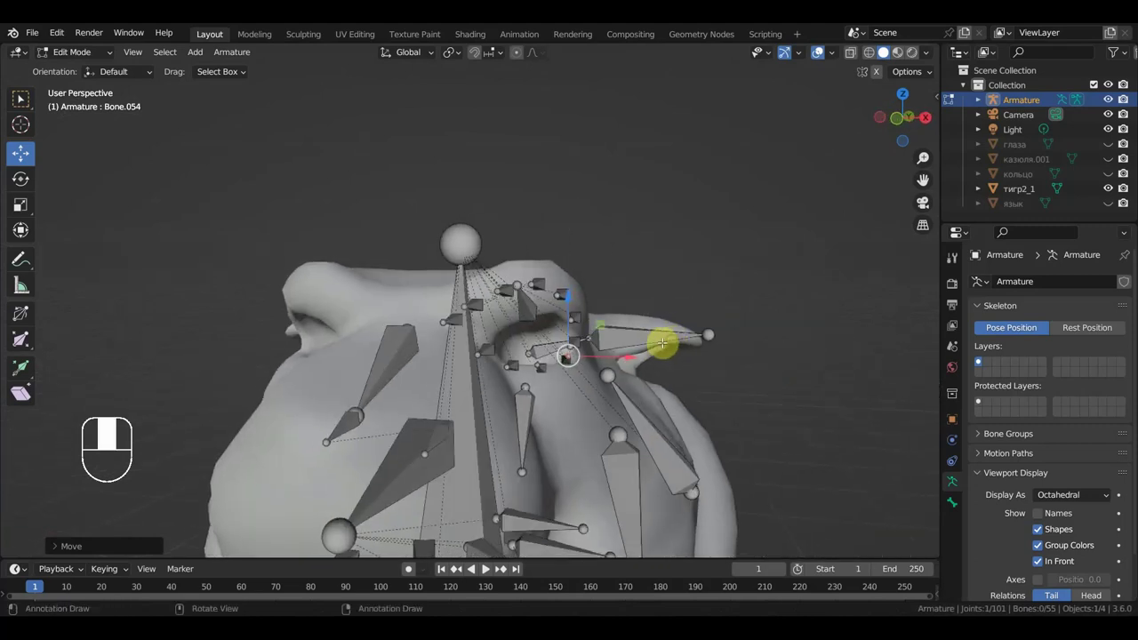
pyautogui.press('g')
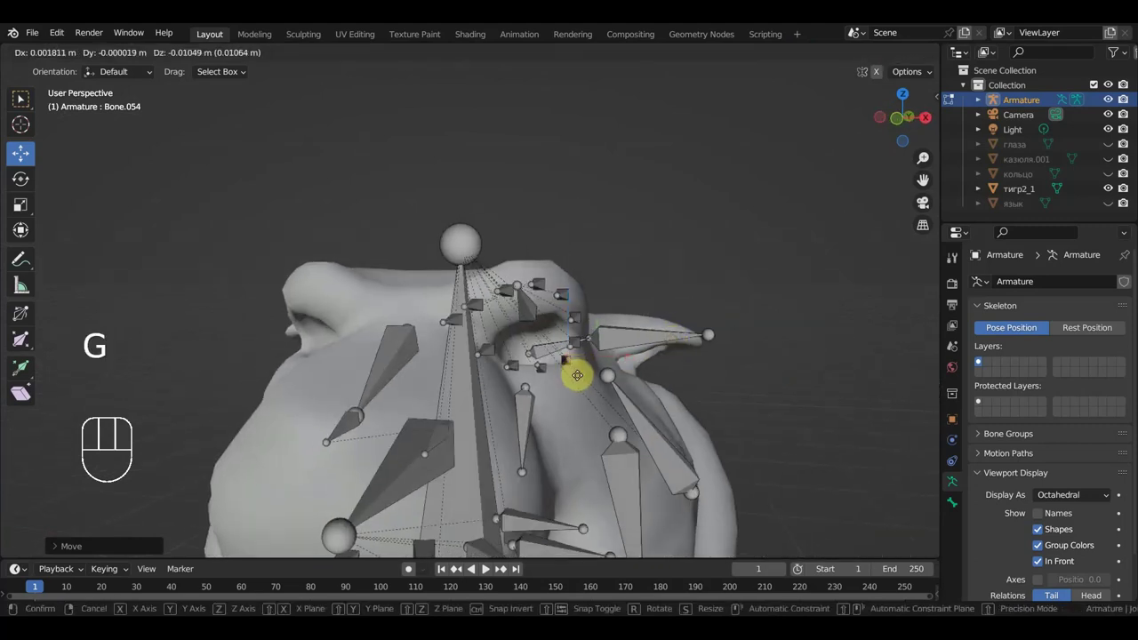
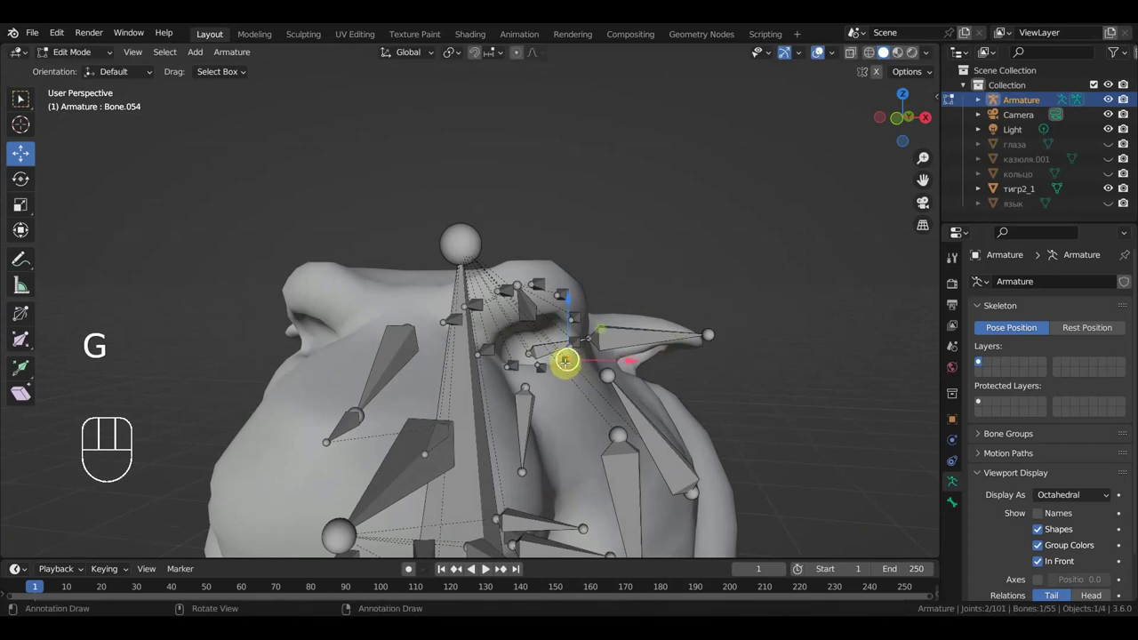
pyautogui.press('g')
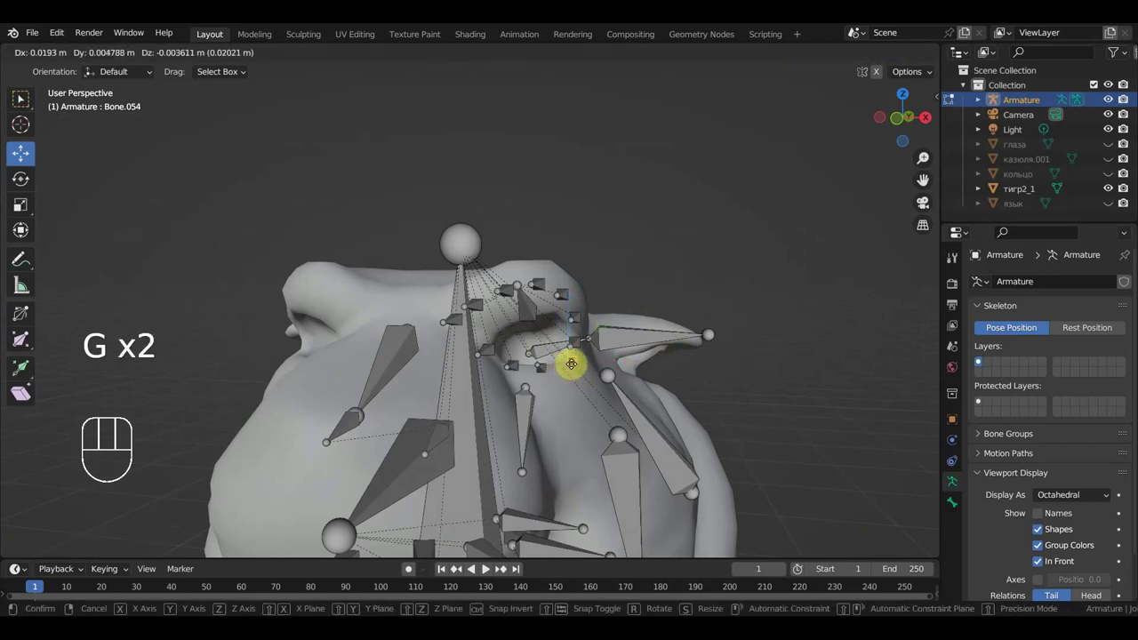
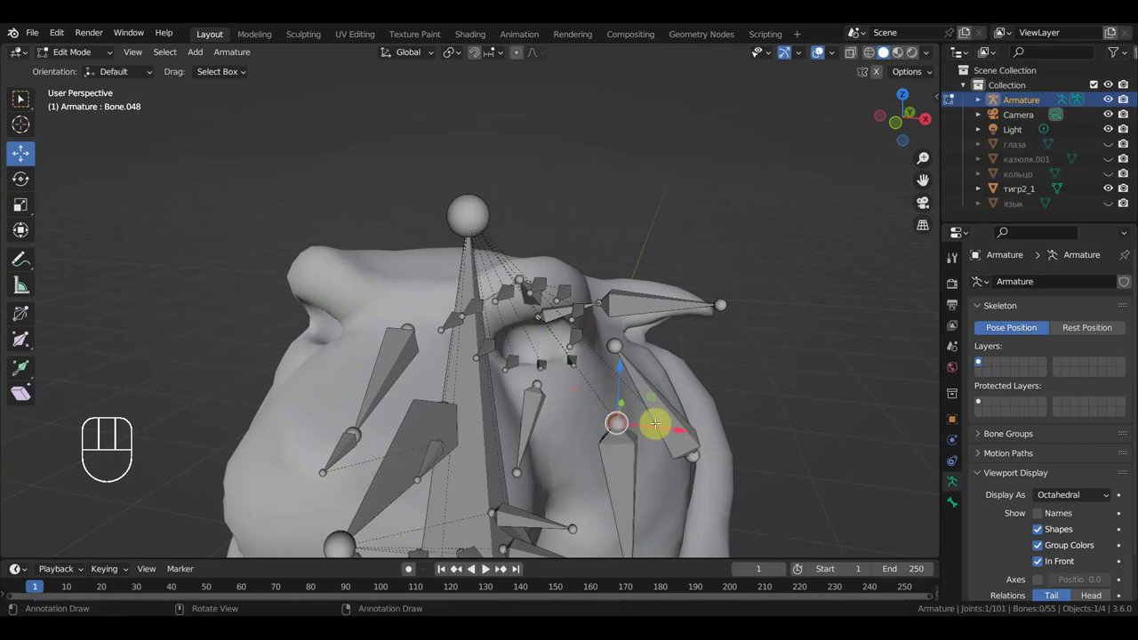
# Clear a bone's parent, move it into place, then duplicate a small bone and position it from above
pyautogui.press('KP_1')
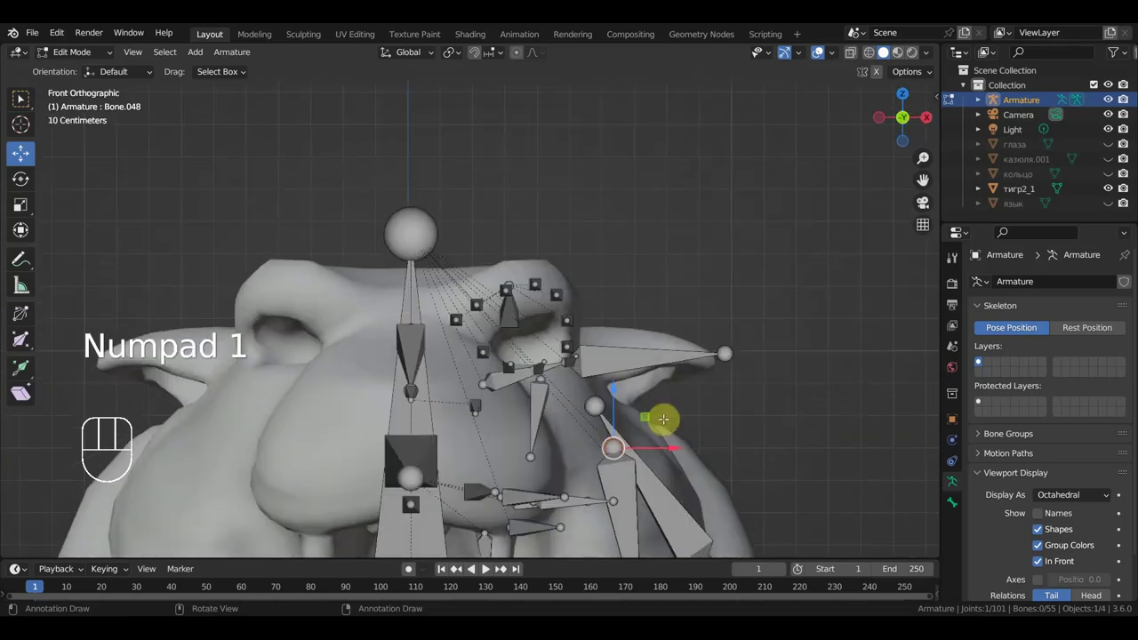
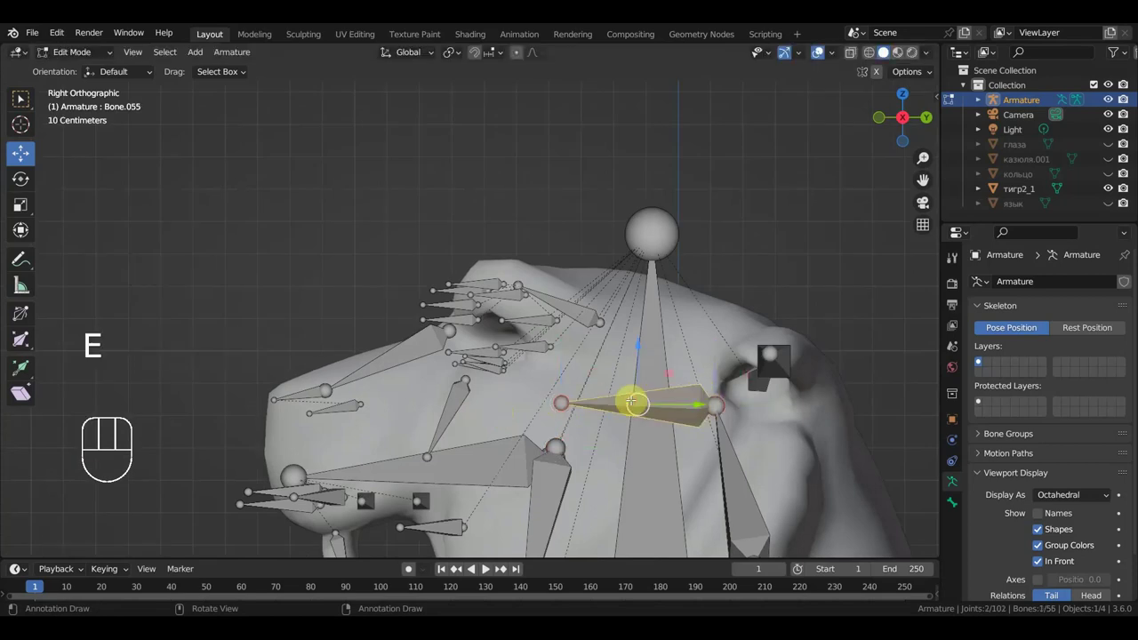
pyautogui.press('alt+p')
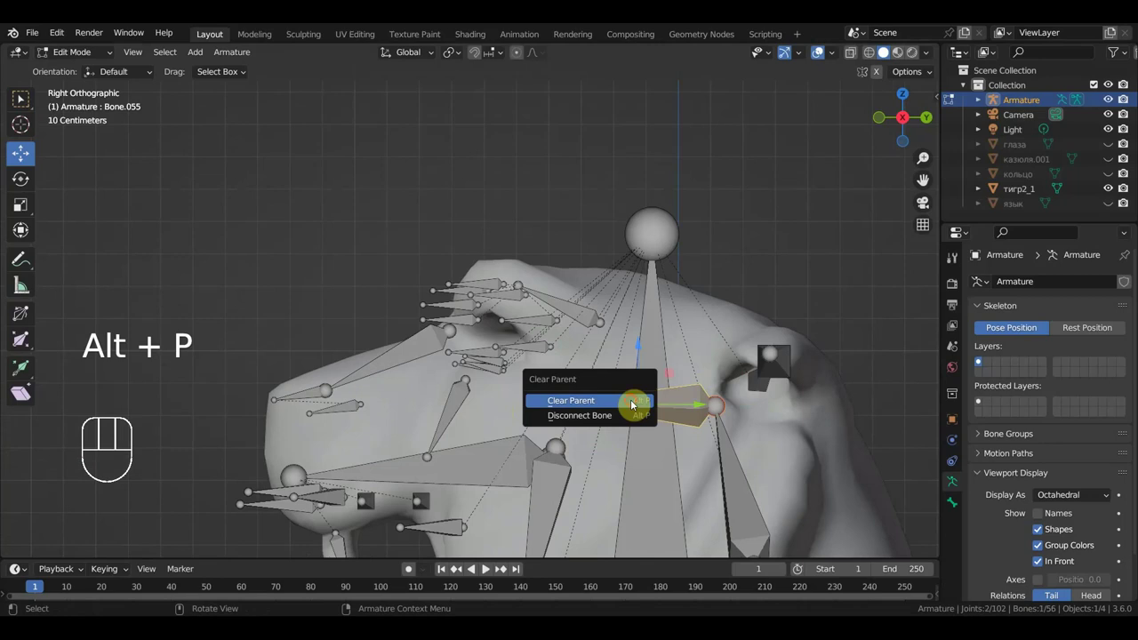
pyautogui.press('g')
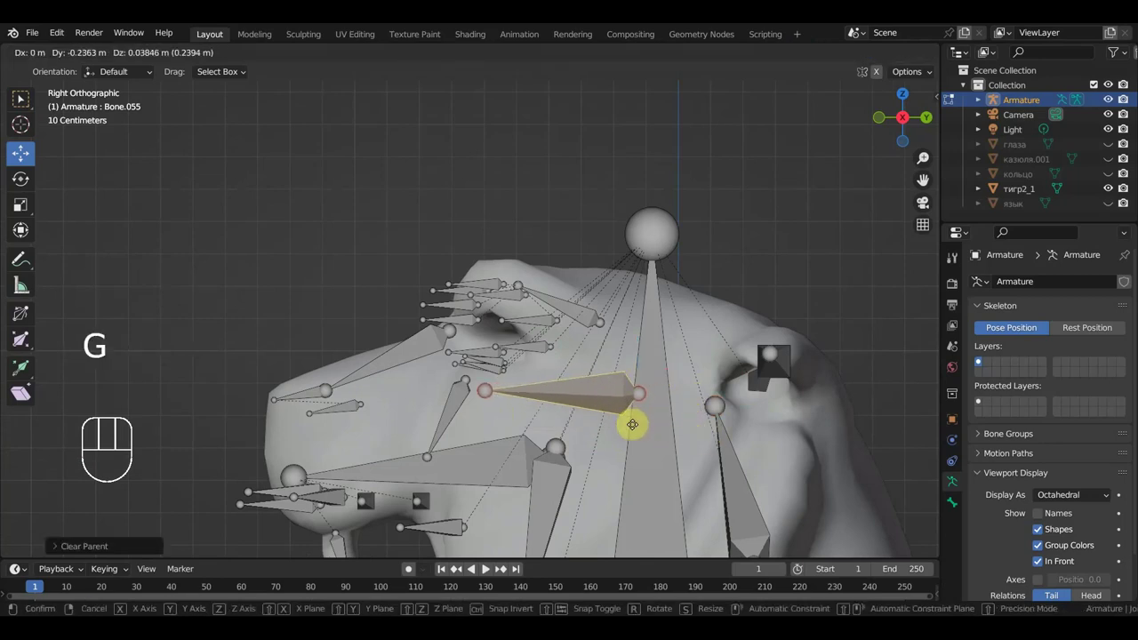
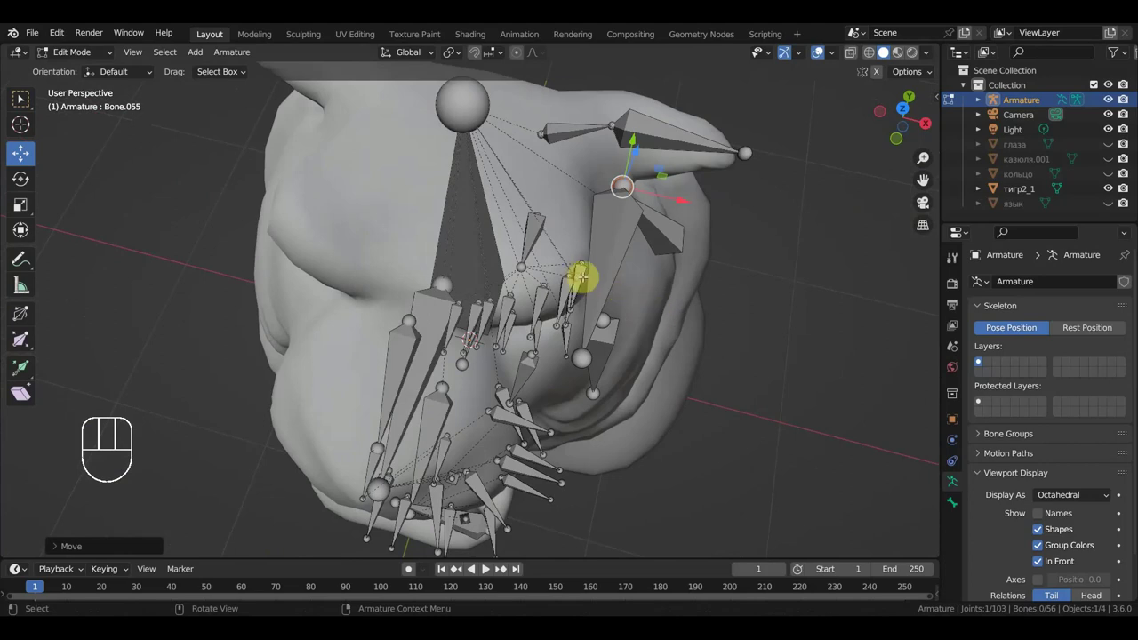
pyautogui.press('KP_7')
pyautogui.press('shift+d')
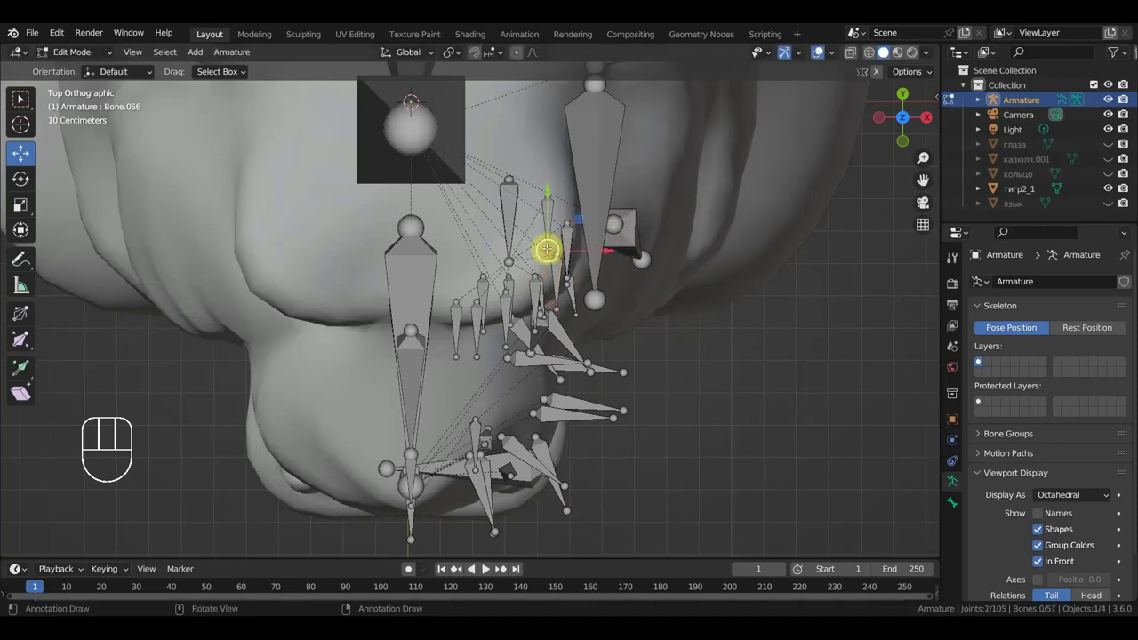
pyautogui.press('g')
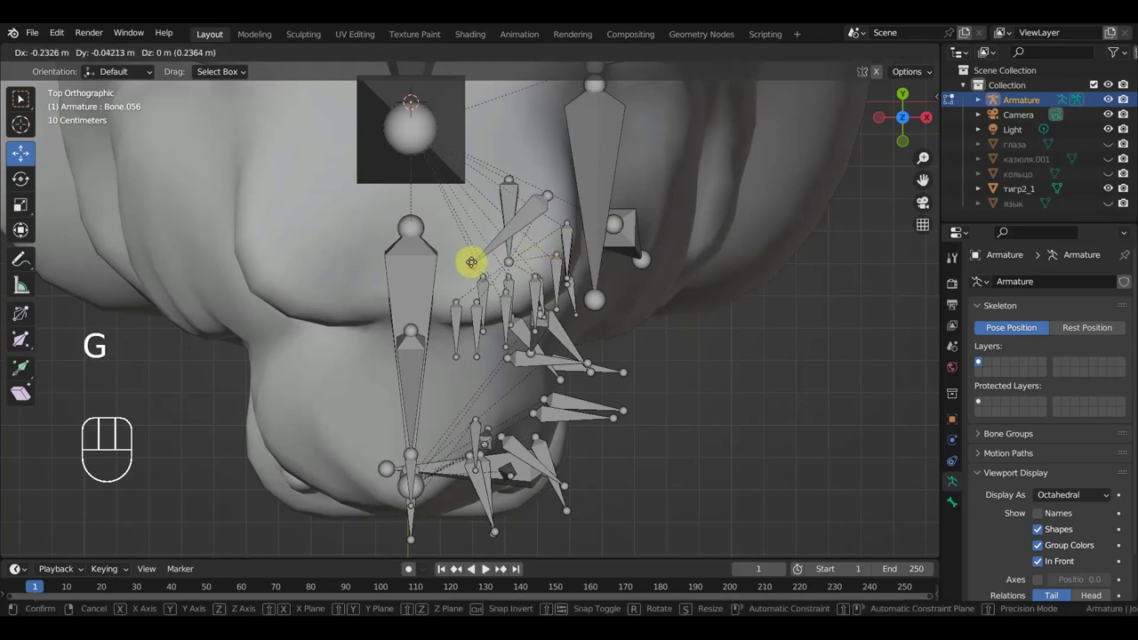
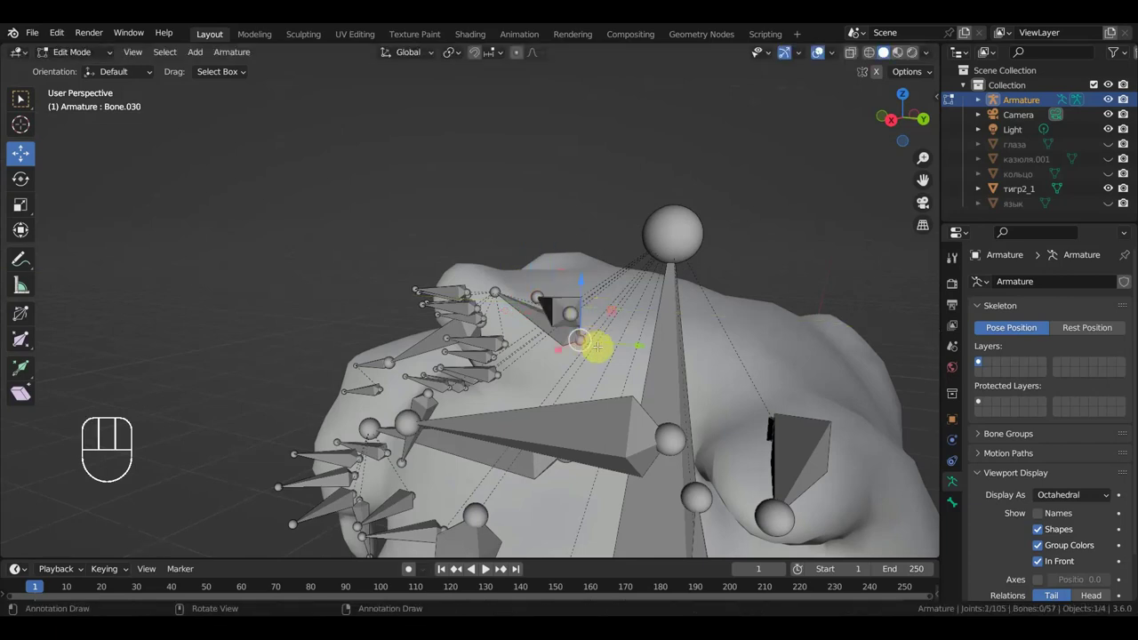
# Reposition Bone.030, Bone.056 and Bone.022 around the ear using side and top views
pyautogui.press('KP_3')
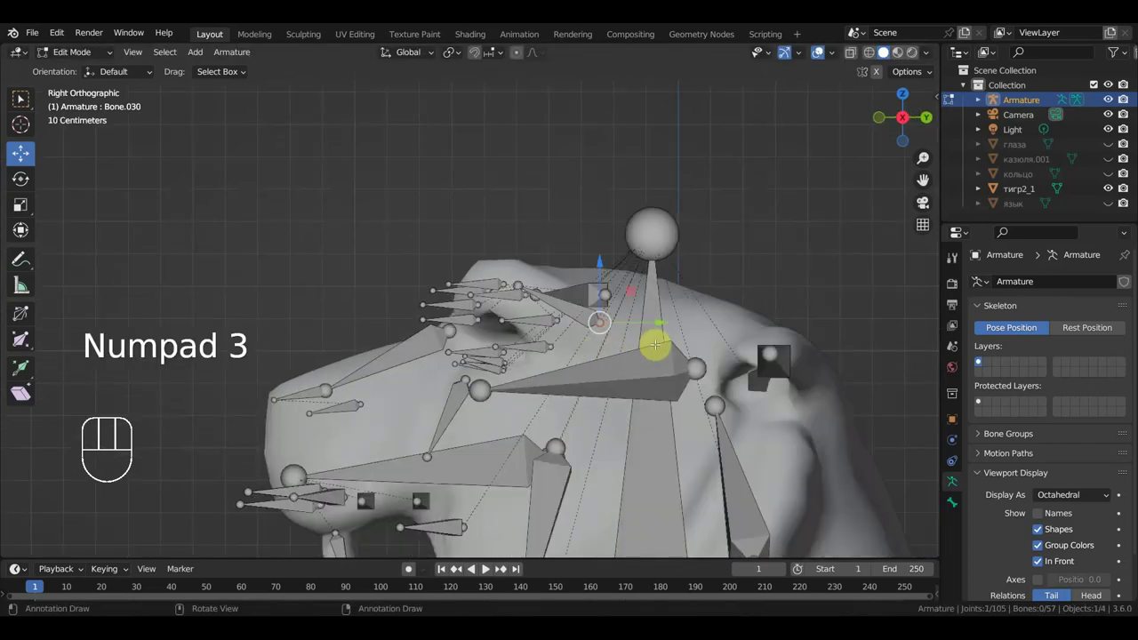
pyautogui.press('g')
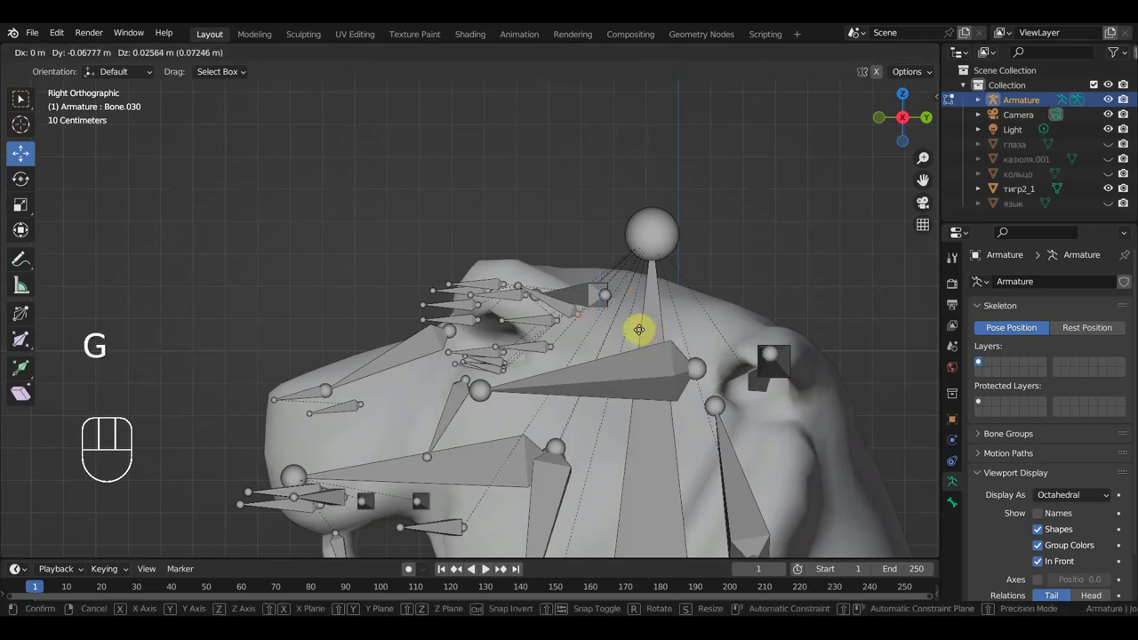
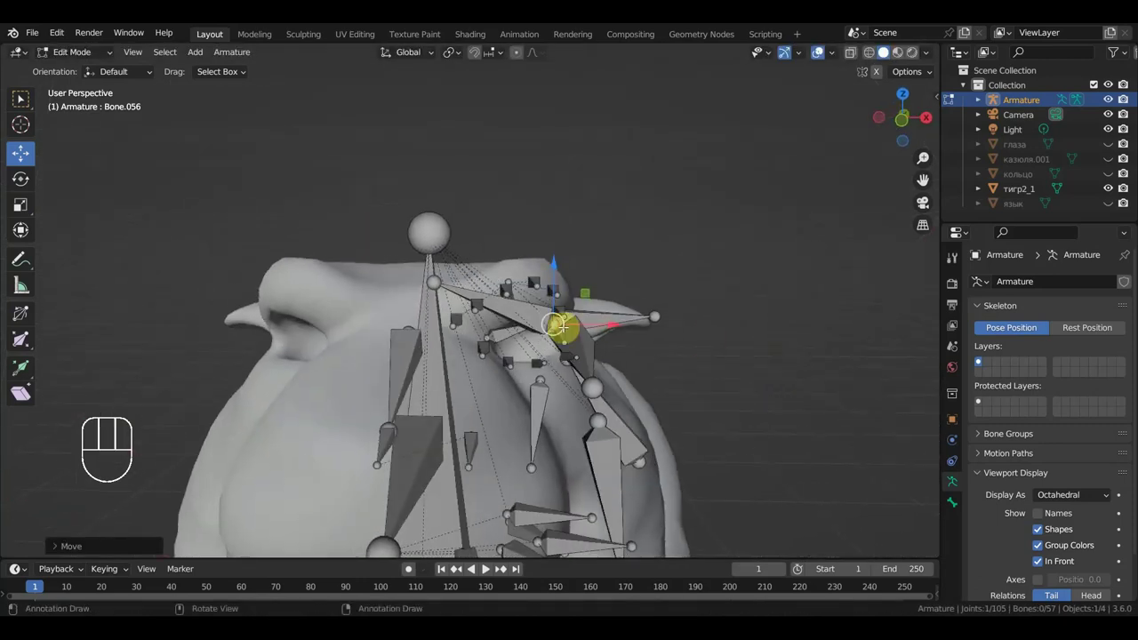
pyautogui.press('g')
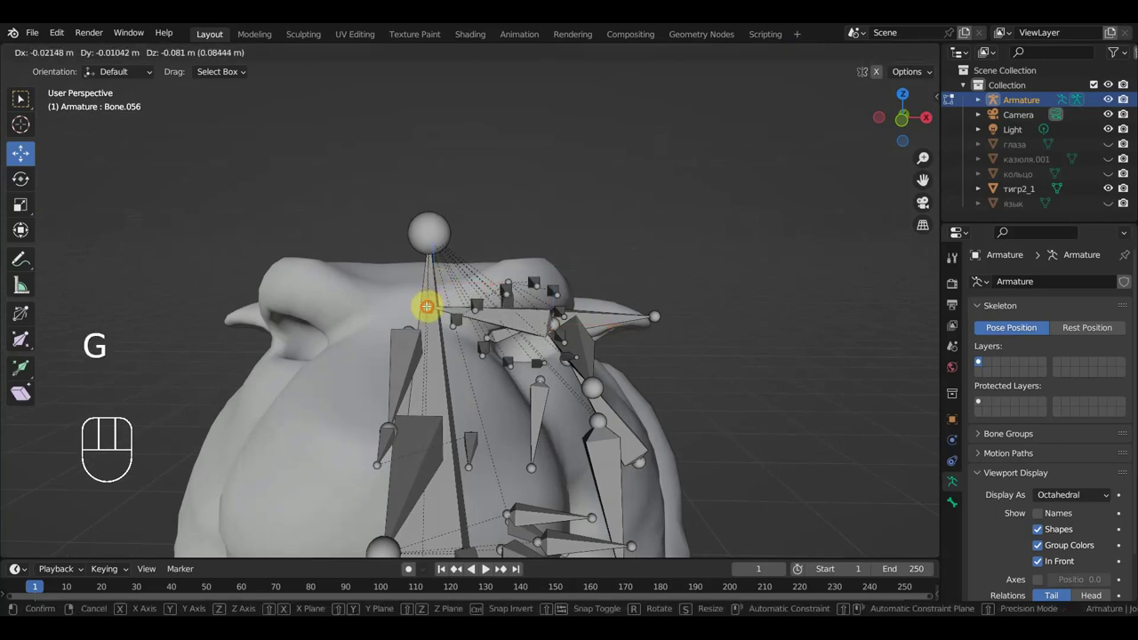
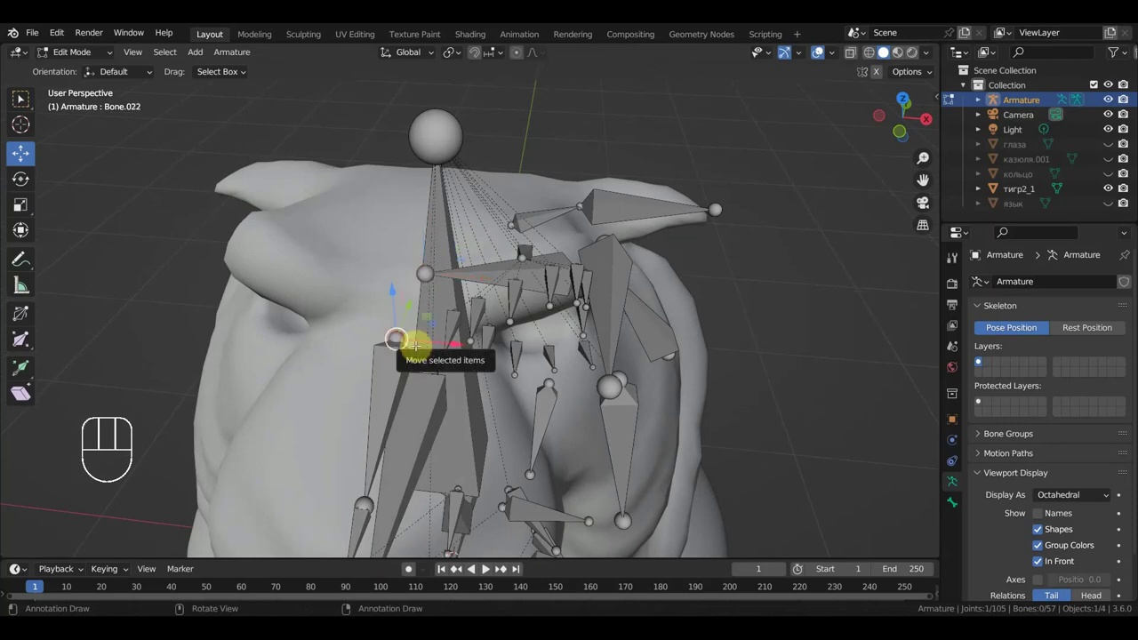
pyautogui.press('KP_7')
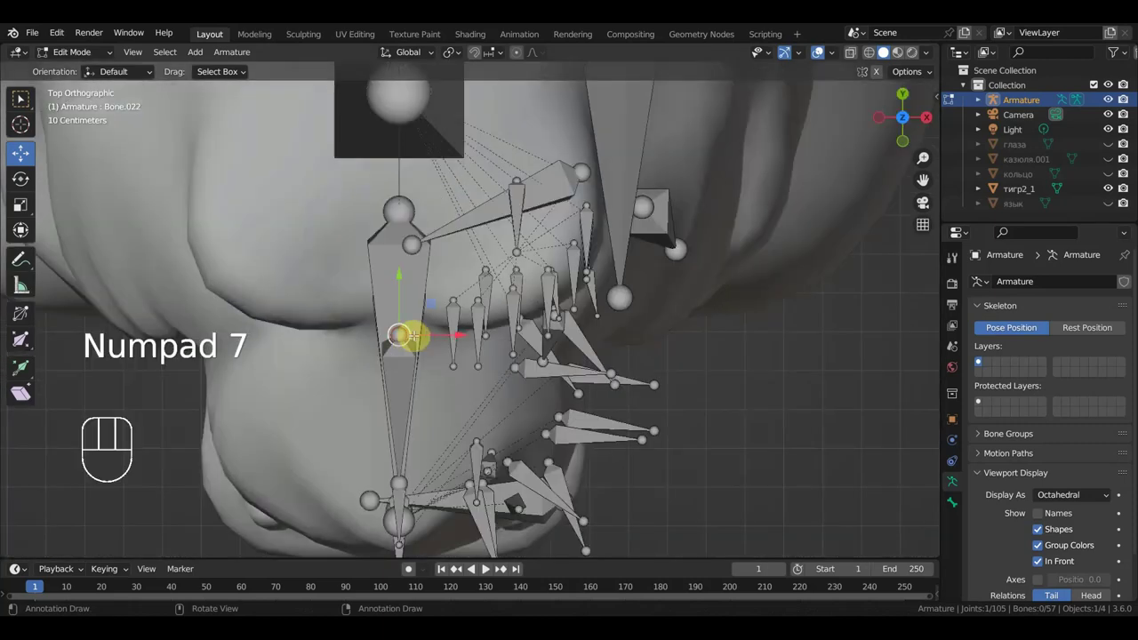
pyautogui.press('g')
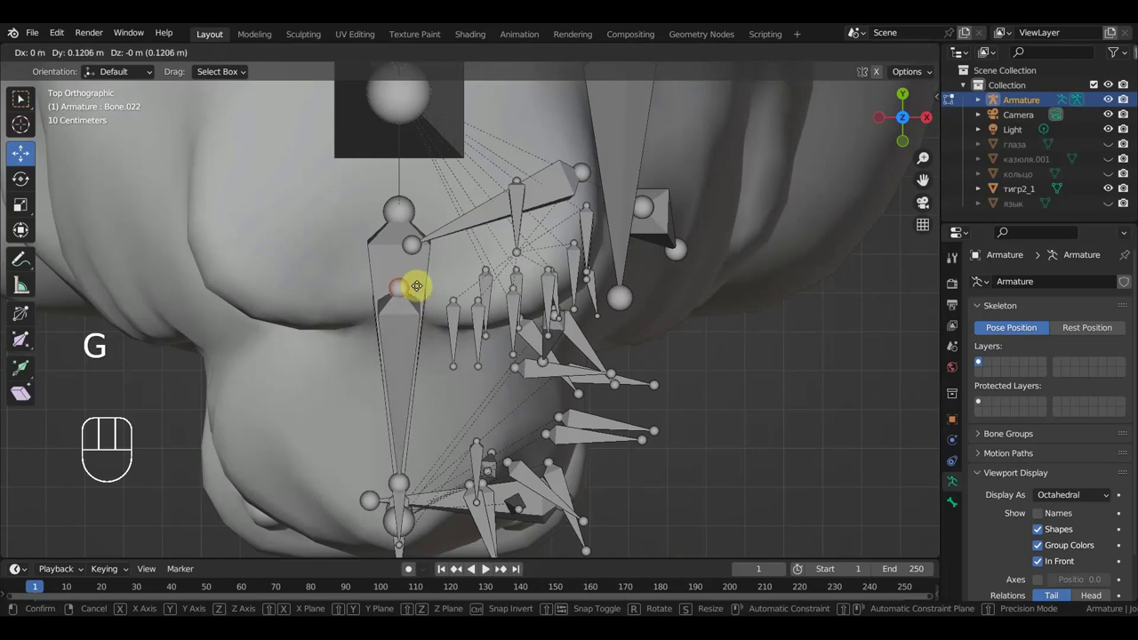
pyautogui.press('KP_3')
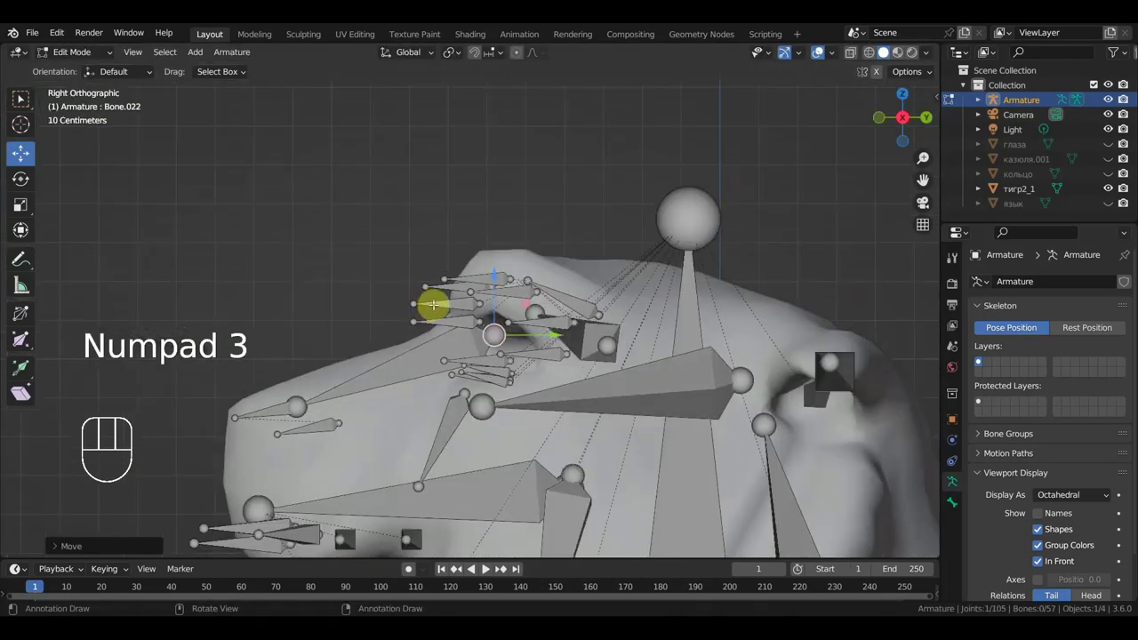
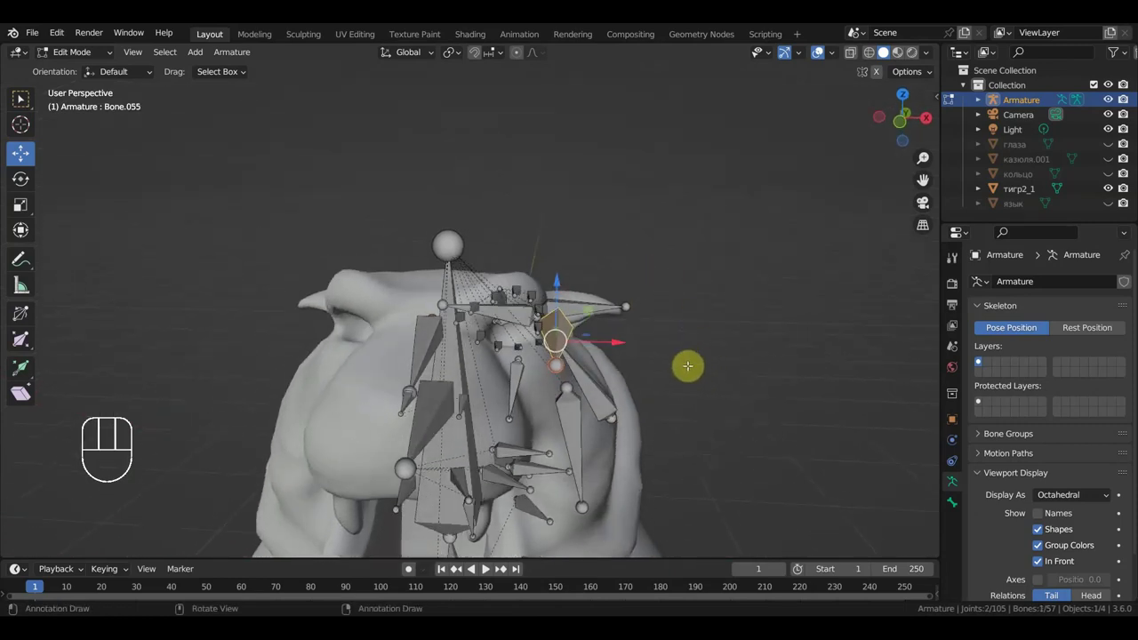
# Shrink Bone.055 to about three-quarters size and reposition it on the ear
pyautogui.press('s')
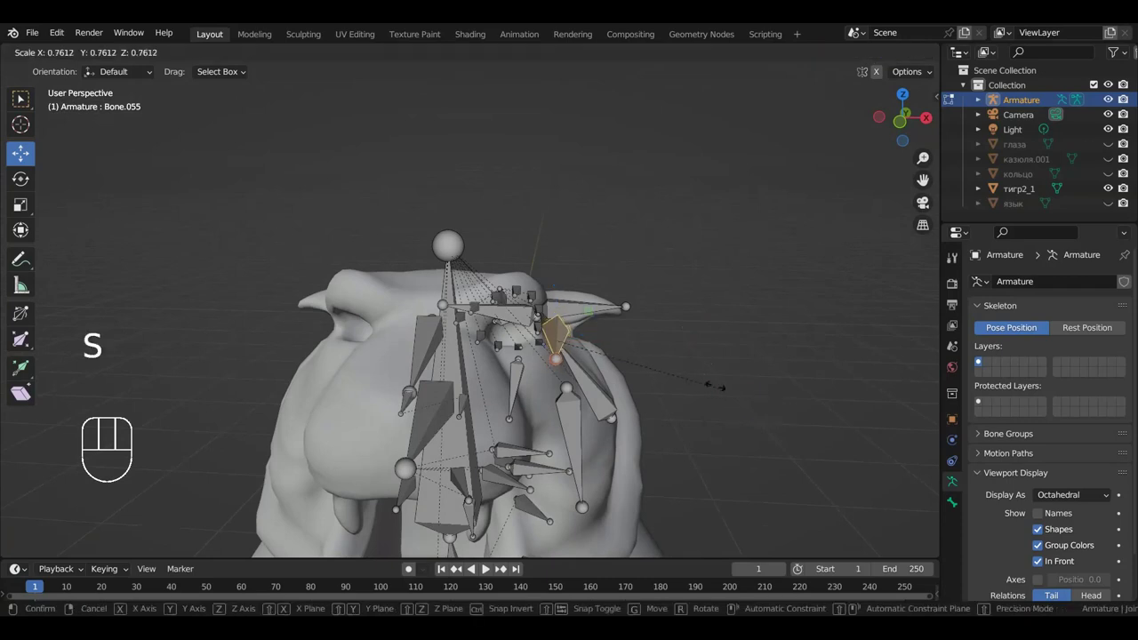
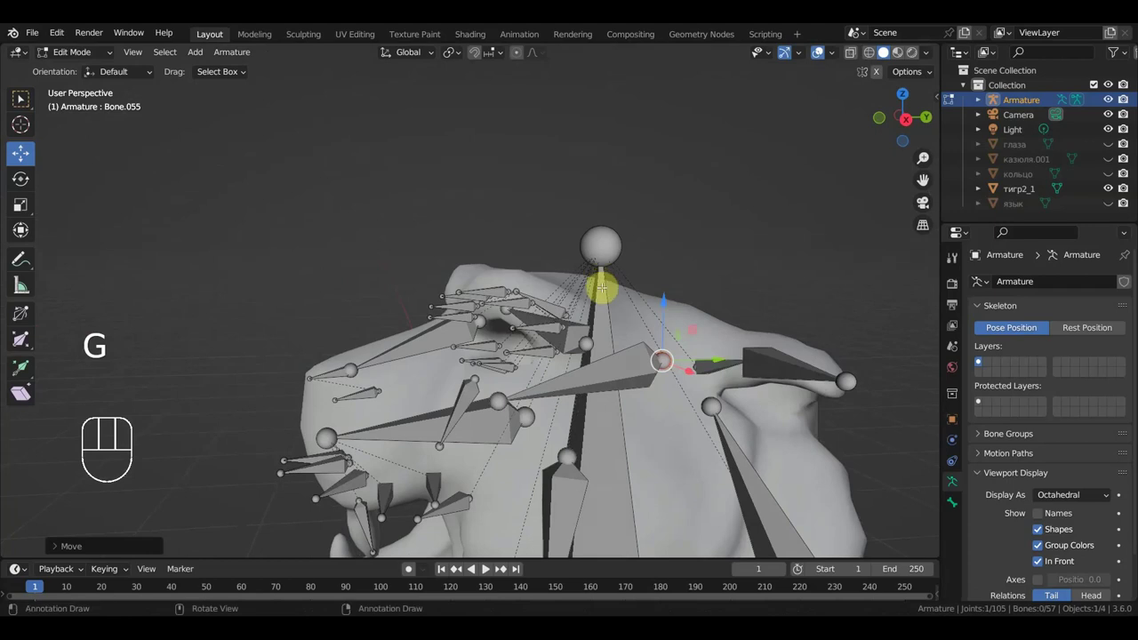
pyautogui.press('g')
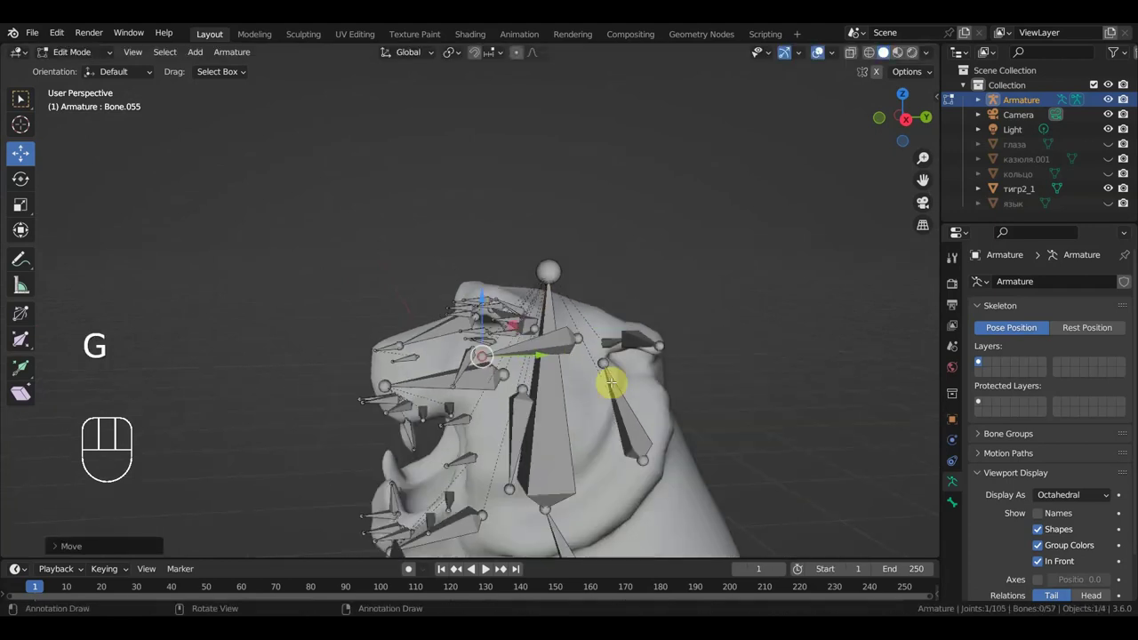
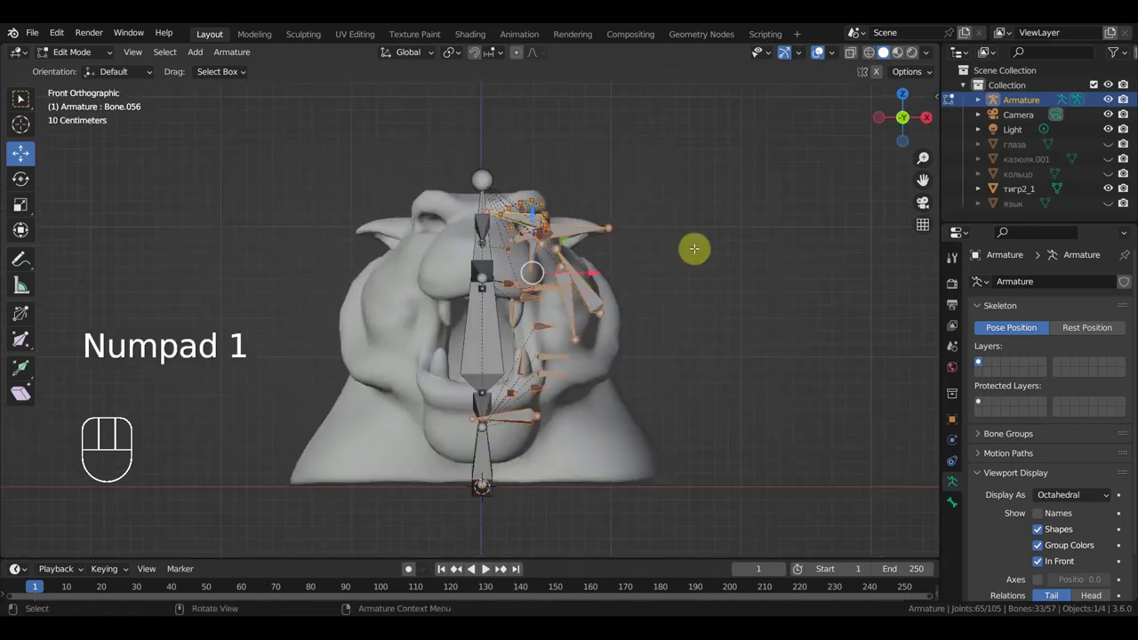
# Duplicate the 33 selected ear and face bones for the other side, then reveal the hidden bones
pyautogui.press('shift+d')
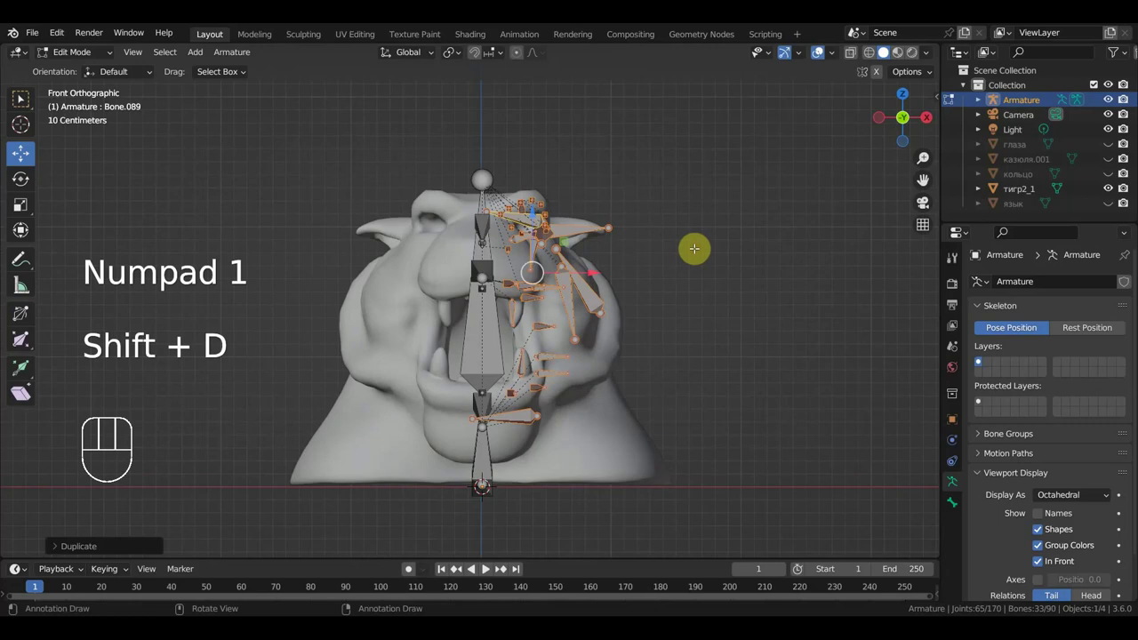
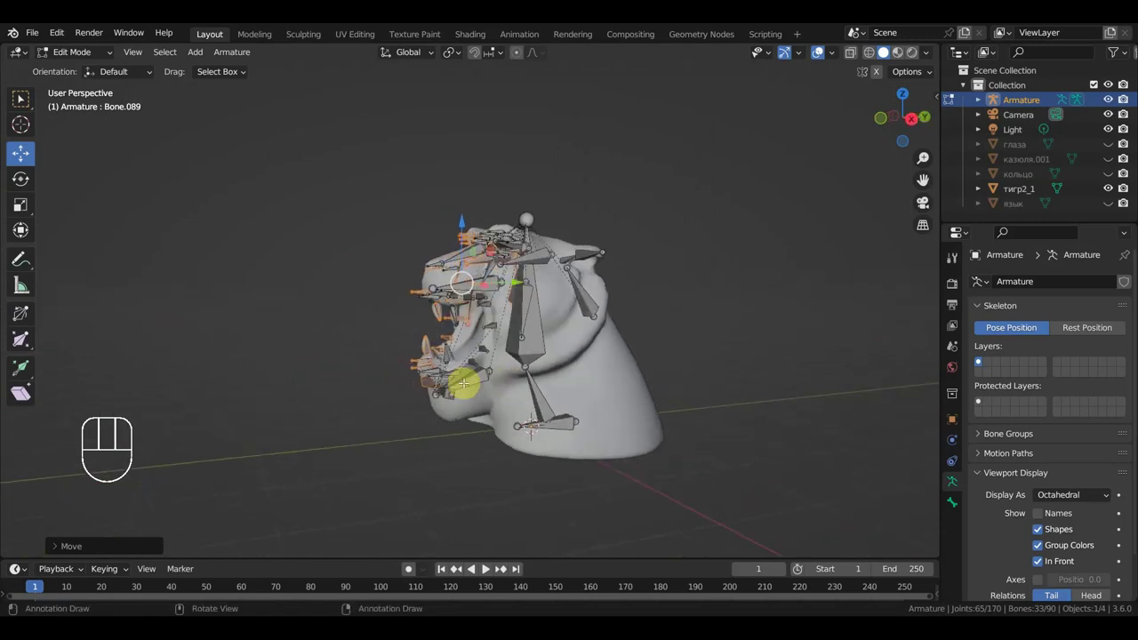
pyautogui.press('alt+h')
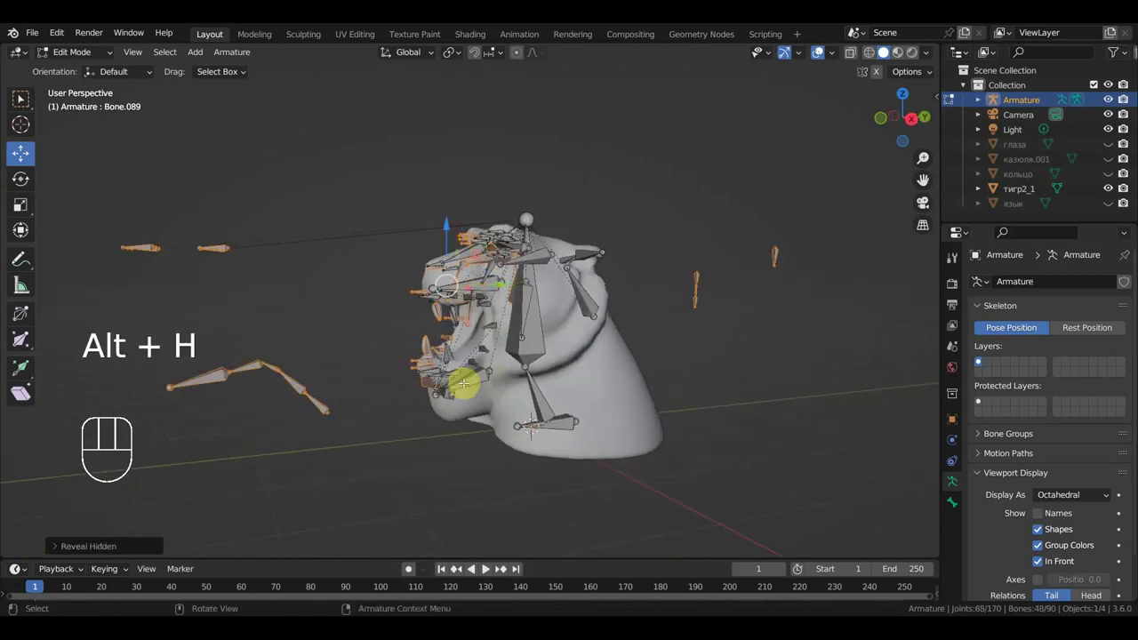
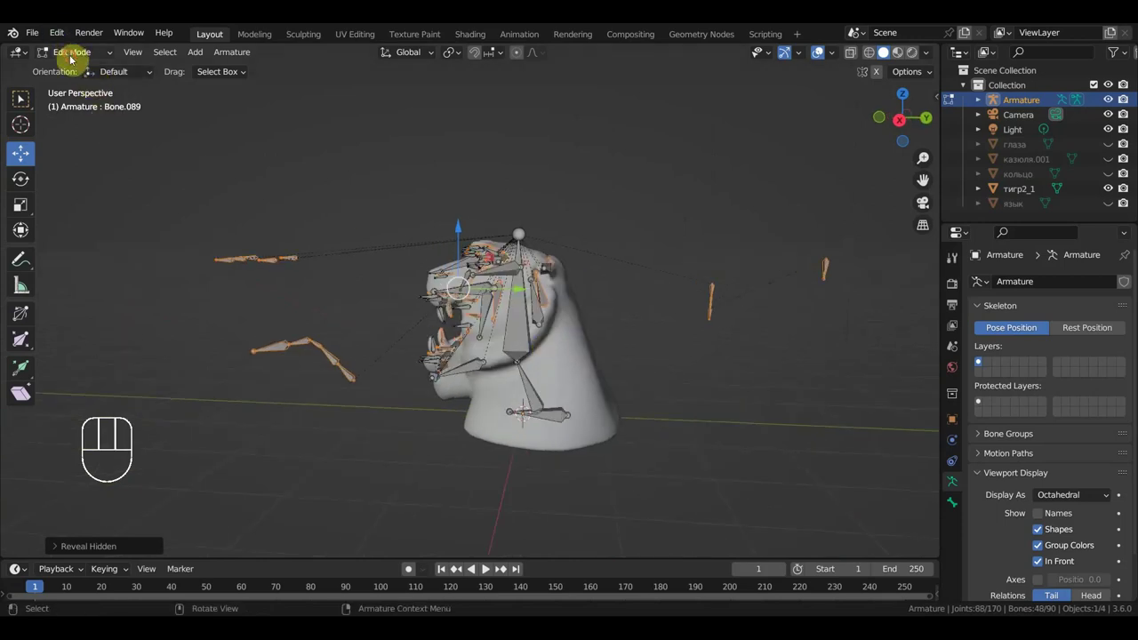
# In Object Mode, unhide the eyes, tongue and ring objects and select the ring beside the head
pyautogui.click(73, 57)
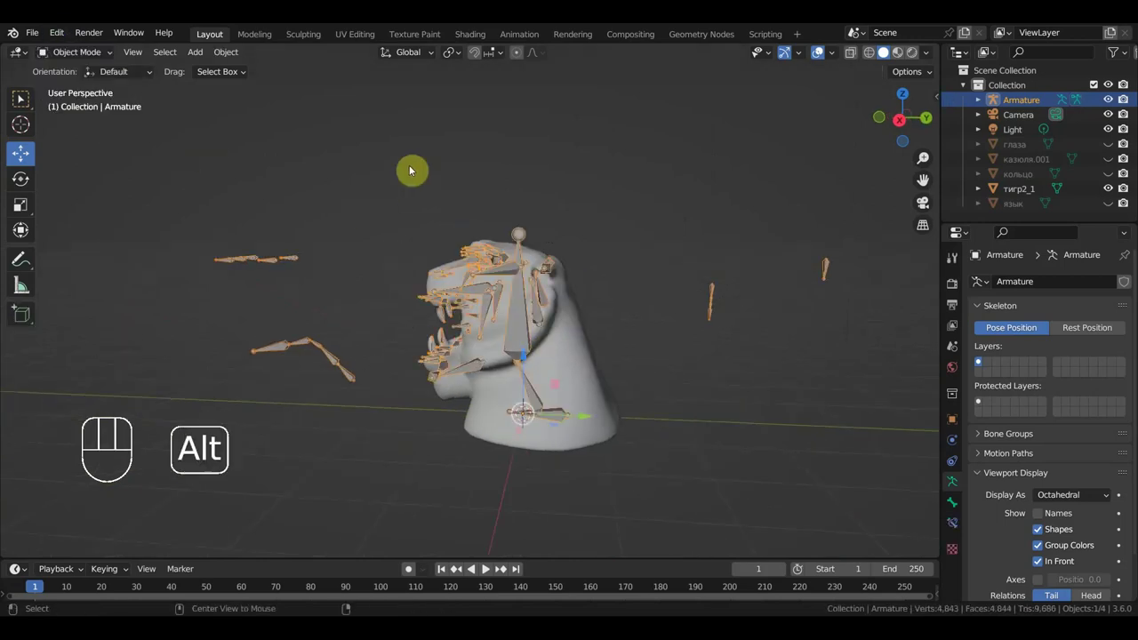
pyautogui.press('alt+h')
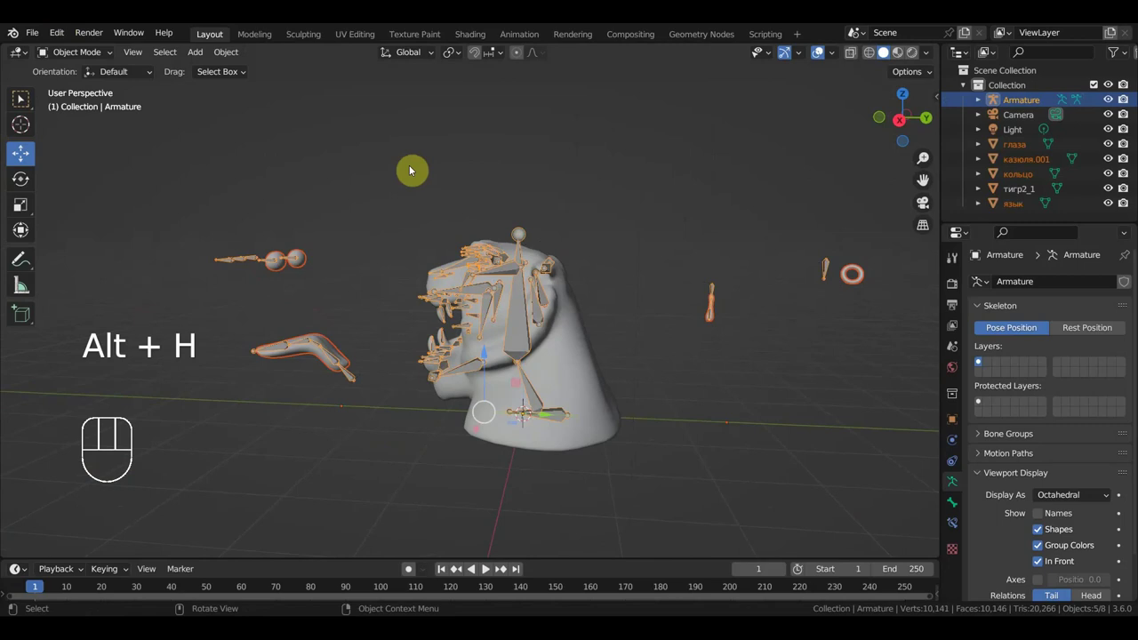
pyautogui.press('KP_3')
pyautogui.middleClick(607, 261)
pyautogui.middleClick(816, 352)
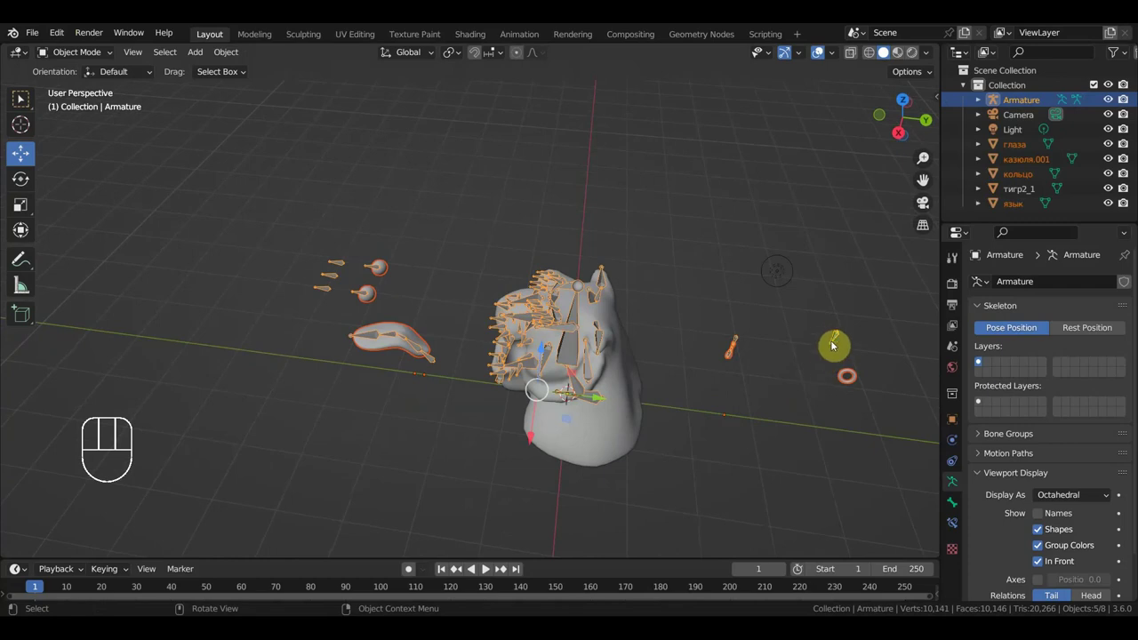
pyautogui.click(836, 334)
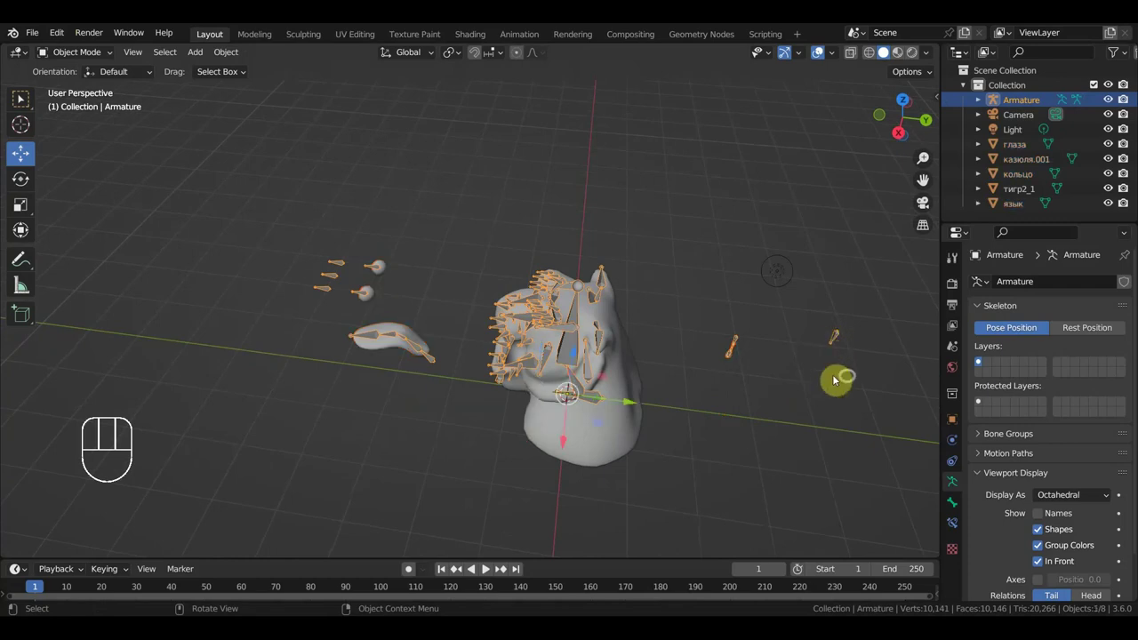
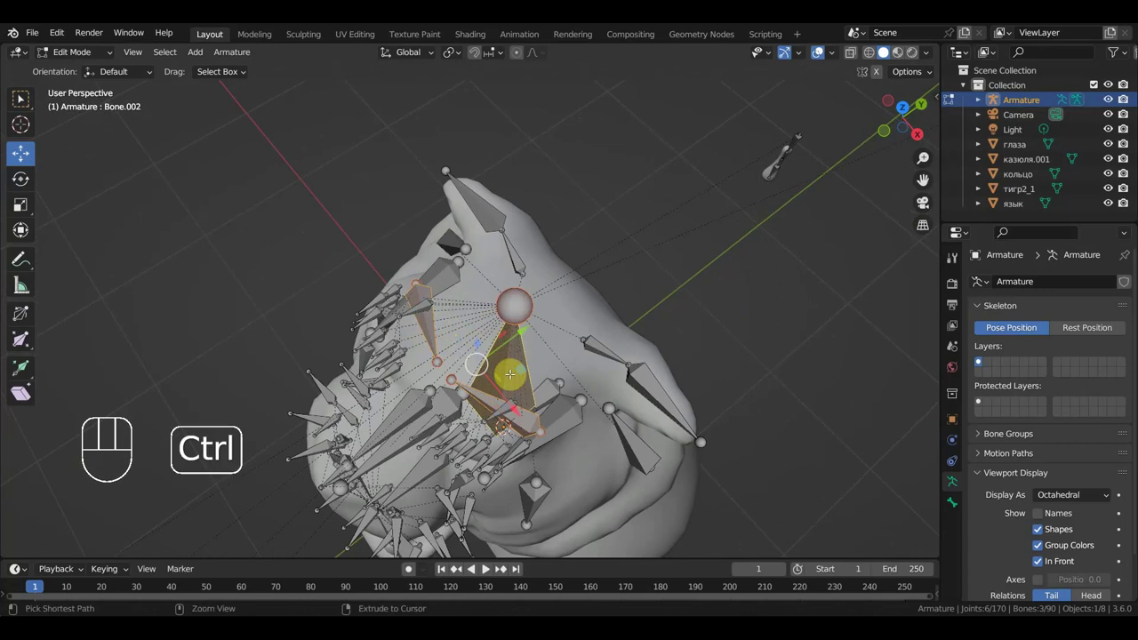
# Parent the tiger head meshes to the armature with automatic weights
pyautogui.press('ctrl+p')
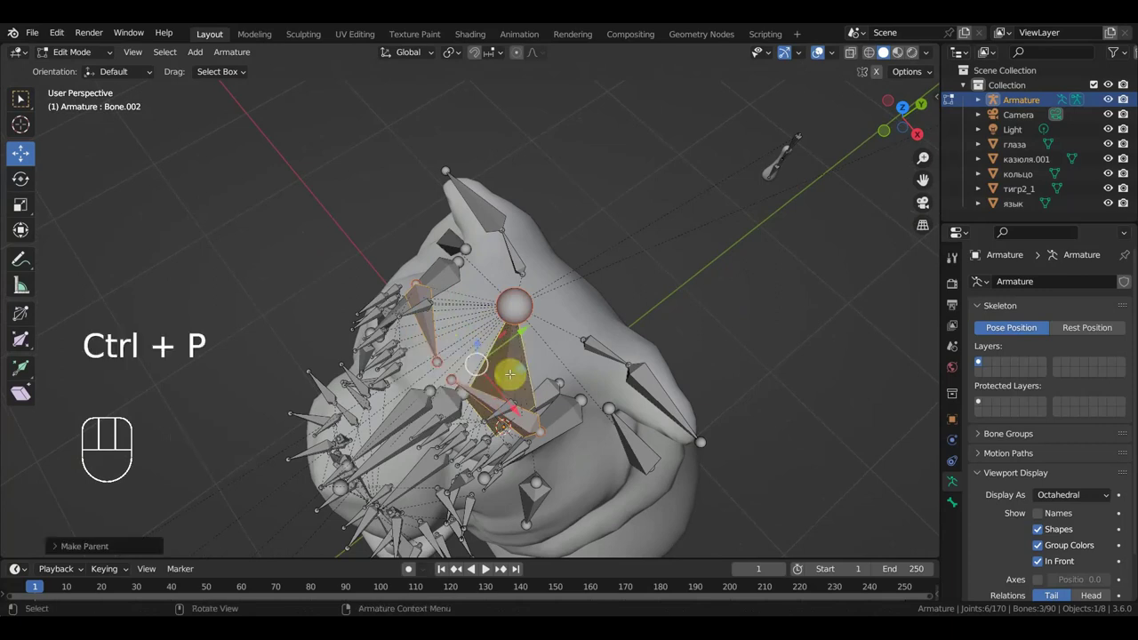
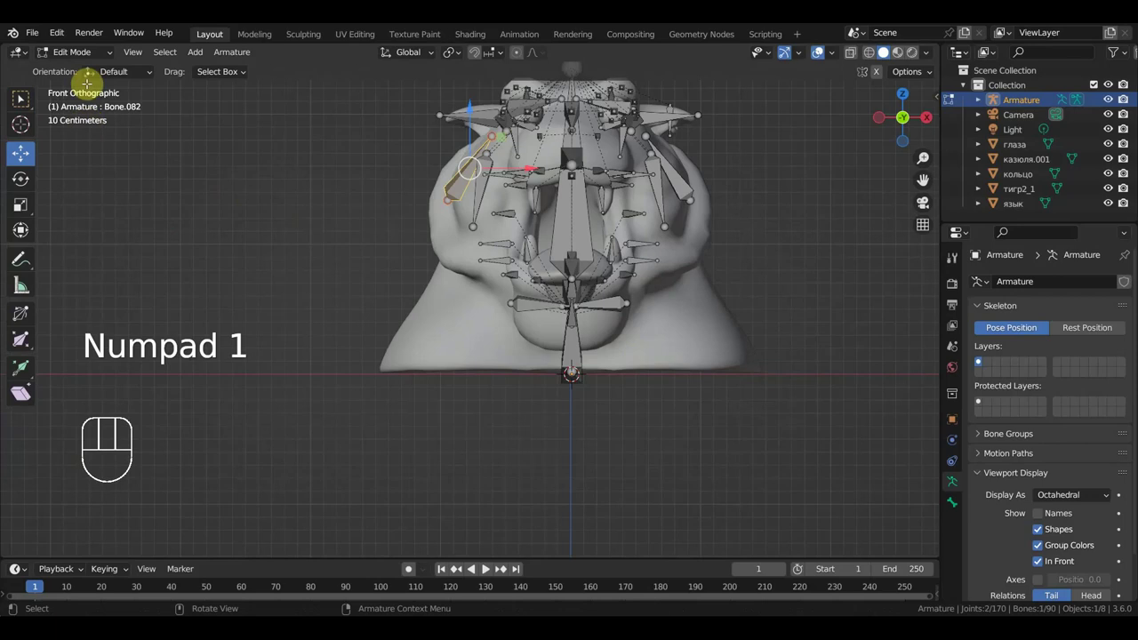
pyautogui.click(84, 60)
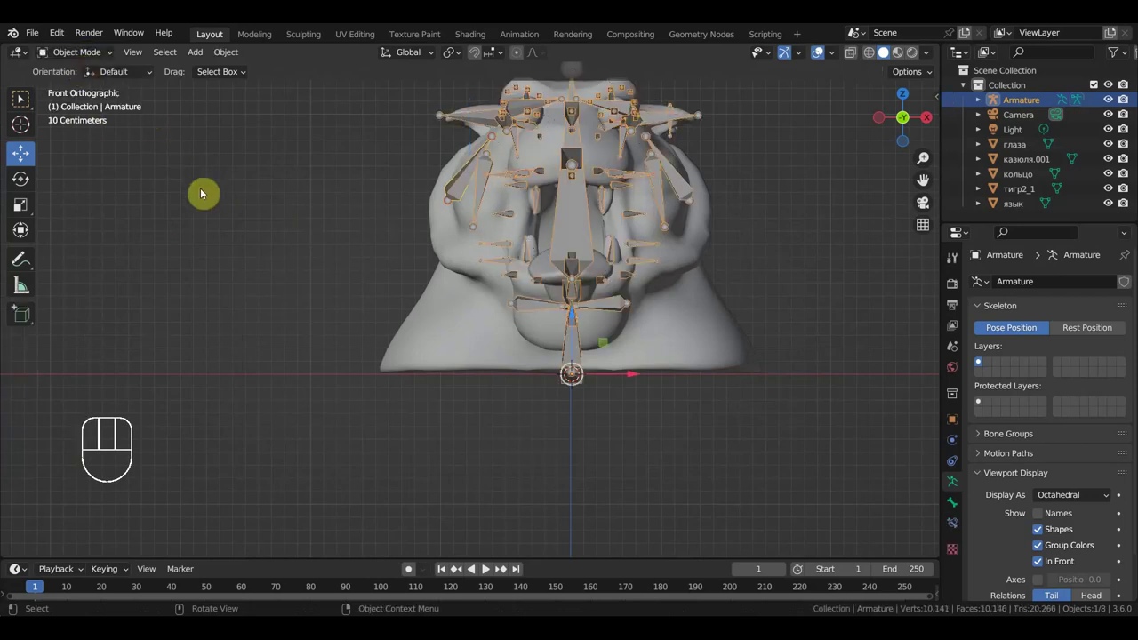
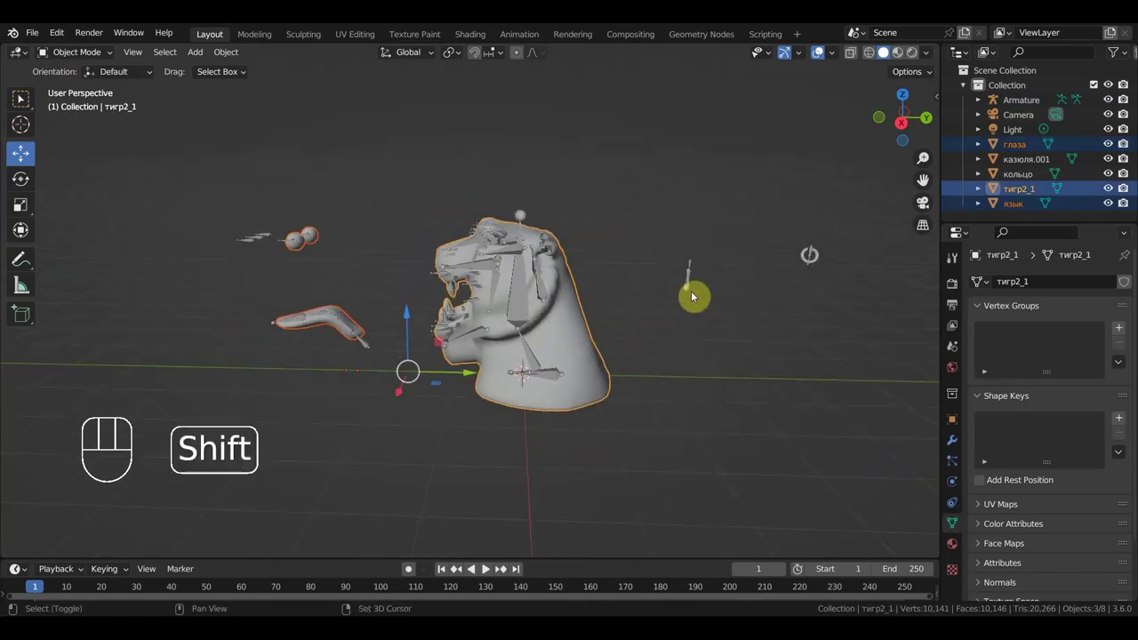
pyautogui.click(693, 294)
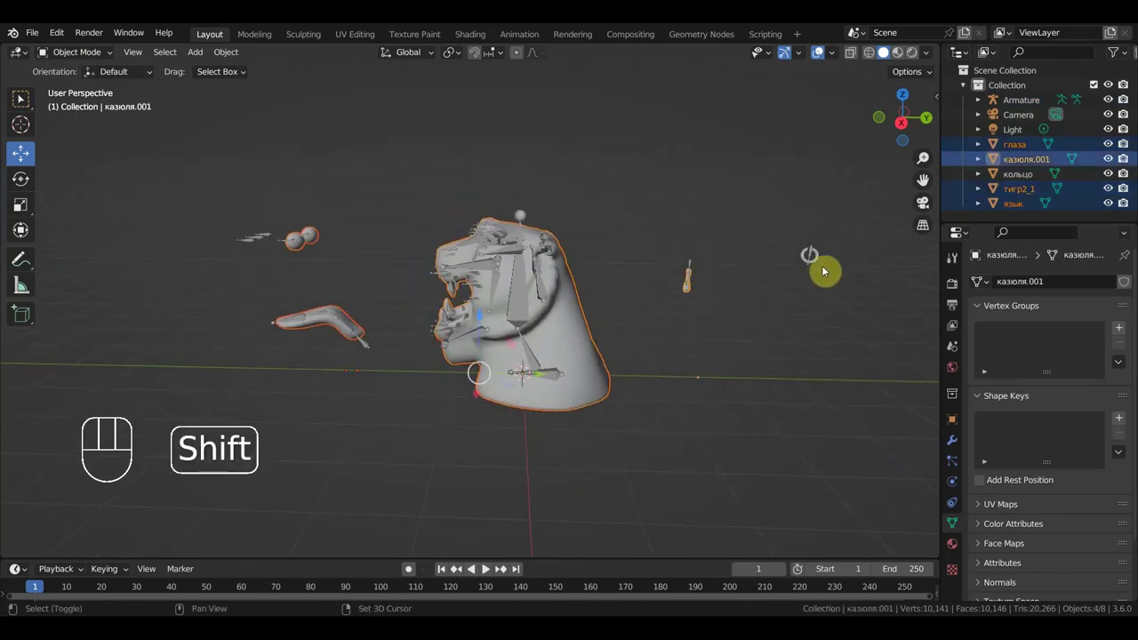
pyautogui.click(820, 261)
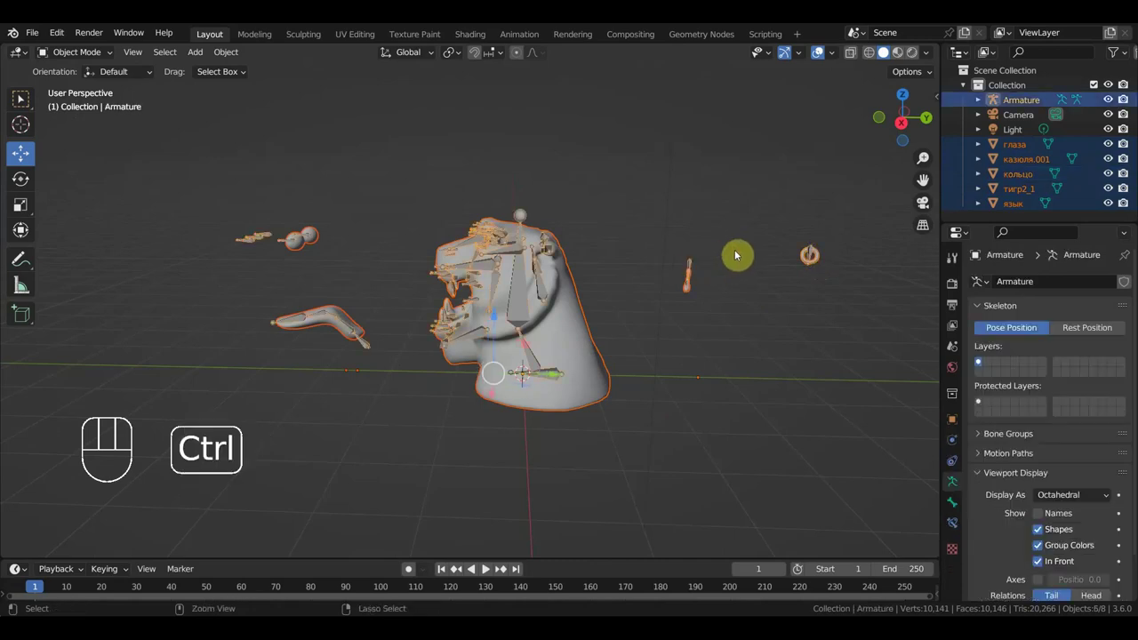
pyautogui.press('ctrl+p')
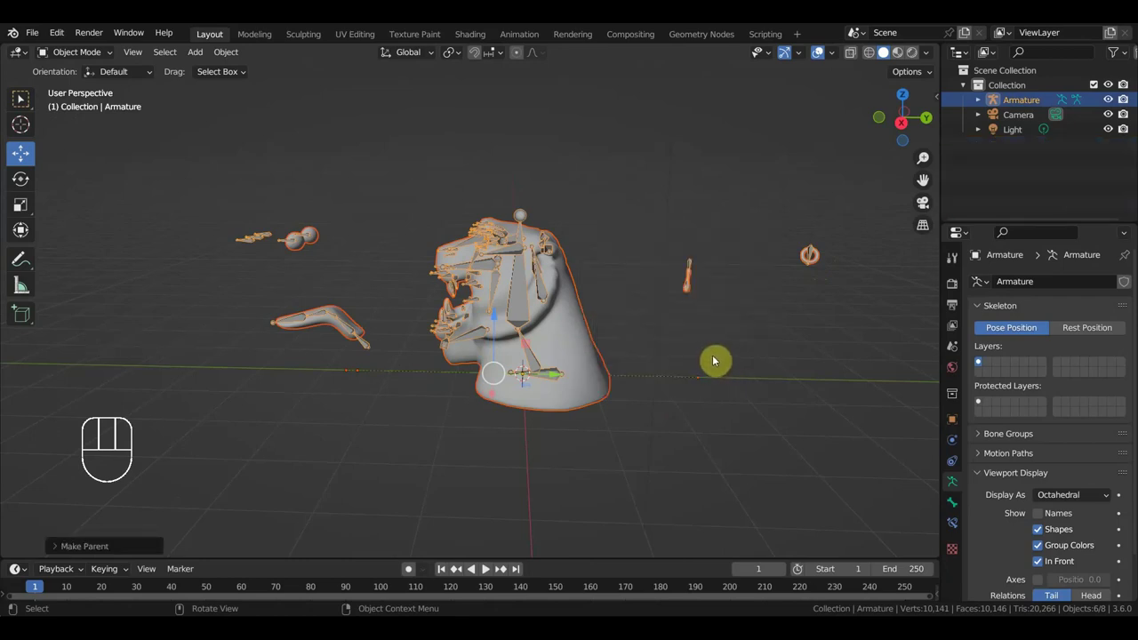
# View from the right, select only the armature and enter Pose Mode
pyautogui.press('KP_3')
pyautogui.middleClick(508, 388)
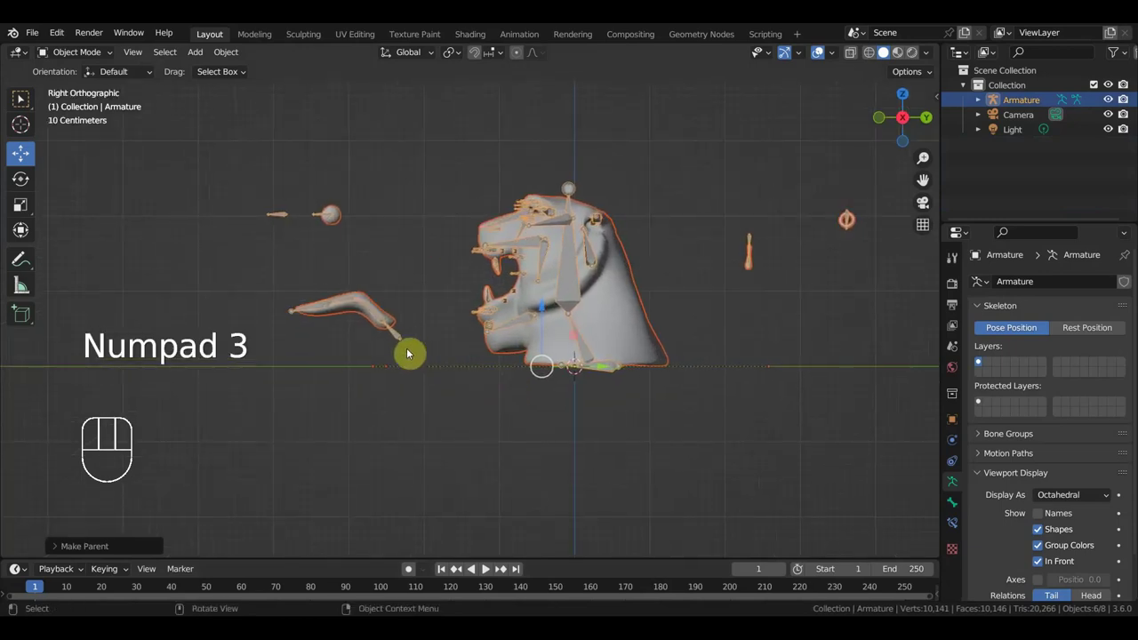
pyautogui.click(403, 340)
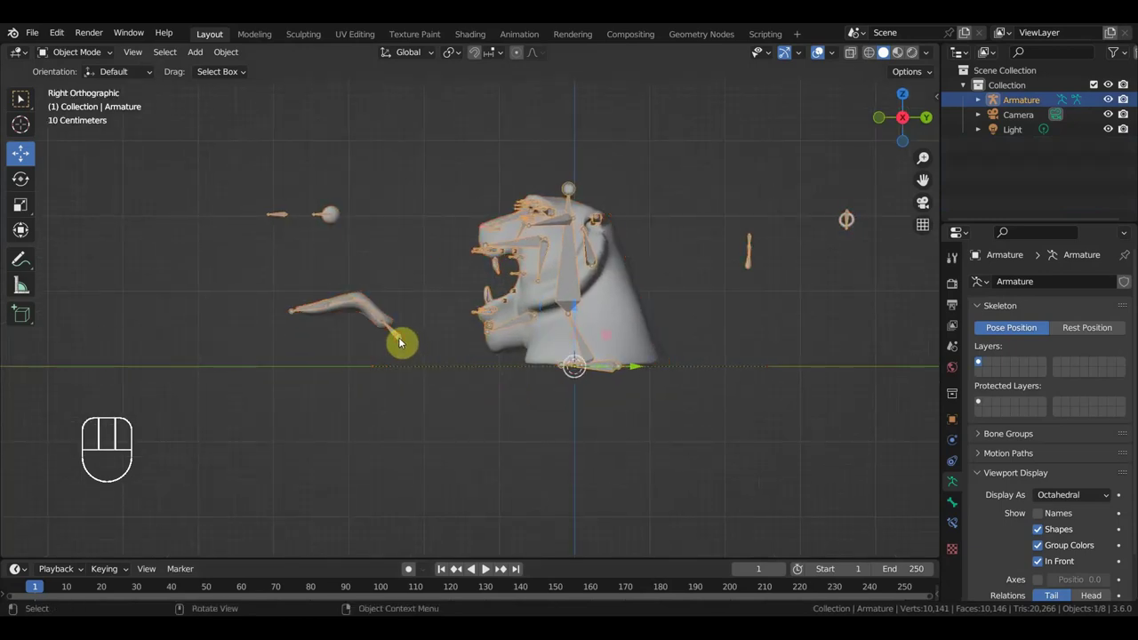
pyautogui.moveTo(83, 51); pyautogui.dragTo(208, 173)
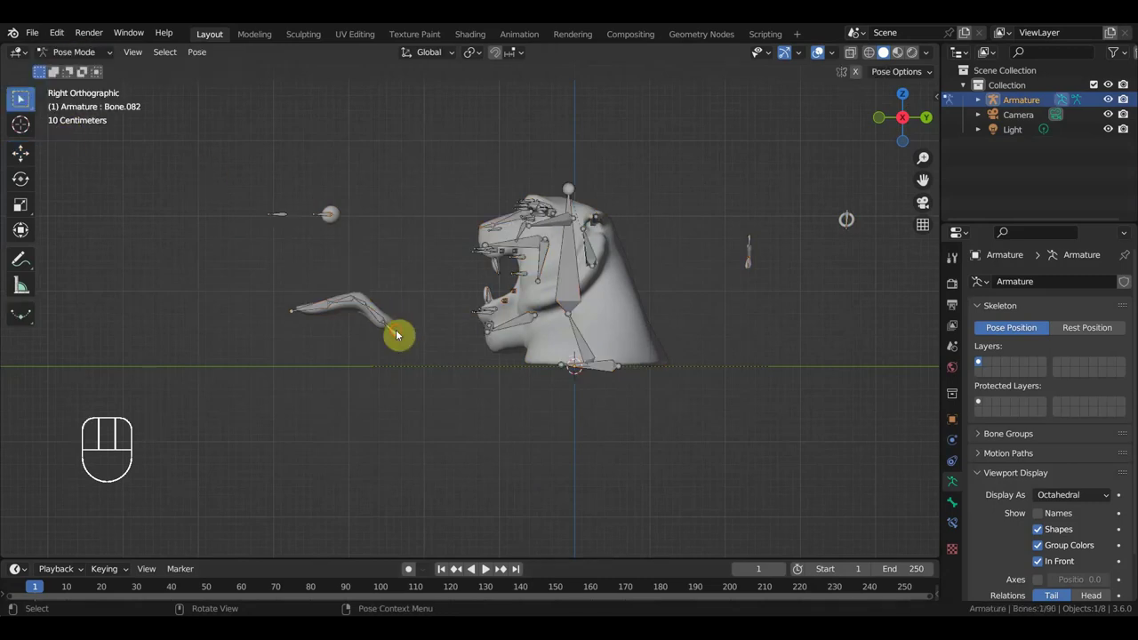
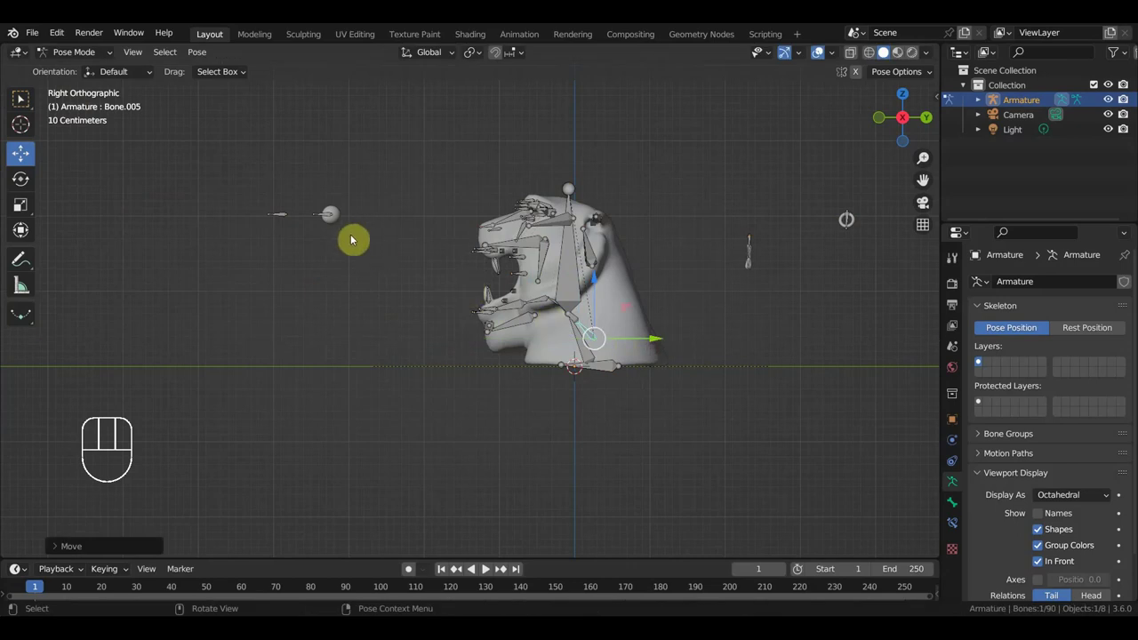
# Test-pose a neck bone and the top-of-head bone to check mesh deformation
pyautogui.click(376, 252)
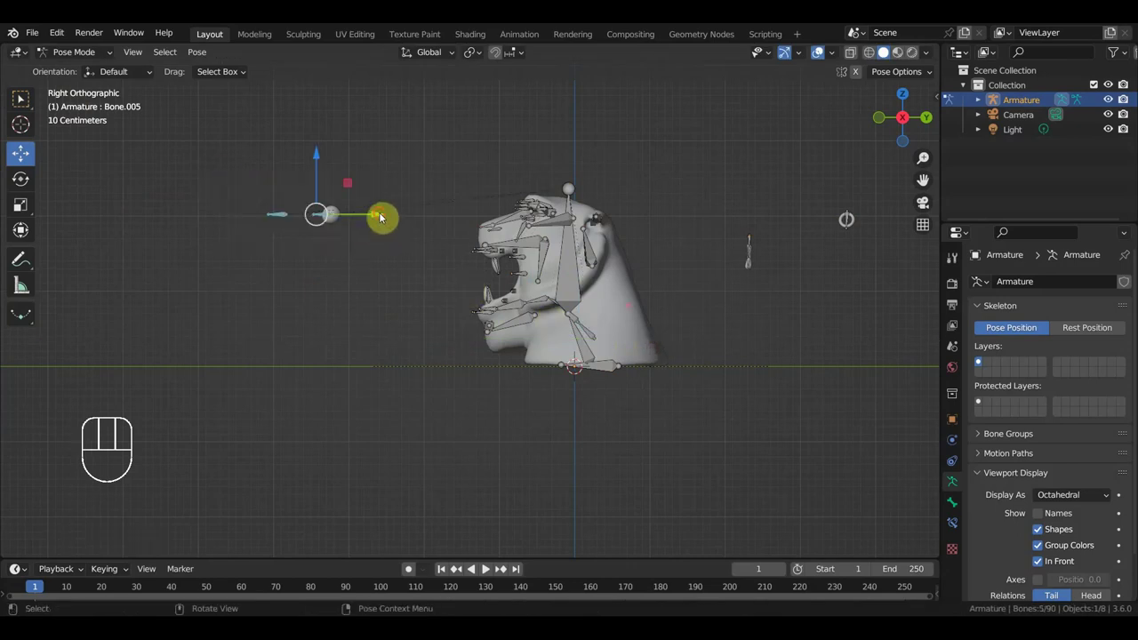
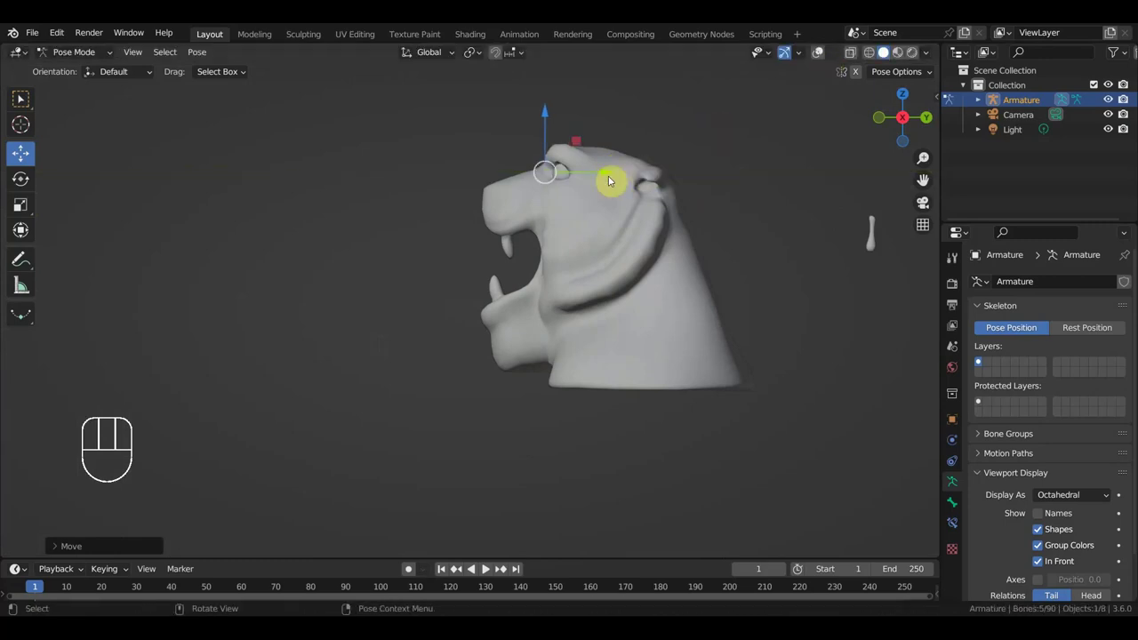
pyautogui.click(887, 48)
pyautogui.click(809, 225)
pyautogui.middleClick(811, 226)
pyautogui.press('KP_3')
pyautogui.middleClick(722, 276)
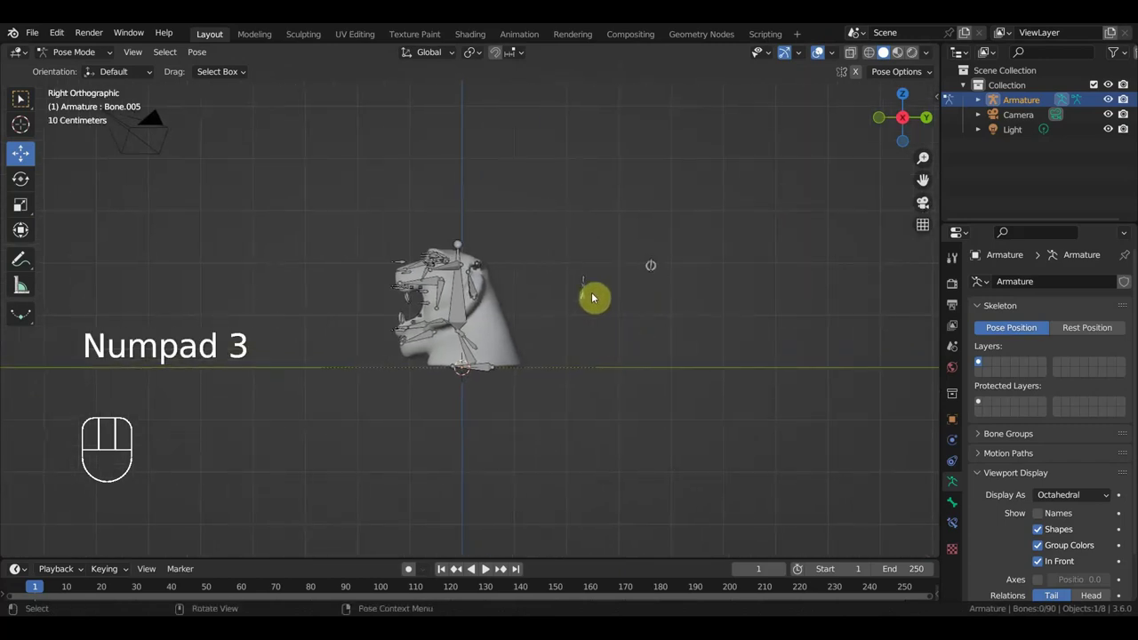
pyautogui.click(589, 278)
pyautogui.click(647, 278)
pyautogui.moveTo(644, 278); pyautogui.dragTo(502, 291)
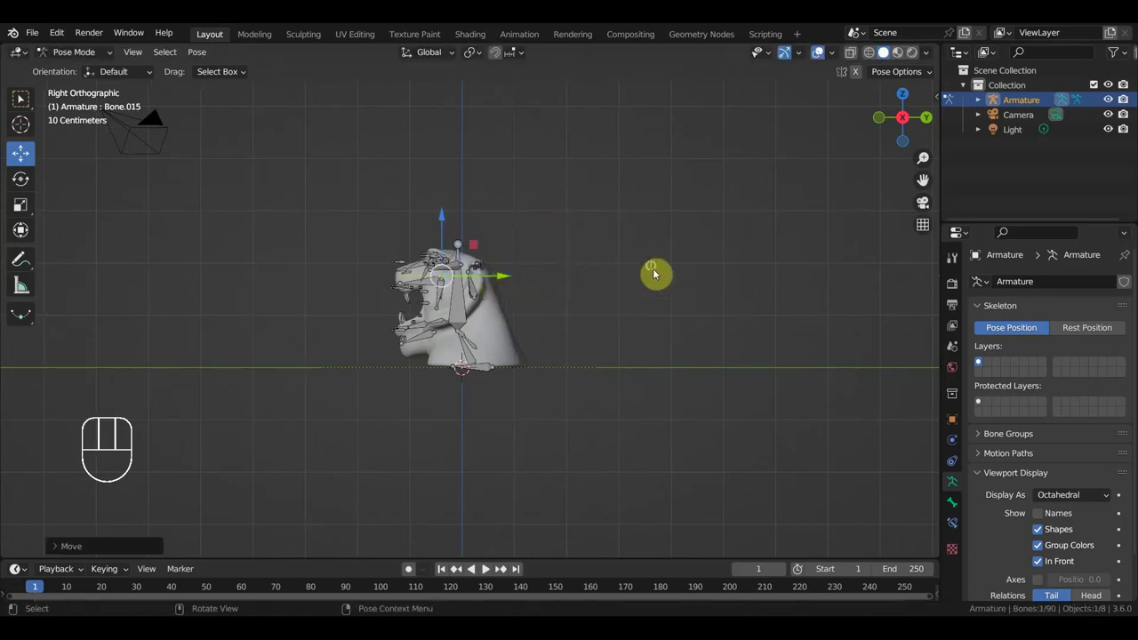
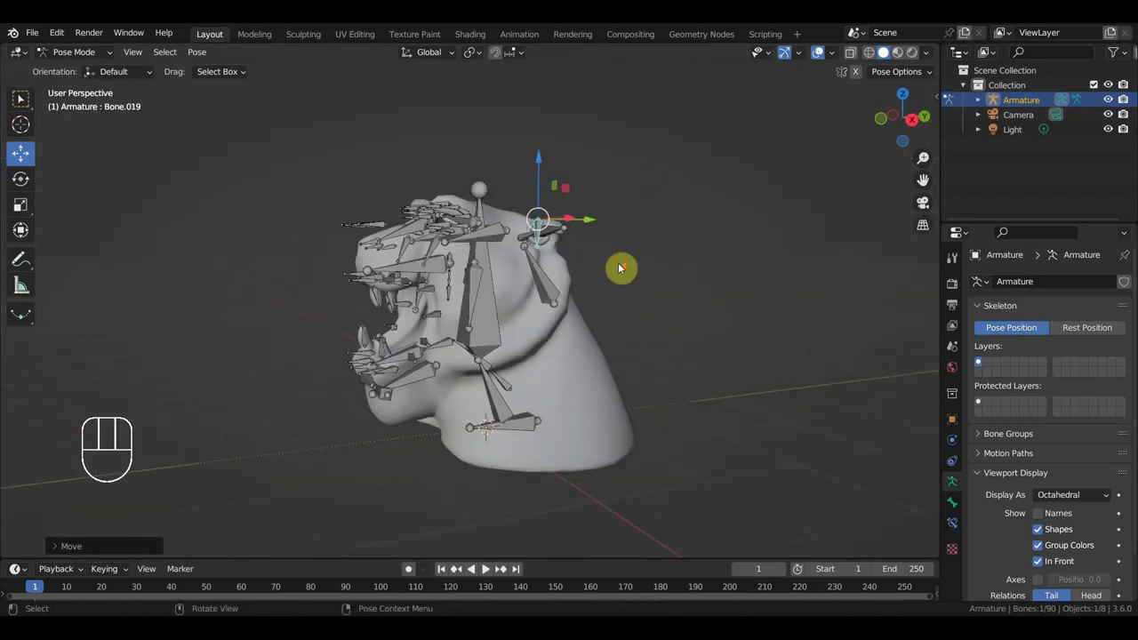
# Switch to the front view and bring the ear area closer
pyautogui.press('KP_1')
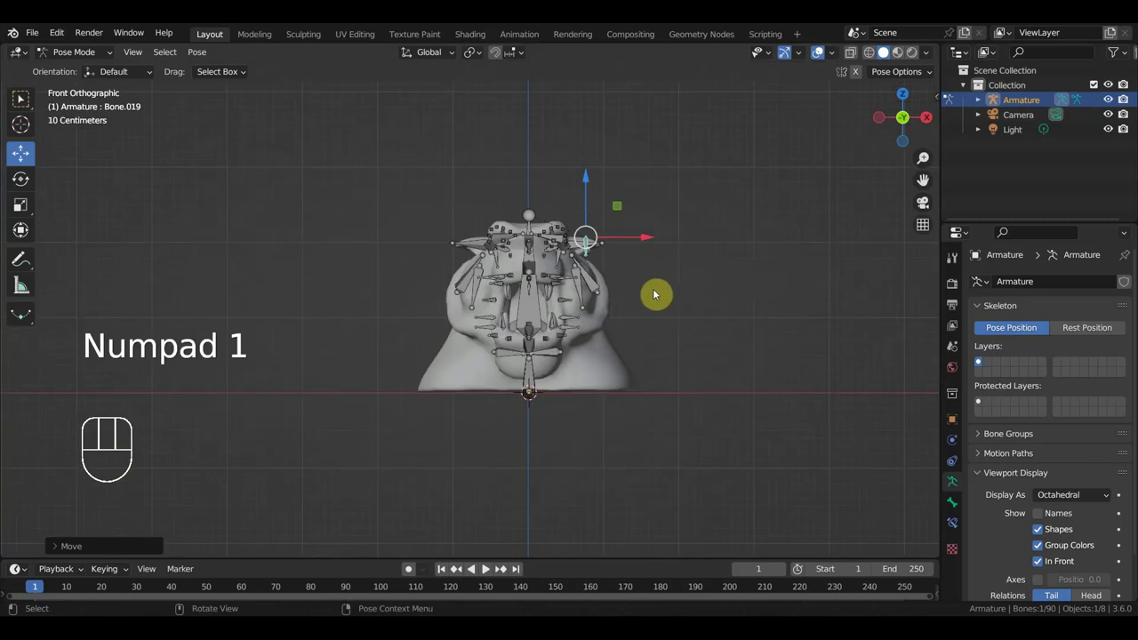
pyautogui.middleClick(614, 359)
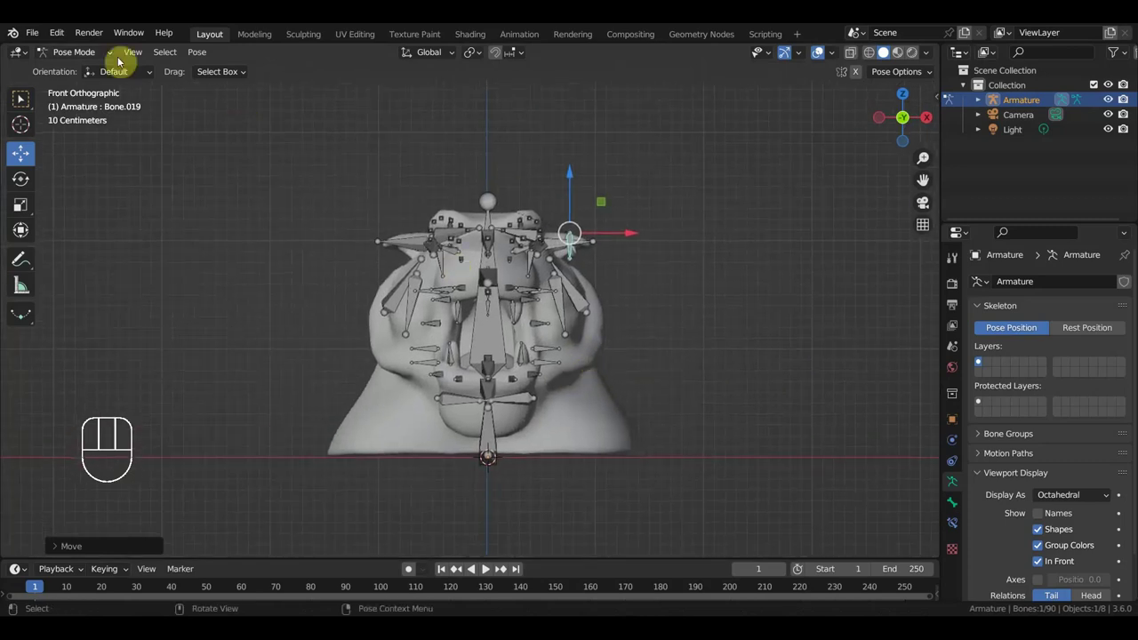
pyautogui.moveTo(38, 28); pyautogui.dragTo(142, 141)
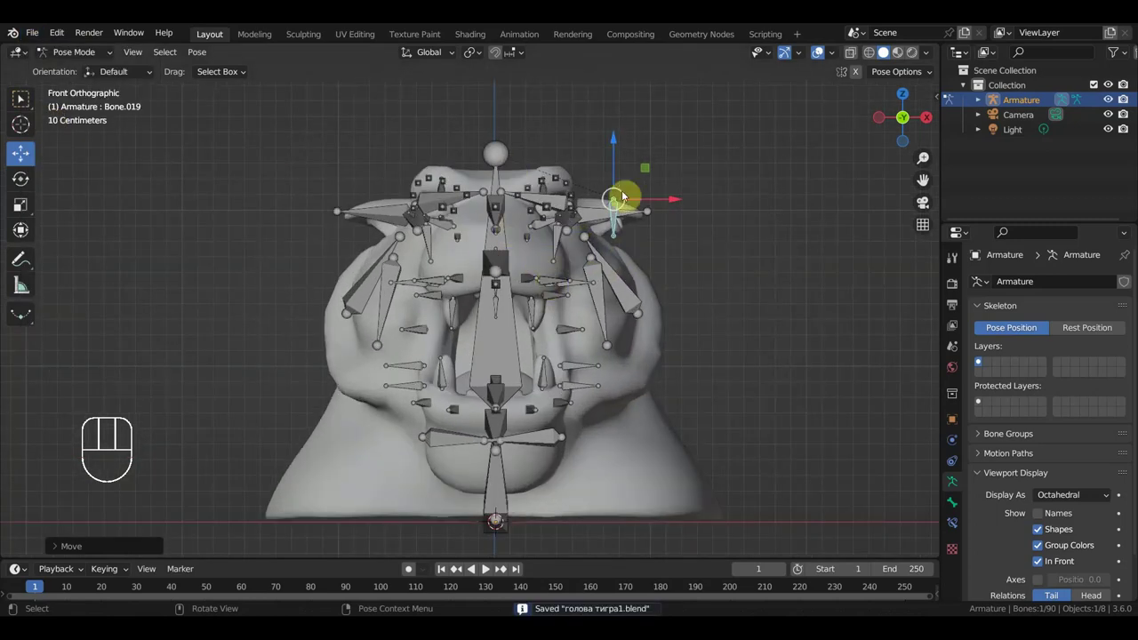
# Pick the two jaw bones, a top-of-head bone and two ear bones together
pyautogui.click(543, 441)
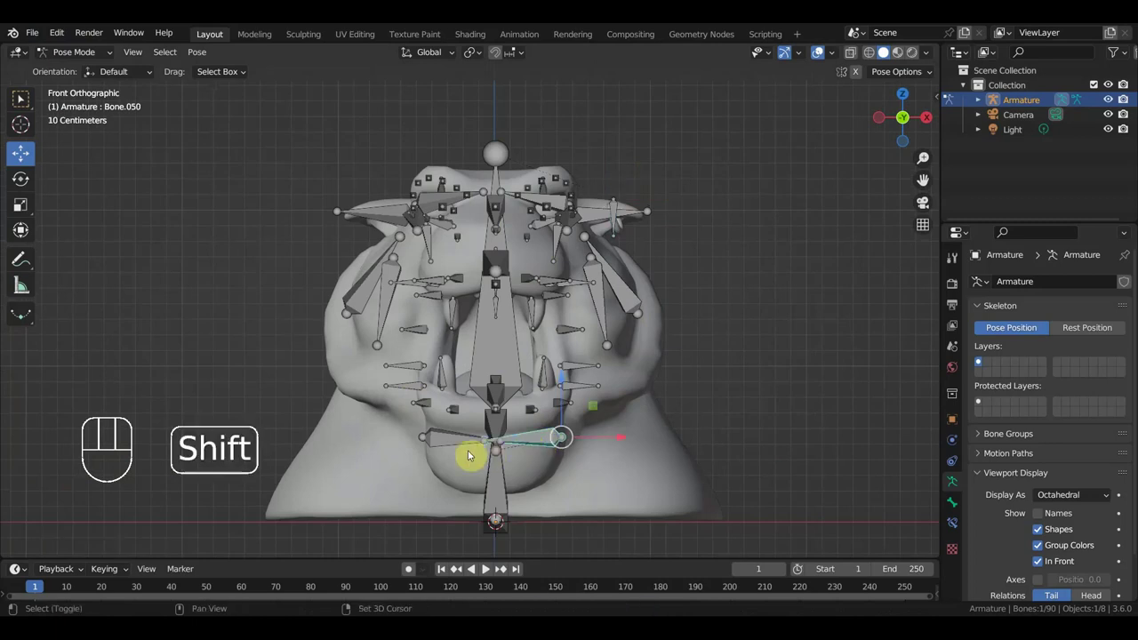
pyautogui.click(450, 443)
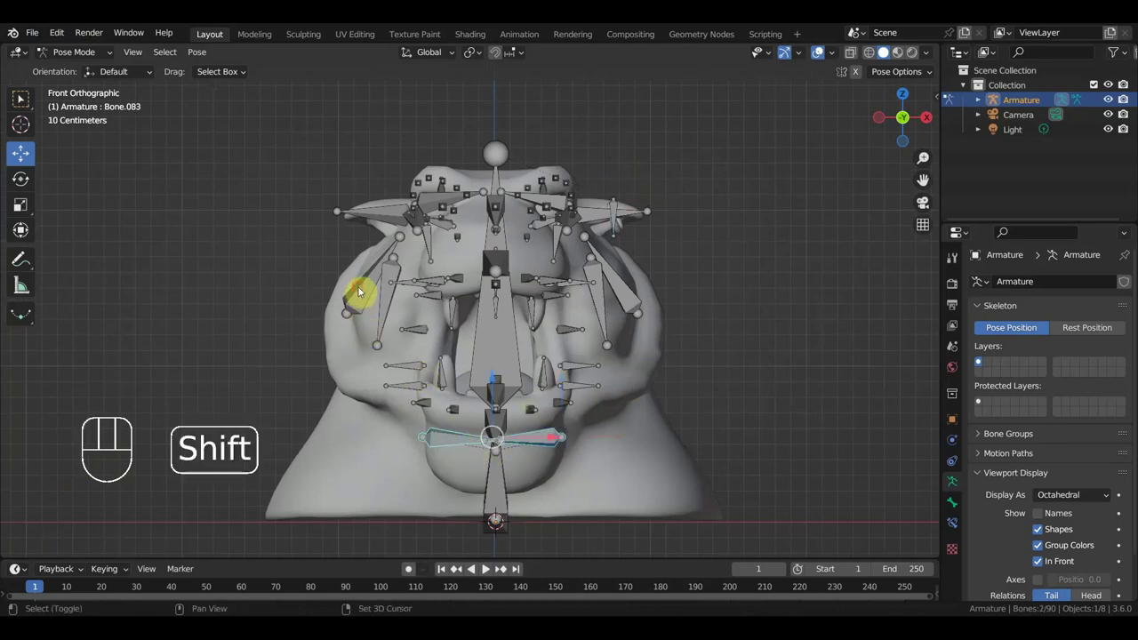
pyautogui.moveTo(413, 243); pyautogui.dragTo(443, 290)
pyautogui.click(444, 236)
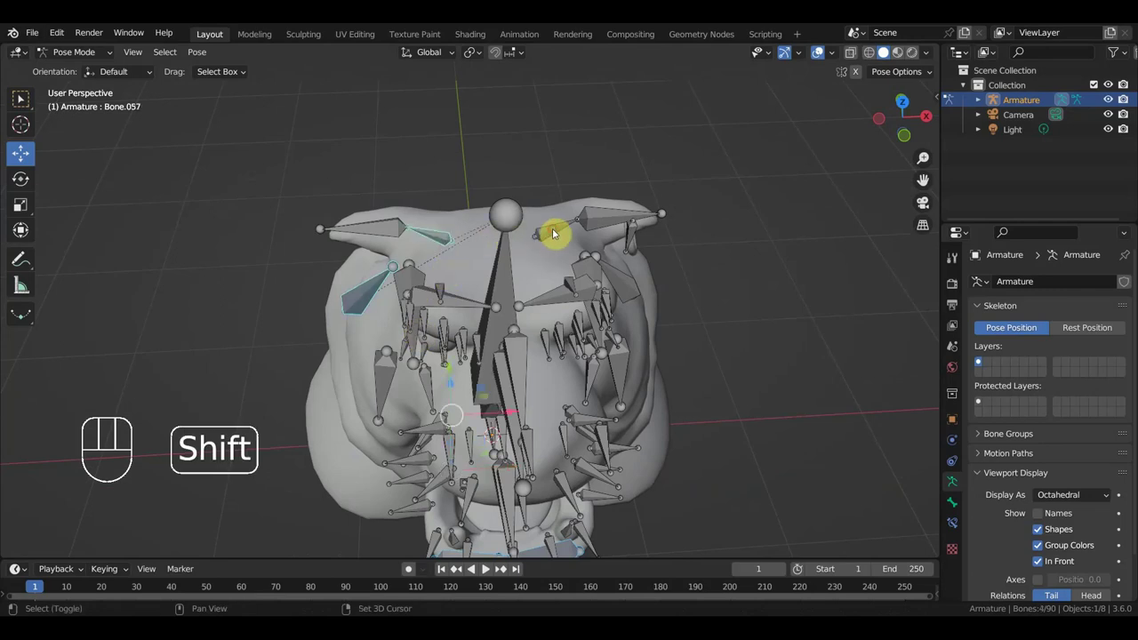
pyautogui.middleClick(642, 271)
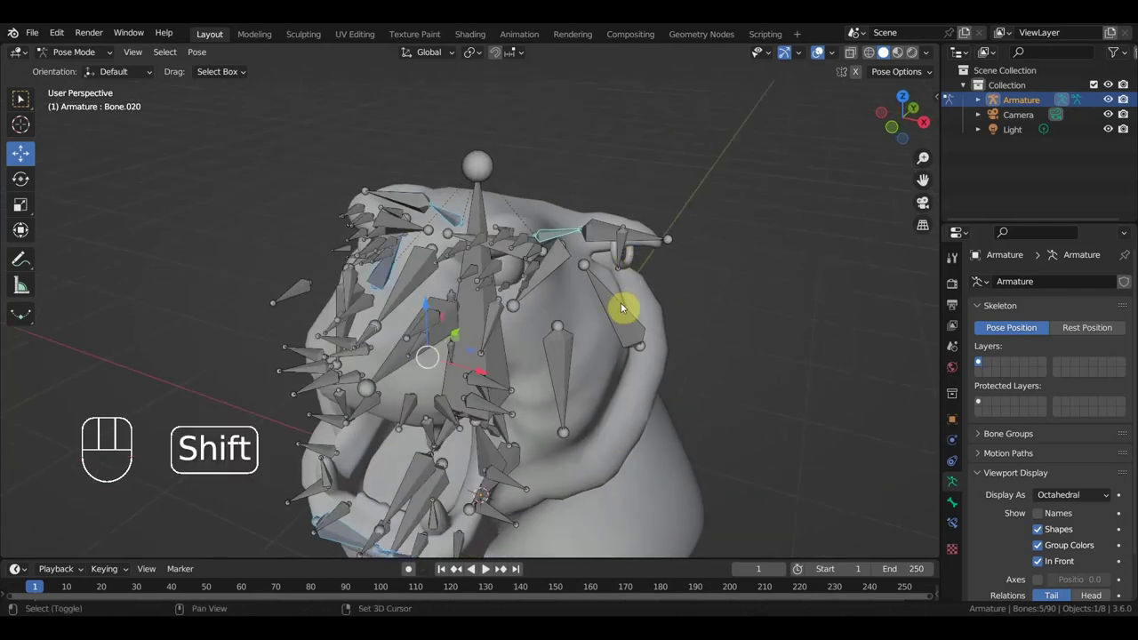
pyautogui.click(624, 311)
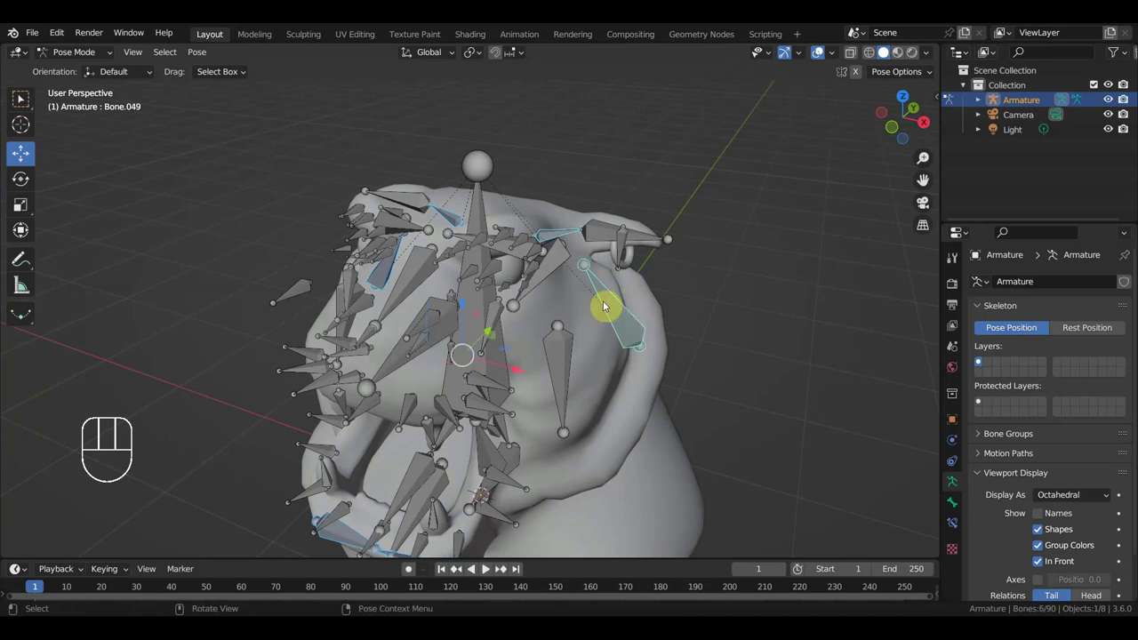
pyautogui.click(557, 260)
# Add a face bone to the selection and inspect the ear bones from around the head
pyautogui.moveTo(604, 283); pyautogui.dragTo(632, 275)
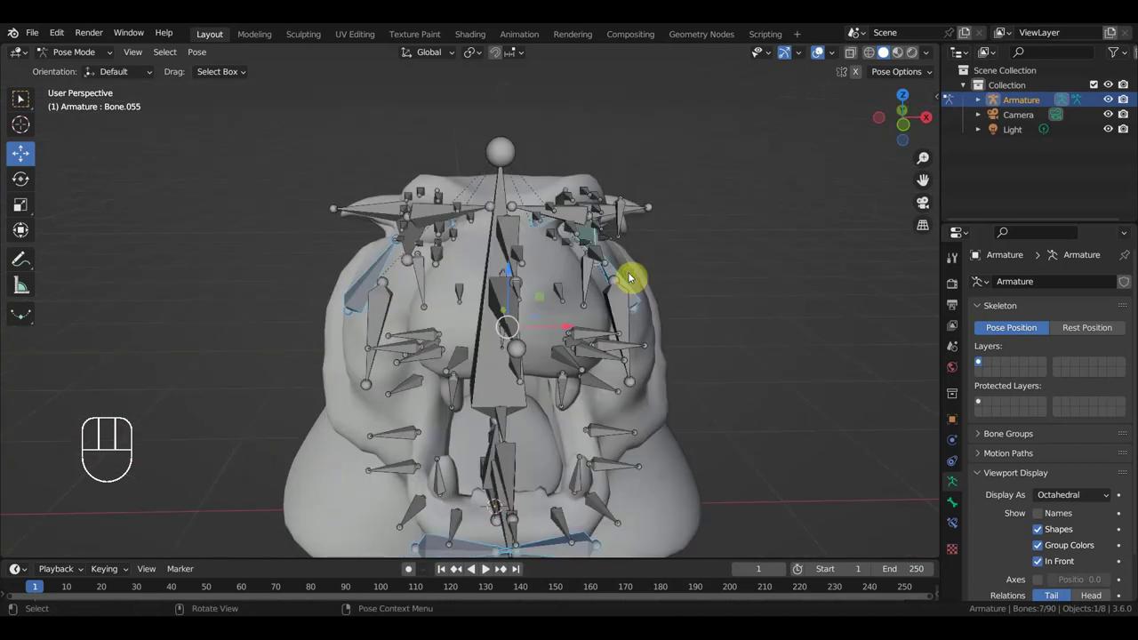
pyautogui.moveTo(650, 276); pyautogui.dragTo(667, 272)
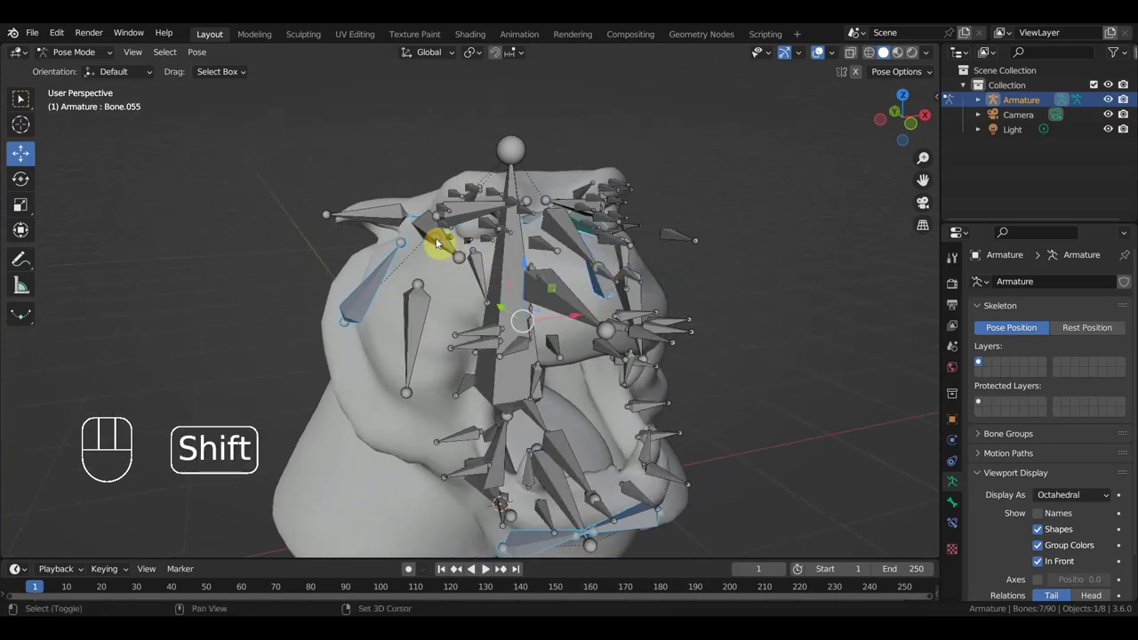
pyautogui.moveTo(594, 300); pyautogui.dragTo(540, 330)
pyautogui.click(458, 276)
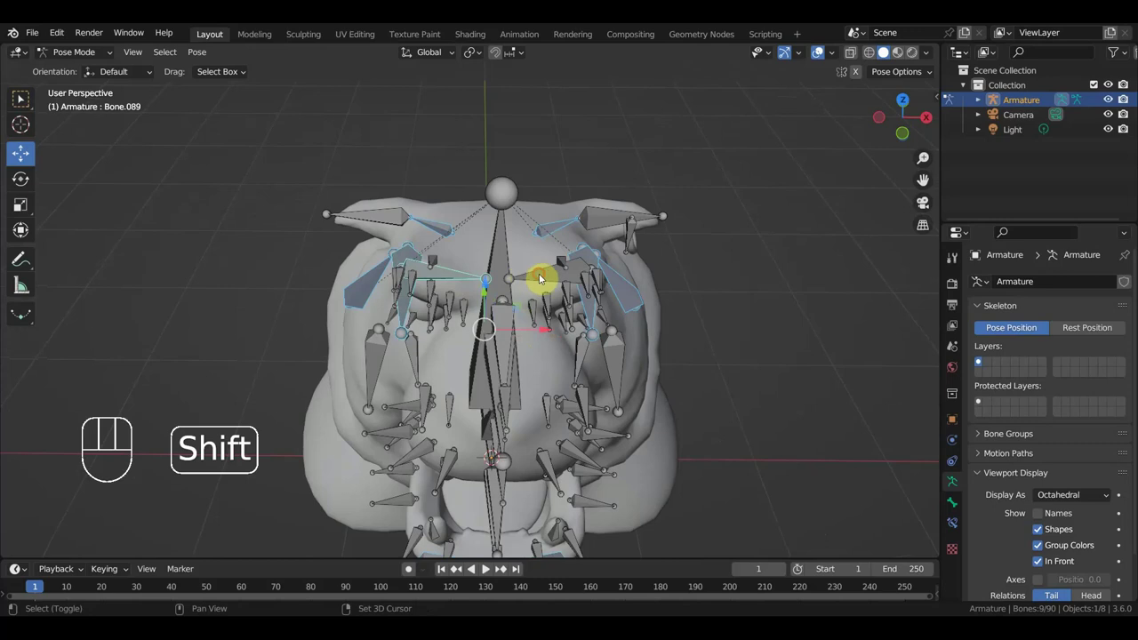
pyautogui.moveTo(614, 350); pyautogui.dragTo(517, 270)
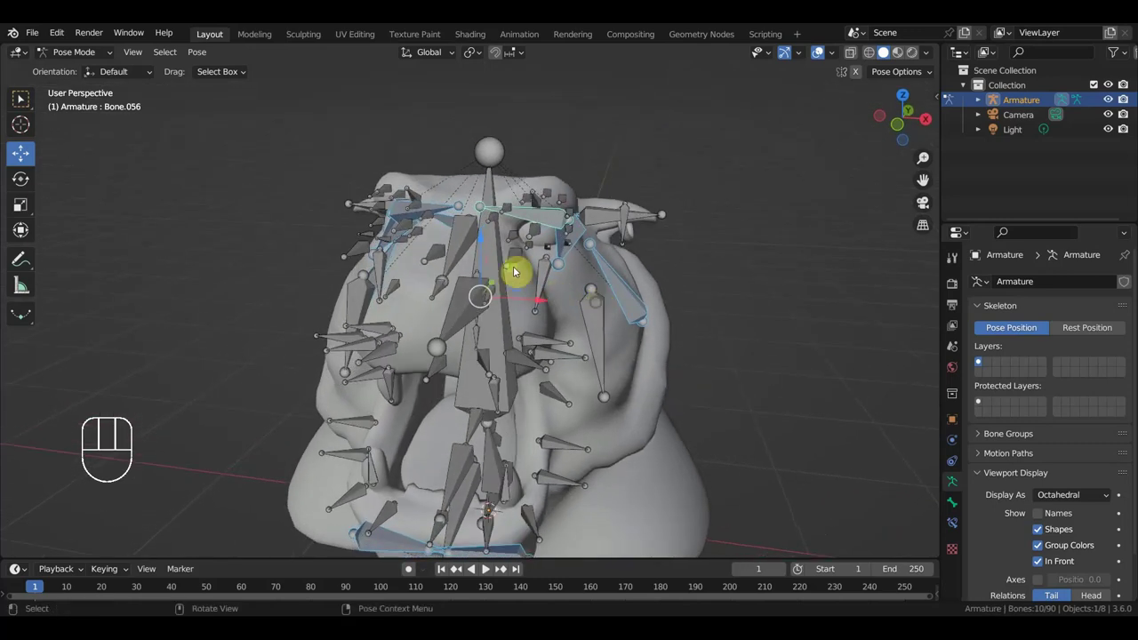
pyautogui.middleClick(496, 267)
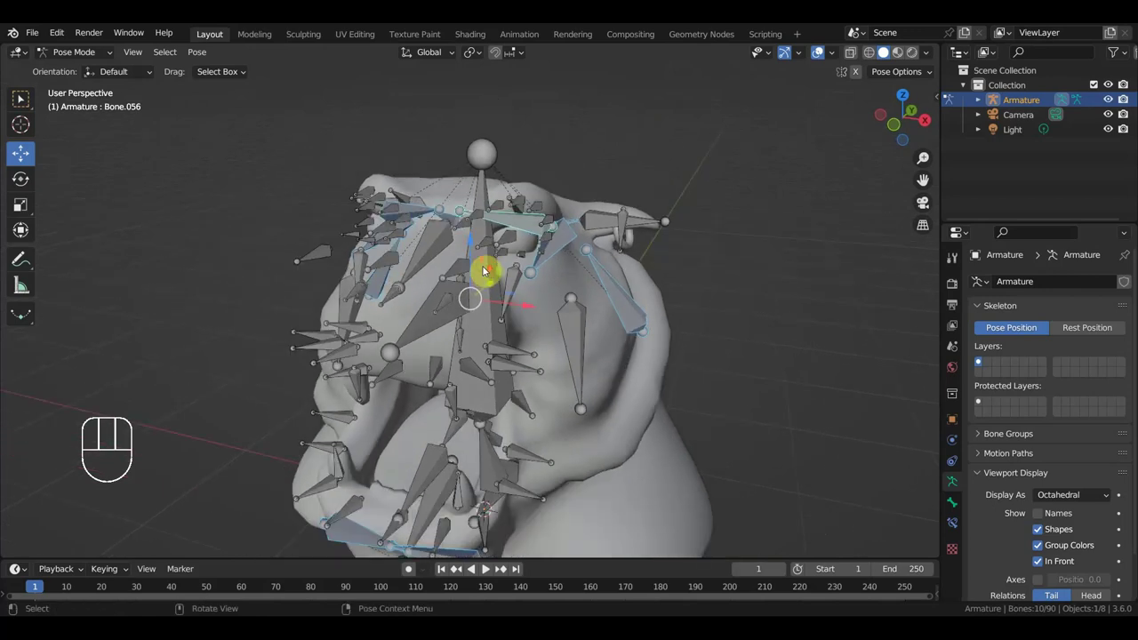
pyautogui.moveTo(476, 282); pyautogui.dragTo(477, 311)
pyautogui.moveTo(493, 347); pyautogui.dragTo(483, 318)
pyautogui.moveTo(688, 242); pyautogui.dragTo(683, 250)
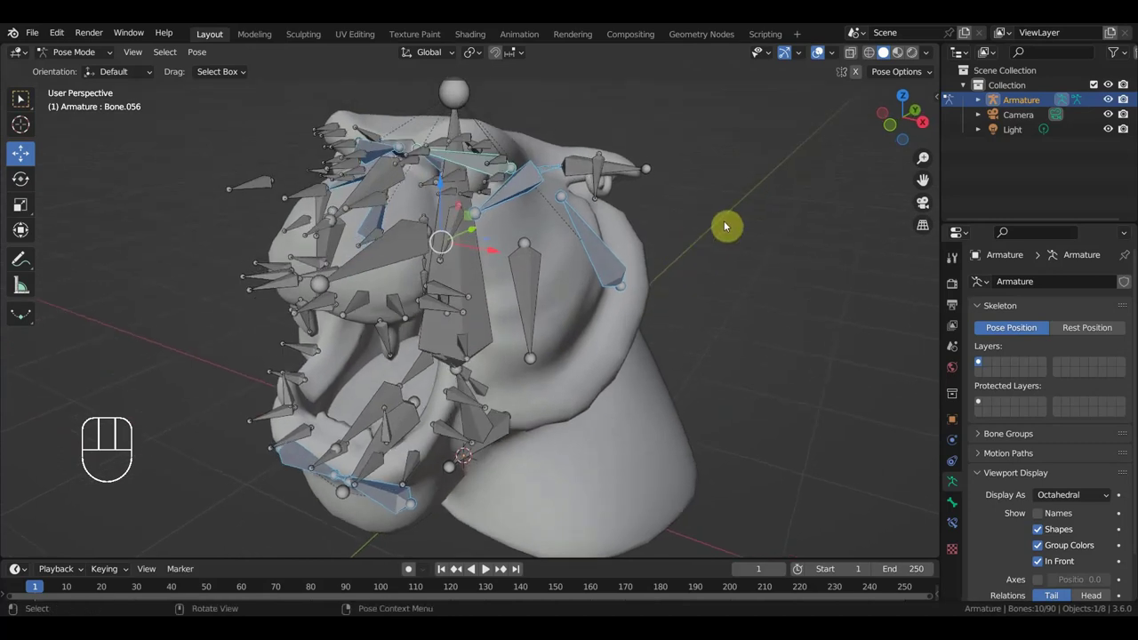
# Create Bone Widget controls for the ten bones from Rig Tools, then choose the Line shape
pyautogui.press('n')
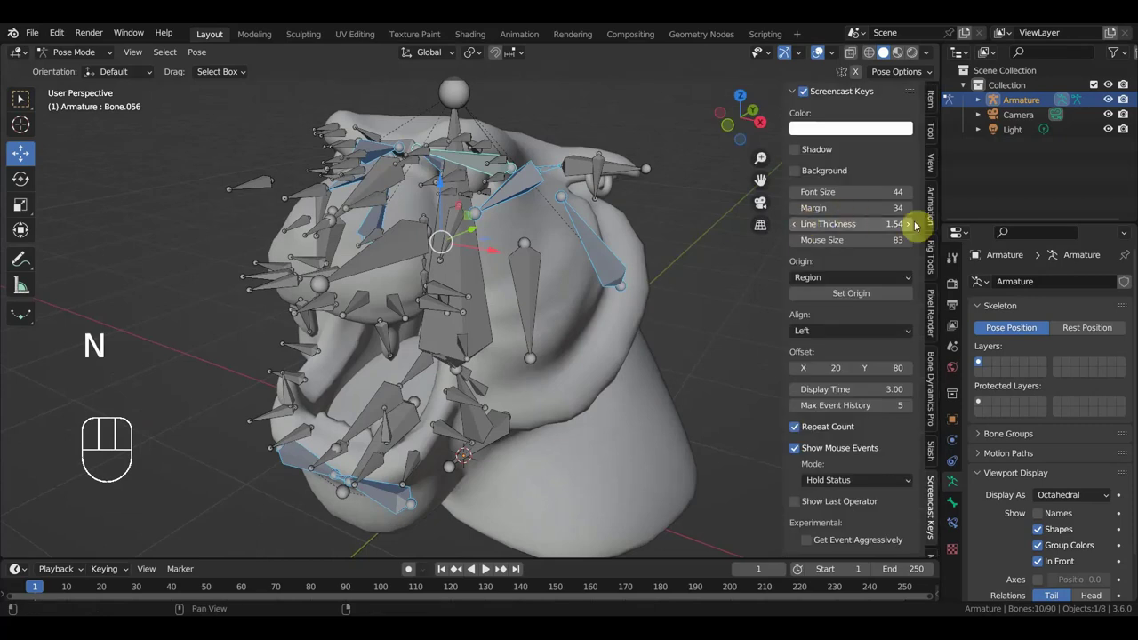
pyautogui.click(935, 263)
pyautogui.moveTo(835, 114); pyautogui.dragTo(836, 280)
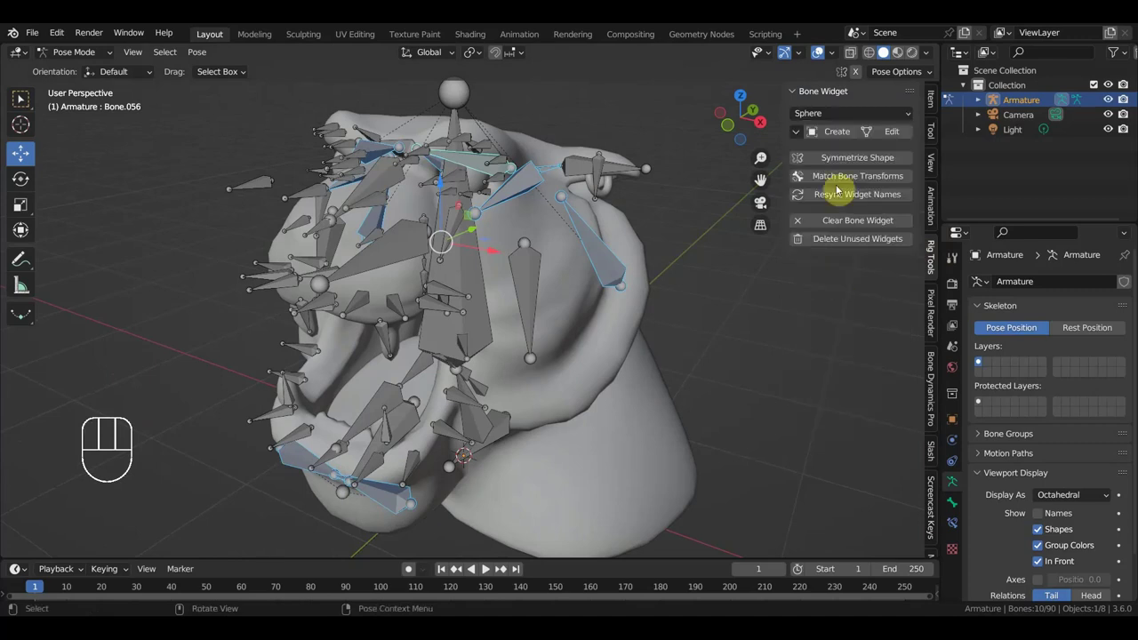
pyautogui.click(844, 135)
pyautogui.click(100, 546)
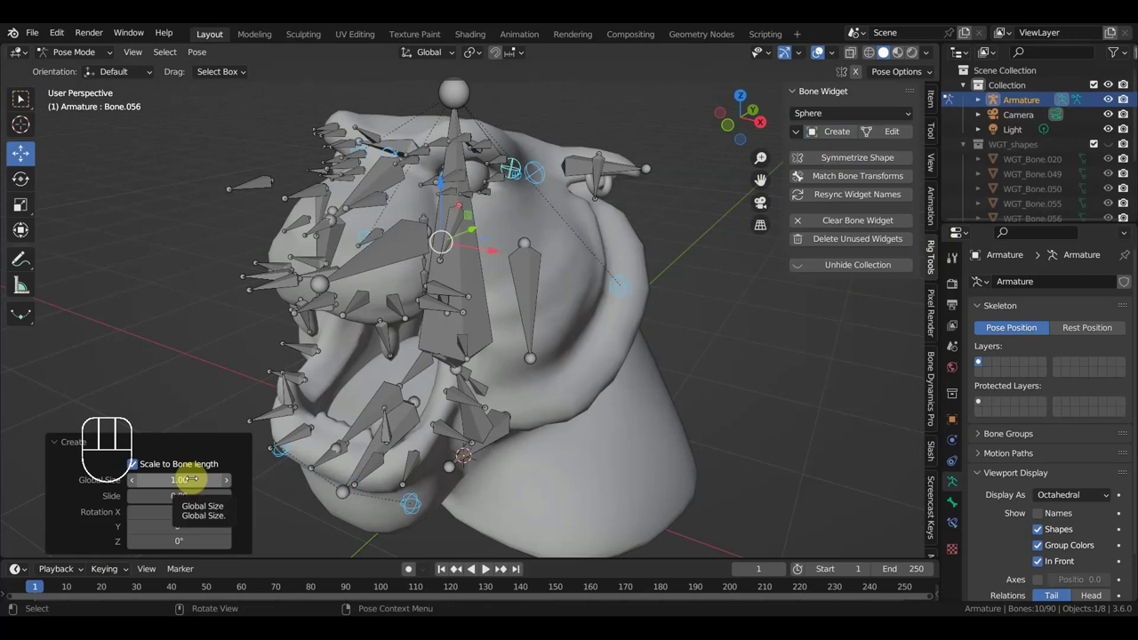
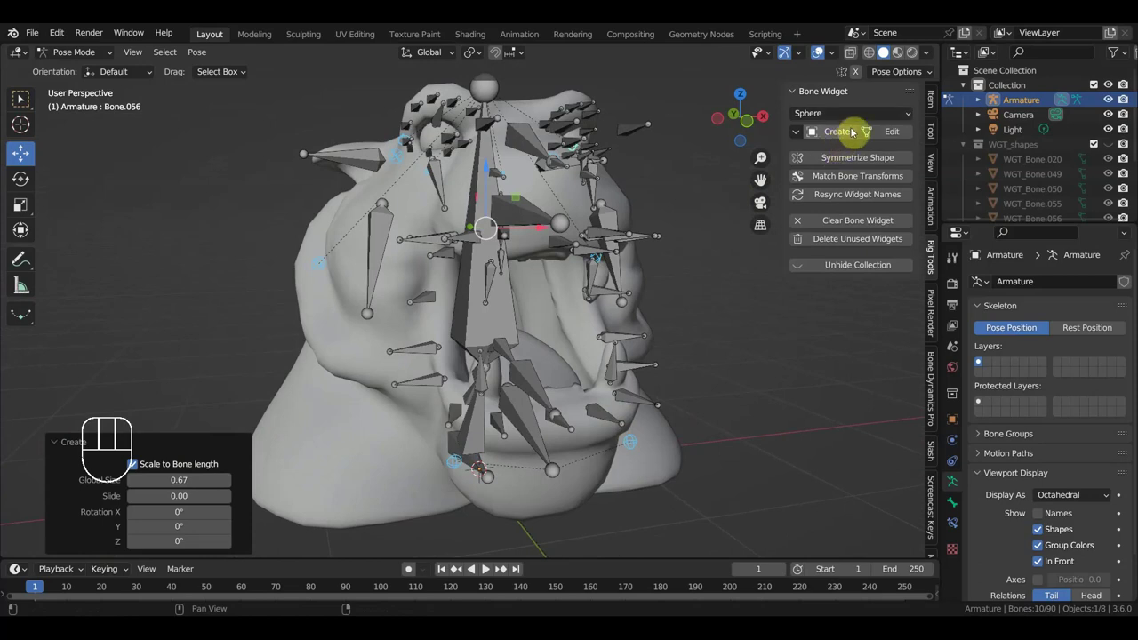
pyautogui.moveTo(861, 114); pyautogui.dragTo(840, 276)
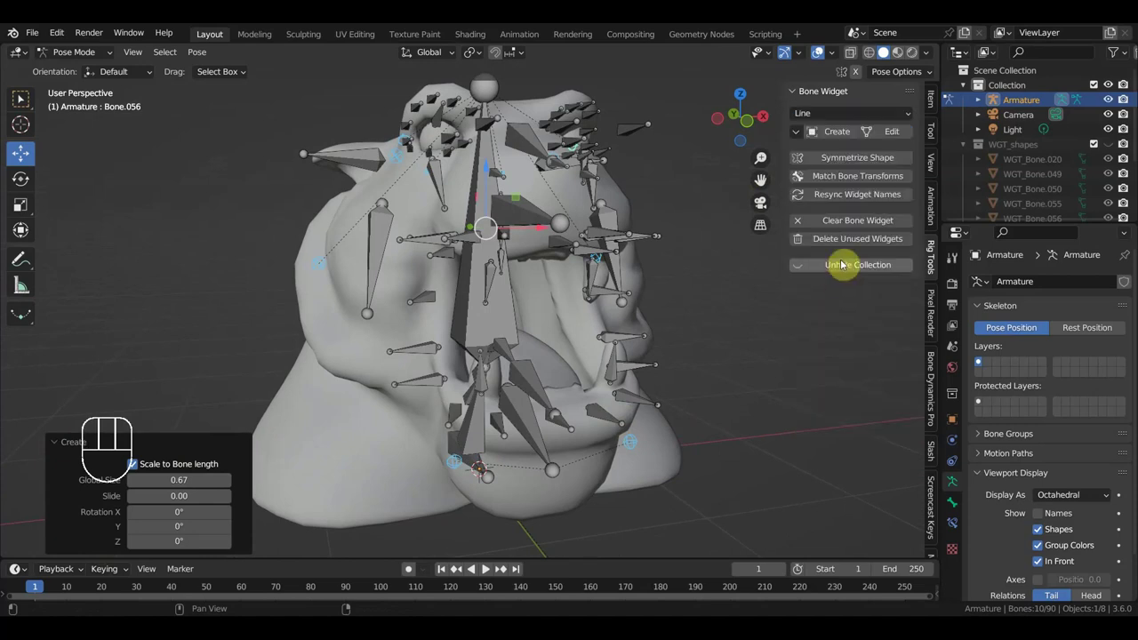
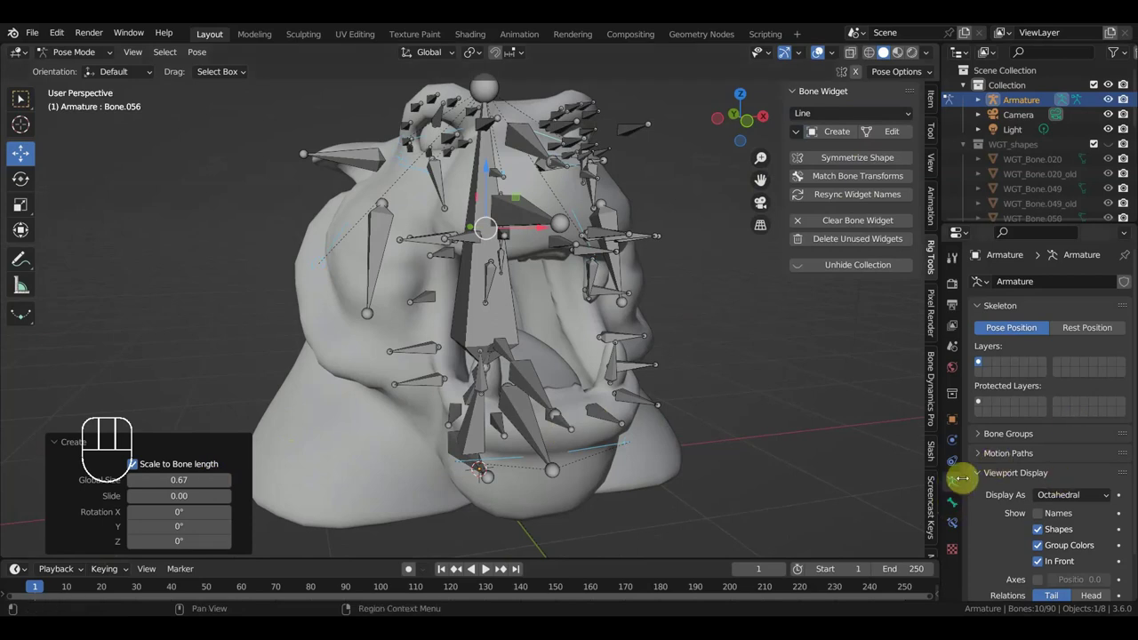
# Add a first bone group in the Bone Groups settings and assign the bones to it
pyautogui.click(1010, 438)
pyautogui.click(1131, 460)
pyautogui.click(1123, 454)
pyautogui.moveTo(1099, 462); pyautogui.dragTo(871, 385)
pyautogui.click(983, 535)
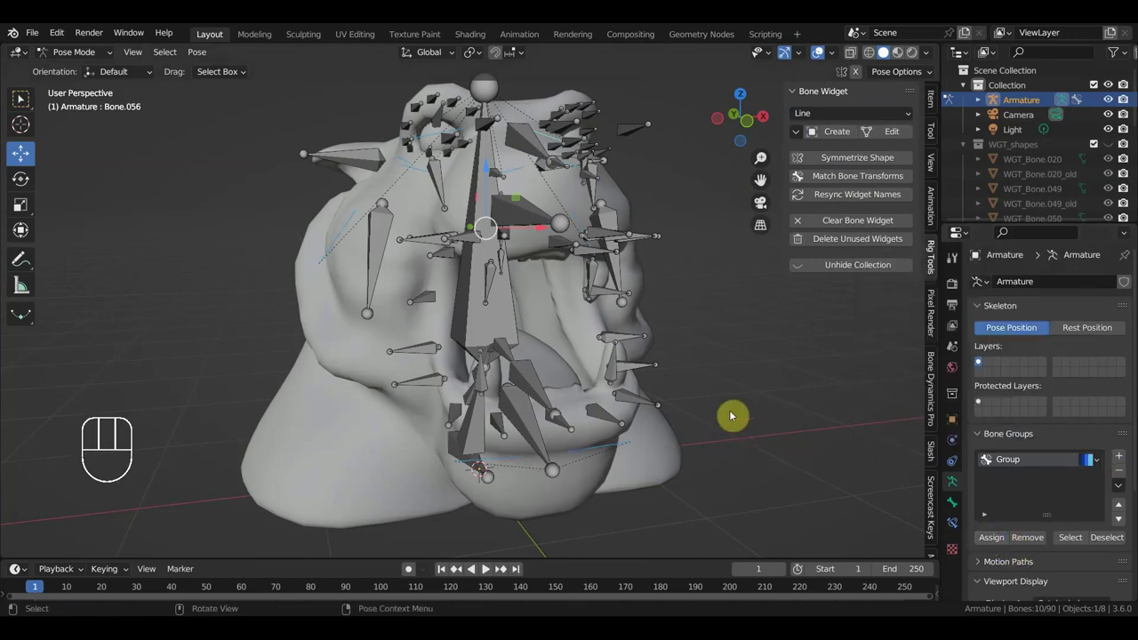
# Select the row of cheek and jaw bones along the side of the head
pyautogui.moveTo(660, 338); pyautogui.dragTo(652, 338)
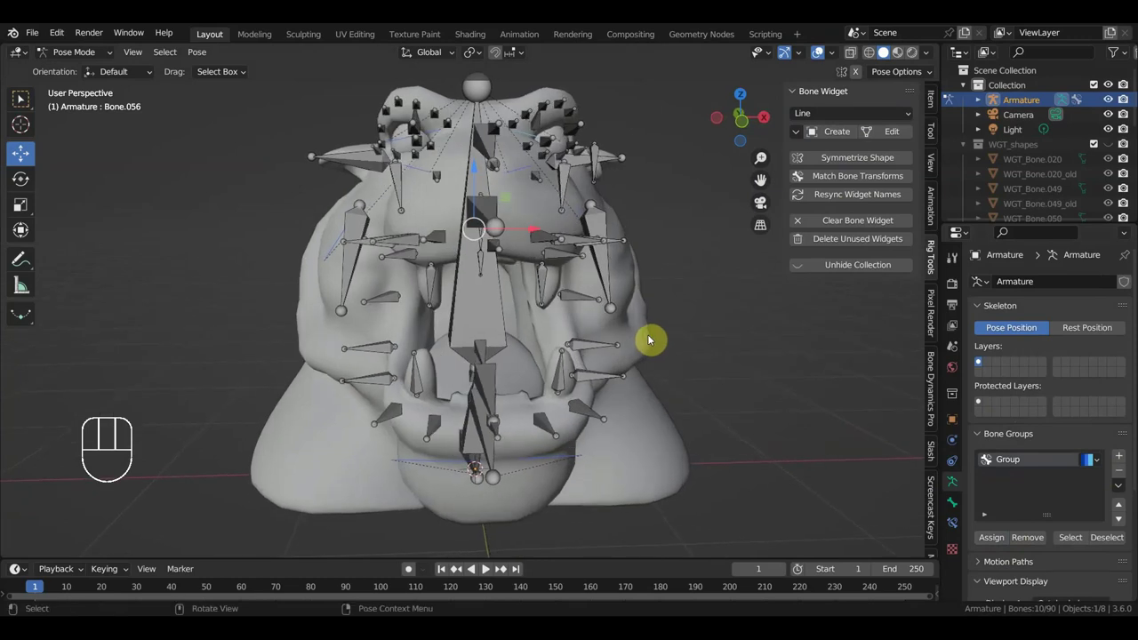
pyautogui.middleClick(552, 367)
pyautogui.click(423, 300)
pyautogui.click(420, 348)
pyautogui.click(429, 390)
pyautogui.click(447, 408)
pyautogui.click(491, 425)
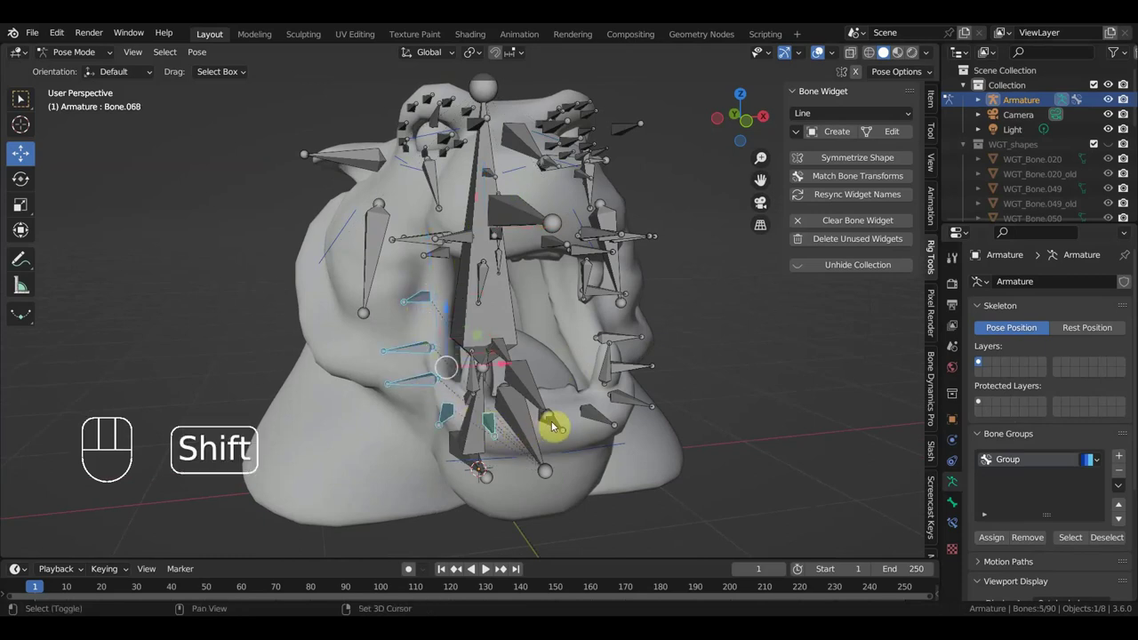
pyautogui.click(559, 424)
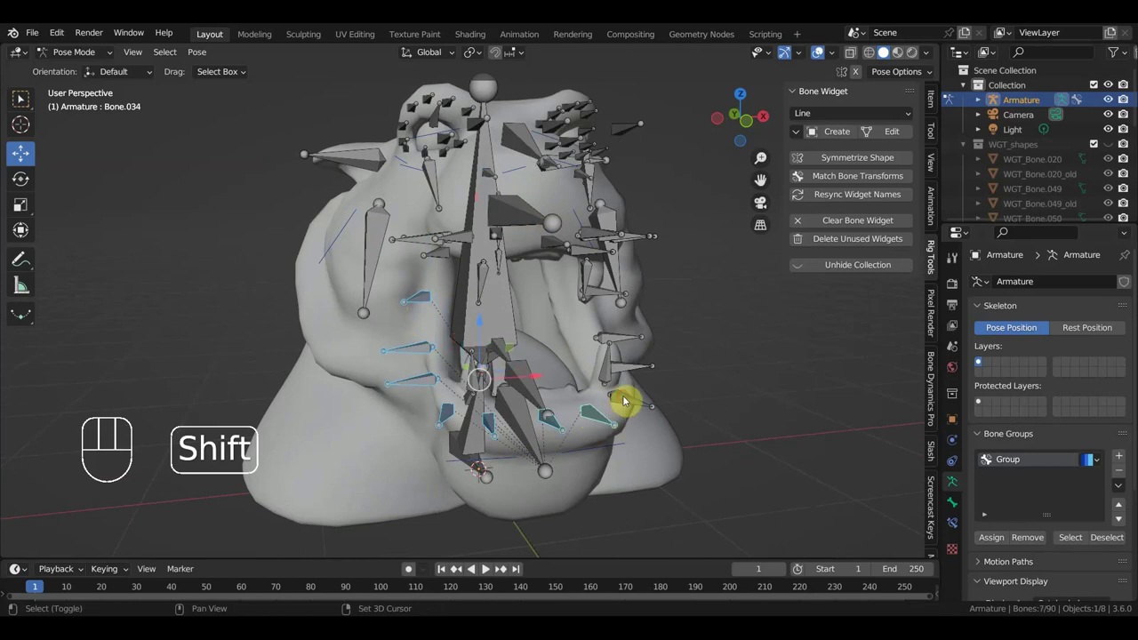
pyautogui.click(636, 401)
# Pick a bone on the side of the head and test-rotate it in side view
pyautogui.moveTo(665, 425); pyautogui.dragTo(496, 431)
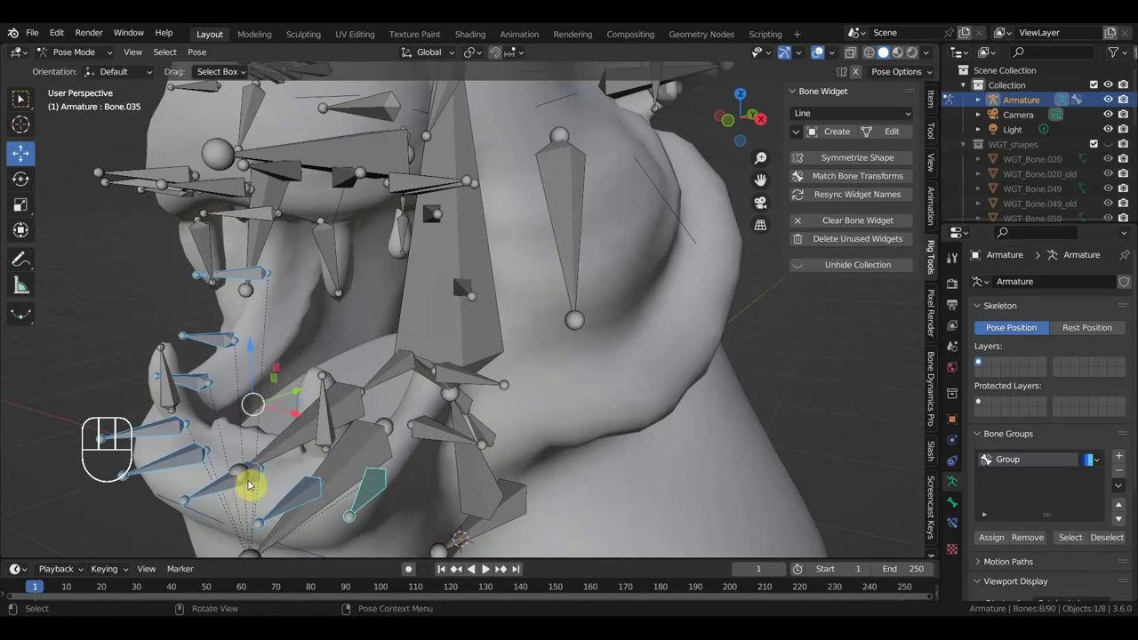
pyautogui.click(286, 448)
pyautogui.press('KP_3')
pyautogui.press('r')
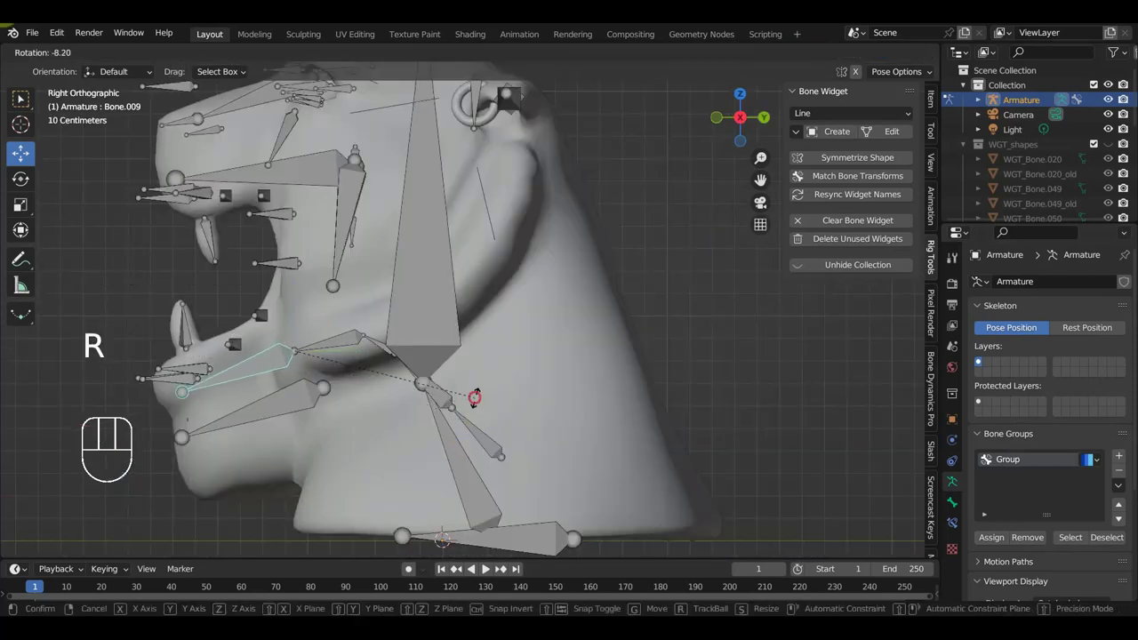
pyautogui.moveTo(350, 467); pyautogui.dragTo(398, 456)
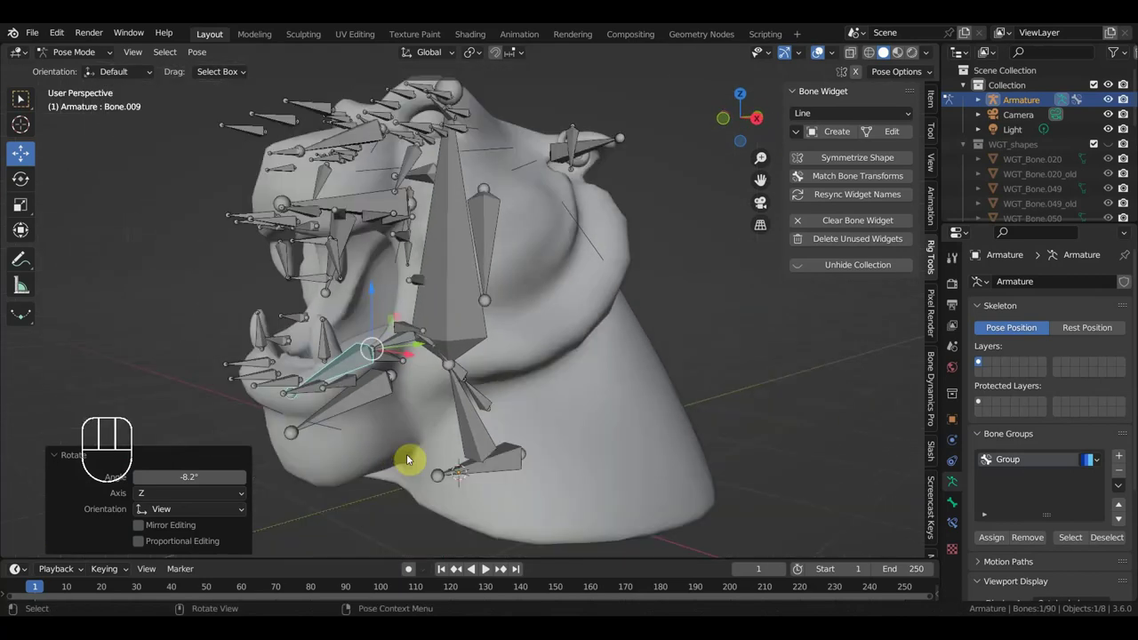
pyautogui.moveTo(419, 460); pyautogui.dragTo(368, 455)
# Reselect the bones along the lower cheek and muzzle one by one
pyautogui.click(321, 421)
pyautogui.click(357, 431)
pyautogui.click(403, 426)
pyautogui.click(443, 390)
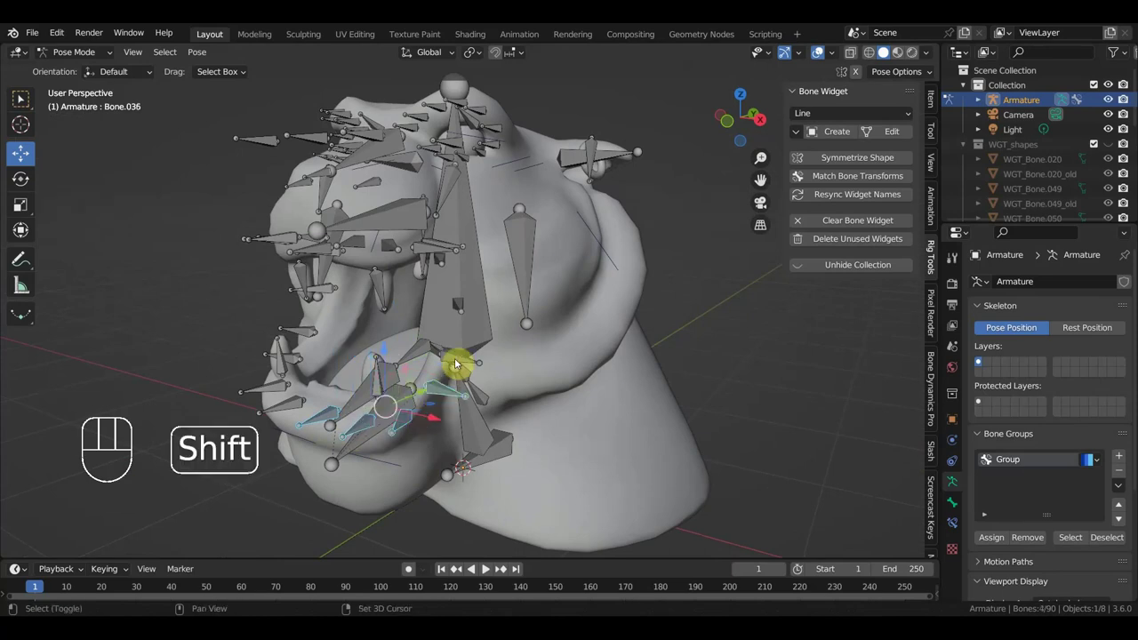
pyautogui.click(458, 360)
pyautogui.middleClick(434, 351)
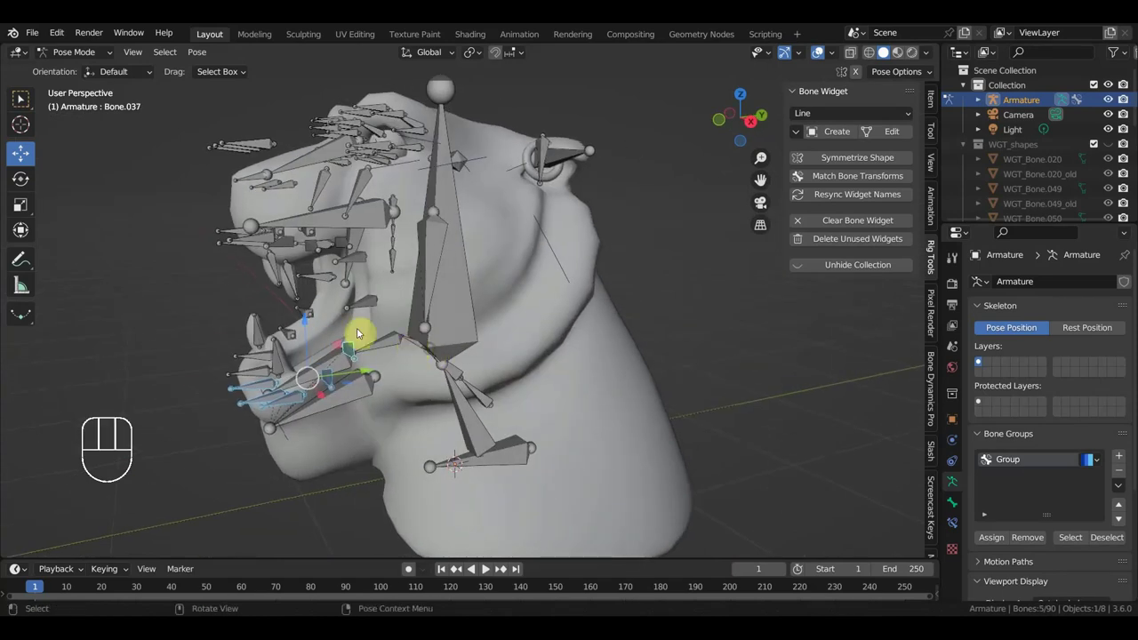
pyautogui.click(367, 303)
pyautogui.moveTo(443, 319); pyautogui.dragTo(479, 320)
pyautogui.click(395, 433)
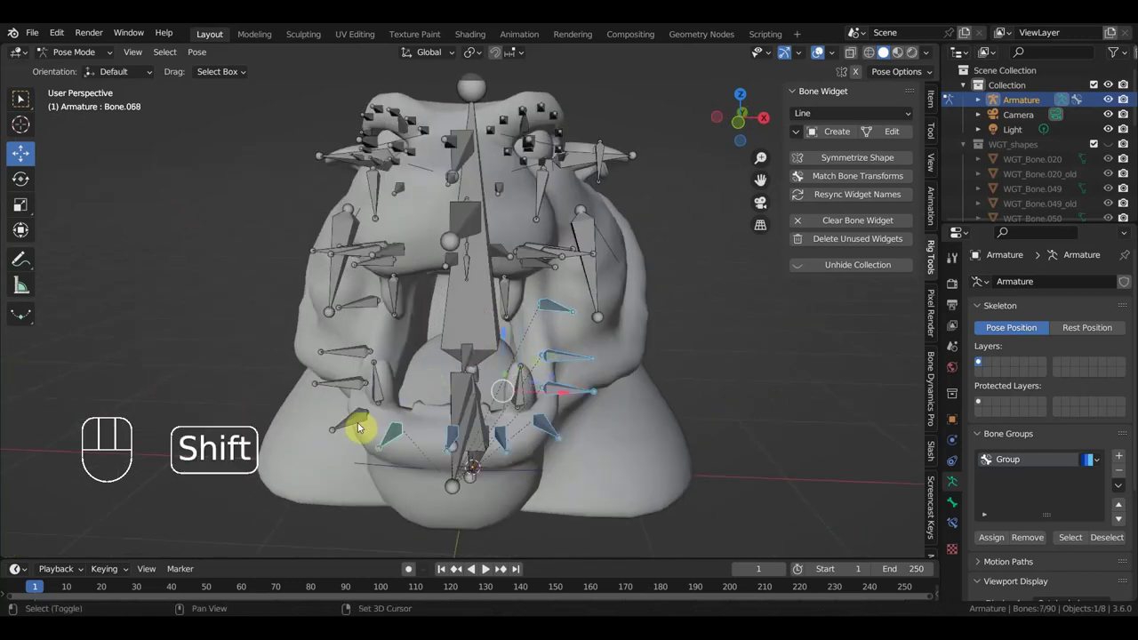
# Add the last cheek bone and create Sphere widgets for the mouth bones
pyautogui.click(354, 388)
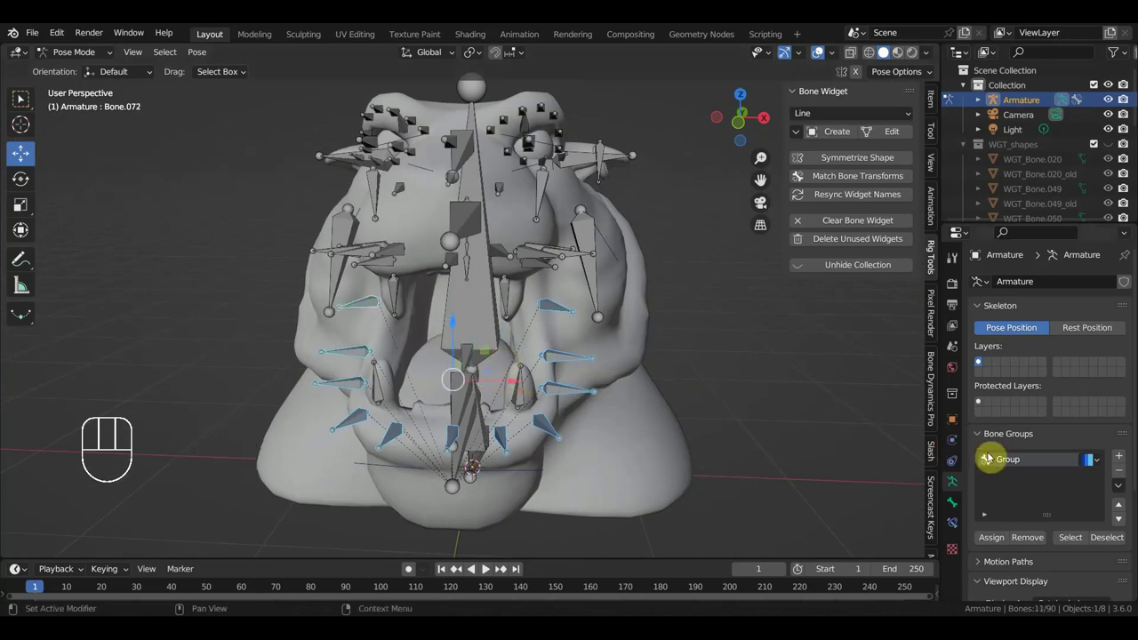
pyautogui.moveTo(860, 117); pyautogui.dragTo(872, 294)
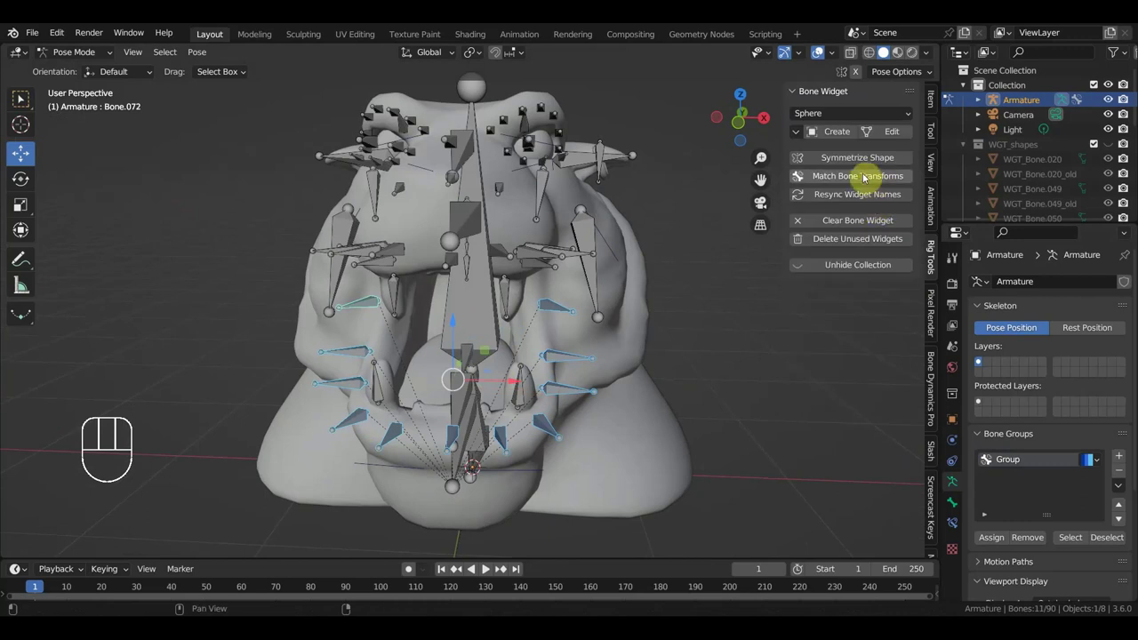
pyautogui.click(849, 133)
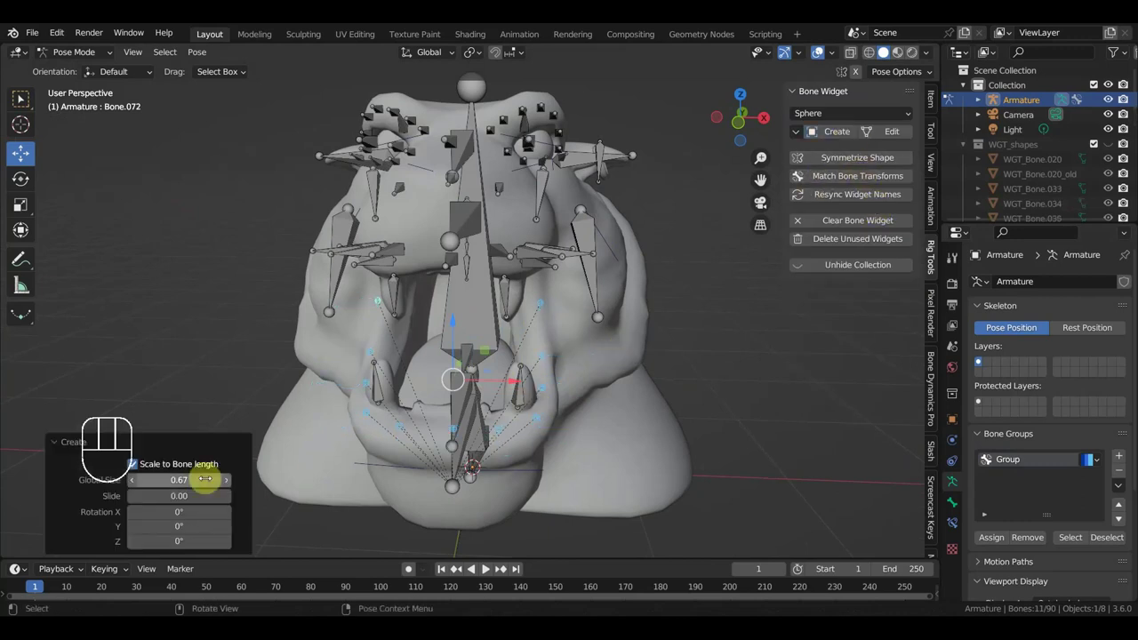
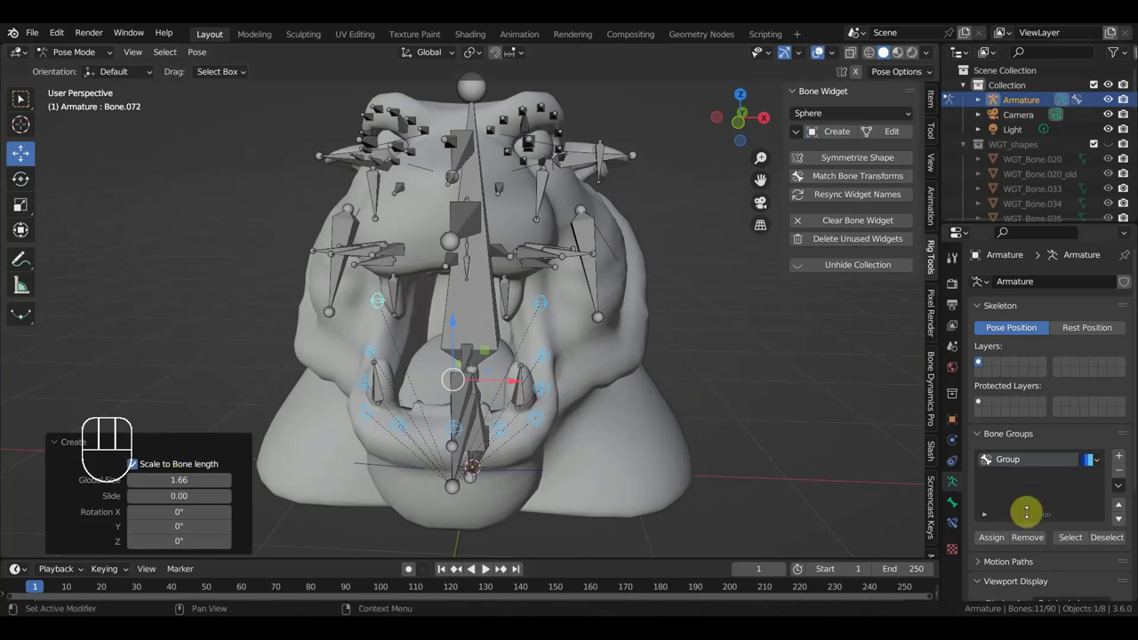
# Add a second bone group coloured red and assign the mouth bones to it
pyautogui.click(1121, 459)
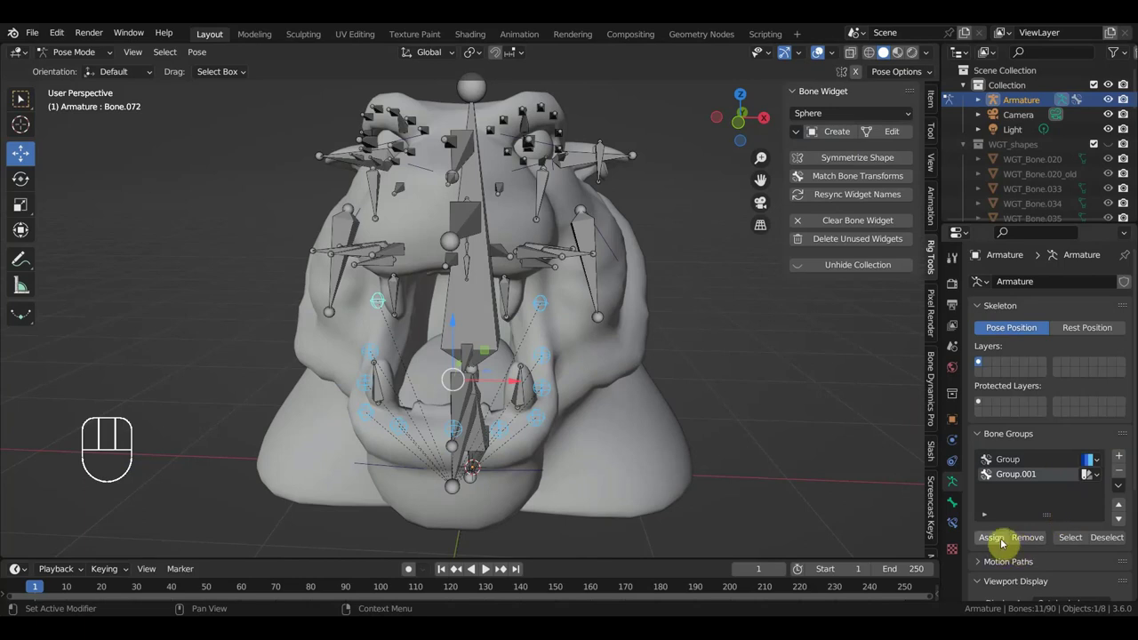
pyautogui.moveTo(1101, 475); pyautogui.dragTo(925, 457)
pyautogui.click(995, 539)
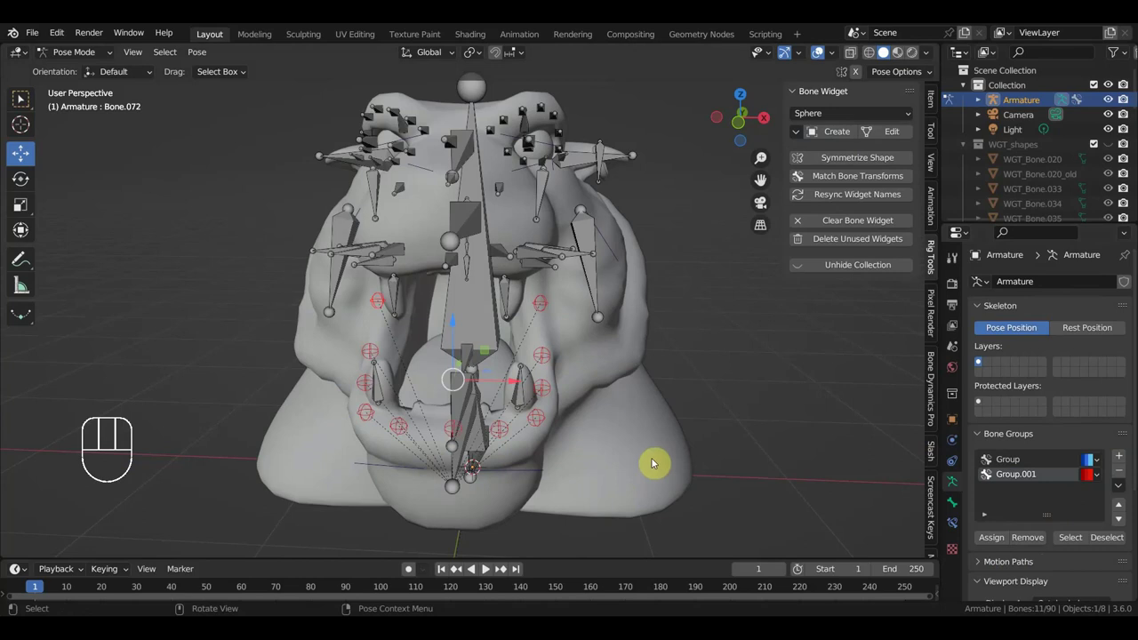
# Start picking the bones near the upper cheek
pyautogui.moveTo(602, 343); pyautogui.dragTo(543, 322)
pyautogui.click(470, 293)
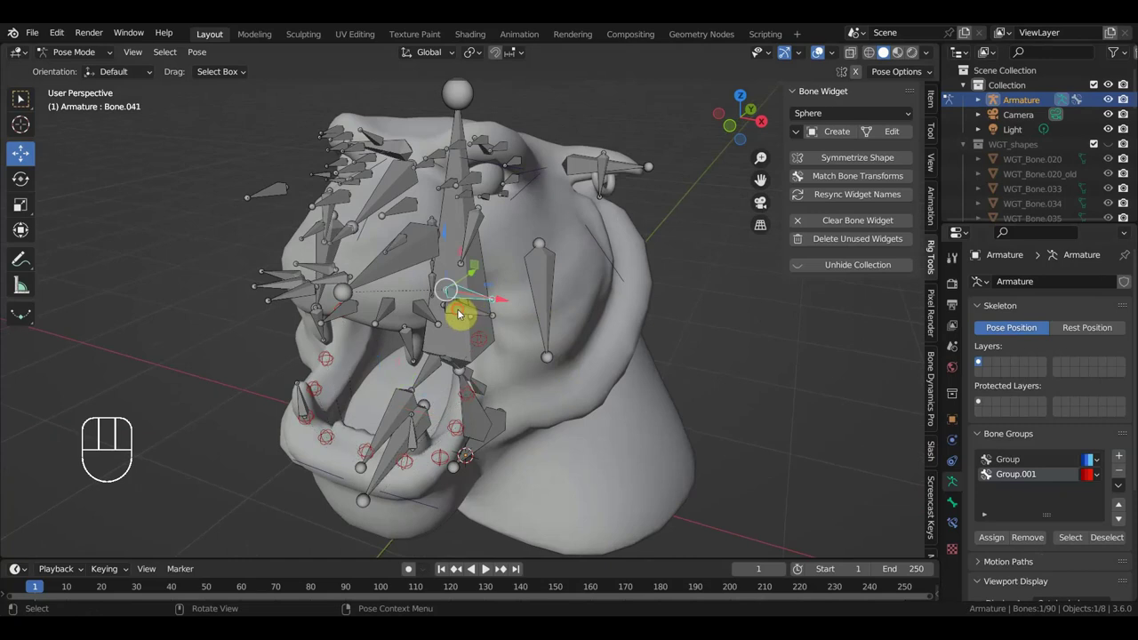
pyautogui.click(461, 312)
pyautogui.click(430, 314)
# Select the upper cheek bones and create Cube widgets for them
pyautogui.click(386, 314)
pyautogui.click(348, 312)
pyautogui.middleClick(395, 329)
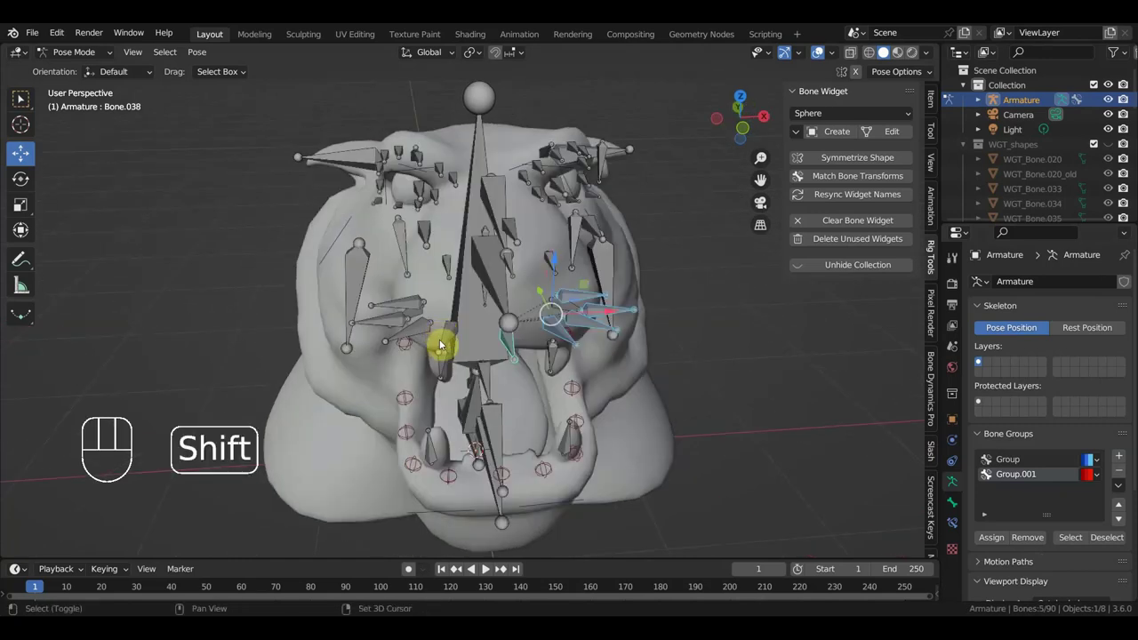
pyautogui.click(448, 334)
pyautogui.click(420, 328)
pyautogui.click(401, 313)
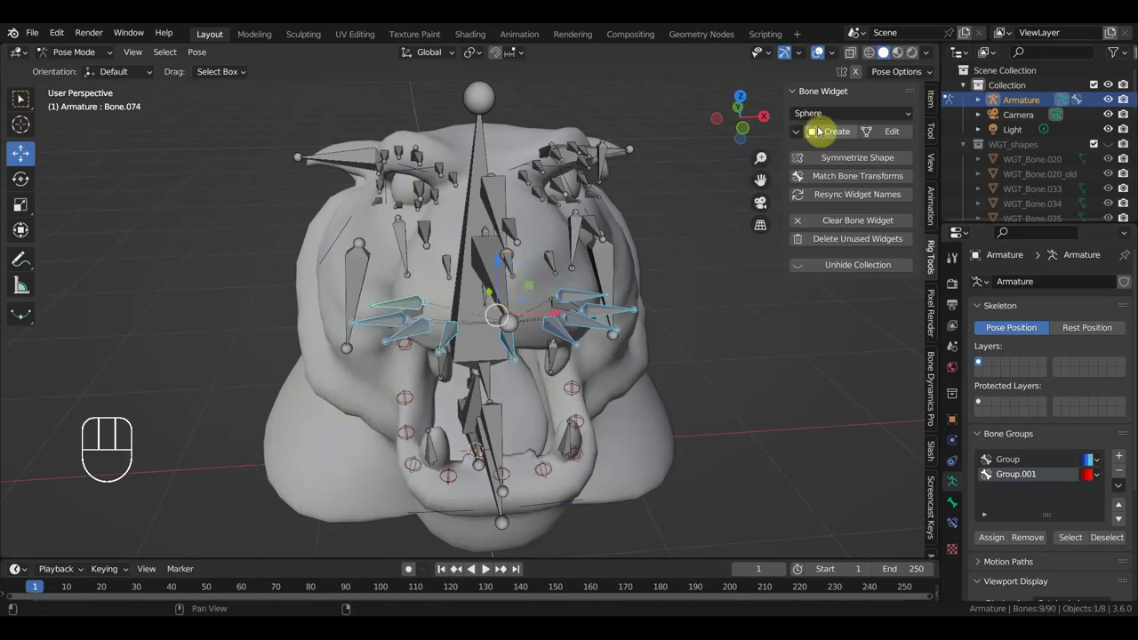
pyautogui.moveTo(845, 118); pyautogui.dragTo(855, 135)
pyautogui.click(849, 131)
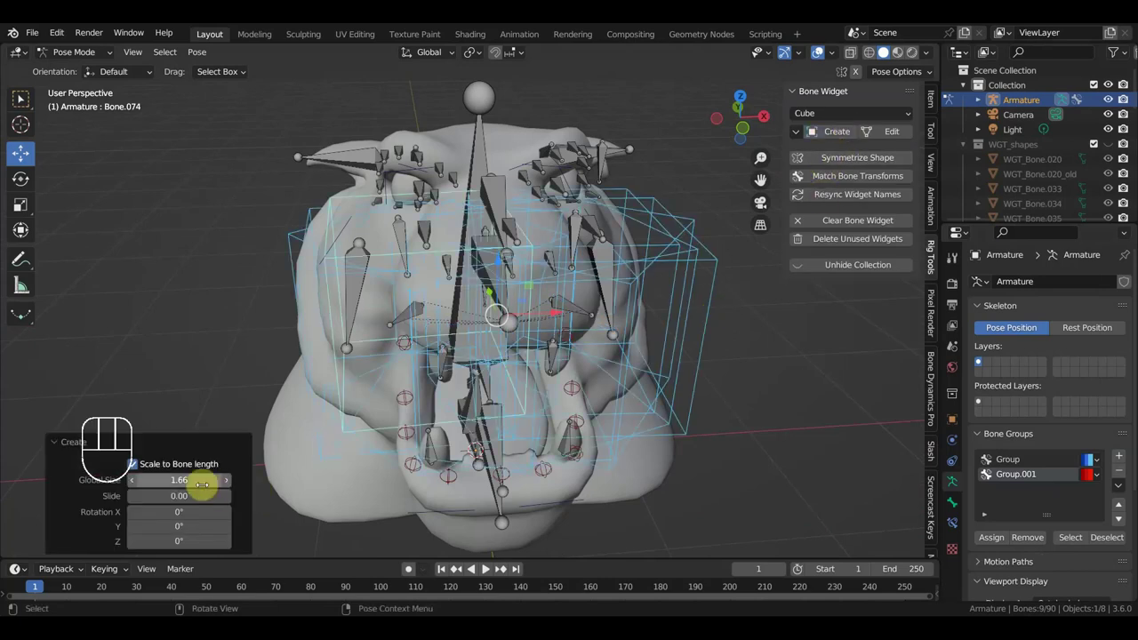
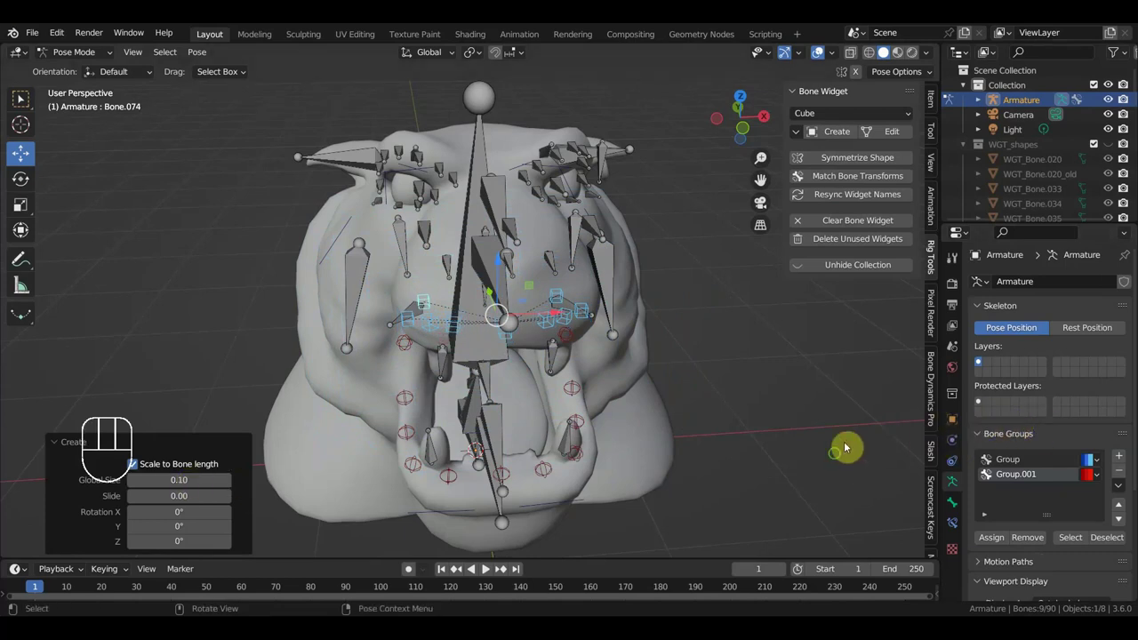
# Add a third bone group, Group.002, and colour it yellow
pyautogui.moveTo(835, 460); pyautogui.dragTo(825, 480)
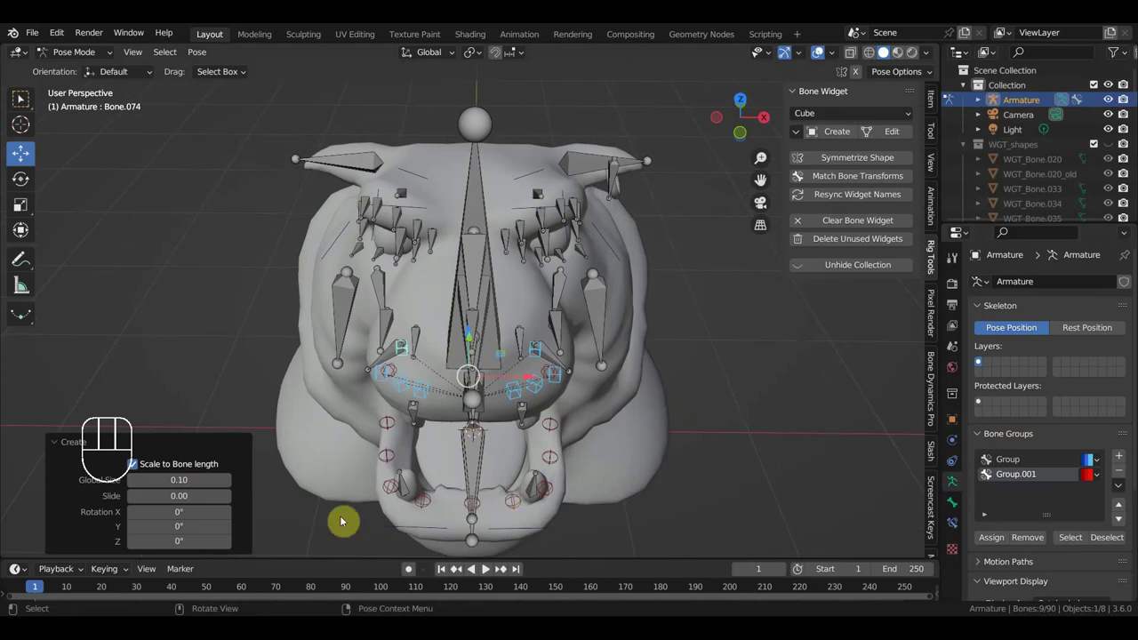
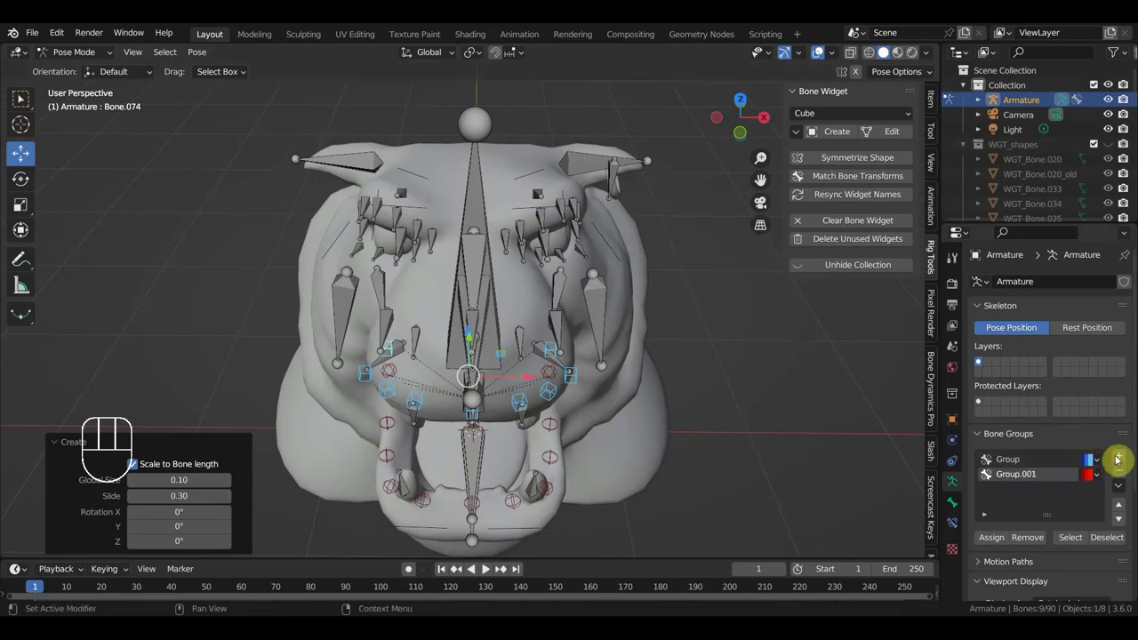
pyautogui.click(1118, 457)
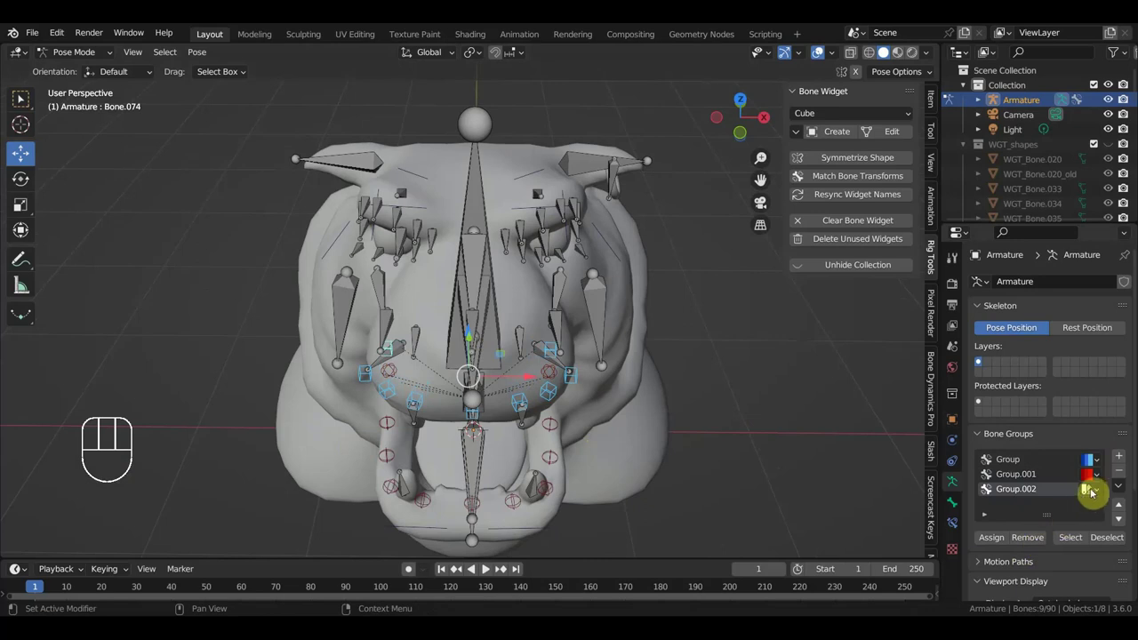
pyautogui.moveTo(1101, 491); pyautogui.dragTo(902, 333)
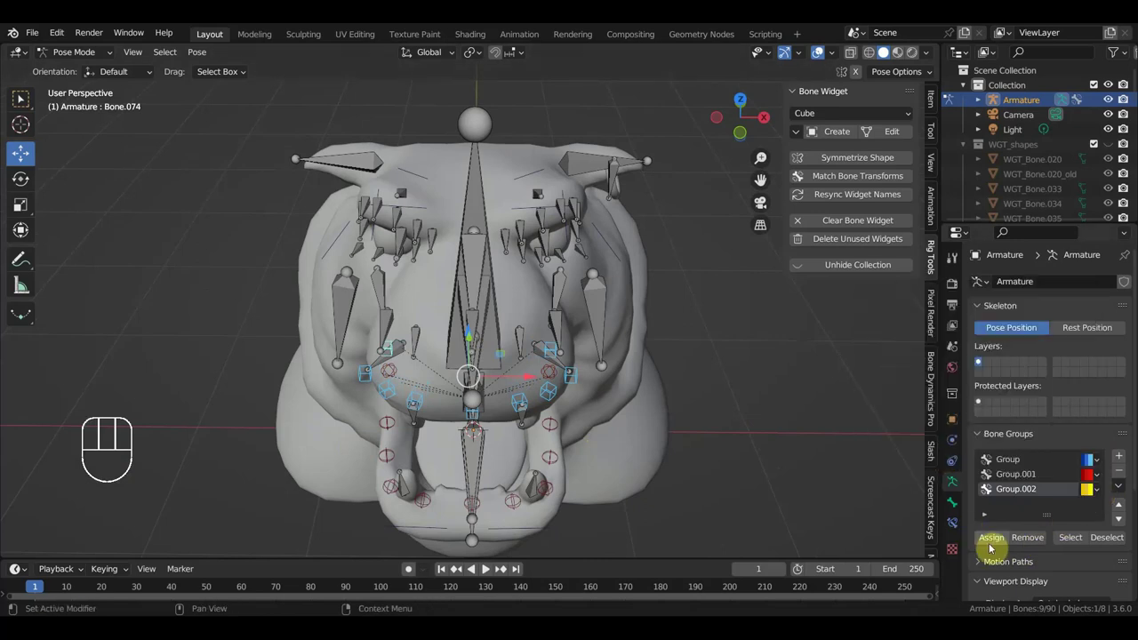
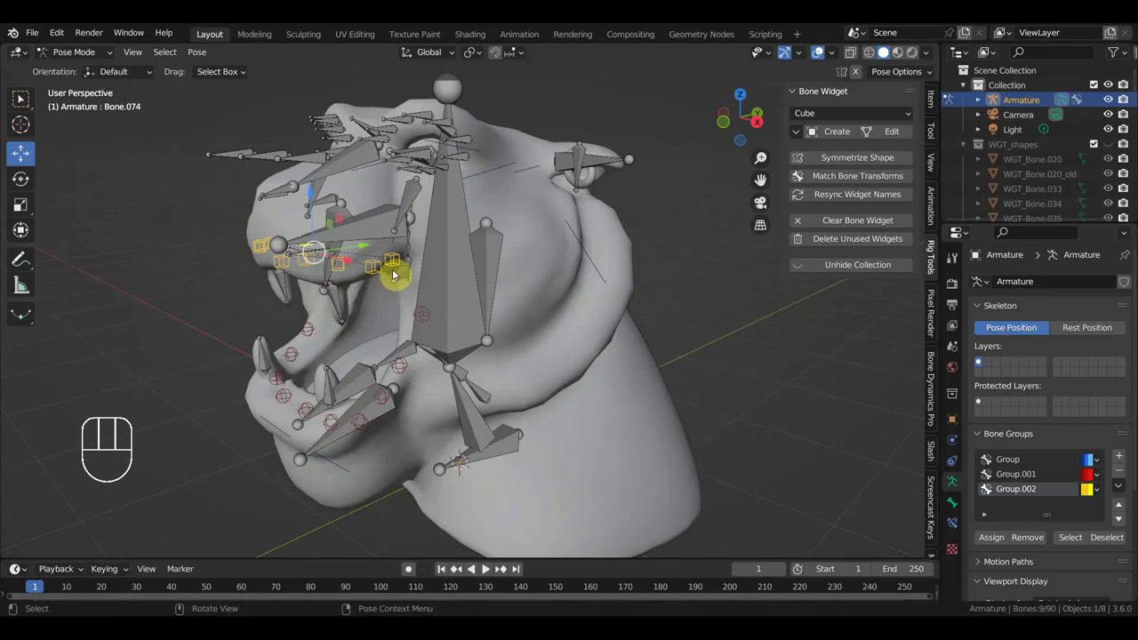
# Orbit to the eye and pick the first bones around it
pyautogui.middleClick(479, 277)
pyautogui.middleClick(552, 340)
pyautogui.moveTo(594, 350); pyautogui.dragTo(510, 289)
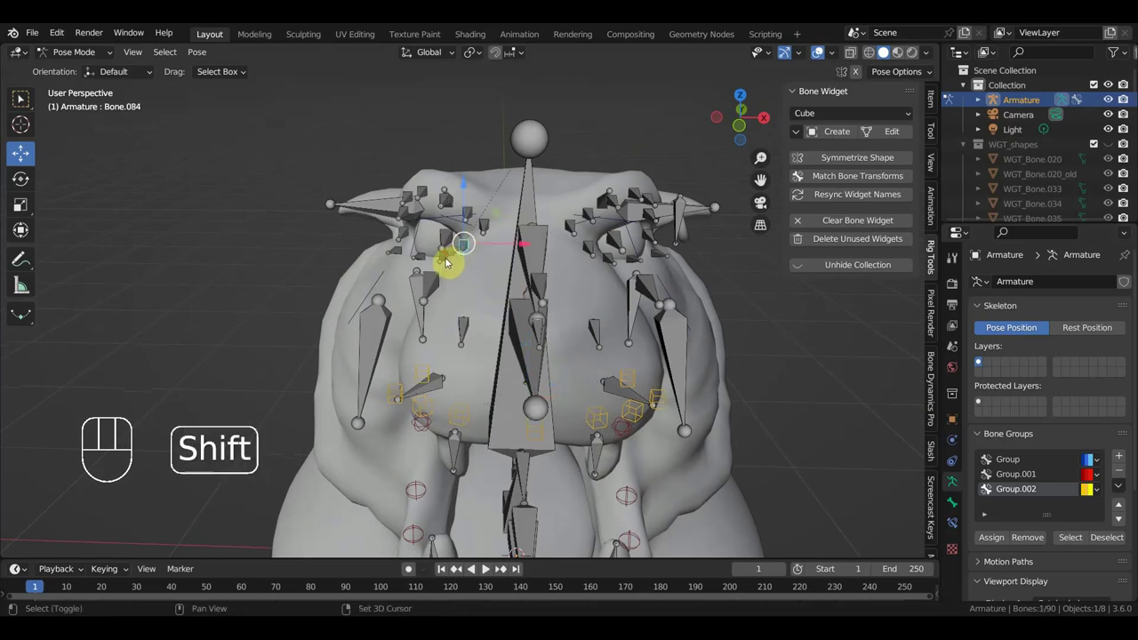
pyautogui.click(444, 259)
pyautogui.click(401, 253)
pyautogui.moveTo(467, 269); pyautogui.dragTo(489, 267)
pyautogui.moveTo(479, 274); pyautogui.dragTo(418, 277)
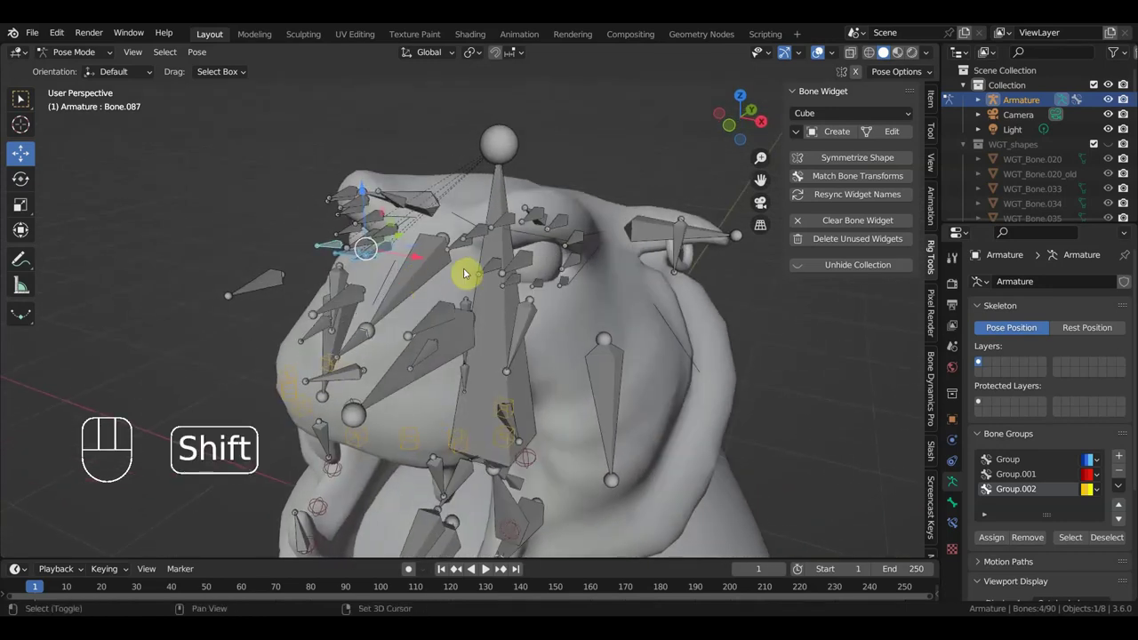
# Add the remaining eye bones, create cube widgets for them and assign them to a bone group
pyautogui.click(493, 268)
pyautogui.click(517, 281)
pyautogui.click(544, 286)
pyautogui.click(566, 285)
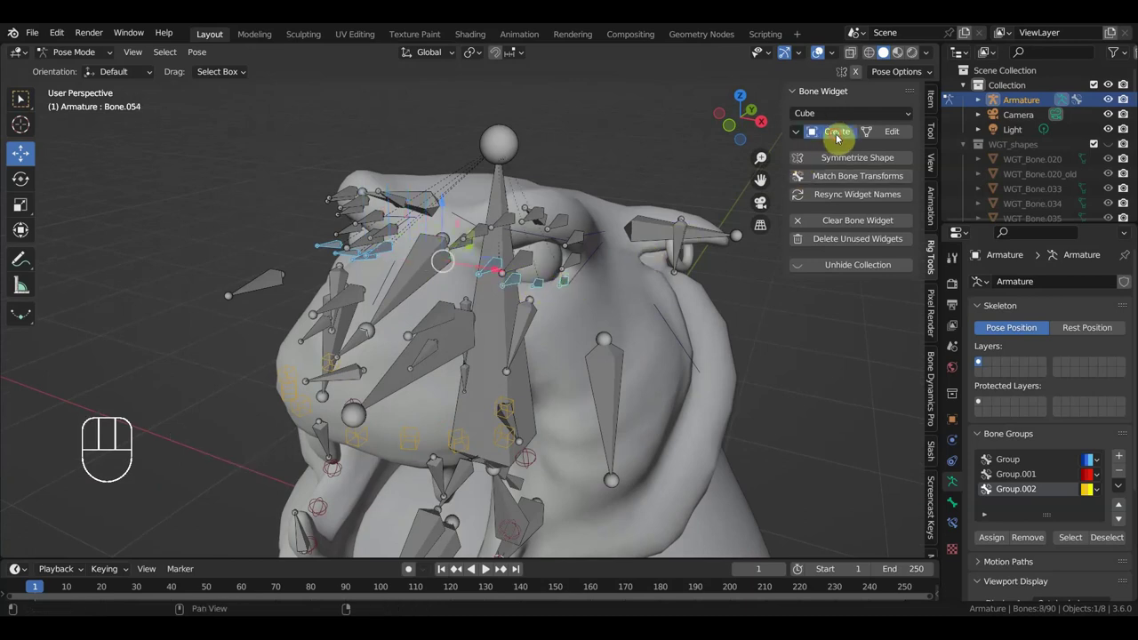
pyautogui.click(839, 138)
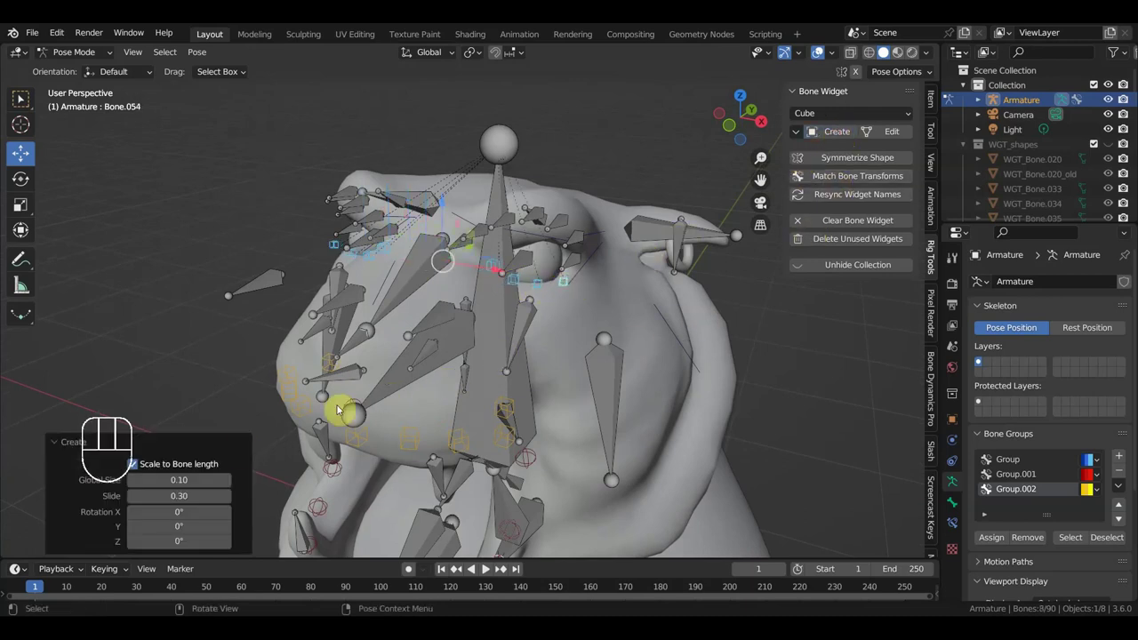
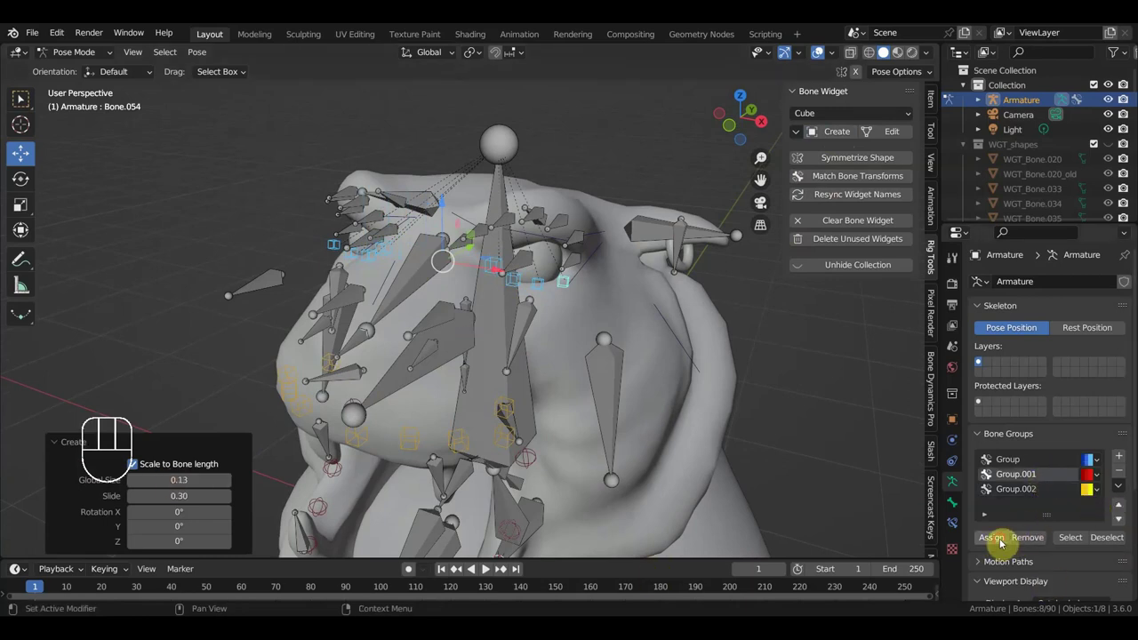
pyautogui.click(1002, 541)
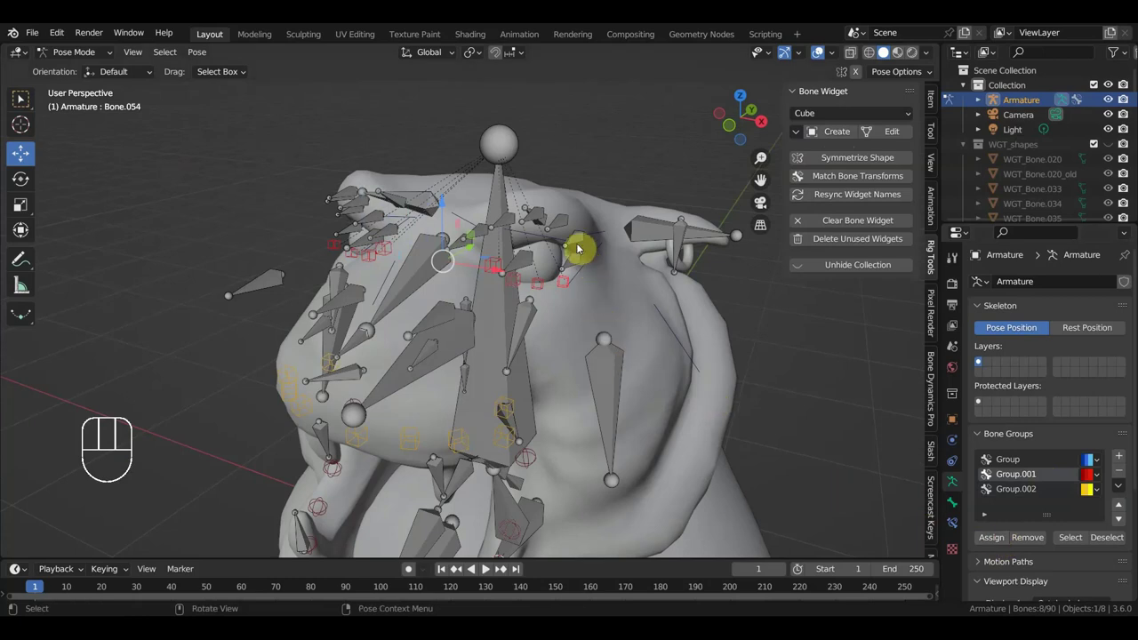
# Select the row of brow bones above the eye
pyautogui.click(558, 221)
pyautogui.click(537, 214)
pyautogui.click(502, 228)
pyautogui.click(482, 232)
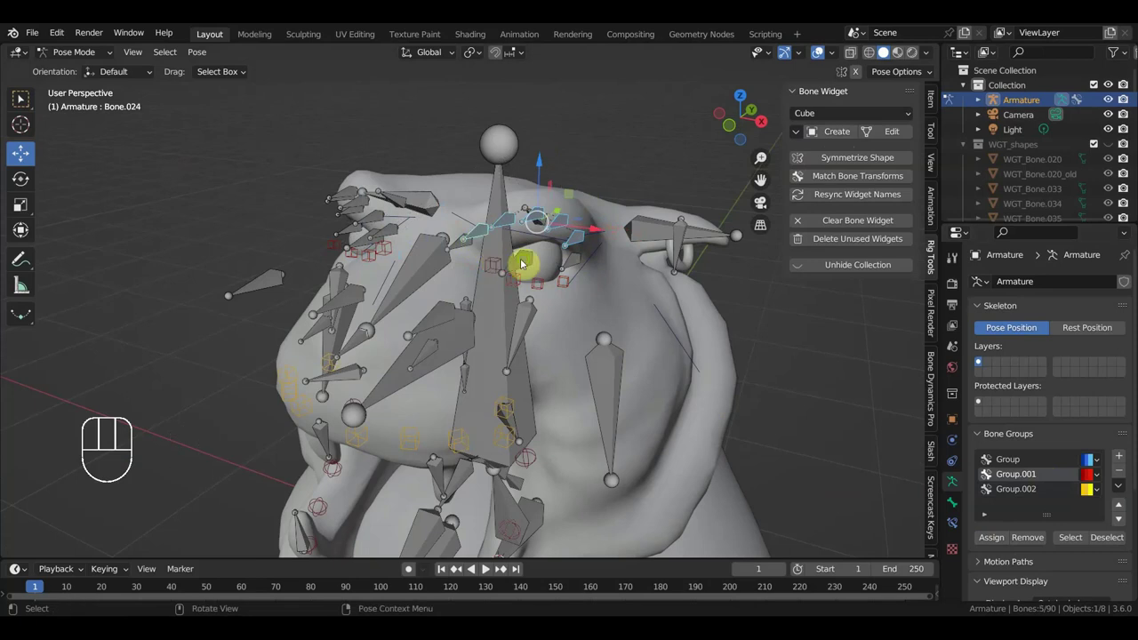
pyautogui.middleClick(560, 265)
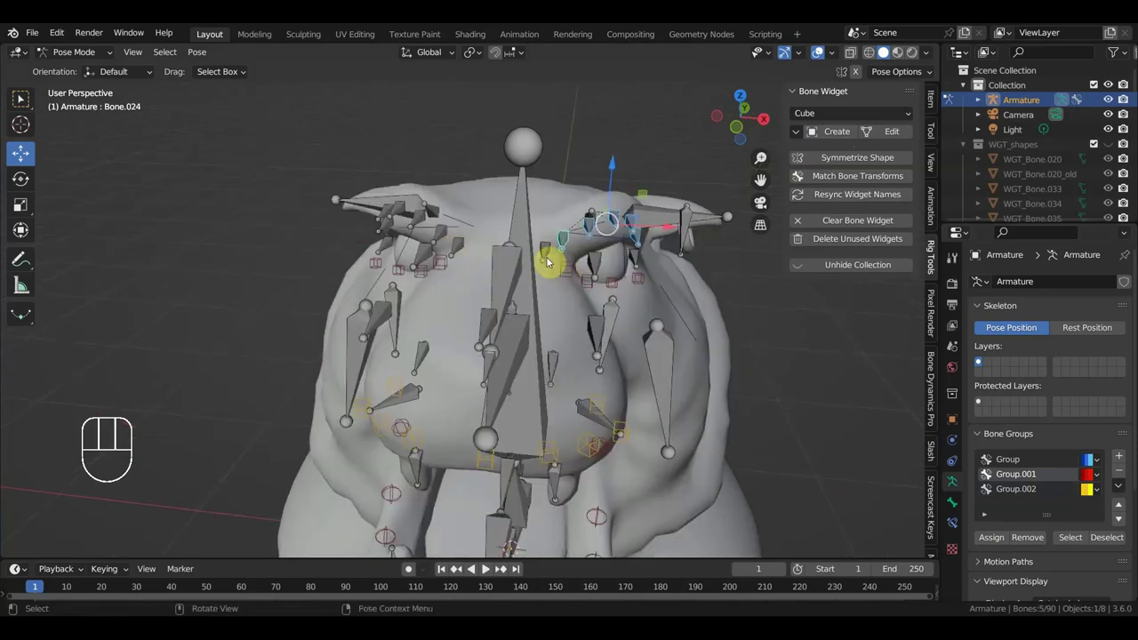
pyautogui.click(550, 251)
pyautogui.click(464, 244)
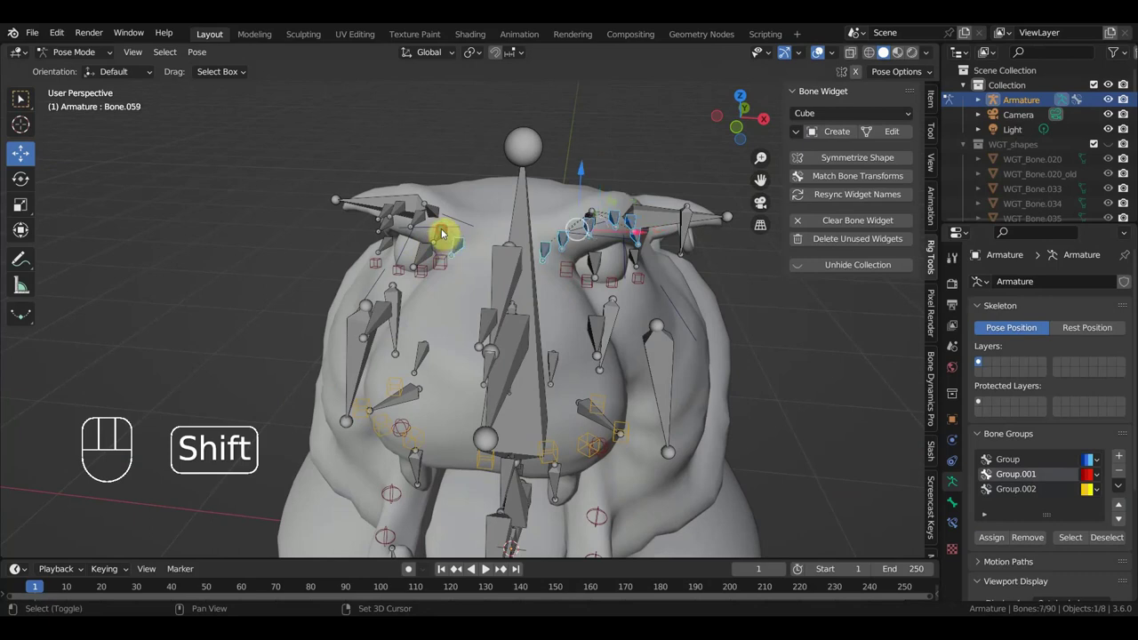
pyautogui.click(420, 220)
pyautogui.middleClick(471, 245)
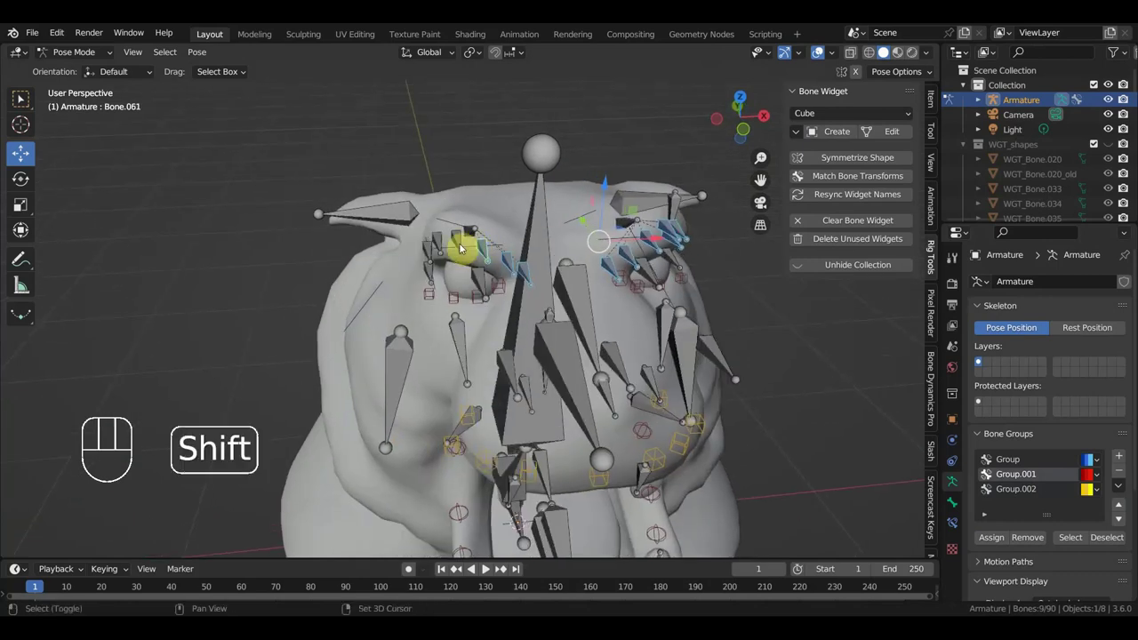
pyautogui.click(460, 237)
pyautogui.click(441, 240)
# Create Sphere widgets for the brow bones and put them in the yellow group
pyautogui.click(431, 247)
pyautogui.click(434, 278)
pyautogui.middleClick(549, 292)
pyautogui.moveTo(861, 124); pyautogui.dragTo(872, 318)
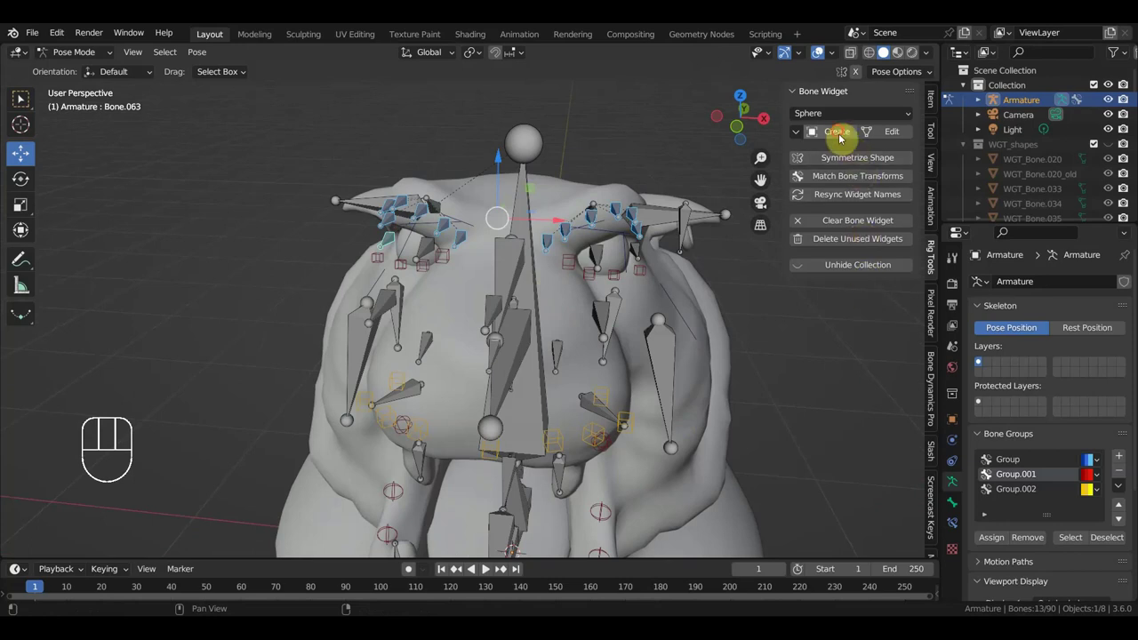
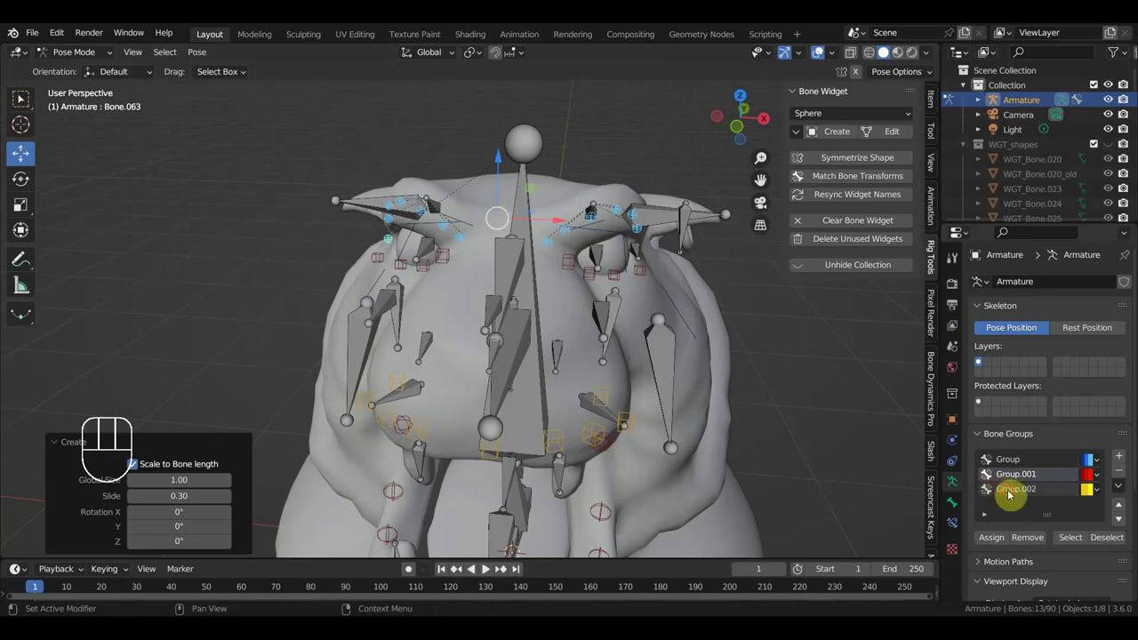
pyautogui.click(997, 541)
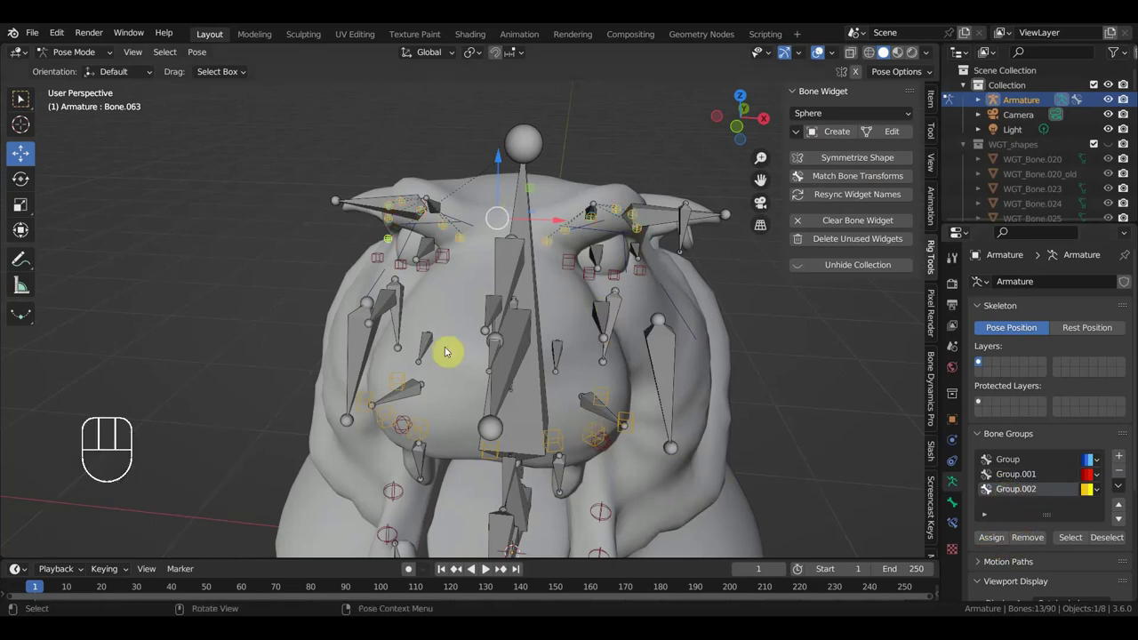
# Give the bones at the base of the head Circle widgets in a new green bone group
pyautogui.moveTo(549, 351); pyautogui.dragTo(430, 338)
pyautogui.click(438, 344)
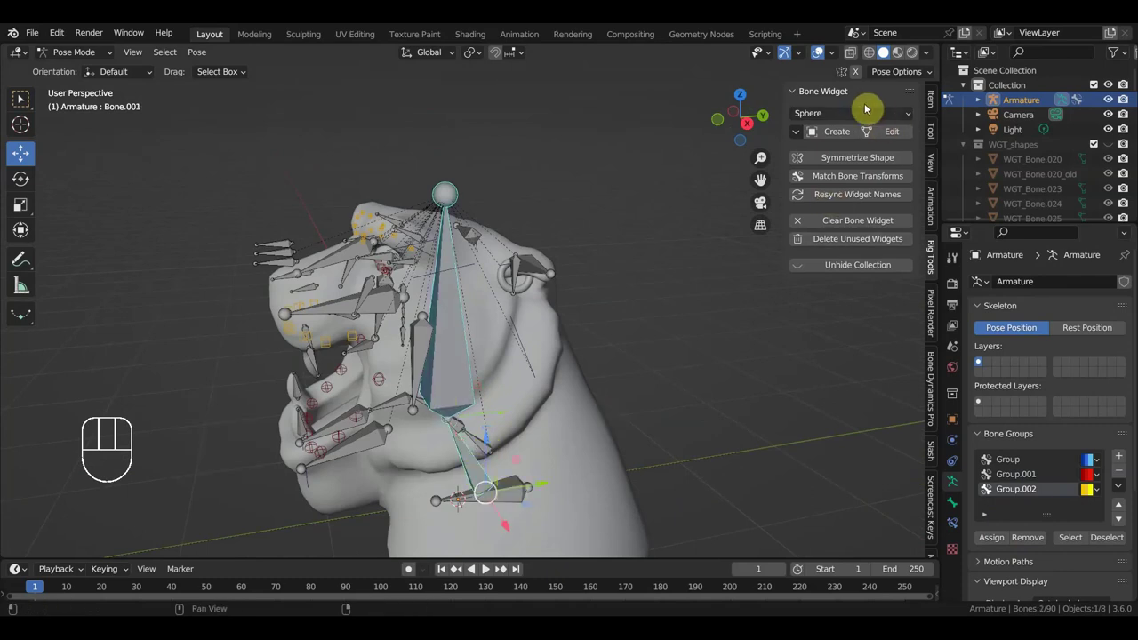
pyautogui.moveTo(859, 117); pyautogui.dragTo(865, 137)
pyautogui.click(834, 132)
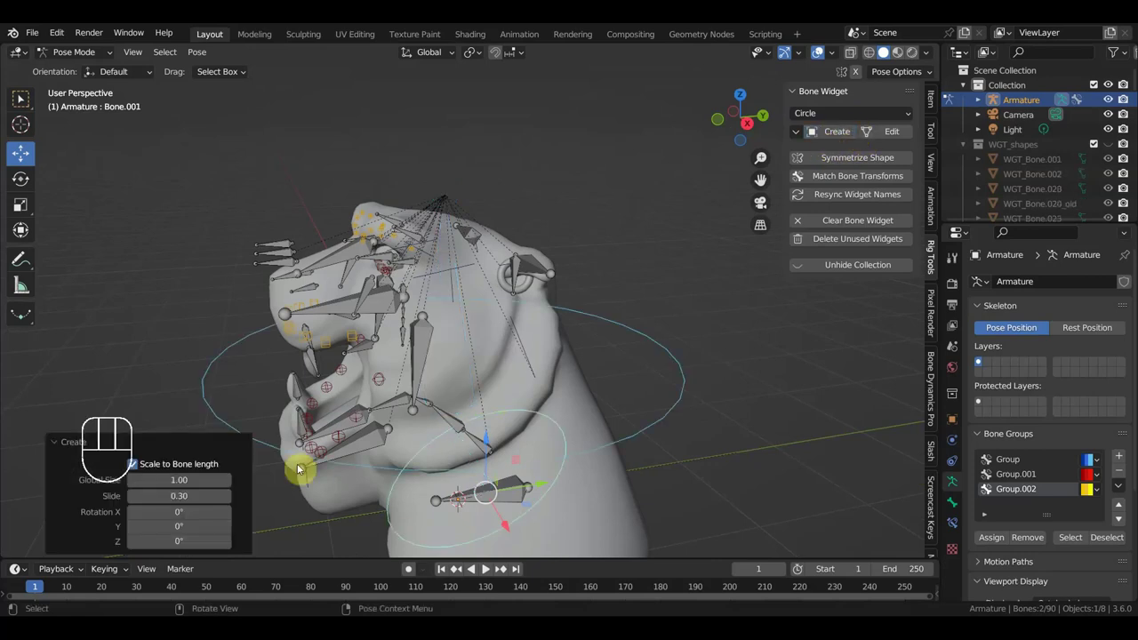
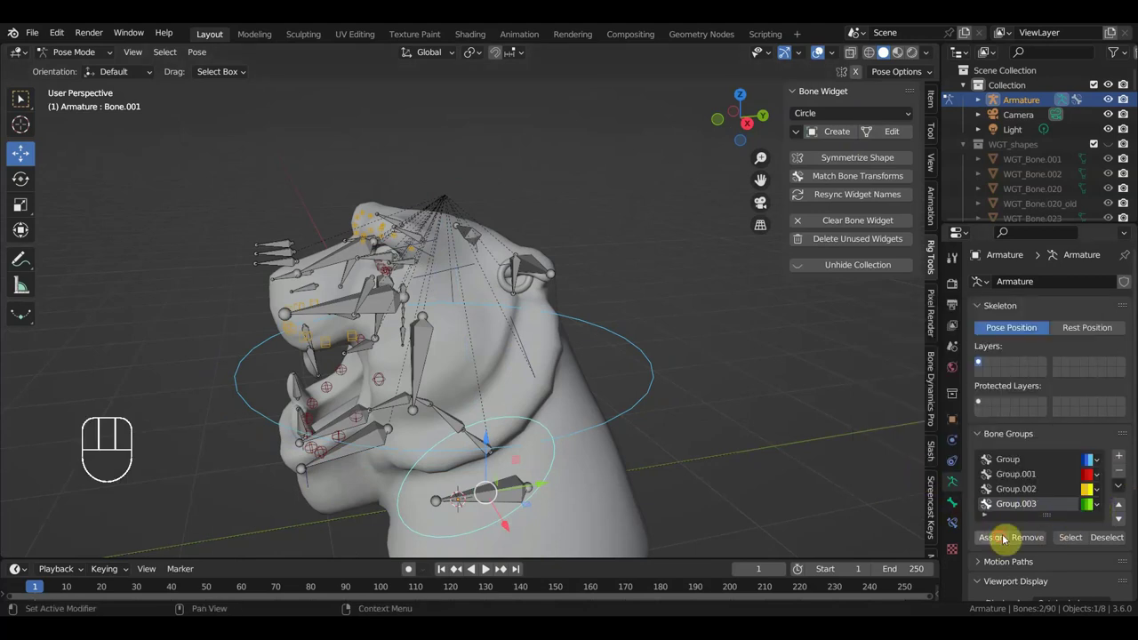
pyautogui.click(1002, 539)
# Select Bone.003 and Bone.004 and create Finger widgets for them
pyautogui.middleClick(630, 427)
pyautogui.click(458, 357)
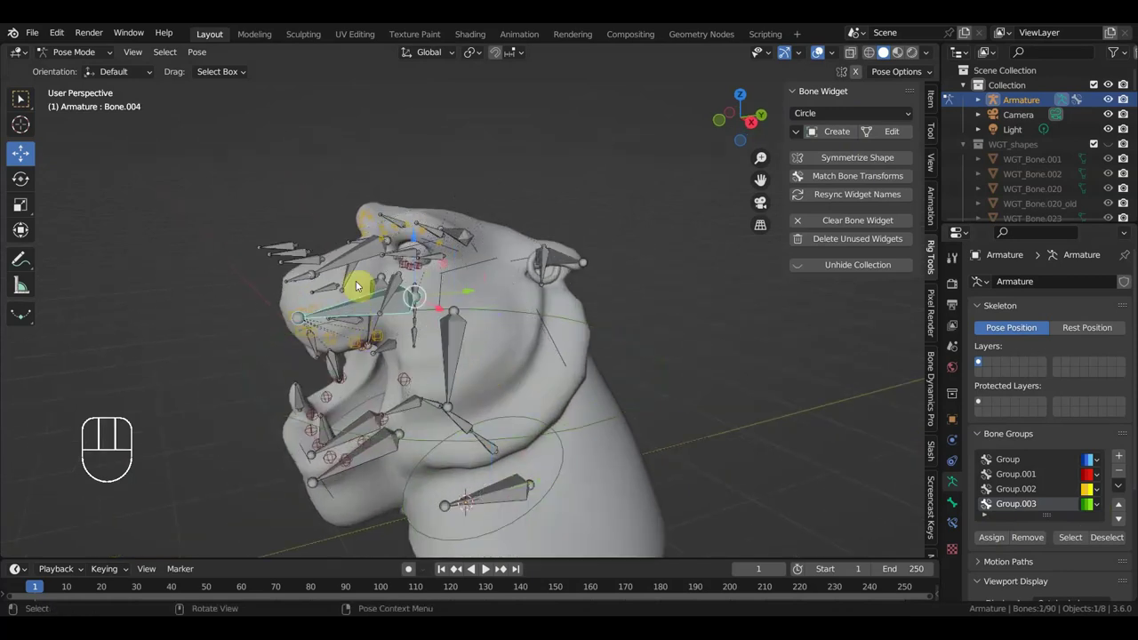
pyautogui.click(362, 255)
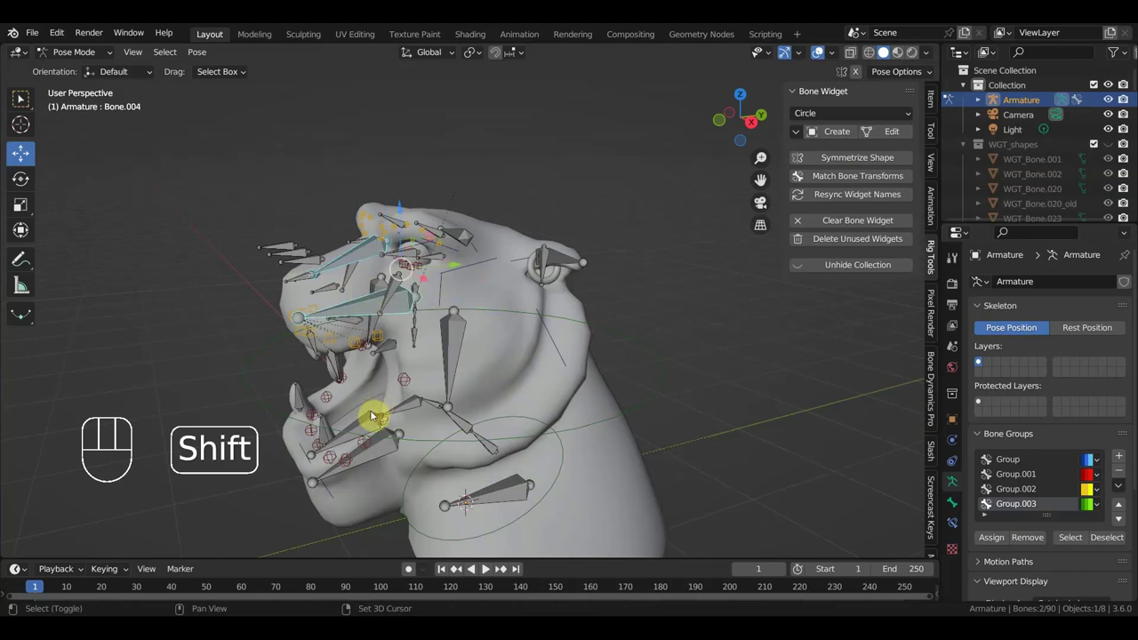
pyautogui.click(382, 454)
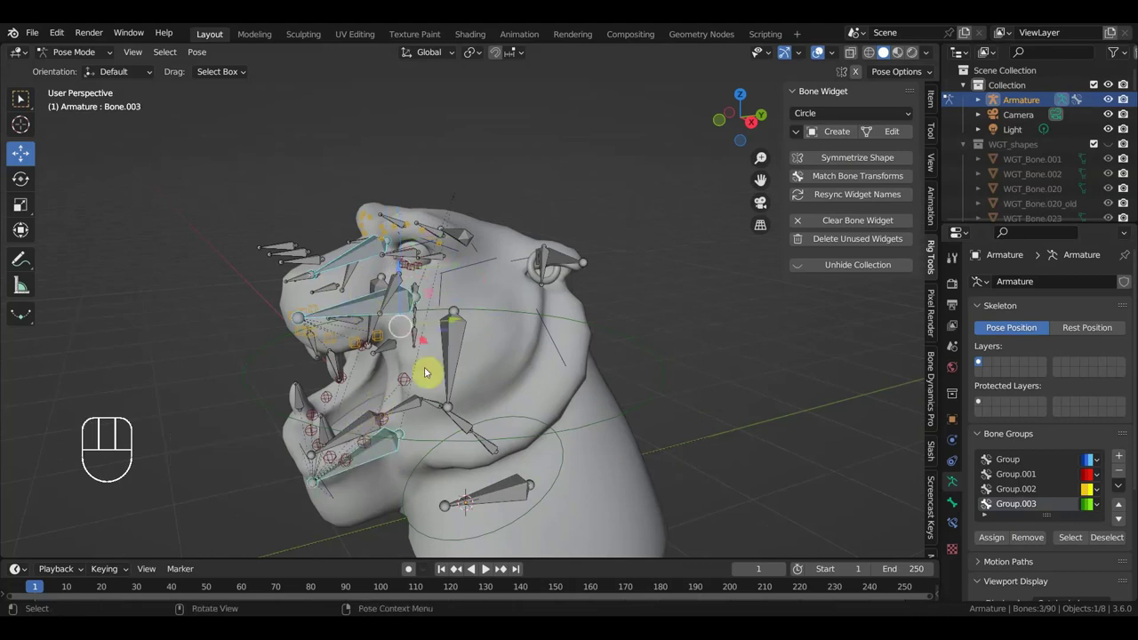
pyautogui.moveTo(847, 119); pyautogui.dragTo(828, 222)
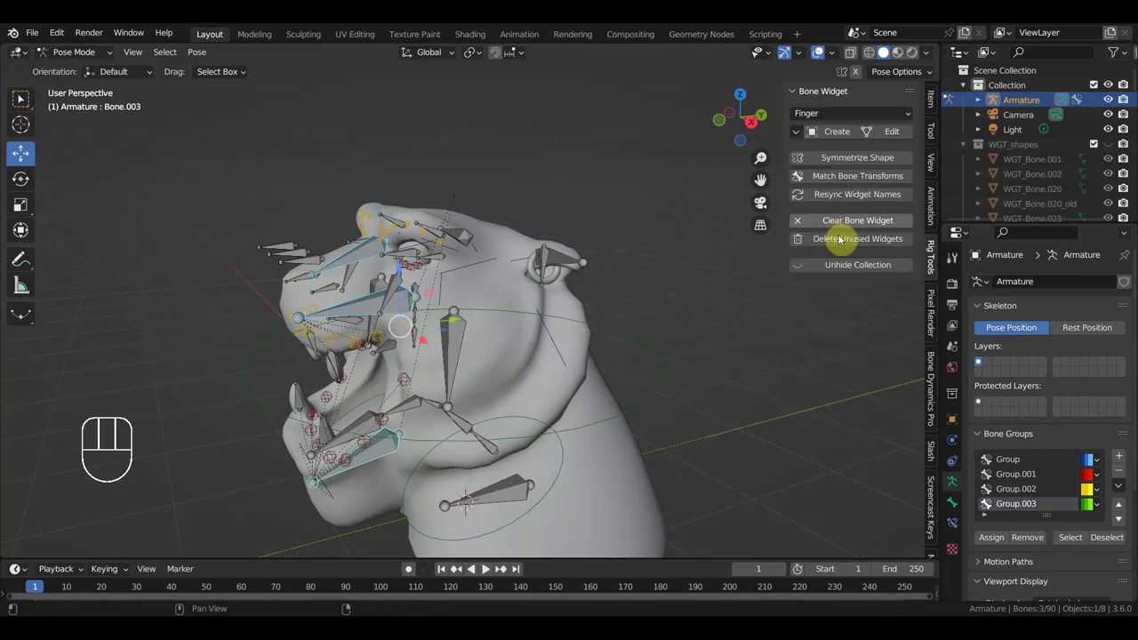
pyautogui.click(844, 133)
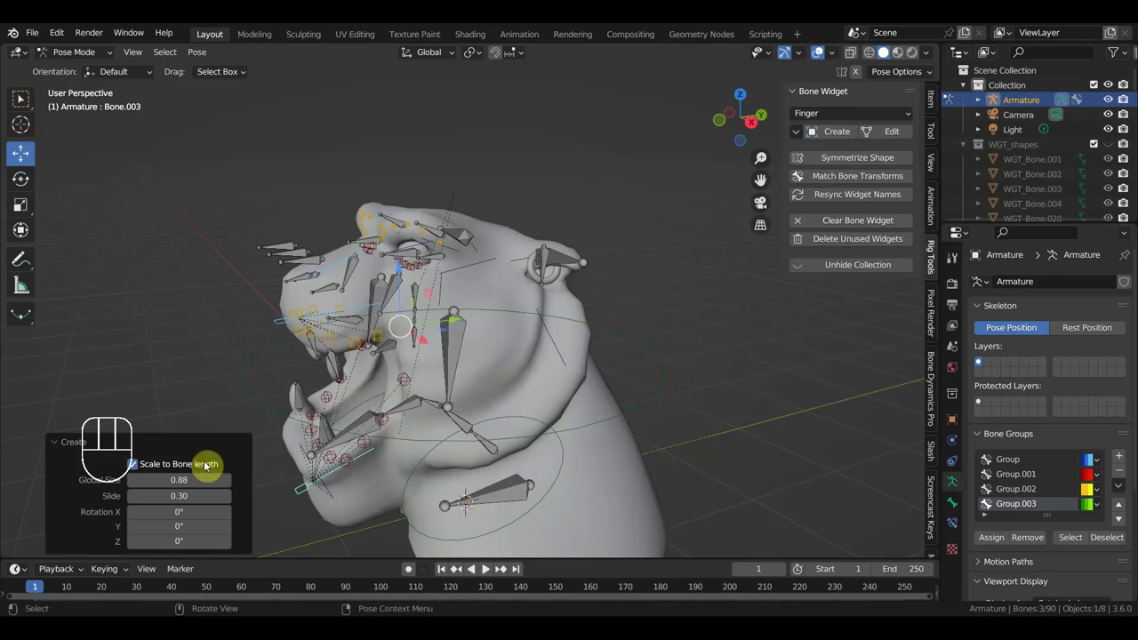
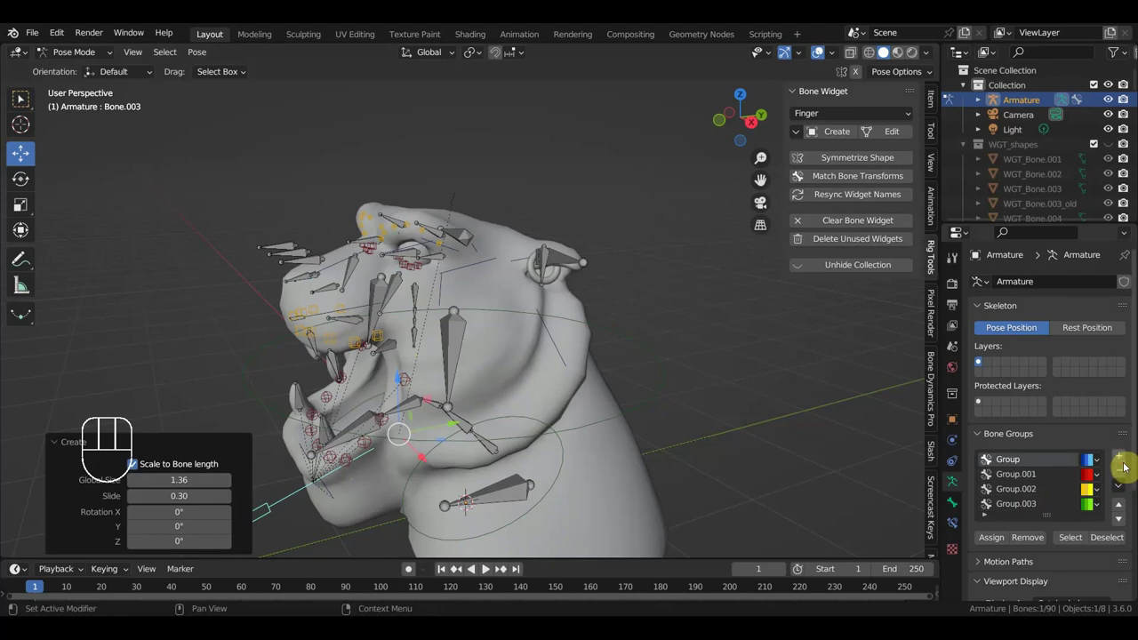
# Add a fifth bone group and give it a purple colour
pyautogui.click(1124, 457)
pyautogui.moveTo(1101, 521); pyautogui.dragTo(1025, 517)
pyautogui.click(996, 551)
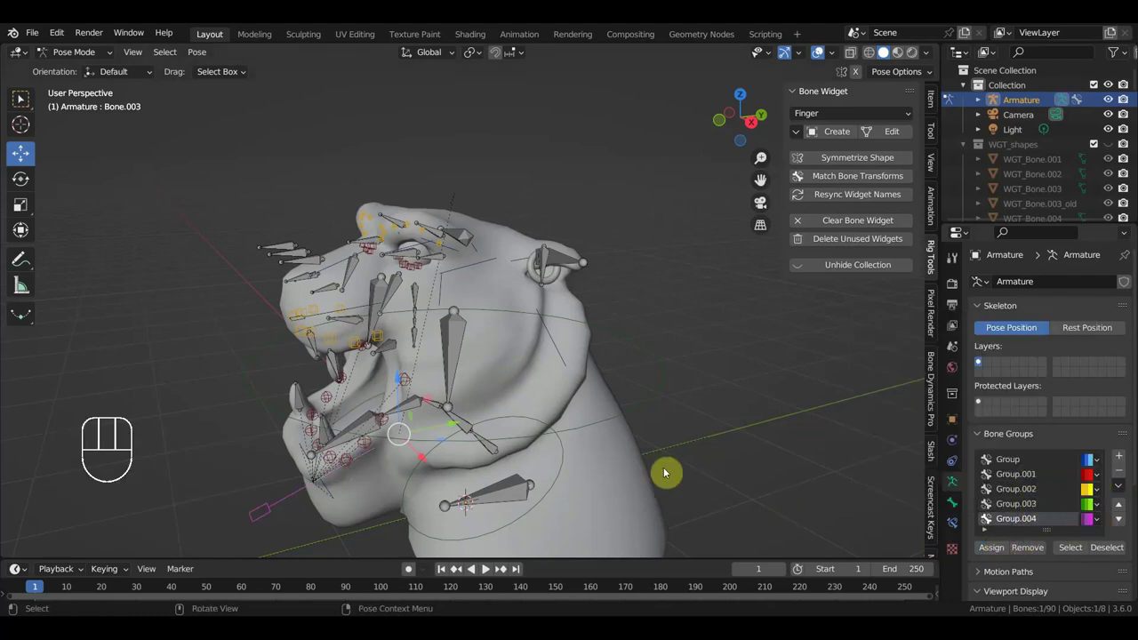
# Give the root bone at the base of the head a Root arrow widget in the purple group
pyautogui.middleClick(465, 434)
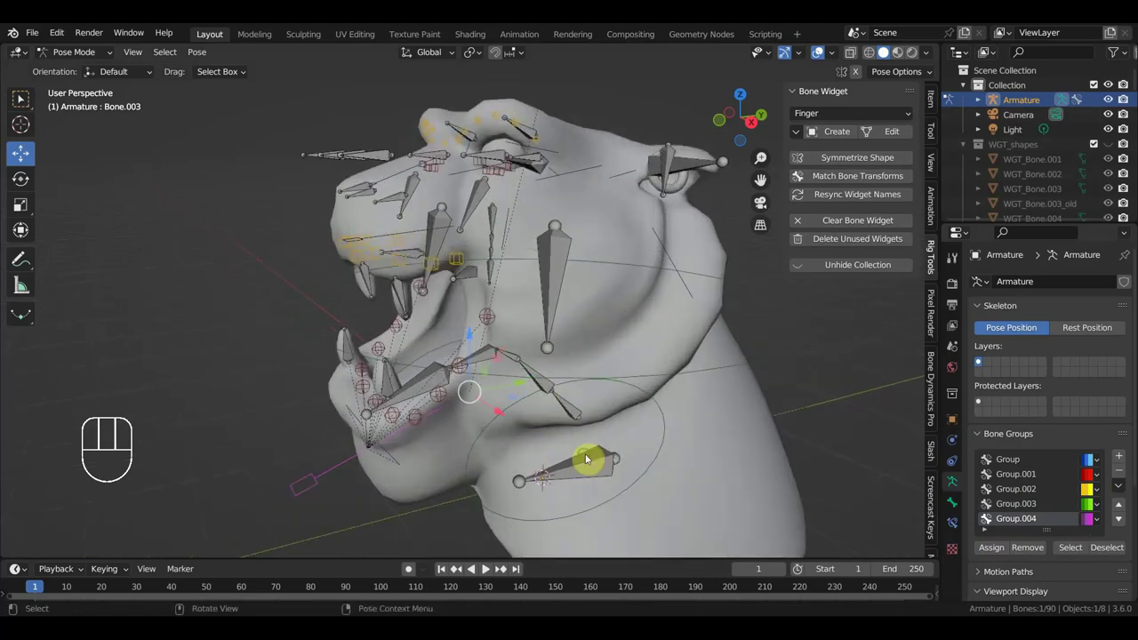
pyautogui.middleClick(565, 446)
pyautogui.middleClick(564, 439)
pyautogui.click(563, 438)
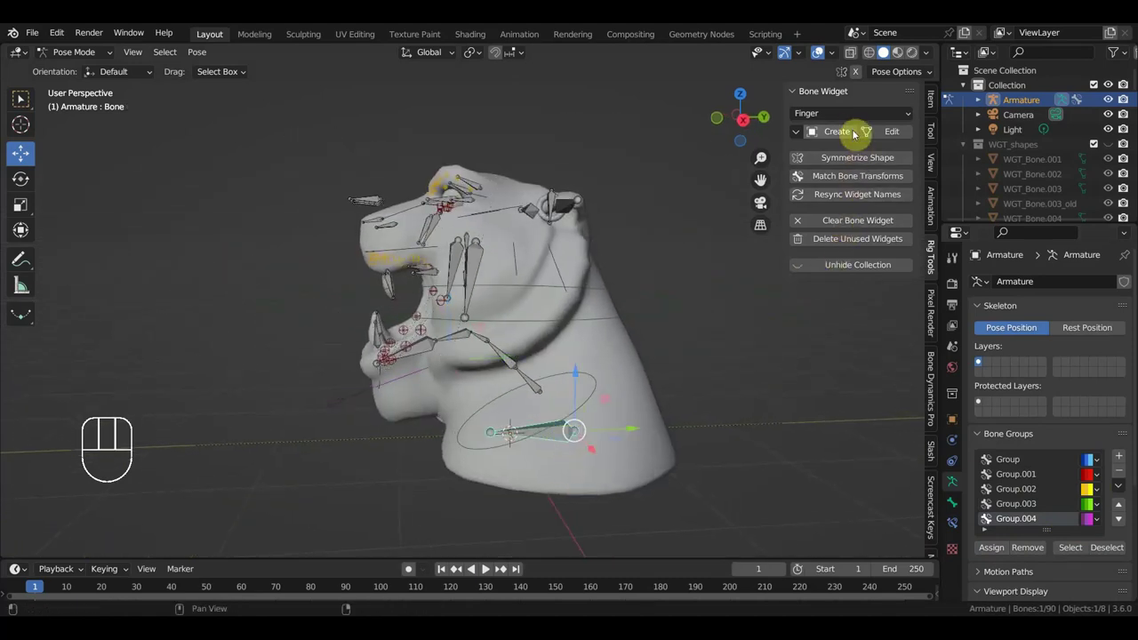
pyautogui.moveTo(852, 119); pyautogui.dragTo(856, 324)
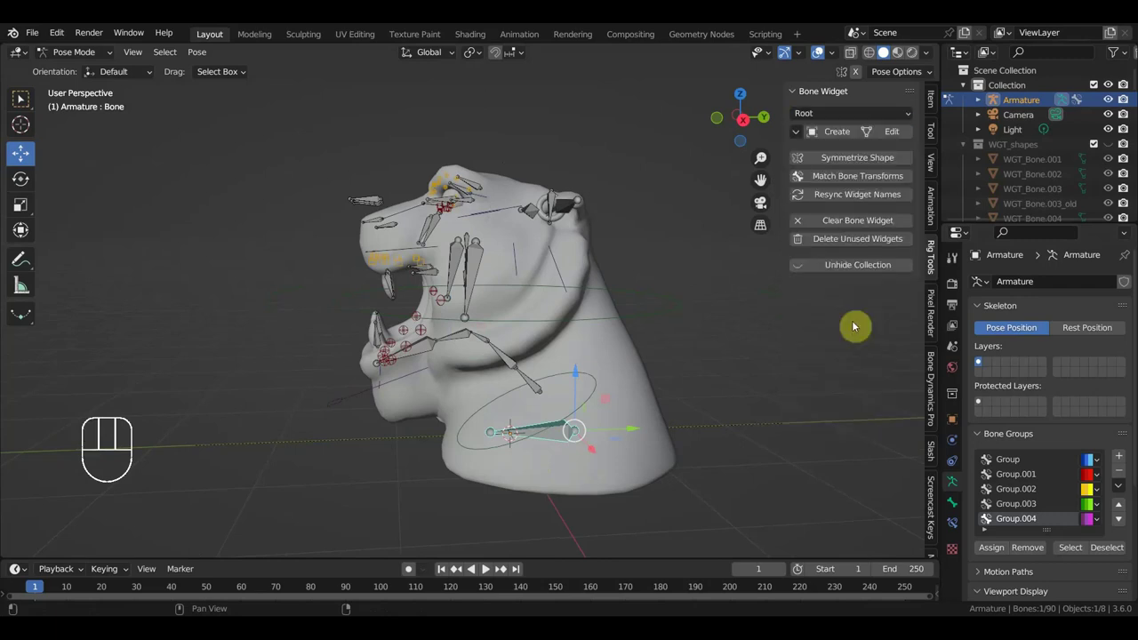
pyautogui.click(845, 131)
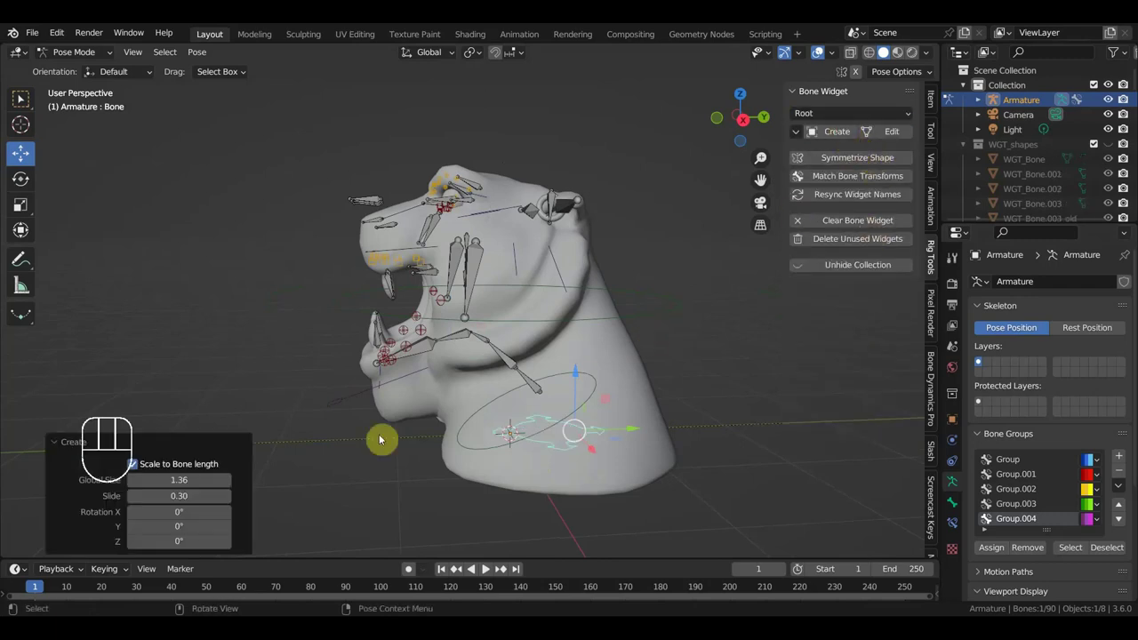
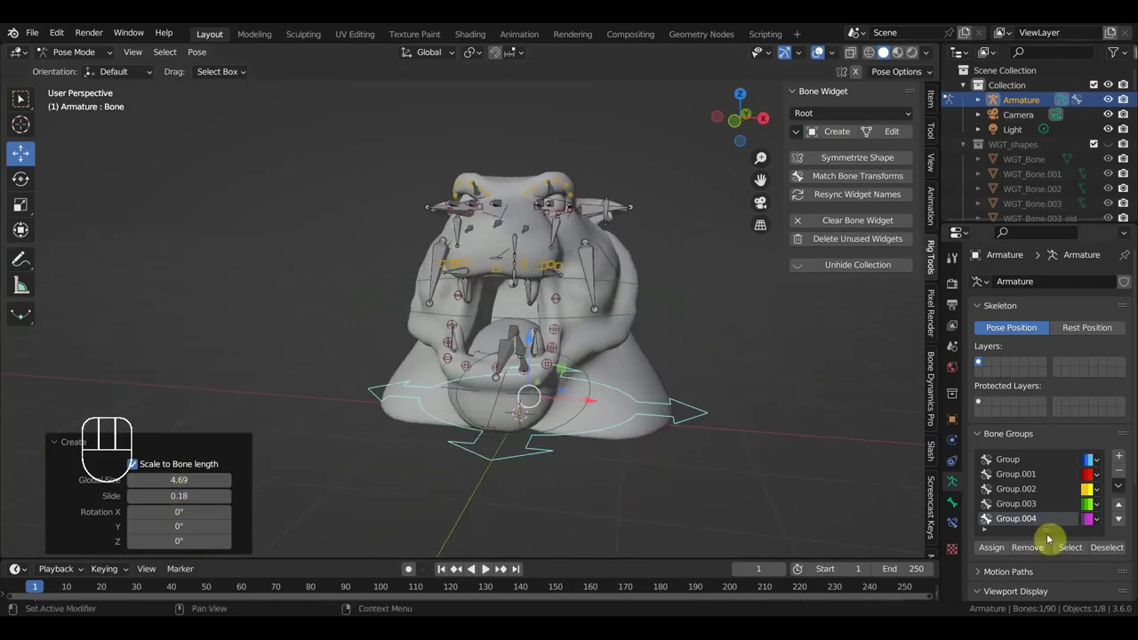
pyautogui.click(786, 491)
# Orbit round to the cheek and select a cheek bone for the next widget
pyautogui.moveTo(767, 496); pyautogui.dragTo(714, 481)
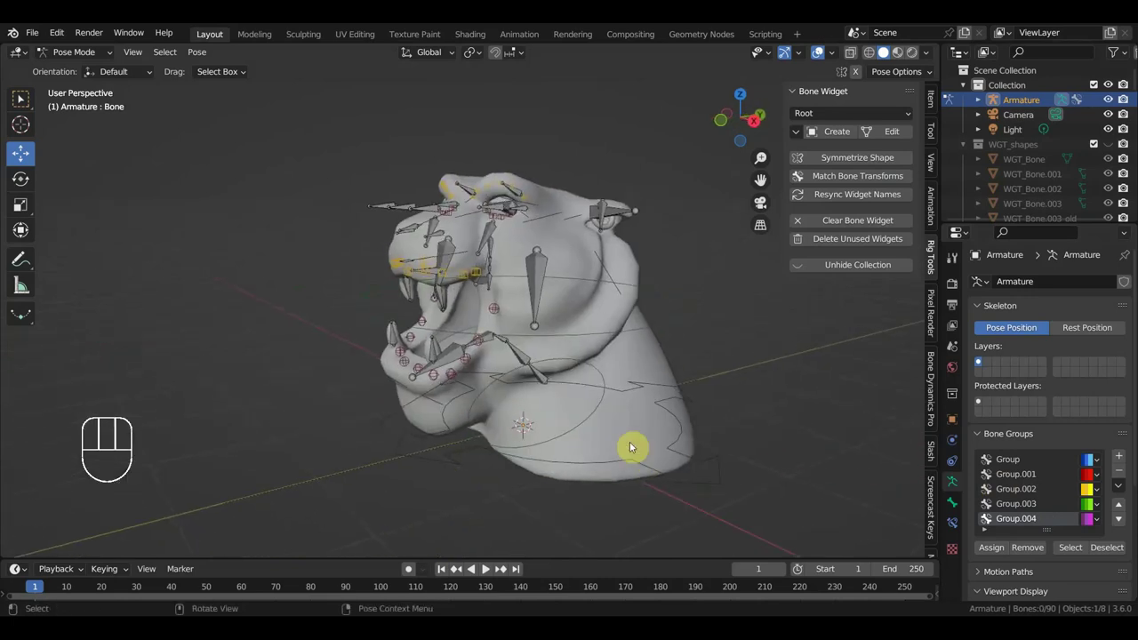
pyautogui.moveTo(638, 461); pyautogui.dragTo(612, 461)
pyautogui.middleClick(541, 320)
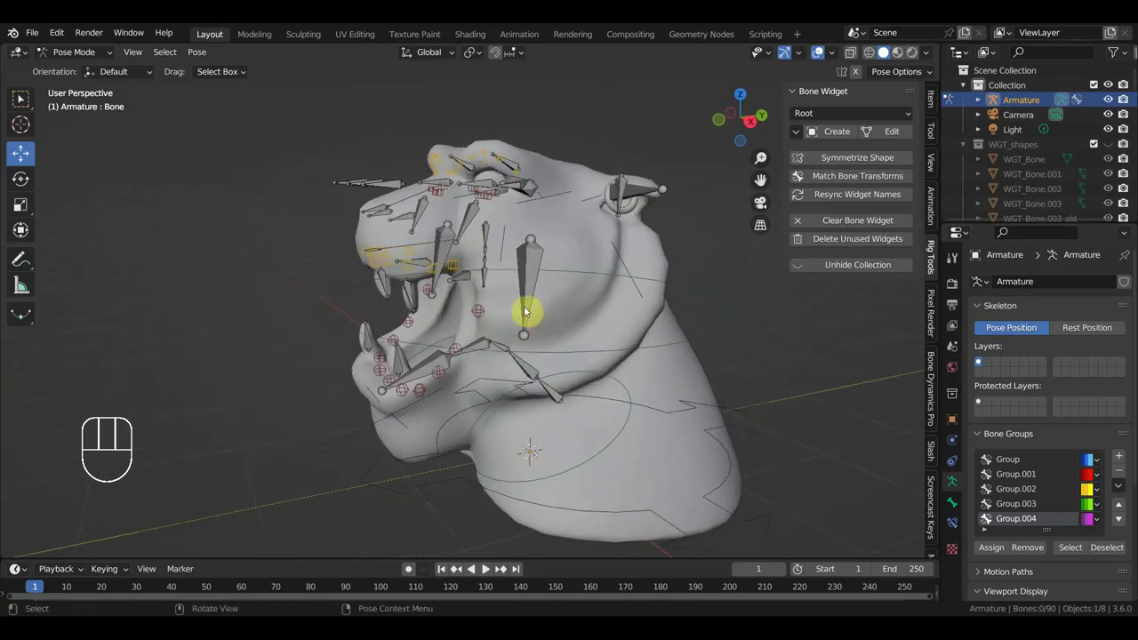
pyautogui.moveTo(527, 310); pyautogui.dragTo(481, 306)
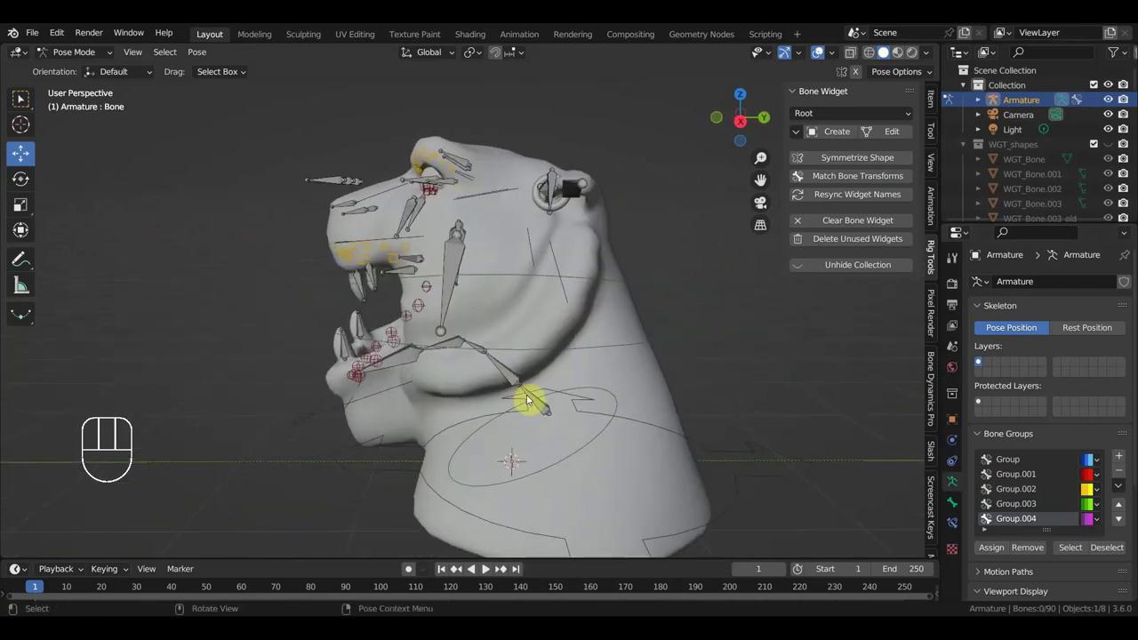
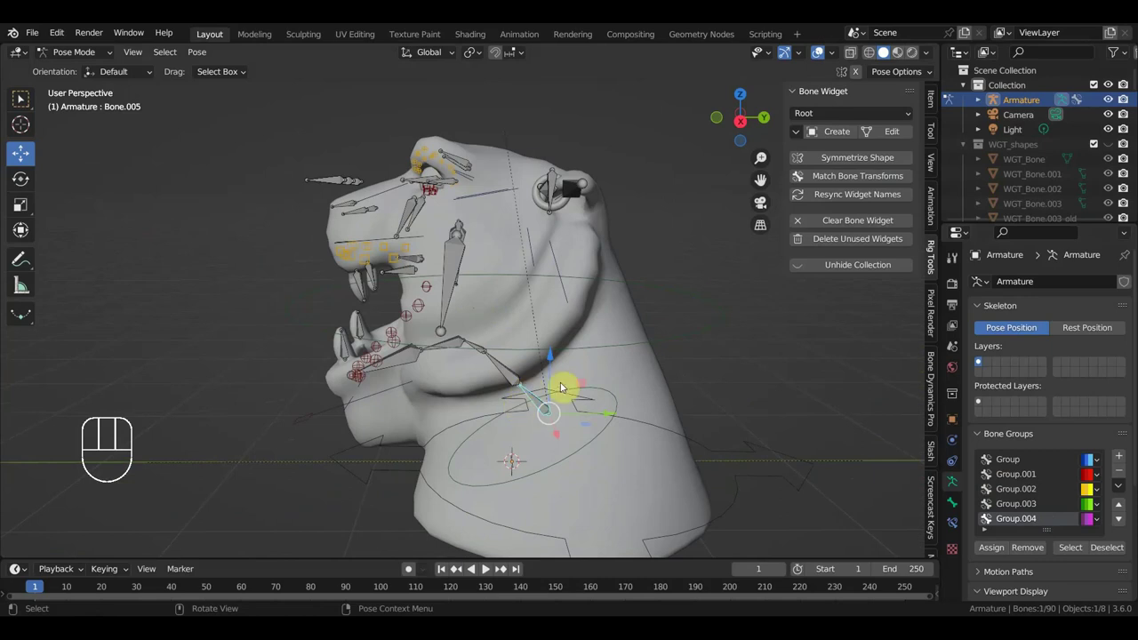
pyautogui.moveTo(487, 254); pyautogui.dragTo(525, 243)
pyautogui.click(479, 216)
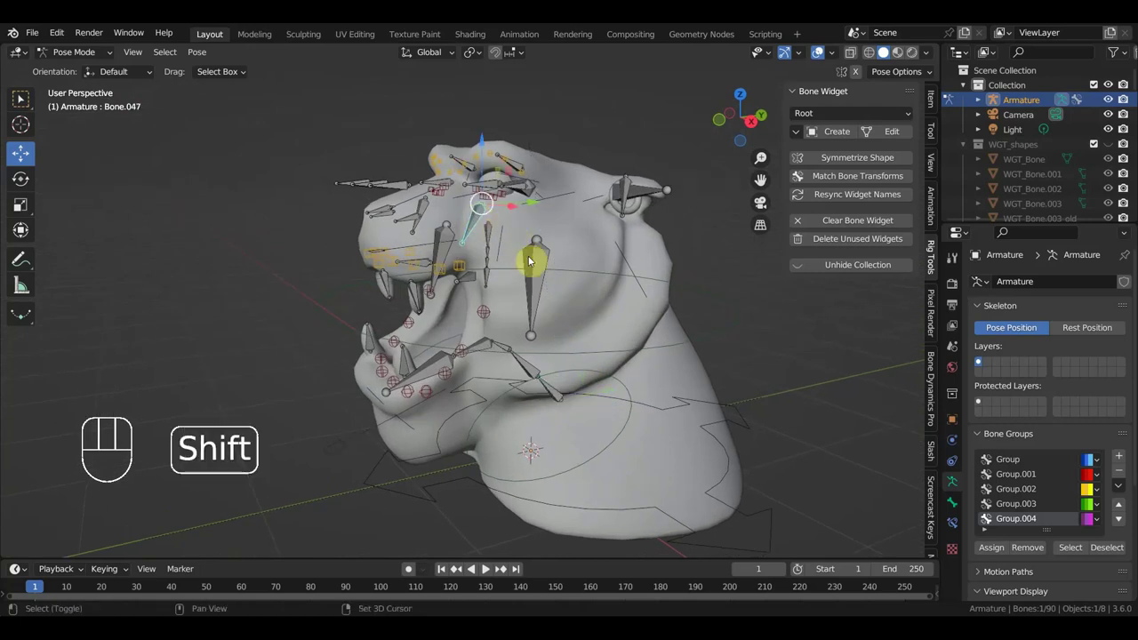
# Give the two cheek bones Pole widgets and assign them to purple Group.004
pyautogui.click(539, 269)
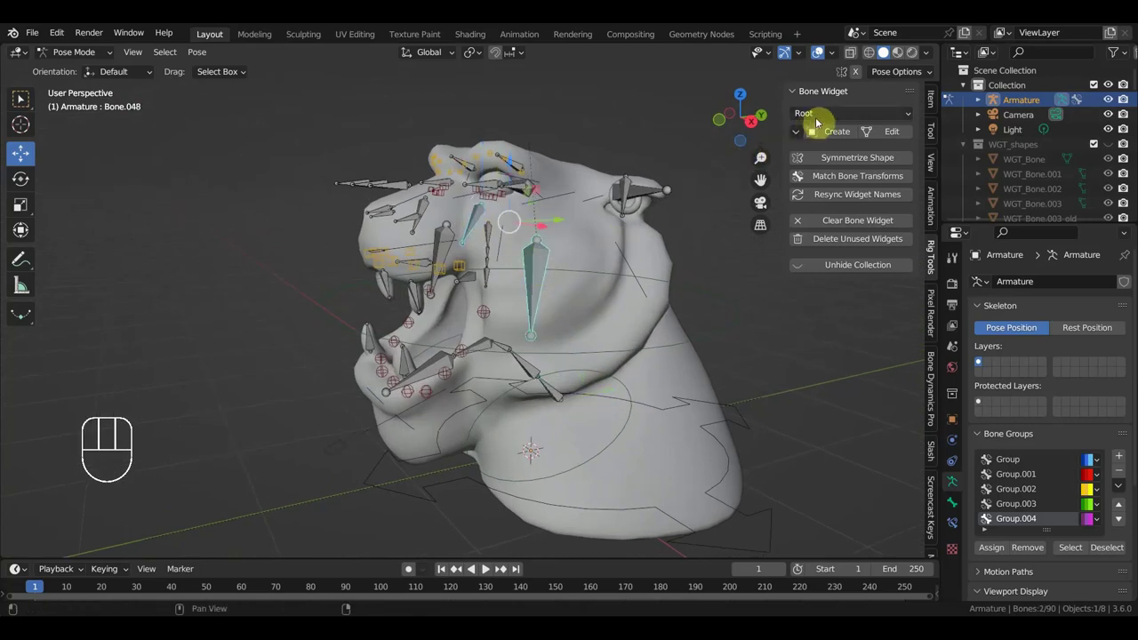
pyautogui.moveTo(830, 114); pyautogui.dragTo(820, 320)
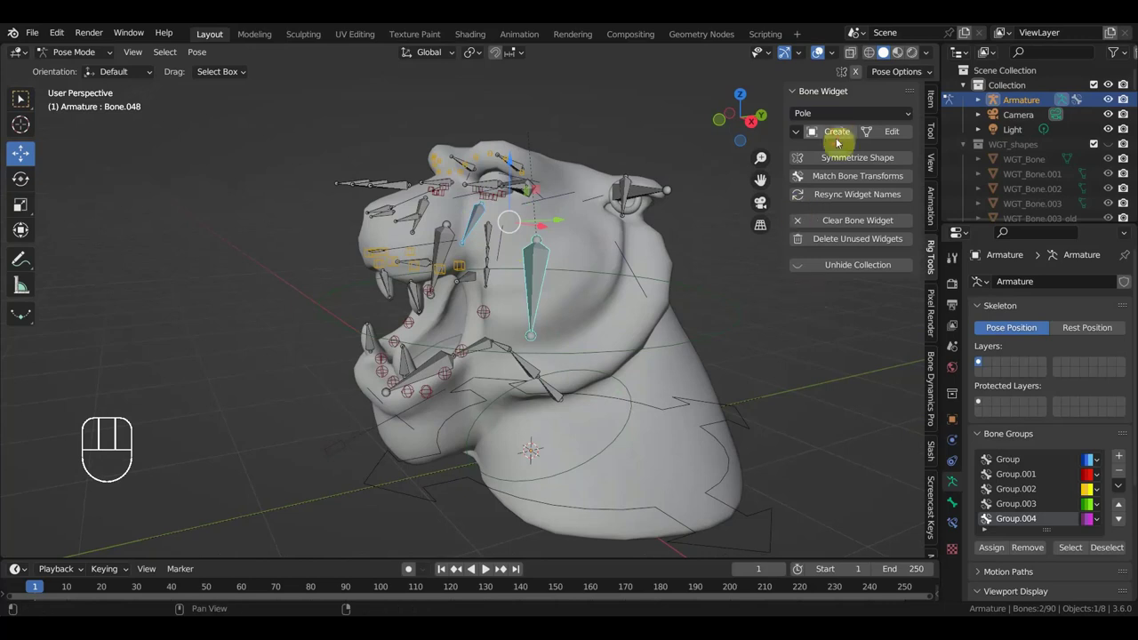
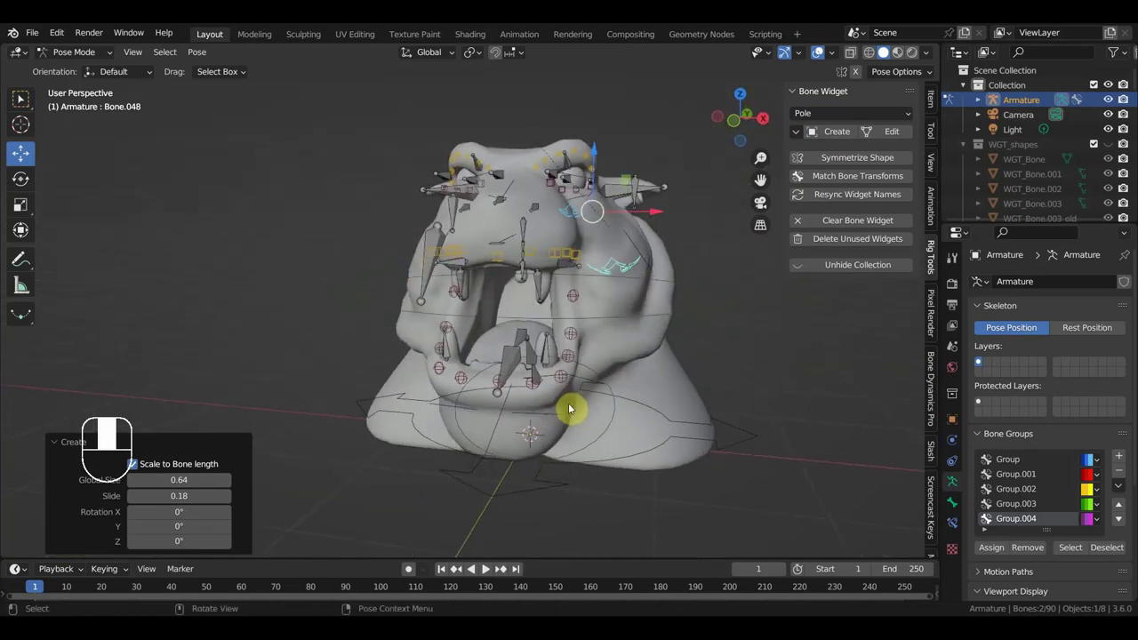
pyautogui.moveTo(600, 347); pyautogui.dragTo(879, 412)
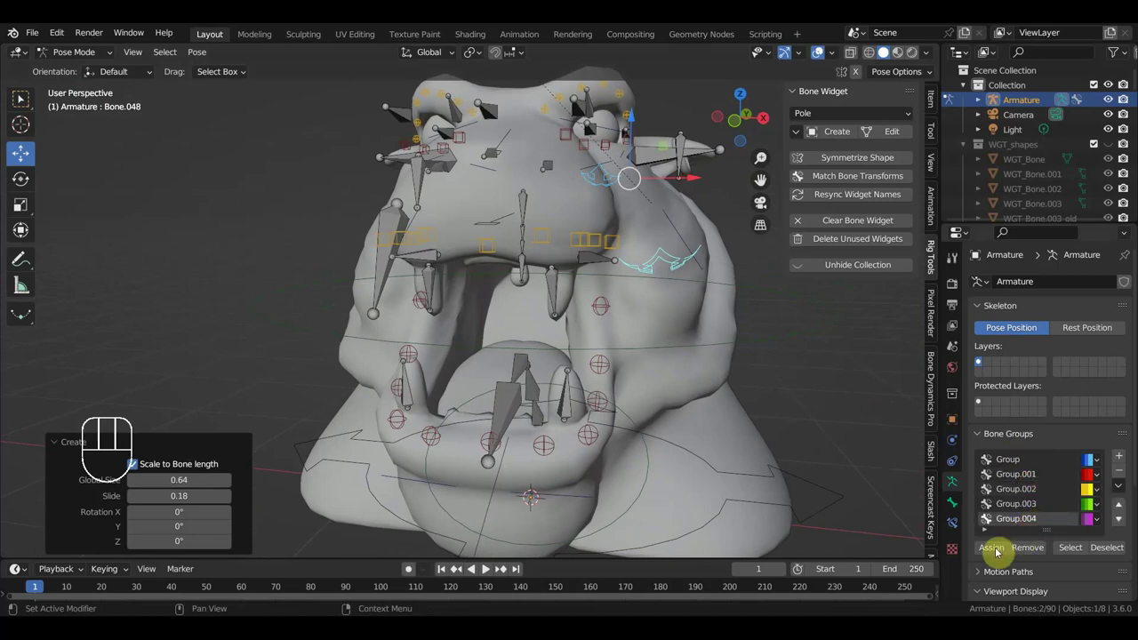
pyautogui.click(998, 551)
# Turn to the front of the face and select further face and snout bones
pyautogui.moveTo(685, 298); pyautogui.dragTo(662, 249)
pyautogui.click(463, 188)
pyautogui.click(408, 232)
pyautogui.click(840, 132)
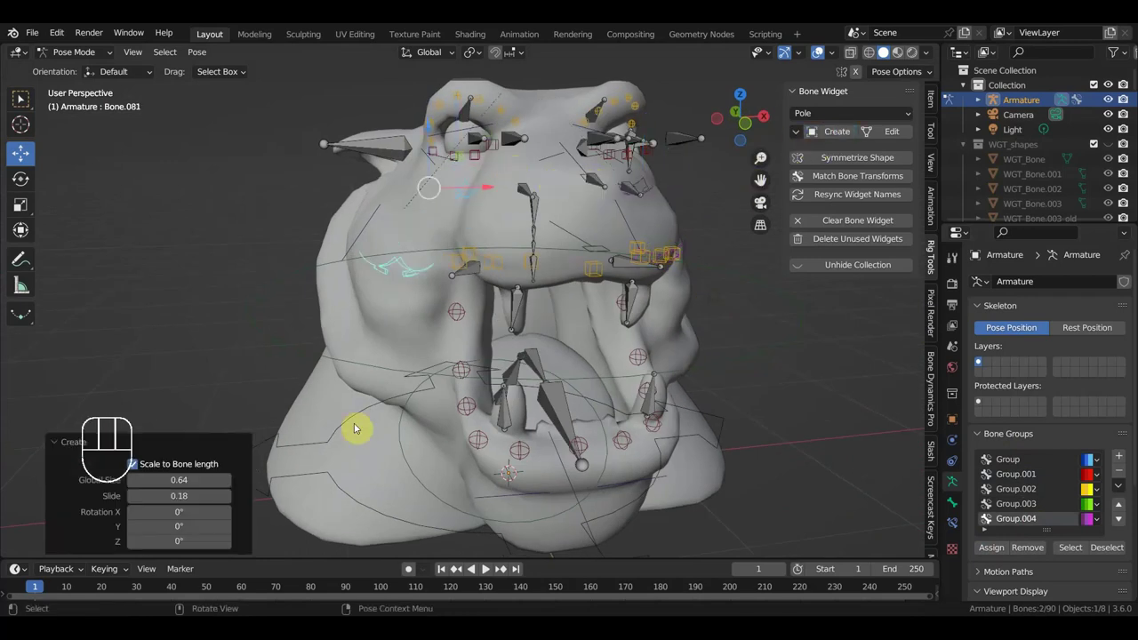
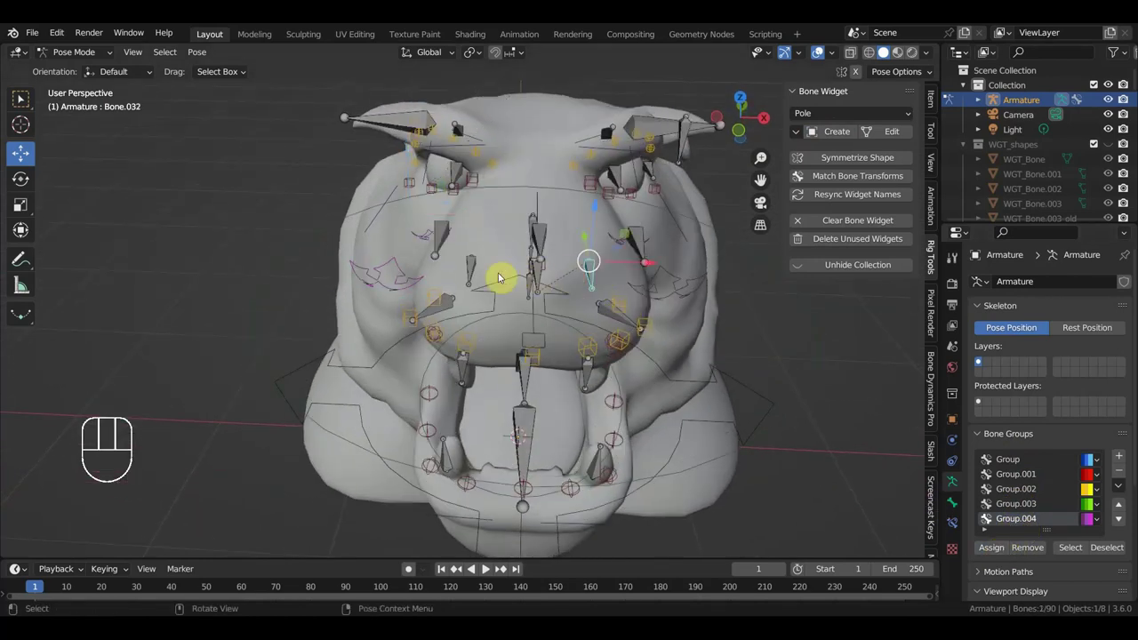
# Give the two central forehead bones Cube widgets and assign them to purple Group.004
pyautogui.click(476, 268)
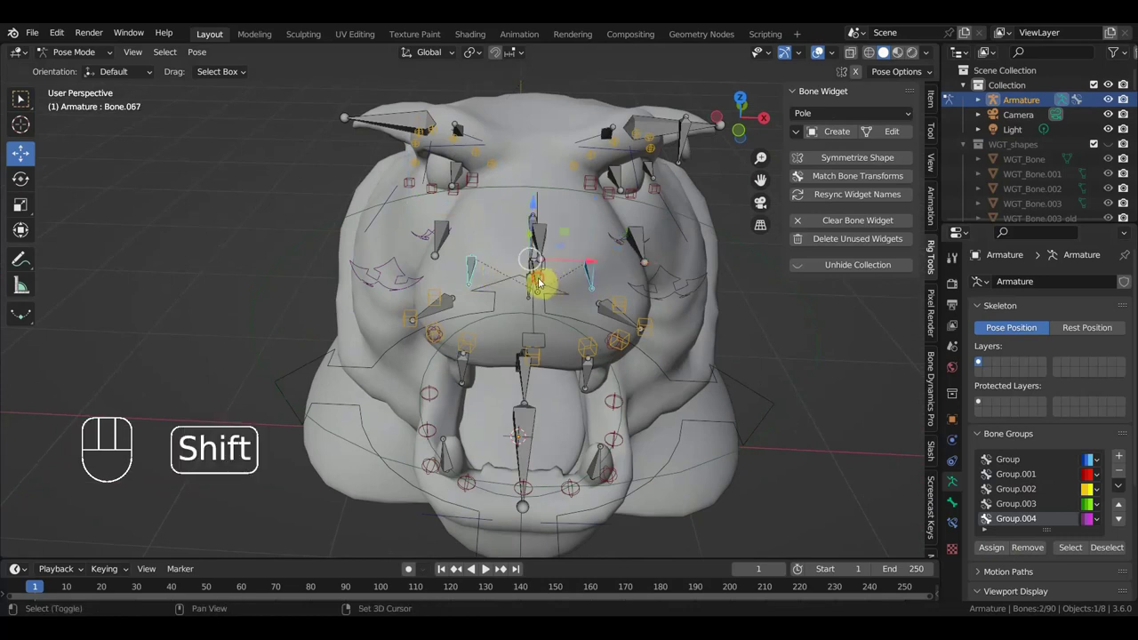
pyautogui.click(542, 281)
pyautogui.moveTo(857, 118); pyautogui.dragTo(845, 150)
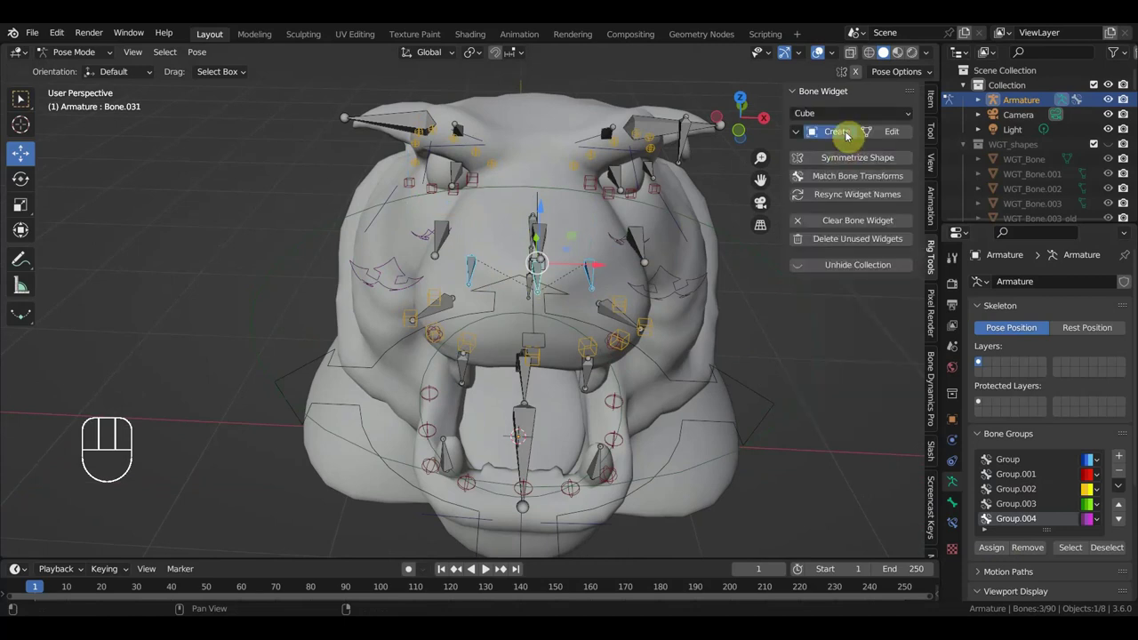
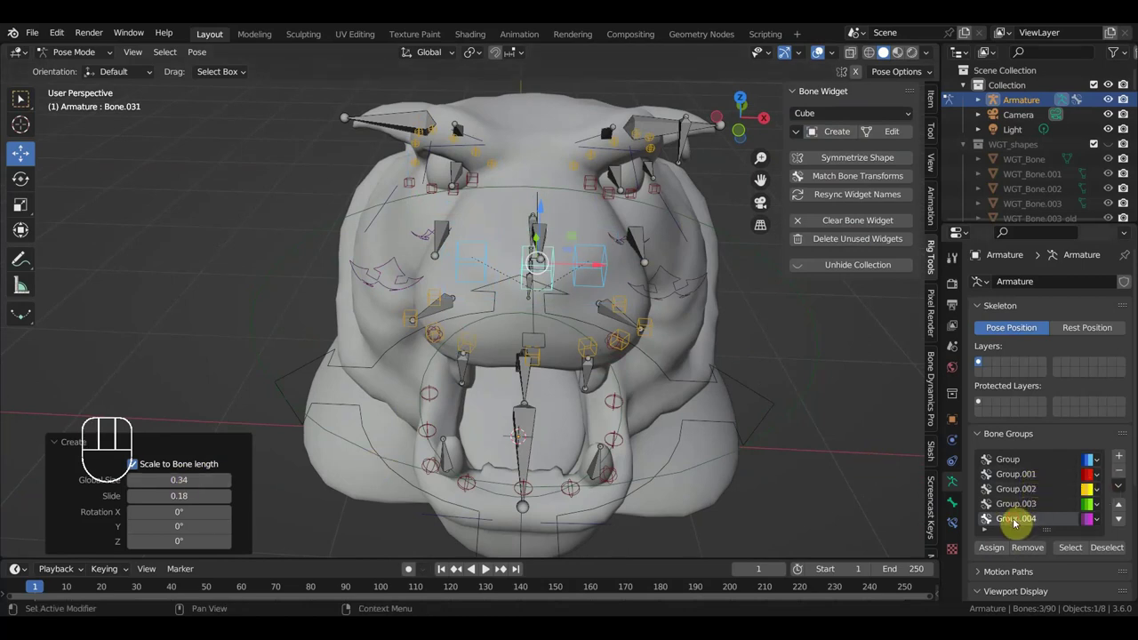
pyautogui.click(1002, 552)
pyautogui.middleClick(761, 397)
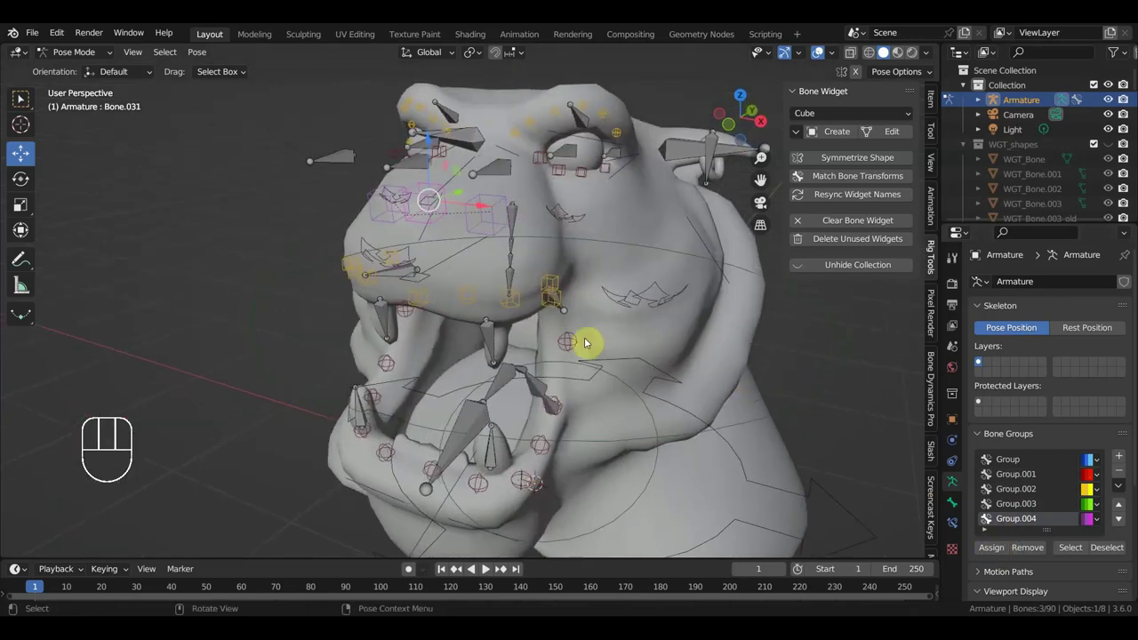
# Select the two brow bones on the side of the head and set their widget shape to Finger
pyautogui.moveTo(449, 295); pyautogui.dragTo(418, 276)
pyautogui.click(461, 269)
pyautogui.moveTo(631, 210); pyautogui.dragTo(613, 202)
pyautogui.moveTo(619, 204); pyautogui.dragTo(566, 210)
pyautogui.click(564, 207)
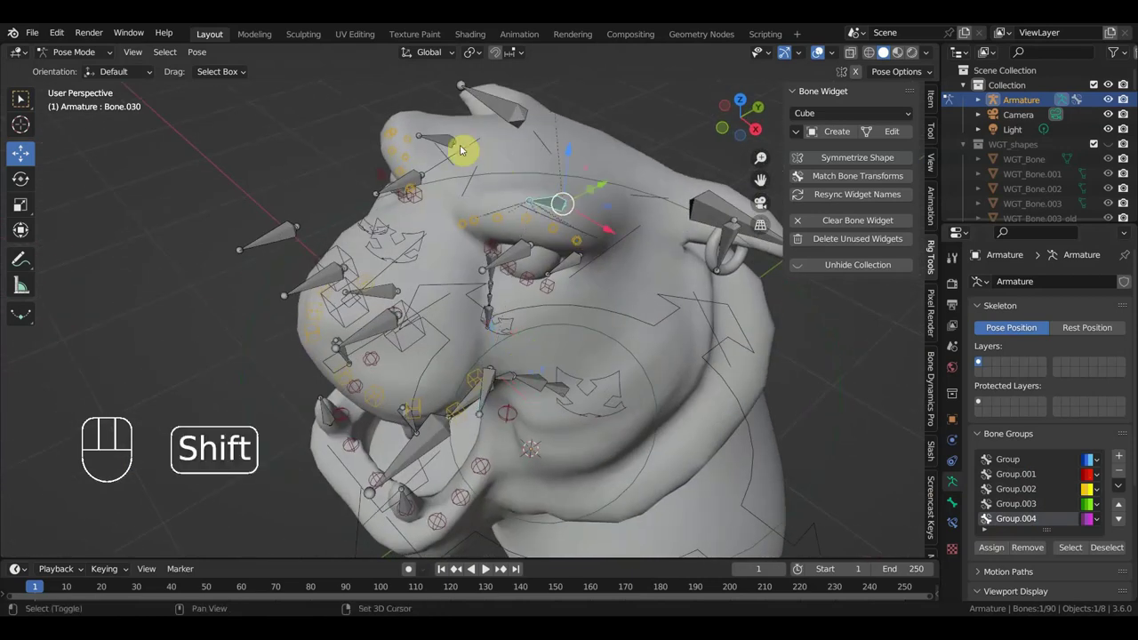
pyautogui.moveTo(844, 114); pyautogui.dragTo(856, 182)
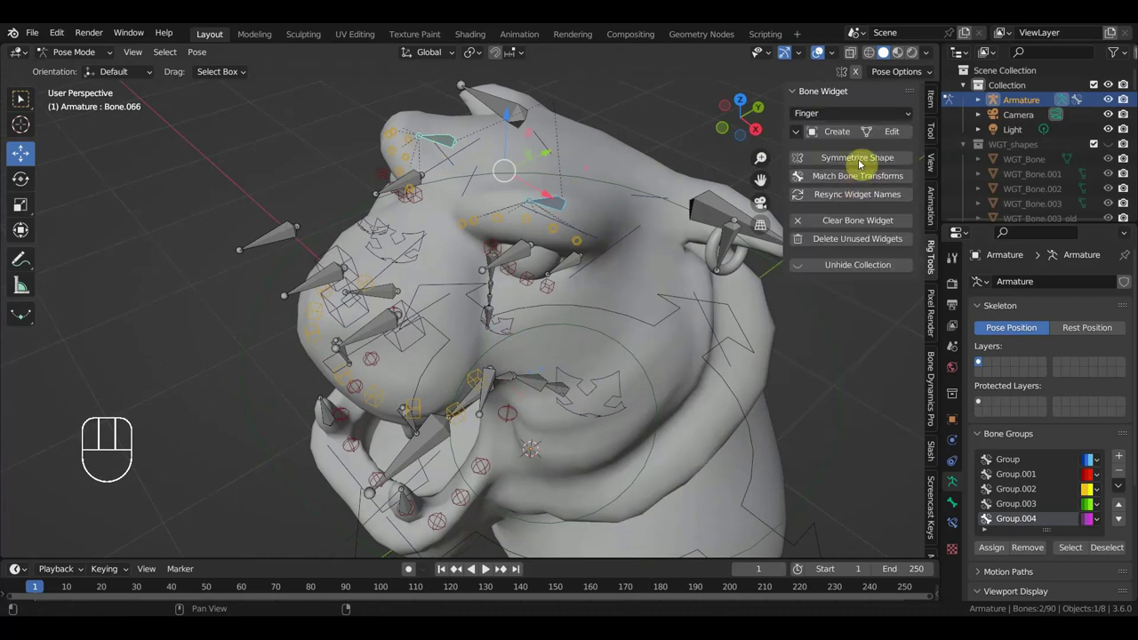
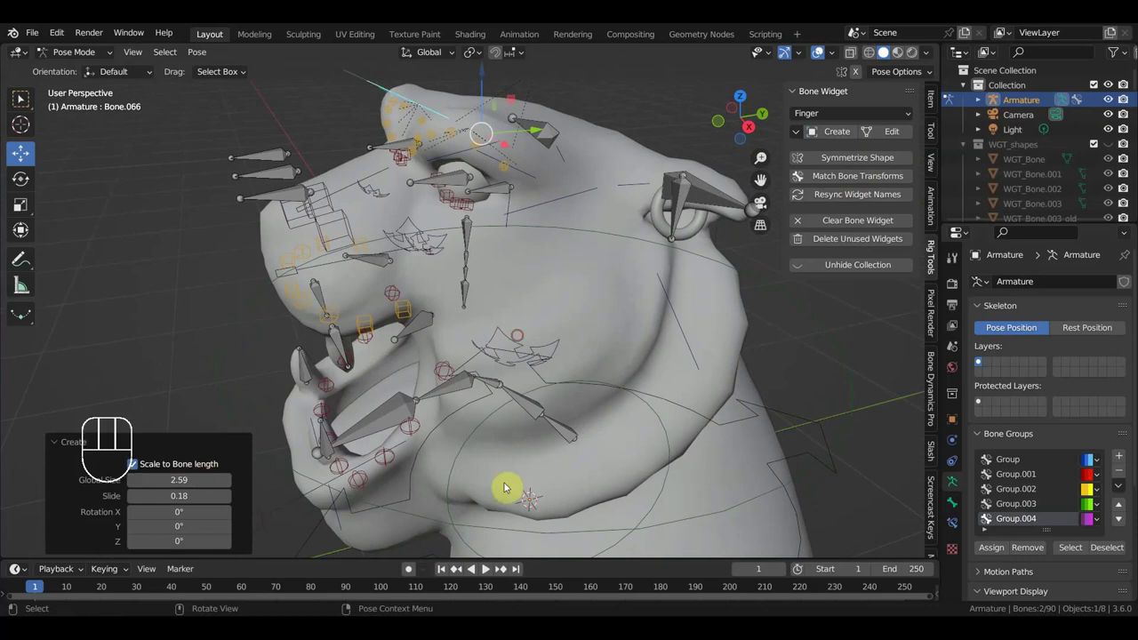
# Create the finger widgets and assign the brow bones to a bone group
pyautogui.click(1036, 478)
pyautogui.click(994, 548)
pyautogui.middleClick(708, 386)
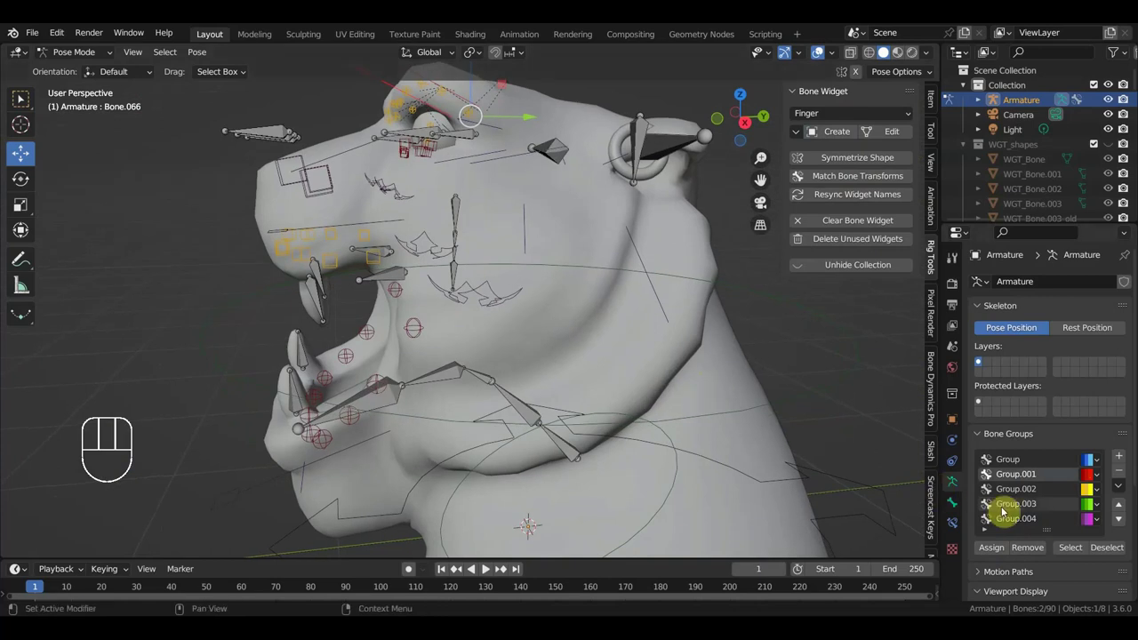
pyautogui.click(1014, 522)
pyautogui.click(1001, 551)
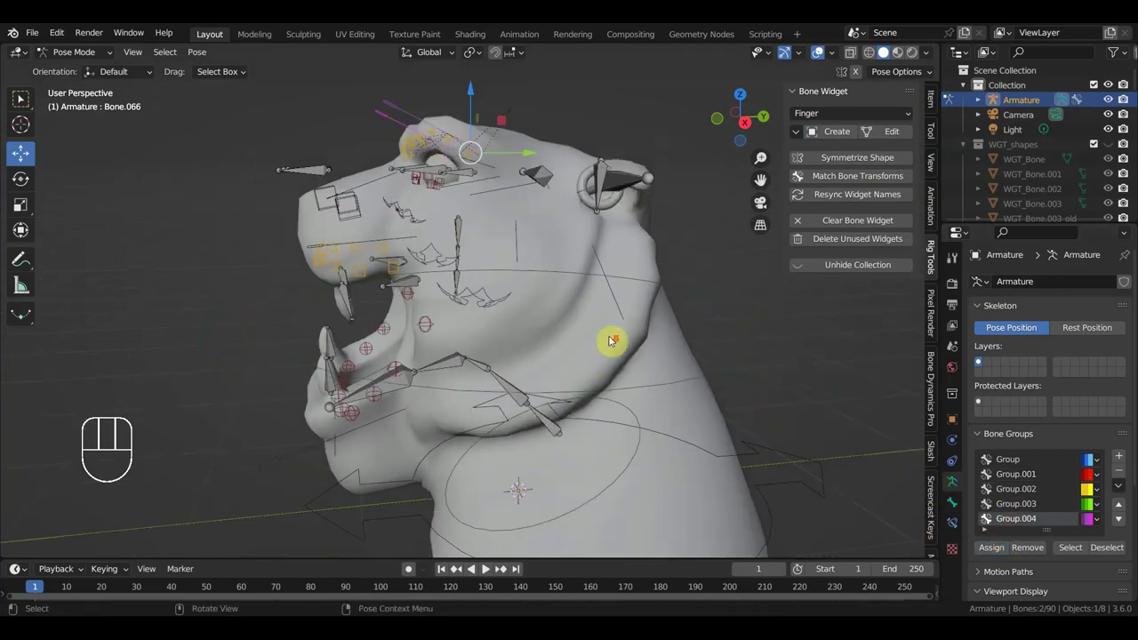
pyautogui.moveTo(660, 347); pyautogui.dragTo(683, 355)
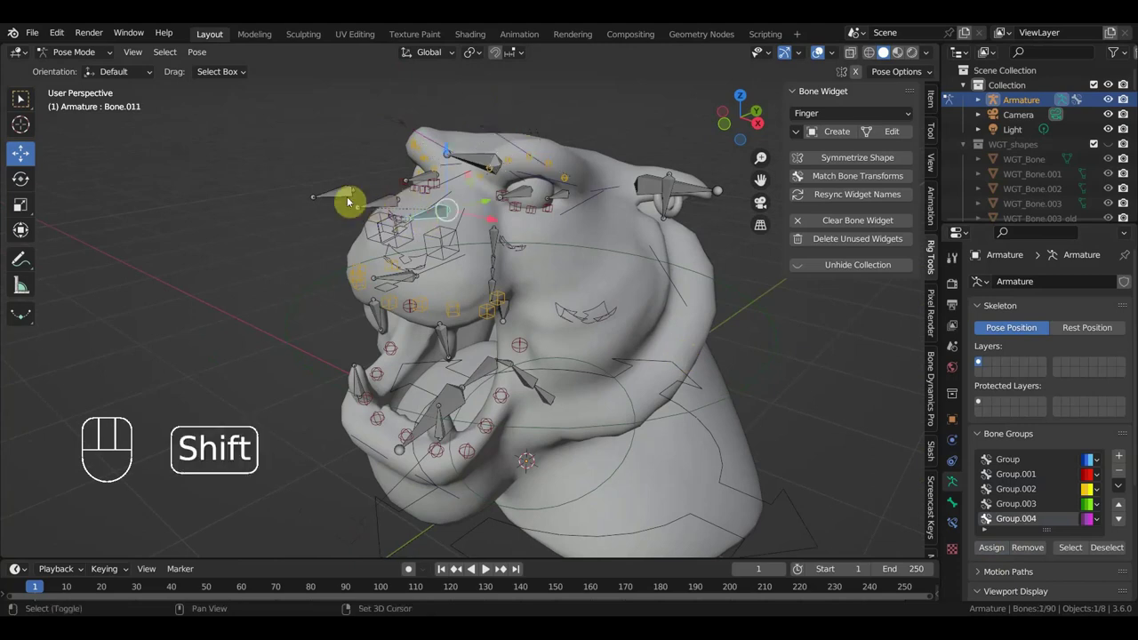
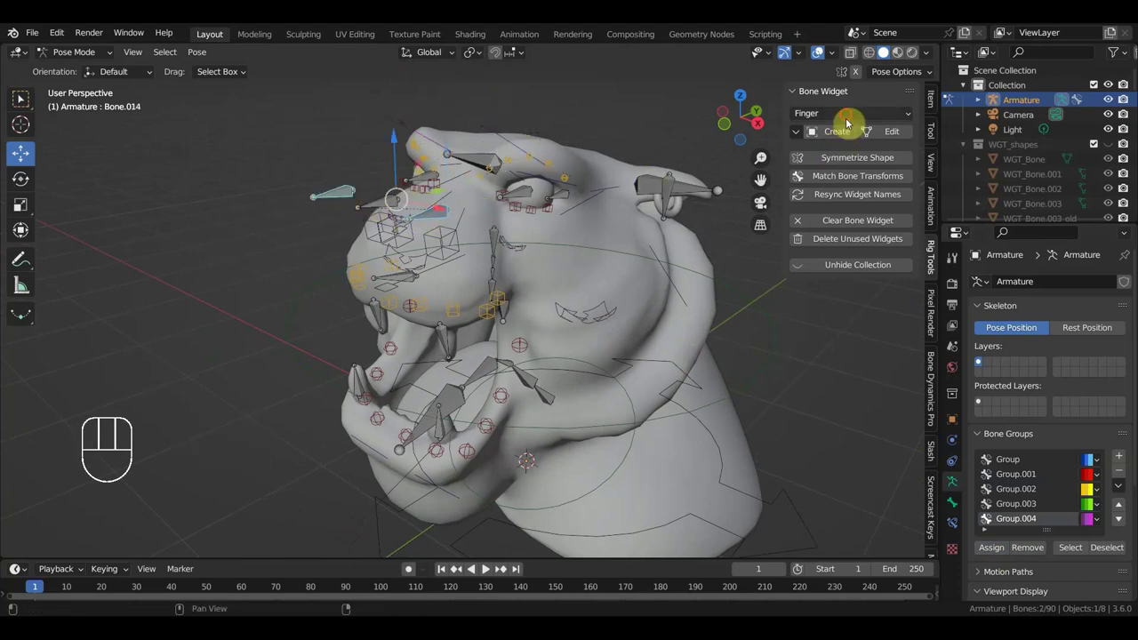
# Create Eye widgets on the eye bones and sort them into the blue and yellow groups
pyautogui.moveTo(849, 117); pyautogui.dragTo(891, 135)
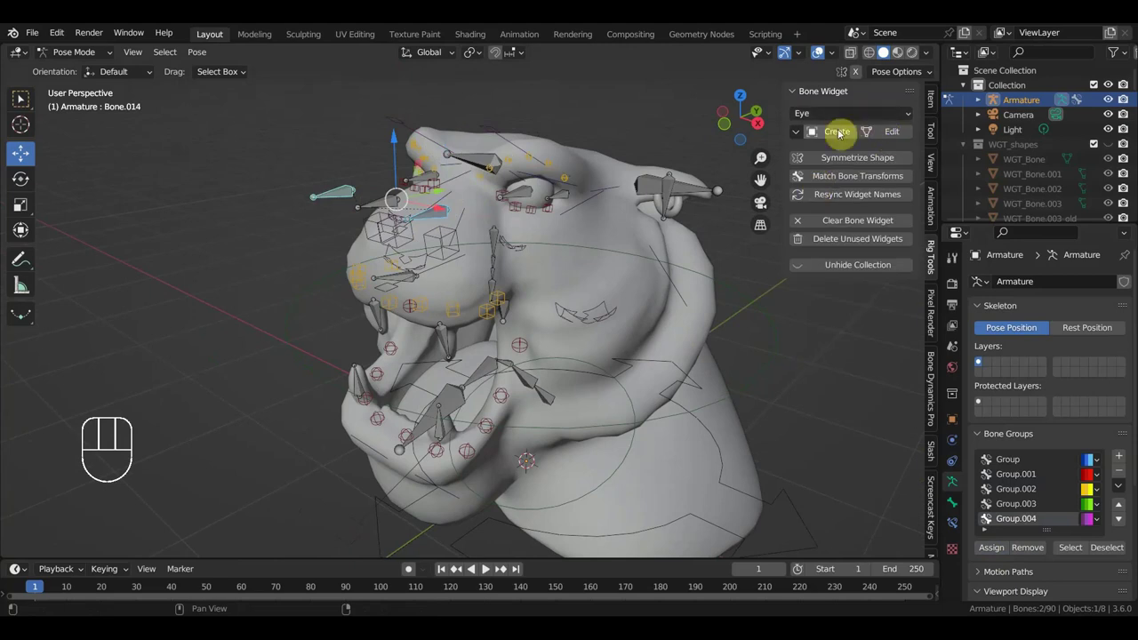
pyautogui.click(840, 133)
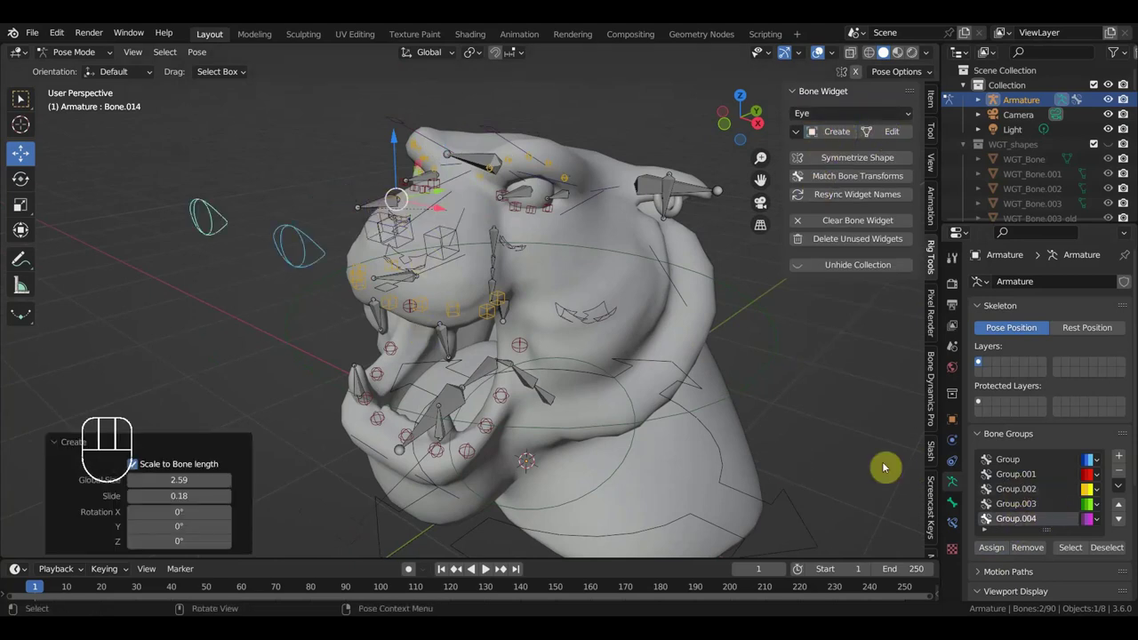
pyautogui.click(223, 223)
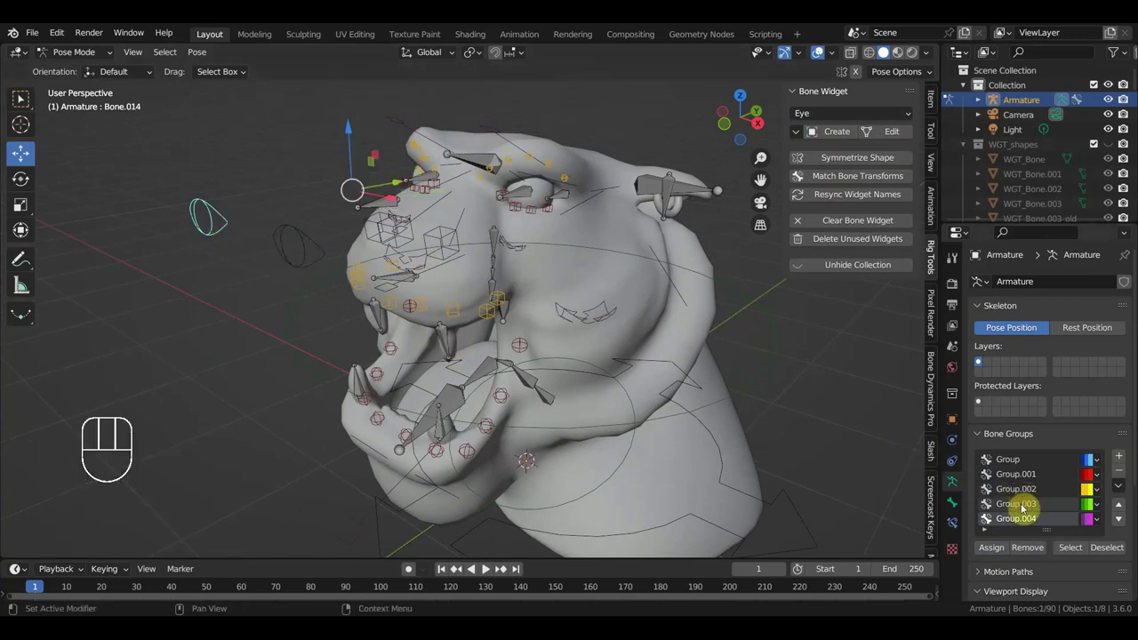
pyautogui.click(1018, 490)
pyautogui.click(1012, 466)
pyautogui.click(954, 530)
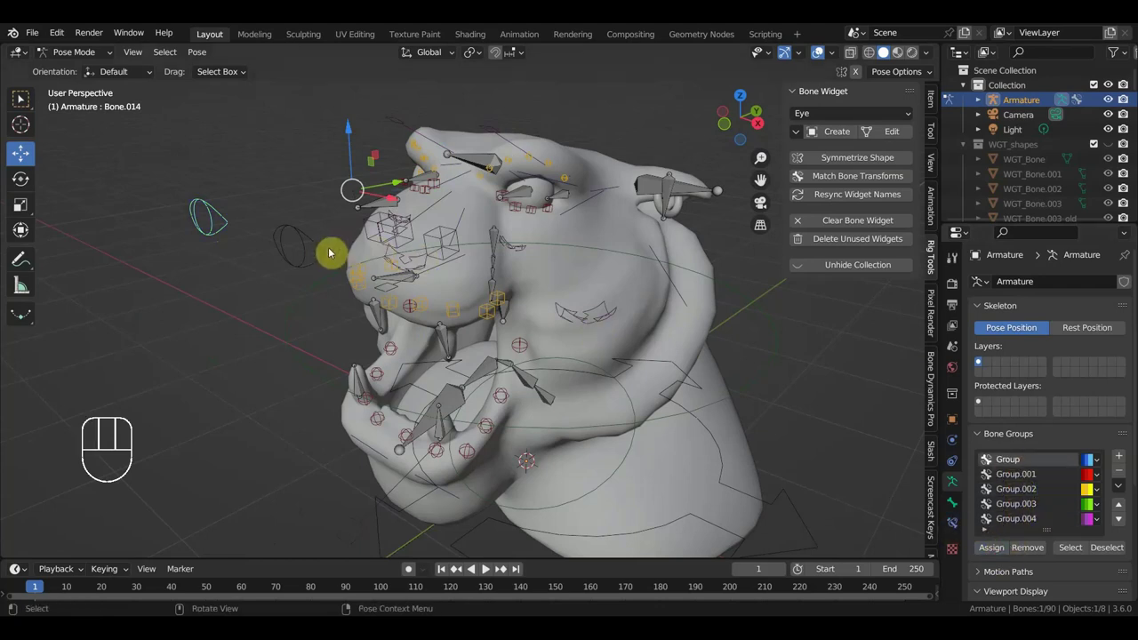
pyautogui.click(330, 251)
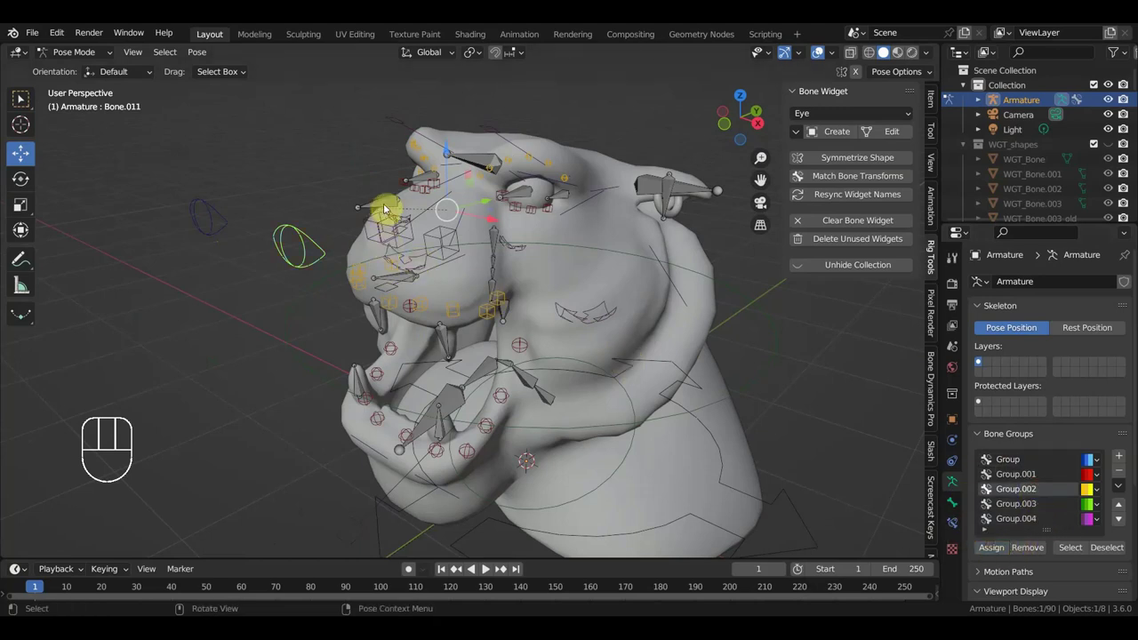
# Give the eye control bone an Eyes widget and assign it to the purple group
pyautogui.click(387, 204)
pyautogui.moveTo(824, 118); pyautogui.dragTo(849, 173)
pyautogui.click(842, 132)
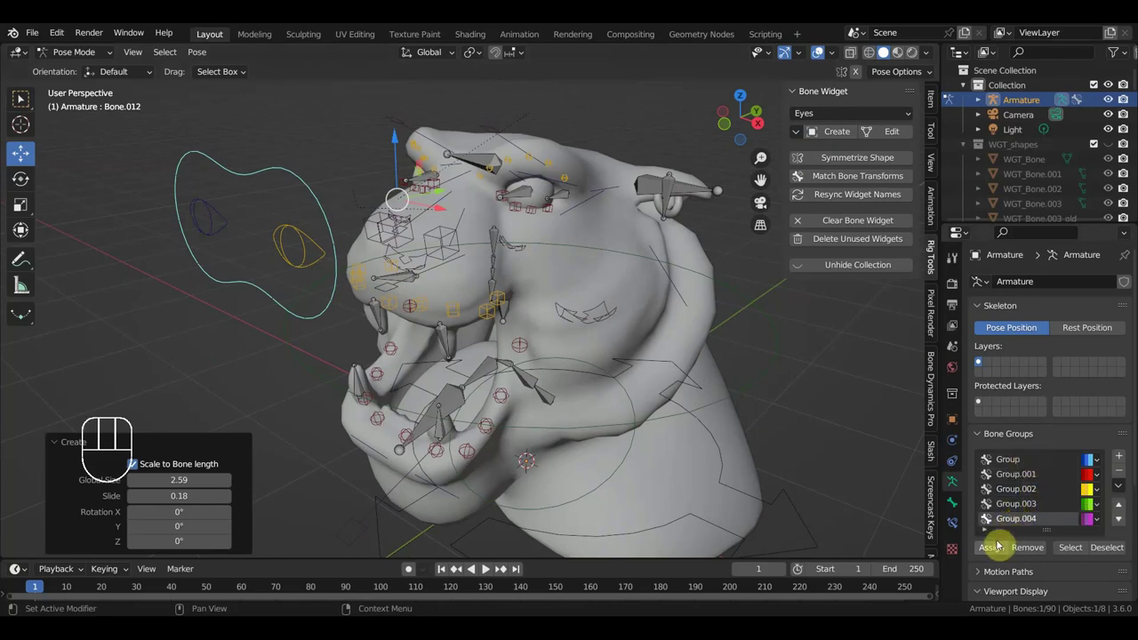
pyautogui.click(993, 547)
# Orbit to the ear and select the ear-ring bone Bone.019 with Cube as its widget shape
pyautogui.moveTo(698, 388); pyautogui.dragTo(657, 382)
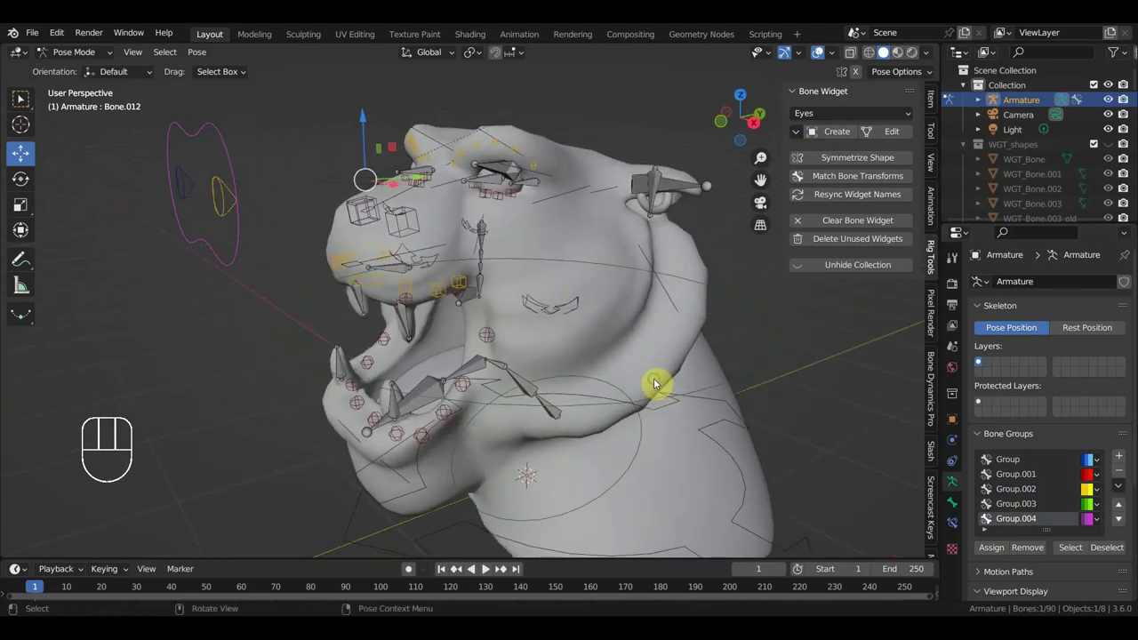
pyautogui.moveTo(554, 291); pyautogui.dragTo(588, 342)
pyautogui.moveTo(680, 294); pyautogui.dragTo(630, 226)
pyautogui.click(611, 198)
pyautogui.moveTo(825, 114); pyautogui.dragTo(829, 144)
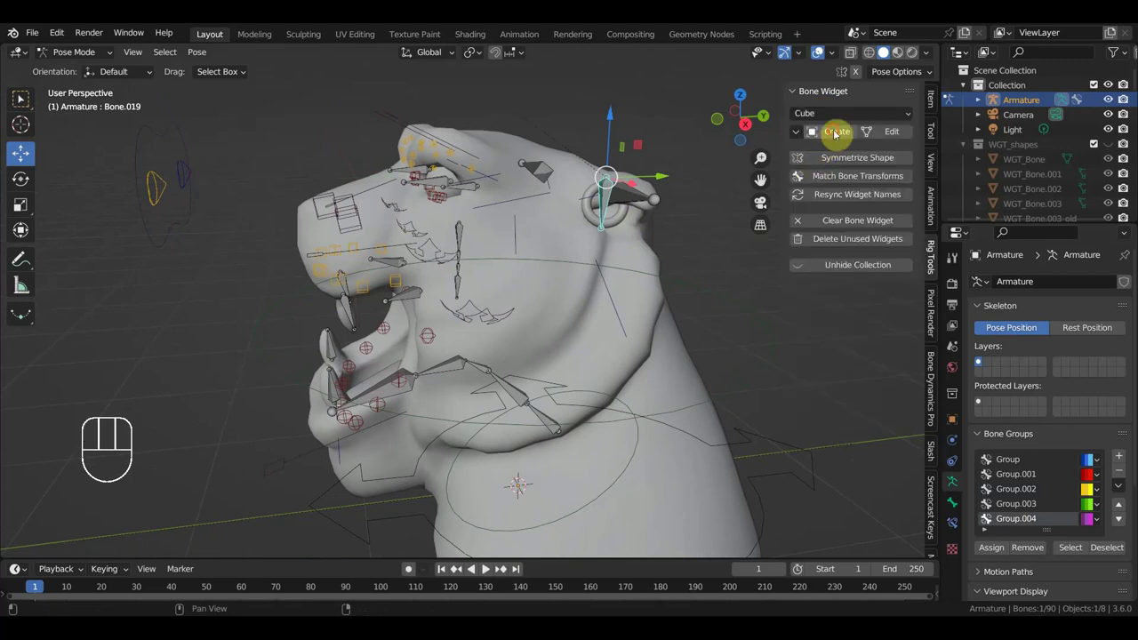
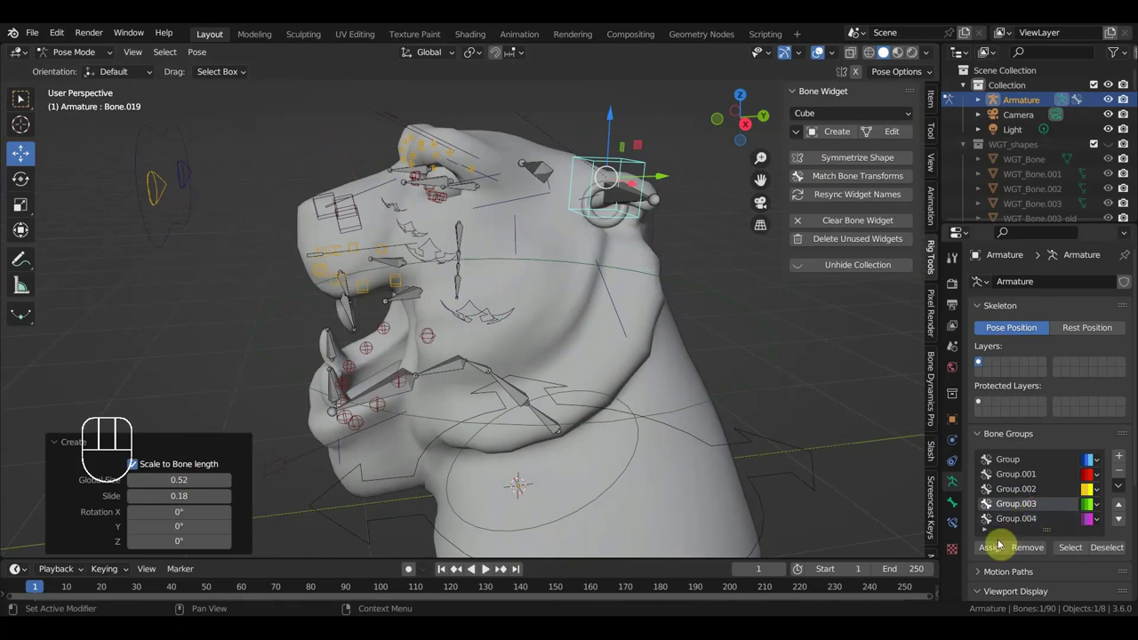
# Put the ear bone in green Group.003, then give the ear bones Finger widgets in a new orange Group.005
pyautogui.click(552, 172)
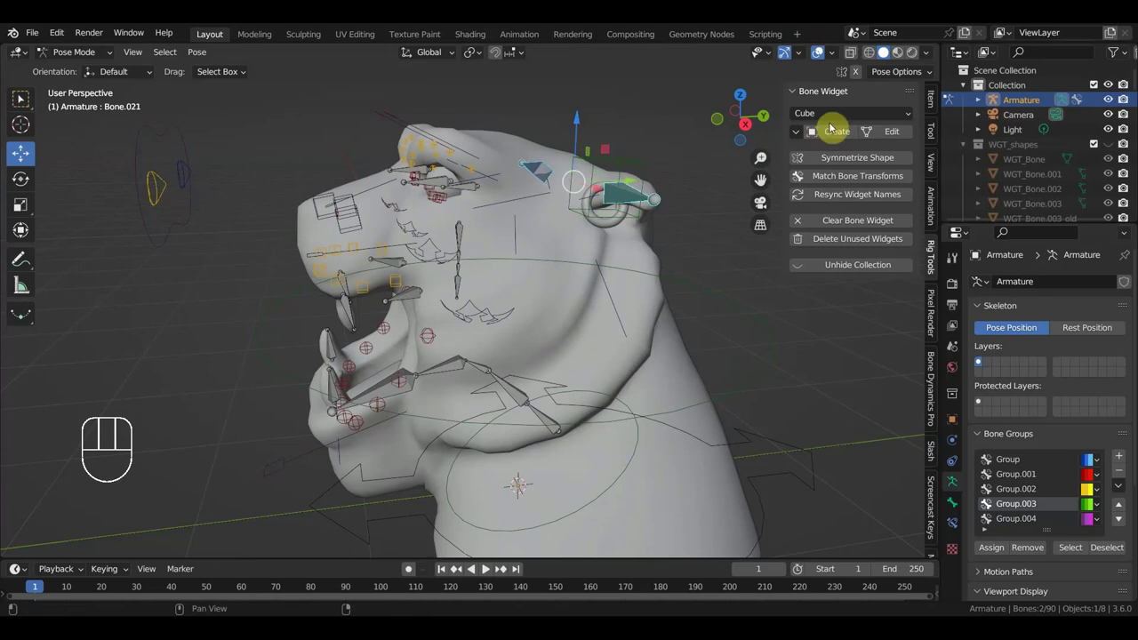
pyautogui.moveTo(838, 115); pyautogui.dragTo(822, 213)
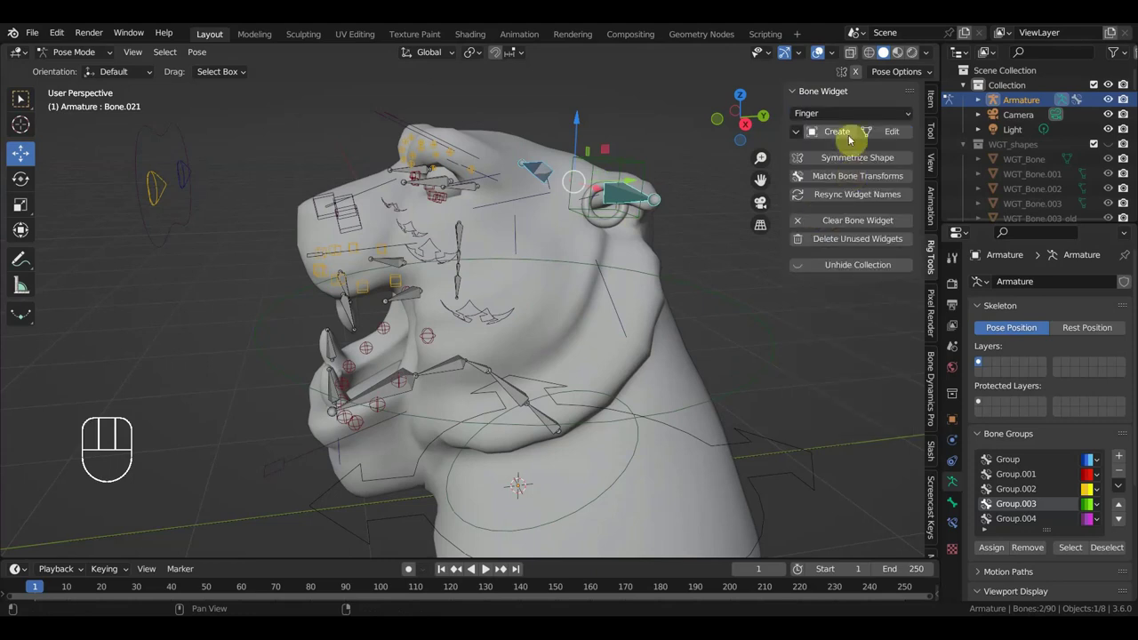
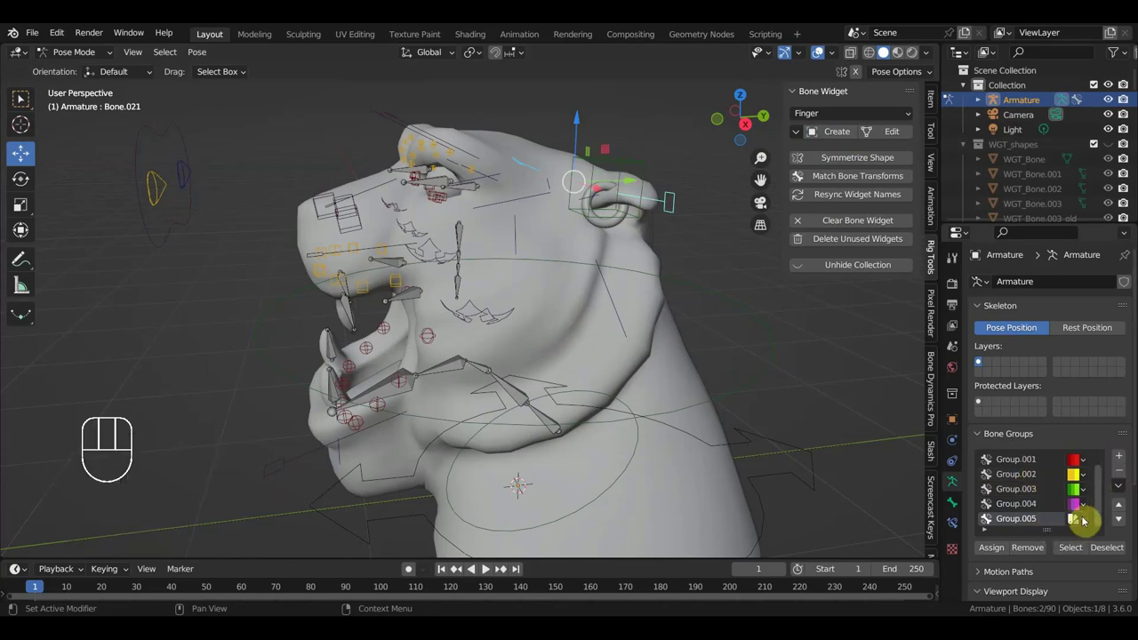
pyautogui.moveTo(1087, 519); pyautogui.dragTo(978, 477)
pyautogui.click(1000, 550)
# Orbit to the front of the head and select mouth bone Bone.045
pyautogui.moveTo(717, 420); pyautogui.dragTo(569, 397)
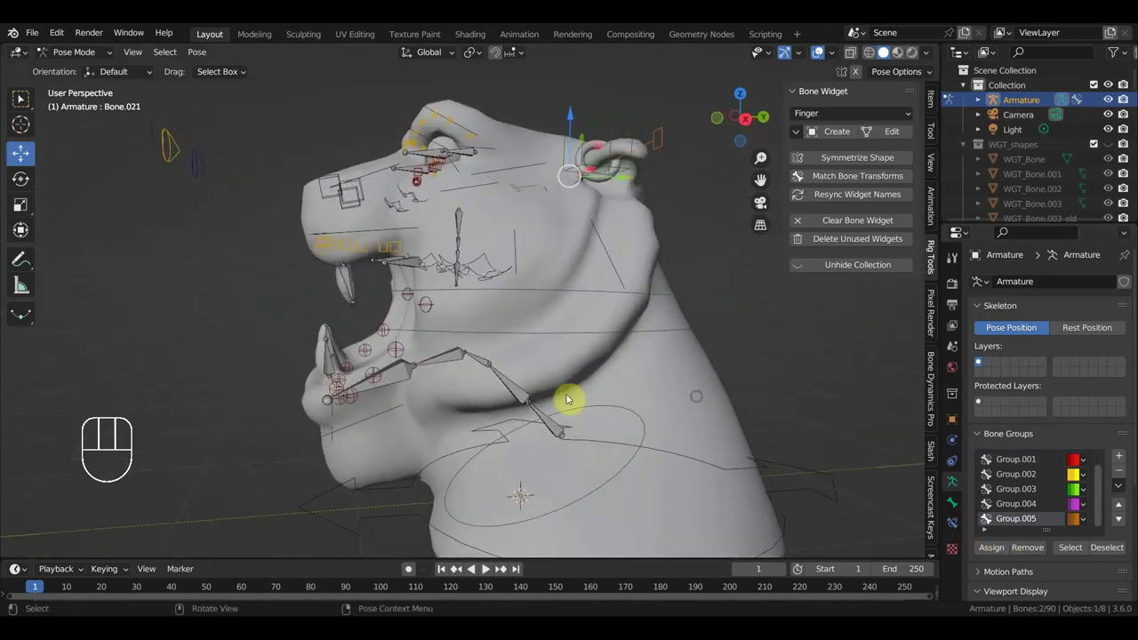
pyautogui.moveTo(496, 382); pyautogui.dragTo(495, 383)
pyautogui.moveTo(536, 381); pyautogui.dragTo(609, 355)
pyautogui.click(455, 288)
# Give the four fang bones inside the mouth Line widgets and inspect them from the side
pyautogui.click(588, 299)
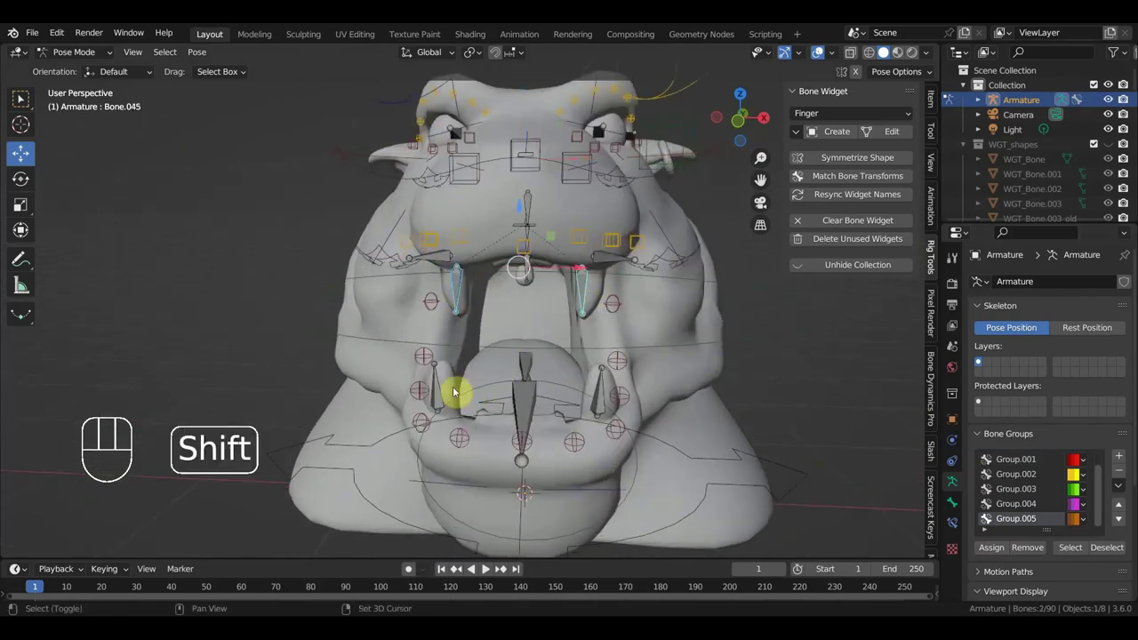
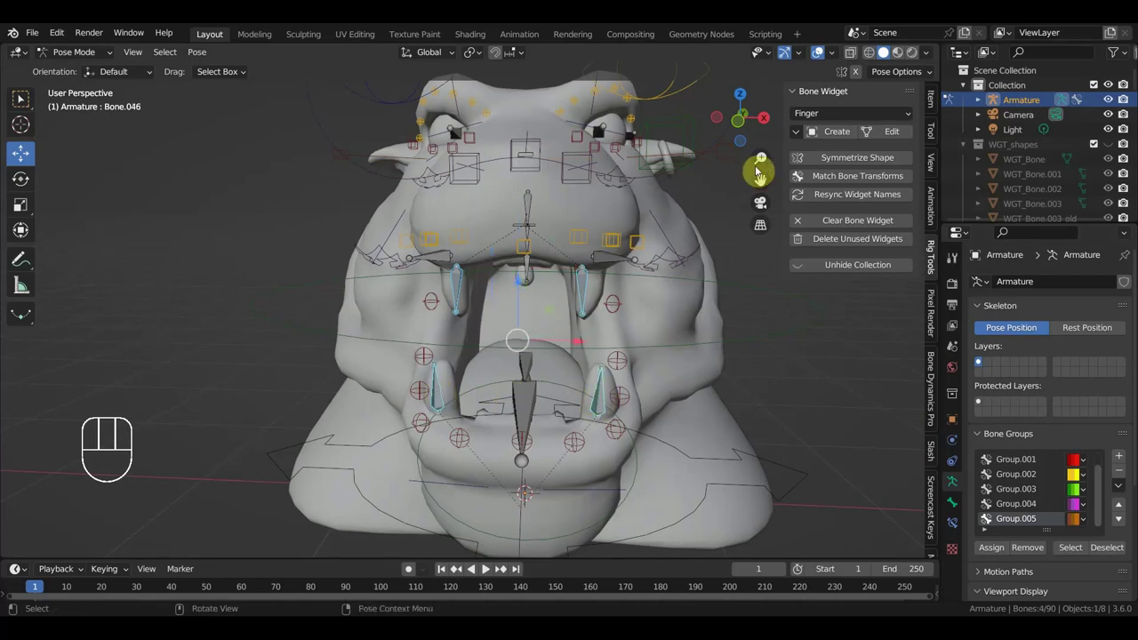
pyautogui.moveTo(836, 113); pyautogui.dragTo(834, 263)
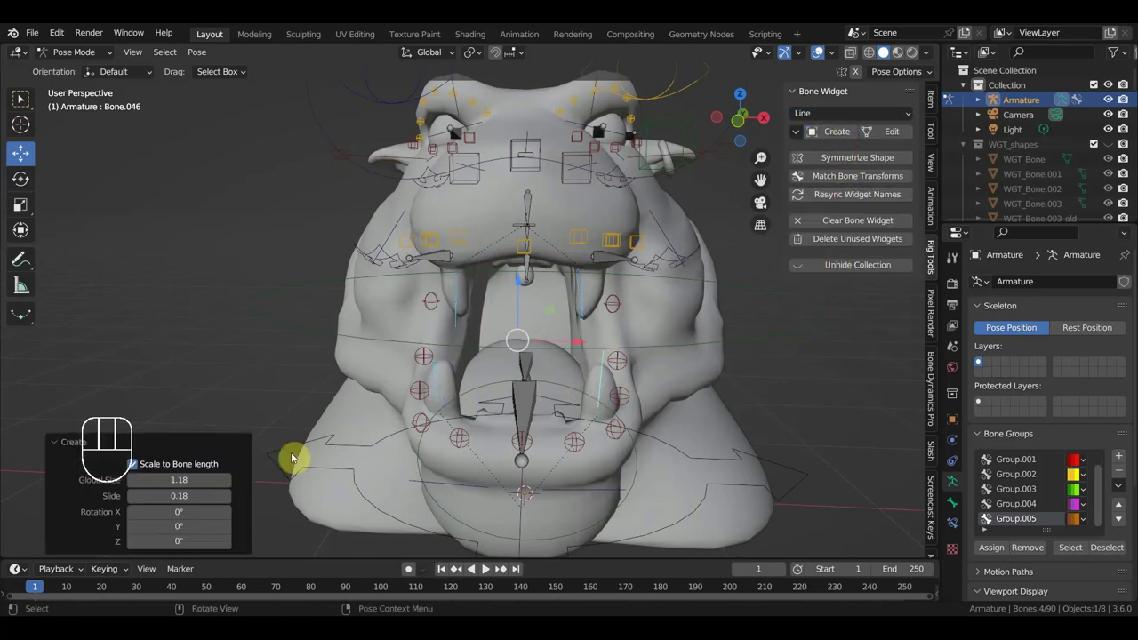
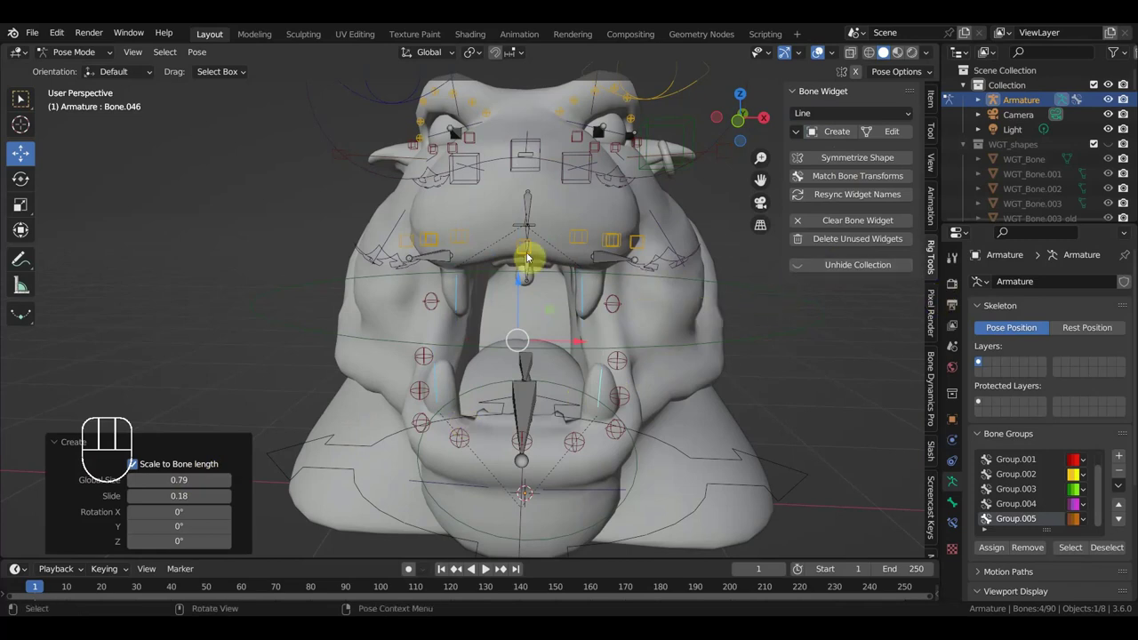
pyautogui.moveTo(539, 248); pyautogui.dragTo(598, 248)
pyautogui.scroll(-3)
pyautogui.scroll(3)
pyautogui.middleClick(608, 293)
pyautogui.scroll(3)
pyautogui.moveTo(586, 326); pyautogui.dragTo(553, 384)
pyautogui.moveTo(527, 381); pyautogui.dragTo(398, 371)
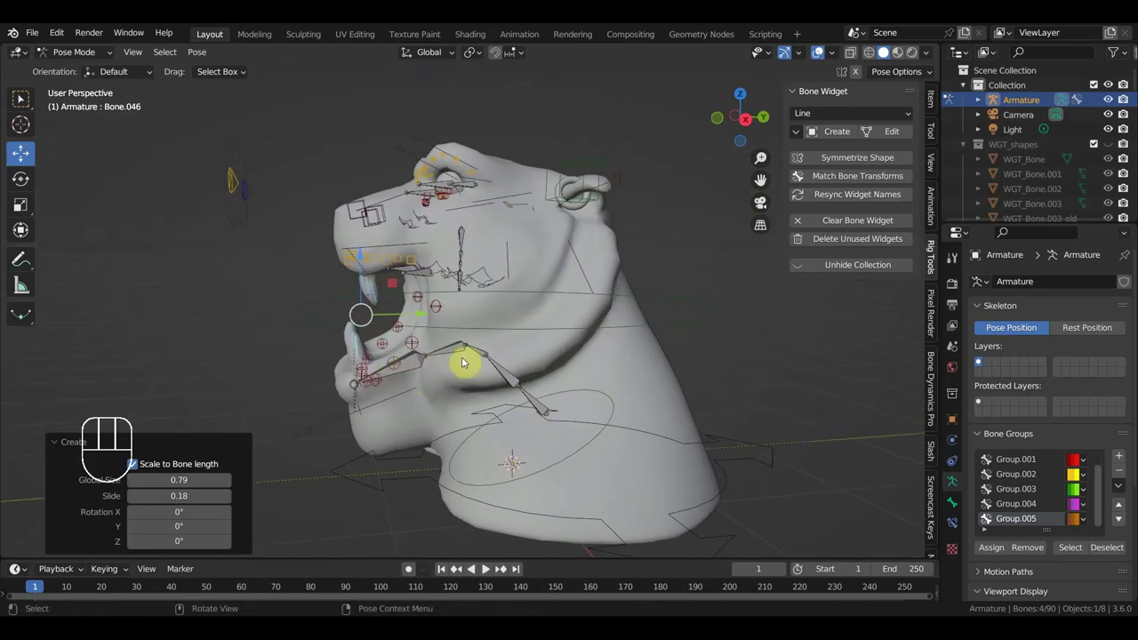
# Set the jaw bone under the chin to a Cube widget and assign its bone group
pyautogui.click(534, 395)
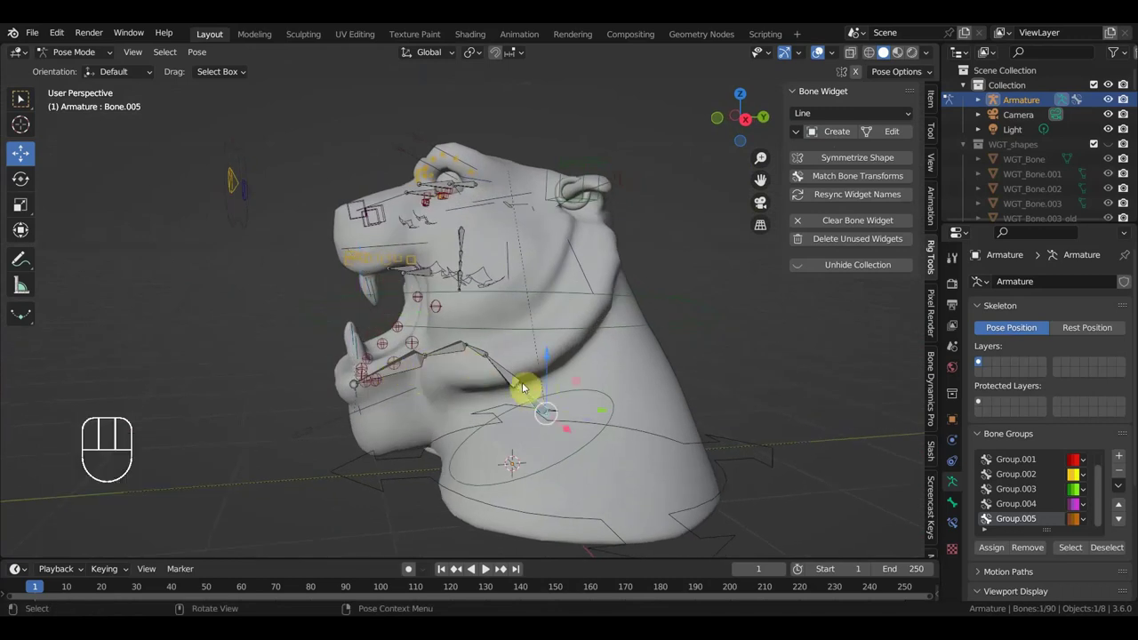
pyautogui.click(513, 376)
pyautogui.click(532, 396)
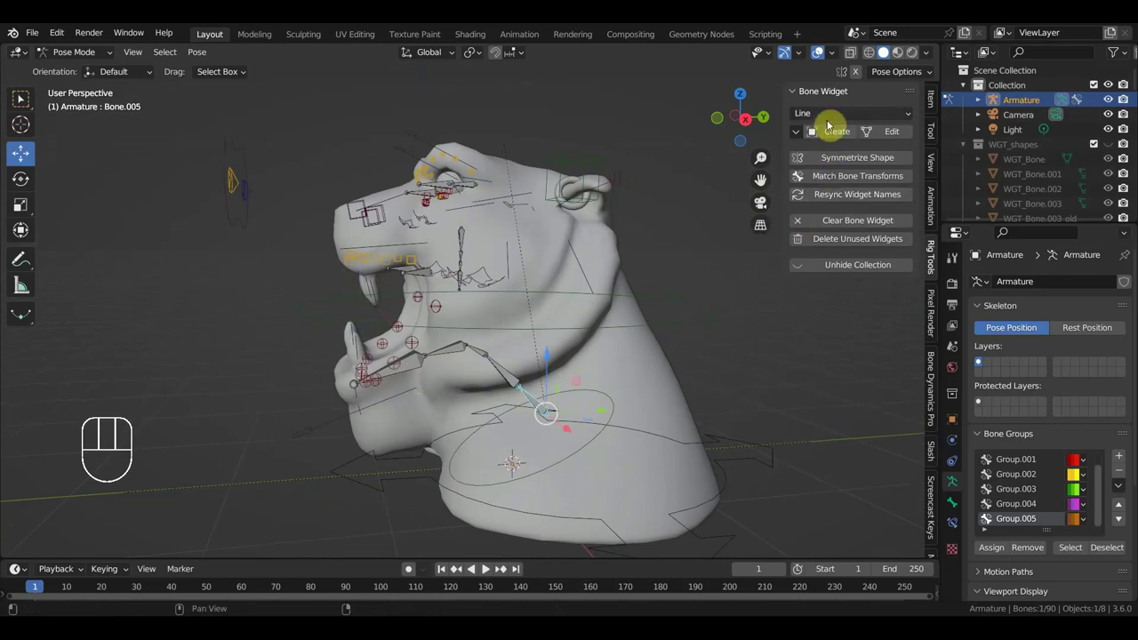
pyautogui.moveTo(845, 117); pyautogui.dragTo(856, 146)
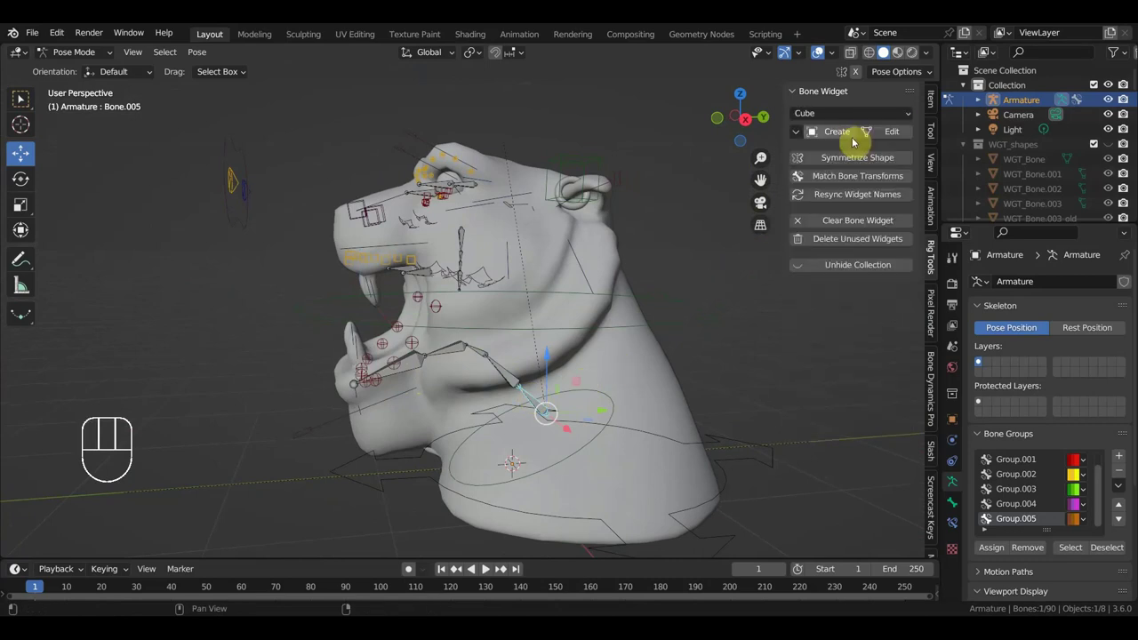
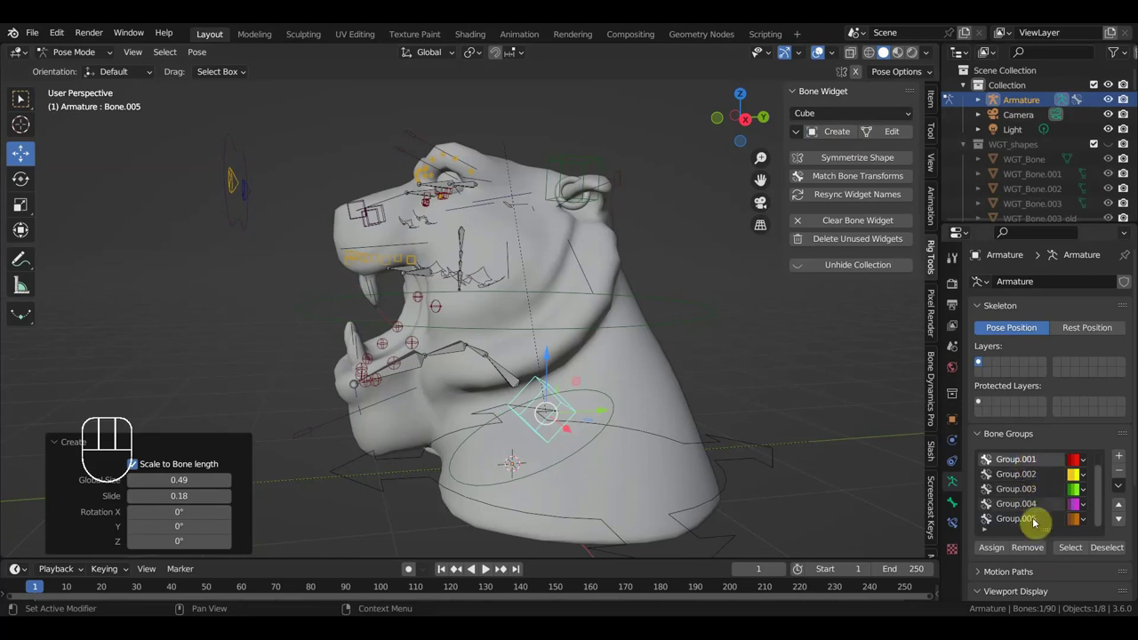
pyautogui.click(1000, 551)
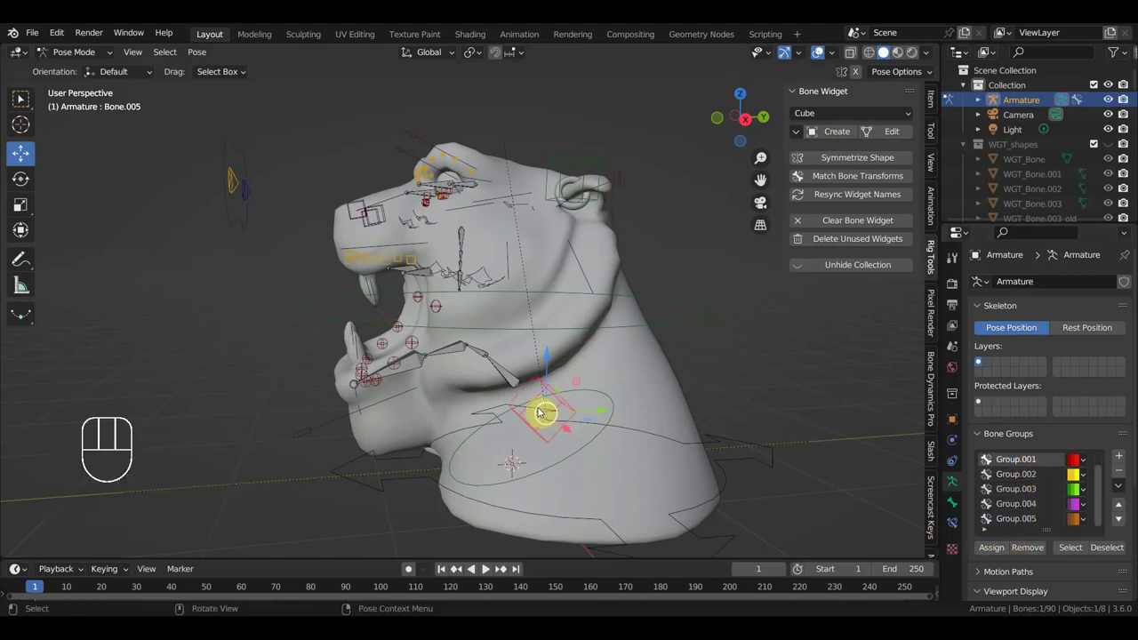
# Assign the neighbouring jaw bones to green Group.003
pyautogui.click(483, 351)
pyautogui.click(452, 352)
pyautogui.click(485, 350)
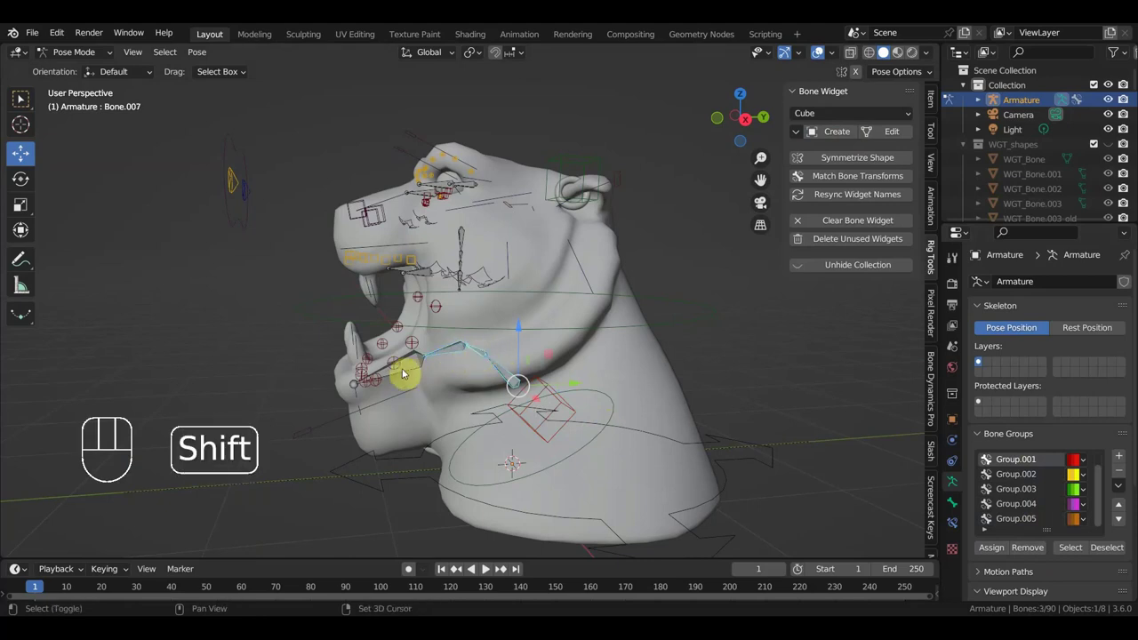
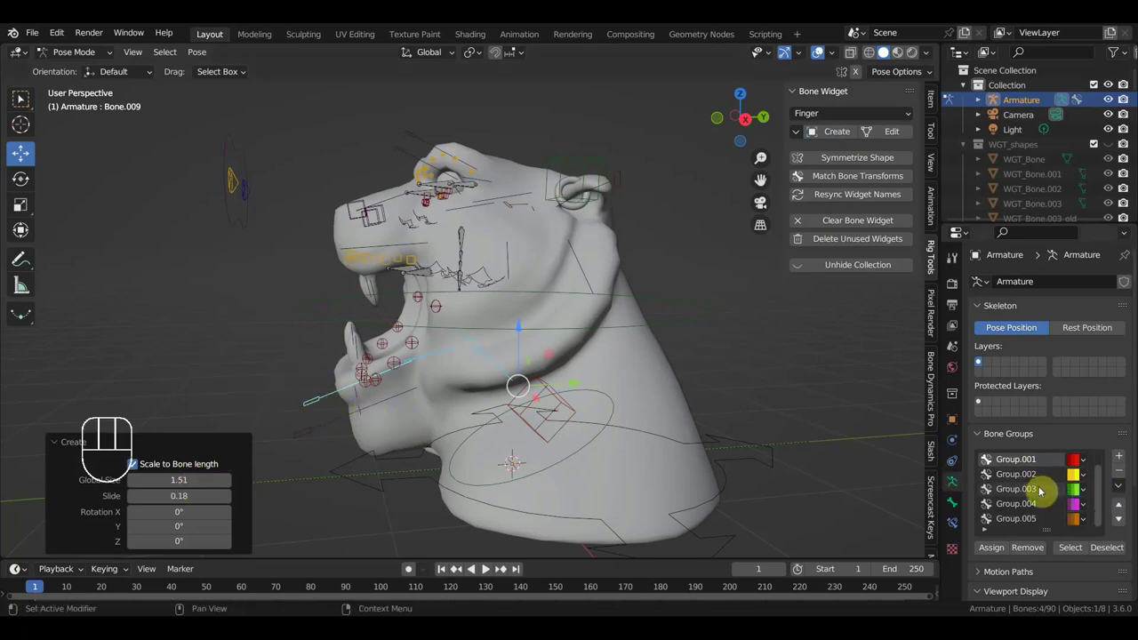
pyautogui.click(993, 549)
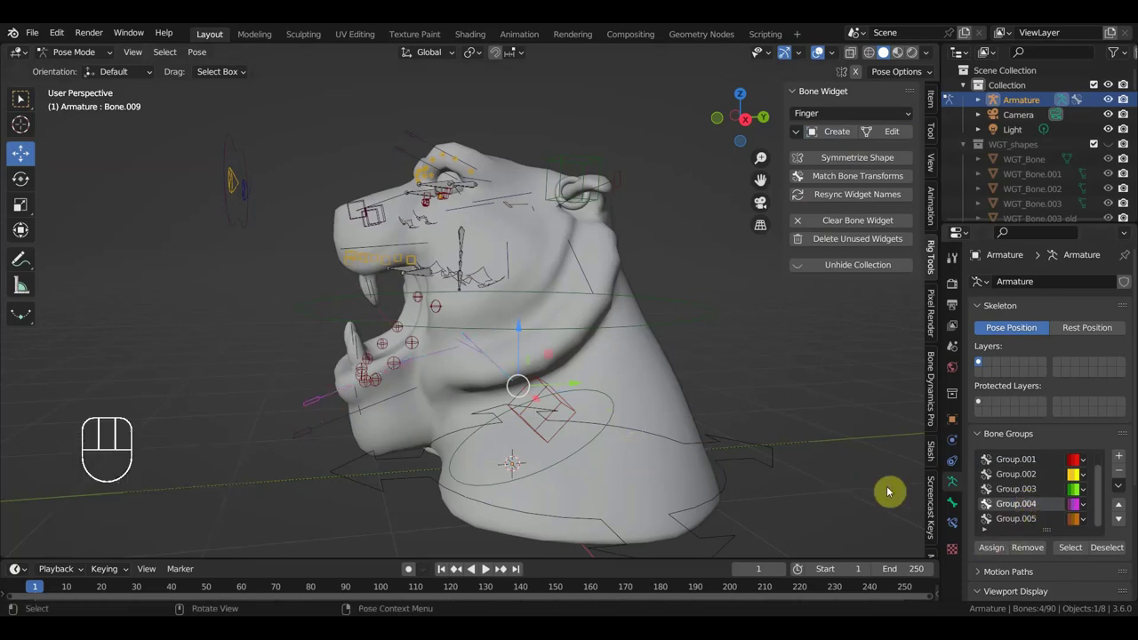
pyautogui.click(1023, 498)
pyautogui.click(999, 549)
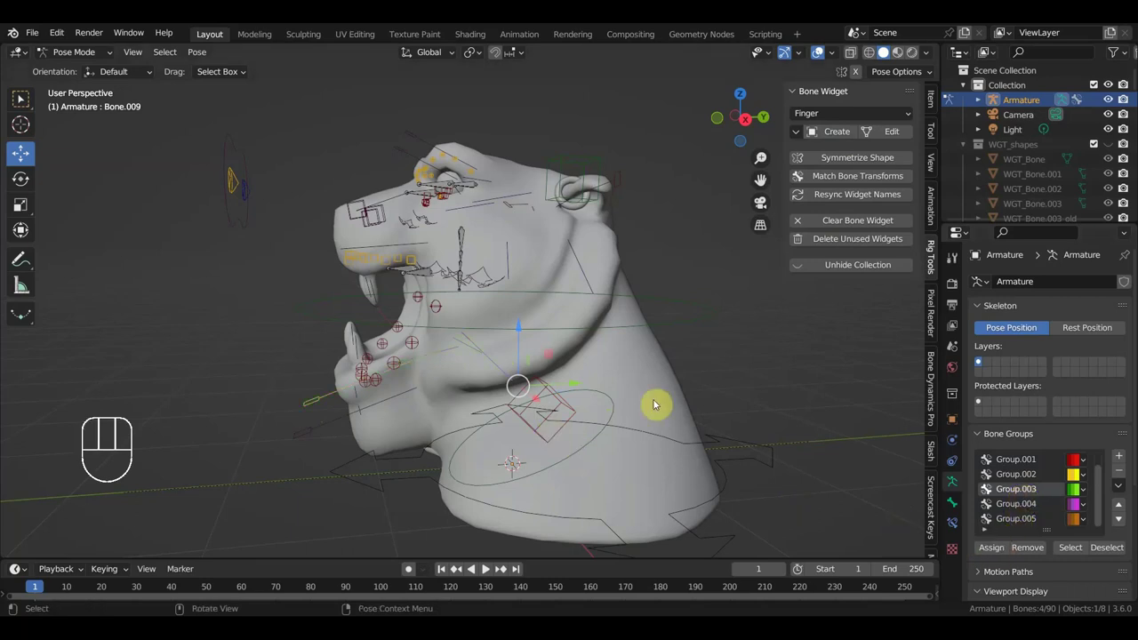
pyautogui.moveTo(615, 310); pyautogui.dragTo(739, 309)
pyautogui.moveTo(633, 331); pyautogui.dragTo(534, 330)
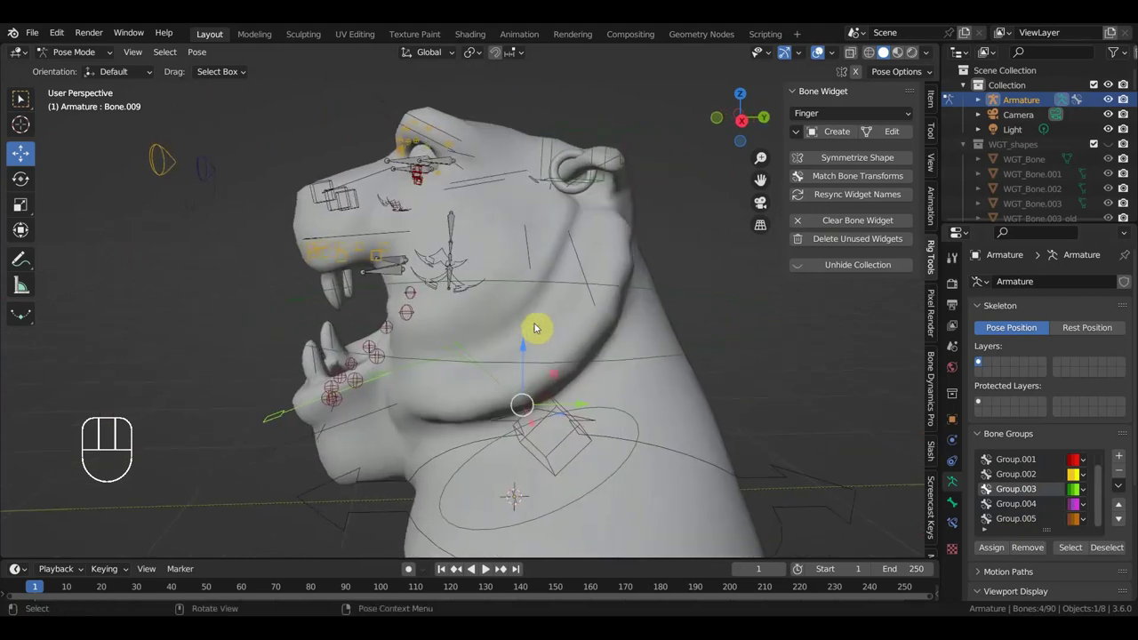
# Give the two bones above the tiger's eye Sphere widgets
pyautogui.middleClick(574, 387)
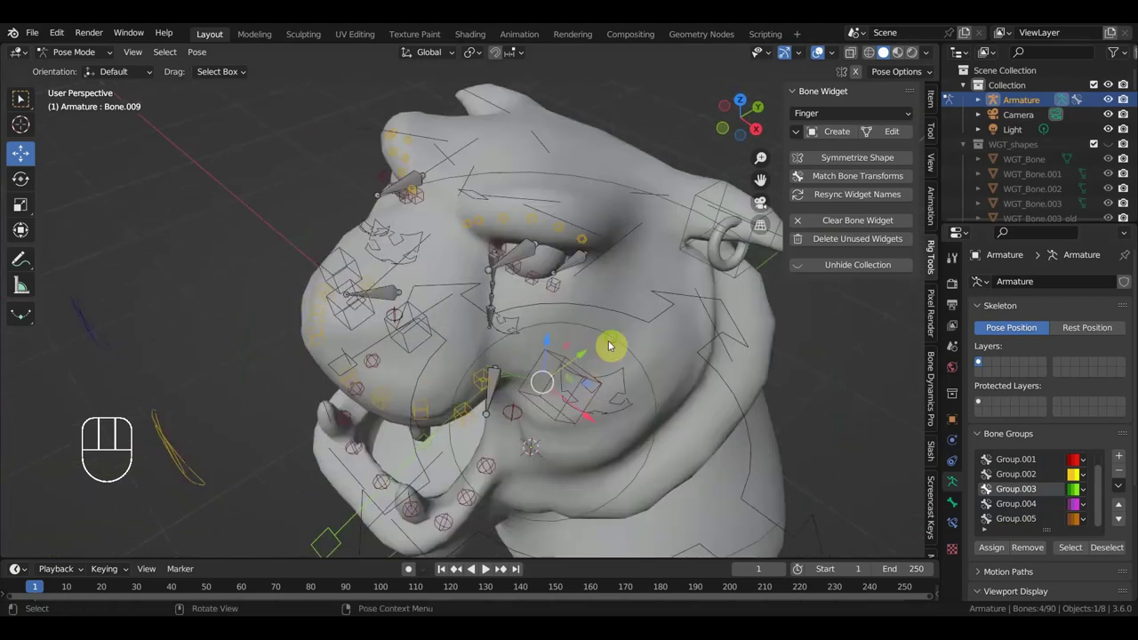
pyautogui.middleClick(614, 339)
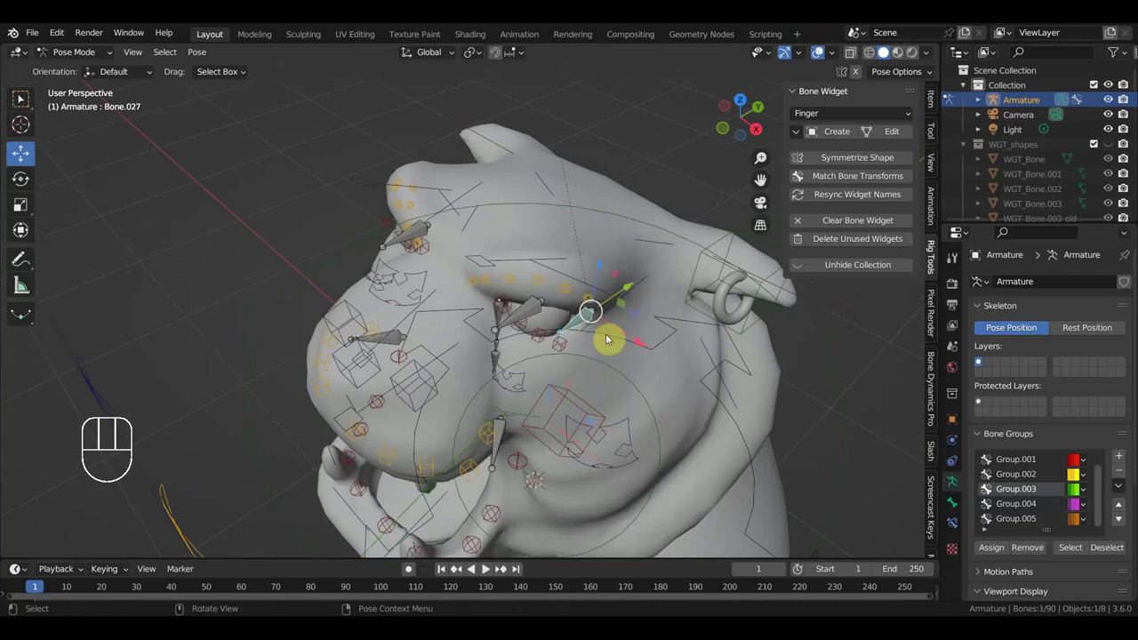
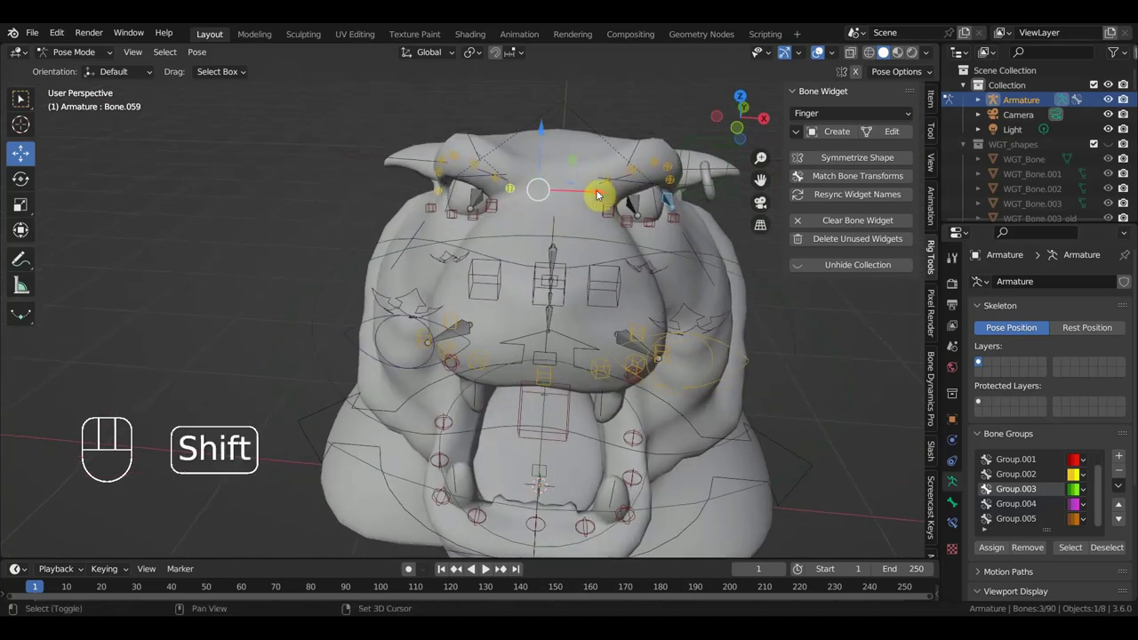
pyautogui.click(596, 191)
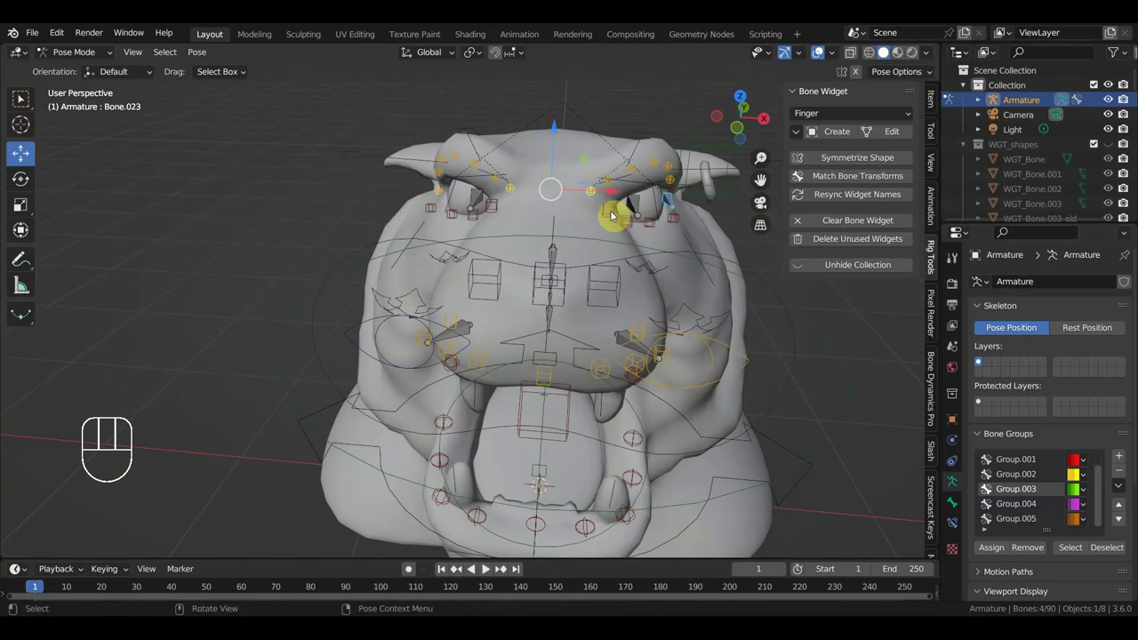
pyautogui.click(612, 211)
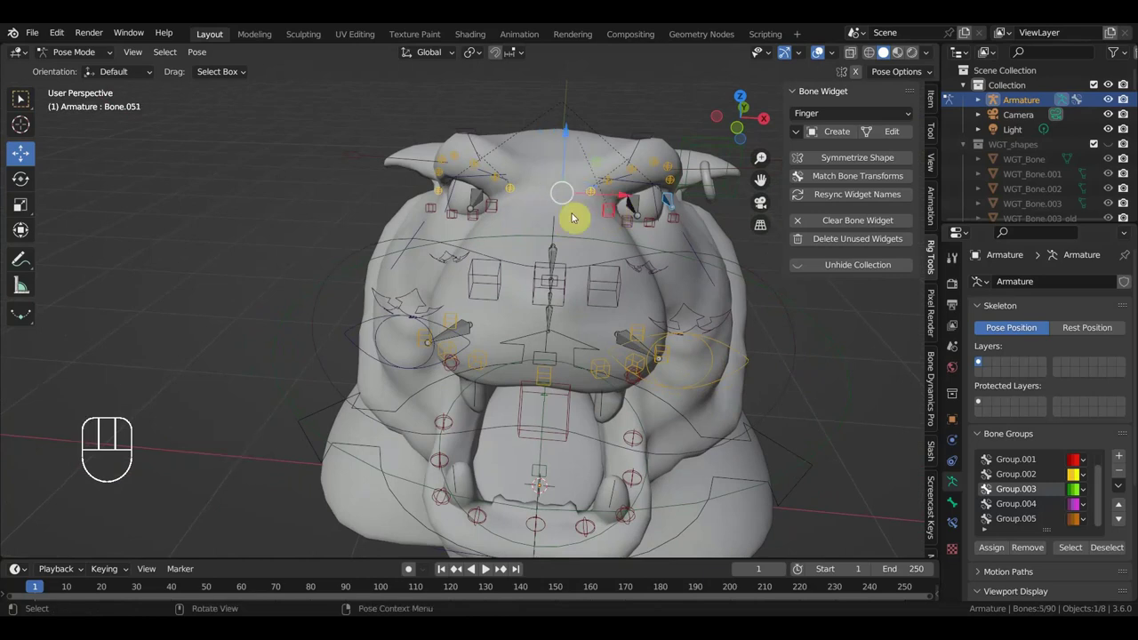
pyautogui.moveTo(584, 233); pyautogui.dragTo(559, 229)
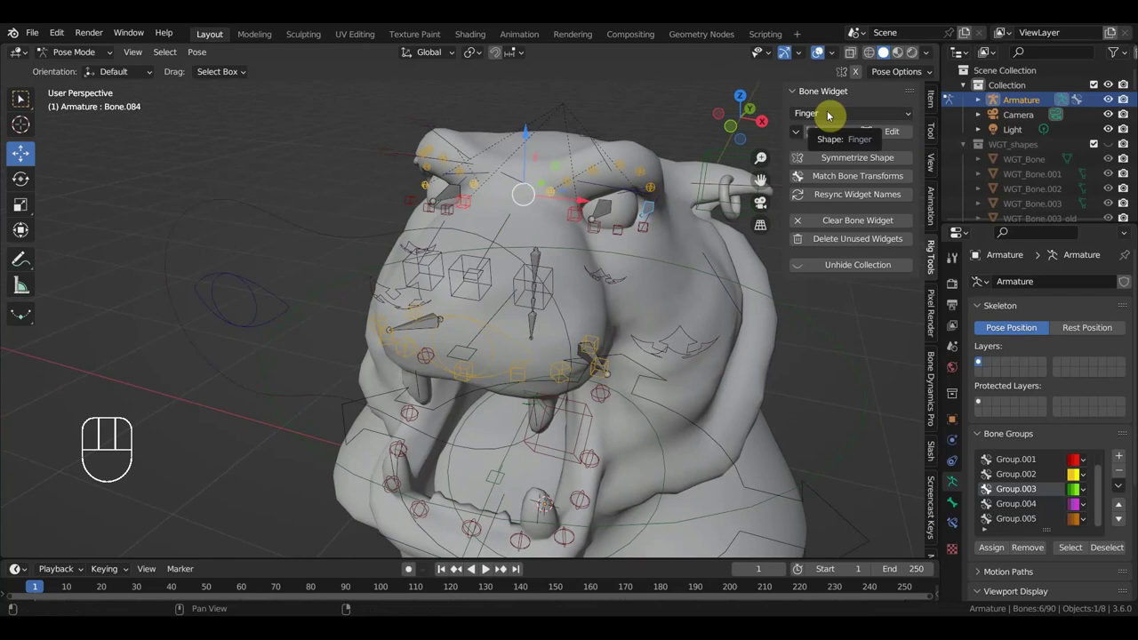
pyautogui.moveTo(833, 114); pyautogui.dragTo(836, 371)
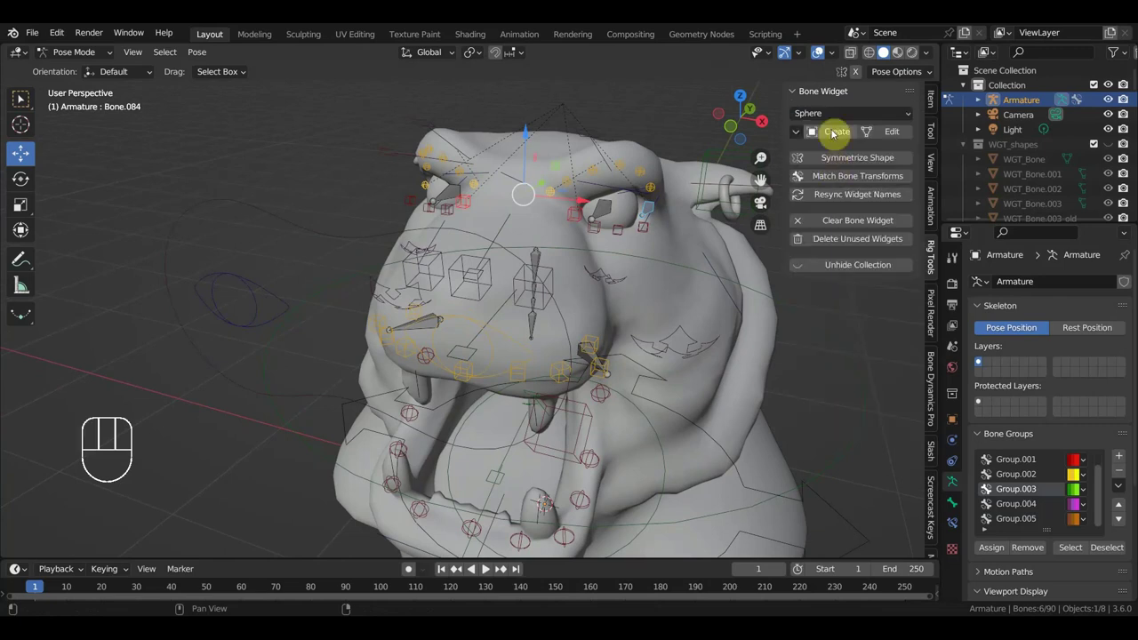
pyautogui.click(835, 134)
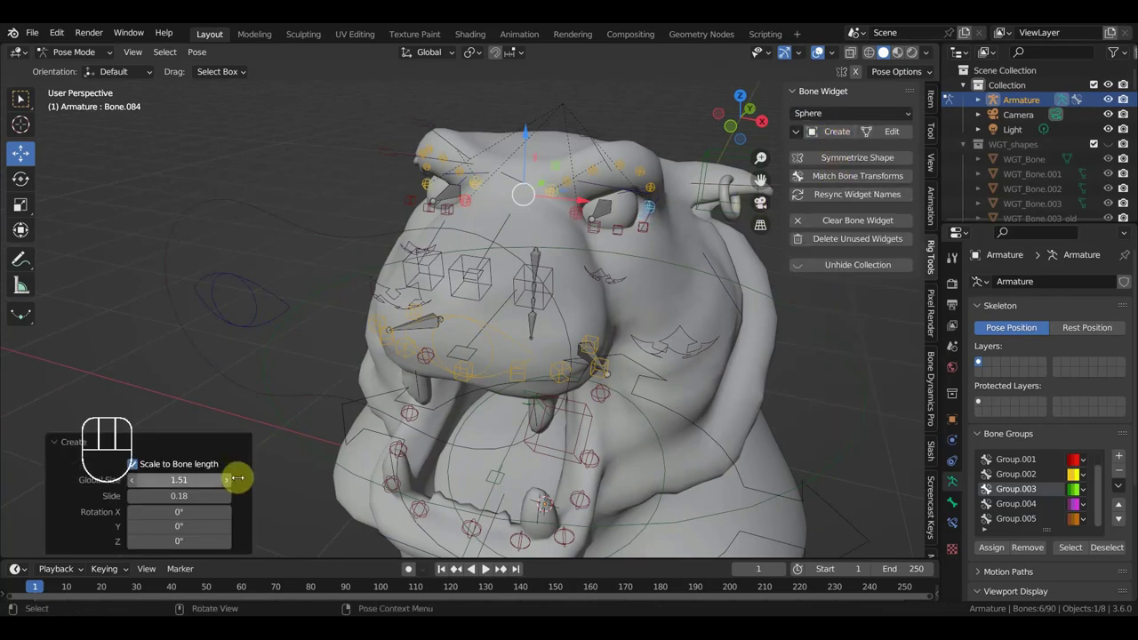
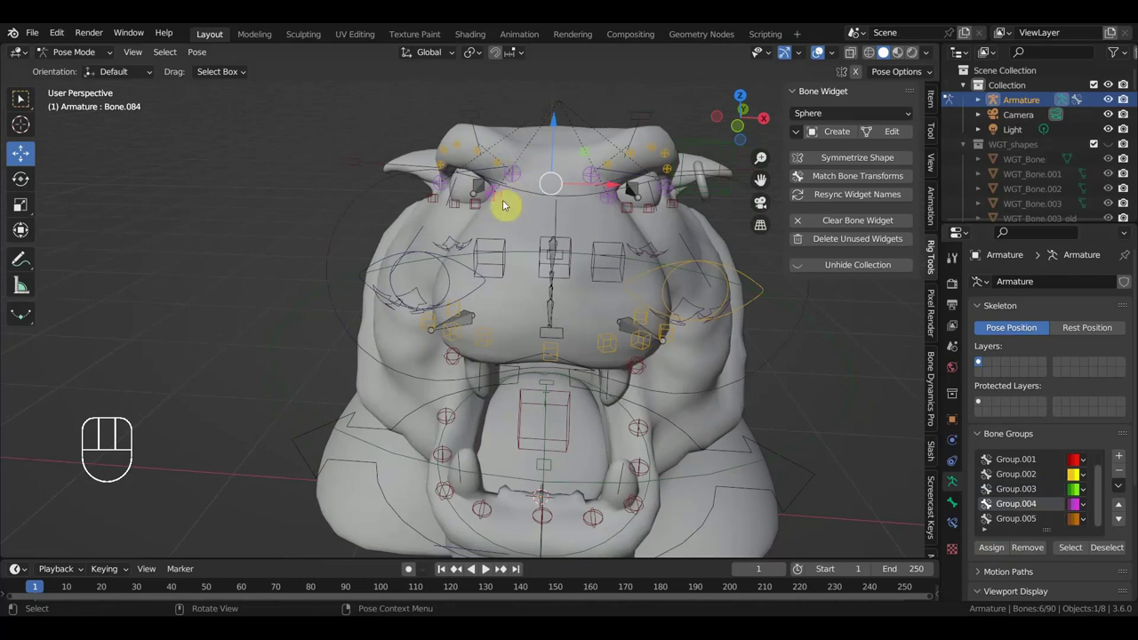
# Give the cheek and mouth bones near the jaw Sphere widgets in Group.004 and view the rig from the side
pyautogui.moveTo(499, 228); pyautogui.dragTo(567, 198)
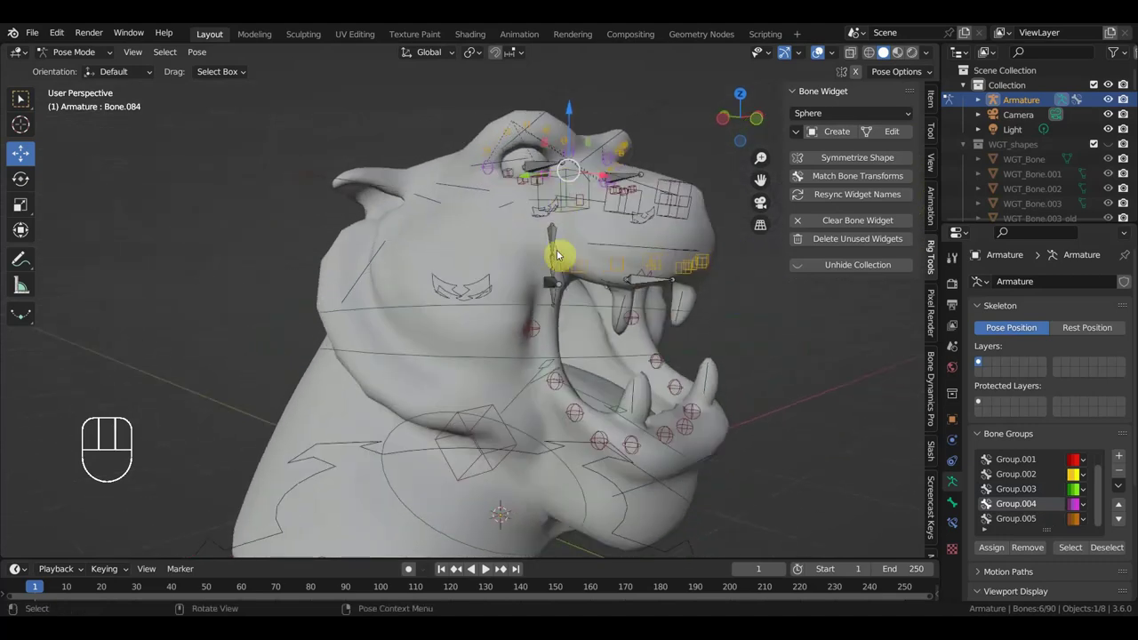
pyautogui.click(550, 287)
pyautogui.moveTo(537, 302); pyautogui.dragTo(486, 298)
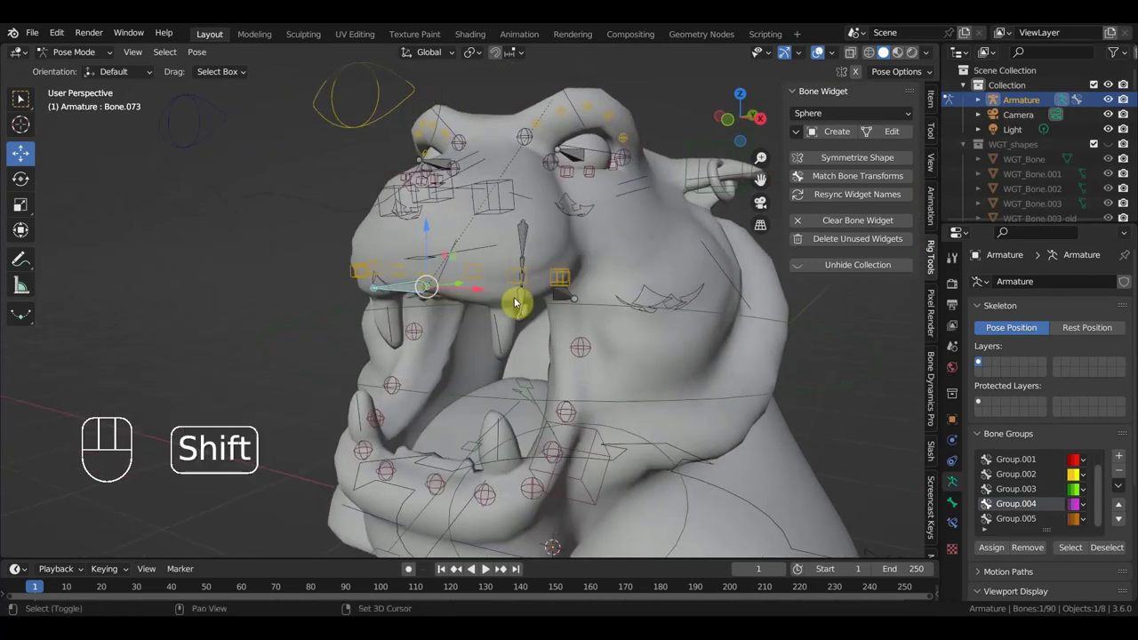
pyautogui.click(564, 299)
pyautogui.click(851, 118)
pyautogui.click(843, 132)
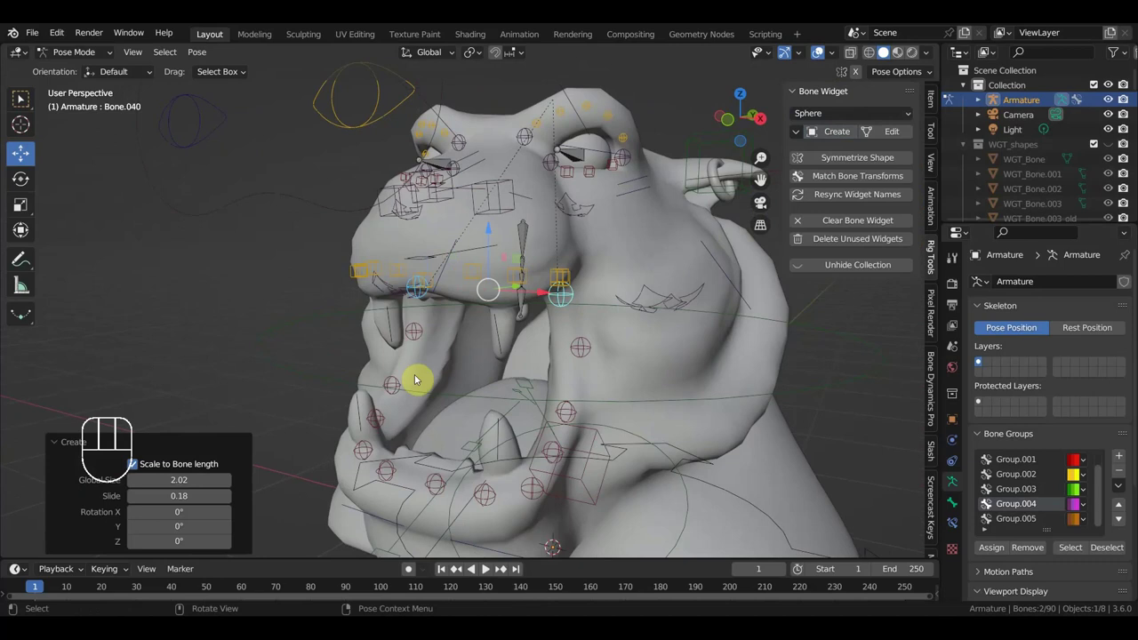
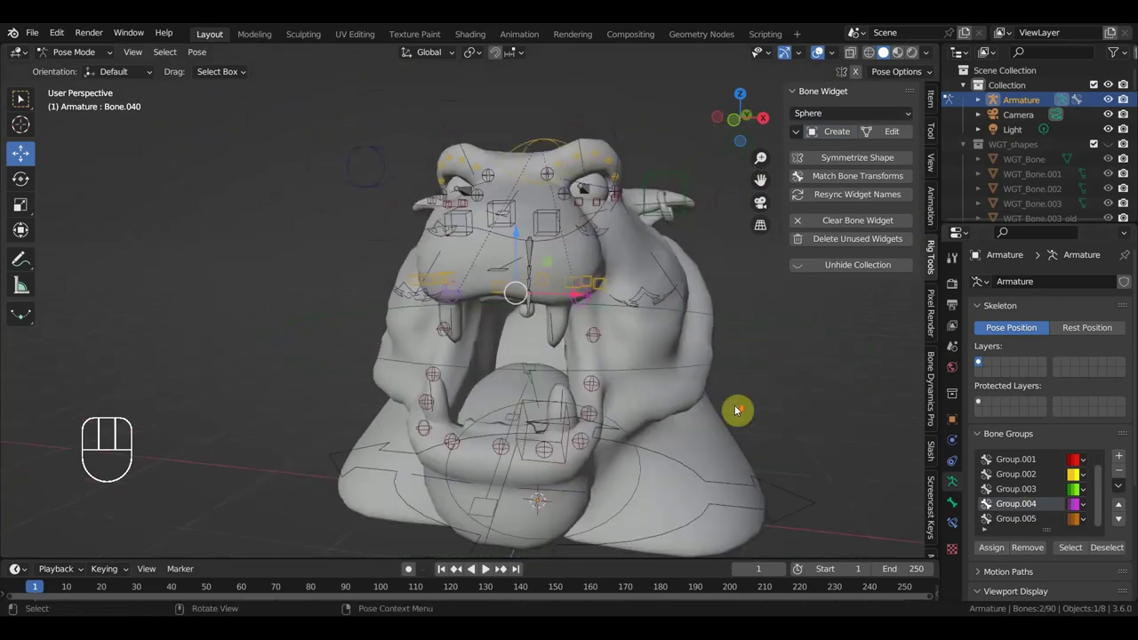
pyautogui.moveTo(742, 404); pyautogui.dragTo(665, 395)
pyautogui.press('KP_3')
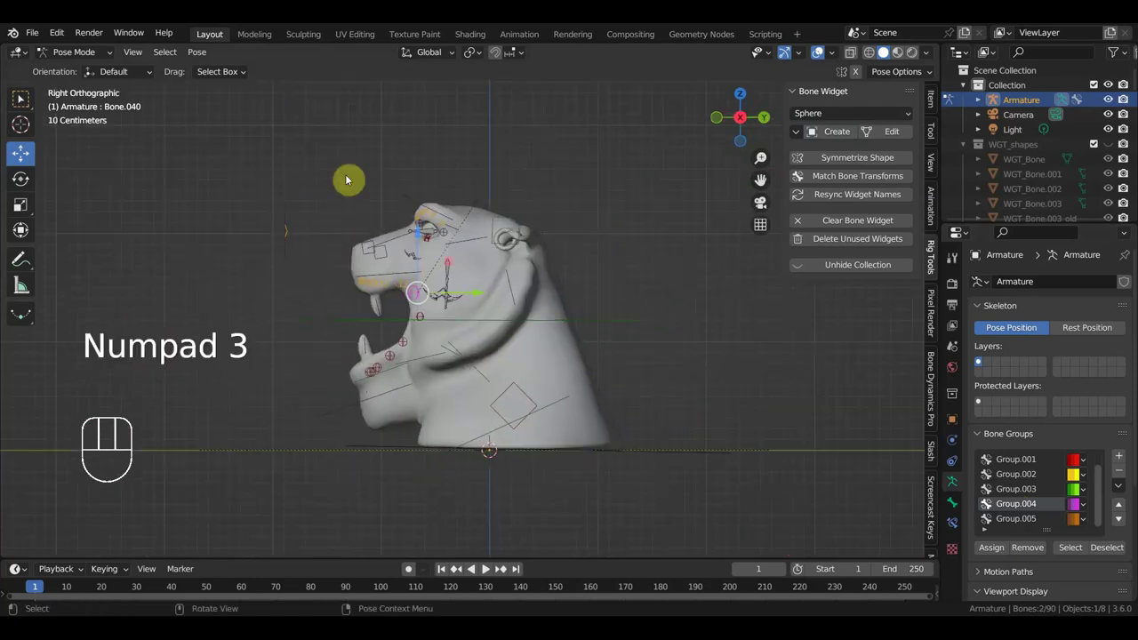
# Save the file and parent Bone.001 to the root bone with Keep Offset
pyautogui.moveTo(40, 34); pyautogui.dragTo(62, 130)
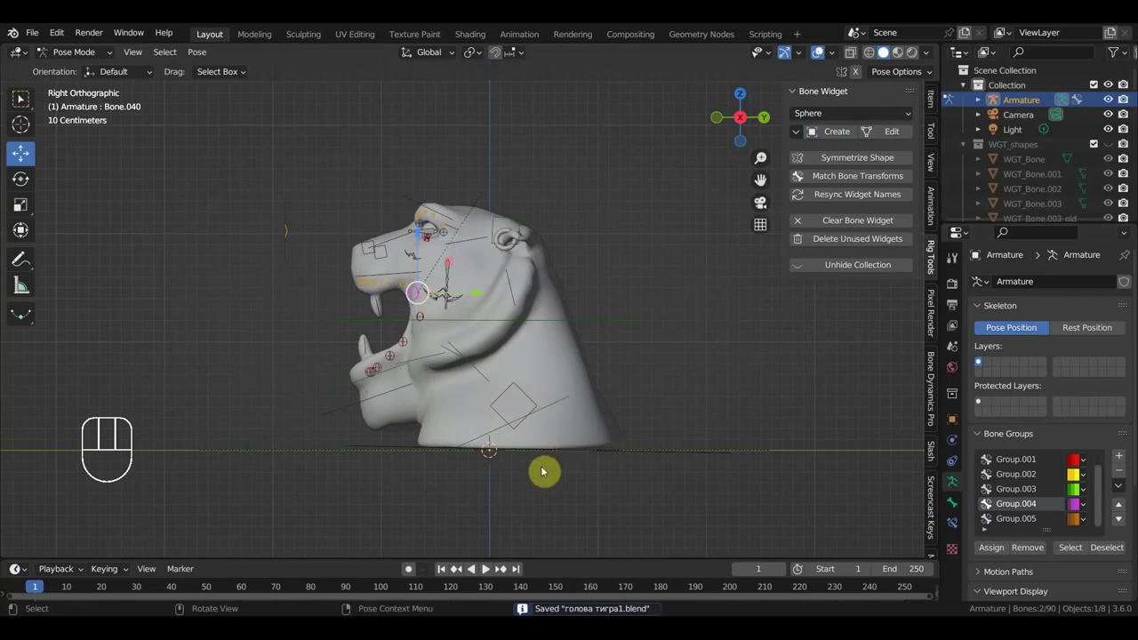
pyautogui.click(529, 452)
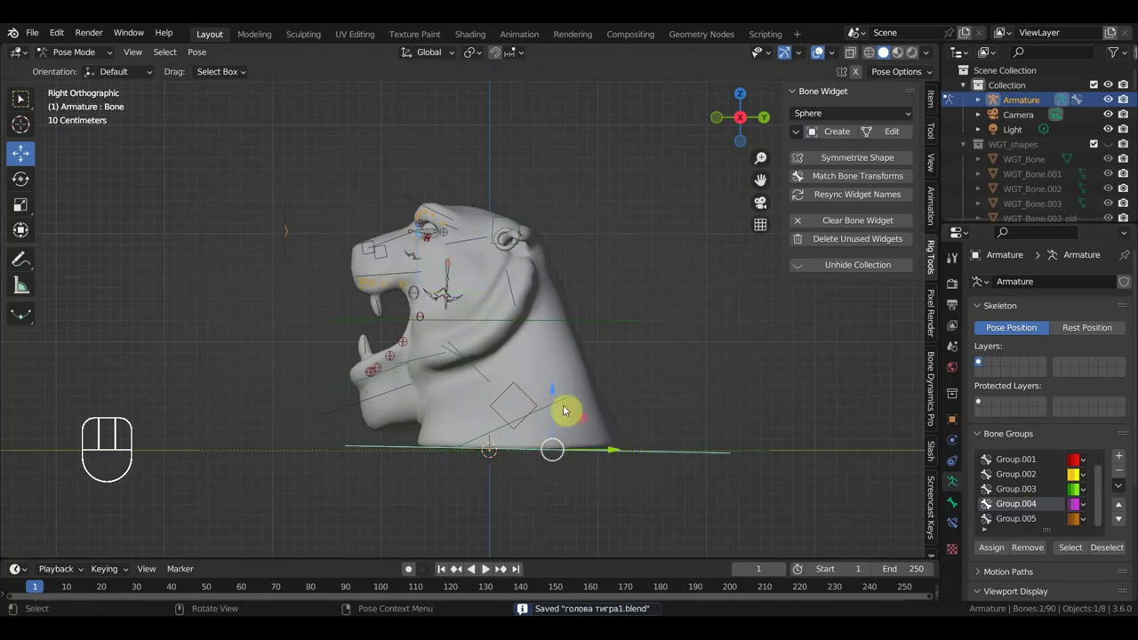
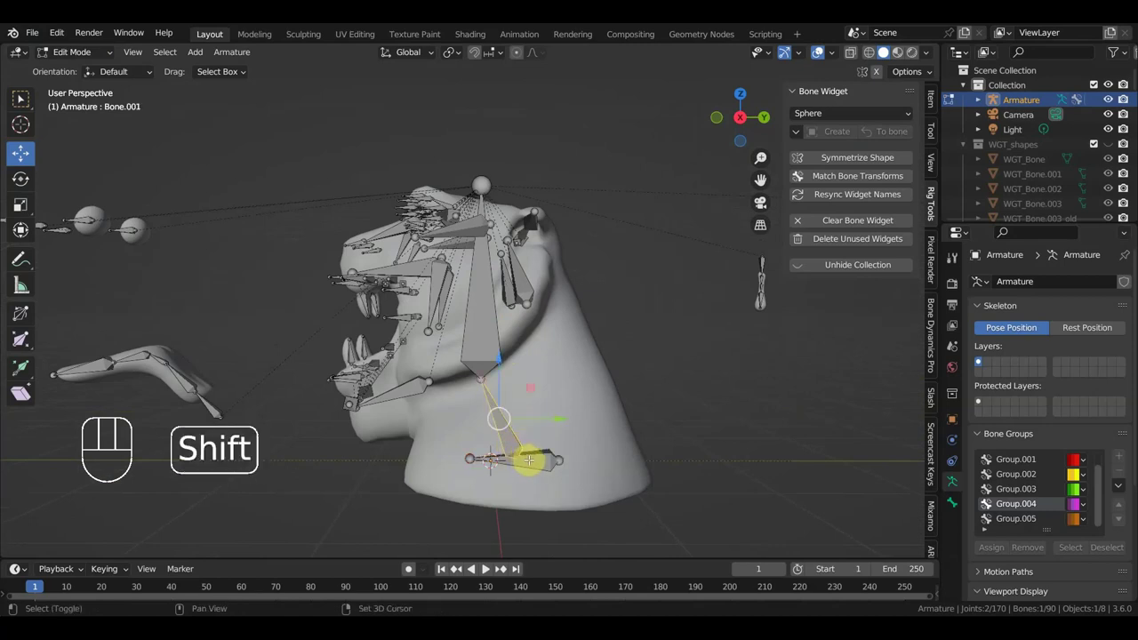
pyautogui.press('ctrl+p')
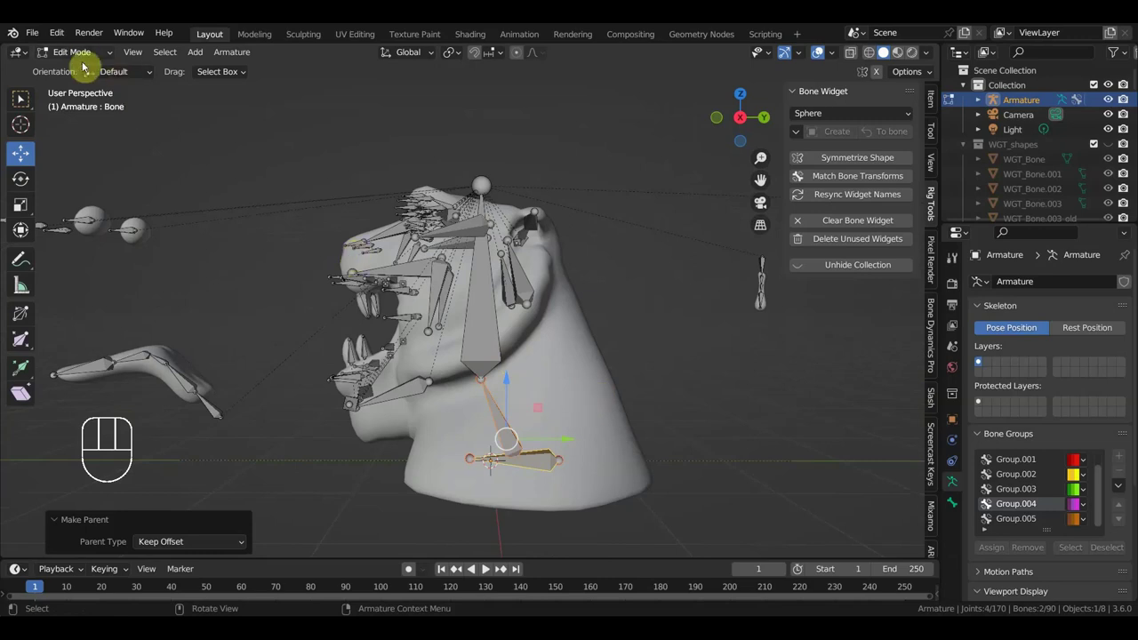
# Switch to Pose Mode and select the root bone from the side view
pyautogui.moveTo(83, 55); pyautogui.dragTo(100, 111)
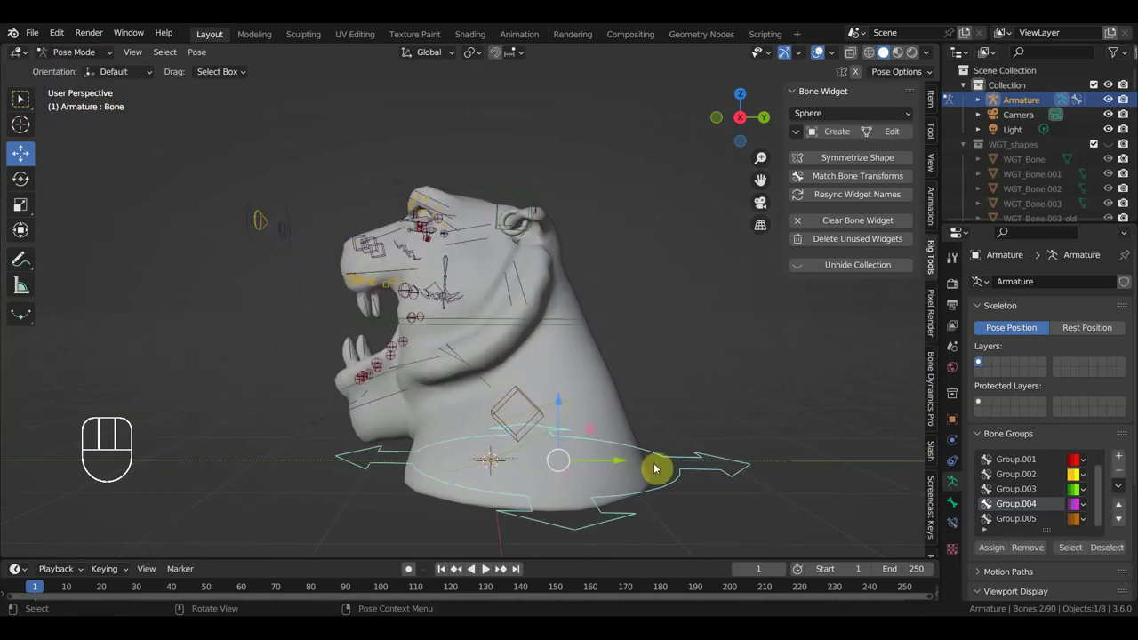
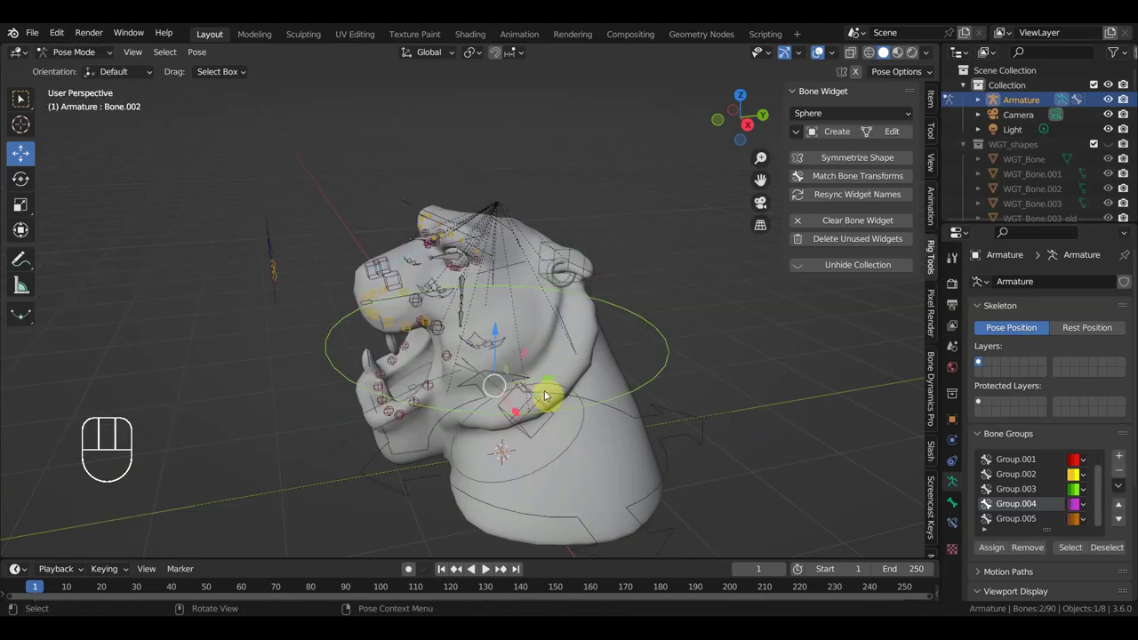
pyautogui.press('KP_3')
pyautogui.click(615, 450)
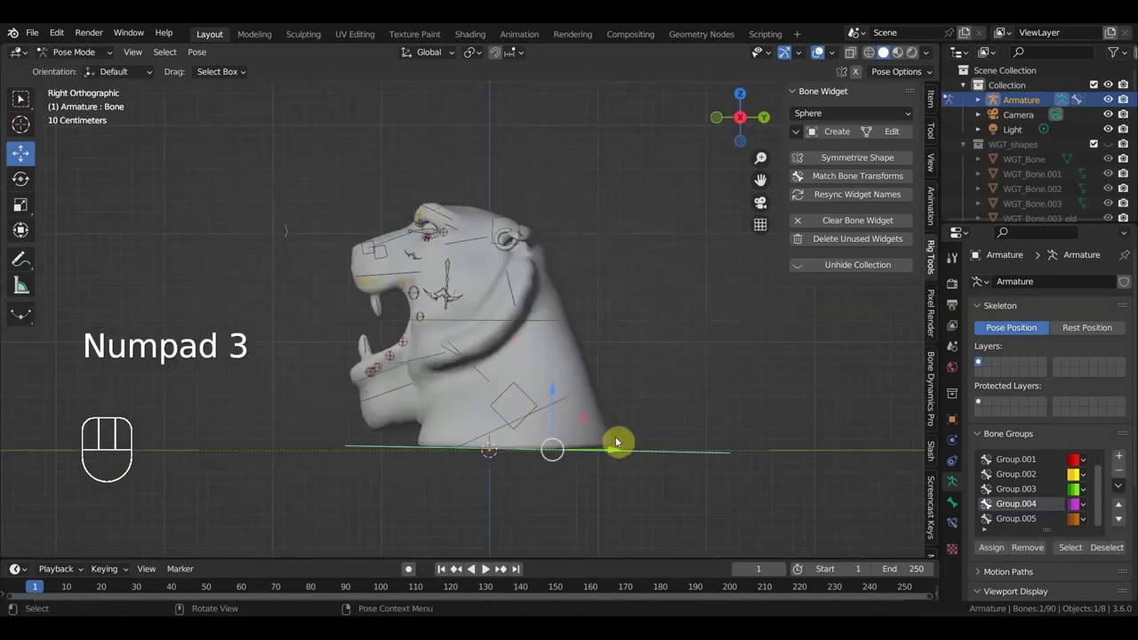
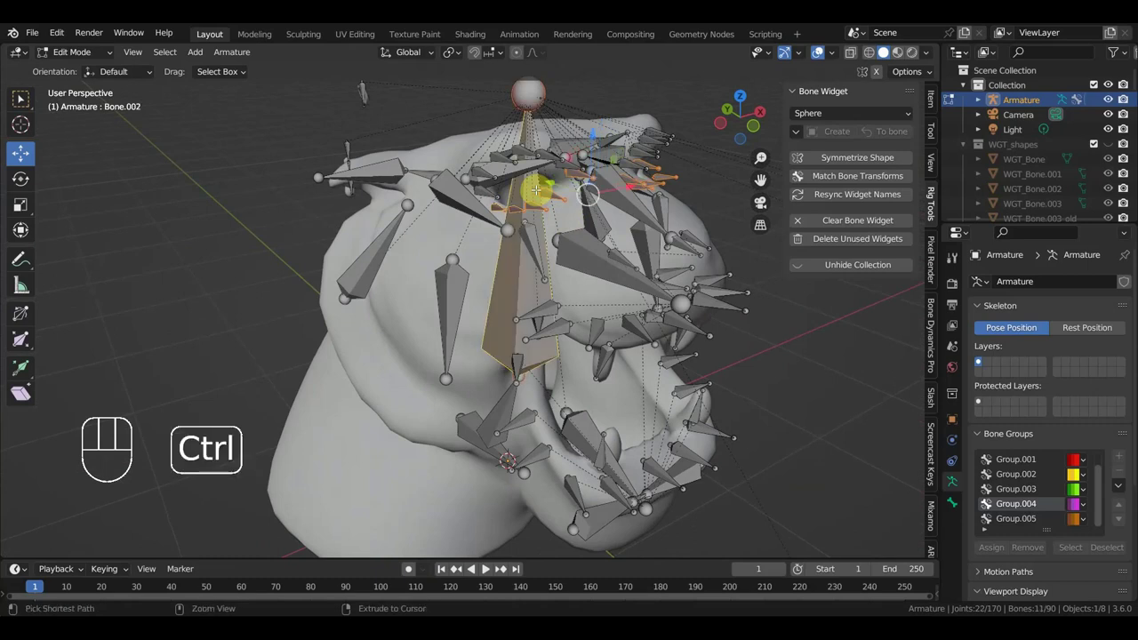
# Parent the selected bones with Keep Offset, then inspect the root widget in Pose Mode from the side
pyautogui.press('ctrl+p')
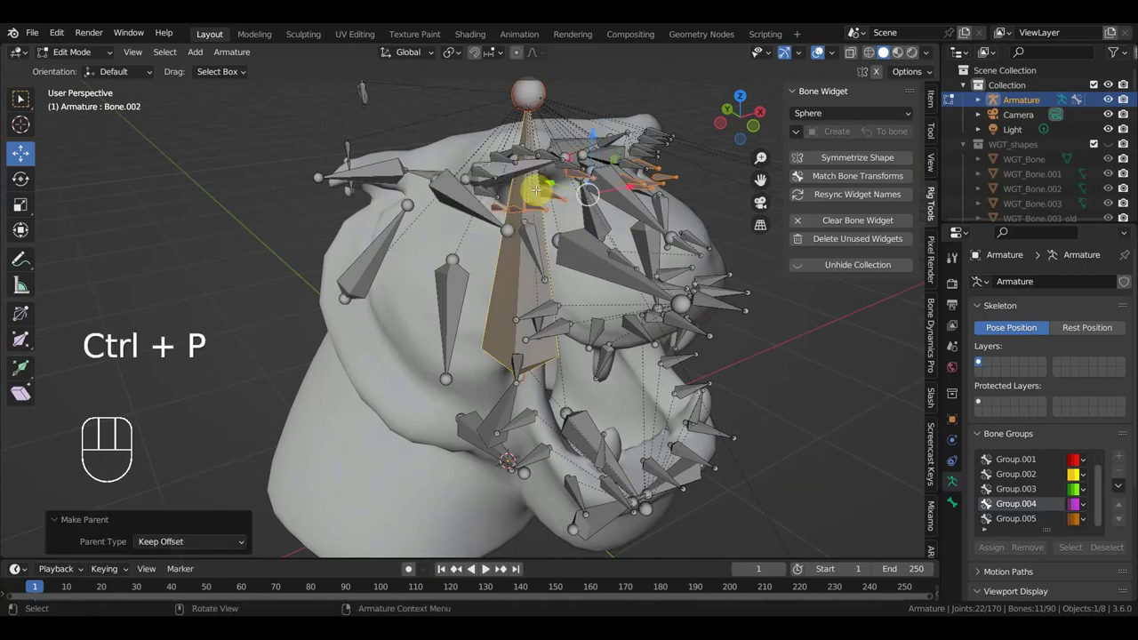
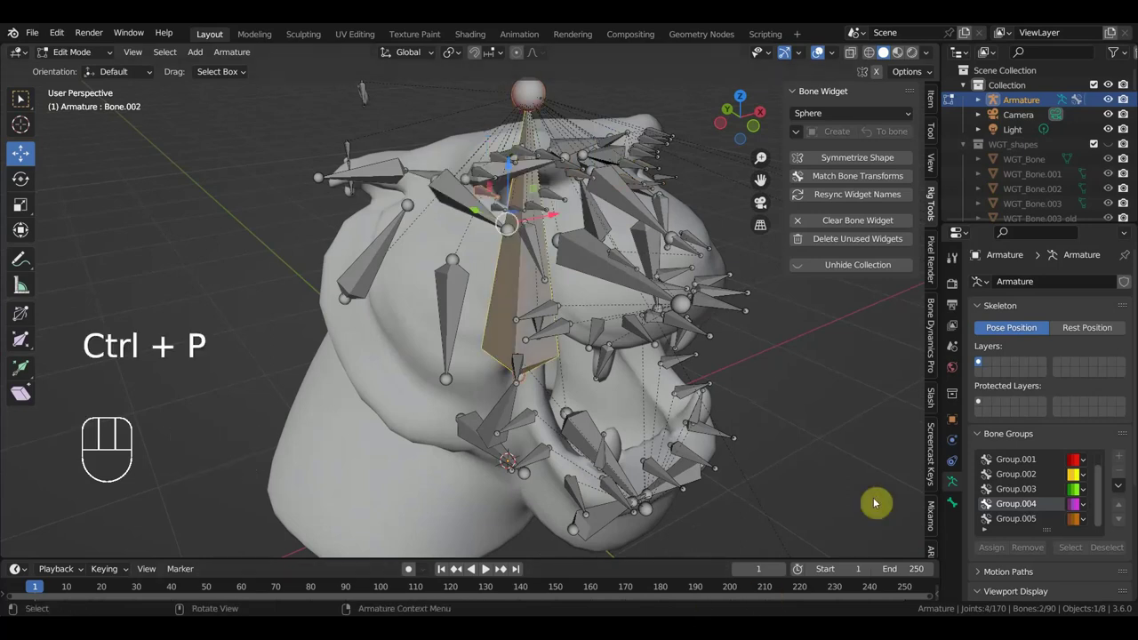
pyautogui.moveTo(77, 50); pyautogui.dragTo(260, 198)
pyautogui.press('KP_3')
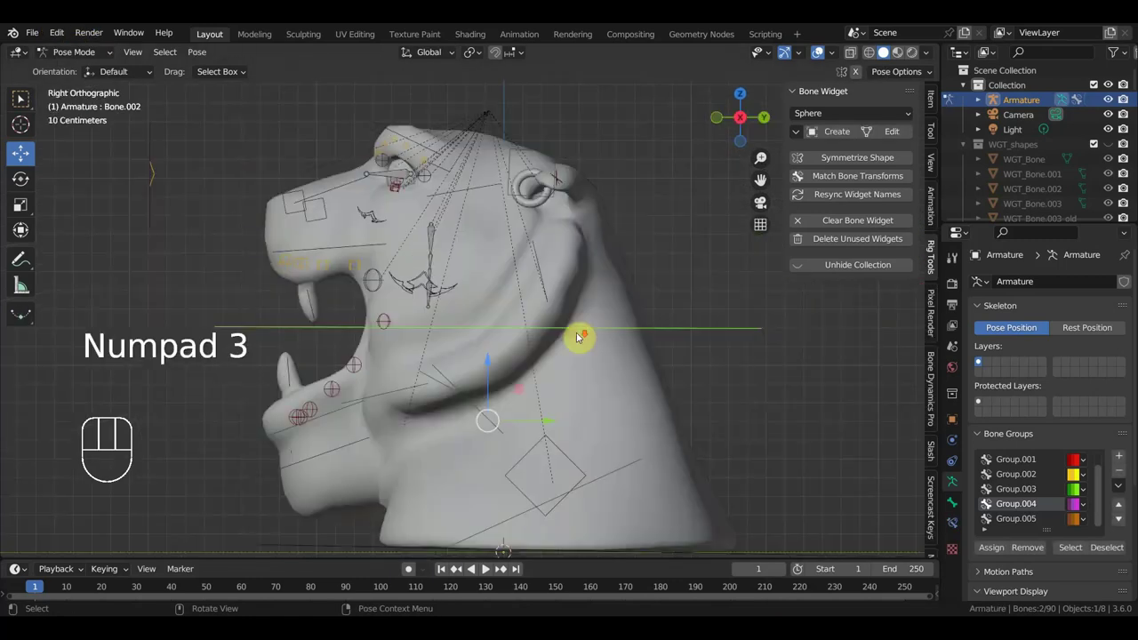
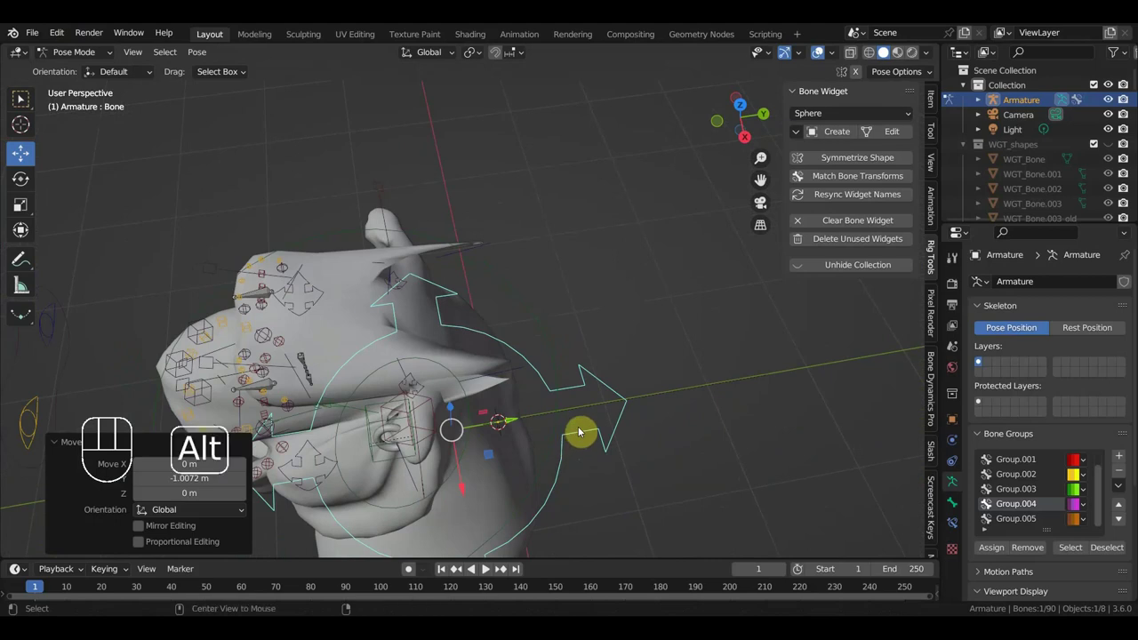
pyautogui.press('alt+g')
pyautogui.press('KP_3')
pyautogui.middleClick(468, 275)
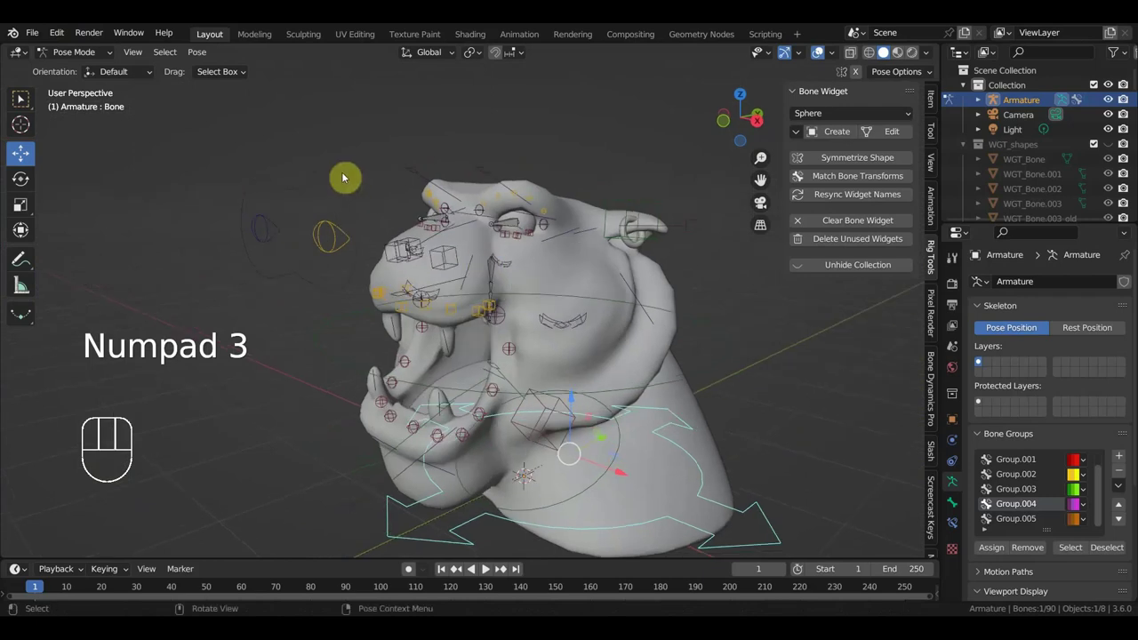
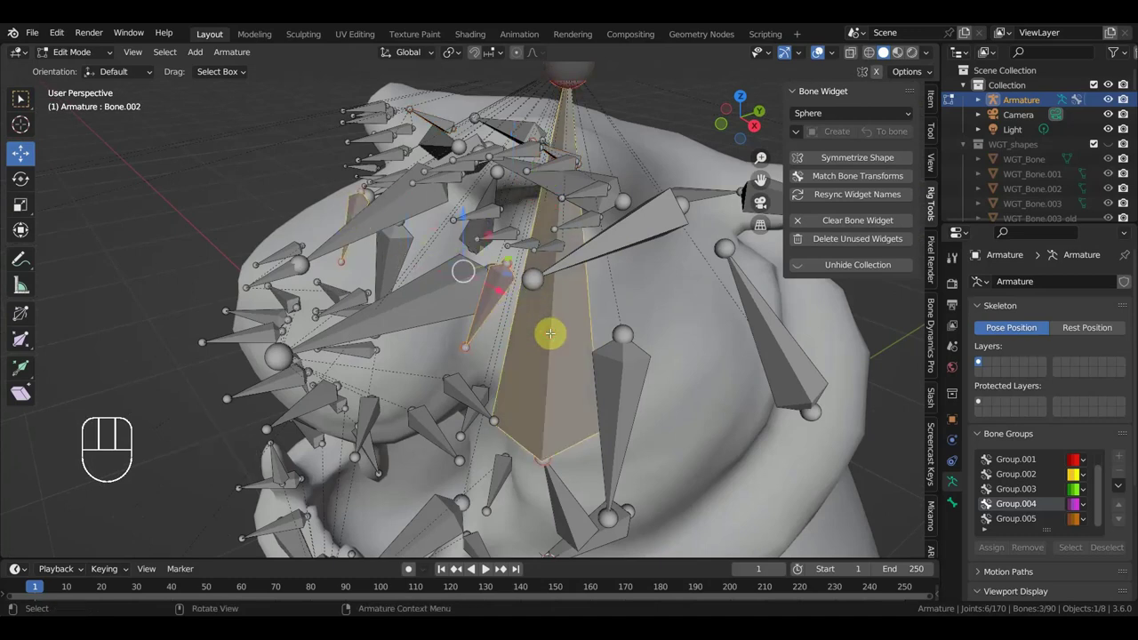
# Parent the head bones to the root with Keep Offset and check the root control in Pose Mode
pyautogui.press('ctrl+p')
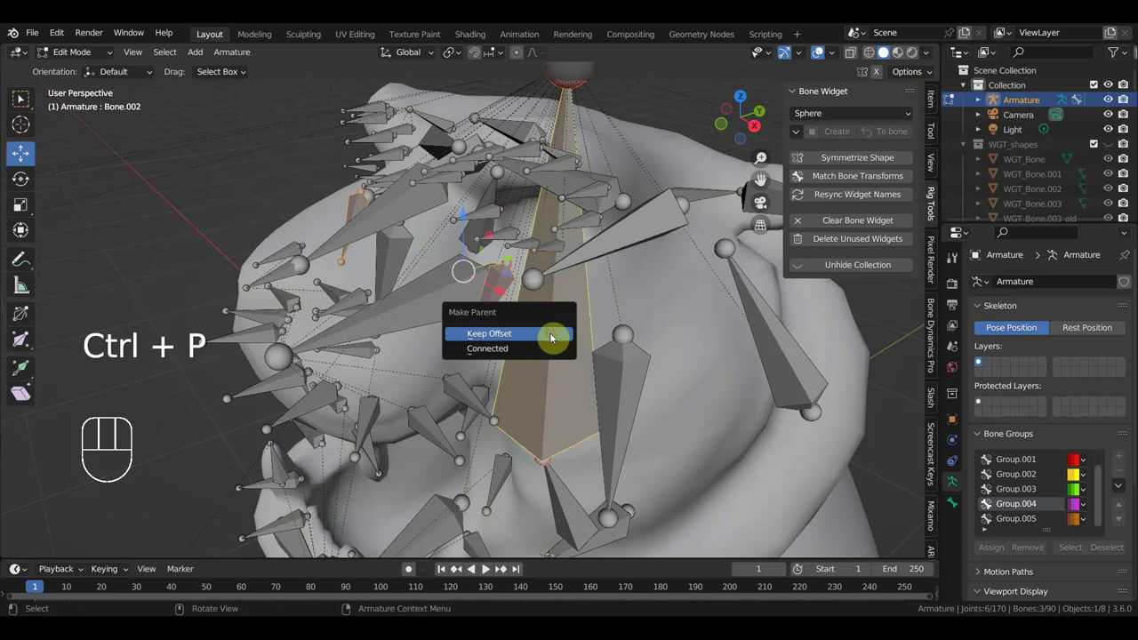
pyautogui.click(72, 58)
pyautogui.press('KP_3')
pyautogui.click(618, 453)
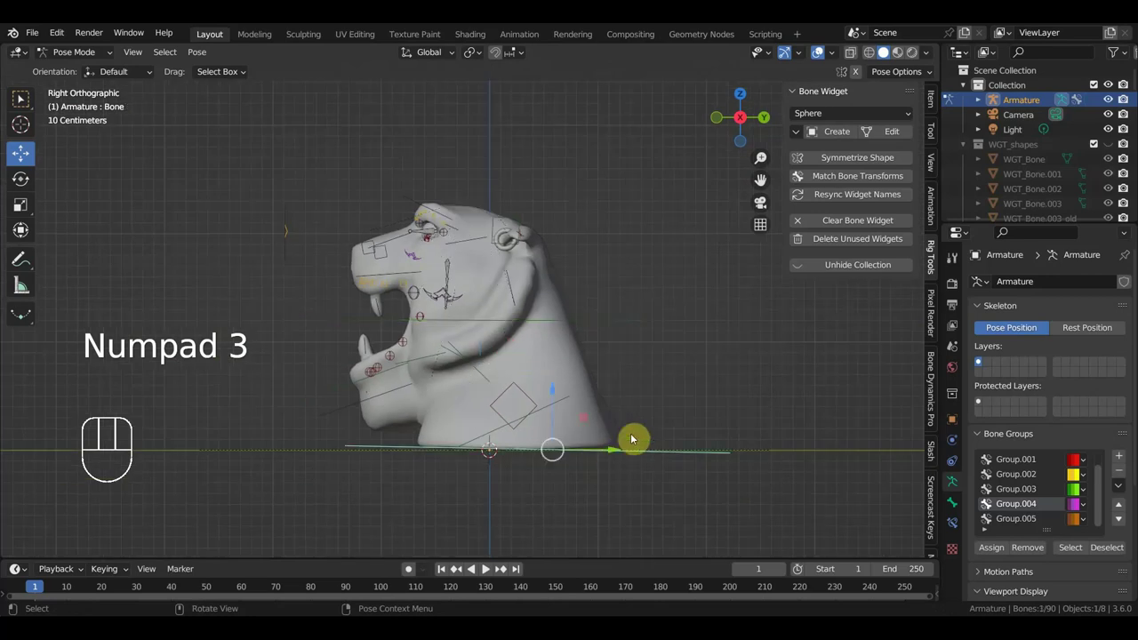
pyautogui.moveTo(612, 452); pyautogui.dragTo(615, 434)
pyautogui.moveTo(681, 471); pyautogui.dragTo(709, 502)
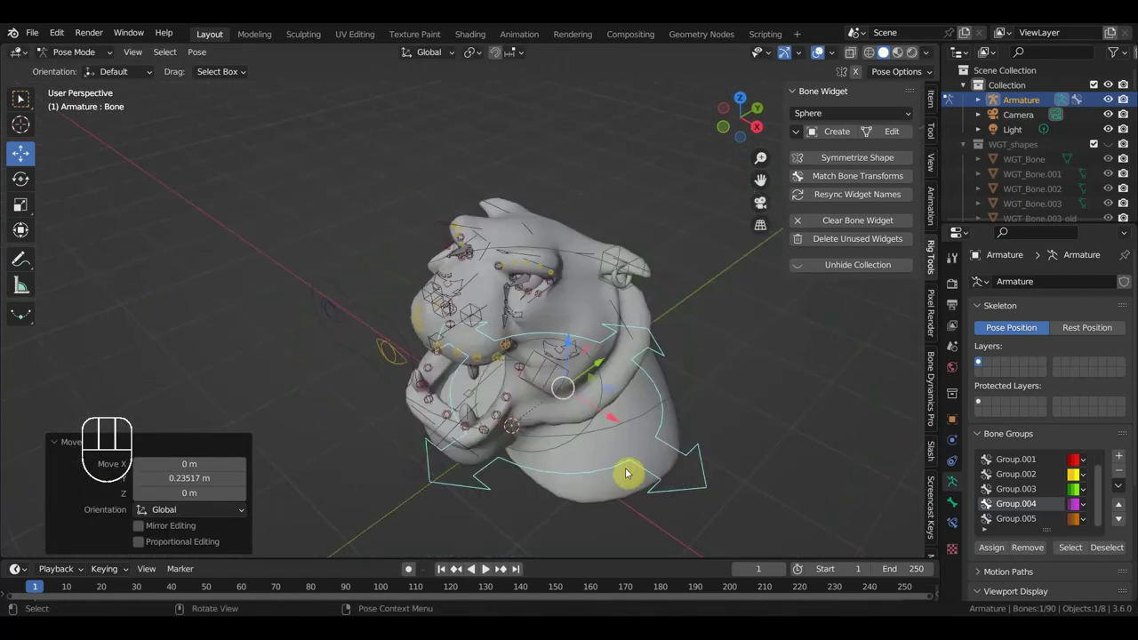
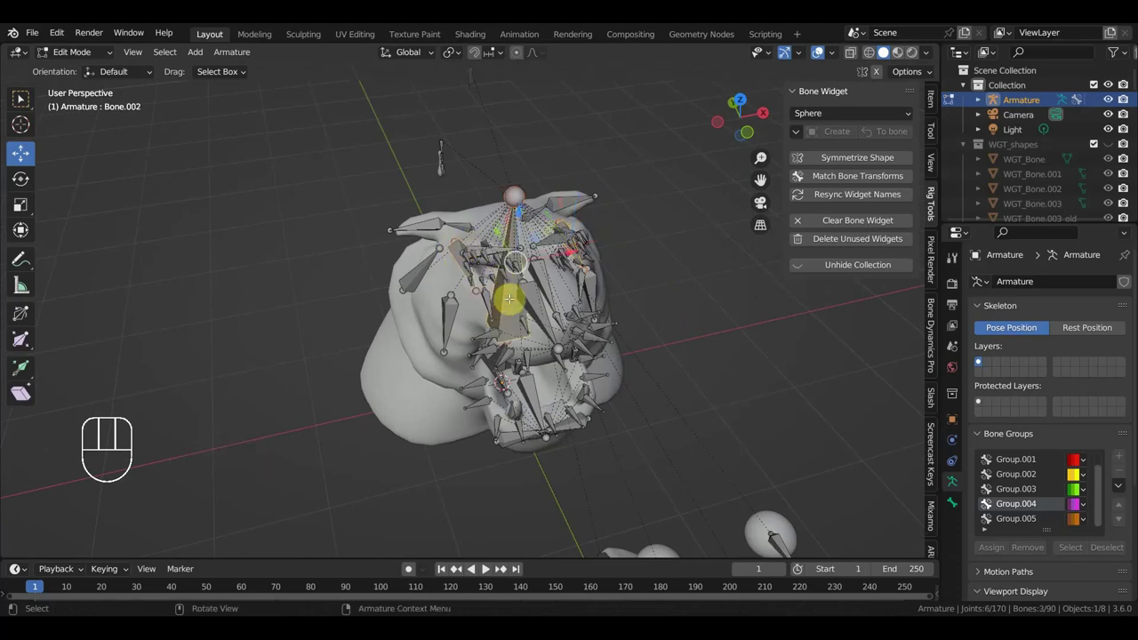
# Redo the Keep Offset parenting and return the armature to Pose Mode
pyautogui.press('ctrl+p')
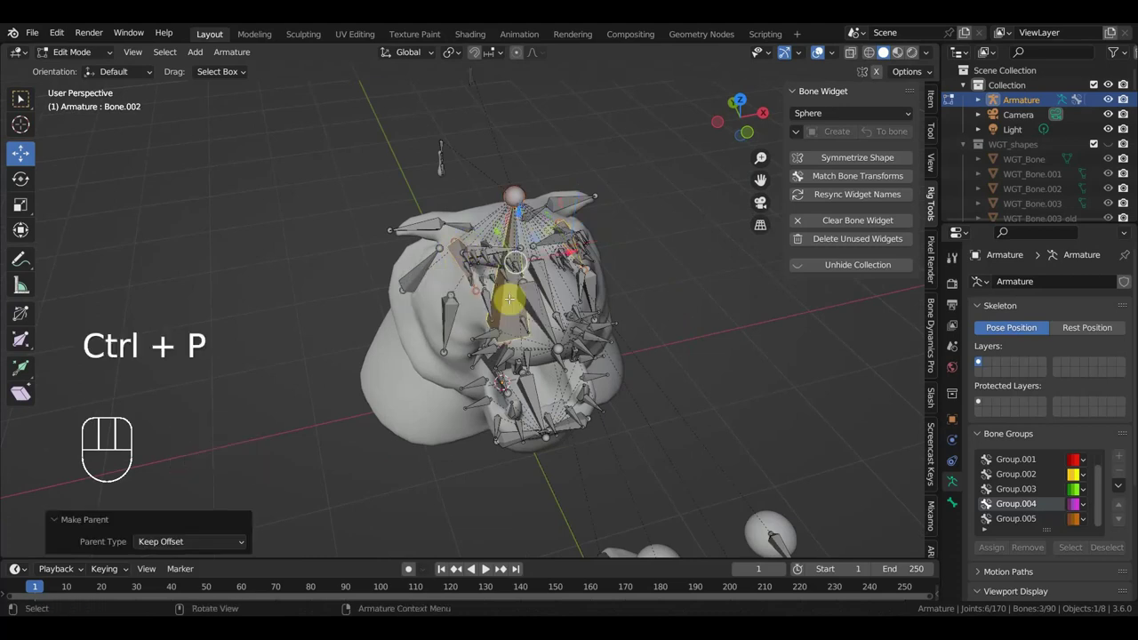
pyautogui.click(84, 59)
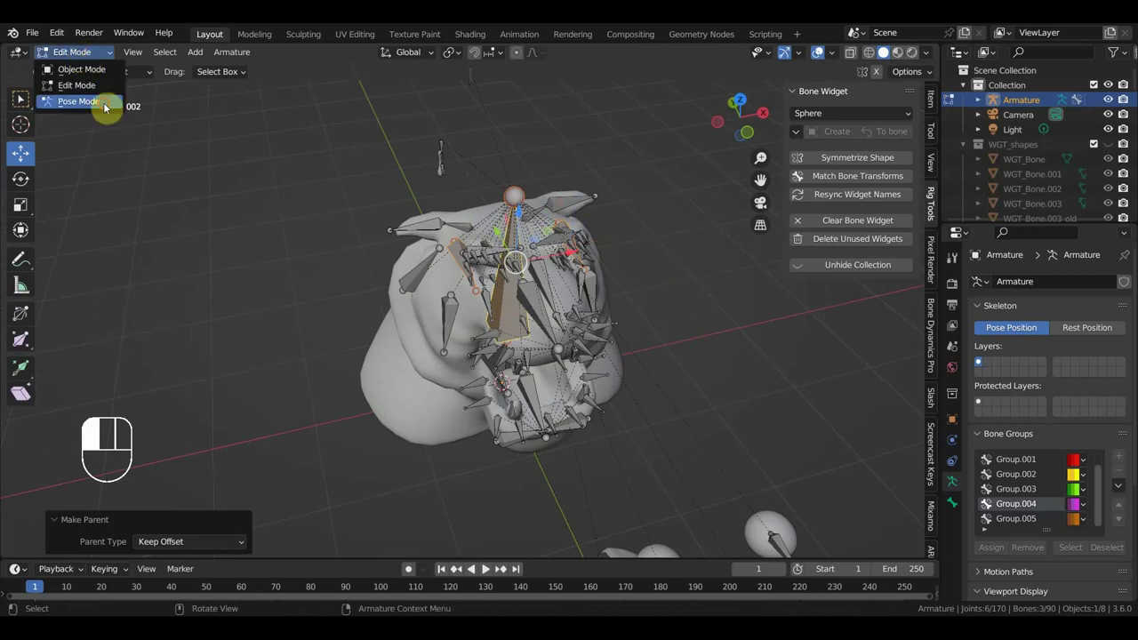
pyautogui.press('KP_3')
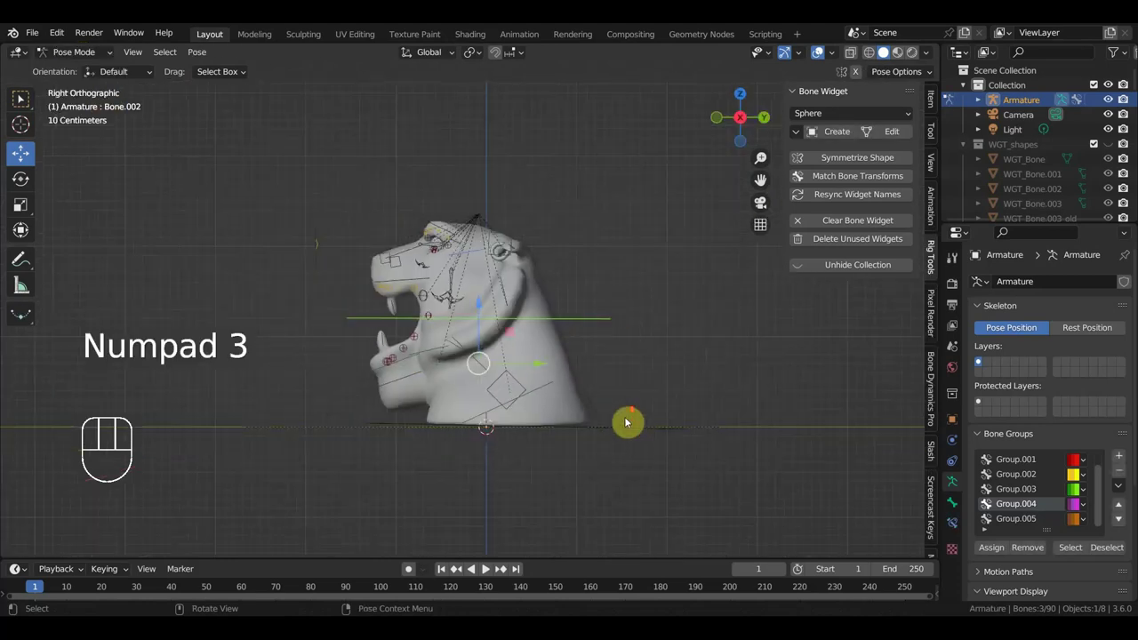
# Test-pose the root and head controls with rotate and grab moves around the head
pyautogui.click(595, 414)
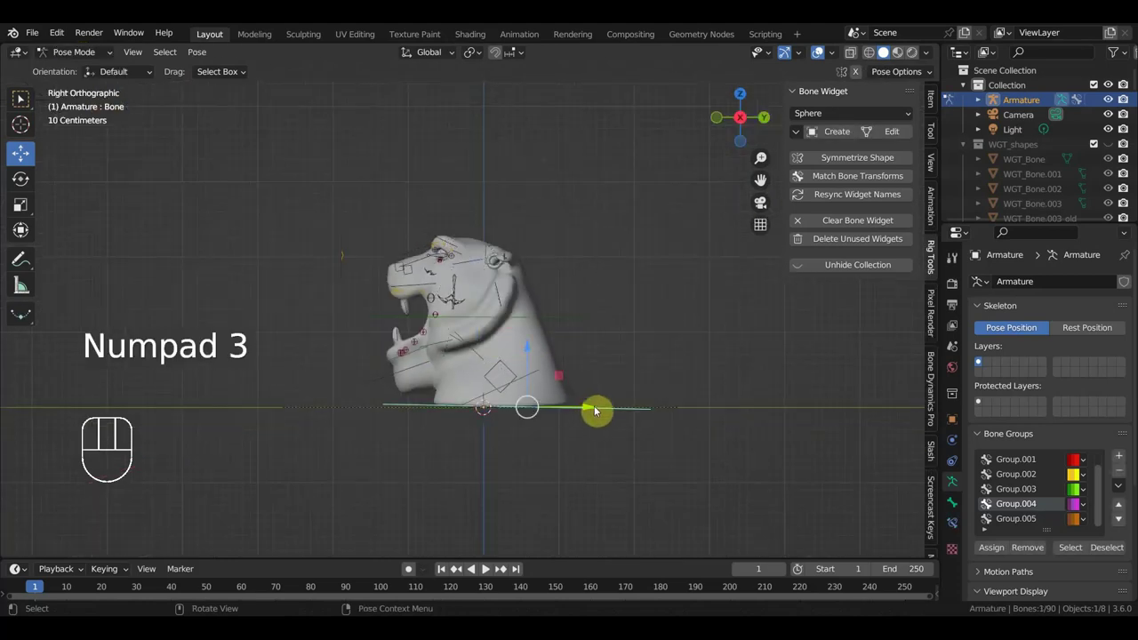
pyautogui.moveTo(591, 407); pyautogui.dragTo(615, 454)
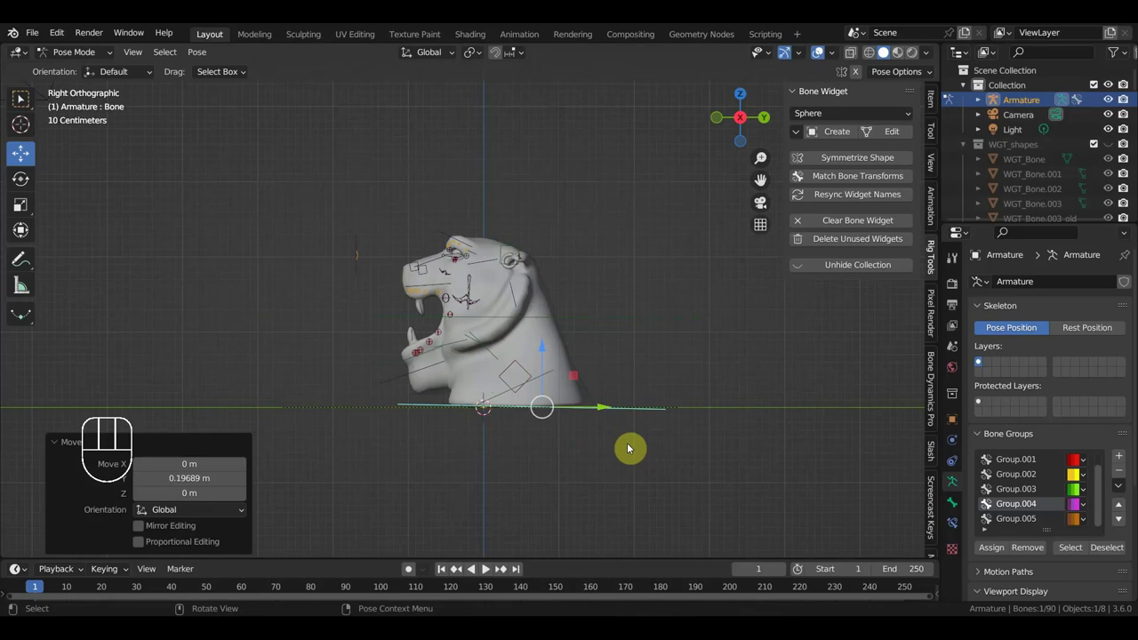
pyautogui.press('alt+g')
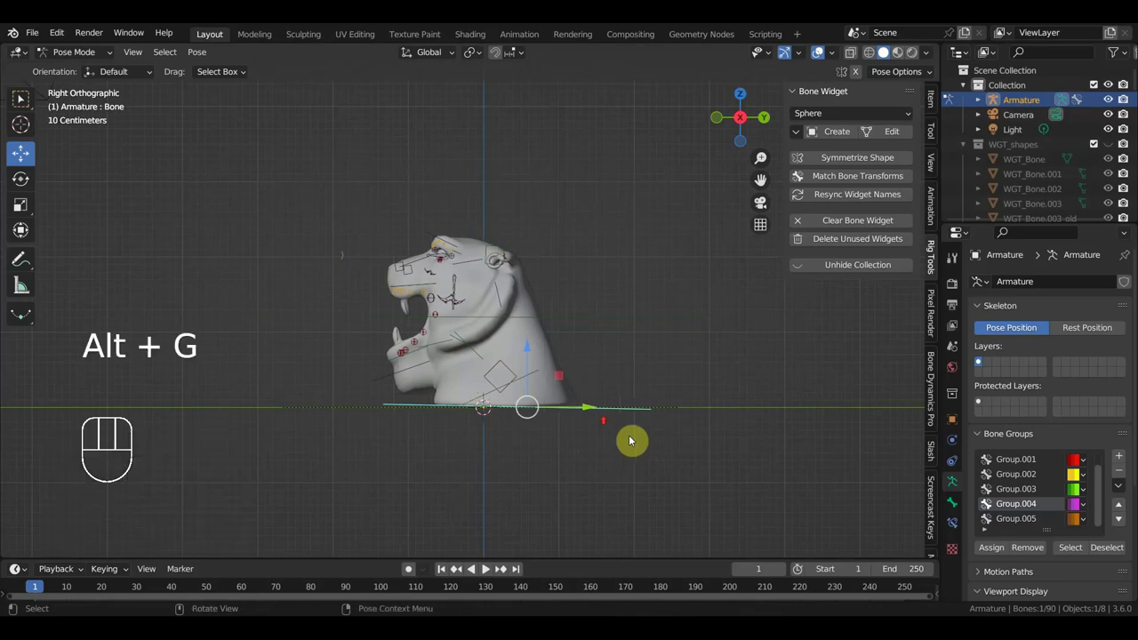
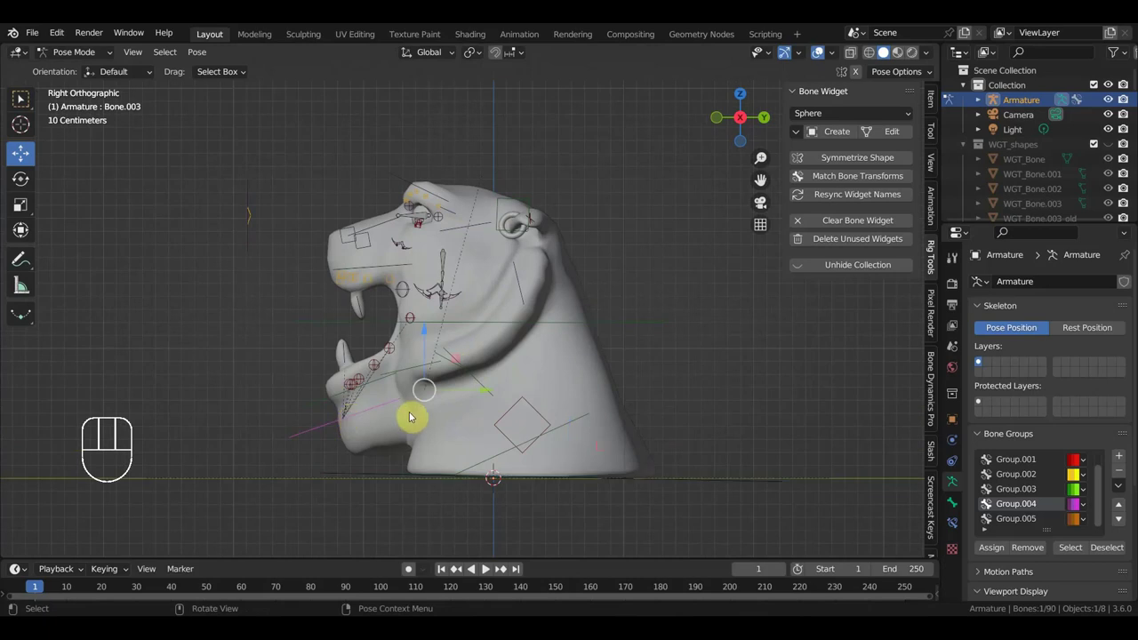
pyautogui.press('r')
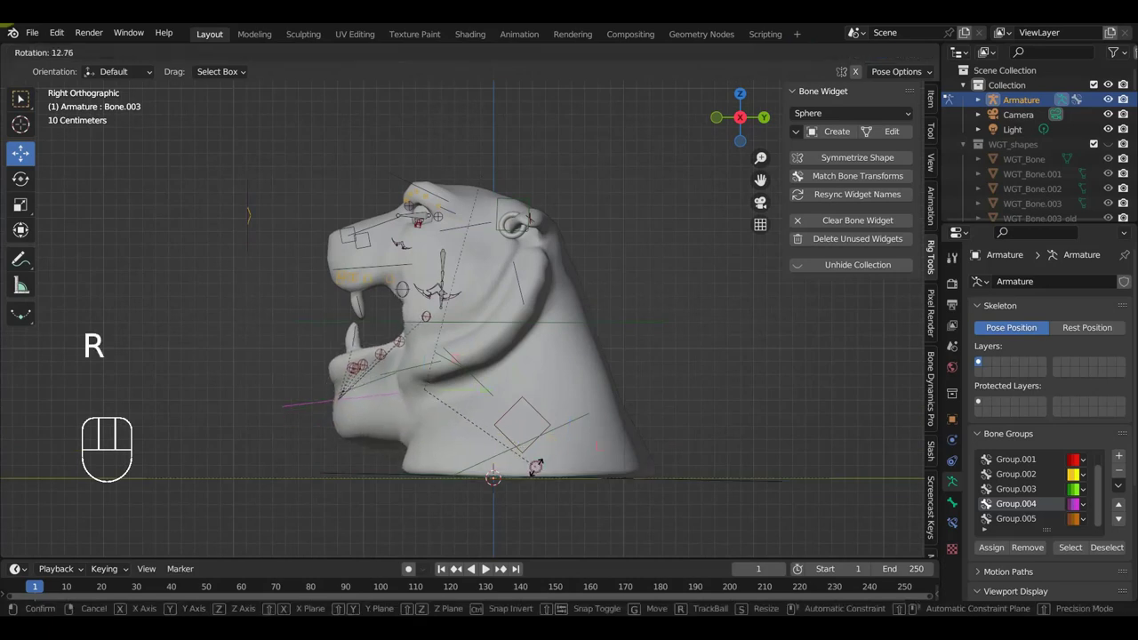
pyautogui.press('g')
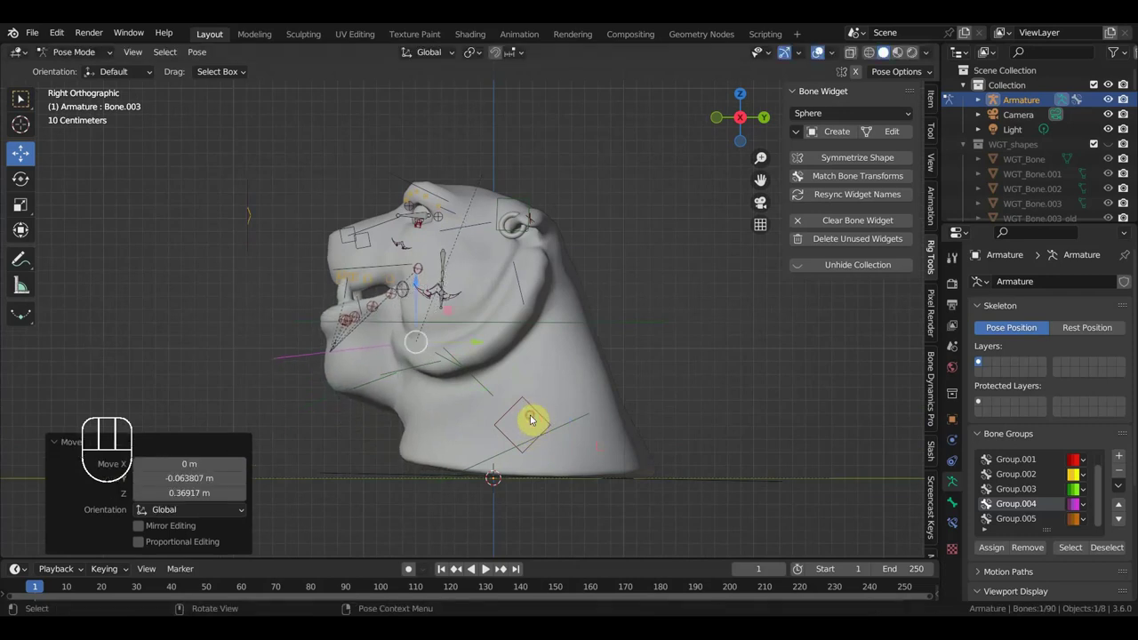
pyautogui.moveTo(541, 432); pyautogui.dragTo(547, 427)
pyautogui.press('g')
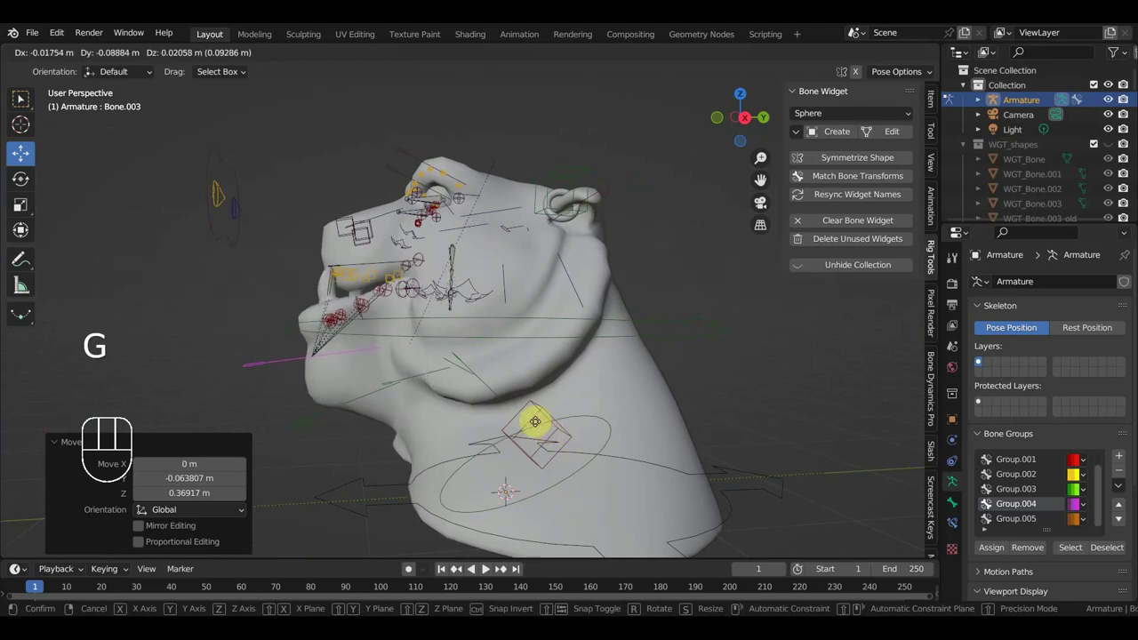
pyautogui.scroll(3)
pyautogui.moveTo(594, 445); pyautogui.dragTo(561, 450)
pyautogui.middleClick(542, 412)
pyautogui.scroll(3)
pyautogui.middleClick(589, 433)
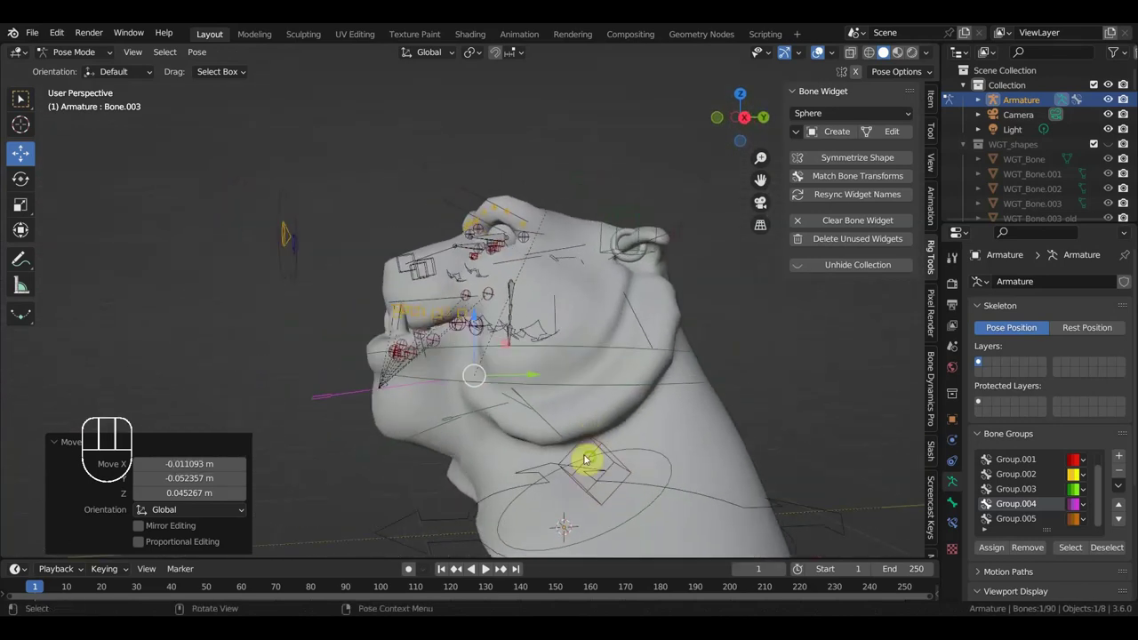
# Test-move the cheek control from front and side views, then return to Edit Mode
pyautogui.moveTo(682, 459); pyautogui.dragTo(728, 464)
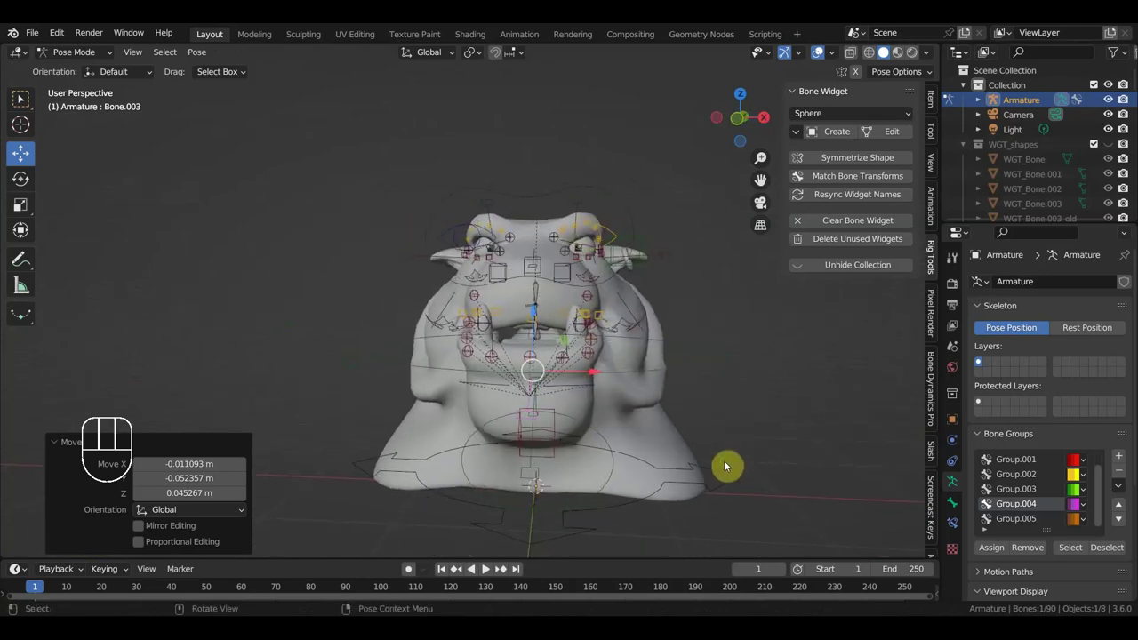
pyautogui.press('KP_1')
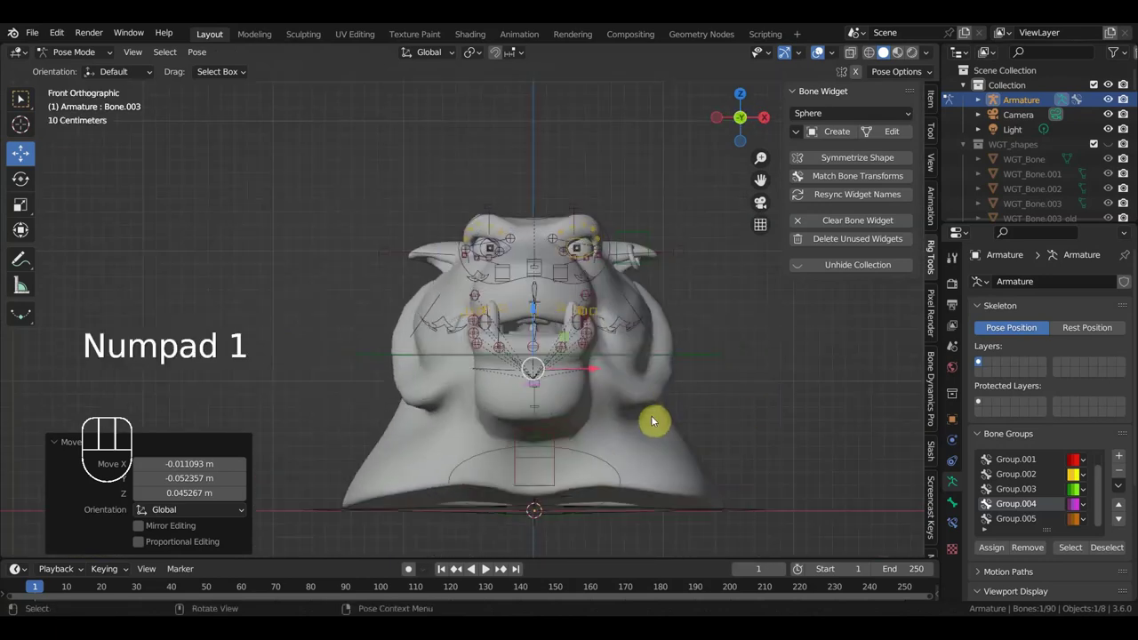
pyautogui.scroll(3)
pyautogui.moveTo(653, 437); pyautogui.dragTo(552, 437)
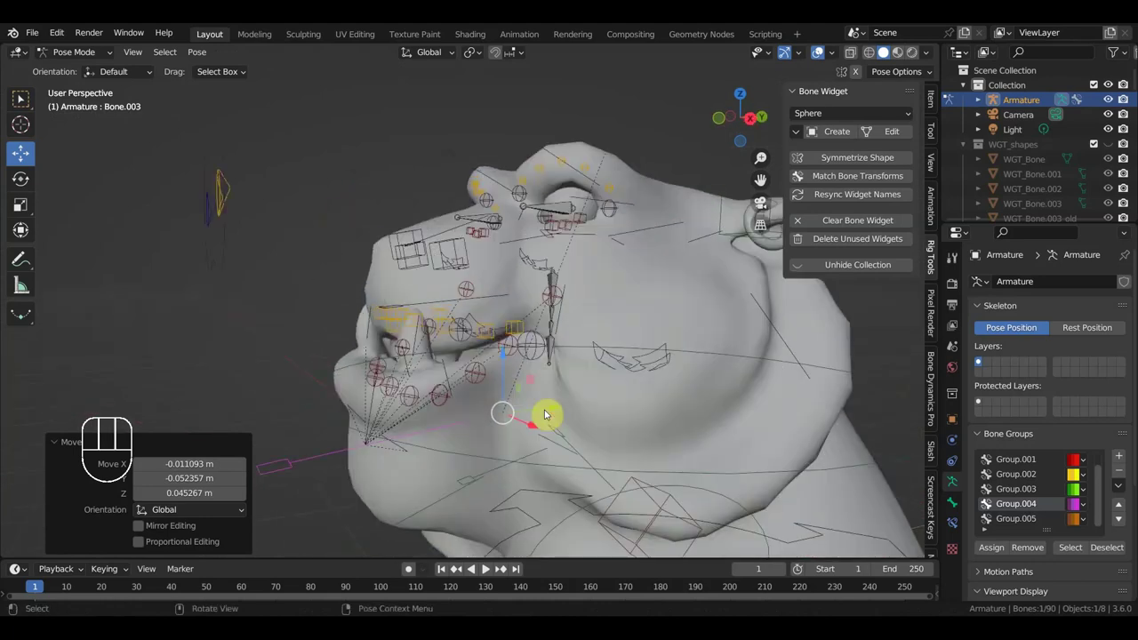
pyautogui.press('alt+g')
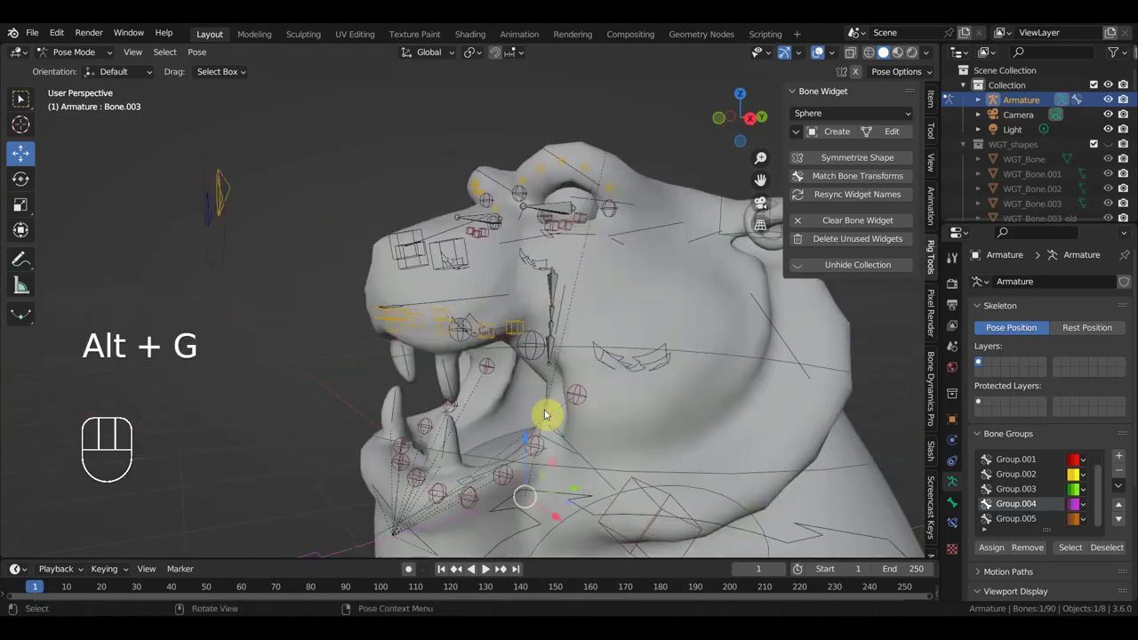
pyautogui.press('KP_3')
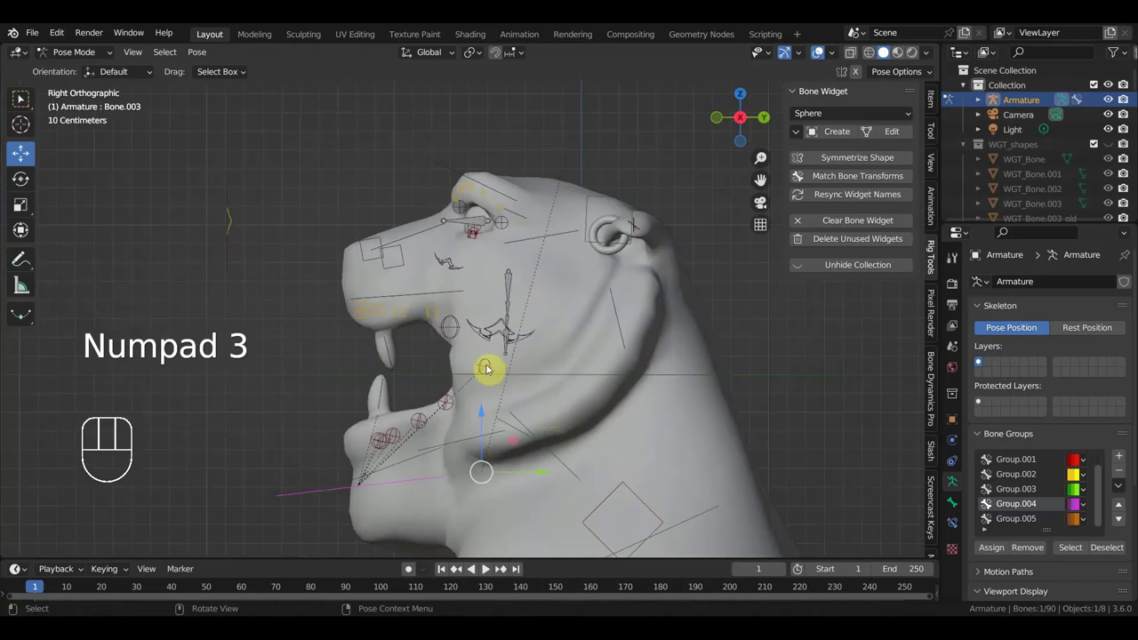
pyautogui.click(487, 365)
pyautogui.moveTo(533, 381); pyautogui.dragTo(564, 380)
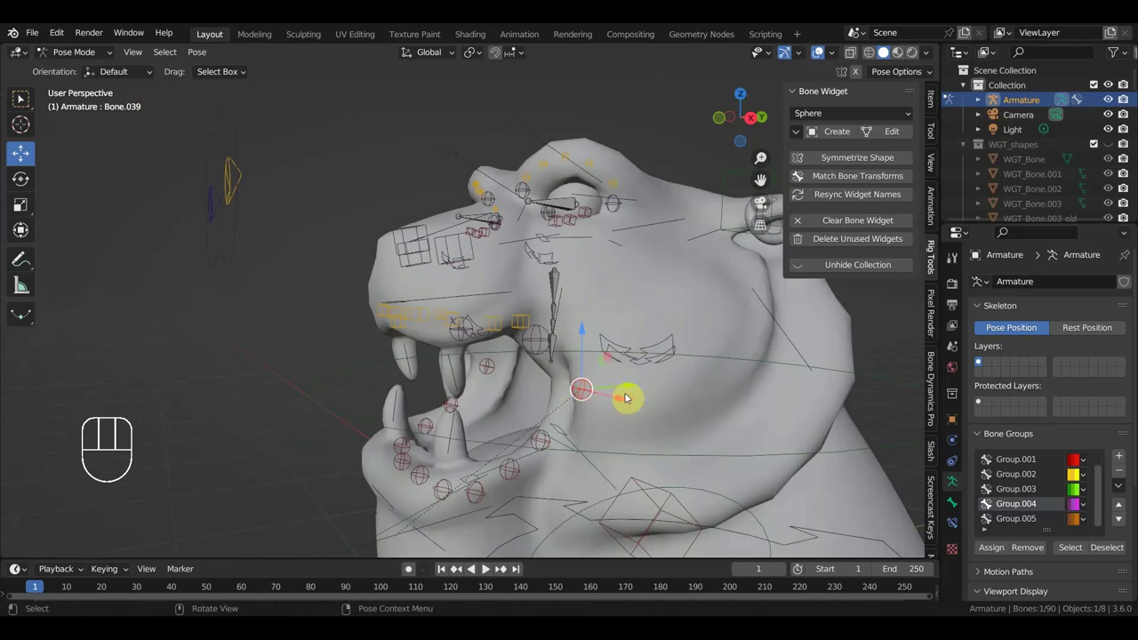
pyautogui.press('g')
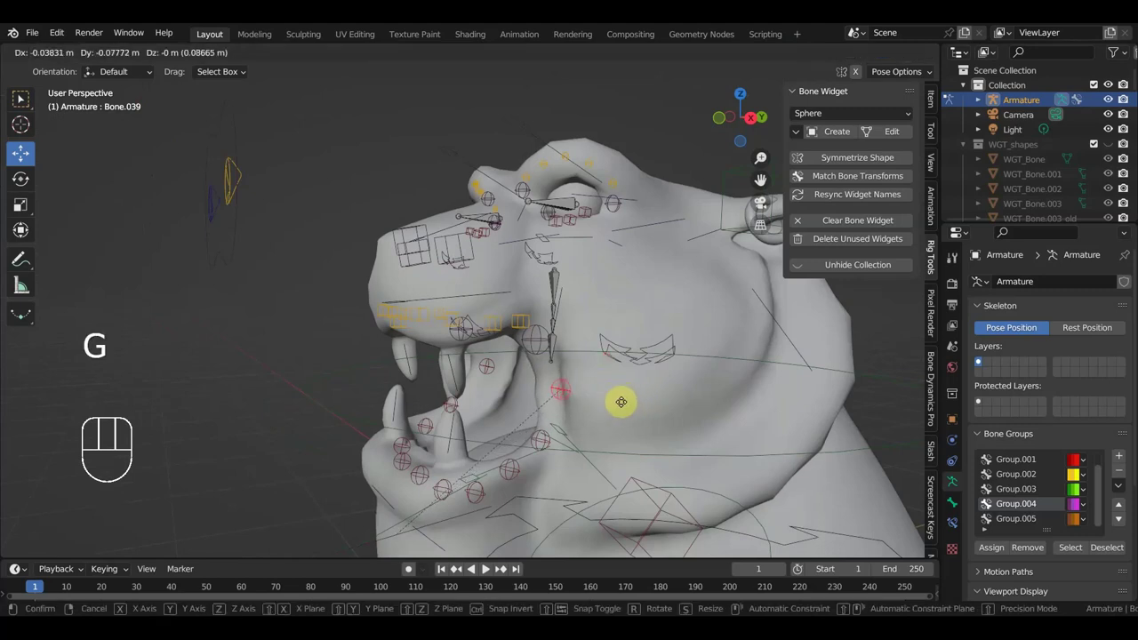
pyautogui.moveTo(661, 405); pyautogui.dragTo(620, 404)
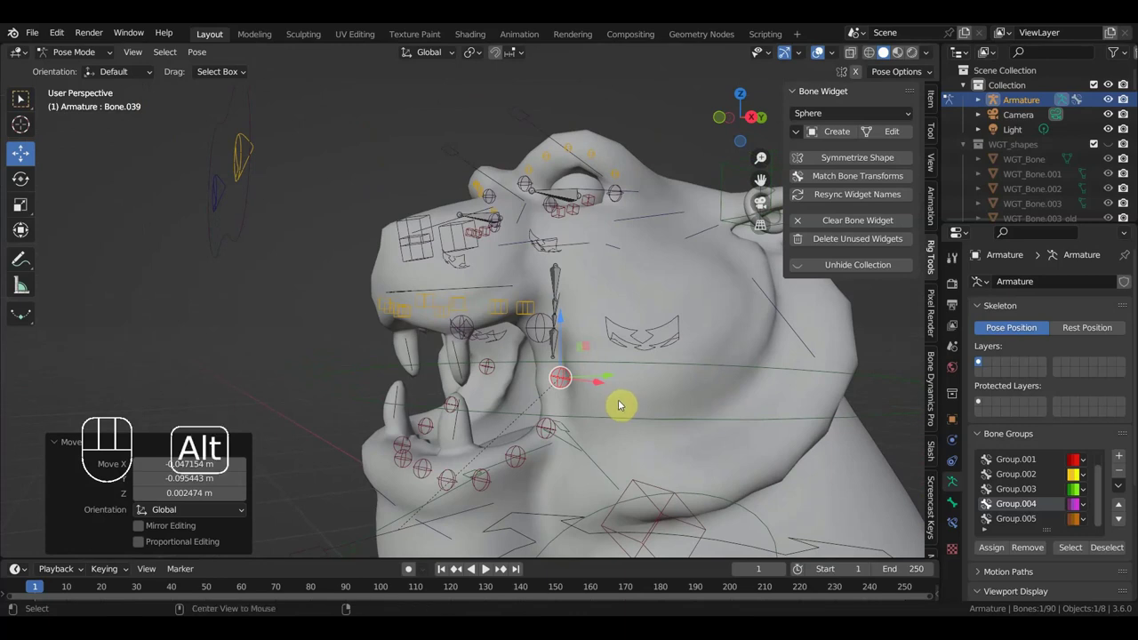
pyautogui.press('alt+g')
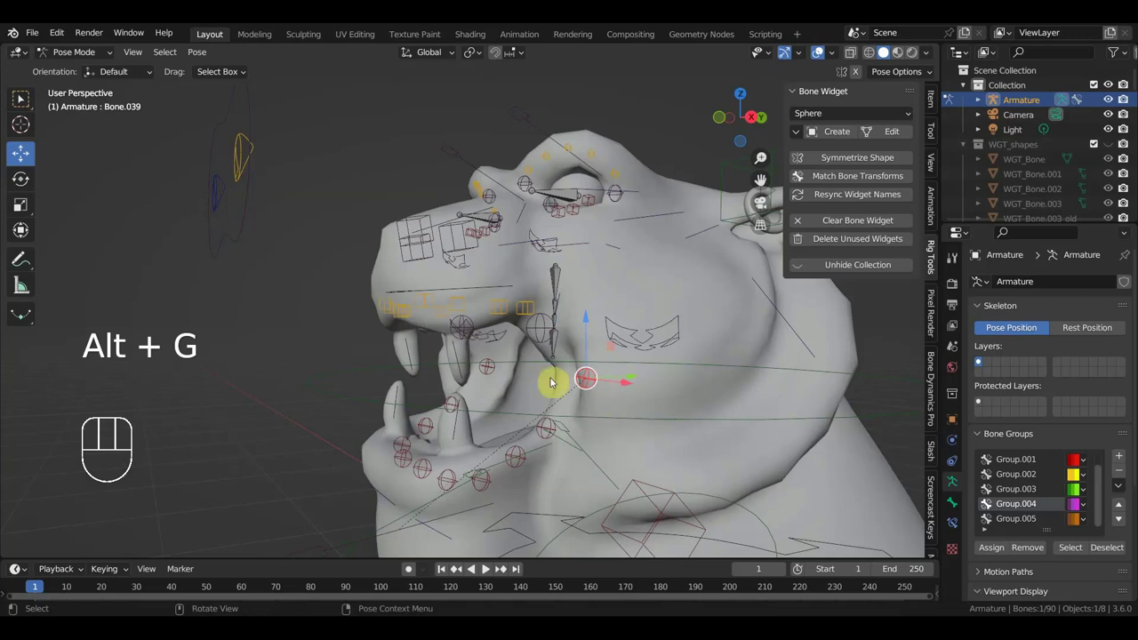
pyautogui.moveTo(74, 59); pyautogui.dragTo(95, 84)
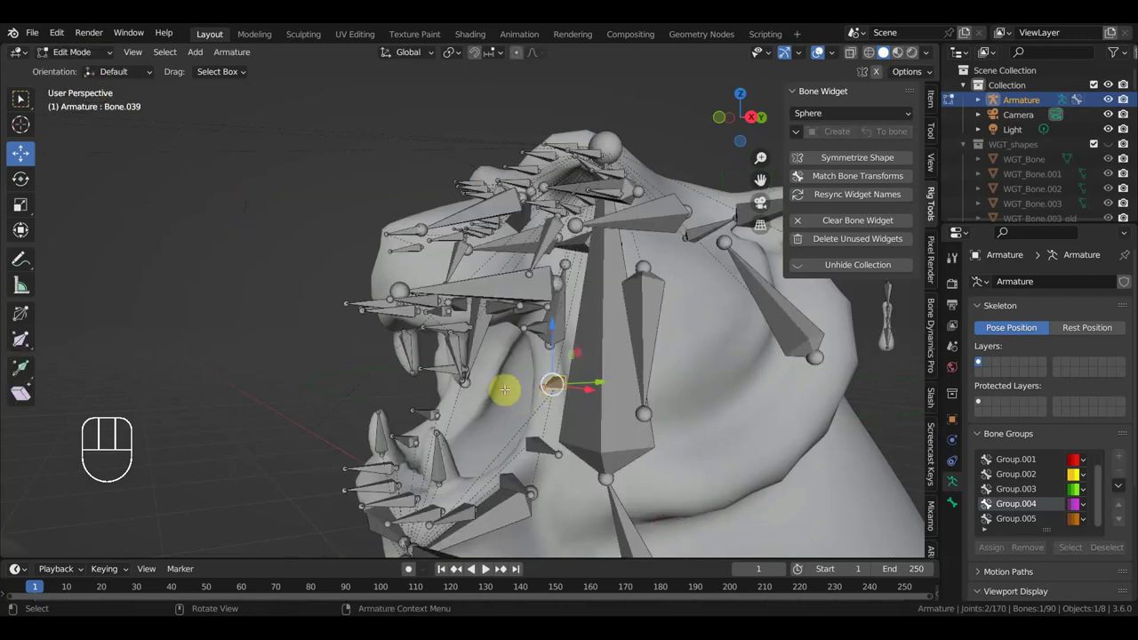
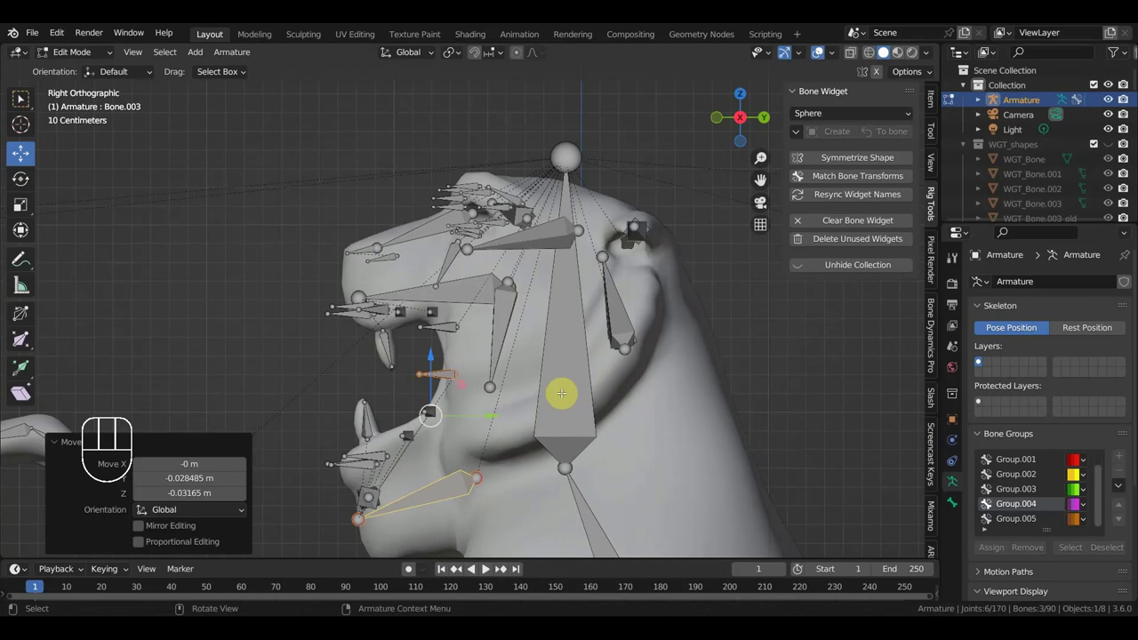
# Return to Pose Mode and grab and rotate a face bone to check the deformation
pyautogui.press('alt+g')
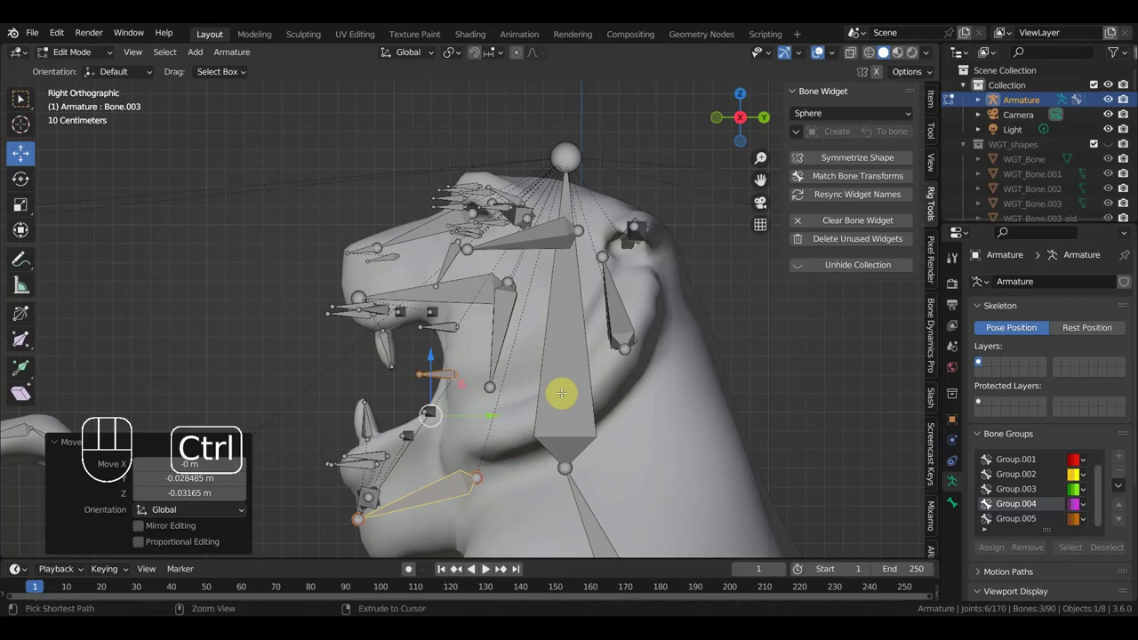
pyautogui.press('ctrl+z')
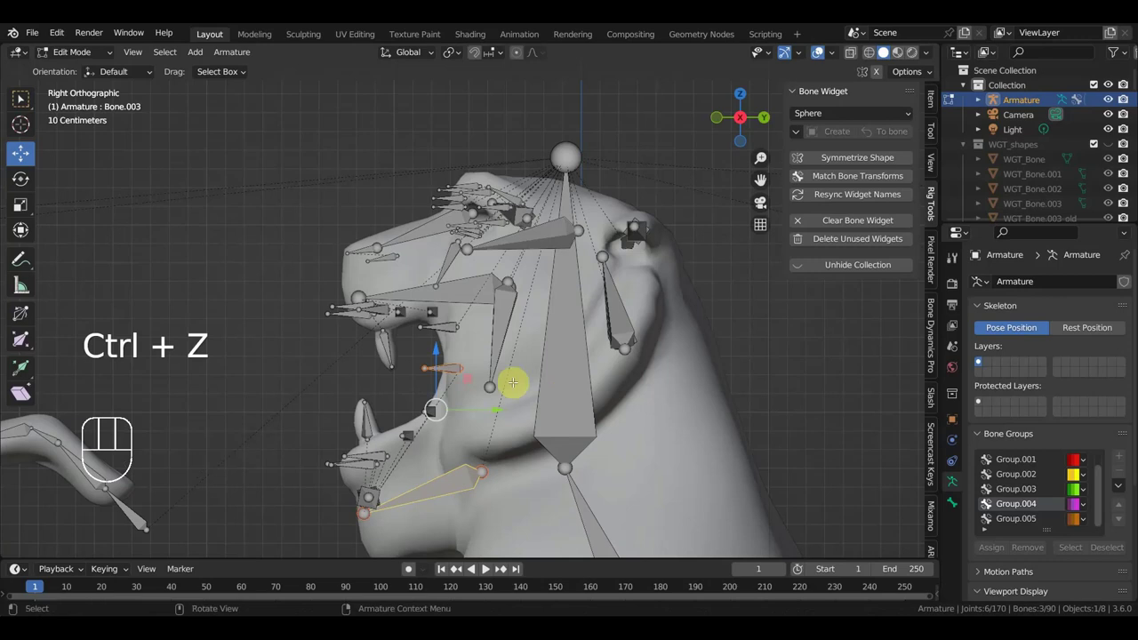
pyautogui.moveTo(74, 53); pyautogui.dragTo(171, 202)
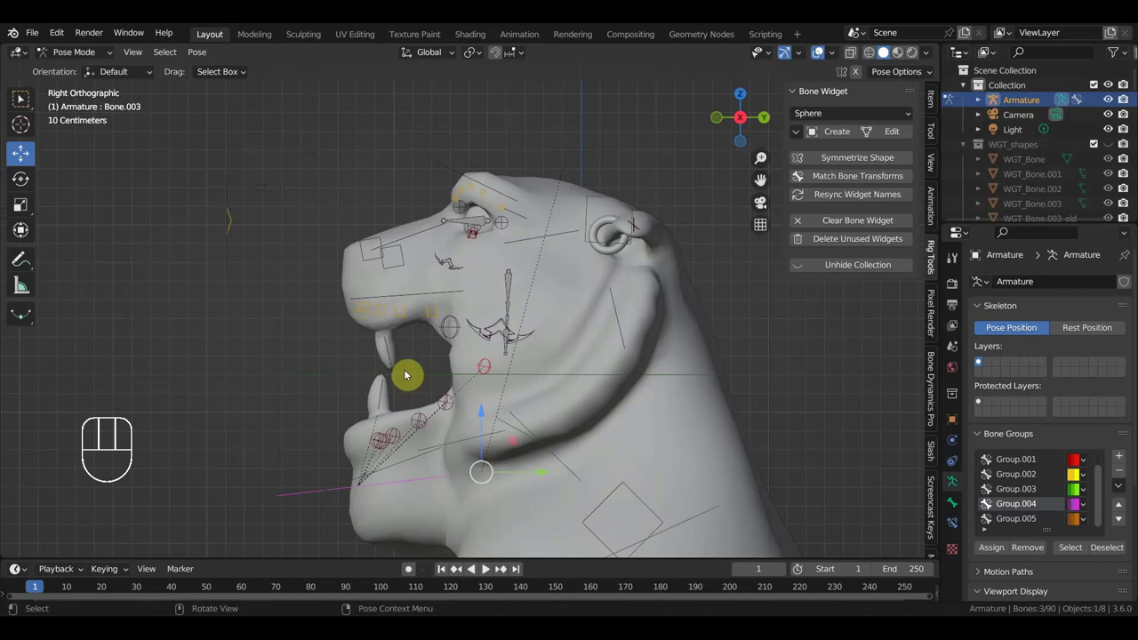
pyautogui.click(392, 483)
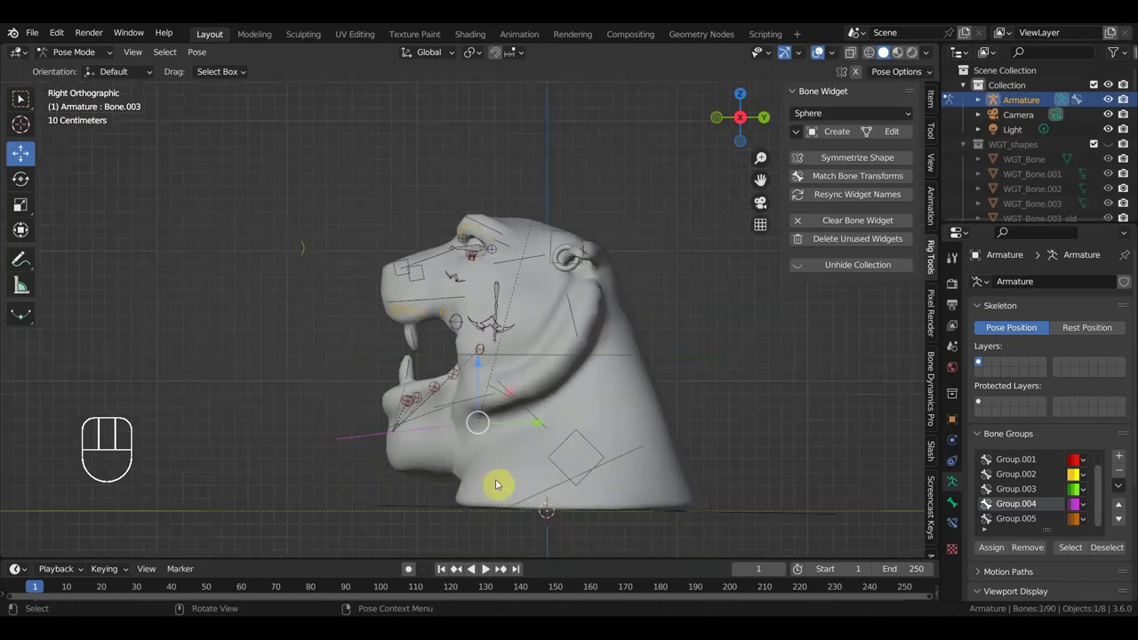
pyautogui.press('alt+g')
pyautogui.press('alt+r')
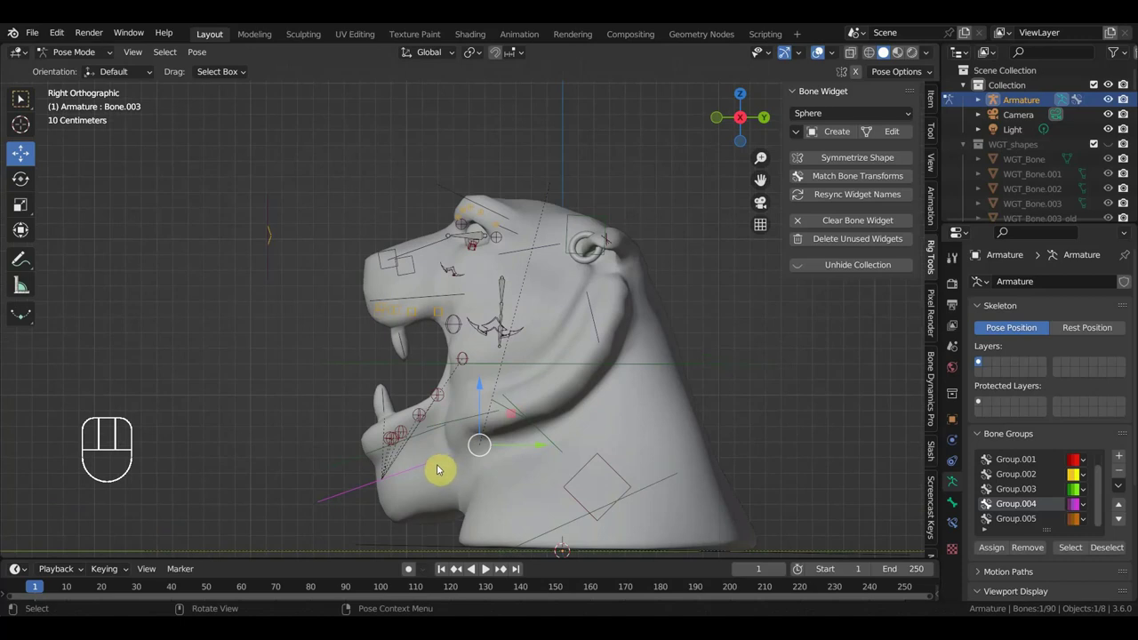
pyautogui.press('g')
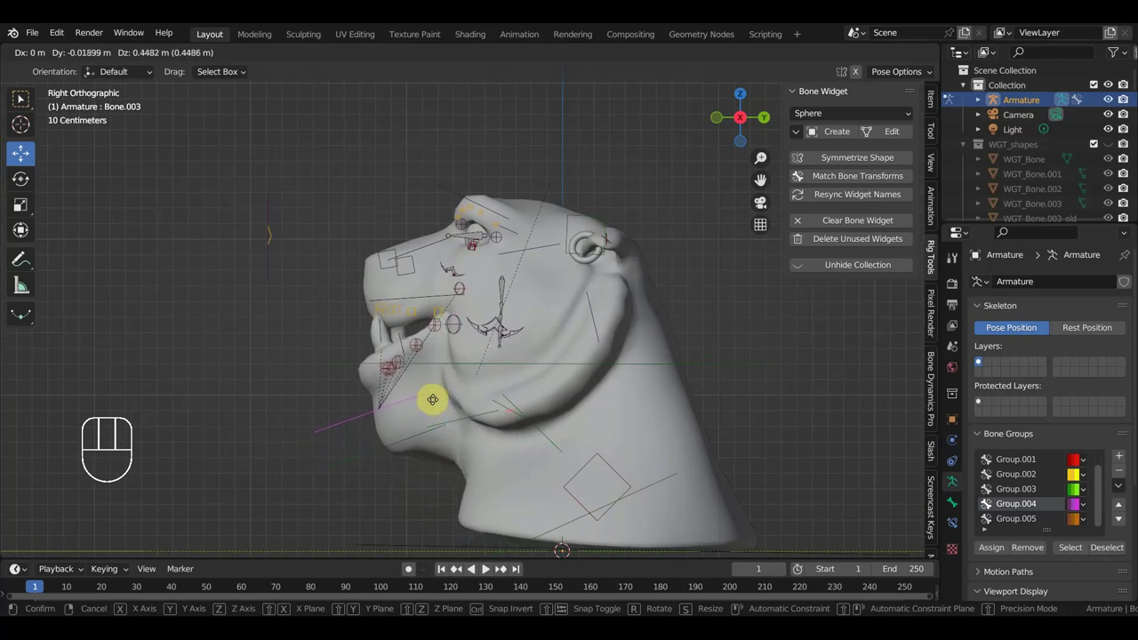
pyautogui.press('r')
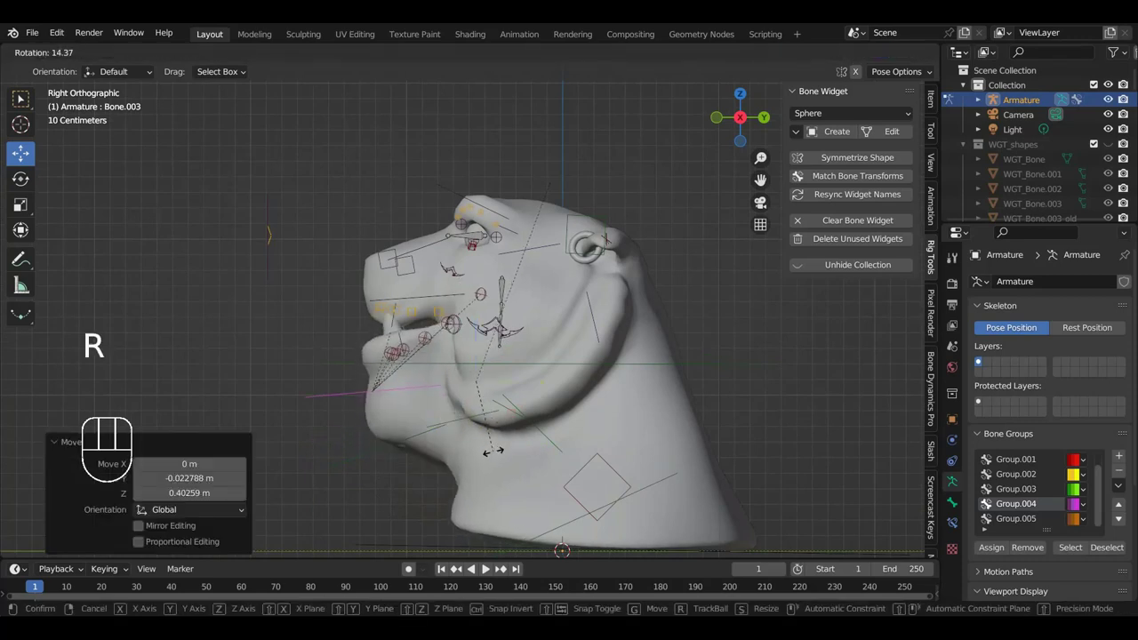
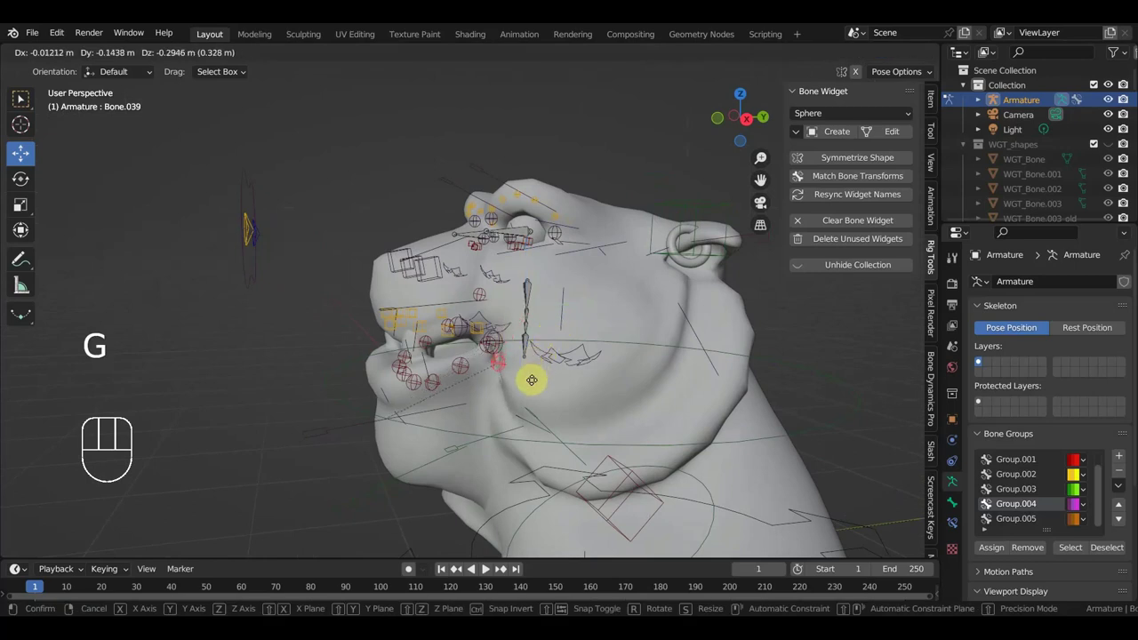
pyautogui.moveTo(524, 383); pyautogui.dragTo(501, 375)
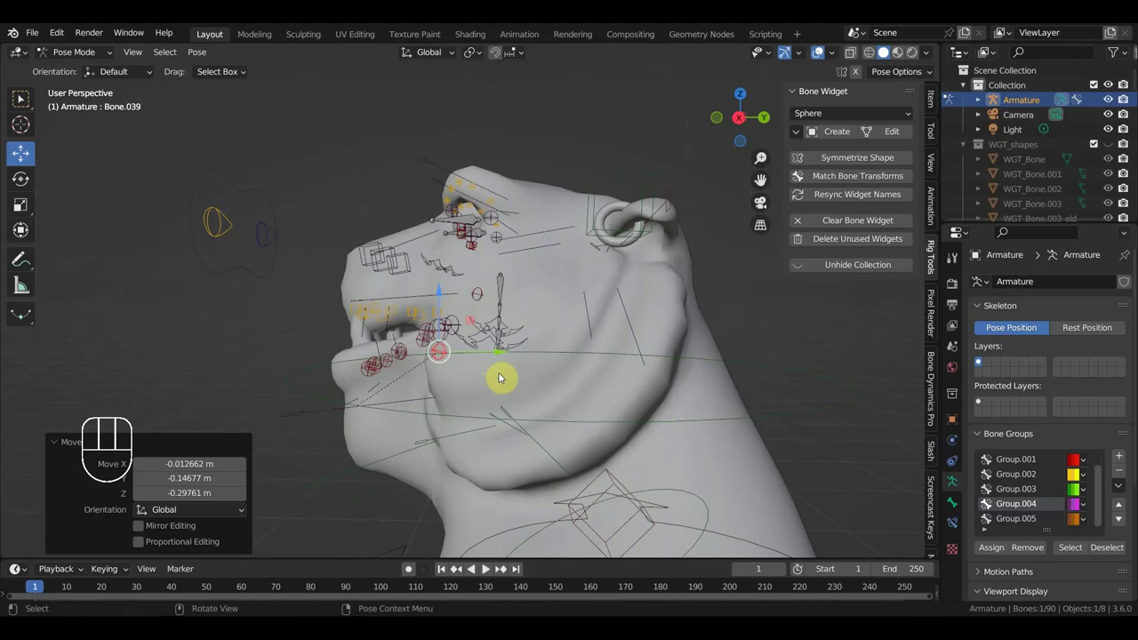
# Select all bones and clear their location and rotation back to rest
pyautogui.press('a')
pyautogui.press('alt+g')
pyautogui.press('alt+r')
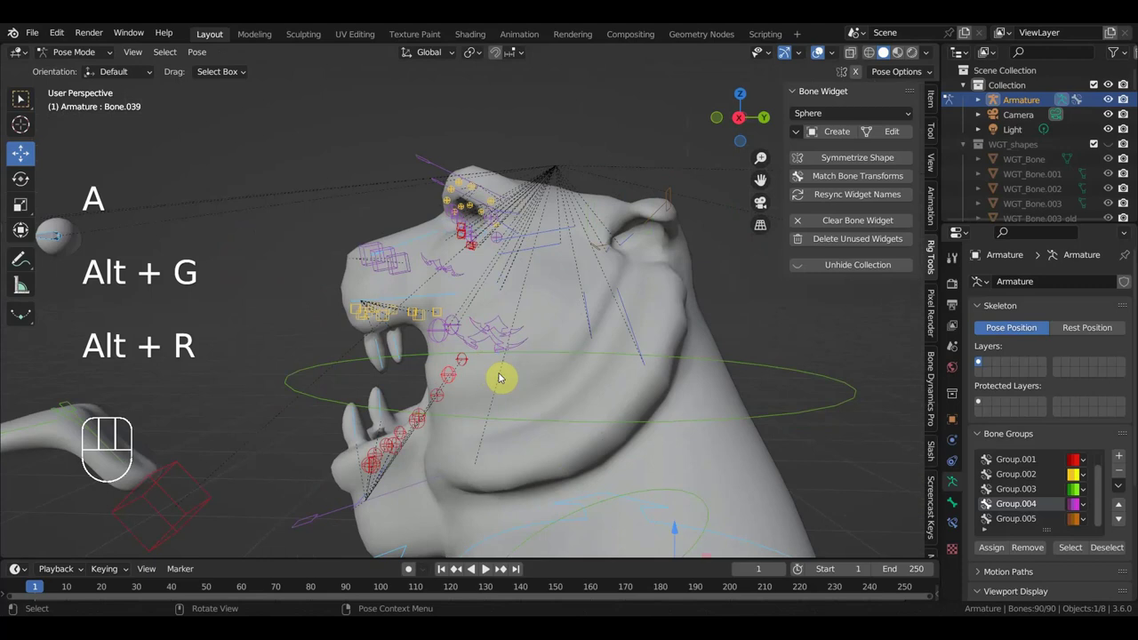
pyautogui.press('KP_3')
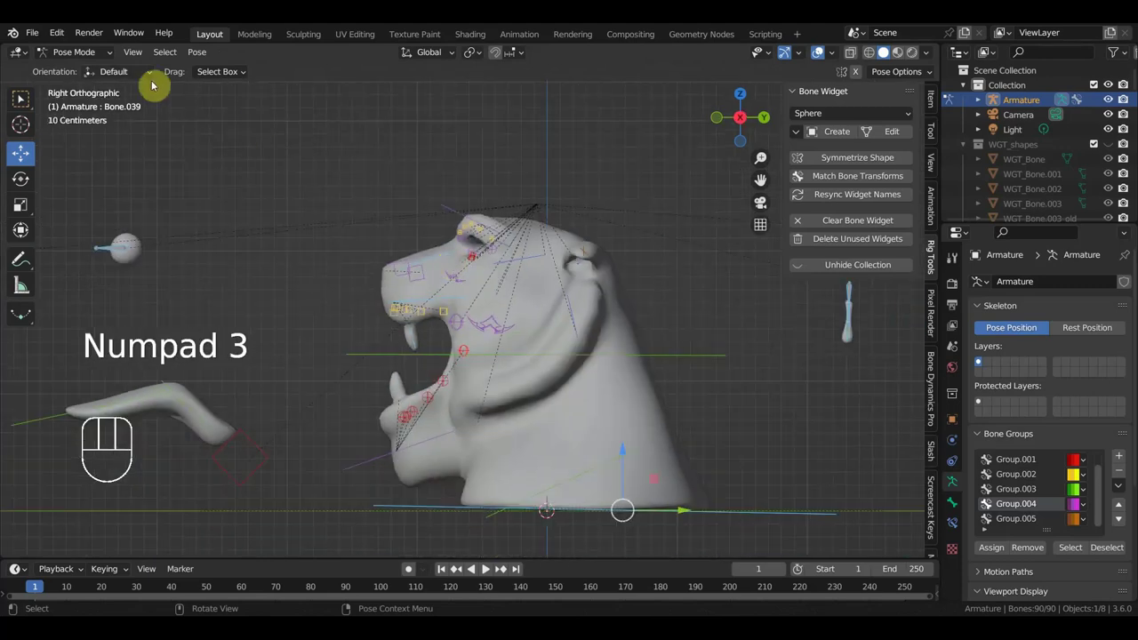
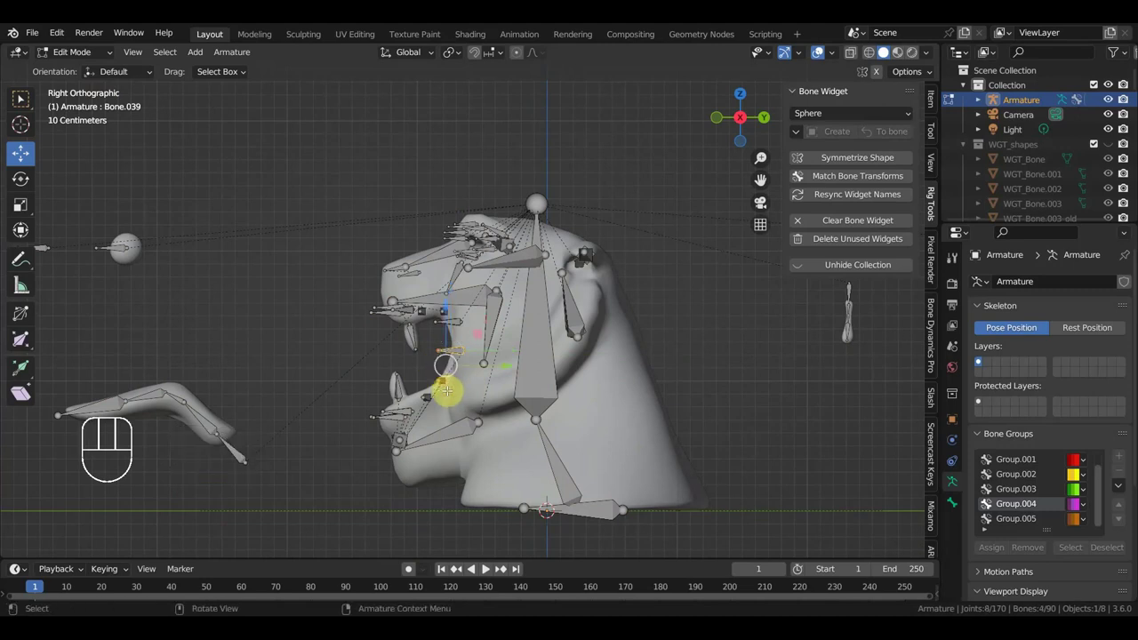
# Delete the four extra bones, leaving 86, and return to Object Mode
pyautogui.press('Delete')
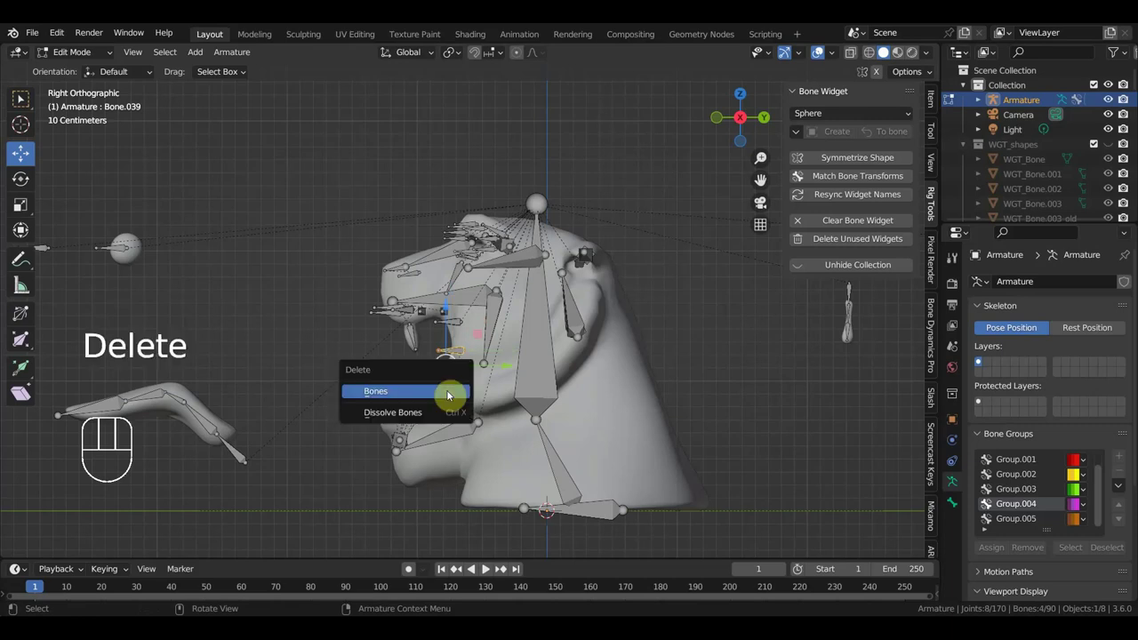
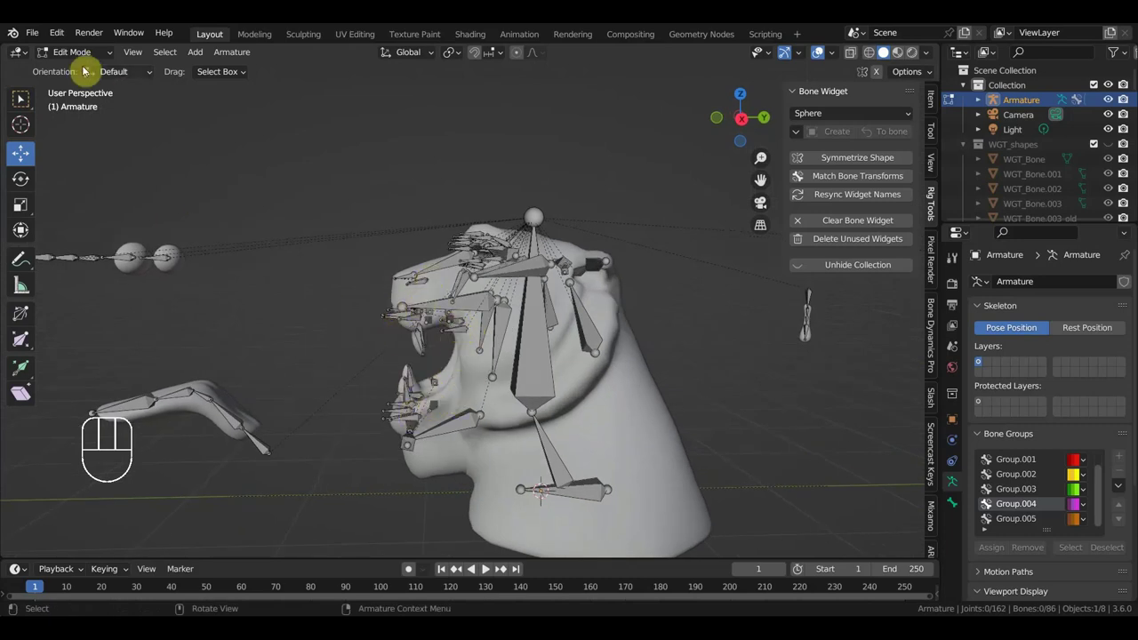
pyautogui.moveTo(80, 52); pyautogui.dragTo(224, 180)
pyautogui.click(537, 244)
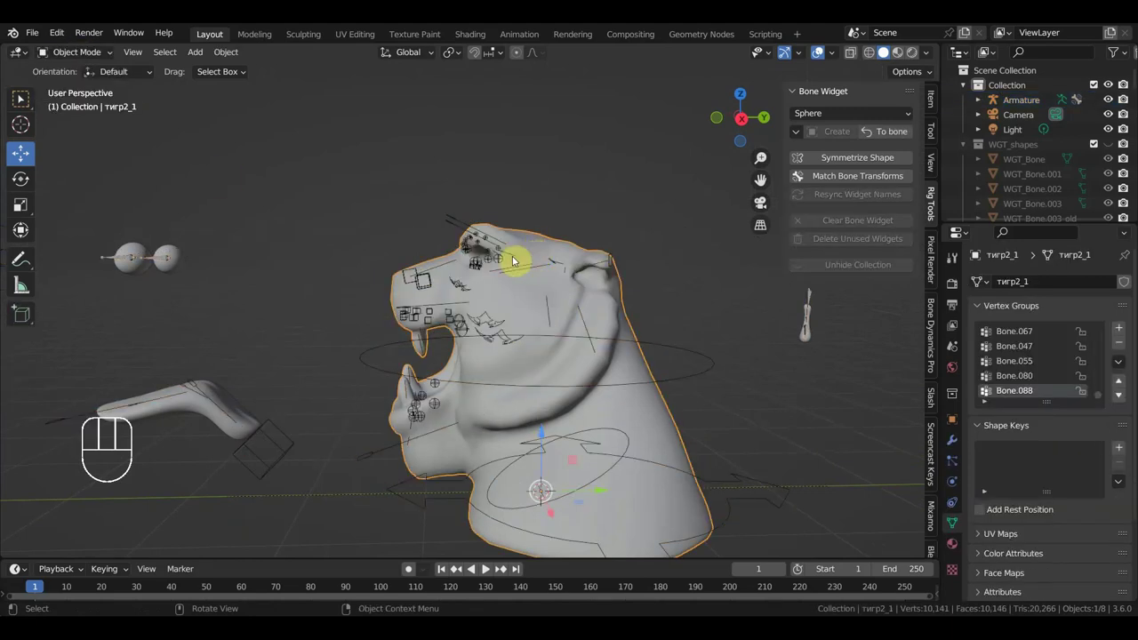
# Parent the tiger head mesh to the armature with Armature Deform and enter Pose Mode
pyautogui.press('ctrl+p')
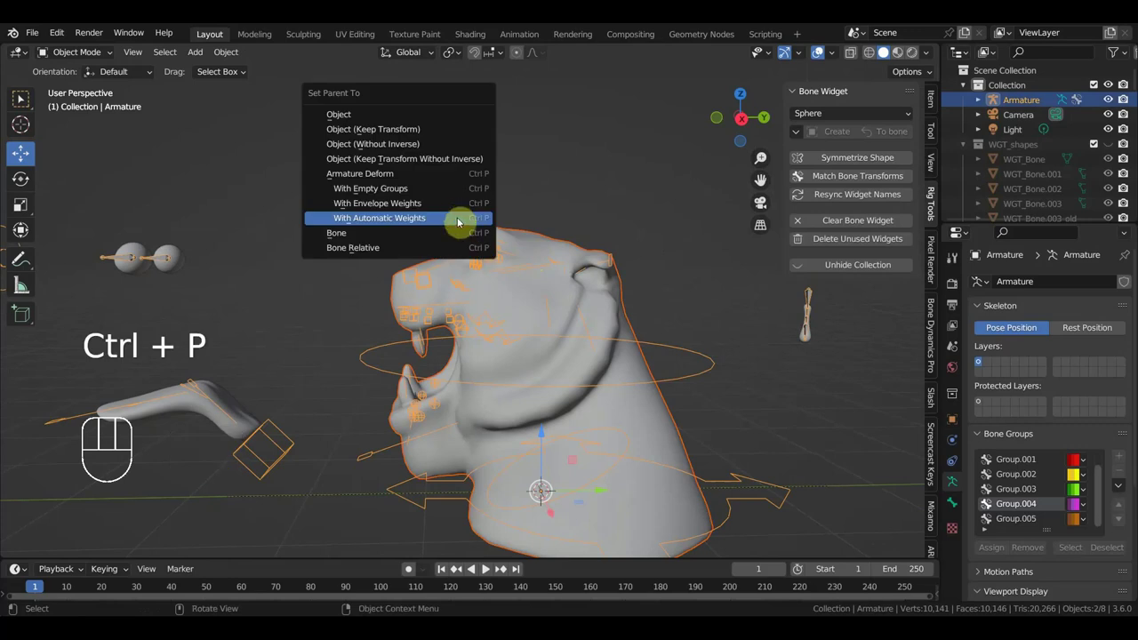
pyautogui.press('KP_3')
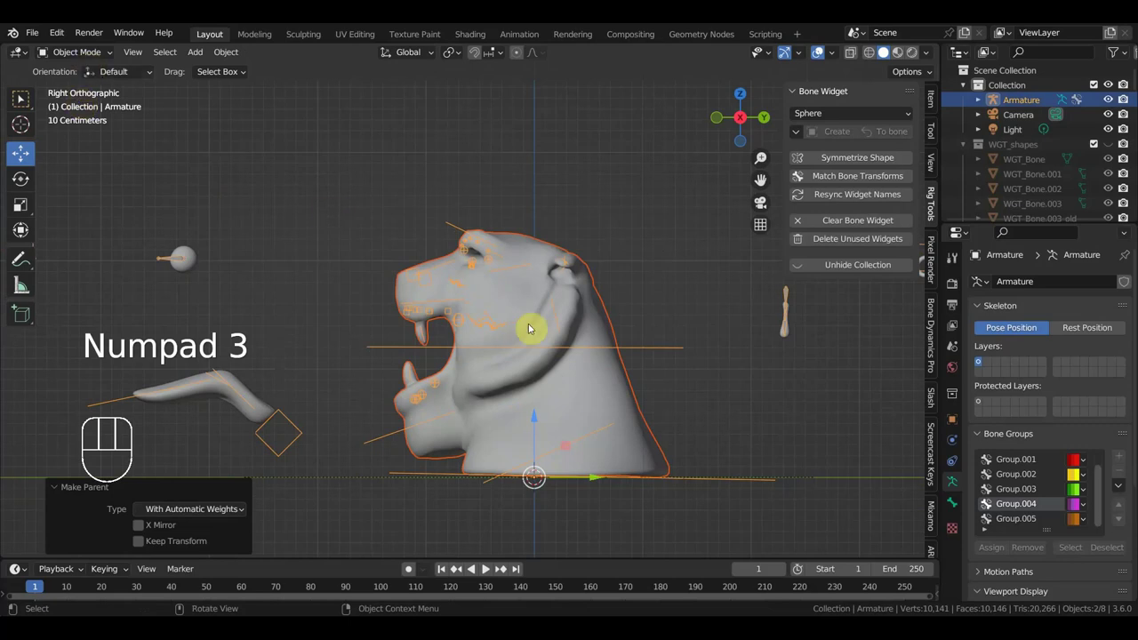
pyautogui.moveTo(80, 51); pyautogui.dragTo(85, 99)
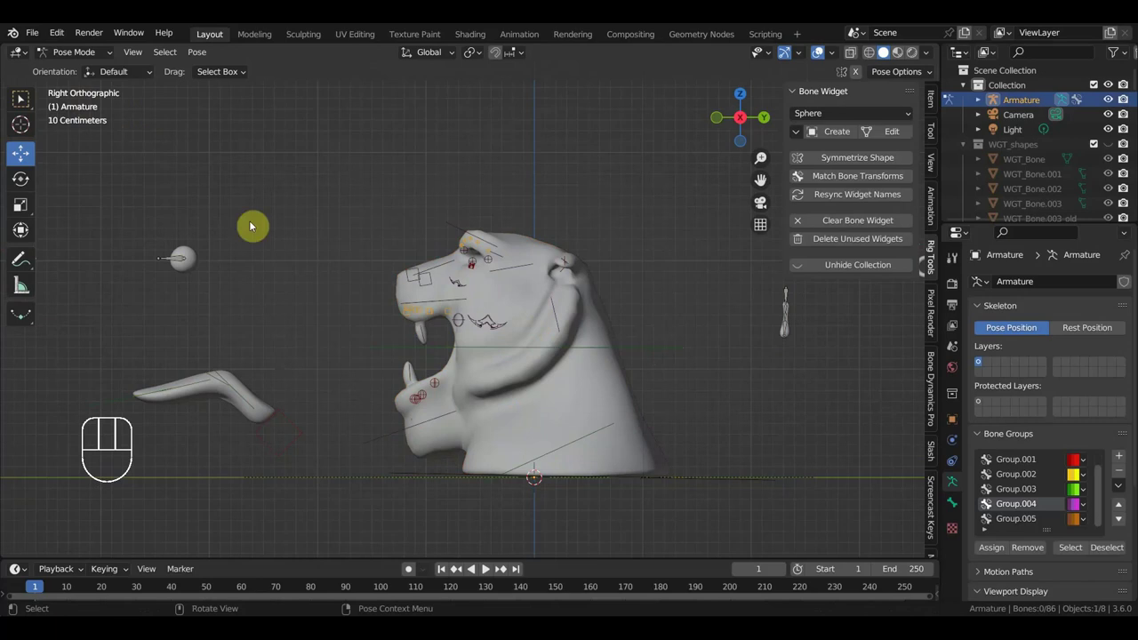
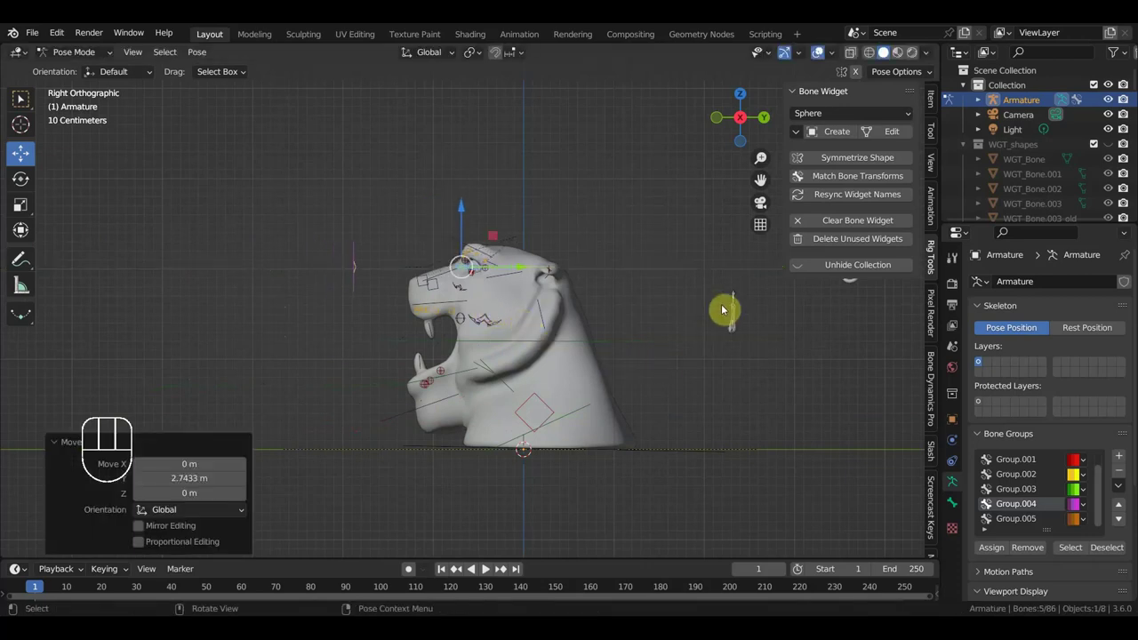
# Move the stray Bone.015 from beside the head back onto the head
pyautogui.click(738, 295)
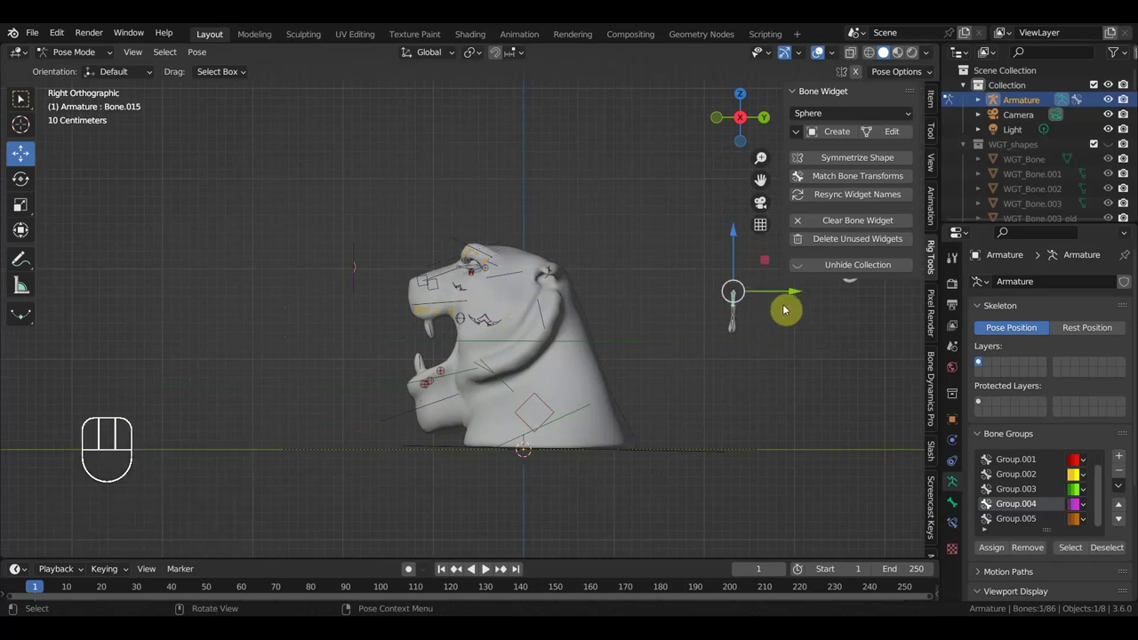
pyautogui.moveTo(802, 296); pyautogui.dragTo(631, 318)
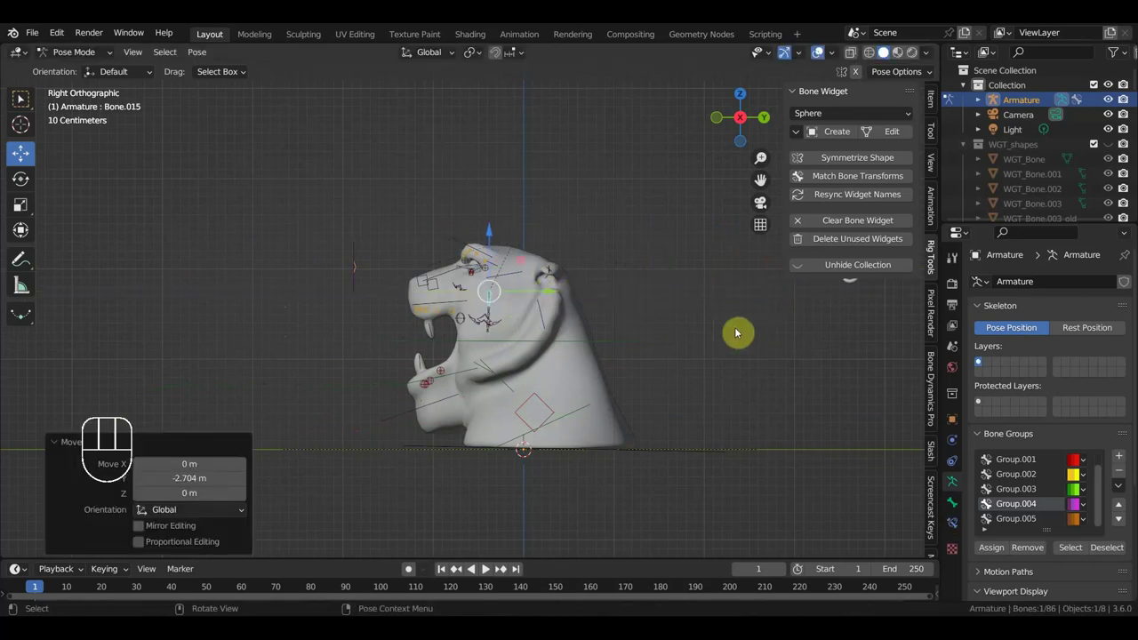
pyautogui.moveTo(739, 333); pyautogui.dragTo(574, 336)
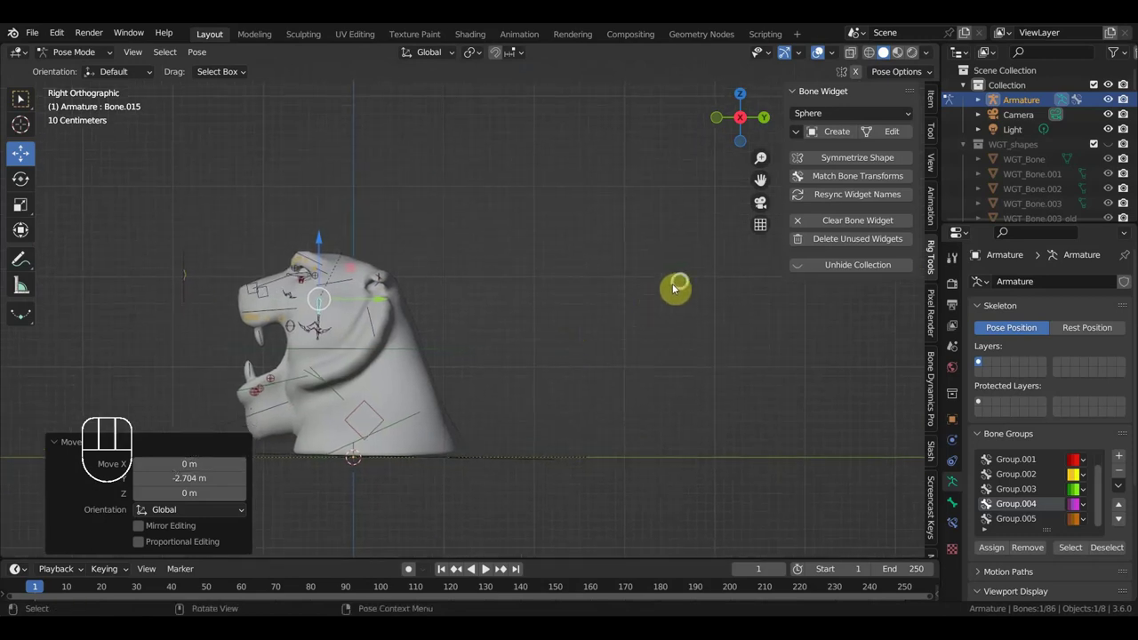
pyautogui.click(682, 280)
pyautogui.moveTo(749, 274); pyautogui.dragTo(449, 294)
pyautogui.moveTo(520, 320); pyautogui.dragTo(580, 320)
# Select all 86 bones and insert a keyframe for them, then view the head from the front
pyautogui.press('KP_3')
pyautogui.press('a')
pyautogui.press('i')
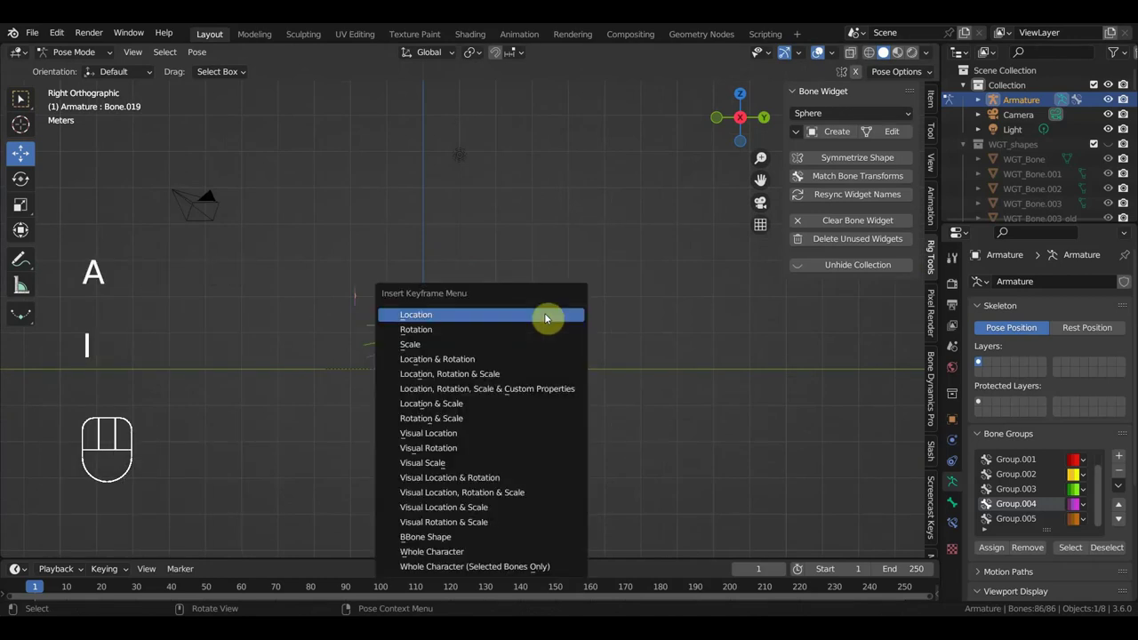
pyautogui.moveTo(463, 419); pyautogui.dragTo(573, 424)
pyautogui.press('KP_1')
pyautogui.moveTo(657, 395); pyautogui.dragTo(572, 343)
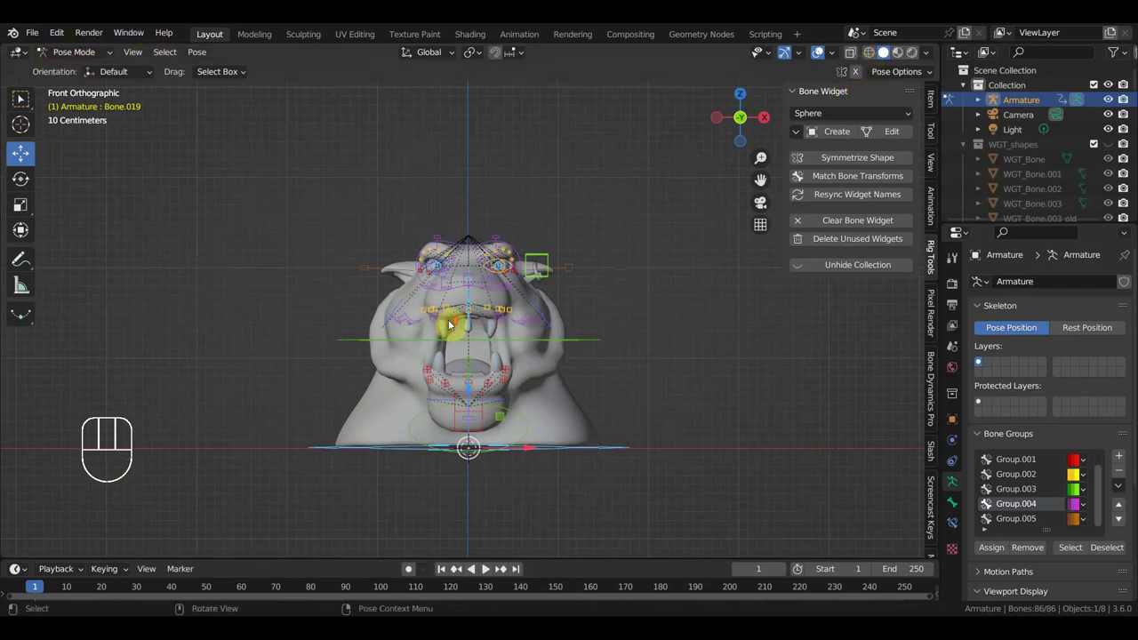
# Add a Track To constraint on the first eye bone aimed at Bone.014, tracking Y with Z up
pyautogui.moveTo(509, 266); pyautogui.dragTo(410, 286)
pyautogui.middleClick(400, 309)
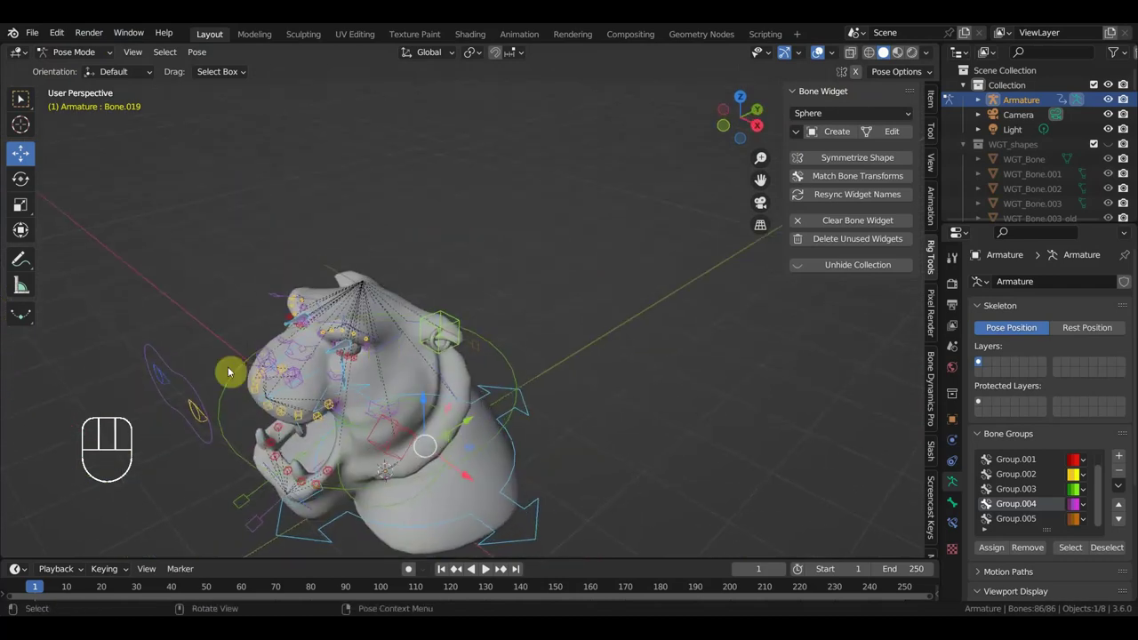
pyautogui.click(163, 383)
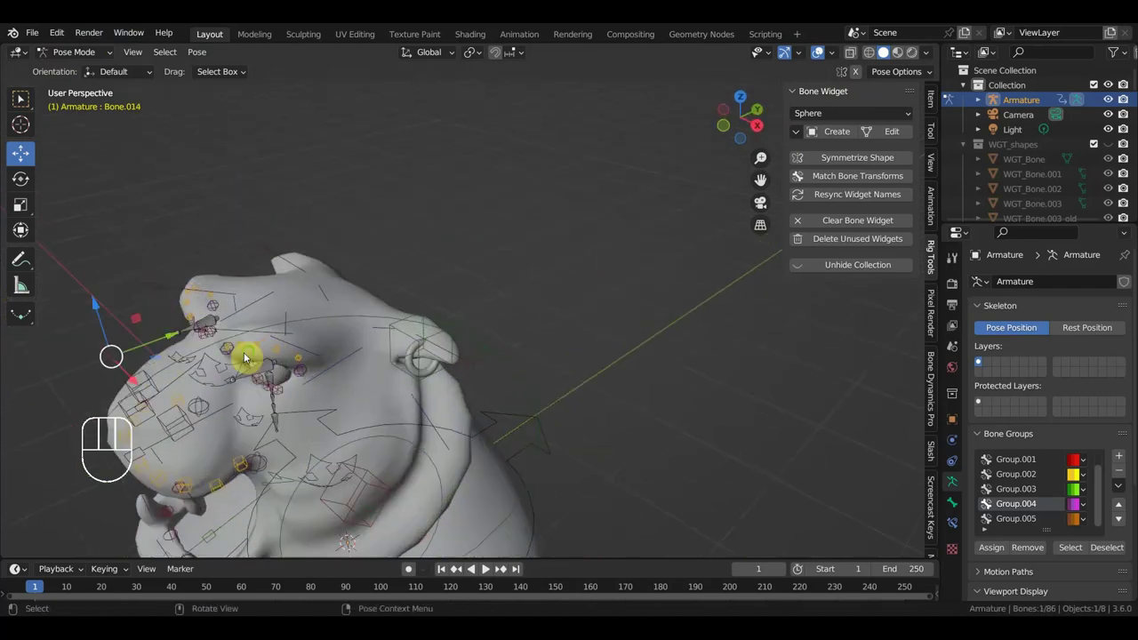
pyautogui.middleClick(257, 354)
pyautogui.click(215, 341)
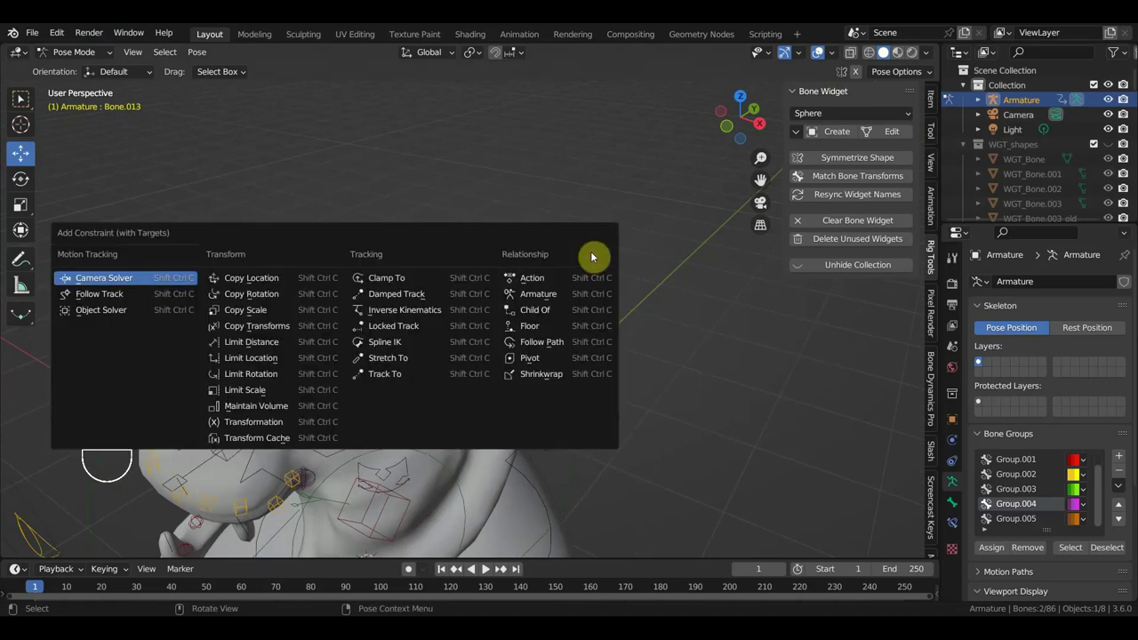
pyautogui.press('ctrl+shift+c')
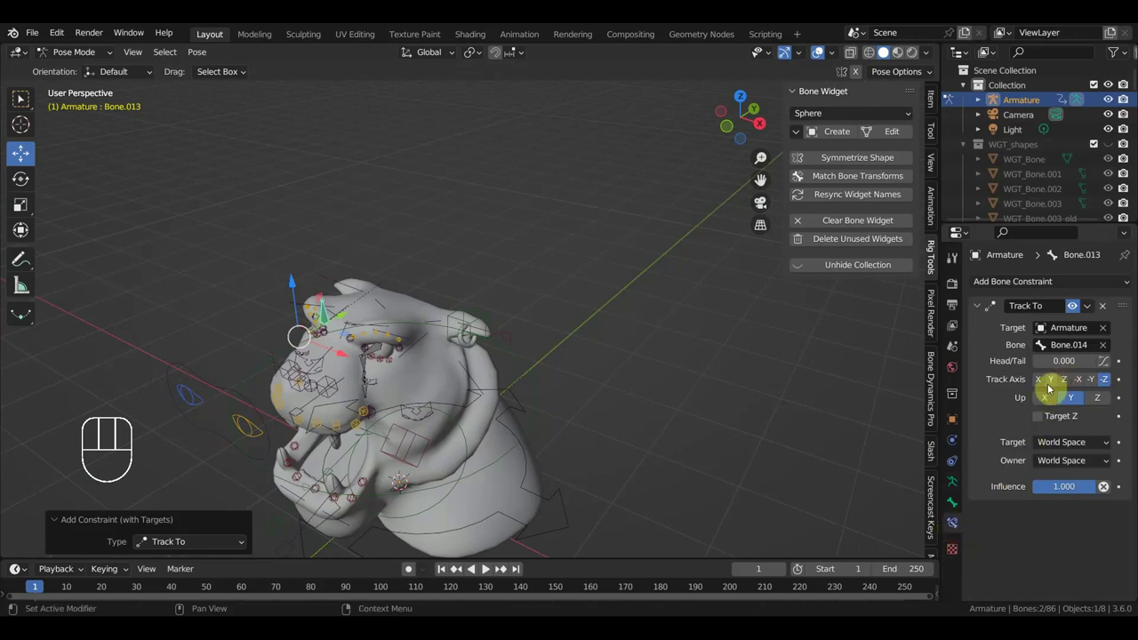
pyautogui.click(1053, 382)
pyautogui.click(1103, 397)
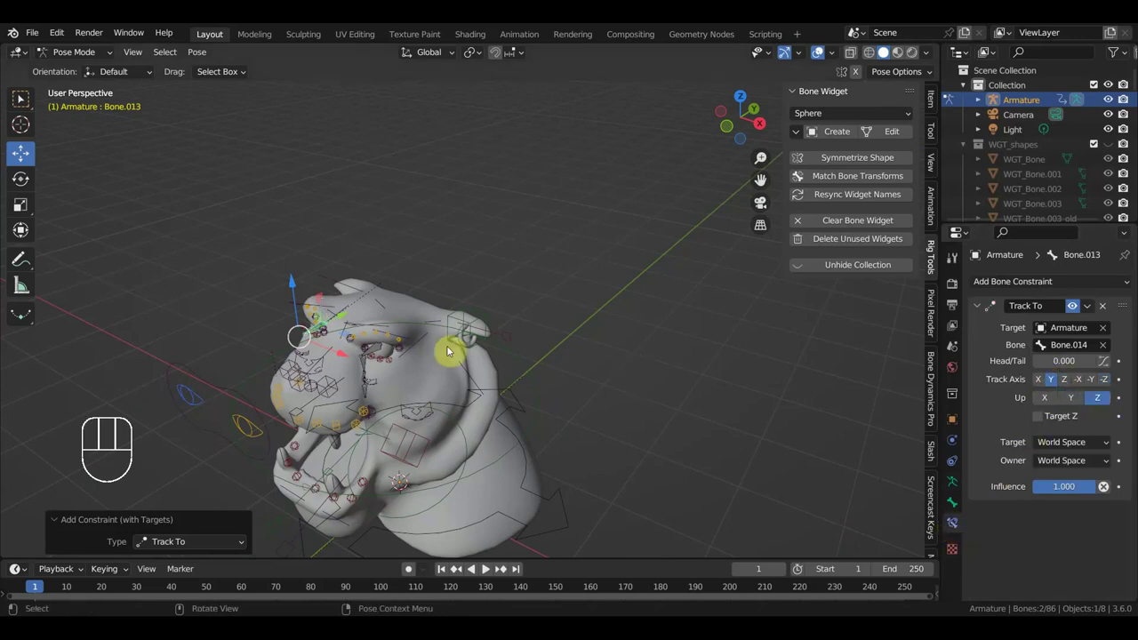
# Add a Track To constraint on Bone.010 aimed at Bone.011, tracking Y with Z up
pyautogui.middleClick(448, 296)
pyautogui.click(369, 353)
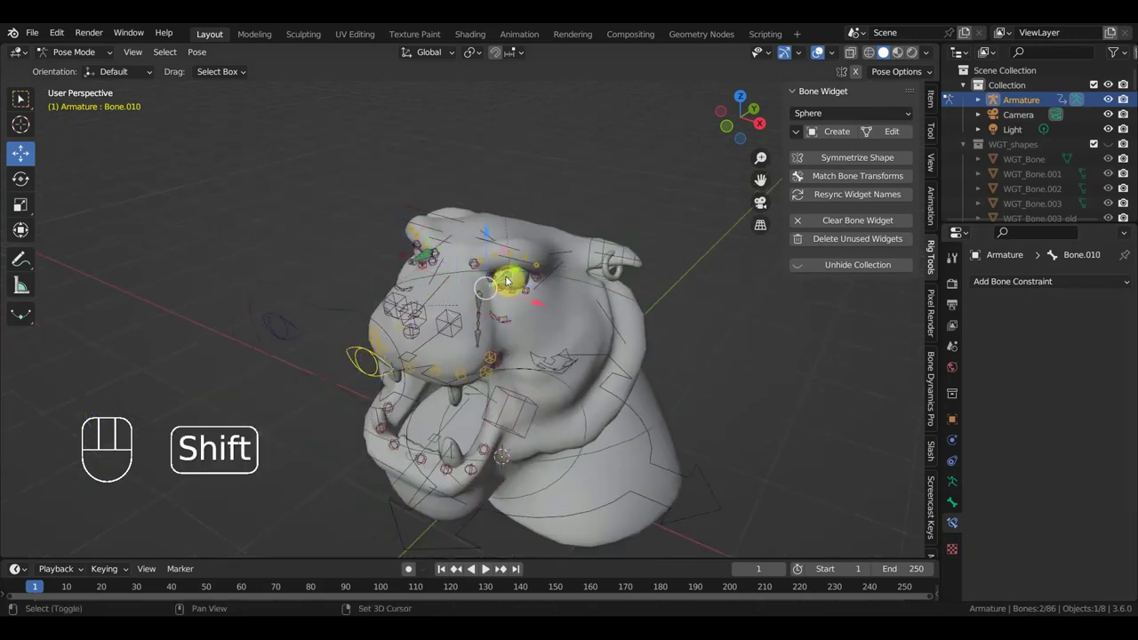
pyautogui.press('ctrl+shift+s')
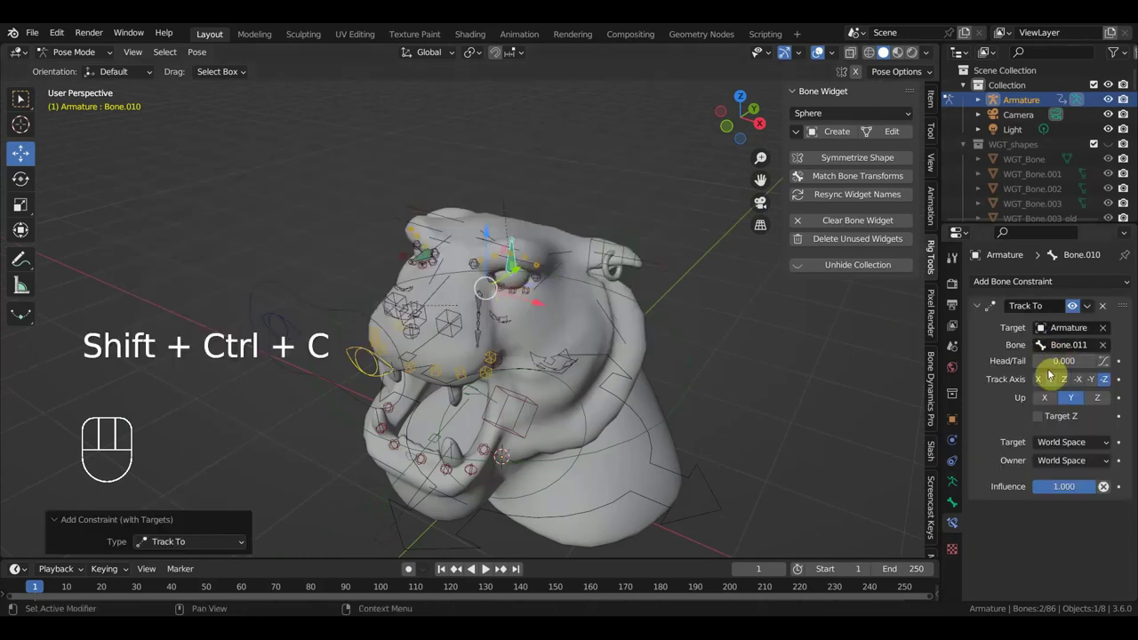
pyautogui.click(1054, 382)
pyautogui.click(1103, 400)
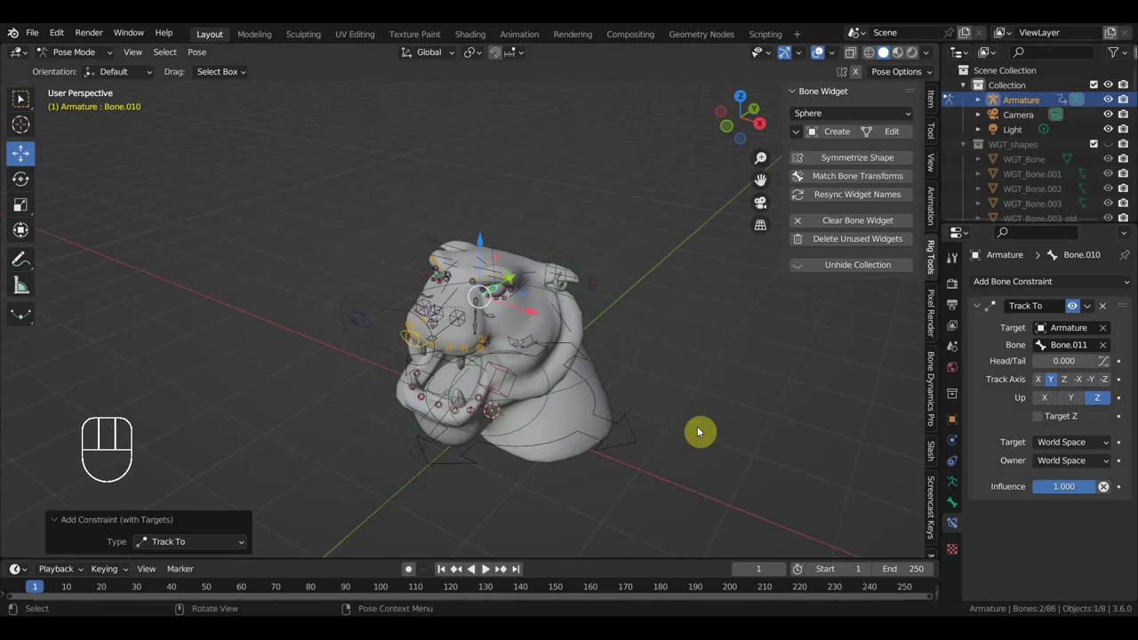
pyautogui.middleClick(671, 417)
pyautogui.click(352, 284)
pyautogui.middleClick(497, 368)
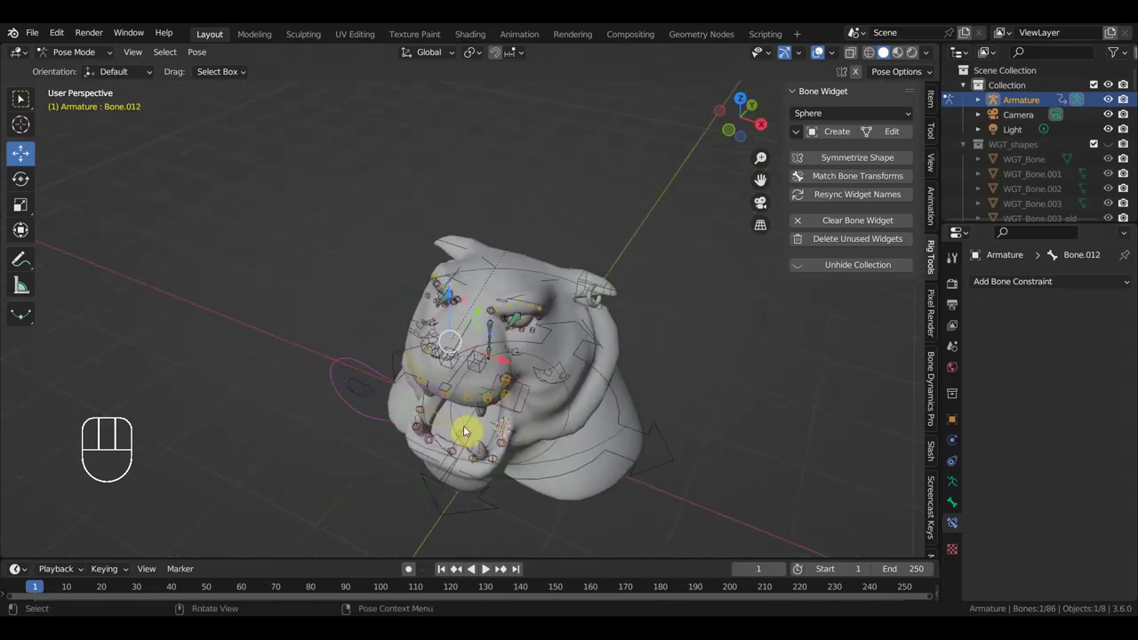
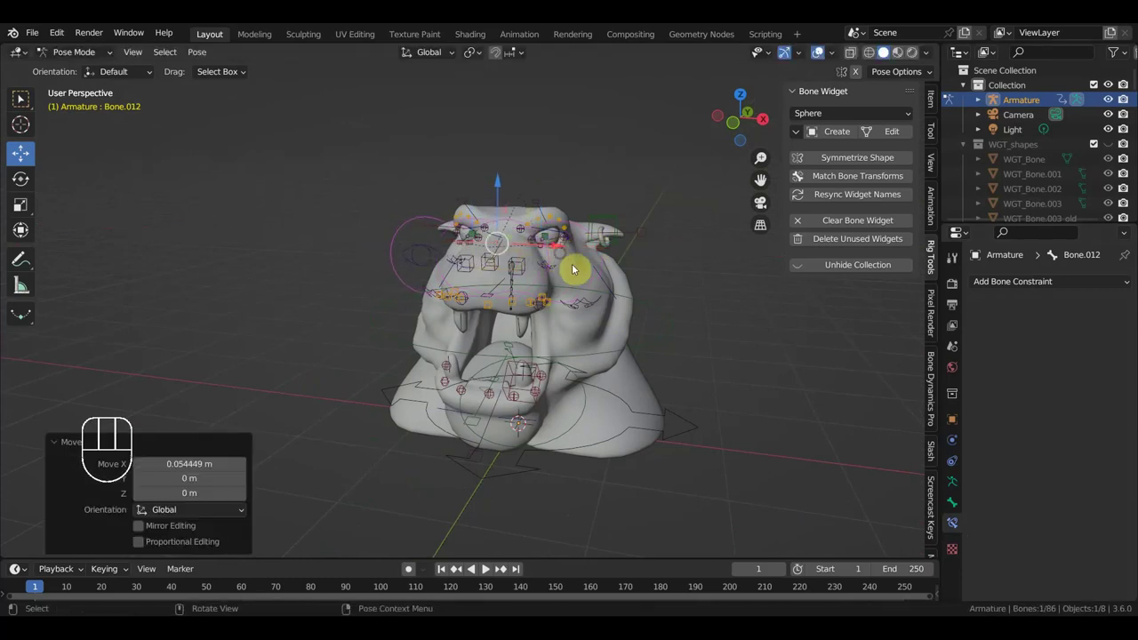
# Clear transforms and test-rotate the control bone above the ear
pyautogui.press('alt+g')
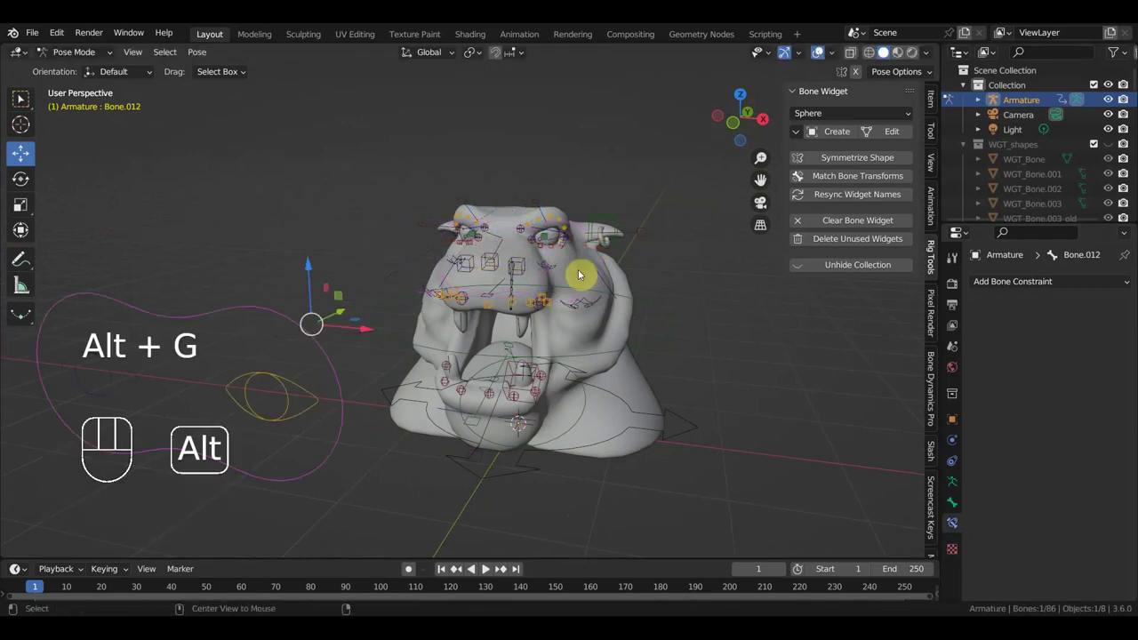
pyautogui.press('alt+r')
pyautogui.press('KP_2')
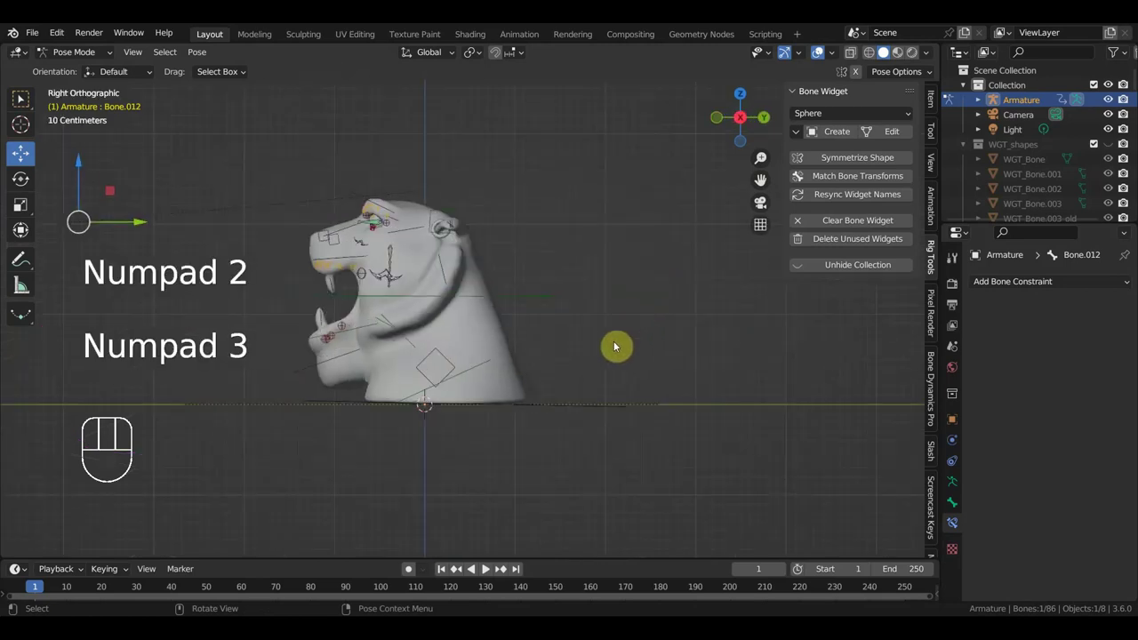
pyautogui.middleClick(590, 352)
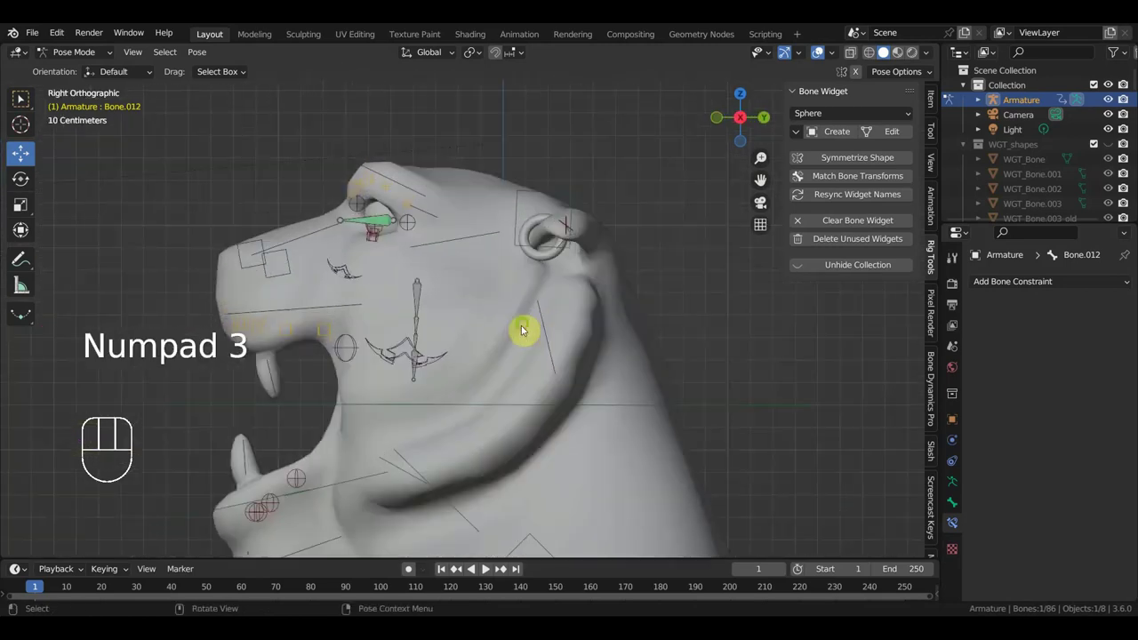
pyautogui.middleClick(565, 348)
pyautogui.click(443, 190)
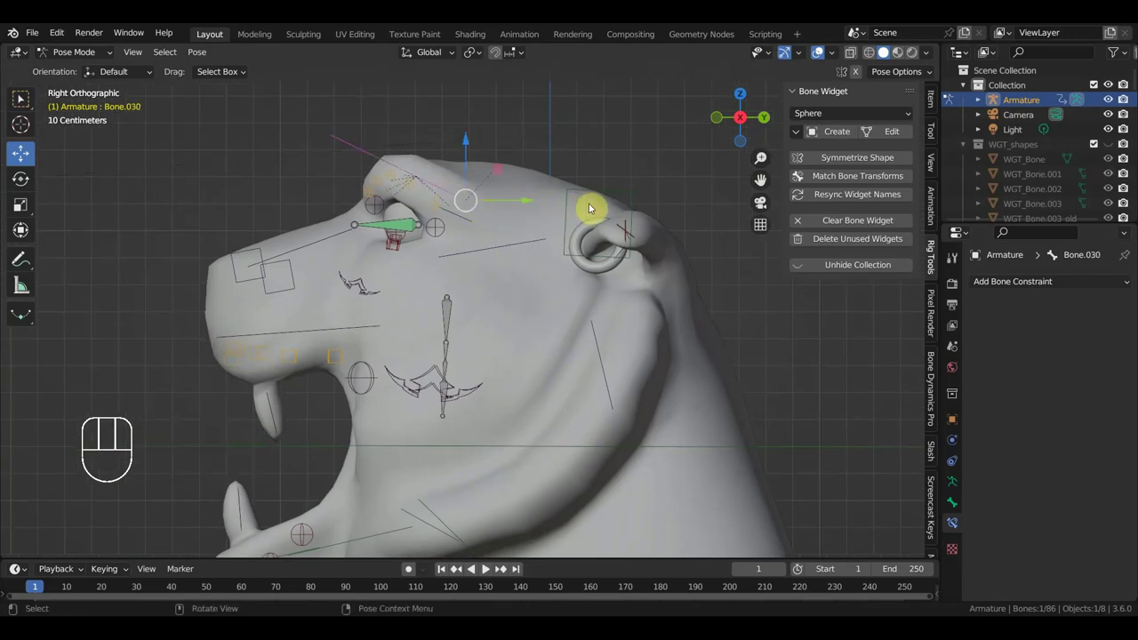
pyautogui.press('r')
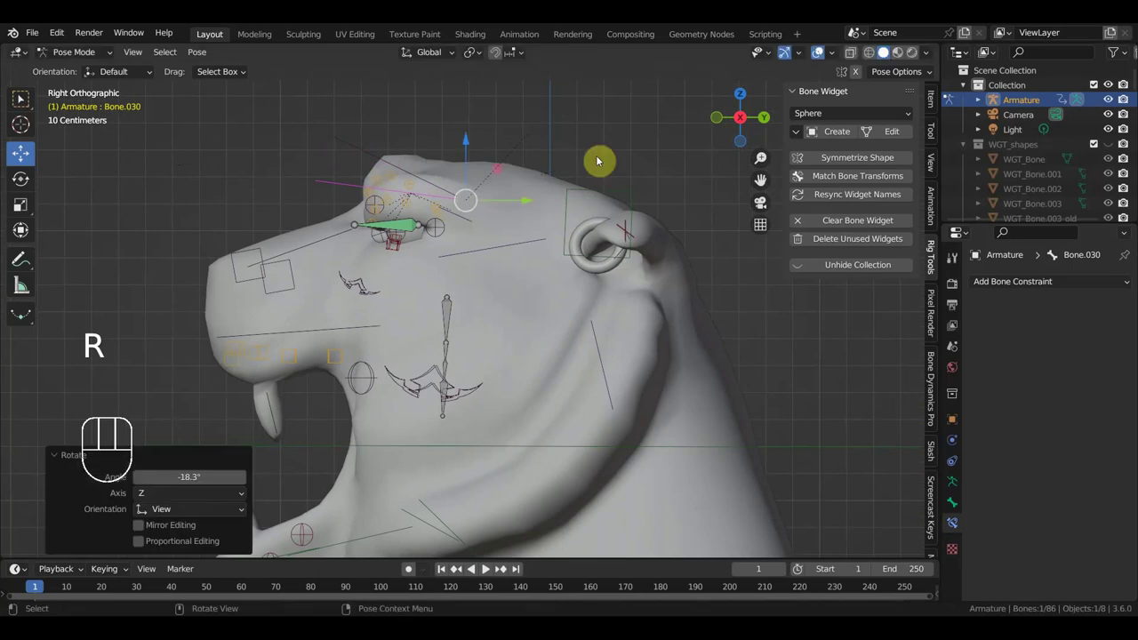
pyautogui.moveTo(678, 187); pyautogui.dragTo(719, 182)
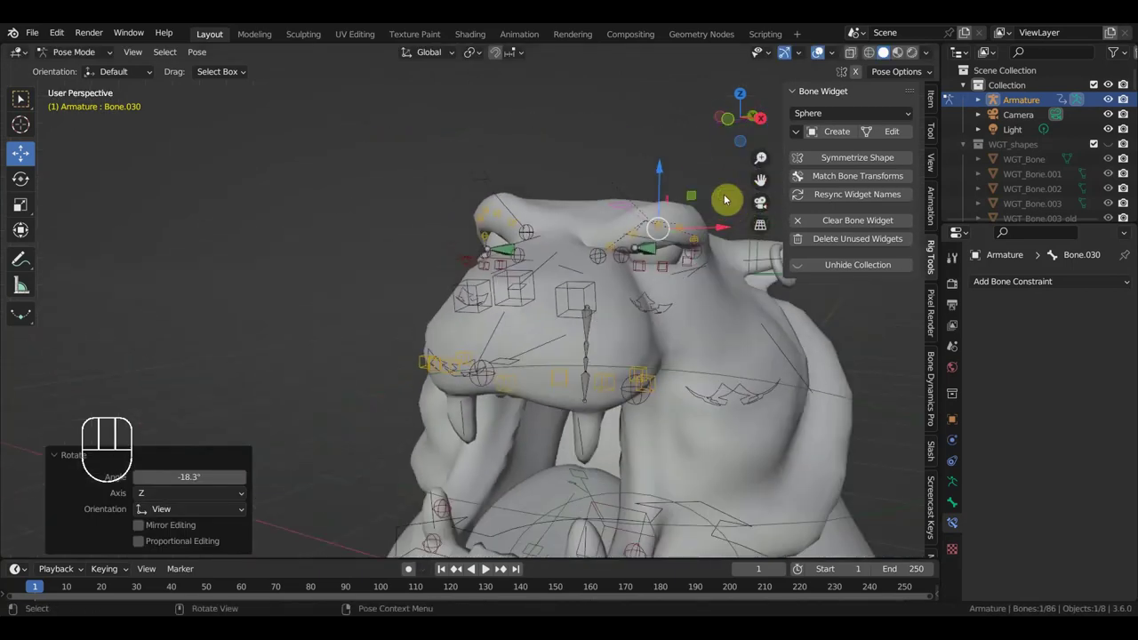
pyautogui.middleClick(732, 203)
pyautogui.moveTo(673, 243); pyautogui.dragTo(598, 238)
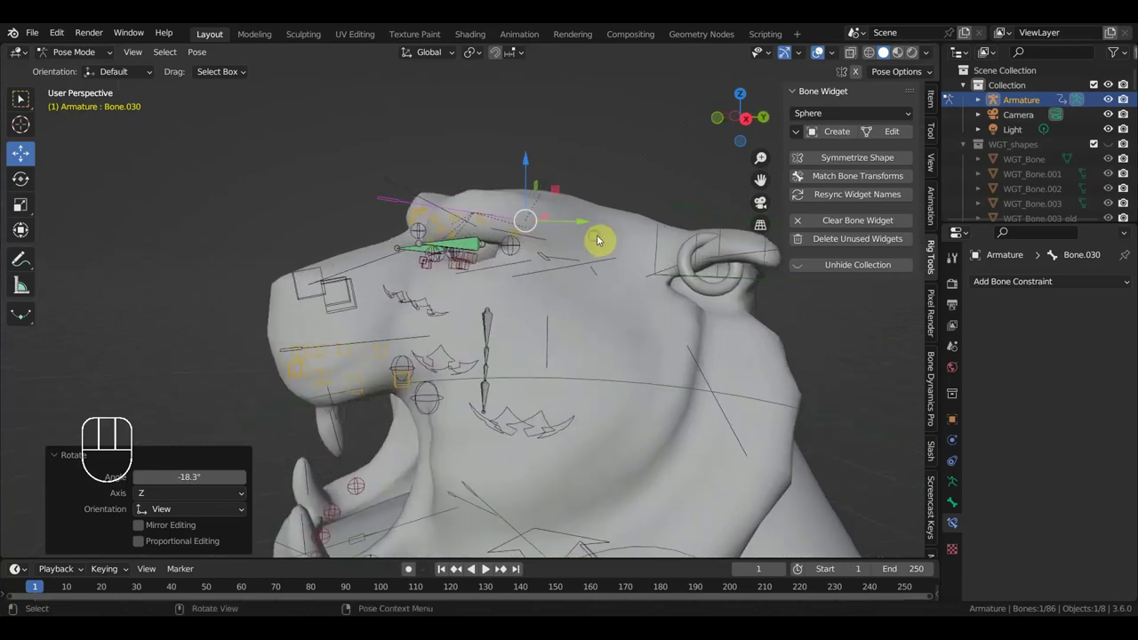
pyautogui.press('alt+g')
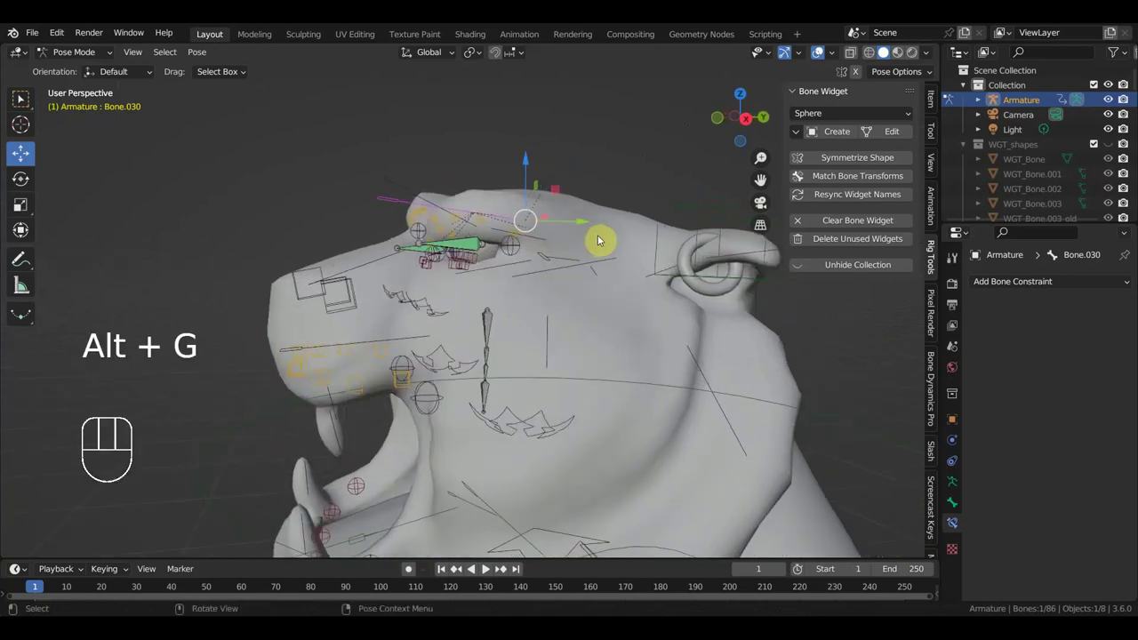
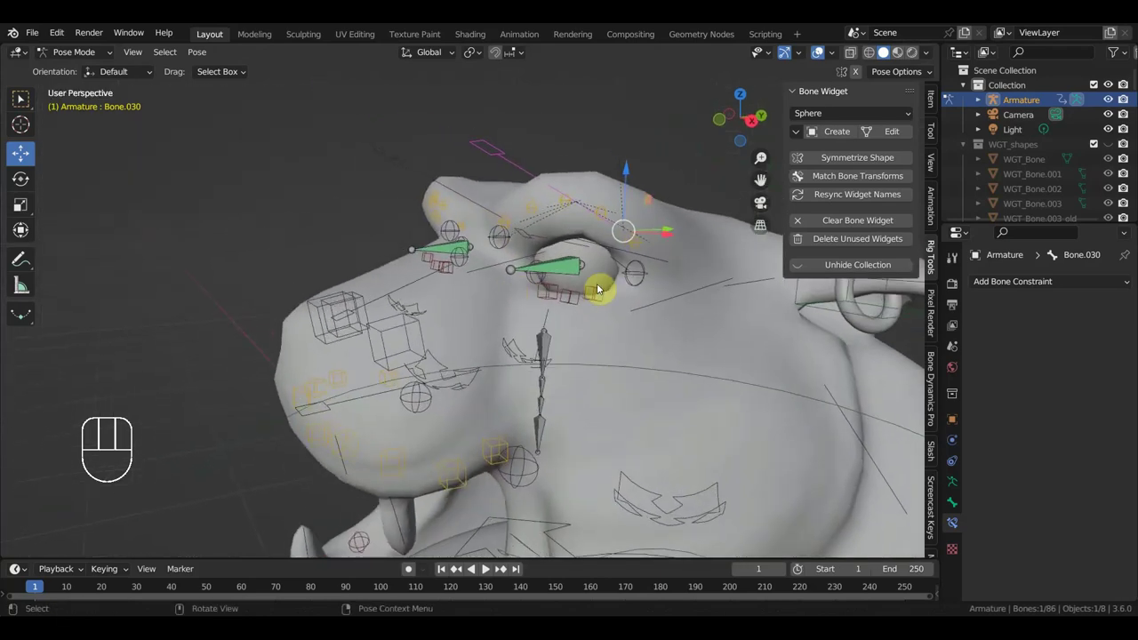
# Test-move the eyelid bones around the eye, then select the whole armature
pyautogui.click(599, 300)
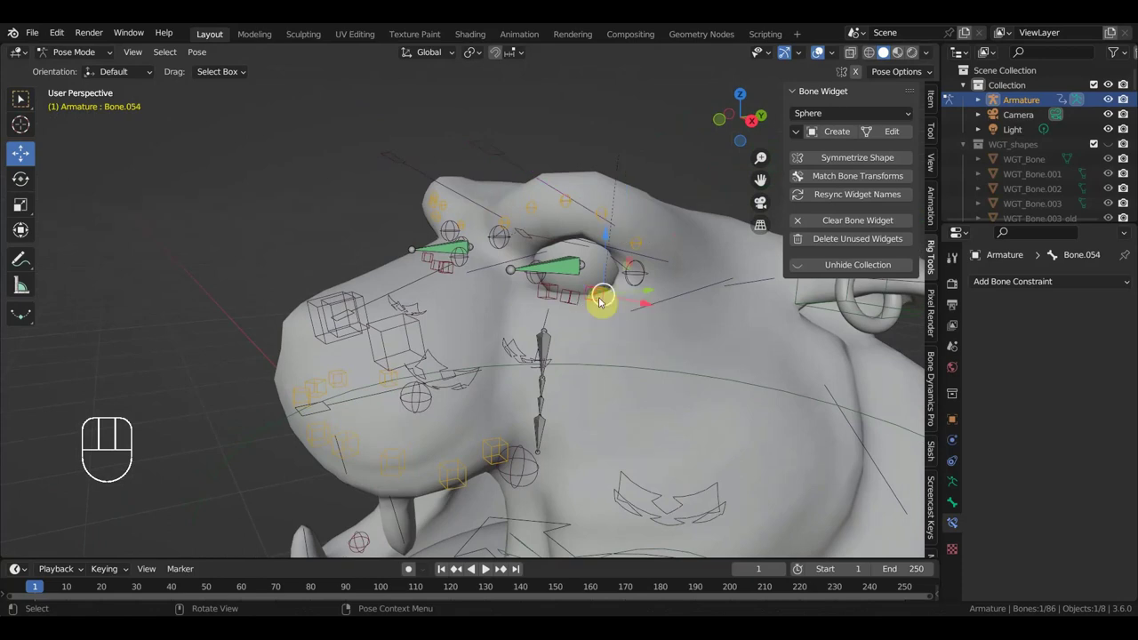
pyautogui.press('g')
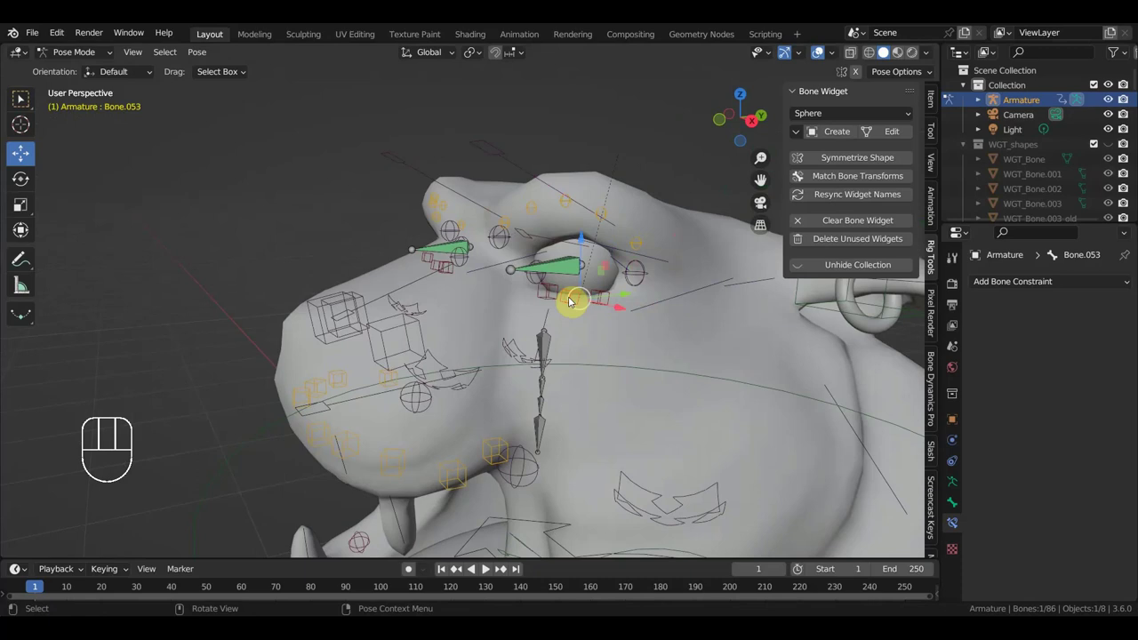
pyautogui.press('g')
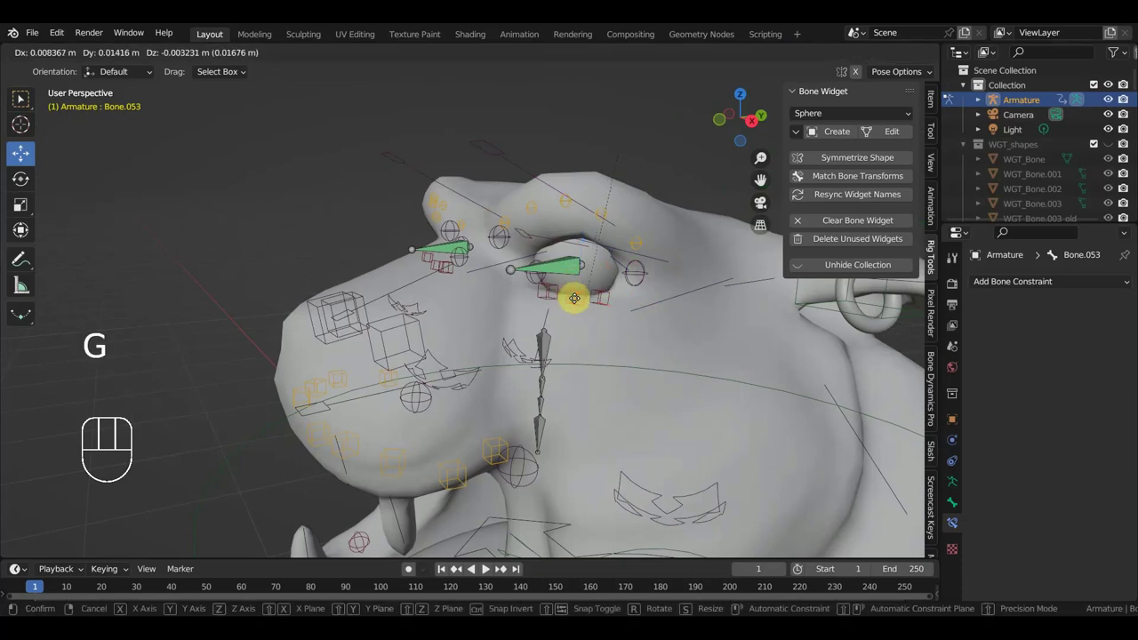
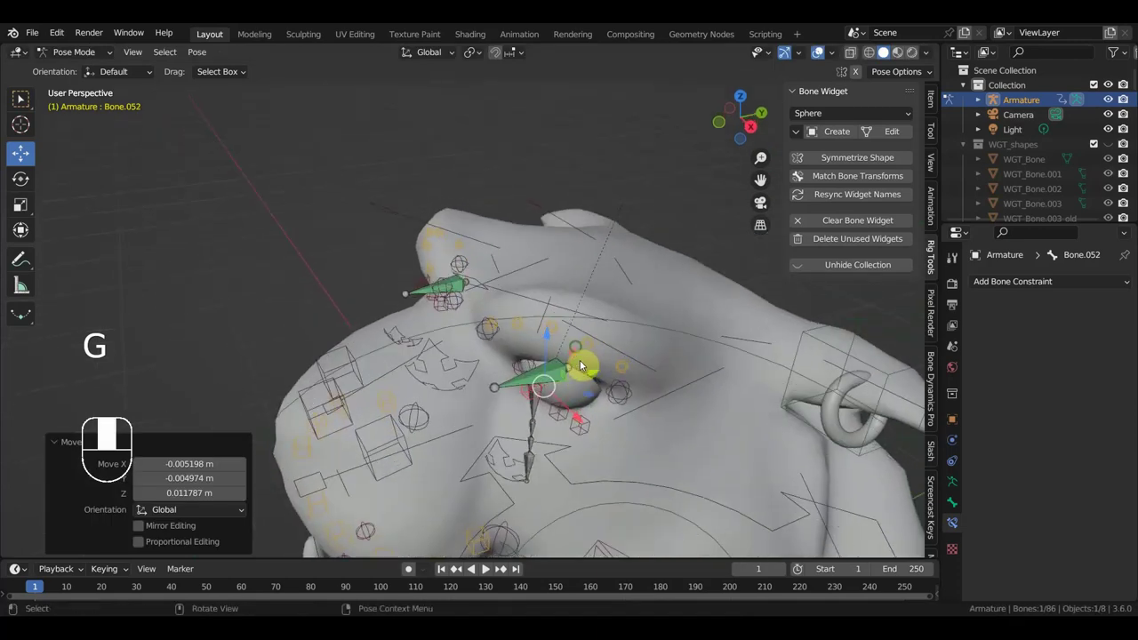
pyautogui.click(590, 426)
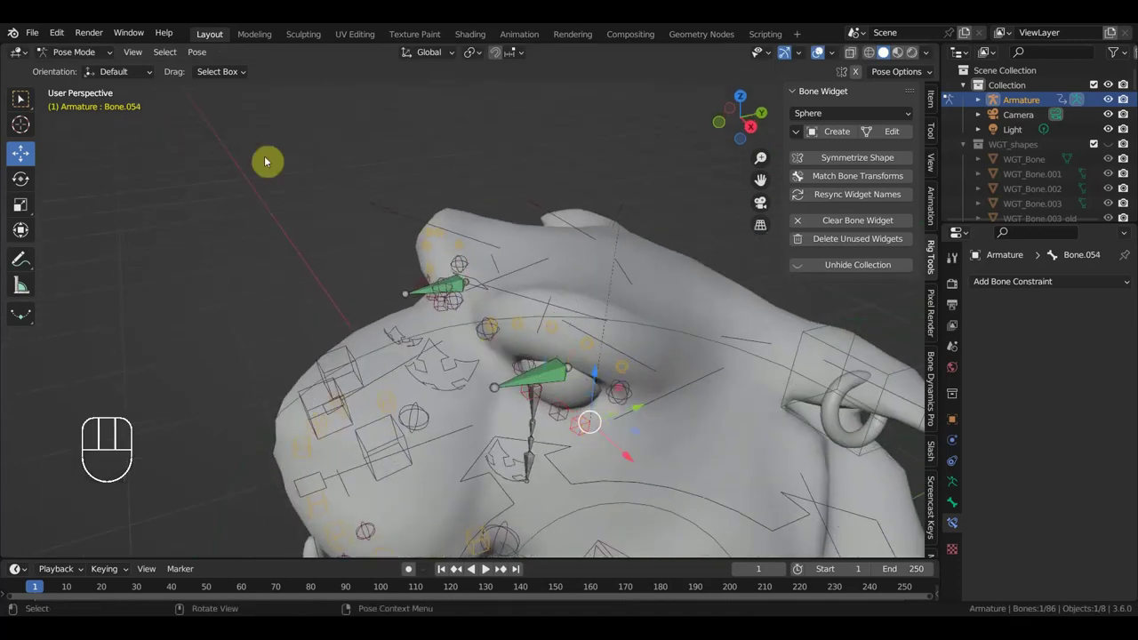
pyautogui.press('a')
pyautogui.press('alt+g')
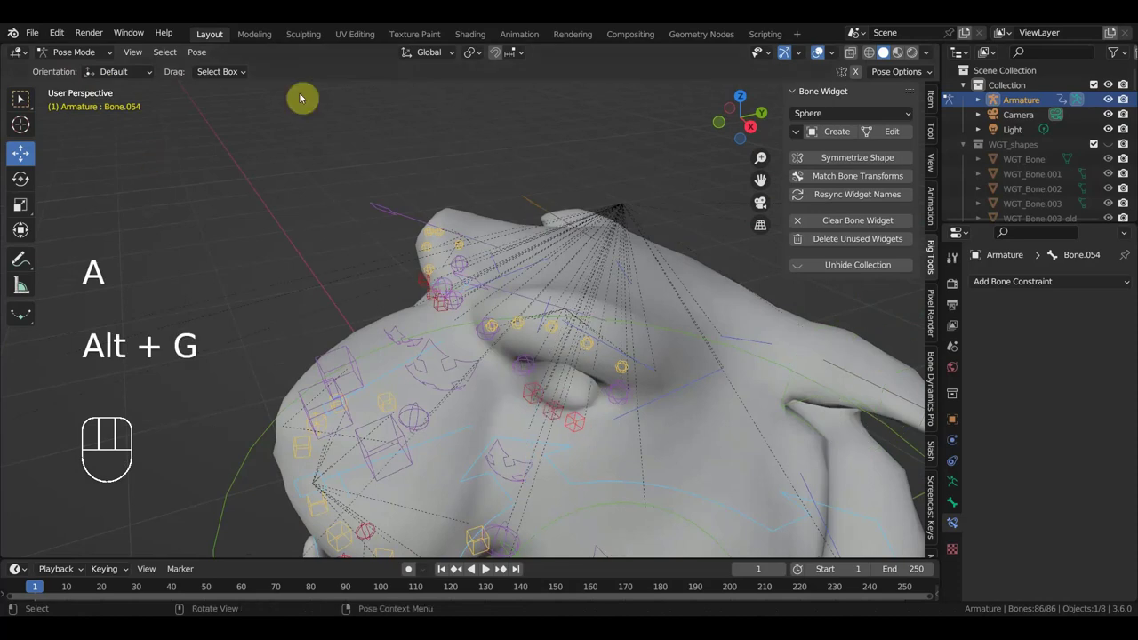
# Reposition the selected bone joints in the armature's edit mode, then select the tiger mesh тигр2_1 in object mode
pyautogui.click(75, 54)
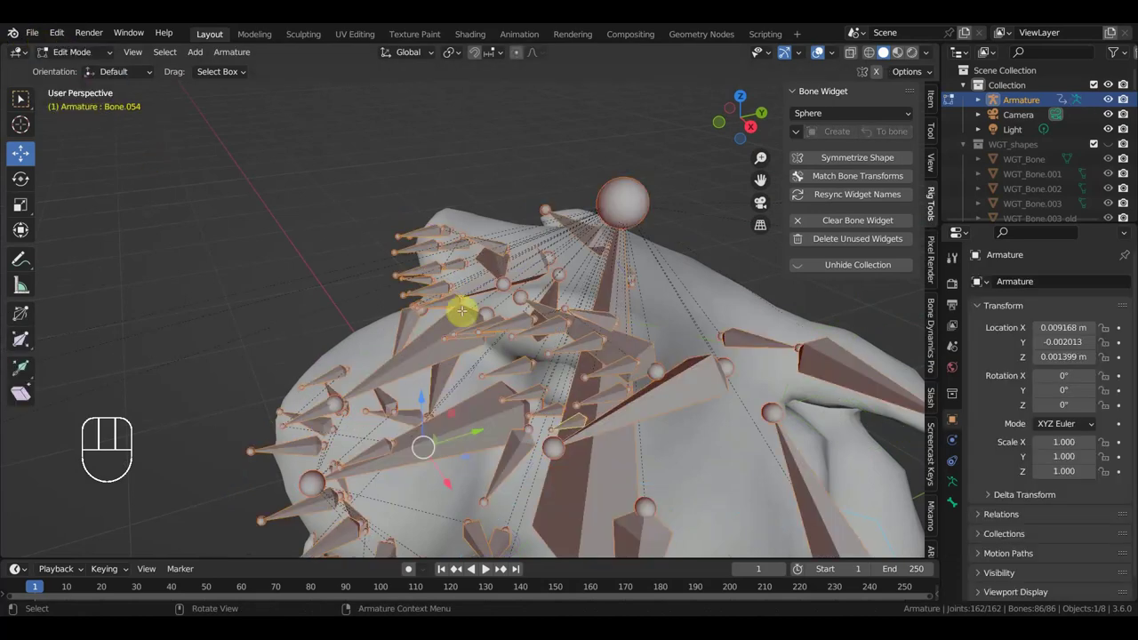
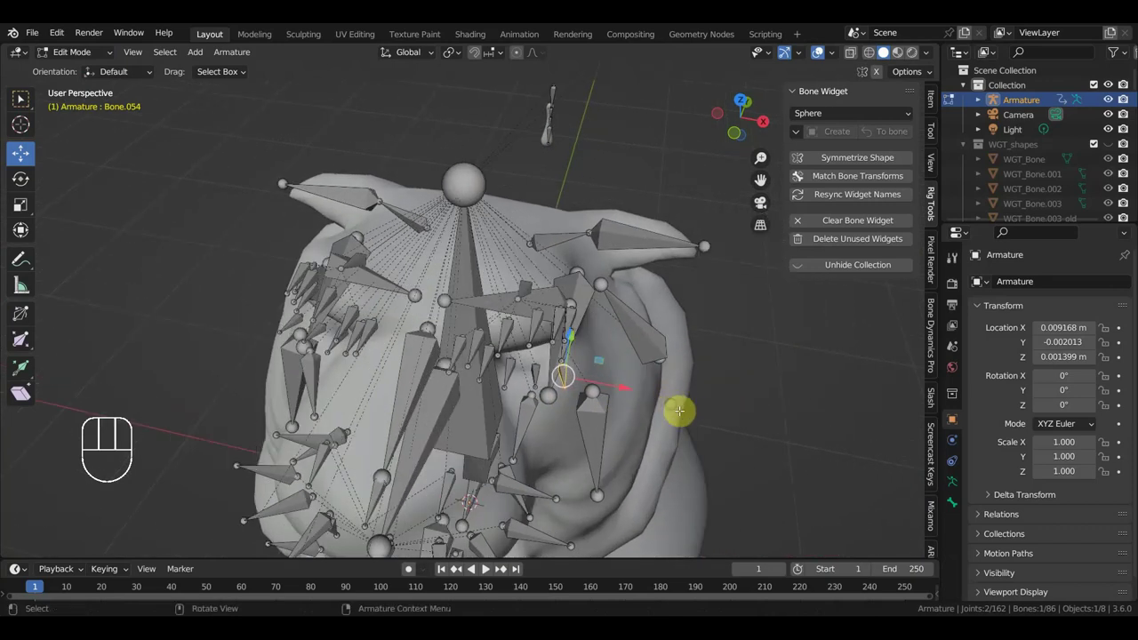
pyautogui.press('g')
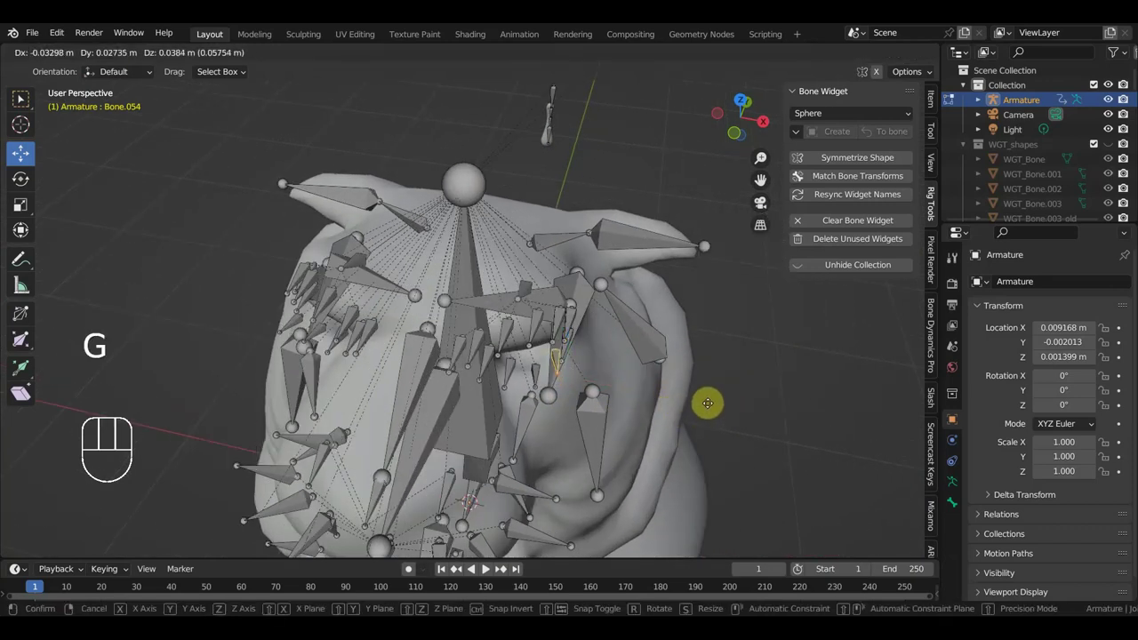
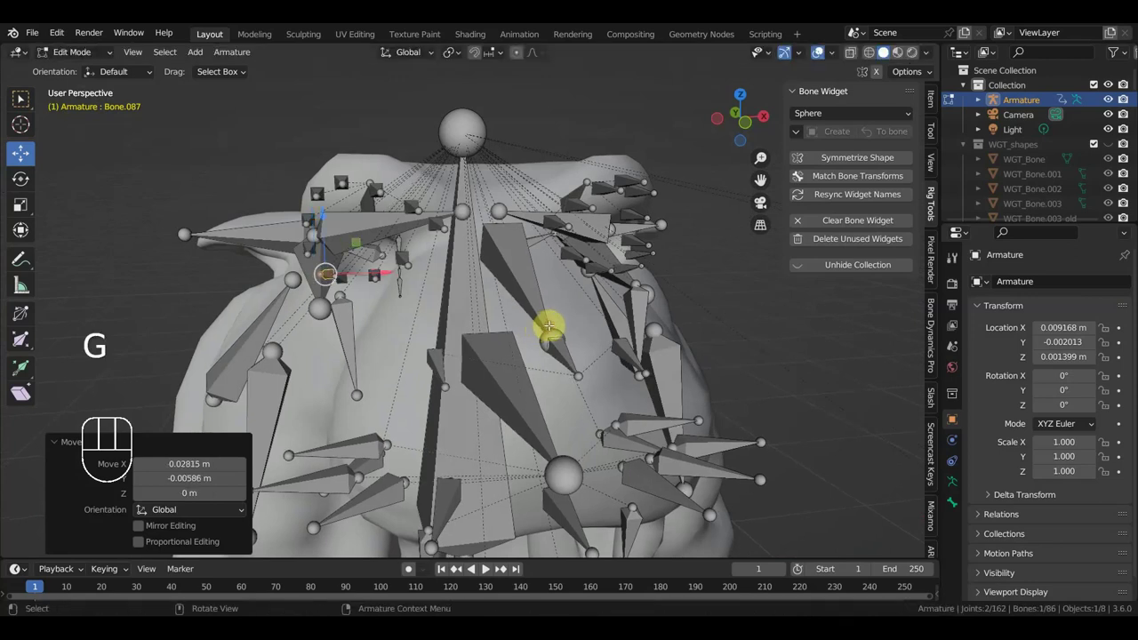
pyautogui.click(78, 50)
pyautogui.click(499, 180)
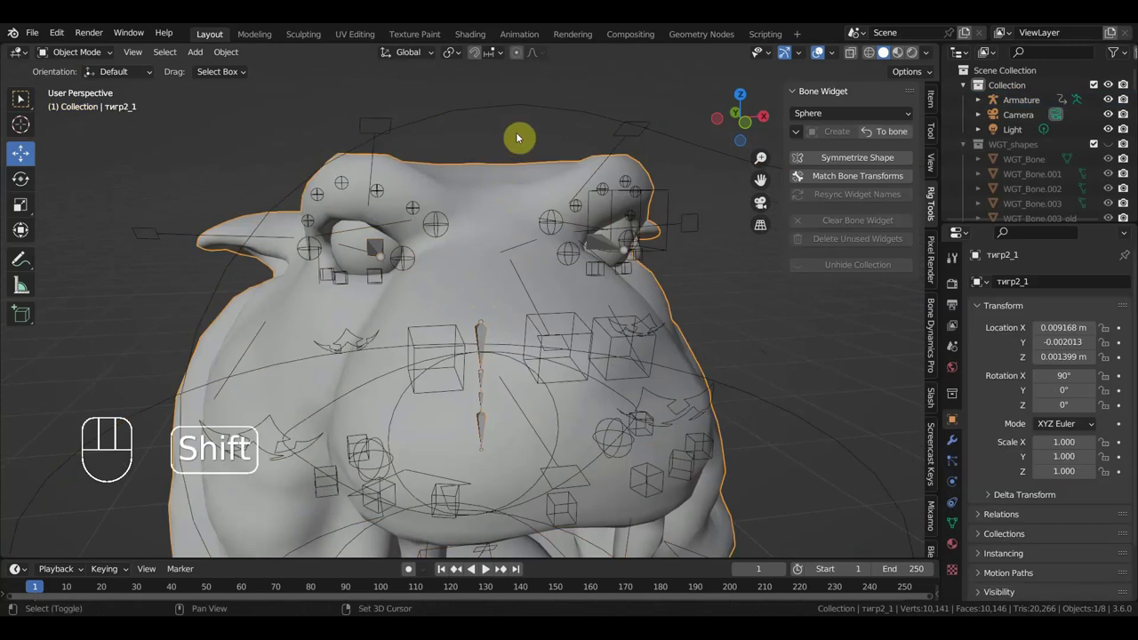
# Parent тигр2_1 to the Armature with Keep Transform (Ctrl+P), view from the side, and enter pose mode
pyautogui.click(531, 110)
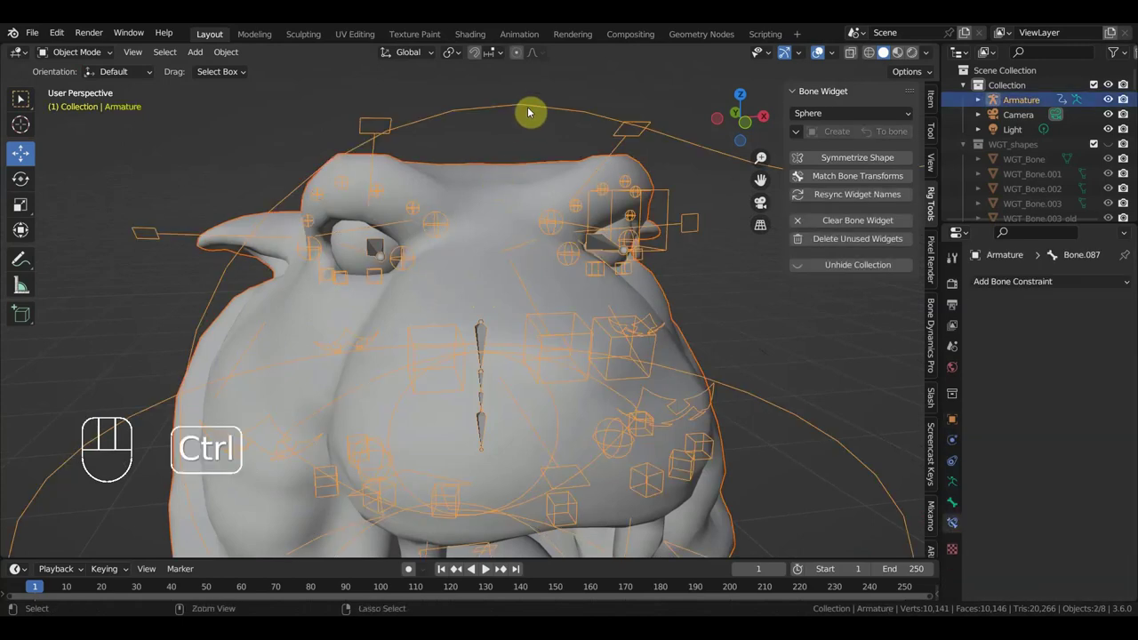
pyautogui.press('ctrl+p')
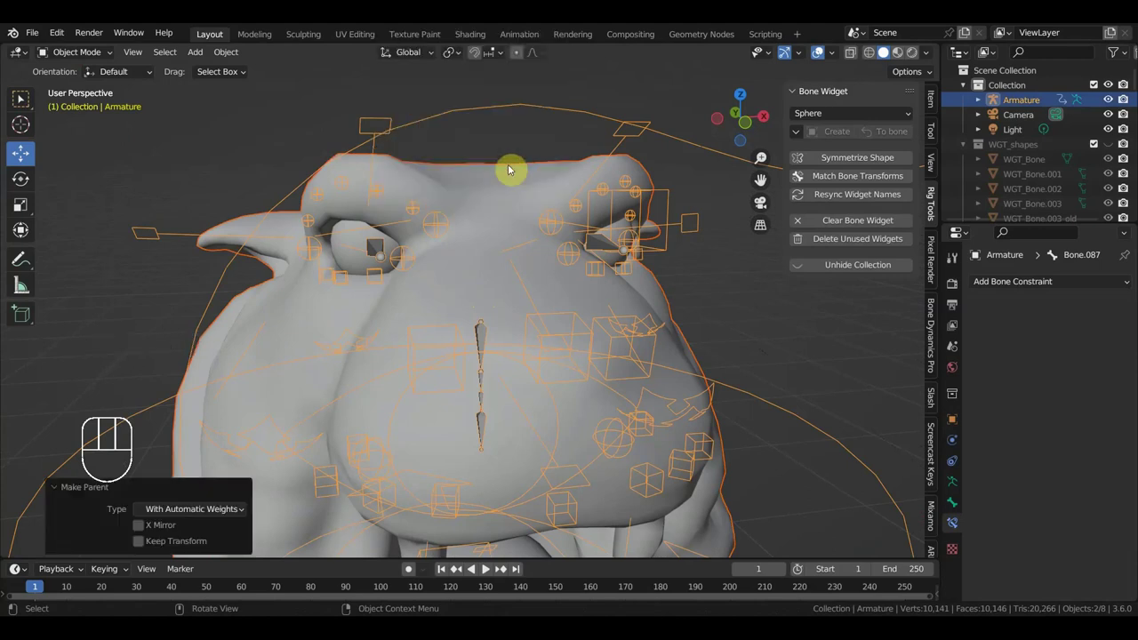
pyautogui.press('KP_4')
pyautogui.press('KP_3')
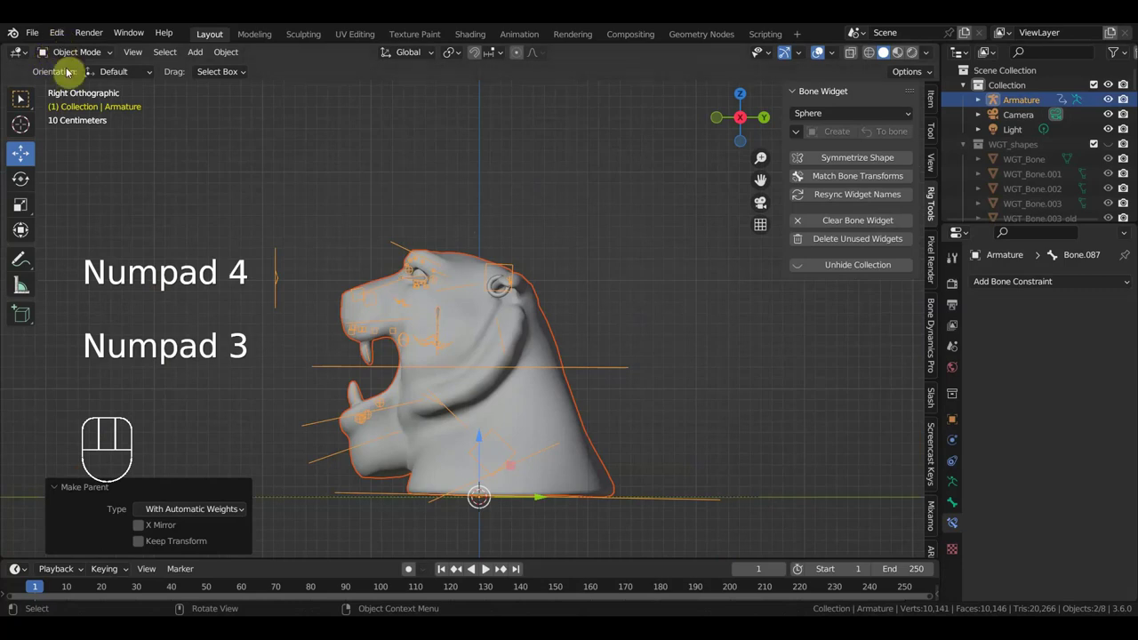
pyautogui.click(611, 366)
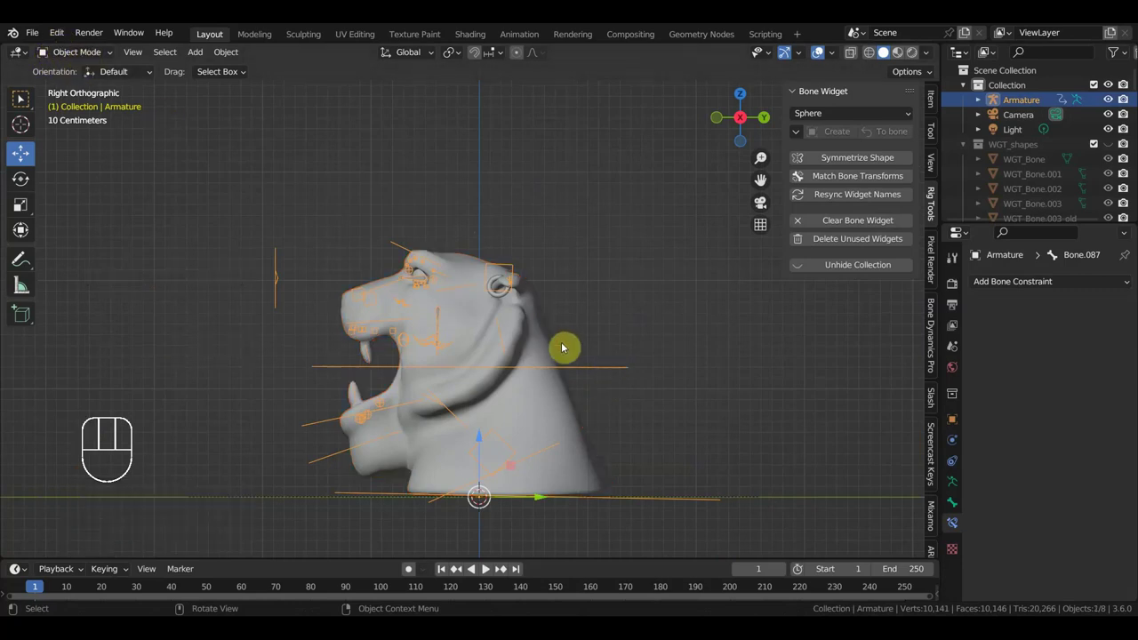
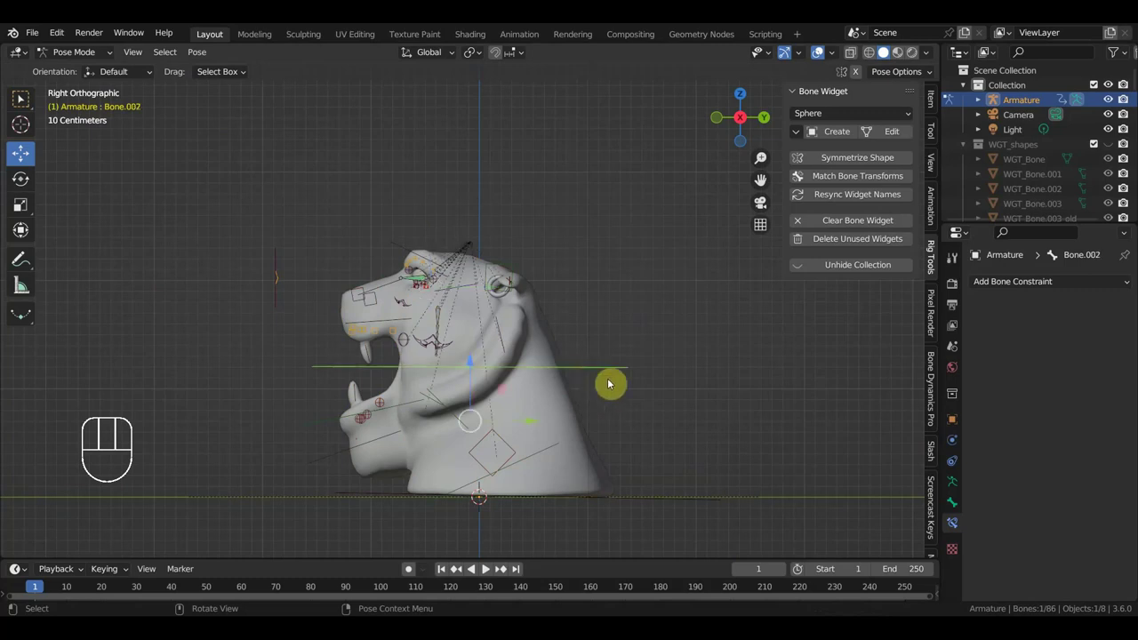
# Rotate a root control and orbit around the head before constraining Bone.009
pyautogui.press('r')
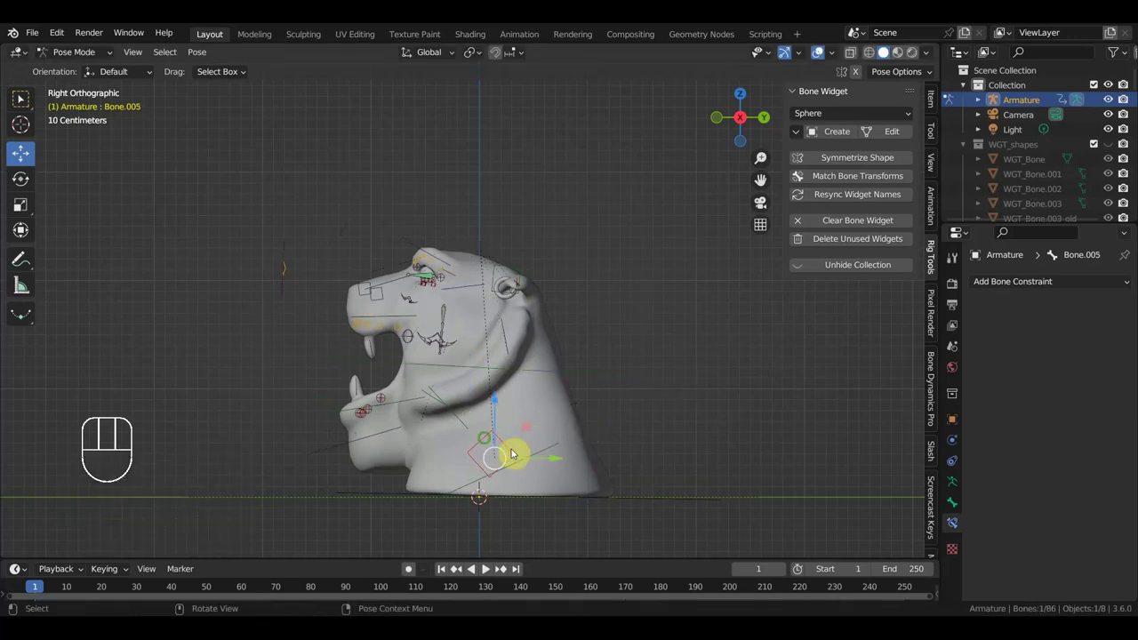
pyautogui.middleClick(511, 451)
pyautogui.middleClick(488, 418)
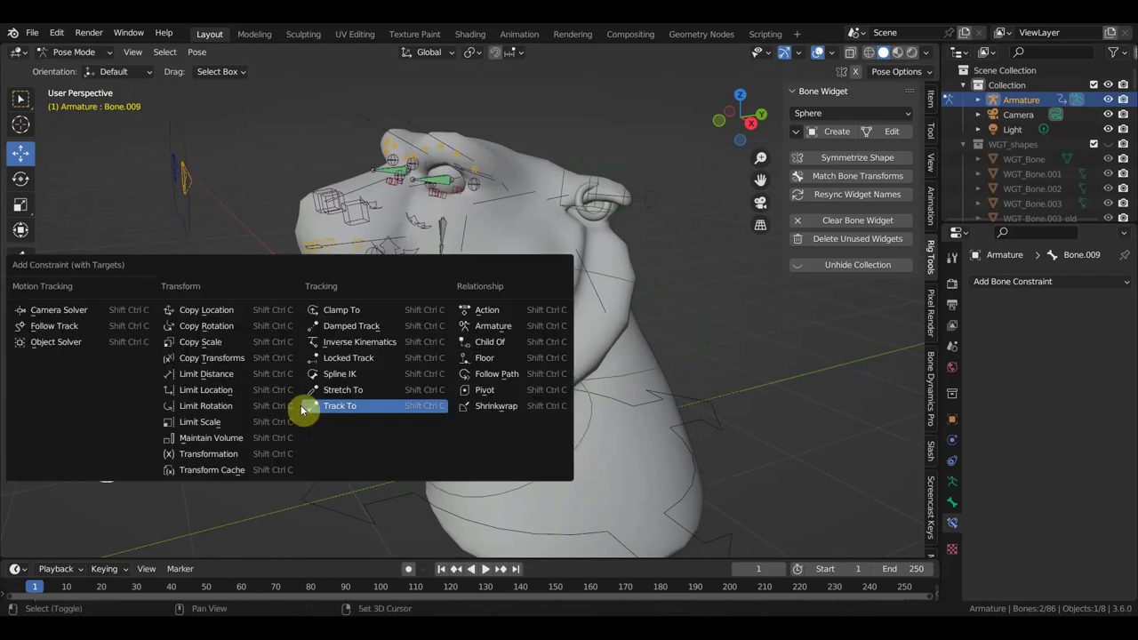
# Add an Inverse Kinematics constraint to Bone.009 with chain length 3 and no target
pyautogui.press('ctrl+shift+c')
pyautogui.click(1108, 332)
pyautogui.click(1109, 382)
pyautogui.click(1109, 382)
pyautogui.click(1109, 381)
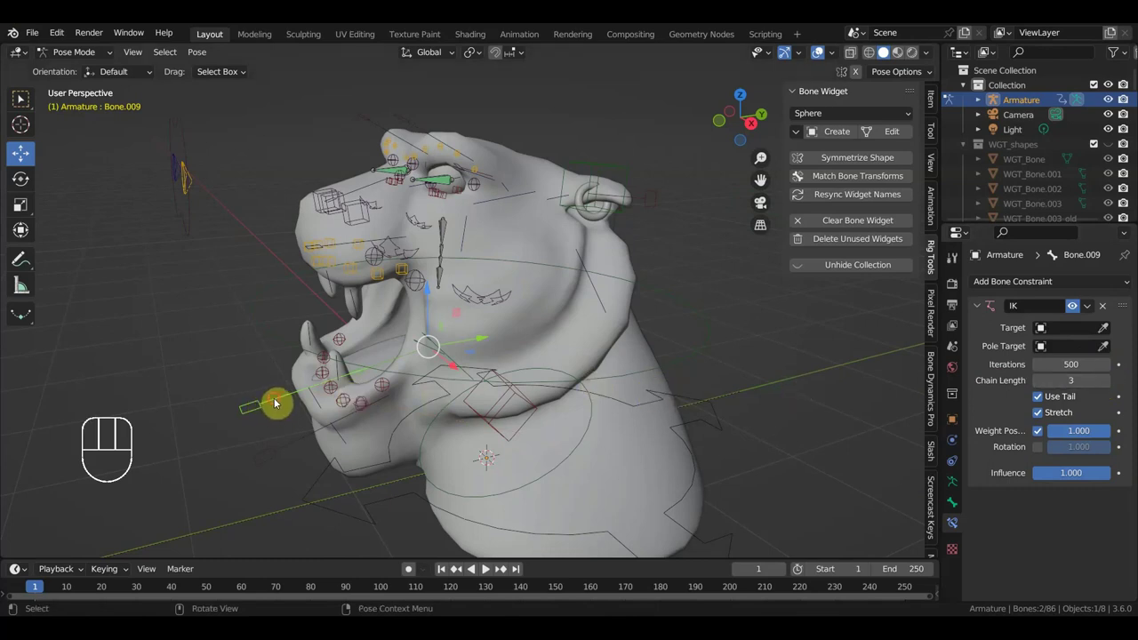
# Test-move the constrained bone and orbit around the head to check the IK chain
pyautogui.press('g')
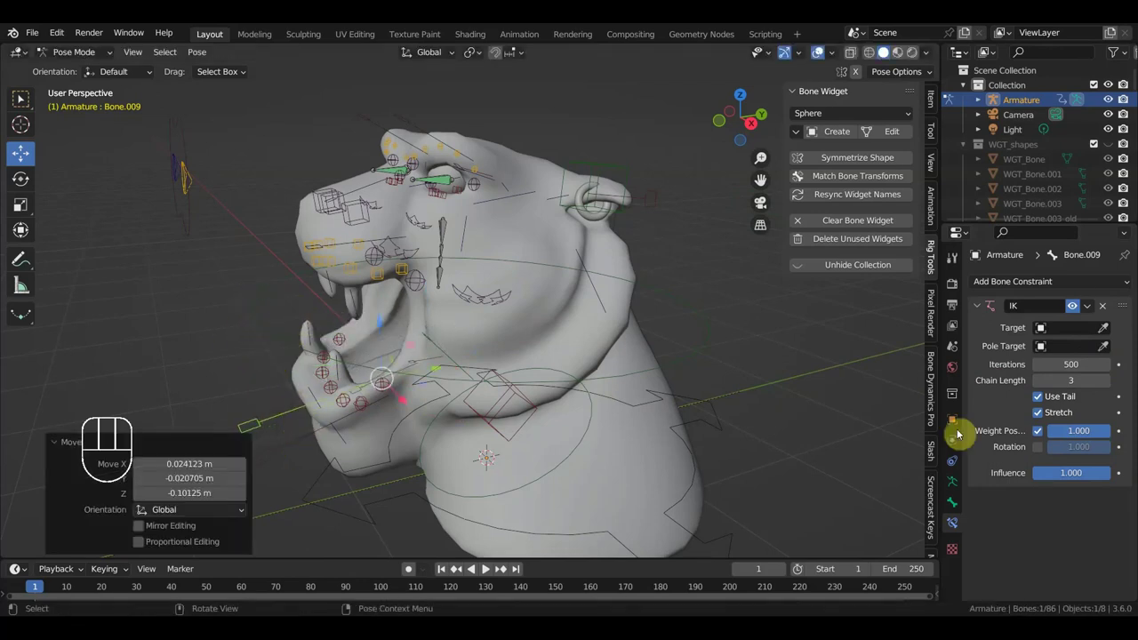
pyautogui.moveTo(591, 388); pyautogui.dragTo(662, 388)
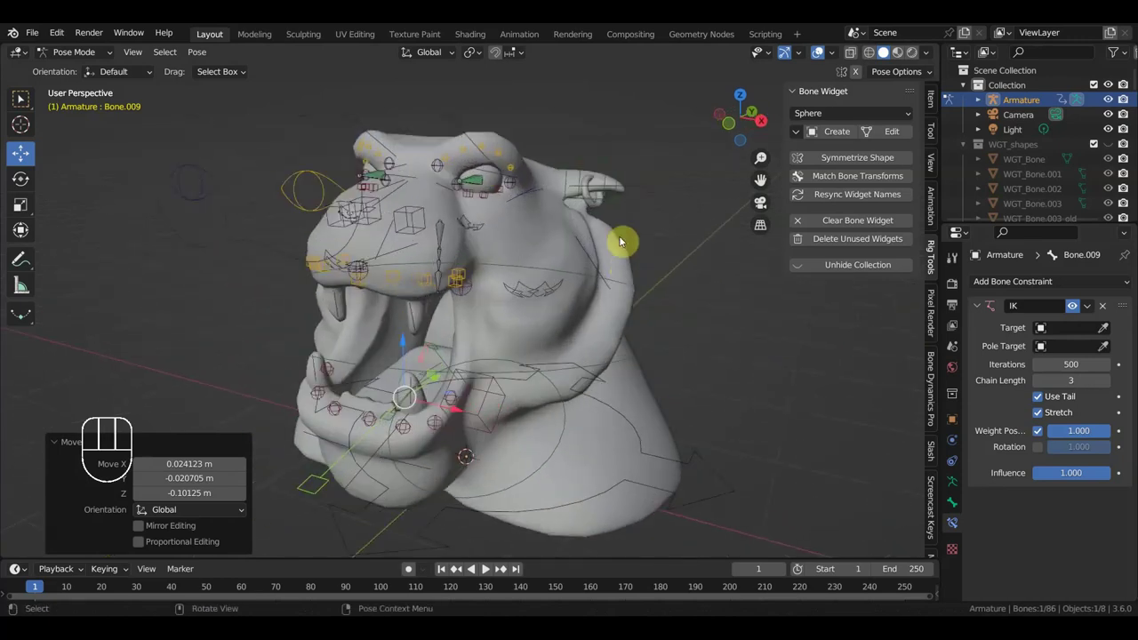
pyautogui.moveTo(636, 254); pyautogui.dragTo(648, 219)
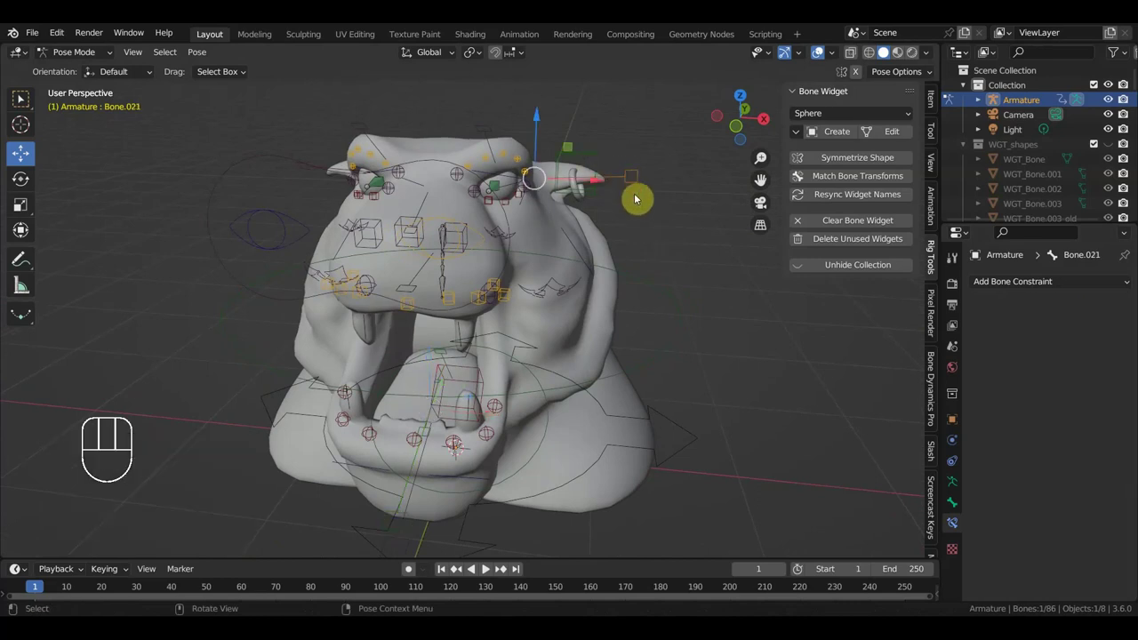
# From front view, briefly rotate Bone.021 and select the ear control bone Bone.019
pyautogui.press('KP_1')
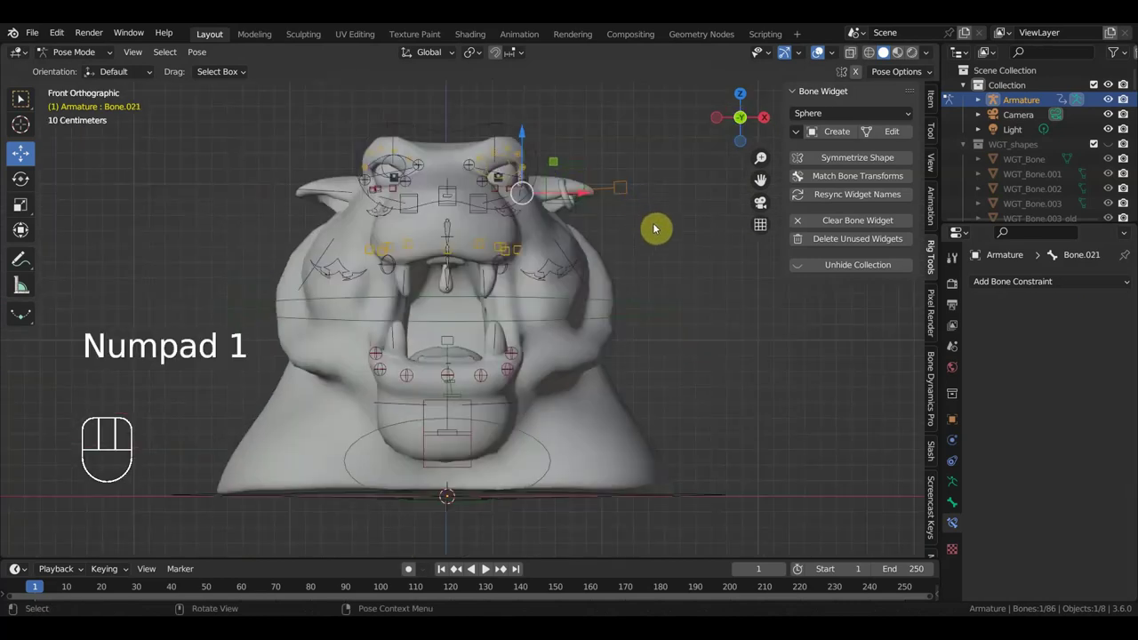
pyautogui.press('r')
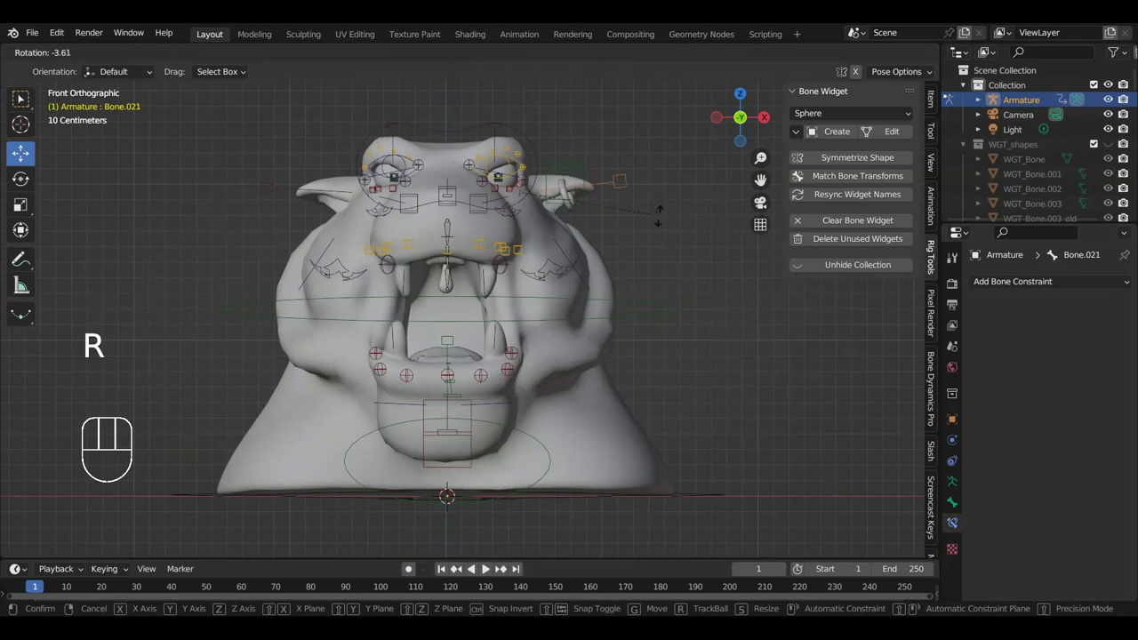
pyautogui.click(577, 169)
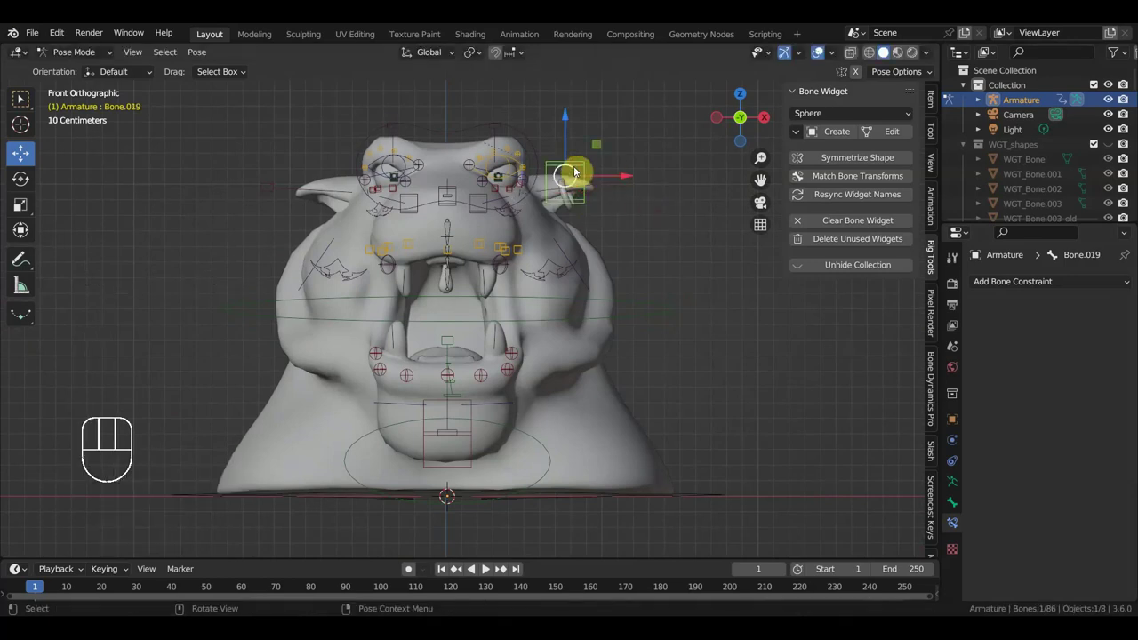
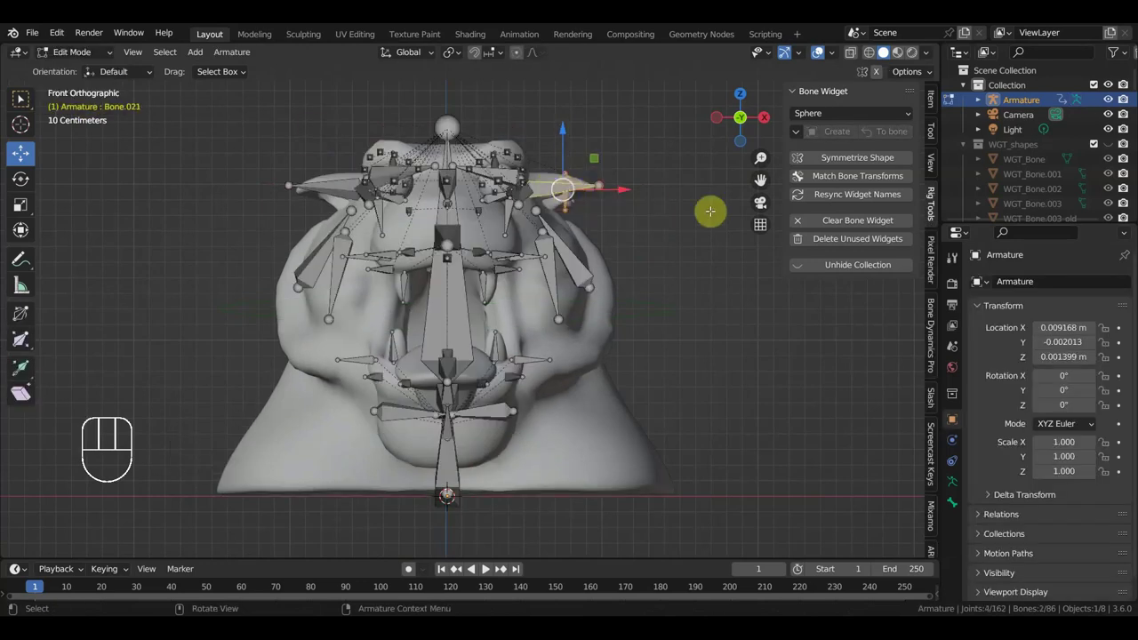
# Parent the ear bone to its control with Keep Offset, then test-move Bone.019 in pose mode
pyautogui.press('ctrl+p')
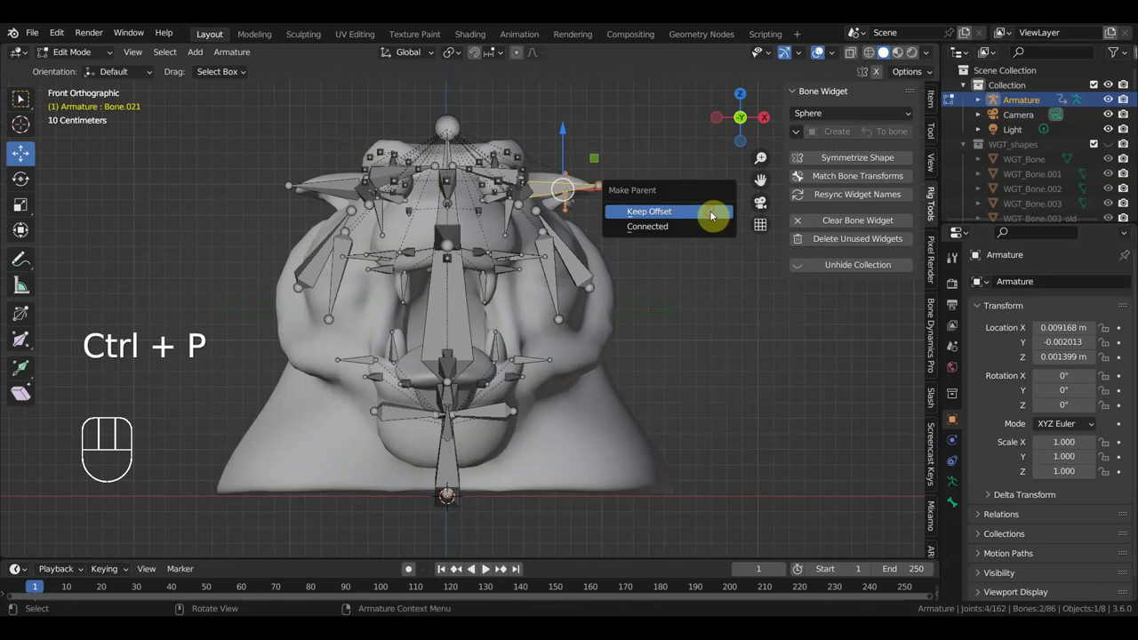
pyautogui.moveTo(87, 52); pyautogui.dragTo(84, 103)
pyautogui.click(589, 168)
pyautogui.press('g')
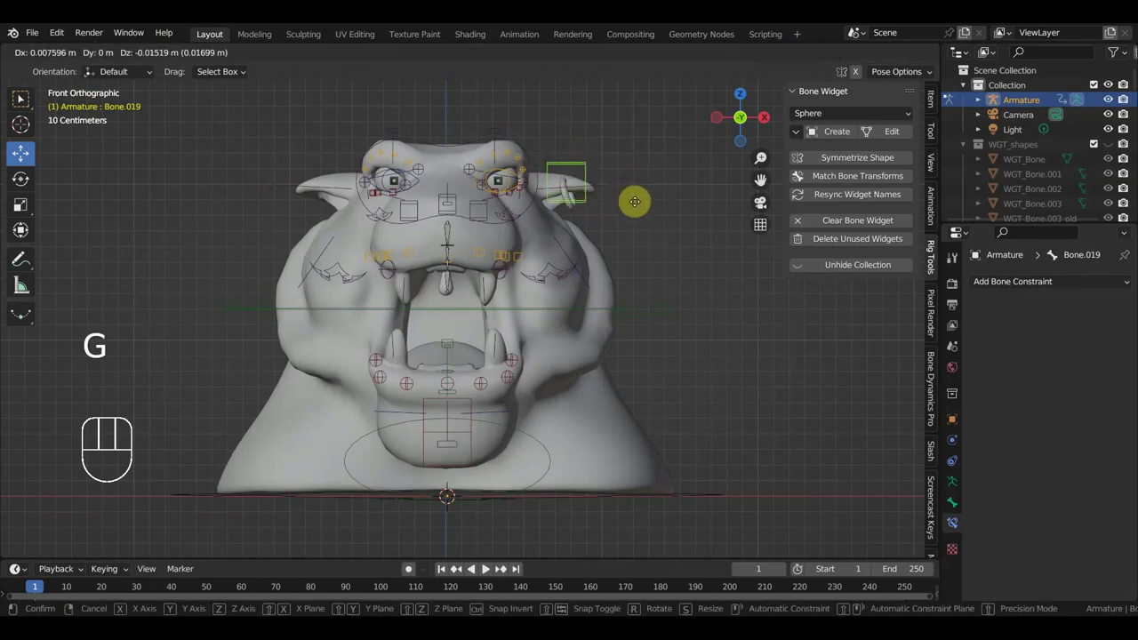
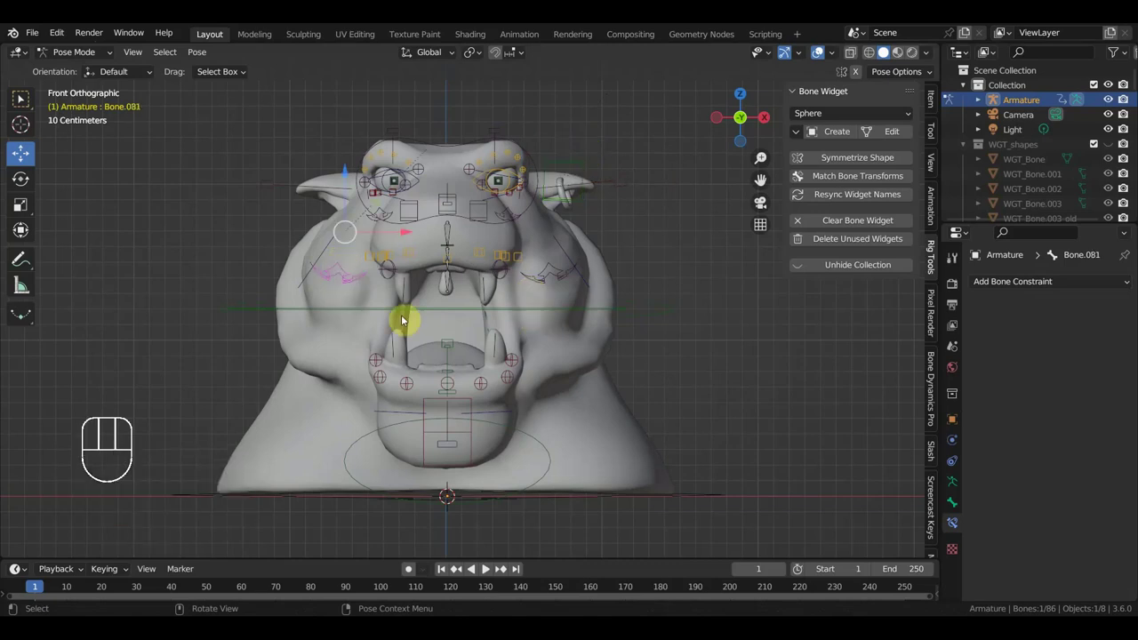
# Test-move and rotate the root and mouth controls, clearing transforms with Alt+G / Alt+R between tries
pyautogui.press('r')
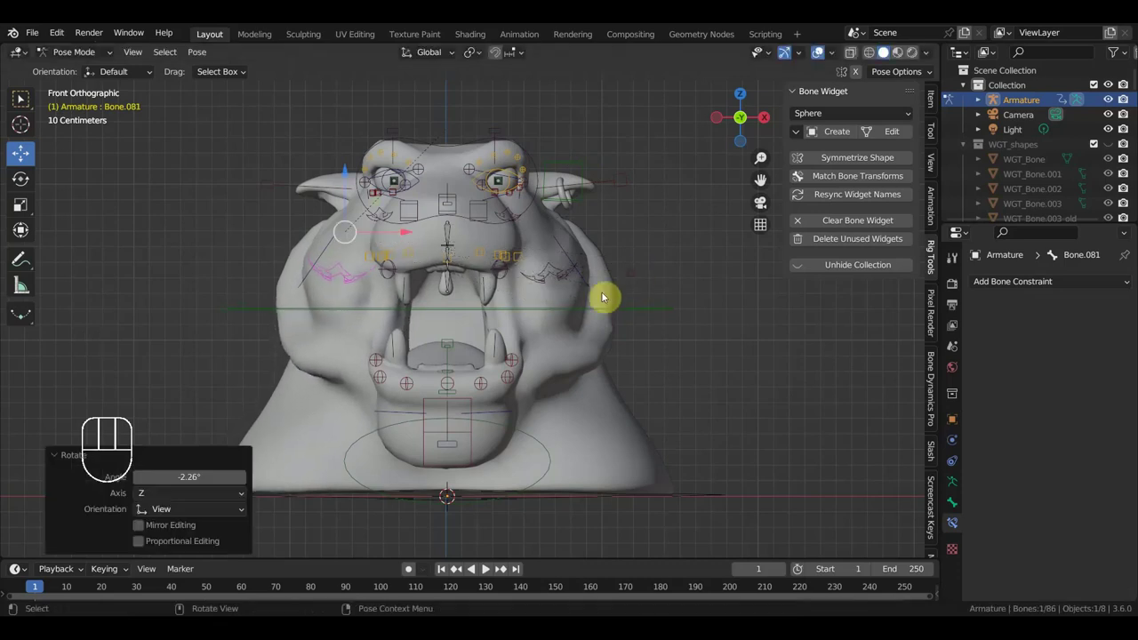
pyautogui.press('g')
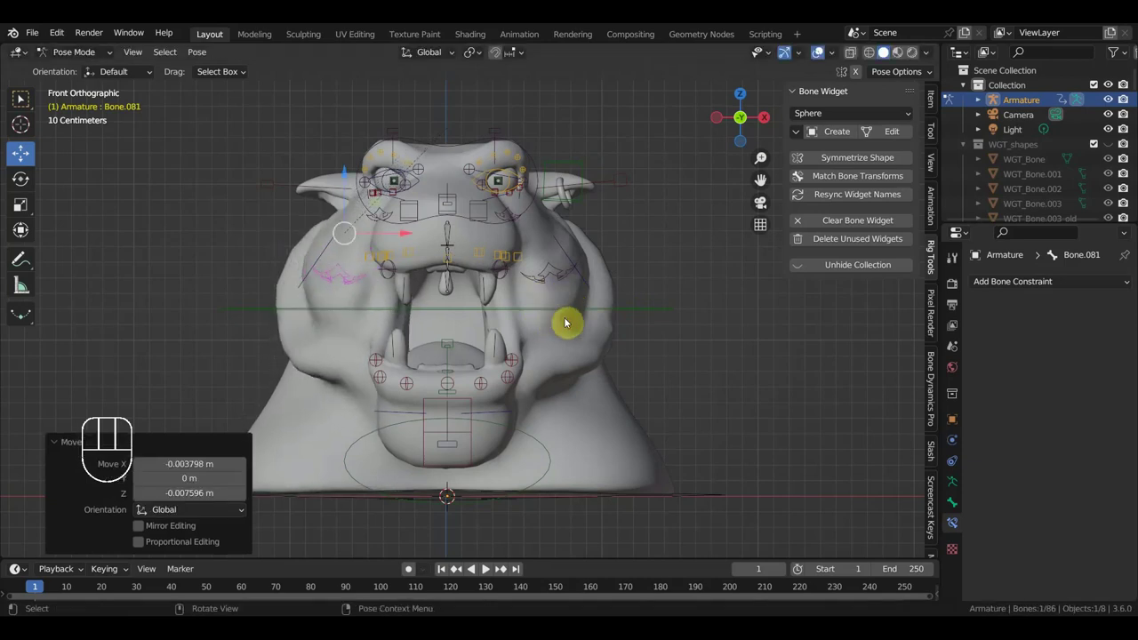
pyautogui.press('alt+g')
pyautogui.press('alt+r')
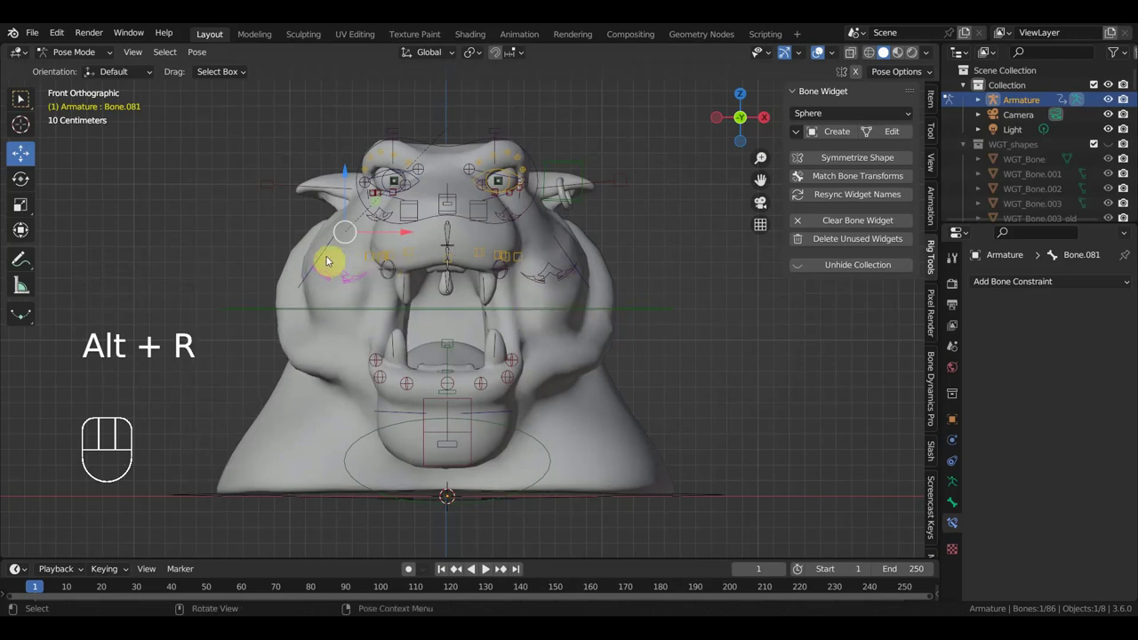
pyautogui.press('g')
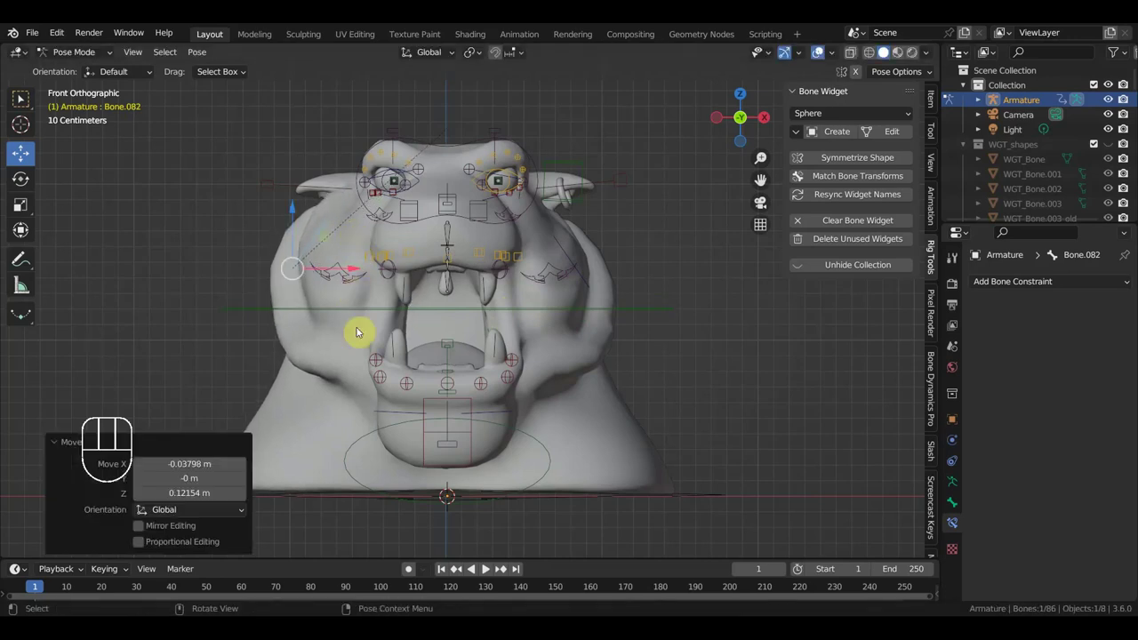
pyautogui.press('g')
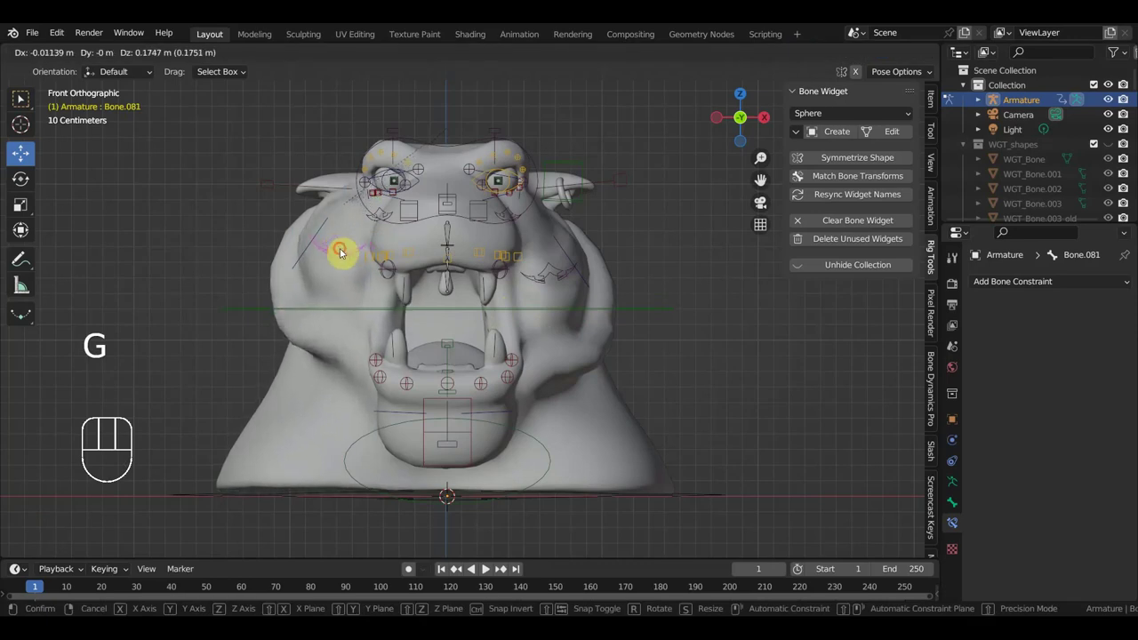
pyautogui.moveTo(517, 282); pyautogui.dragTo(604, 285)
pyautogui.press('g')
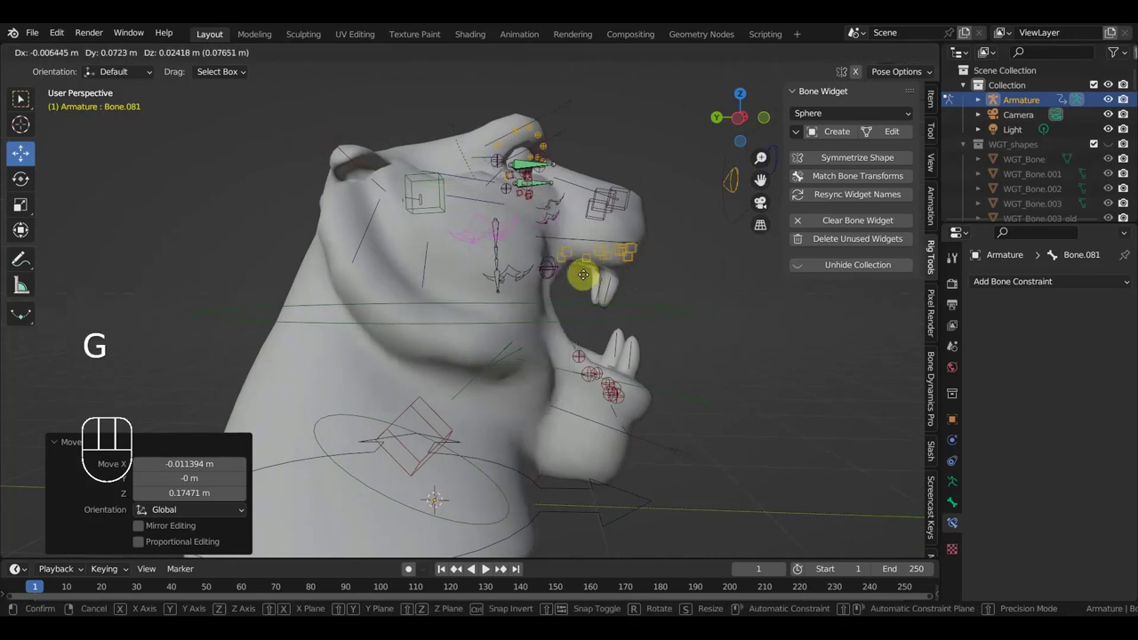
pyautogui.middleClick(546, 324)
# Return to front view, select all 86 bones and reset their location and rotation
pyautogui.press('KP_1')
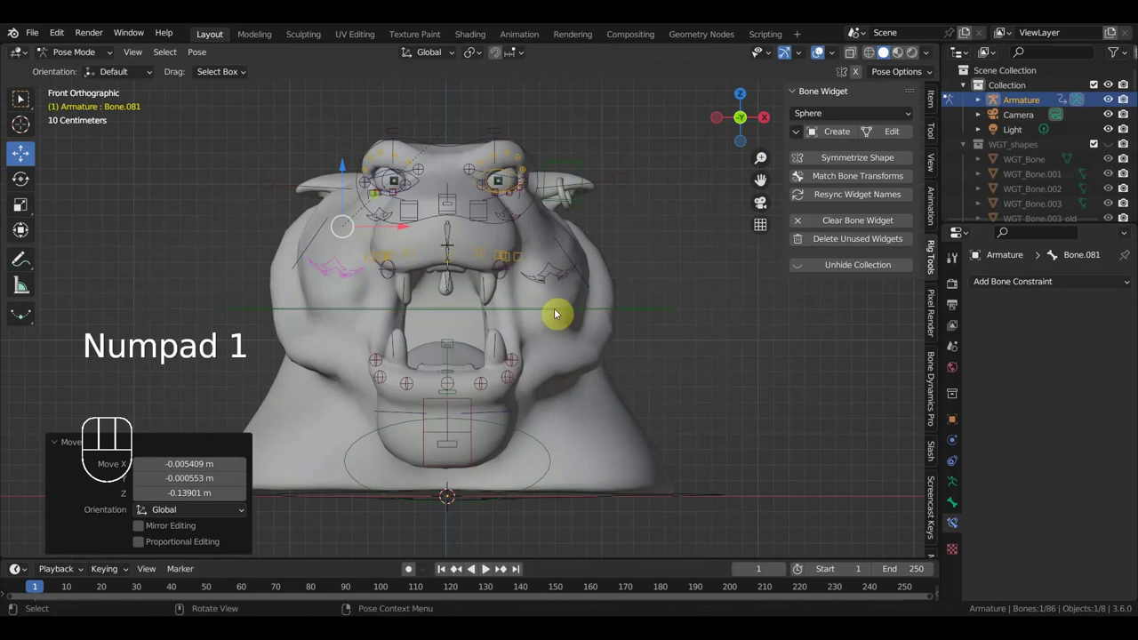
pyautogui.press('a')
pyautogui.press('a')
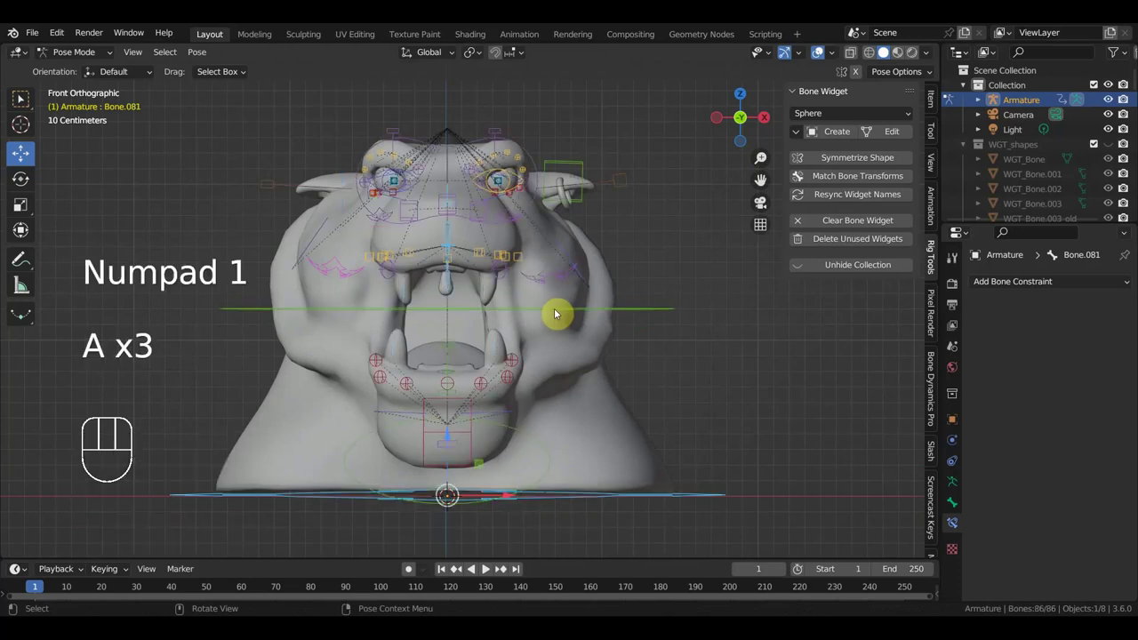
pyautogui.press('alt+g')
pyautogui.press('alt+r')
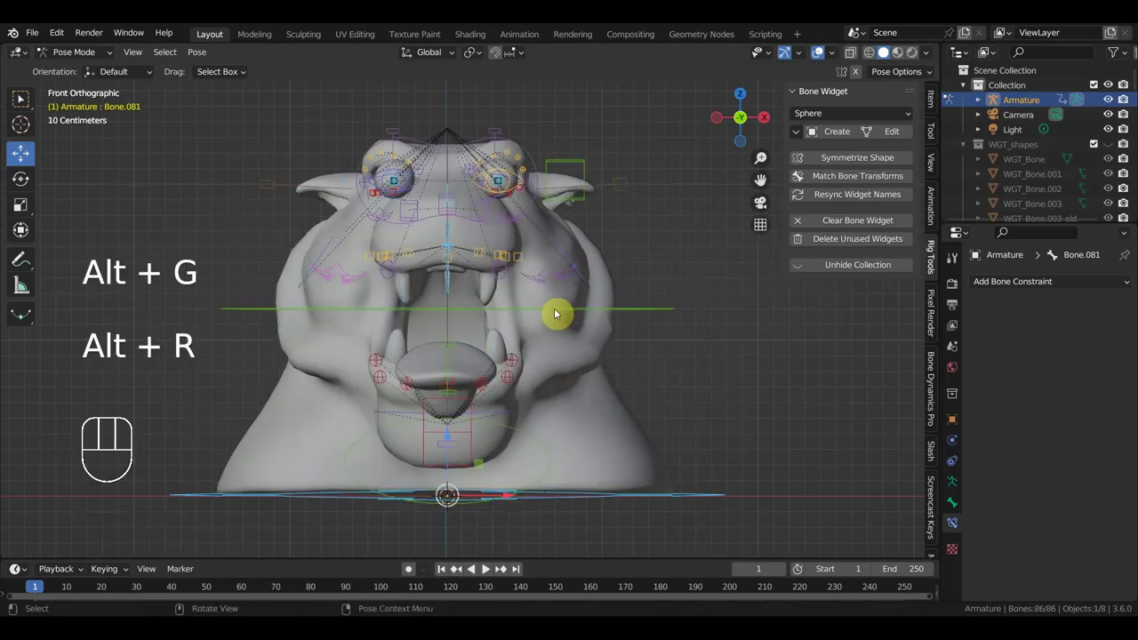
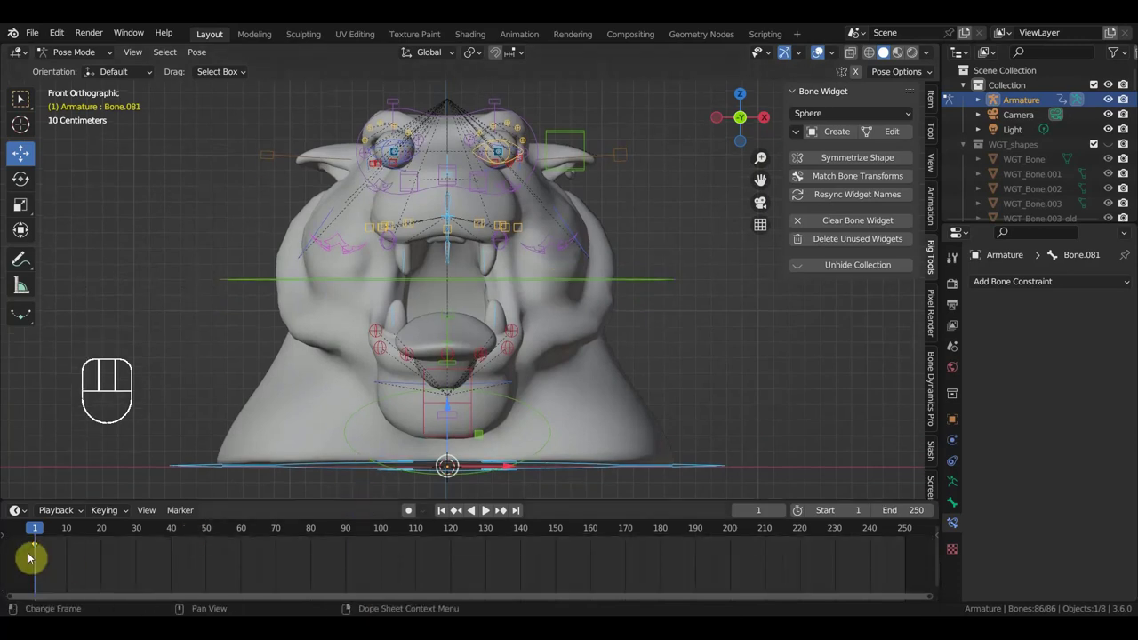
# Enlarge the timeline area and switch the viewport to Material Preview to show the tiger's textures
pyautogui.moveTo(54, 528); pyautogui.dragTo(41, 532)
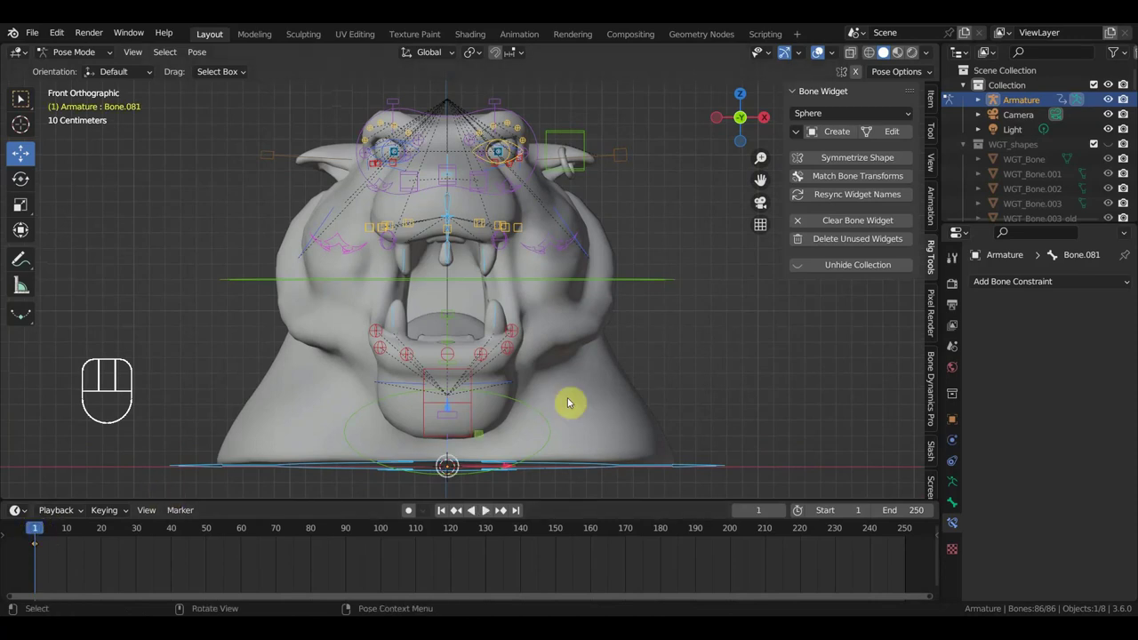
pyautogui.middleClick(614, 379)
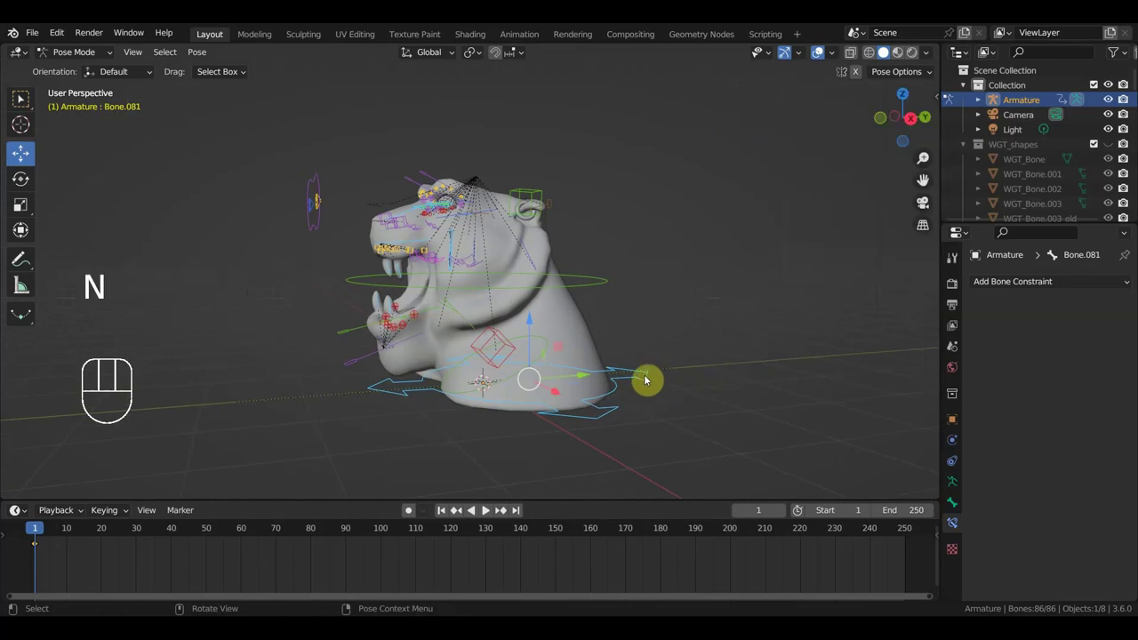
pyautogui.moveTo(663, 363); pyautogui.dragTo(702, 363)
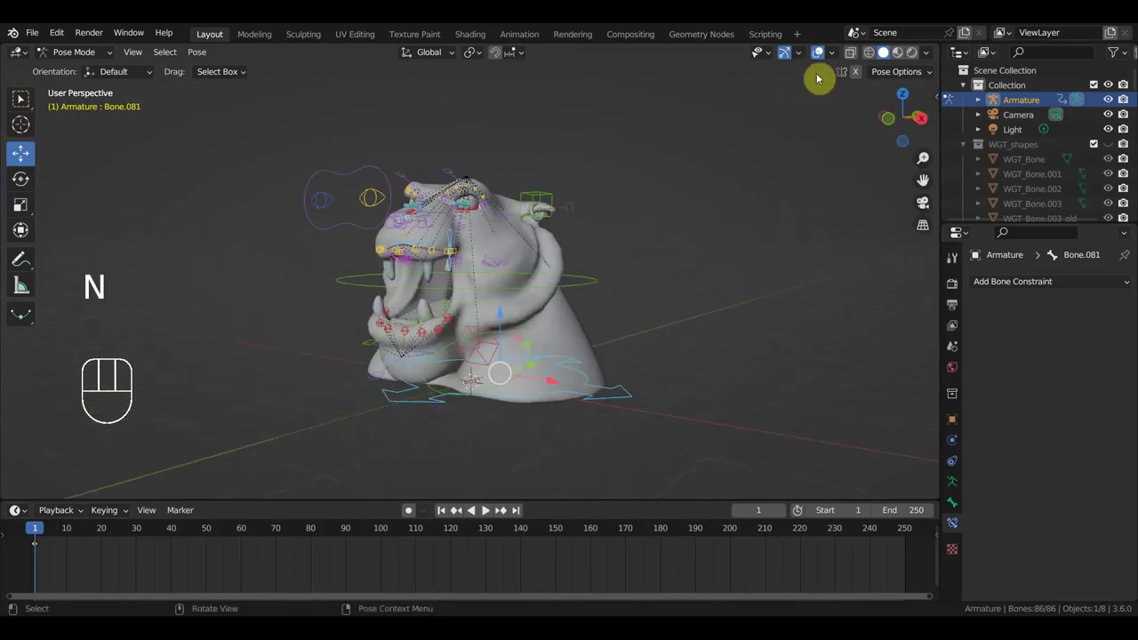
pyautogui.click(729, 267)
pyautogui.moveTo(821, 278); pyautogui.dragTo(701, 349)
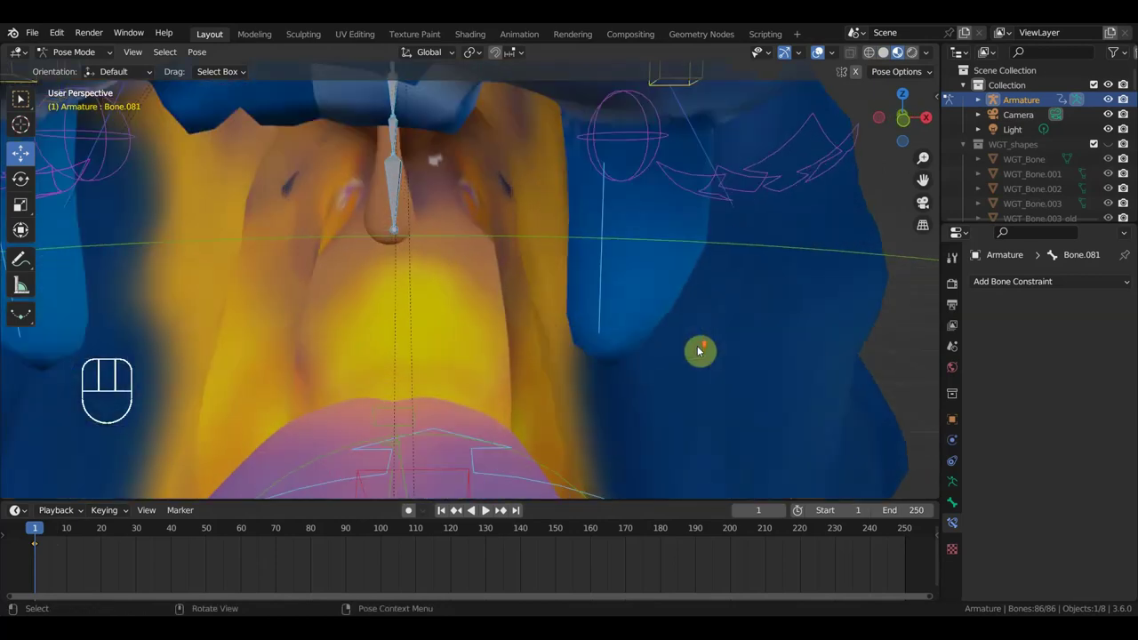
pyautogui.moveTo(700, 389); pyautogui.dragTo(752, 431)
pyautogui.moveTo(667, 430); pyautogui.dragTo(641, 415)
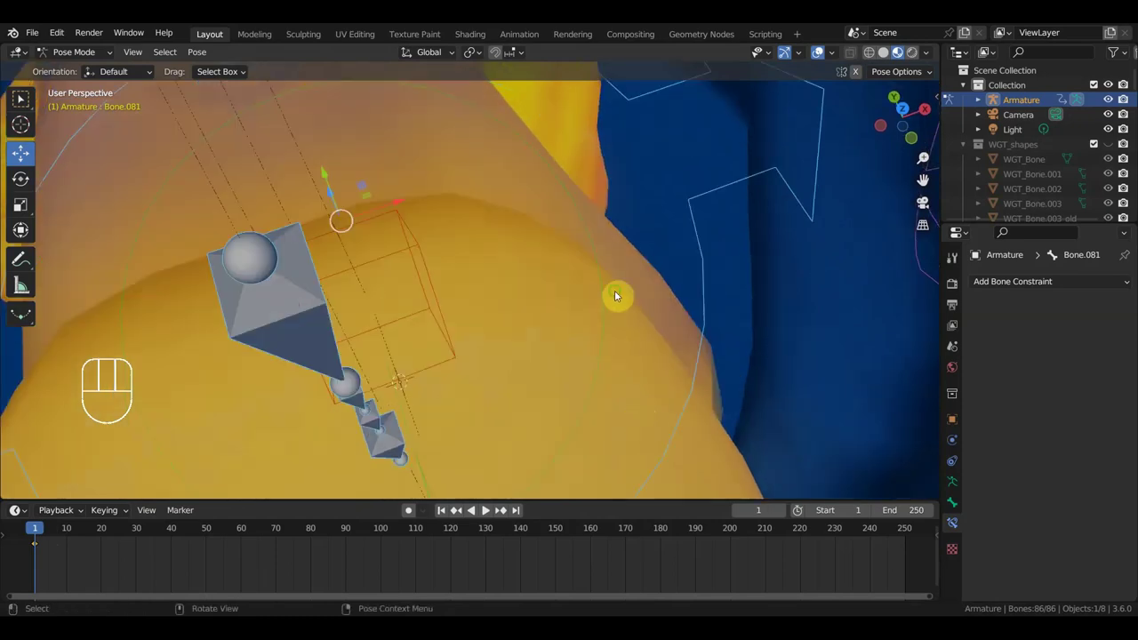
pyautogui.moveTo(660, 353); pyautogui.dragTo(618, 315)
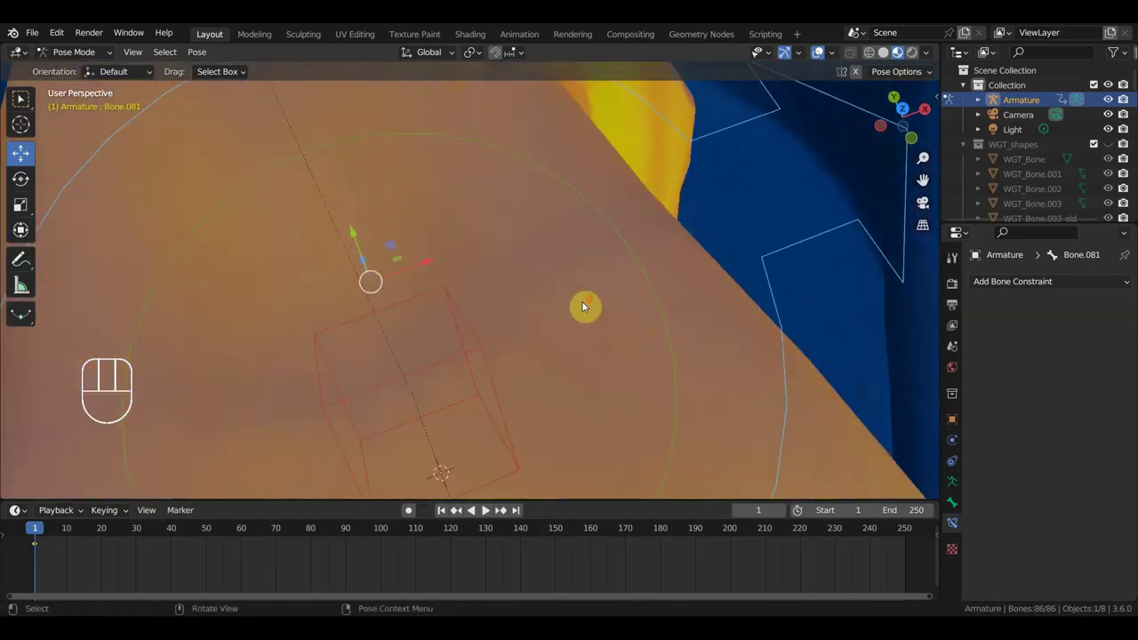
pyautogui.middleClick(607, 349)
pyautogui.moveTo(593, 414); pyautogui.dragTo(697, 234)
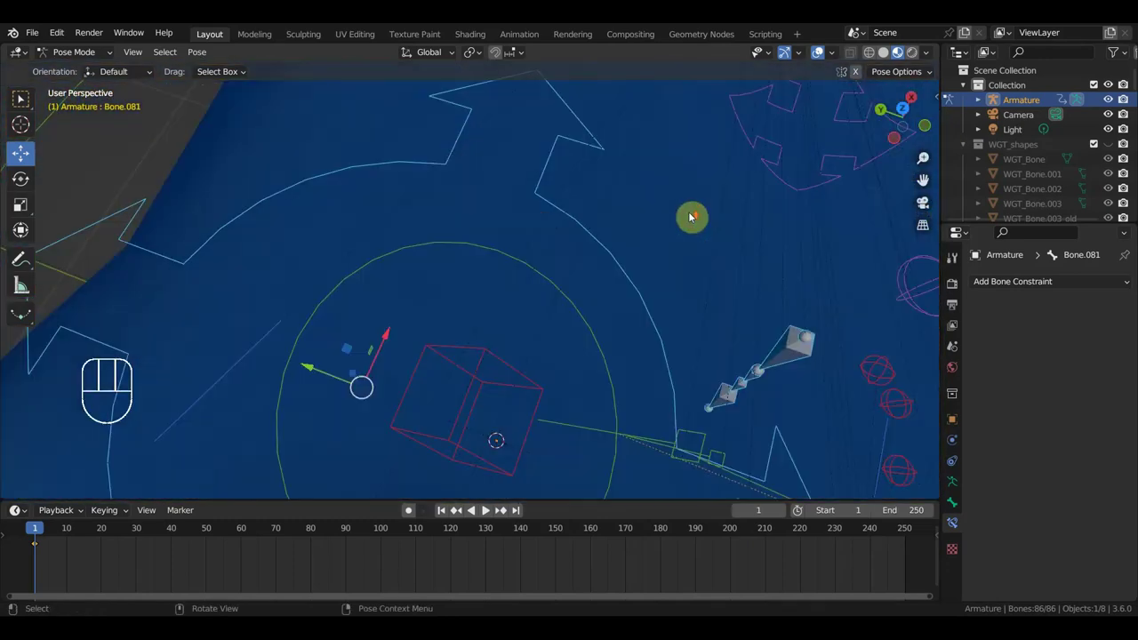
pyautogui.middleClick(669, 212)
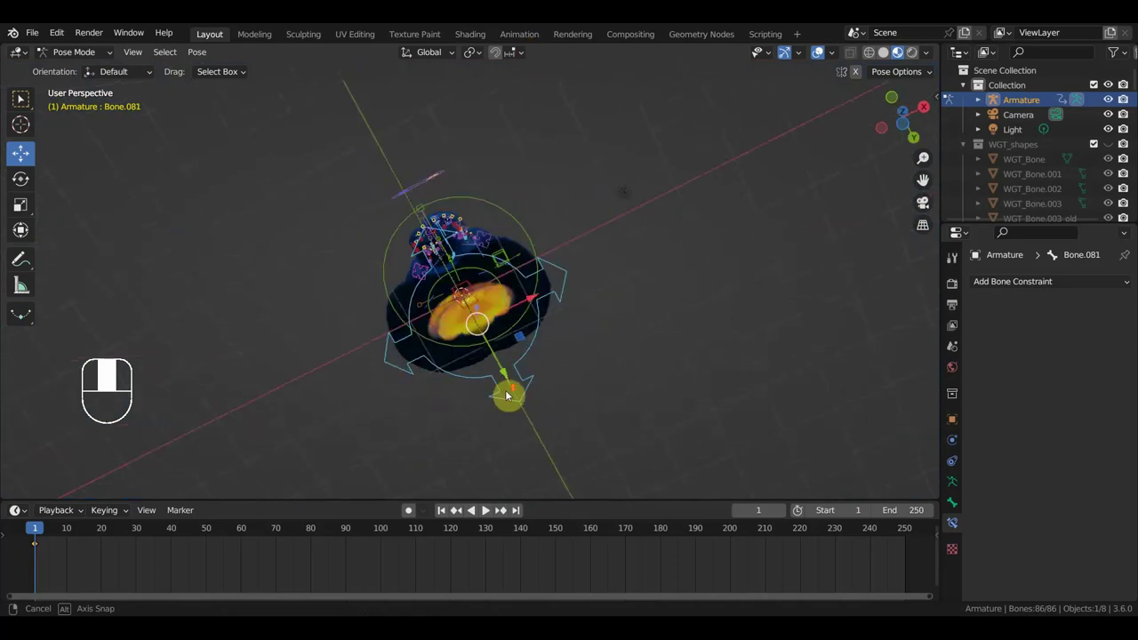
pyautogui.moveTo(572, 258); pyautogui.dragTo(542, 285)
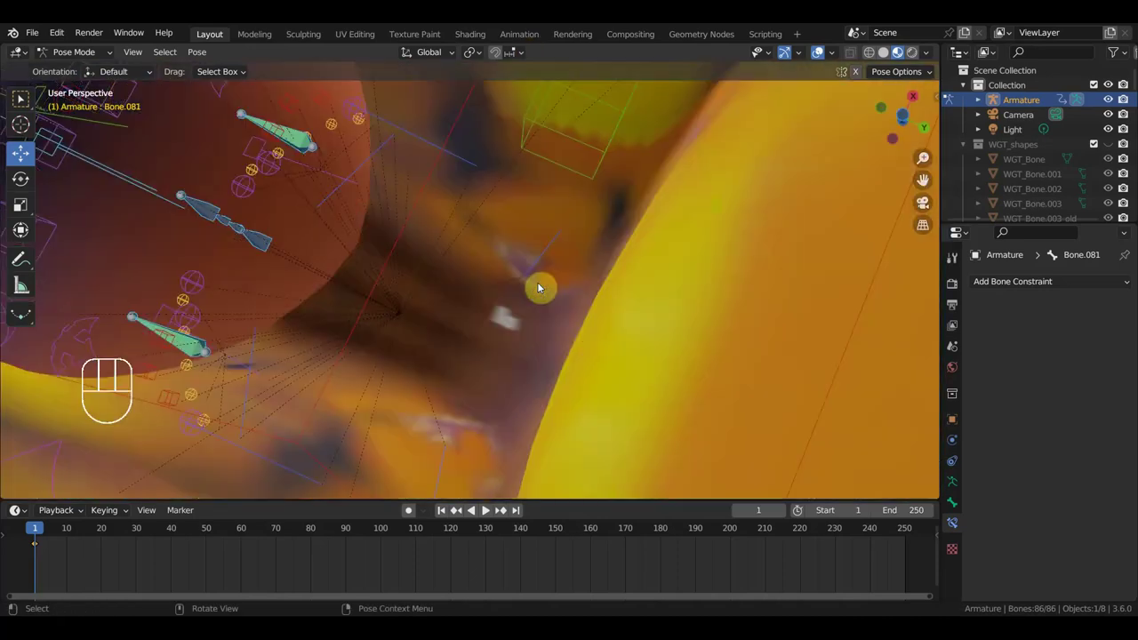
pyautogui.moveTo(529, 318); pyautogui.dragTo(730, 450)
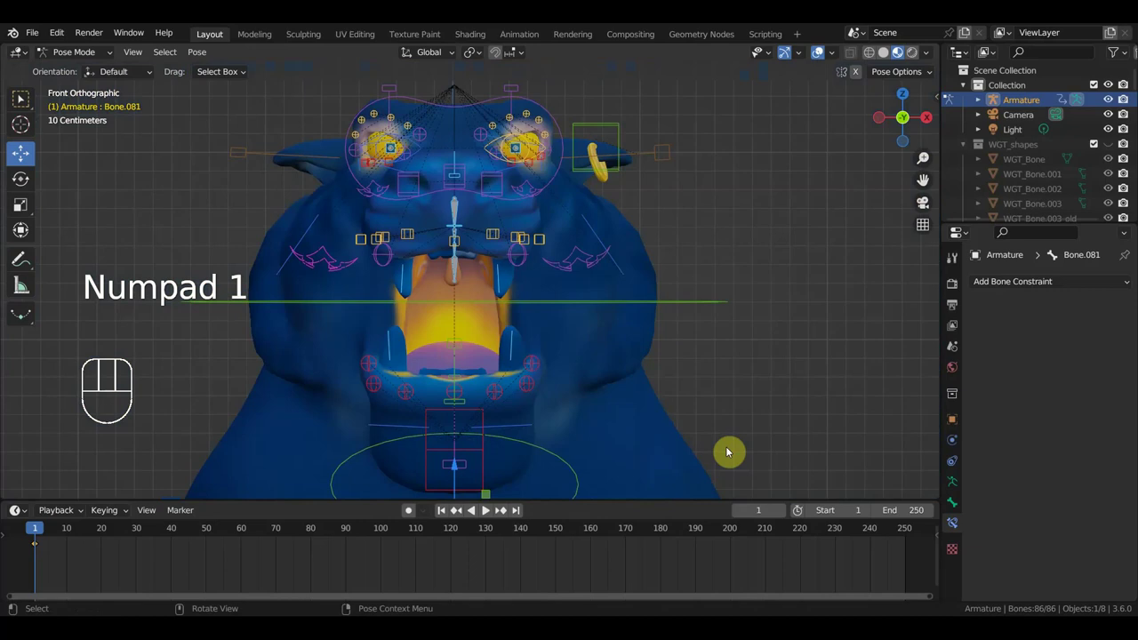
pyautogui.middleClick(766, 416)
pyautogui.middleClick(790, 406)
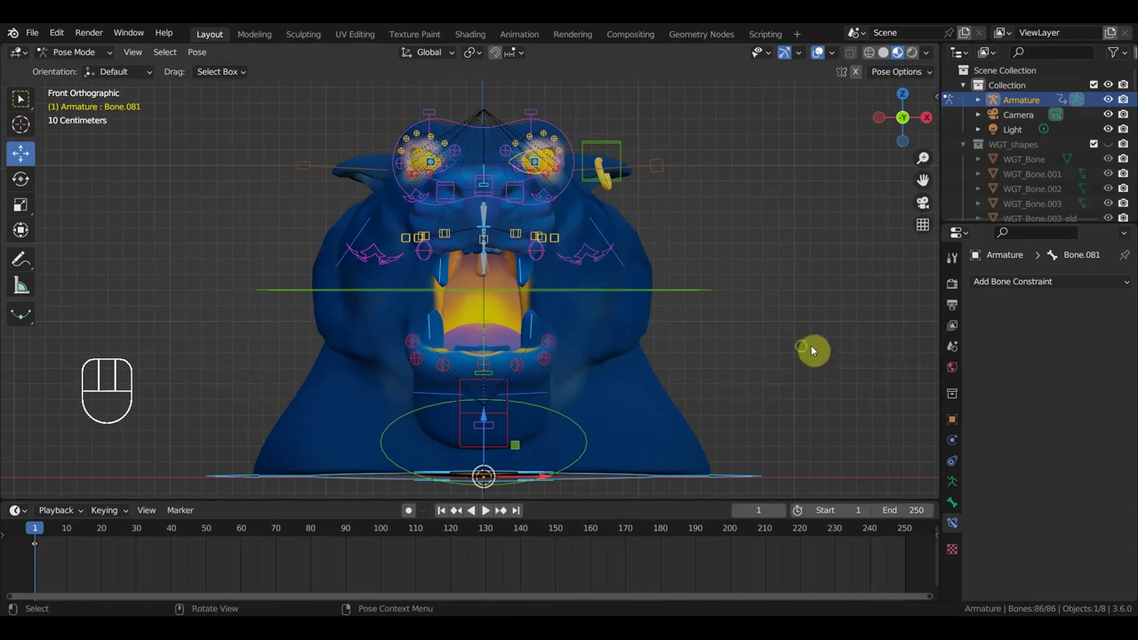
pyautogui.moveTo(799, 352); pyautogui.dragTo(619, 313)
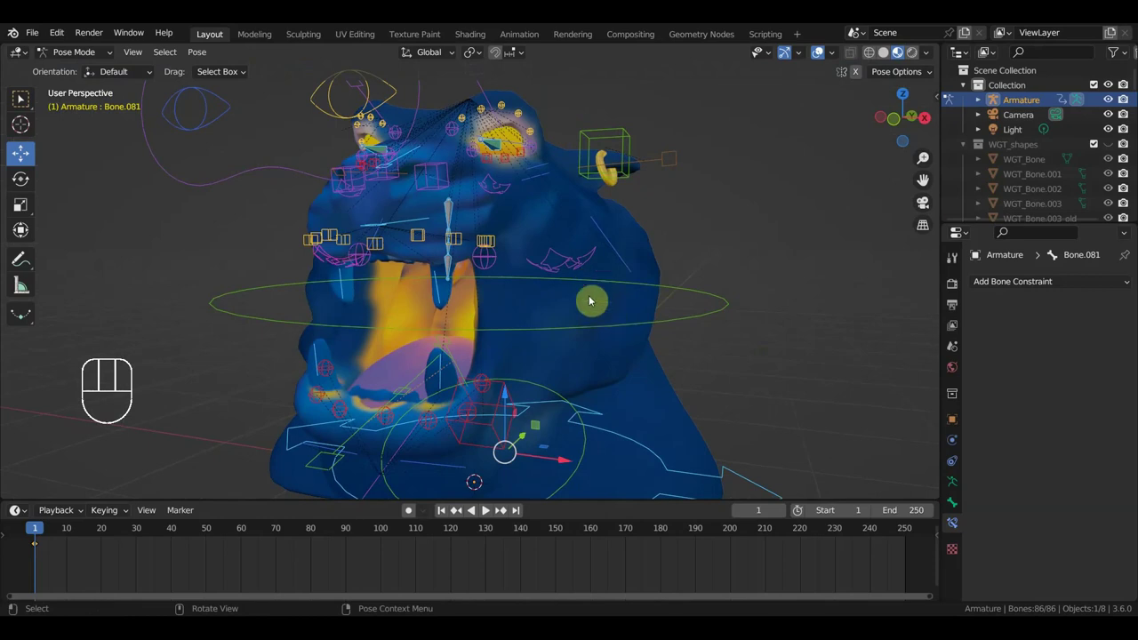
pyautogui.moveTo(600, 284); pyautogui.dragTo(541, 254)
pyautogui.moveTo(568, 271); pyautogui.dragTo(504, 257)
pyautogui.moveTo(468, 265); pyautogui.dragTo(565, 265)
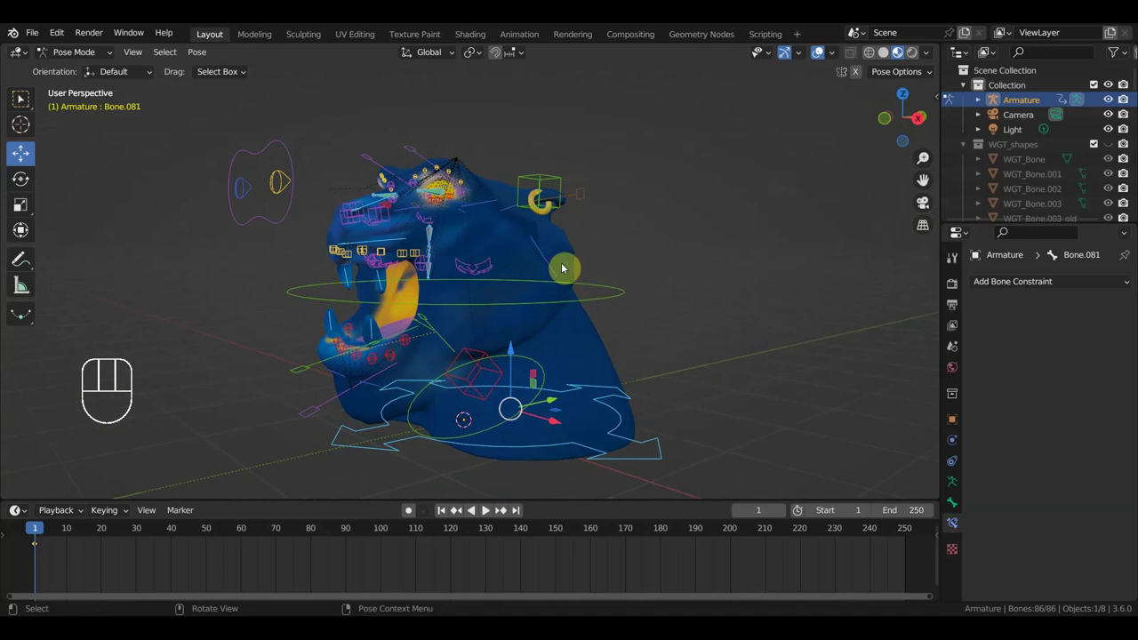